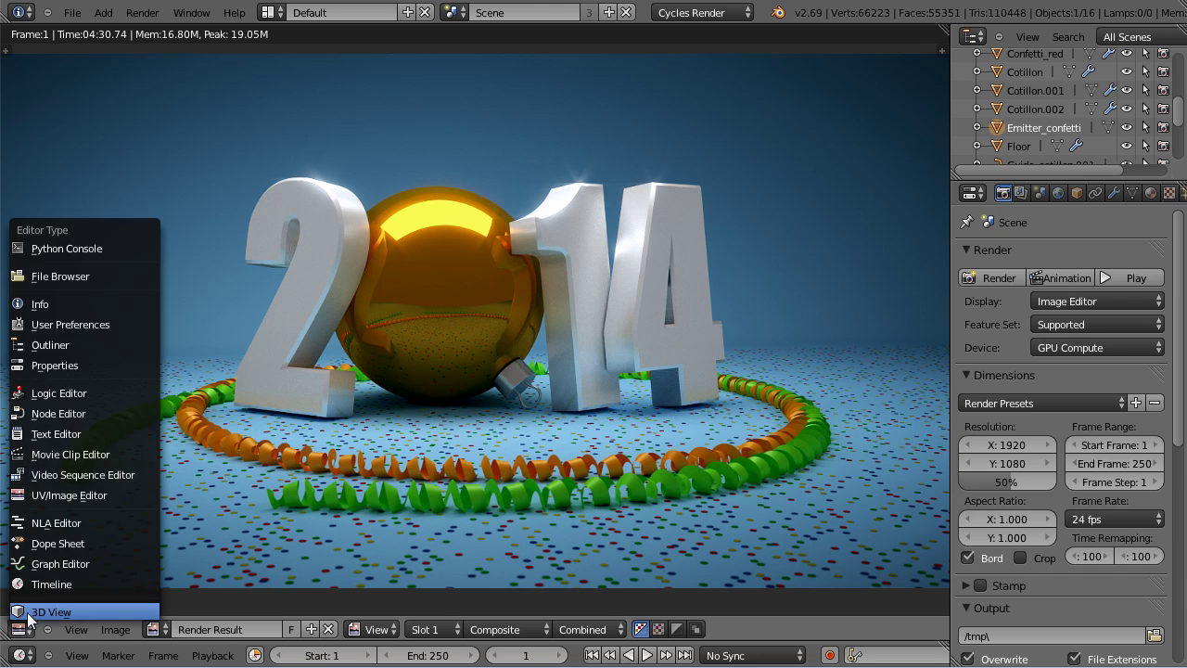
Switch the render view back to the 3D View, select the scene camera and orbit out to the curved backdrop.
left_click(39, 621)
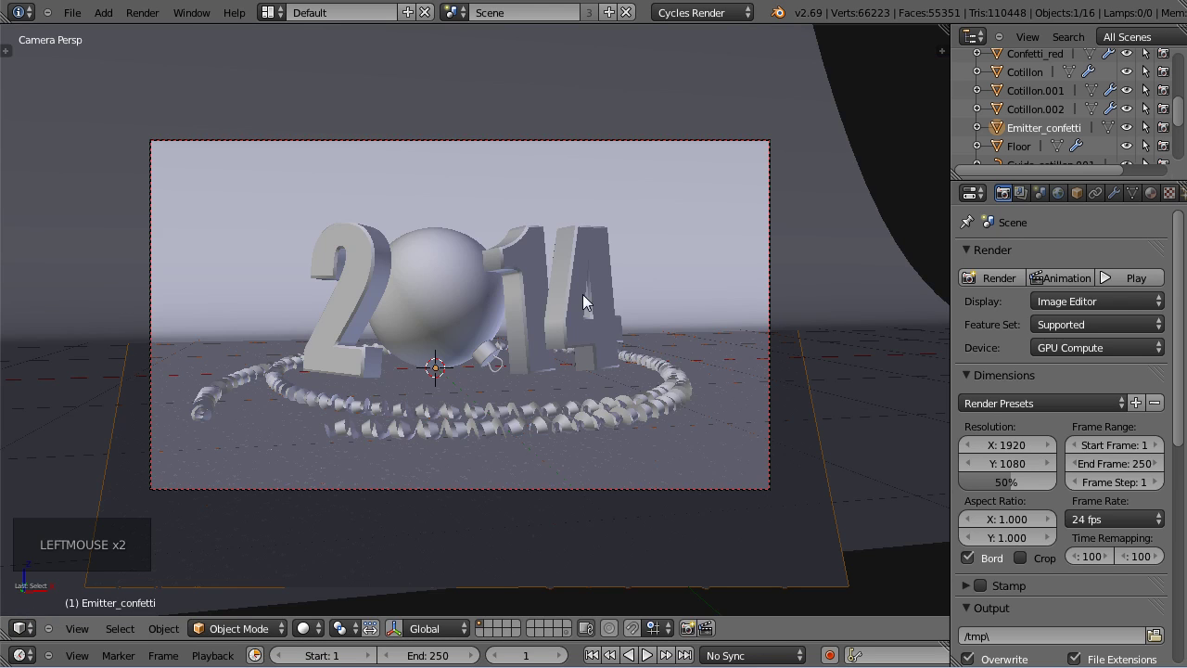
middle_click(653, 288)
scroll("down", 3)
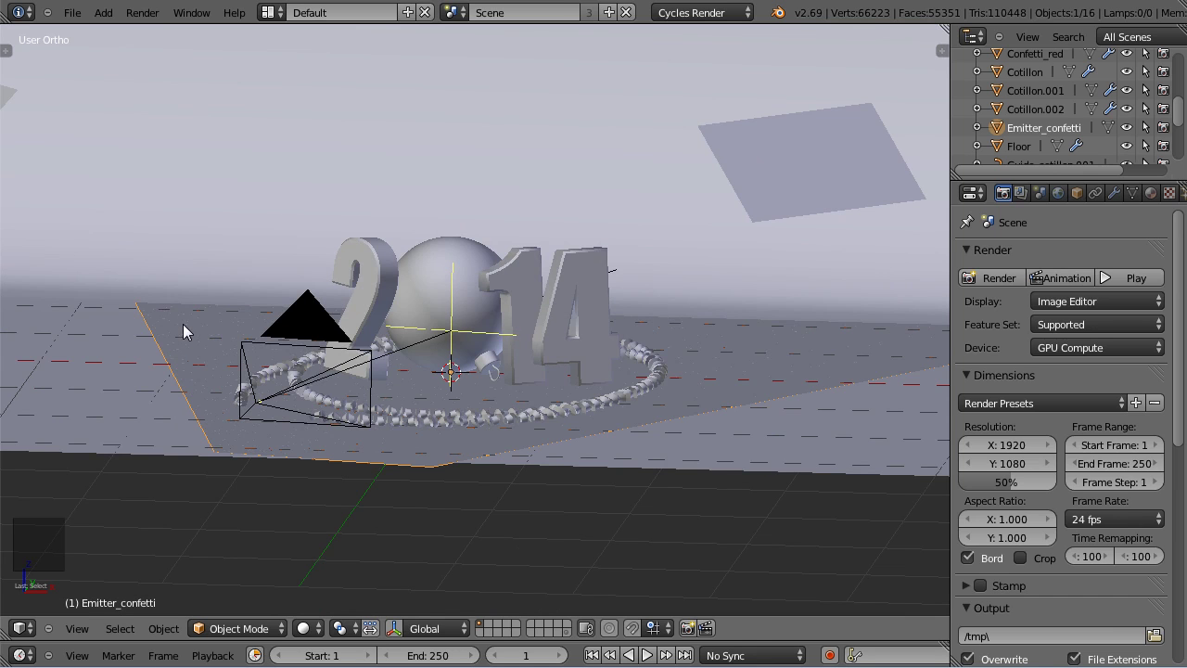
scroll("down", 3)
scroll("down", 3)
right_click(365, 328)
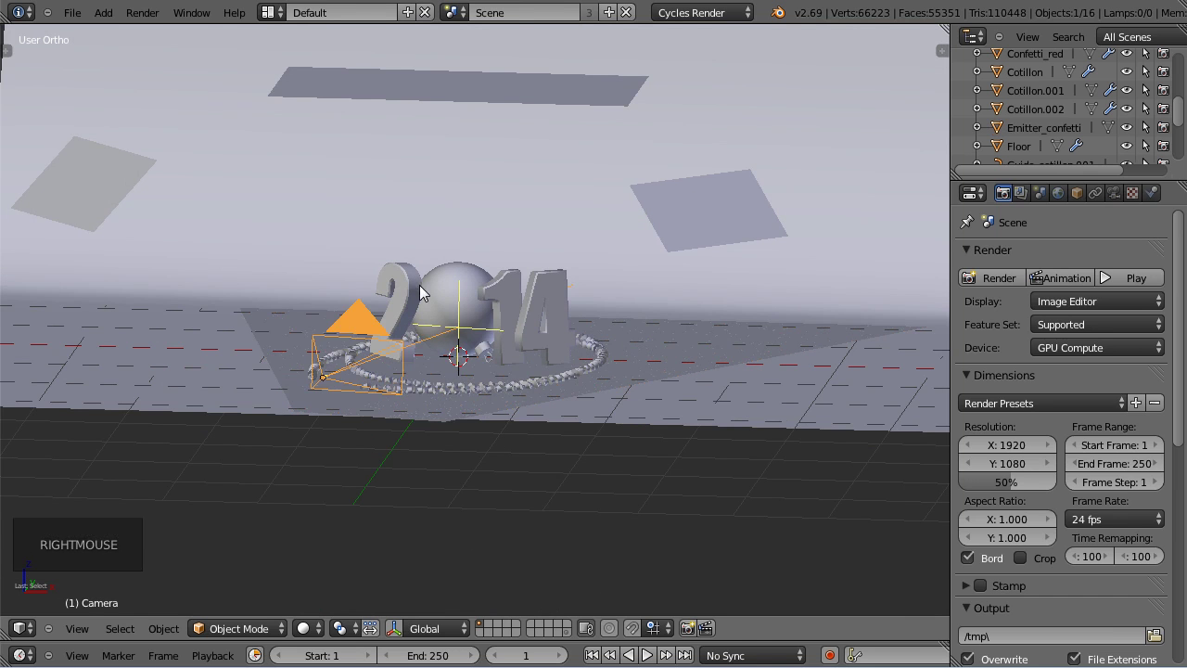
scroll("down", 3)
middle_click(352, 278)
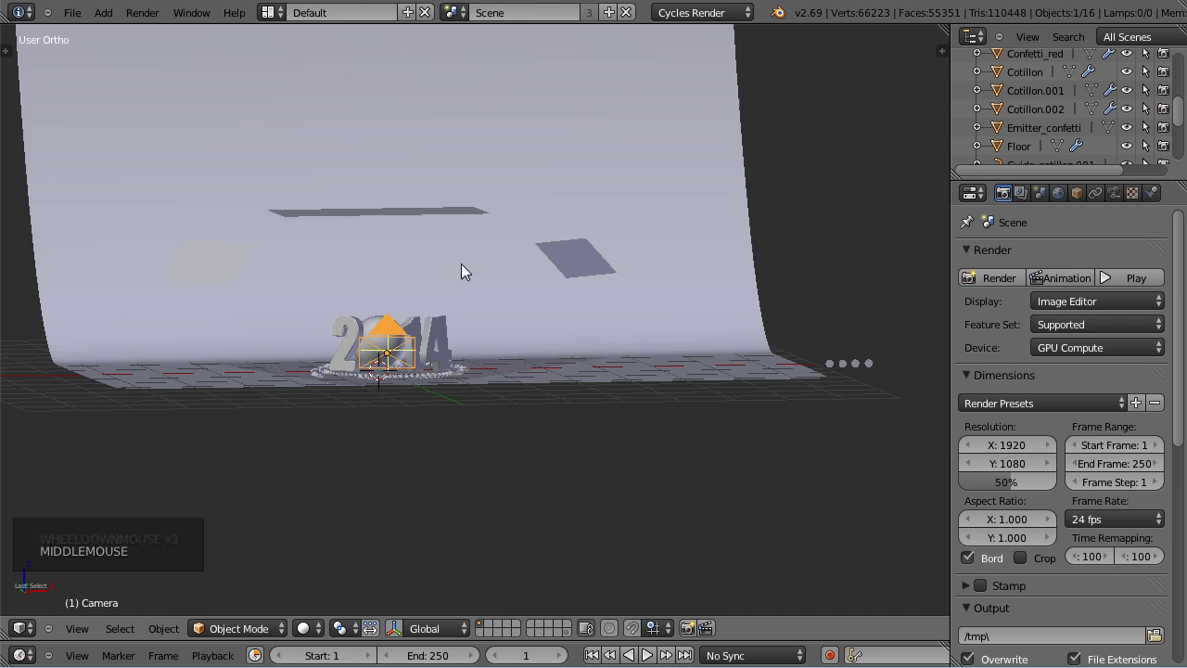
middle_click(459, 275)
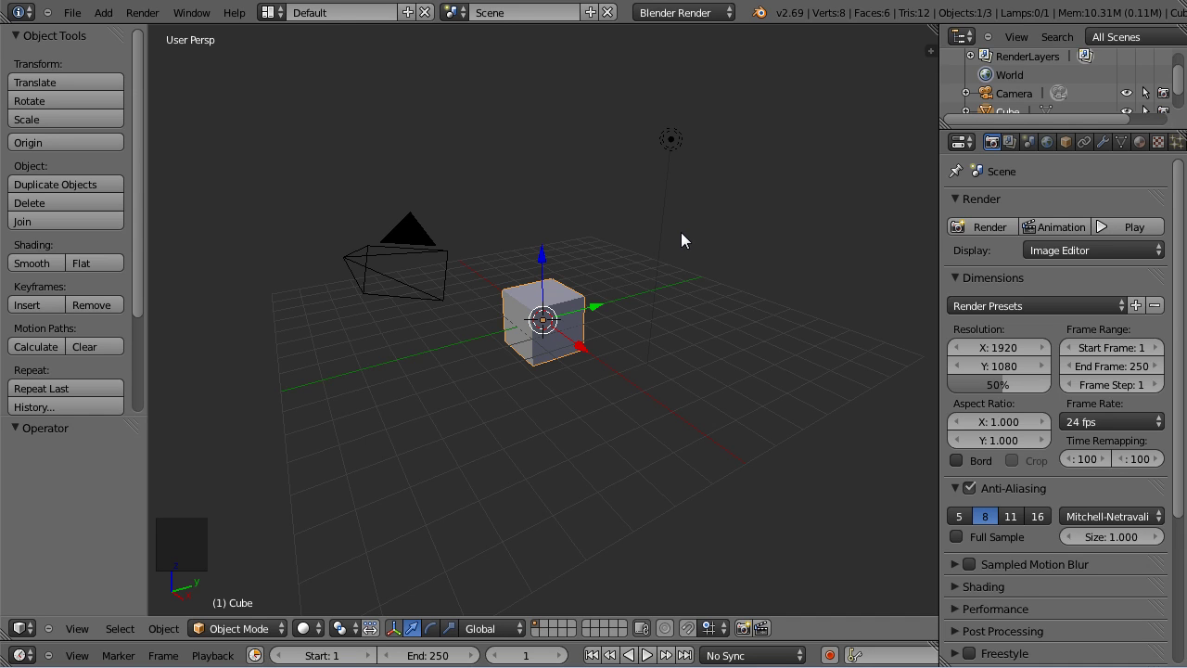
Delete the default cube and lamp, add a UV Sphere and view it in front orthographic.
right_click(681, 158)
key("x")
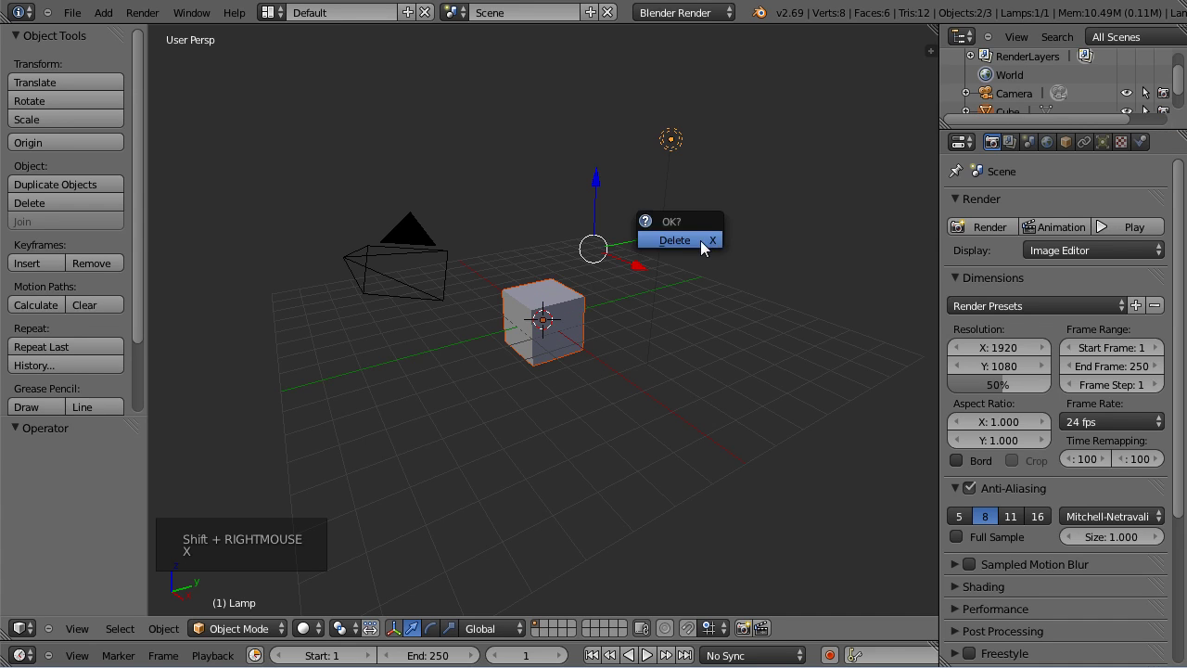
key("shift+a")
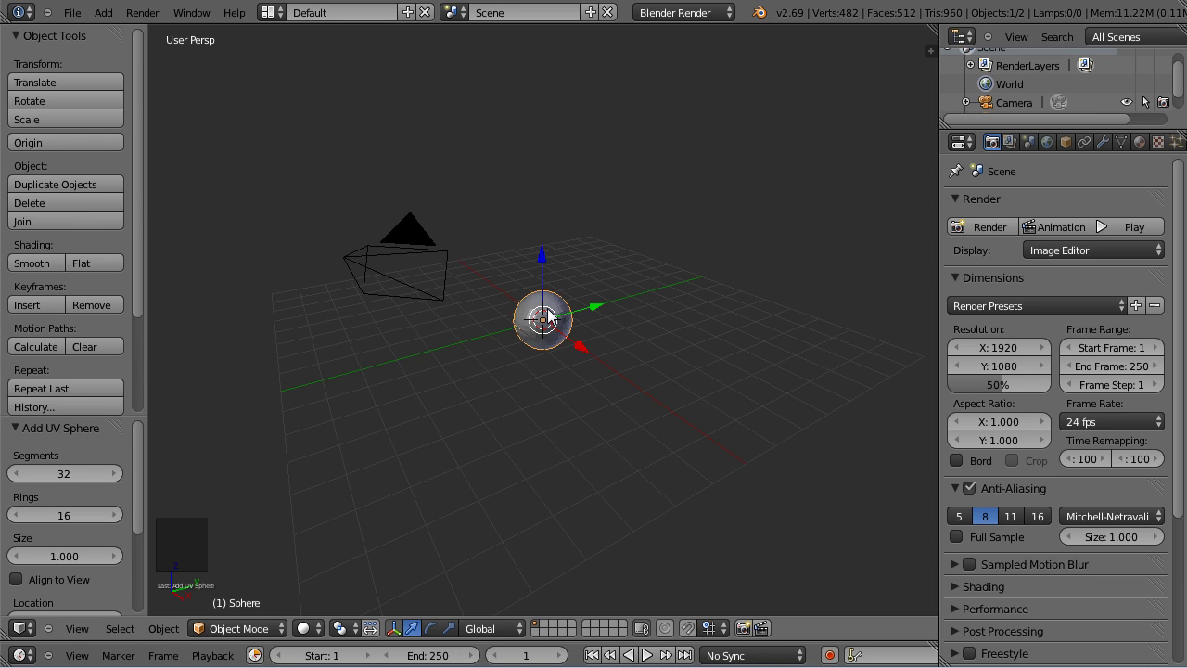
key("KP_1")
key("KP_5")
scroll("up", 3)
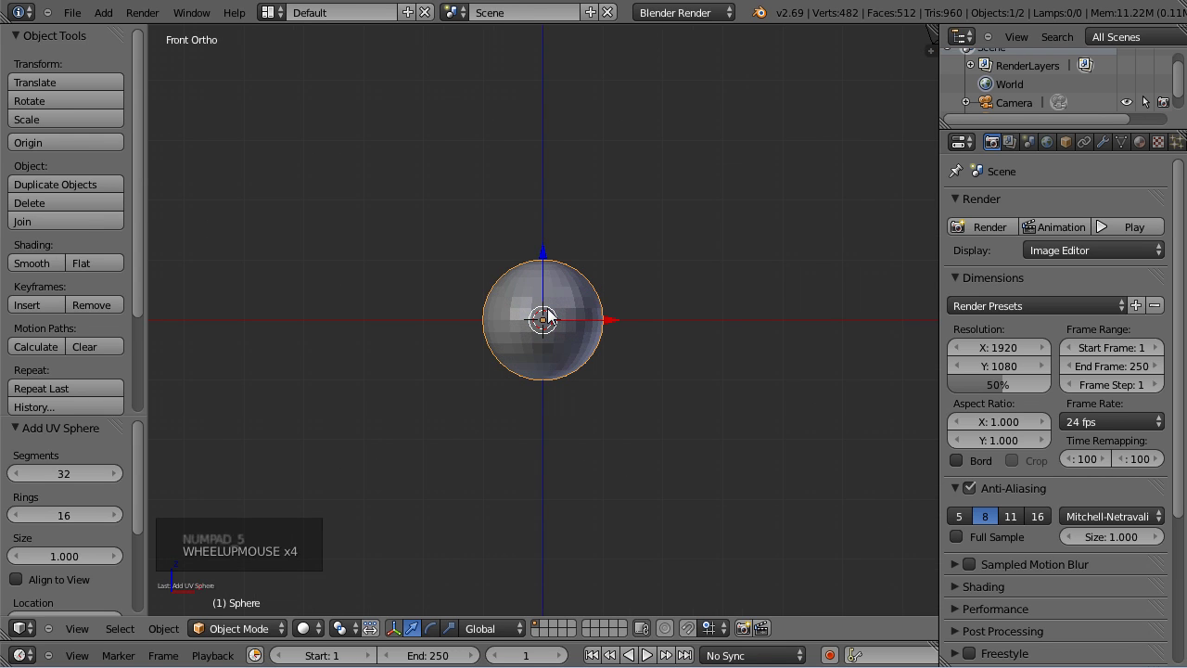
In Edit Mode scale the sphere up slightly and select its top pole vertex.
key("Tab")
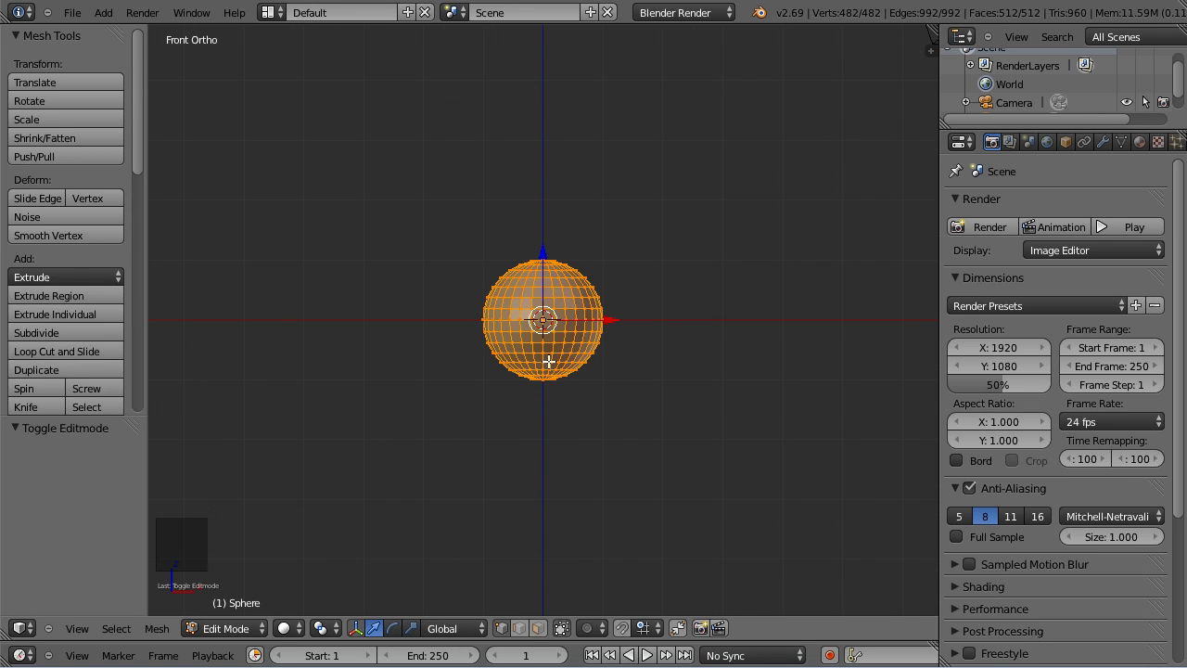
key("ctrl+space")
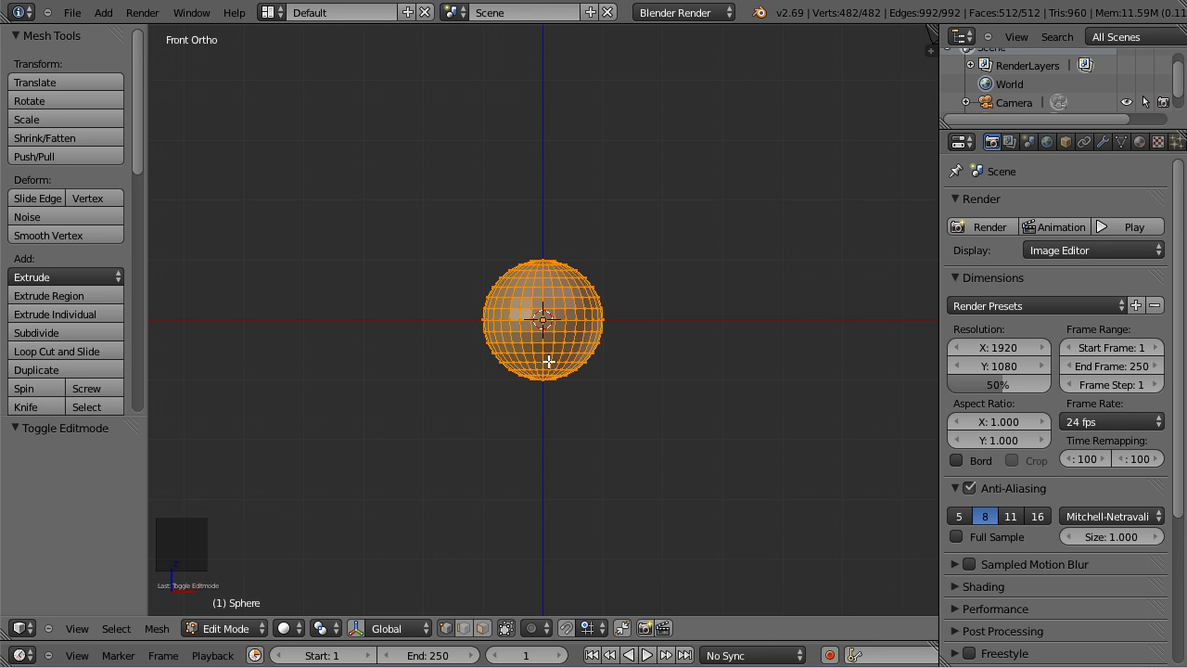
key("s")
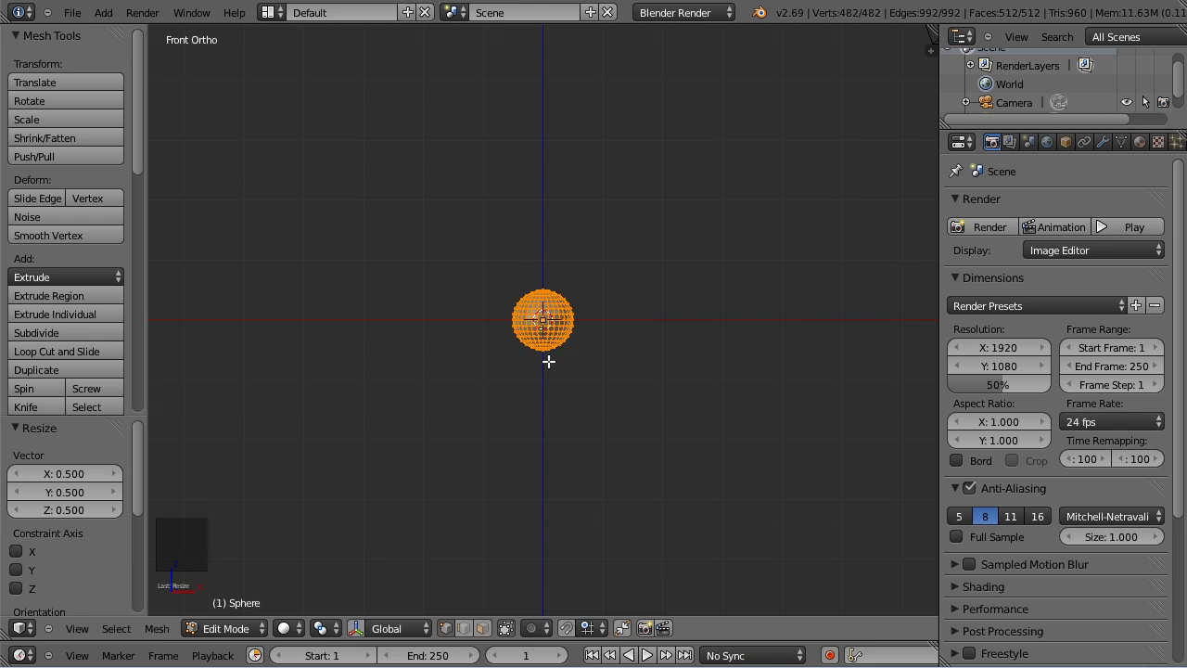
scroll("up", 3)
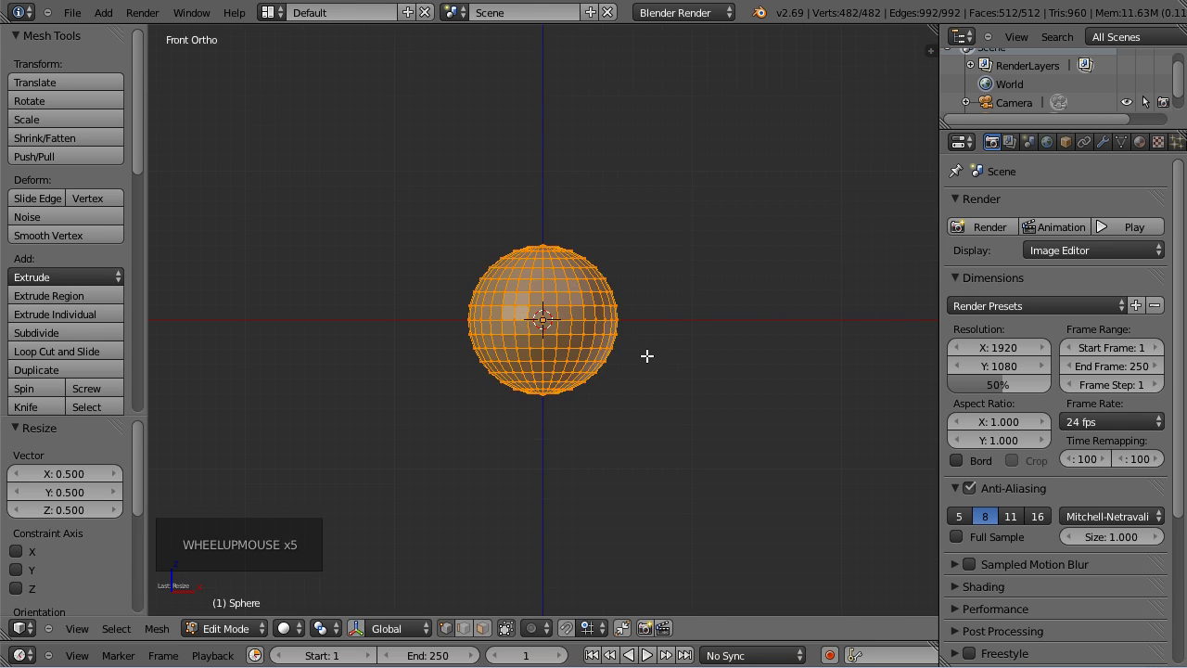
middle_click(605, 172)
scroll("up", 3)
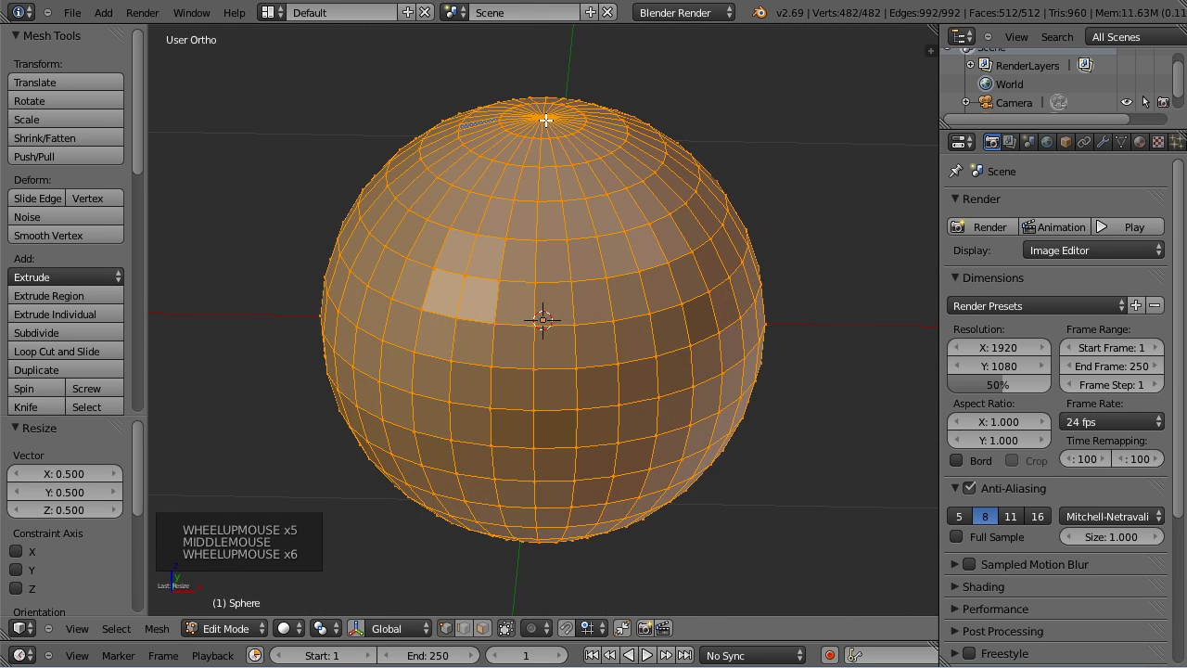
right_click(546, 118)
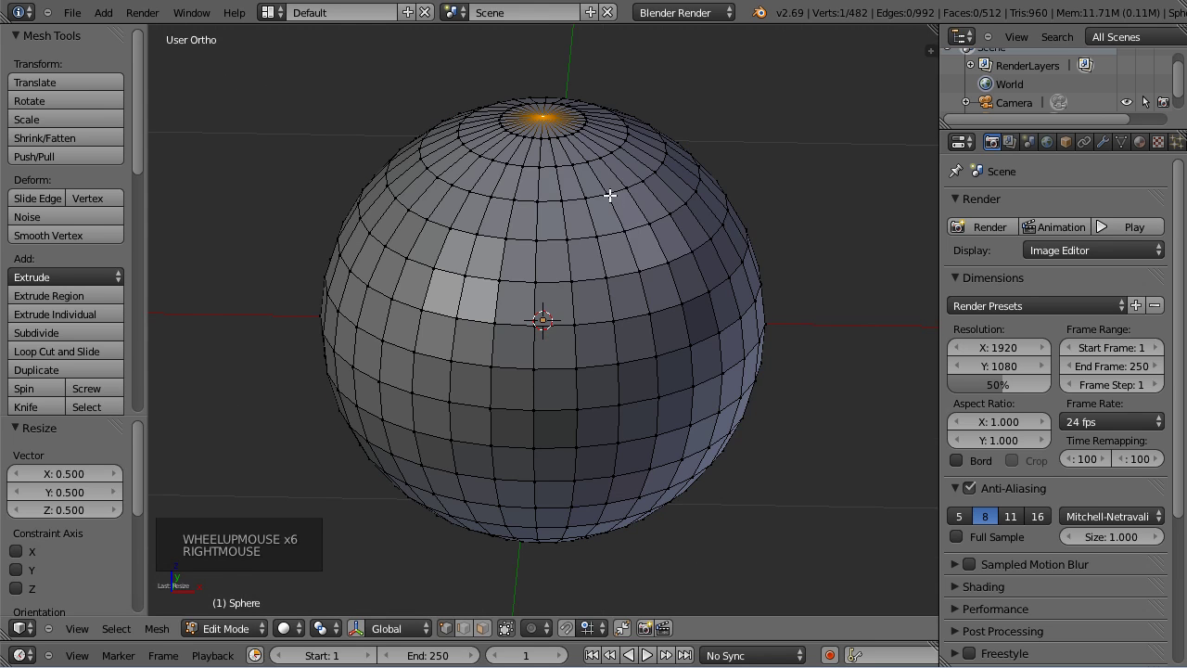
Delete the top pole vertex, inset the rim loop to narrow the hole and extrude it up into a short neck.
key("x")
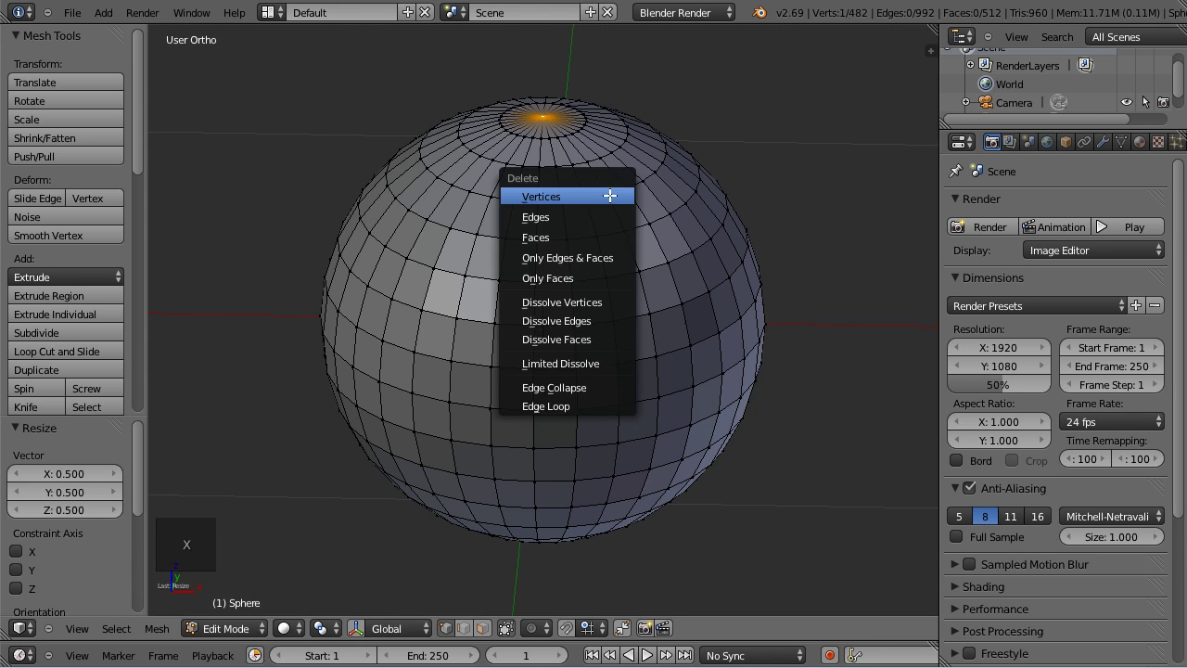
scroll("up", 3)
middle_click(586, 97)
right_click(582, 197)
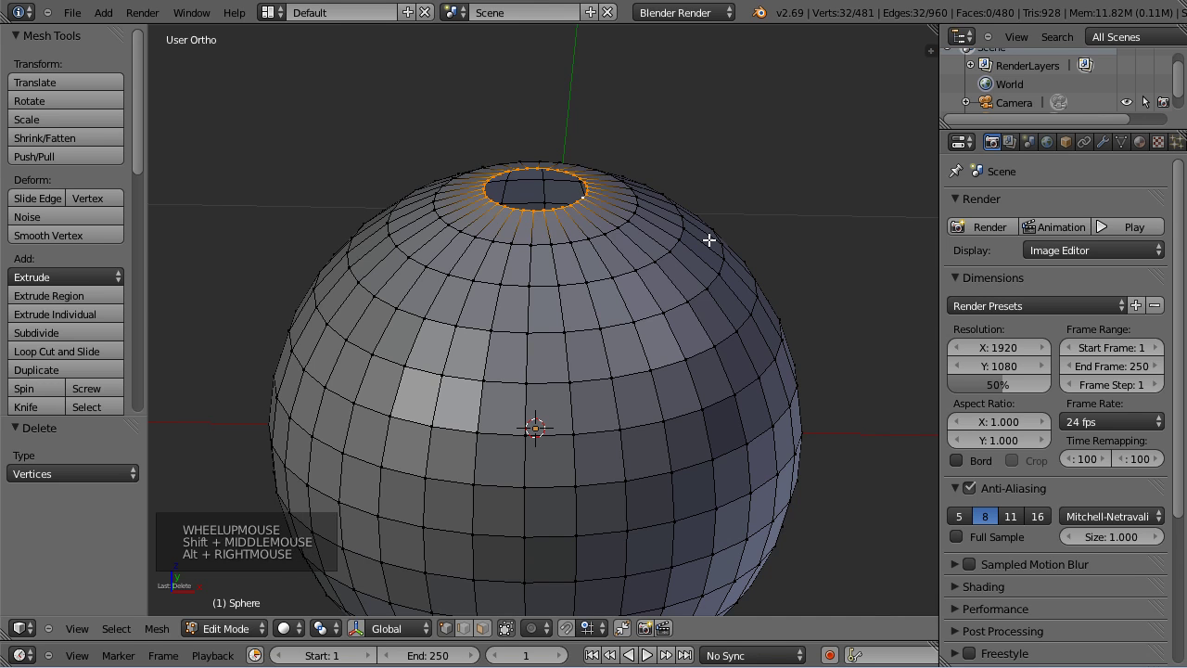
key("e")
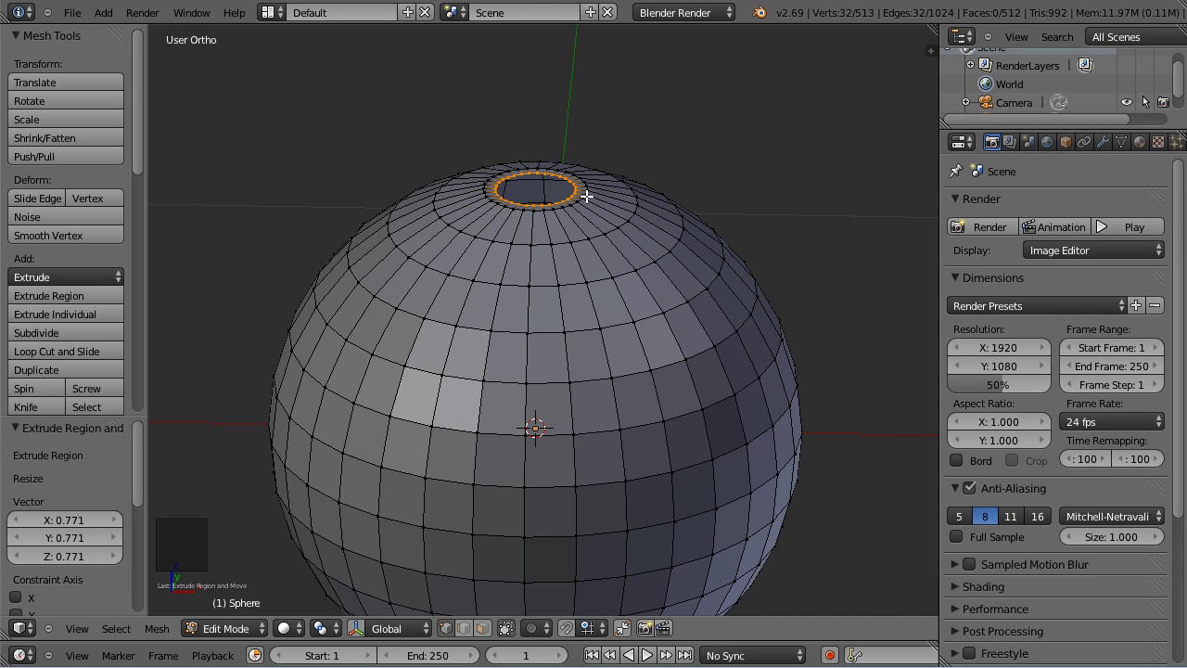
key("e")
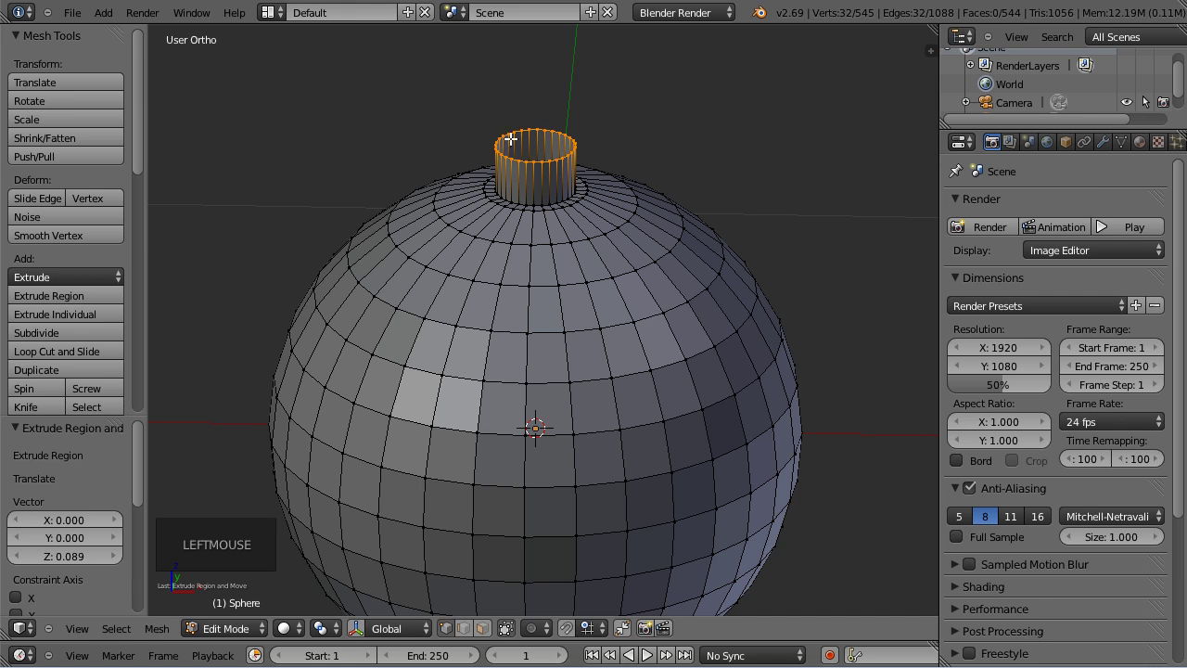
Confirm the neck height and inspect the new neck from the front and orbited views.
left_click(598, 159)
key("KP_1")
scroll("down", 3)
scroll("up", 3)
middle_click(578, 121)
scroll("up", 3)
middle_click(558, 138)
Duplicate the neck's top rim loop, widen it, move it to the neck base and extrude a collar.
key("shift+d")
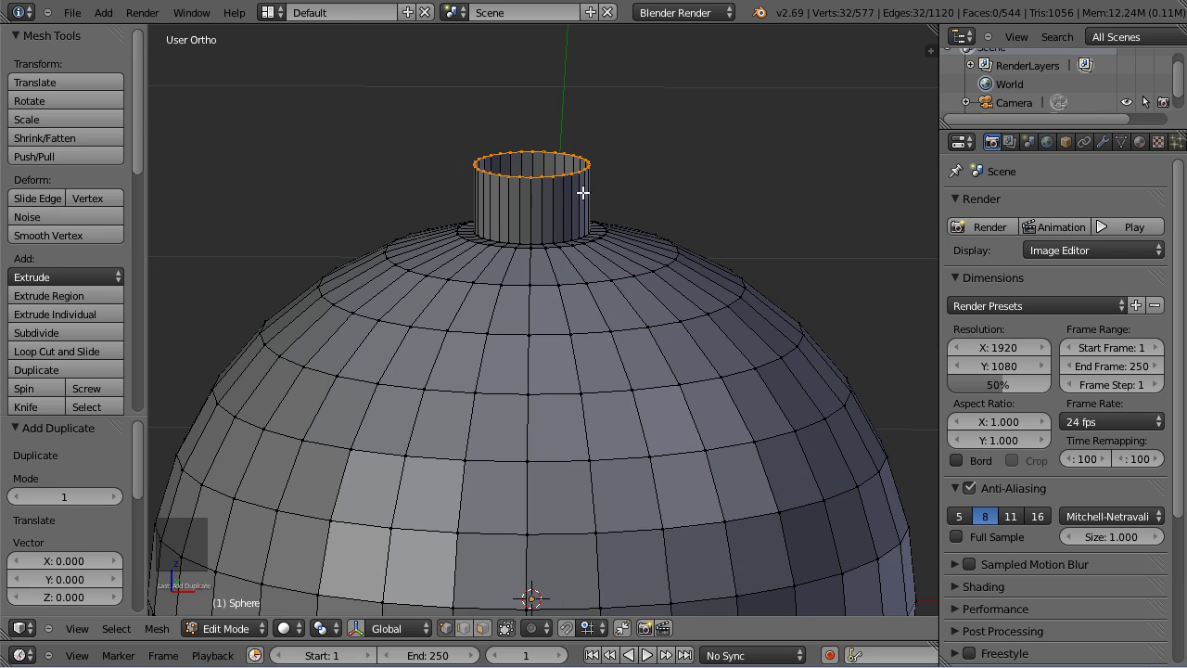
key("s")
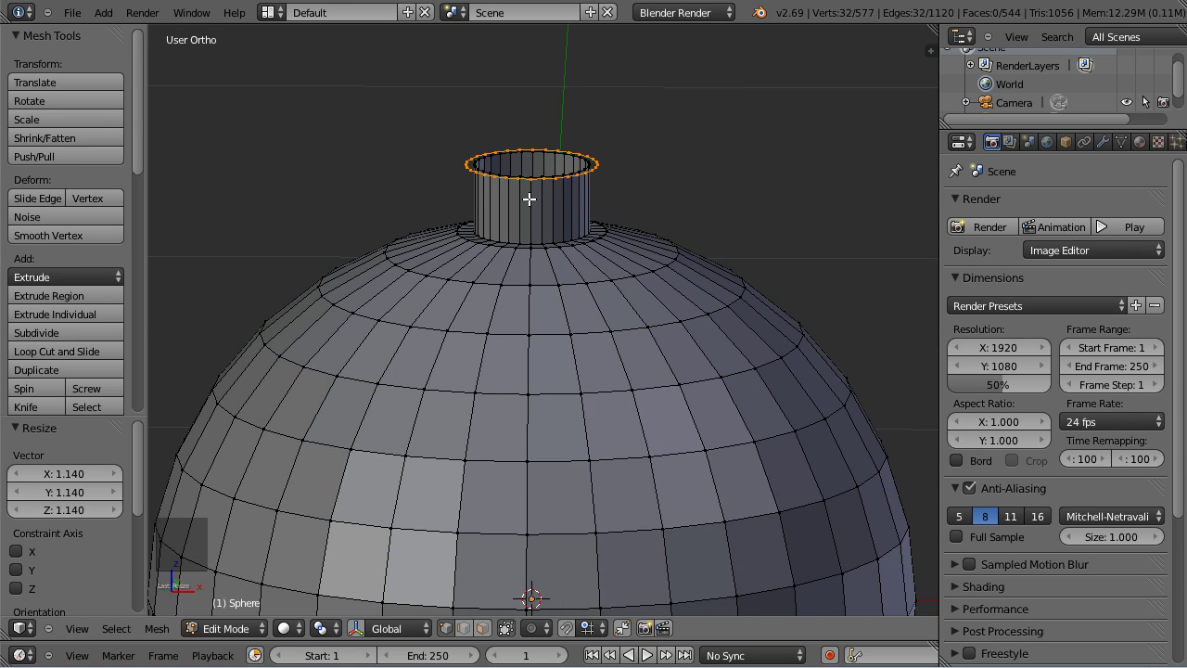
key("g")
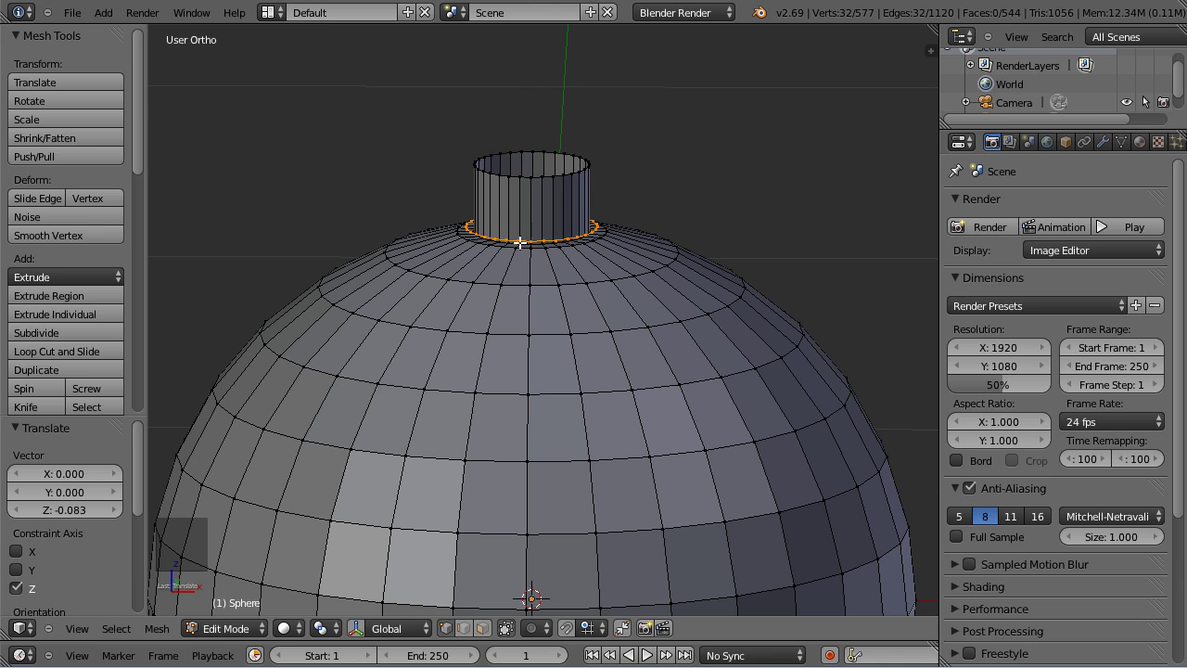
key("e")
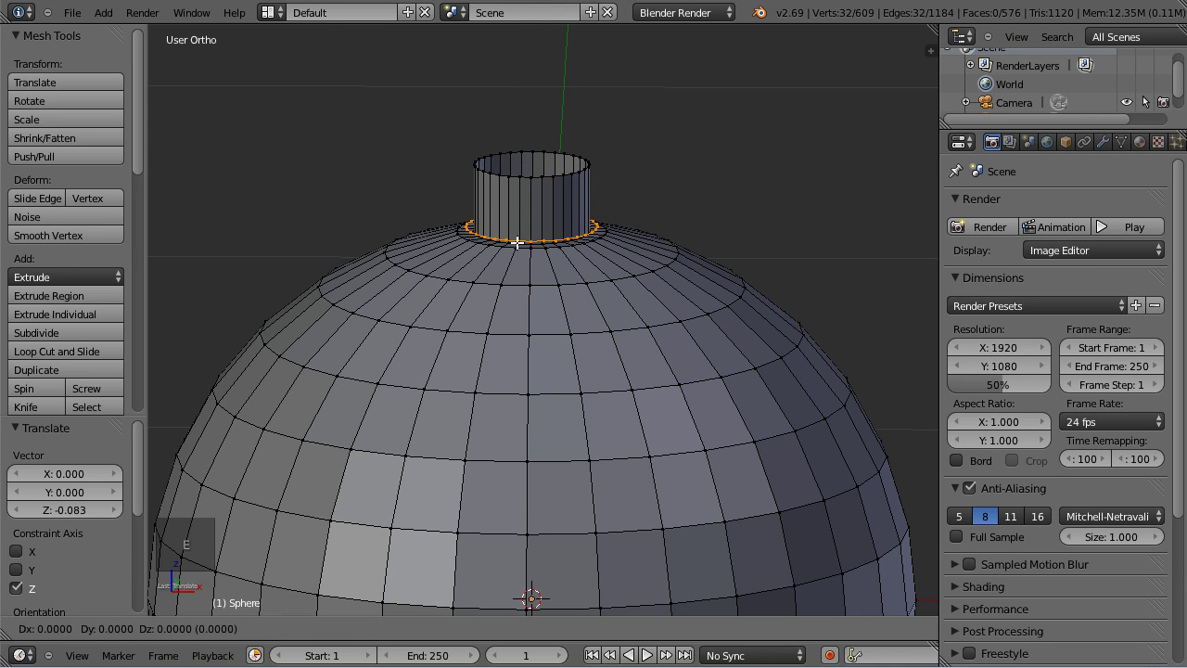
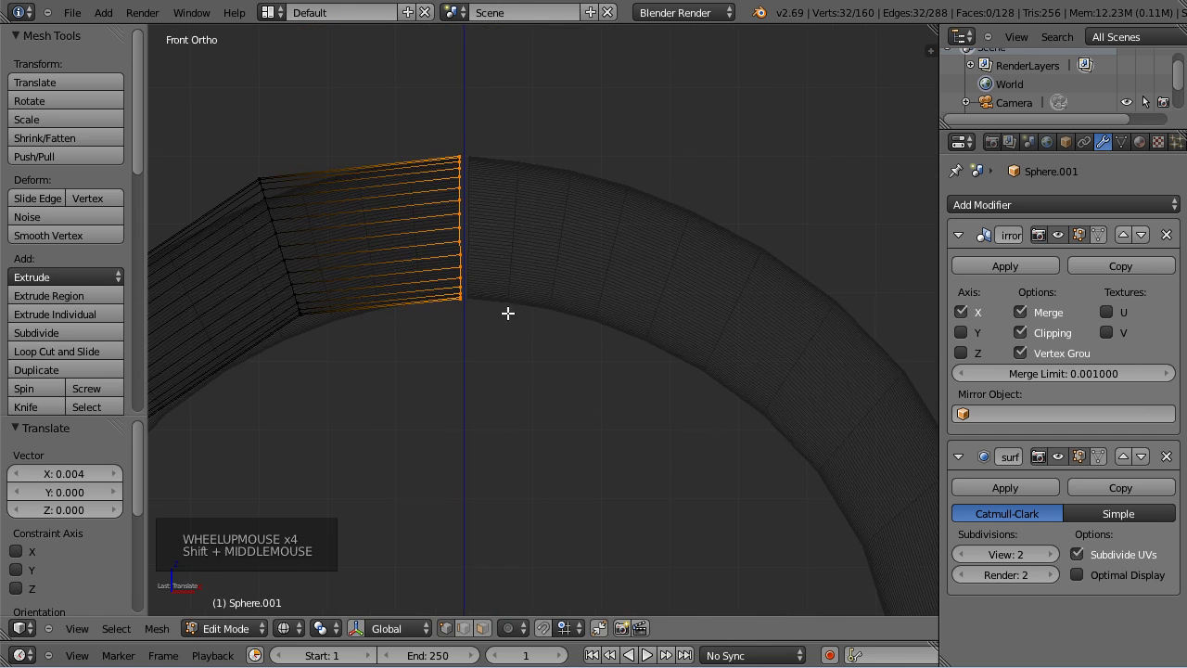
Move the ring's top section so its end sits on the mirror centre line.
key("g")
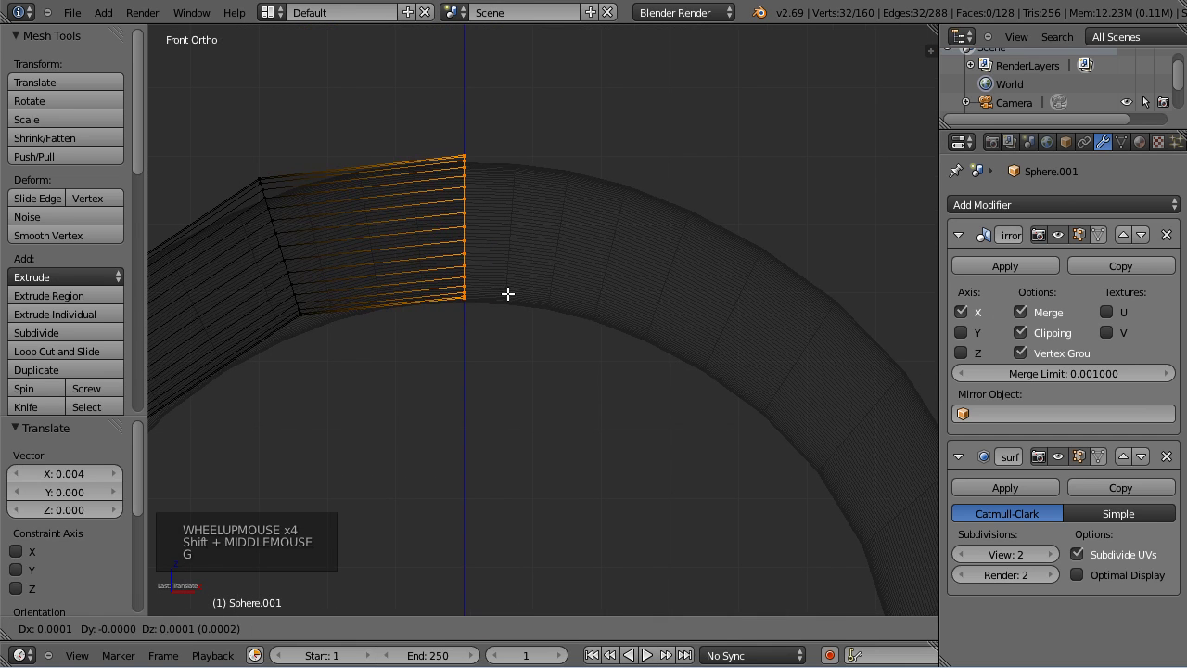
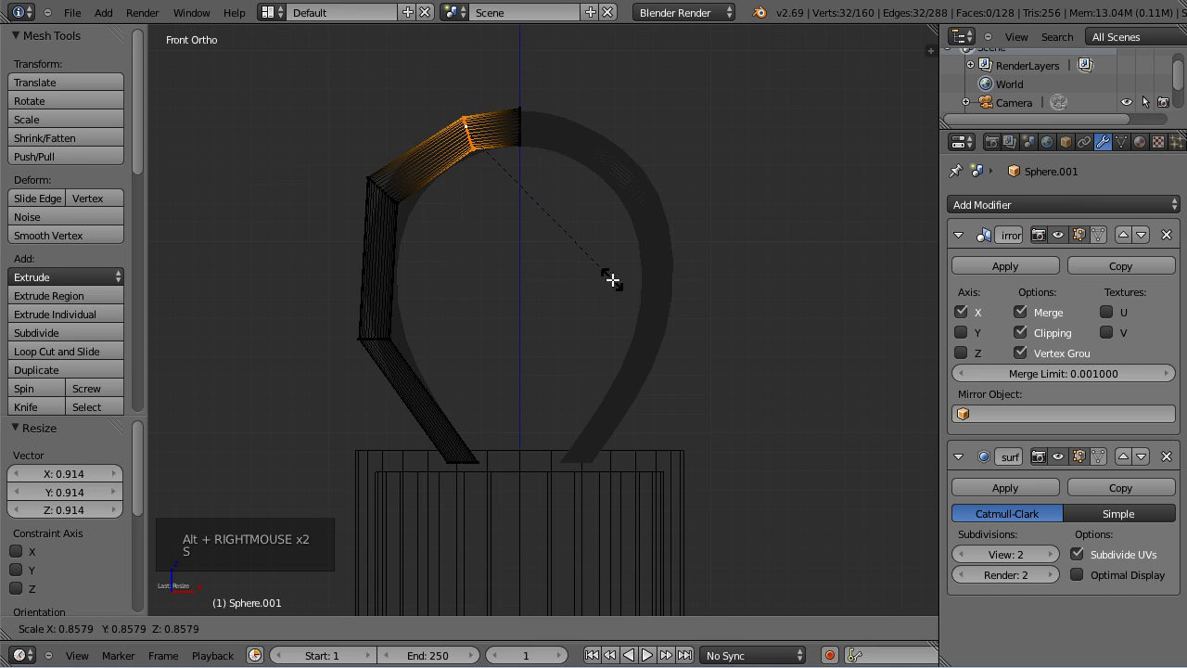
Box-select the lower-left sections of the hanger ring and move them into position.
key("b")
key("g")
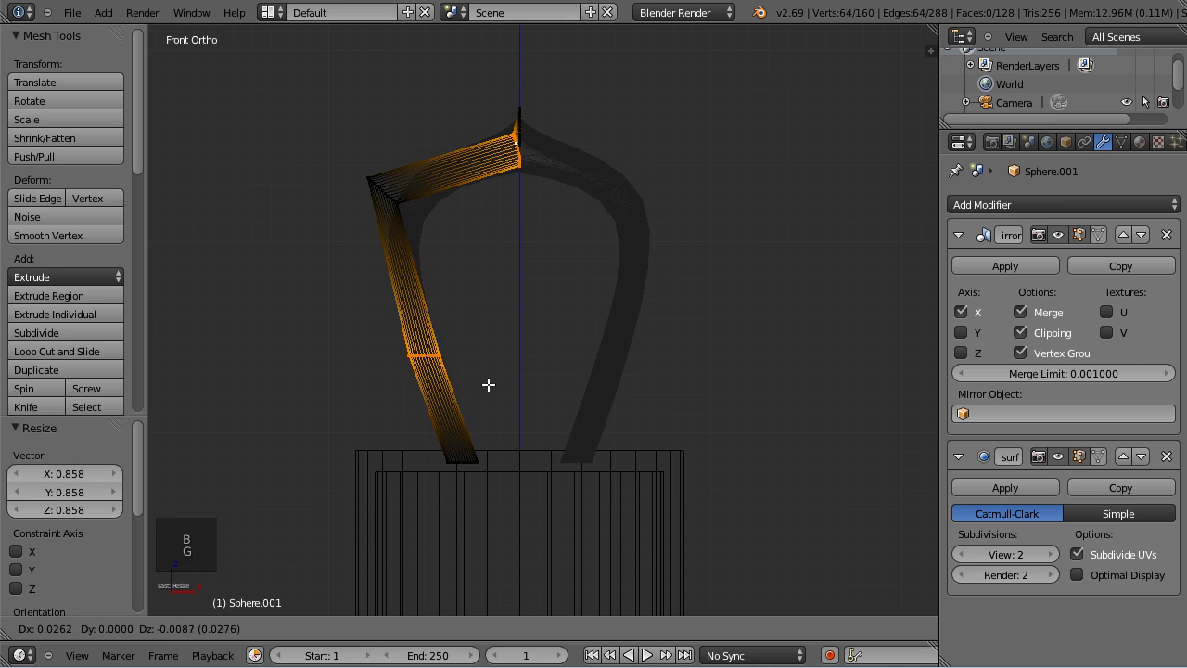
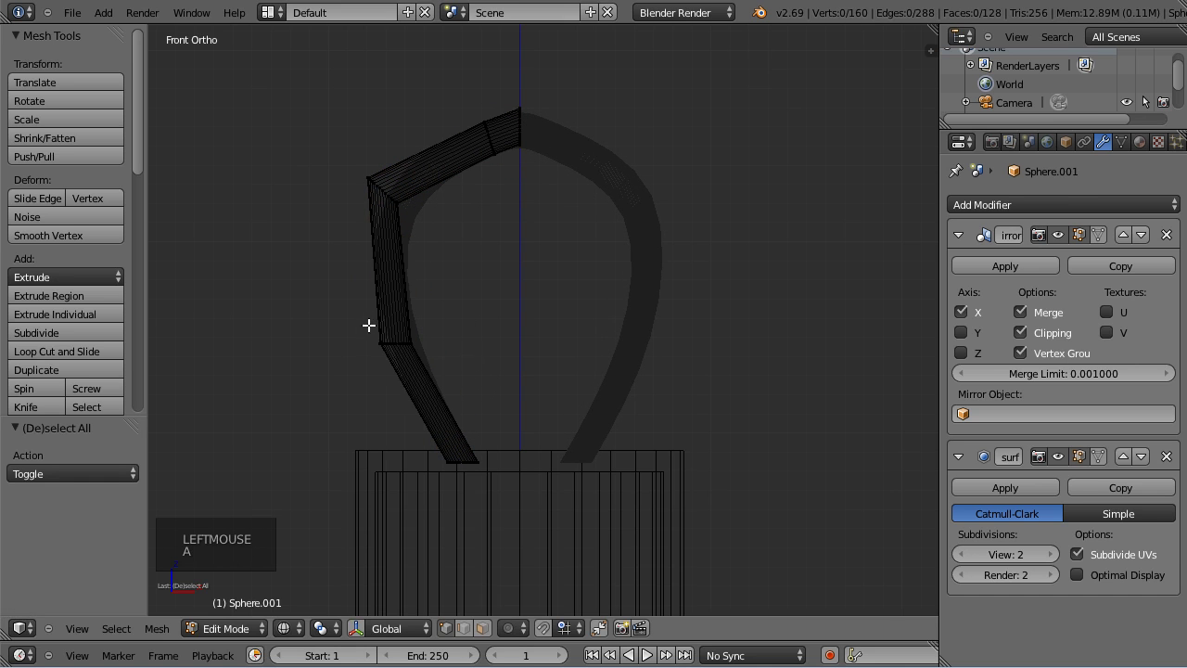
key("b")
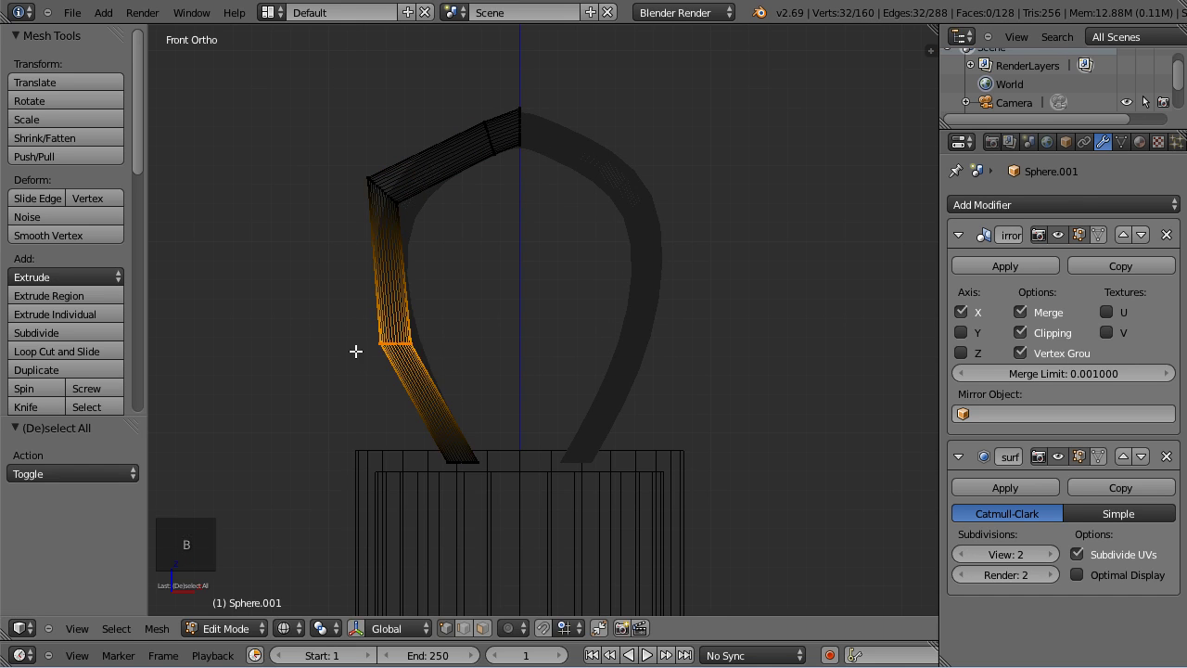
key("g")
left_click(493, 368)
key("a")
key("b")
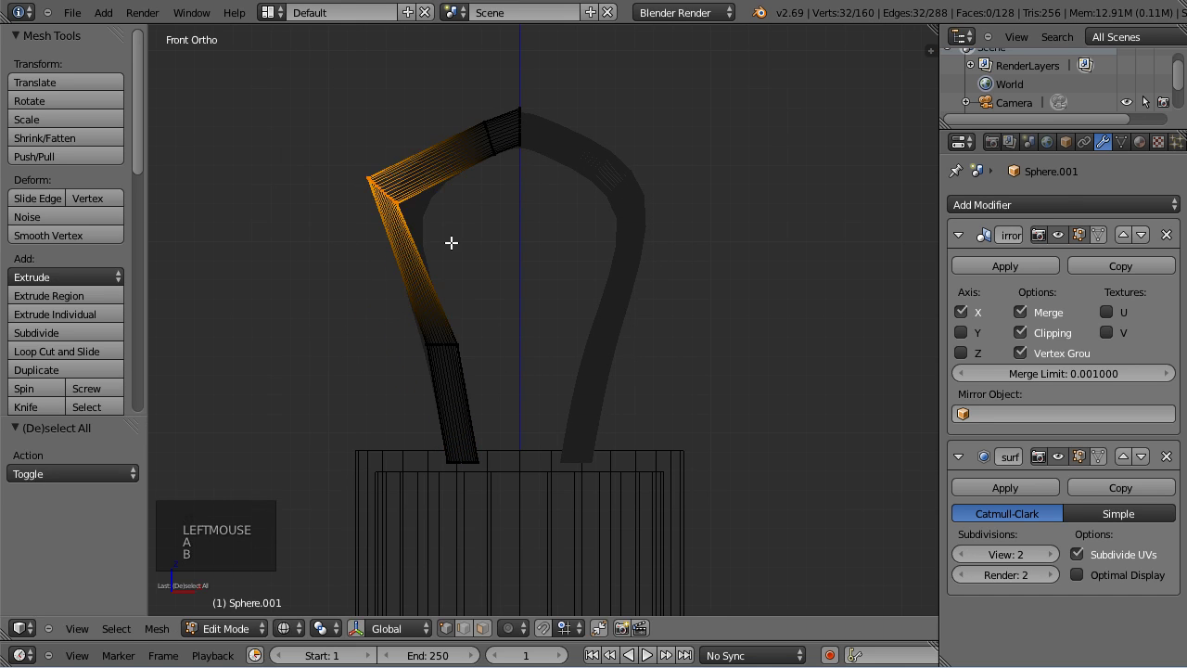
key("g")
left_click(429, 294)
key("a")
Rotate, scale and move further ring sections so the lower-left part lines up.
key("b")
key("r")
left_click(517, 357)
key("s")
left_click(546, 354)
key("g")
left_click(515, 352)
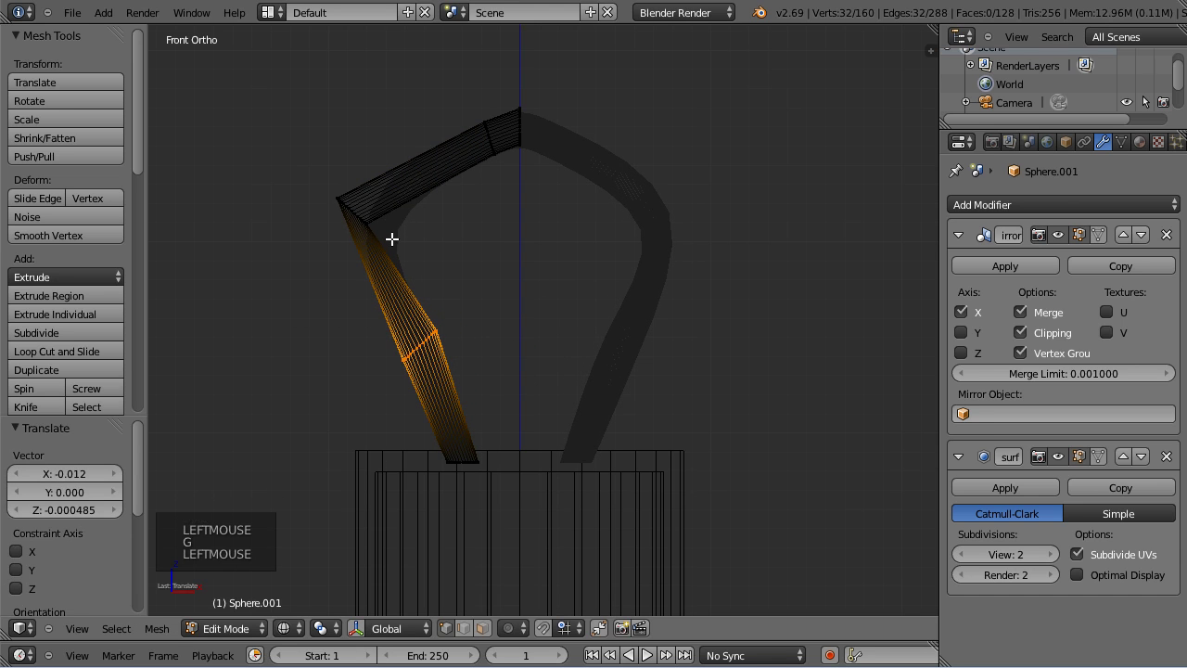
key("a")
key("b")
Extrude the end of the hanger wire, rotate the new section, then undo the attempt.
key("g")
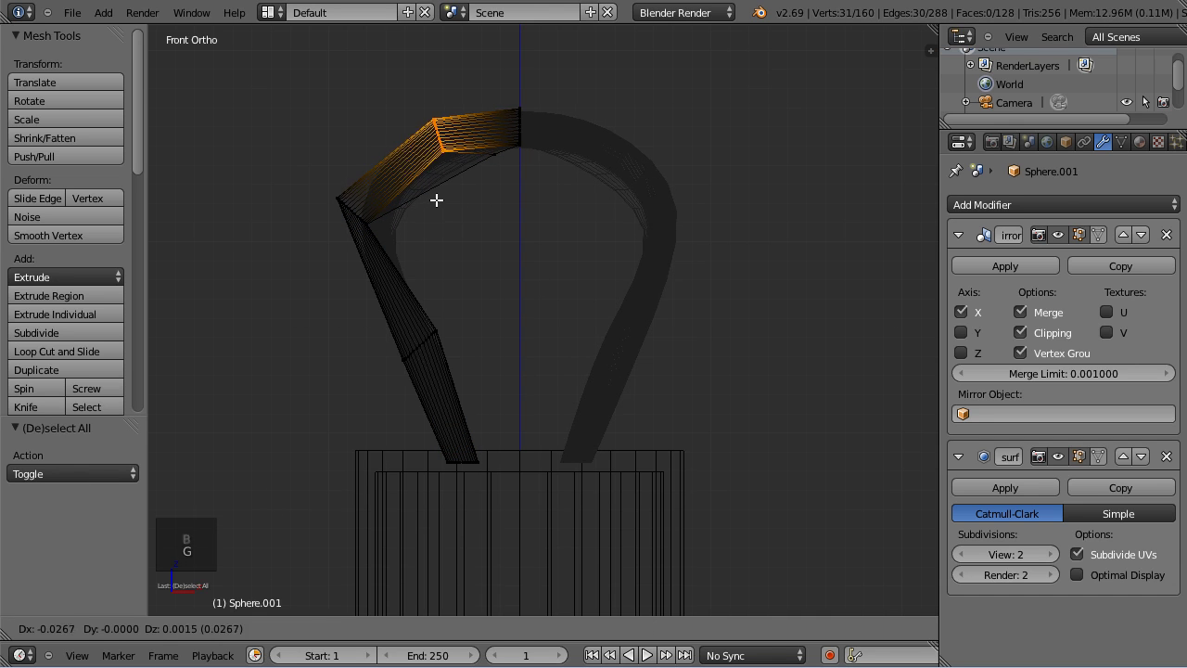
left_click(567, 215)
key("r")
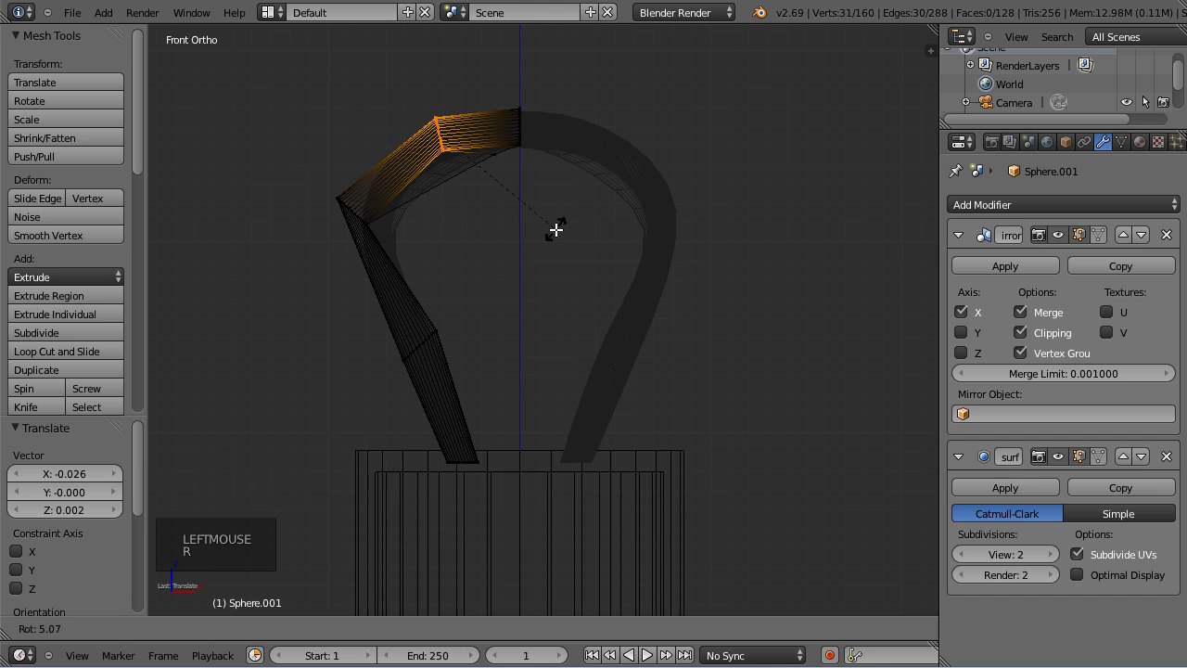
left_click(519, 168)
key("ctrl+z")
key("ctrl+z")
Extrude a new hanger wire section downward and rotate it into place.
key("b")
scroll("up", 3)
middle_click(506, 156)
key("g")
left_click(357, 336)
key("a")
key("a")
key("a")
key("b")
key("r")
left_click(479, 367)
Extrude the wire further down, scaling and rotating it so its end reaches the cap.
scroll("down", 3)
scroll("down", 3)
middle_click(540, 381)
scroll("up", 3)
key("a")
scroll("up", 3)
key("b")
key("s")
left_click(604, 322)
key("r")
left_click(625, 438)
key("g")
left_click(627, 427)
Reselect the wire end and nudge it to sit on top of the cap.
key("a")
key("a")
key("a")
key("b")
key("g")
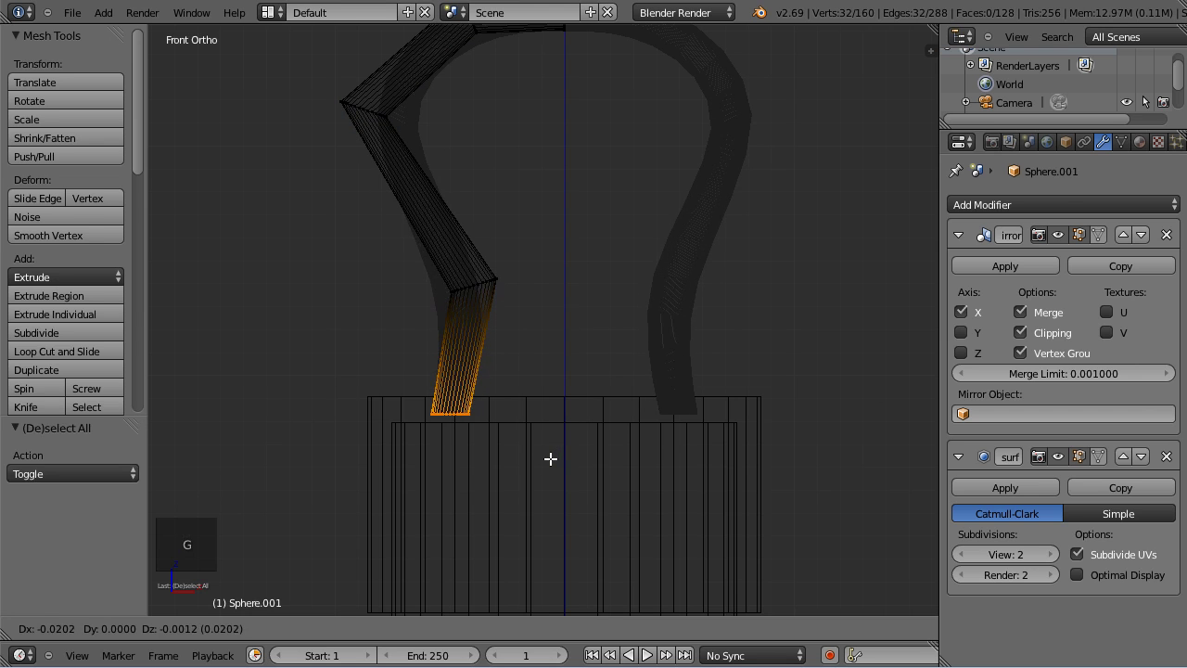
left_click(551, 457)
scroll("down", 3)
key("Tab")
key("z")
middle_click(747, 288)
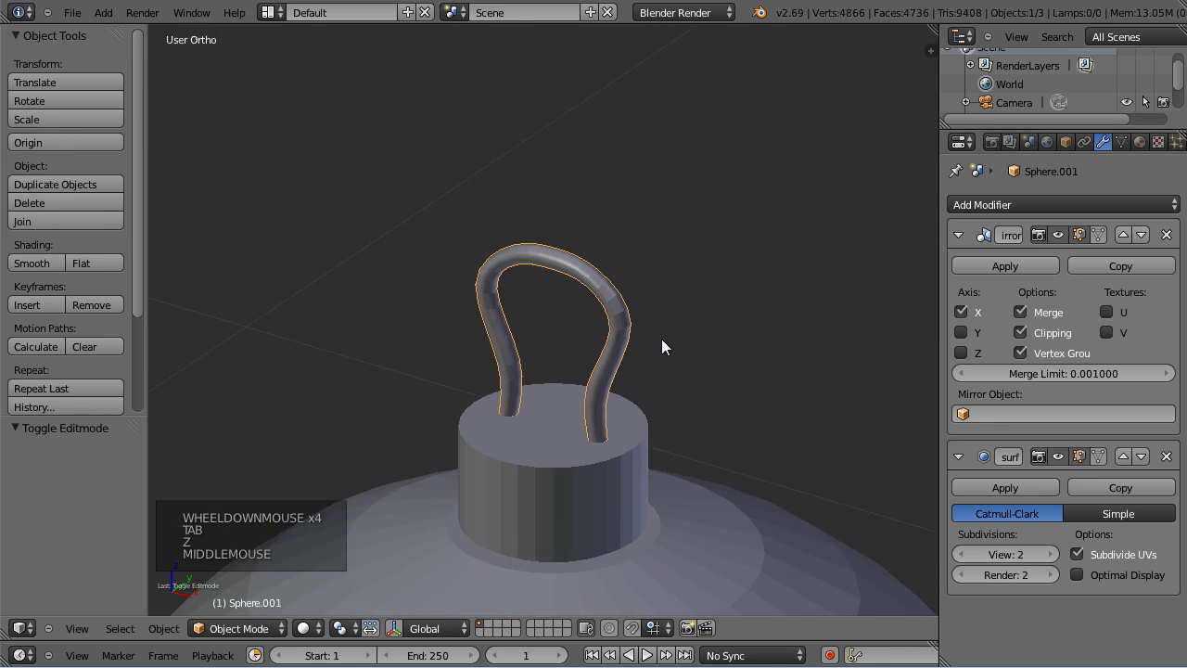
middle_click(529, 366)
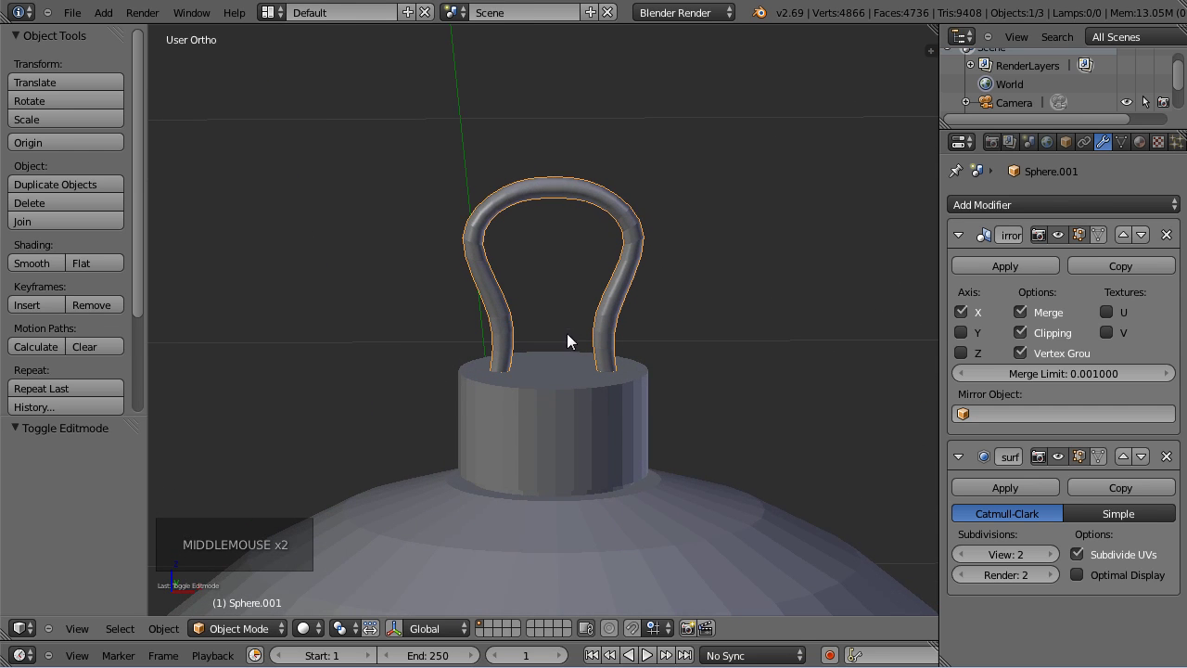
left_click(45, 266)
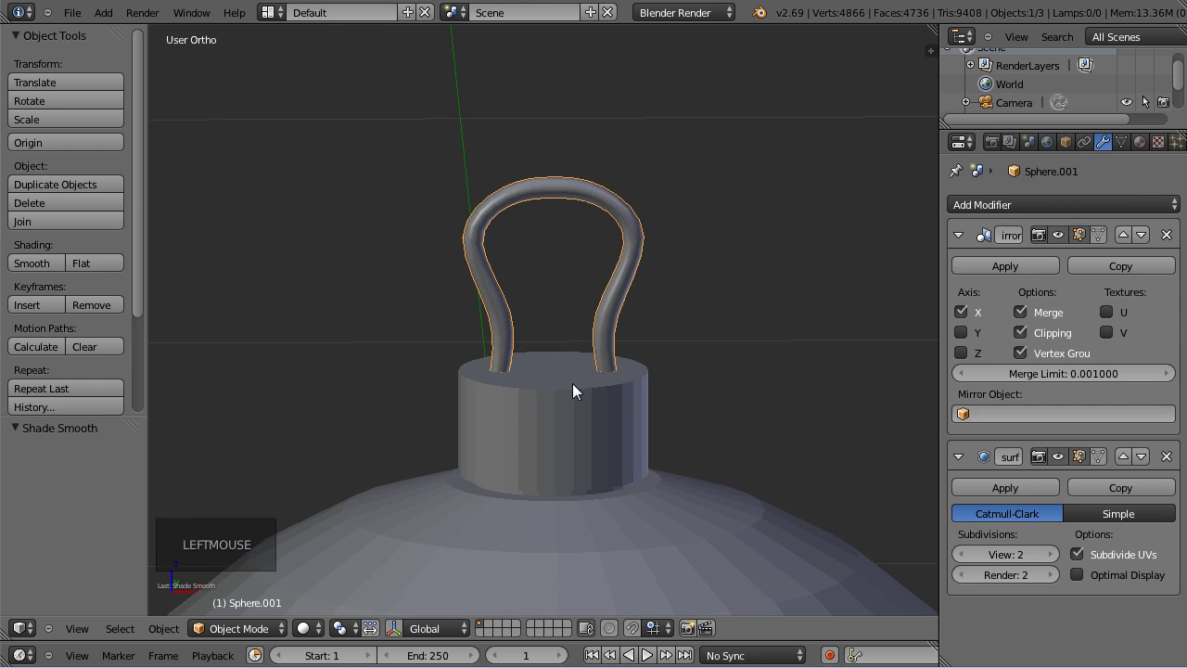
scroll("down", 3)
key("KP_1")
scroll("up", 3)
scroll("down", 3)
scroll("up", 3)
middle_click(596, 349)
scroll("up", 3)
middle_click(568, 239)
Select the whole hanger wire in Edit Mode, try resizing it, then undo.
key("Tab")
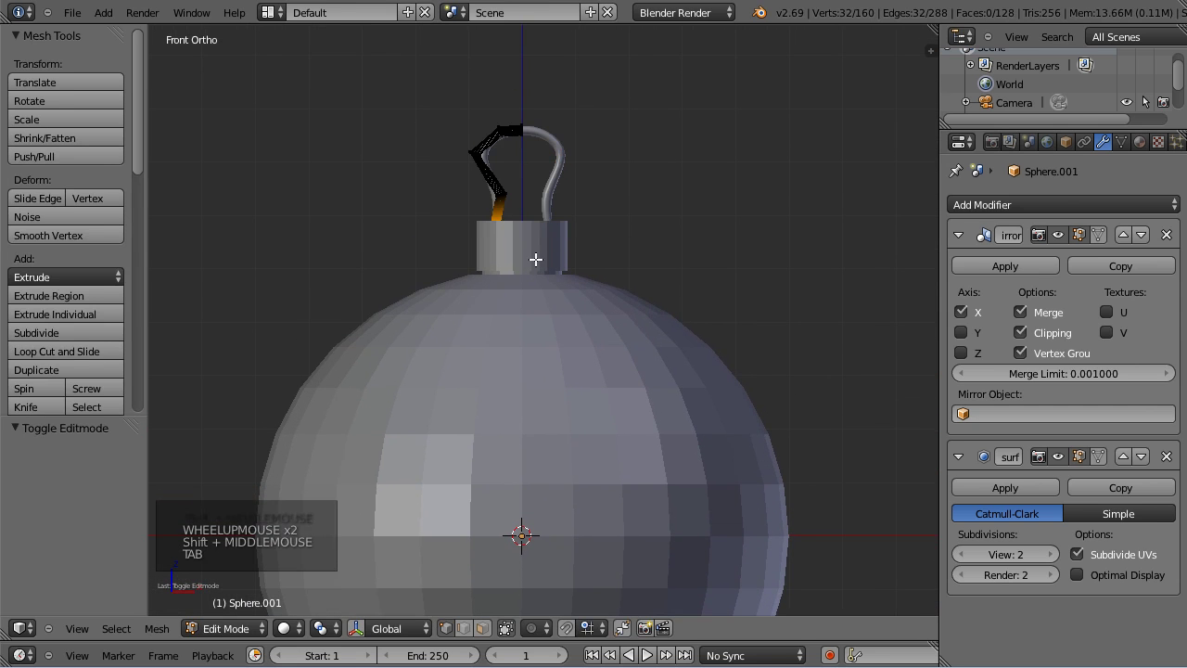
key("Tab")
key("Tab")
key("a")
key("a")
key("s")
key("s")
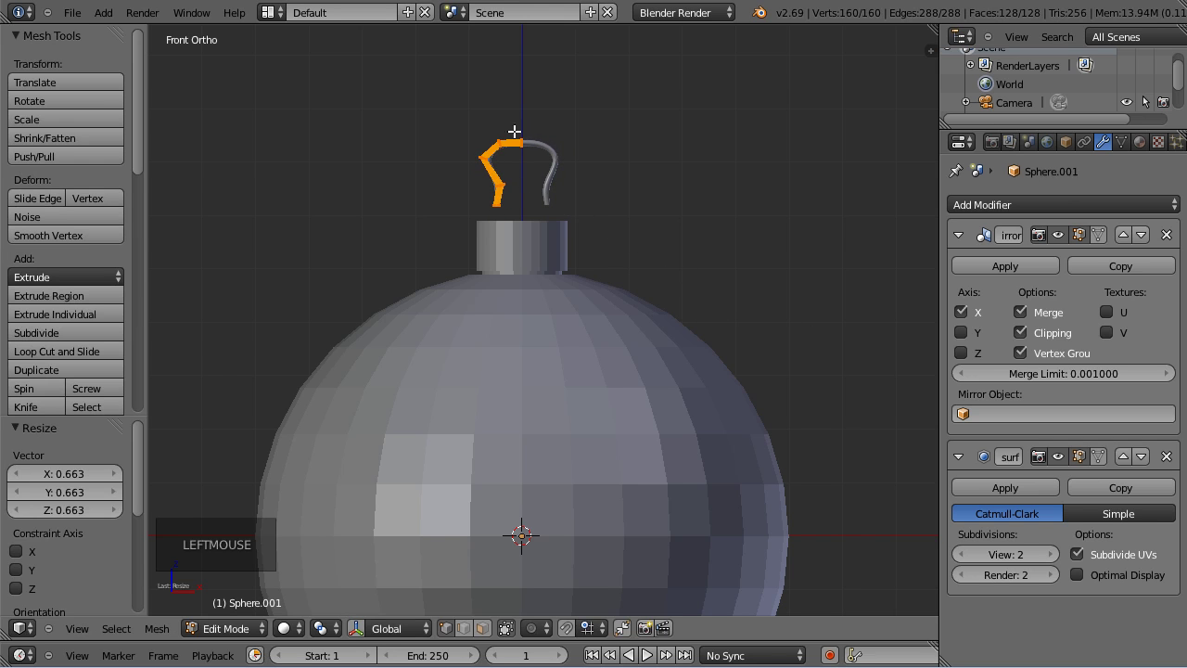
left_click(516, 152)
scroll("up", 3)
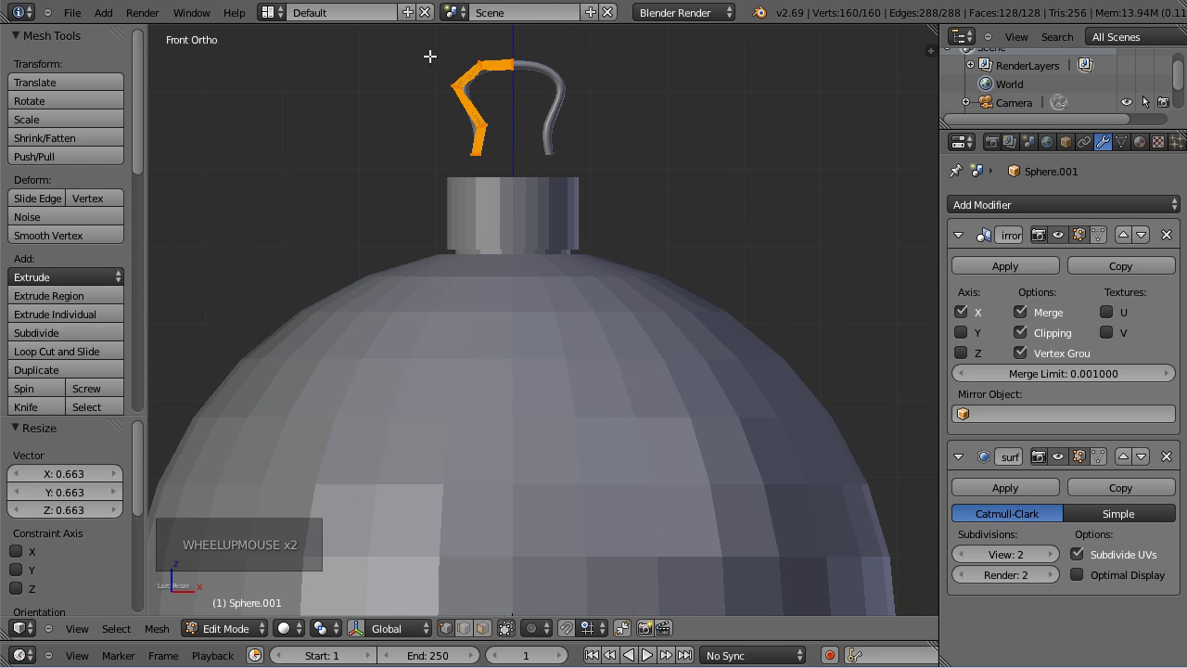
middle_click(521, 122)
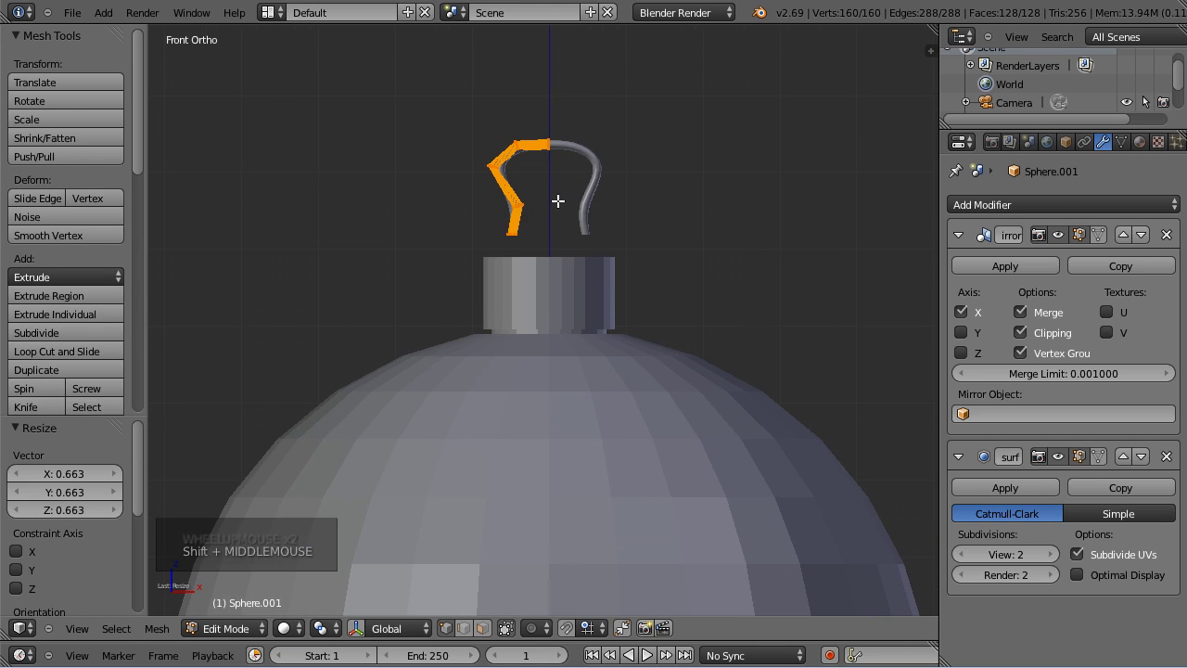
key("ctrl+z")
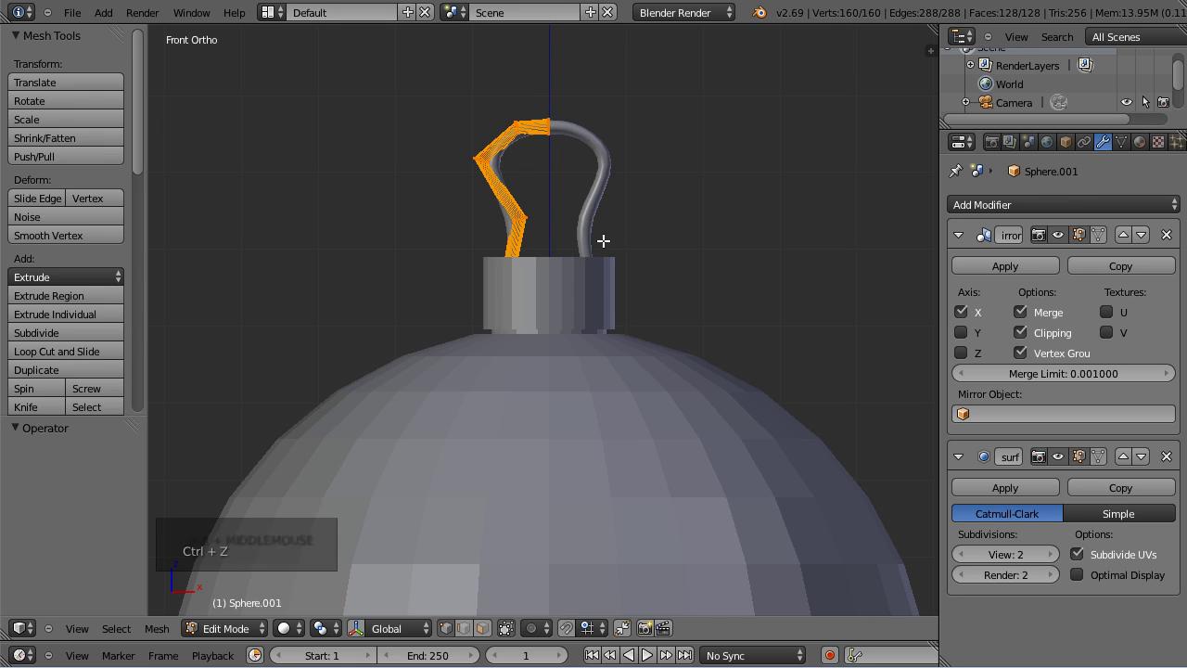
Apply the Mirror modifier to the hanger and Remove Doubles along the centre seam.
key("Tab")
left_click(1035, 278)
key("Tab")
key("w")
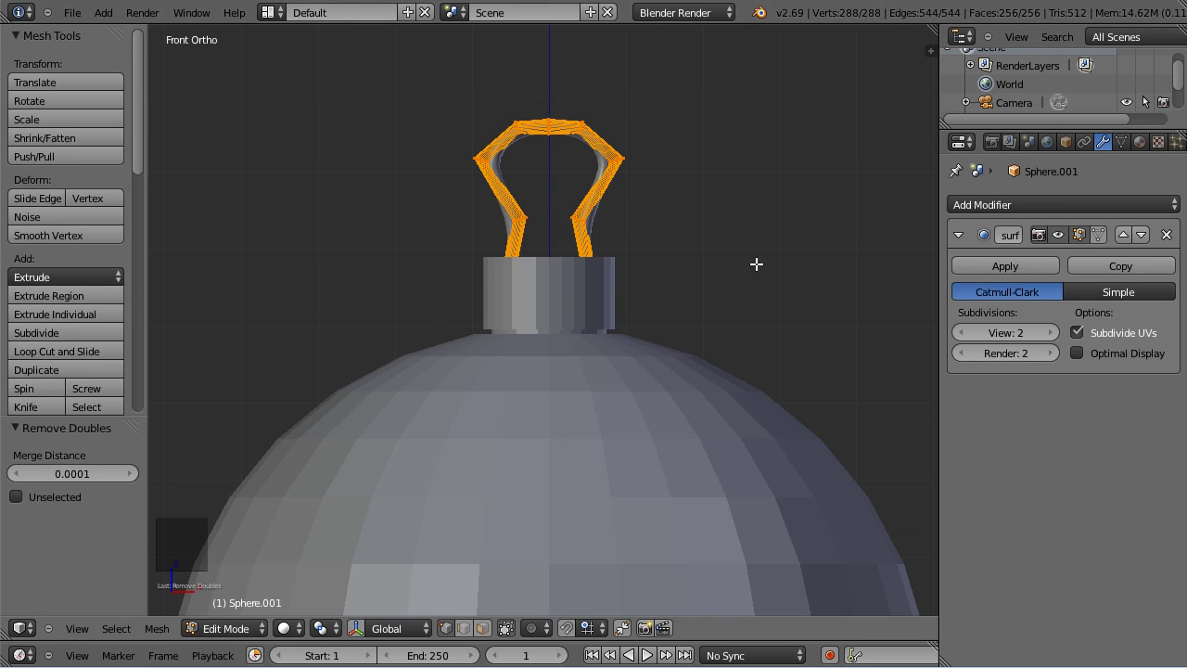
Scale the whole hanger loop down smaller and check it sitting on the cap.
scroll("up", 3)
scroll("down", 3)
key("s")
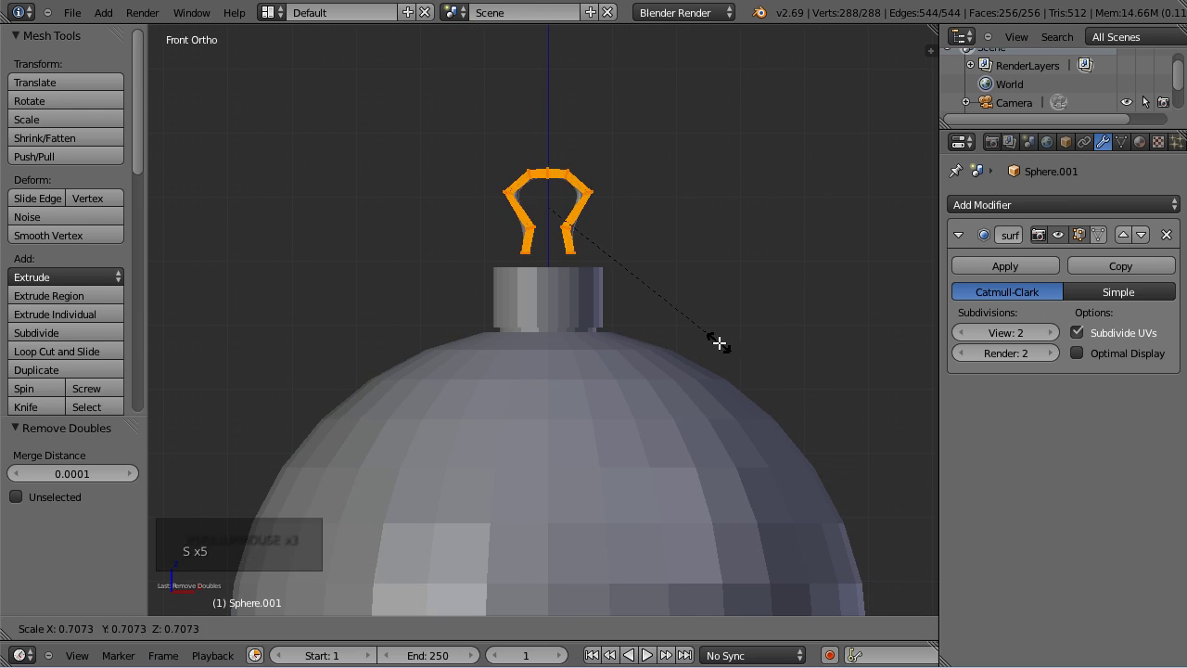
left_click(720, 342)
key("Tab")
scroll("down", 3)
scroll("up", 3)
middle_click(743, 345)
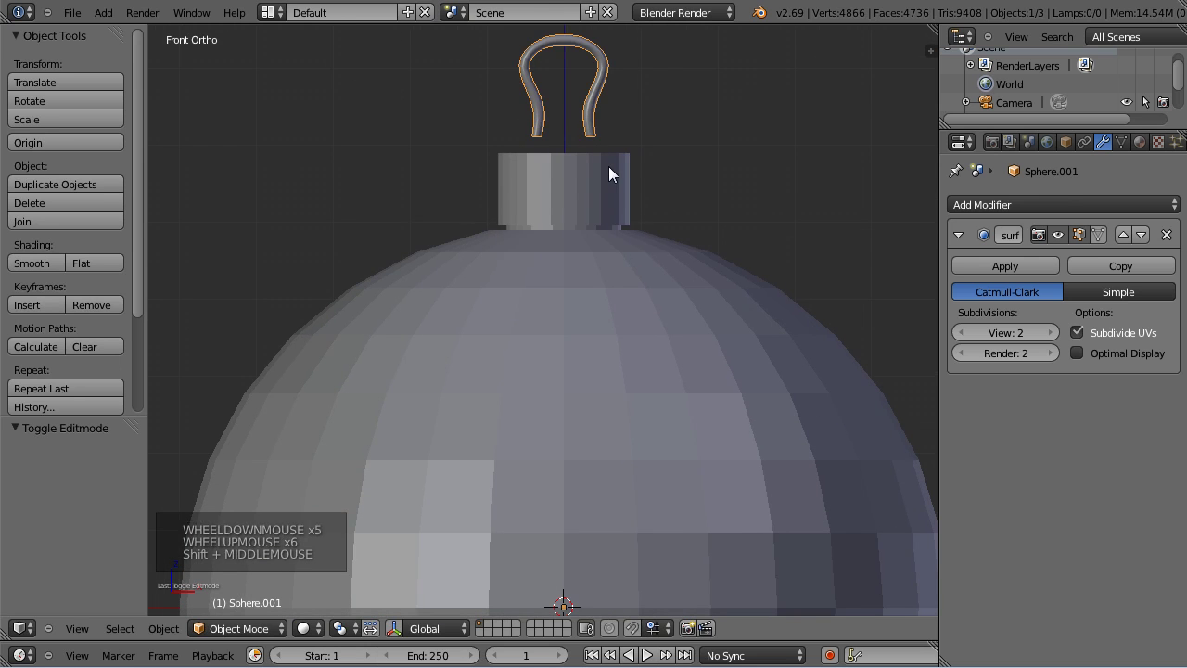
Nudge the hanger loop's position, leave Edit Mode and add the ornament ball to the selection.
key("Tab")
key("g")
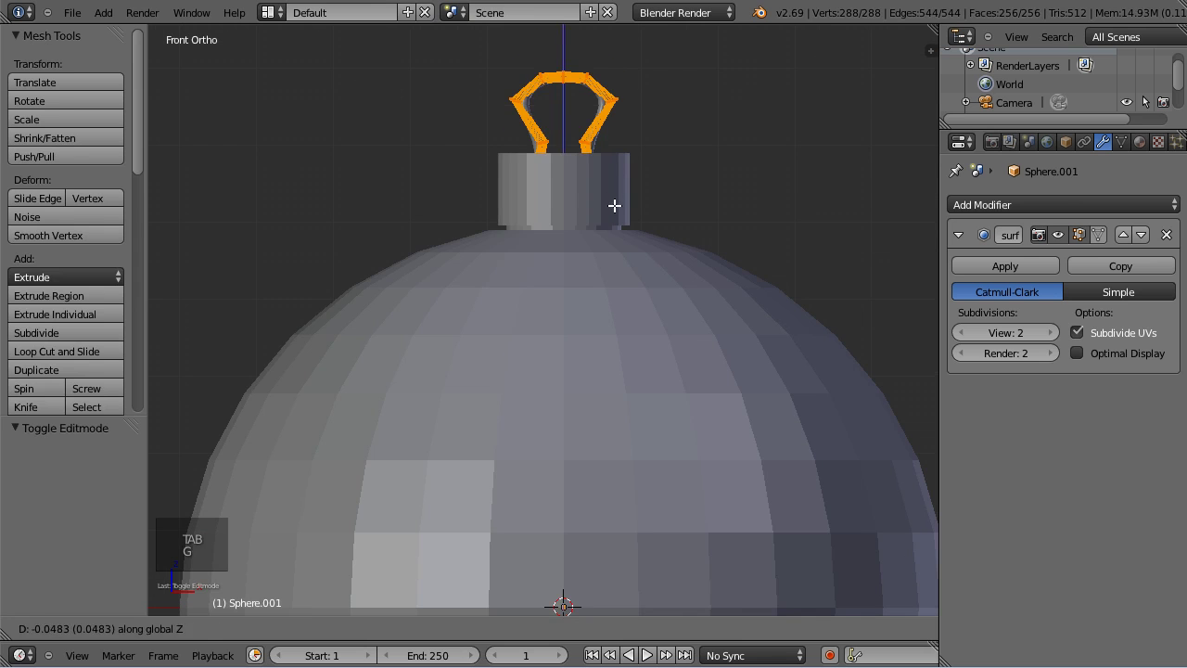
key("Tab")
left_click(626, 222)
scroll("down", 3)
scroll("up", 3)
scroll("up", 3)
scroll("down", 3)
scroll("up", 3)
scroll("down", 3)
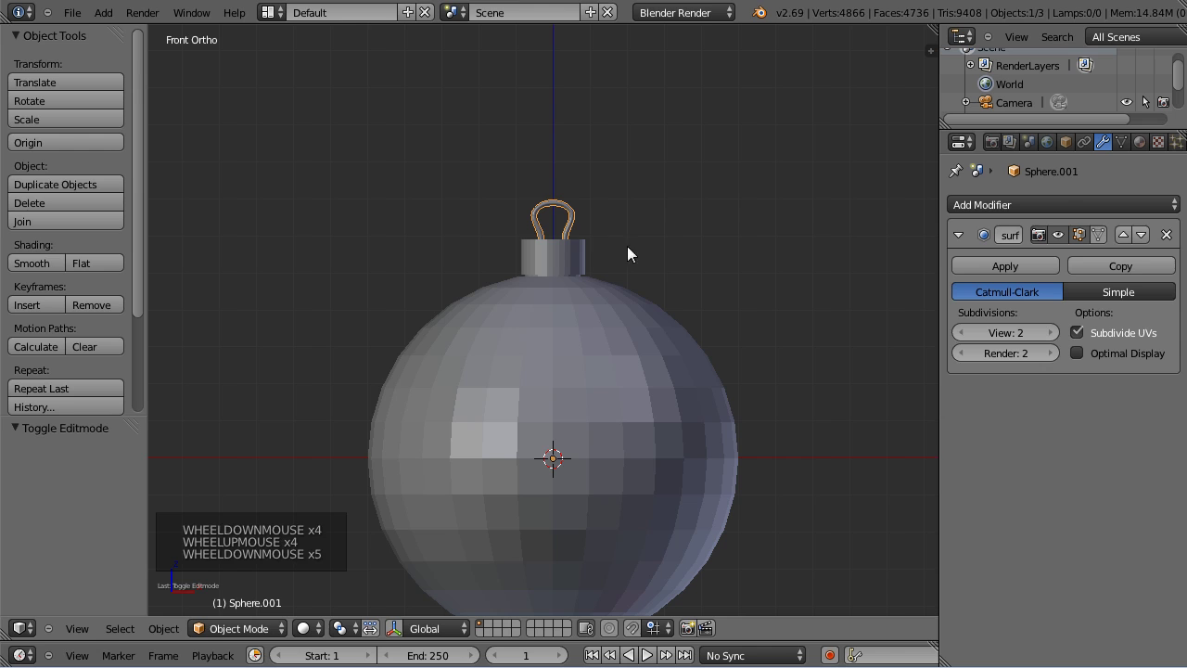
right_click(565, 266)
Join the hanger into the ball object (Ctrl+J) and smooth it with a level-2 Subdivision Surface modifier.
key("ctrl+j")
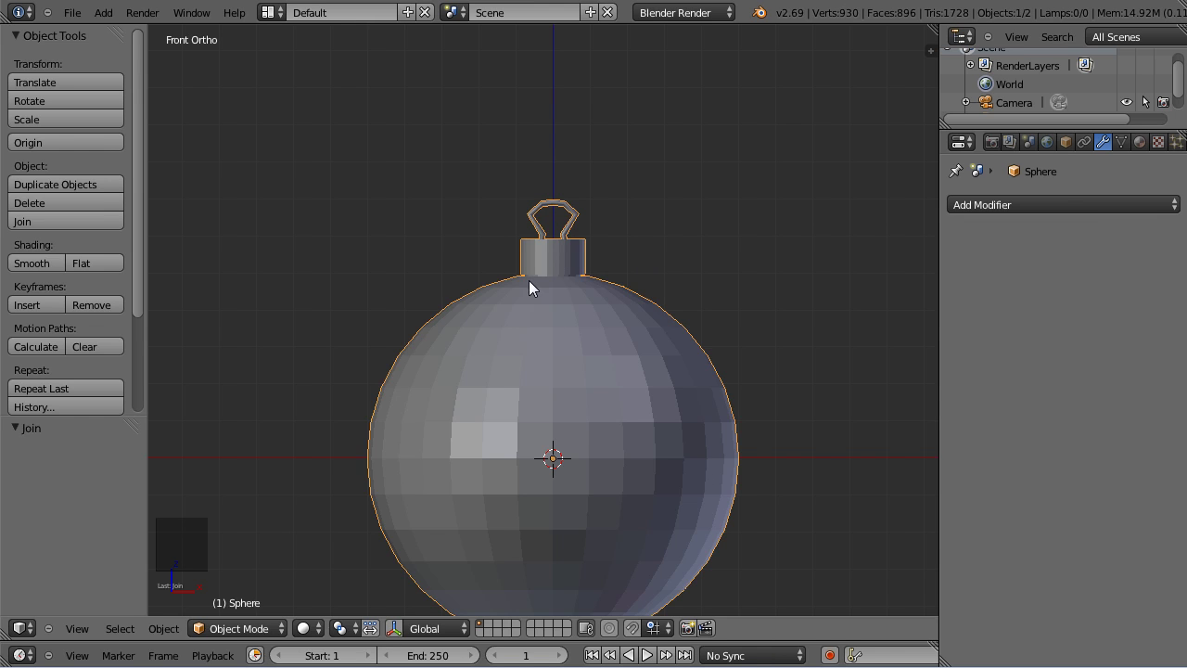
key("Tab")
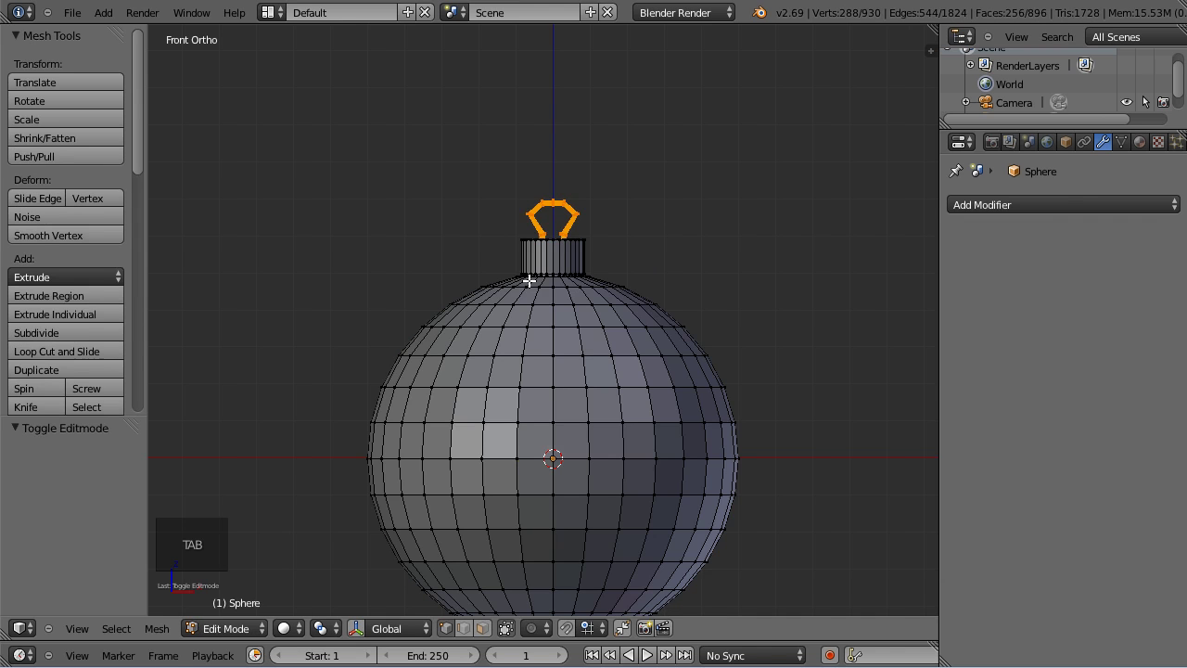
key("a")
key("a")
key("Tab")
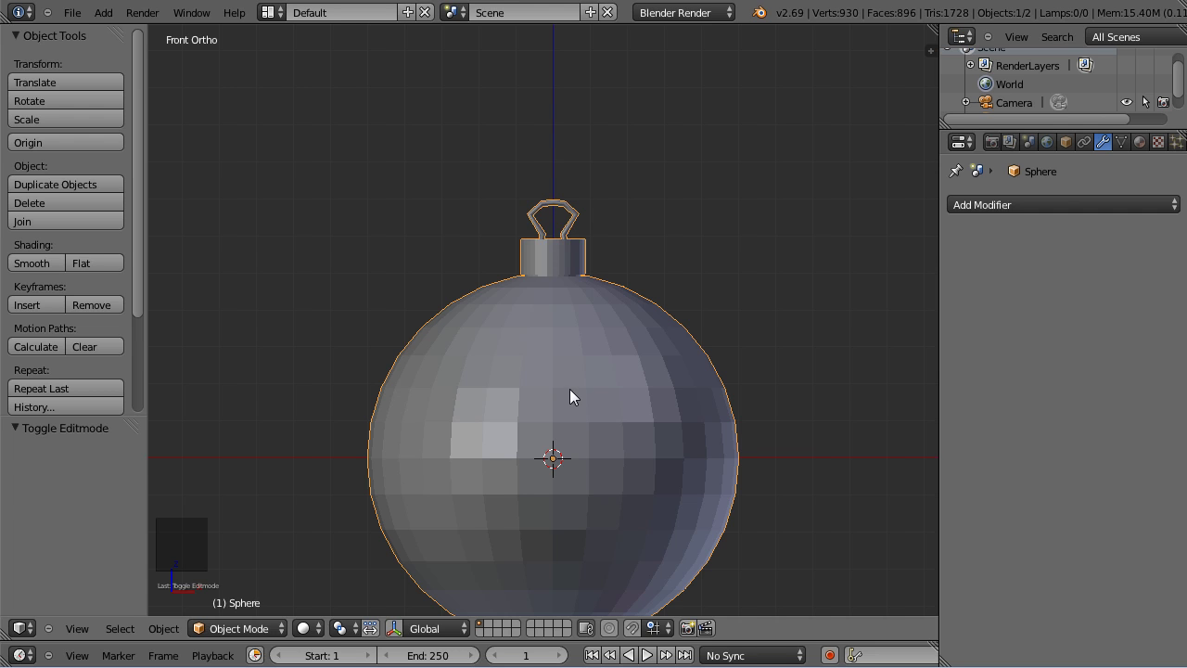
key("ctrl+2")
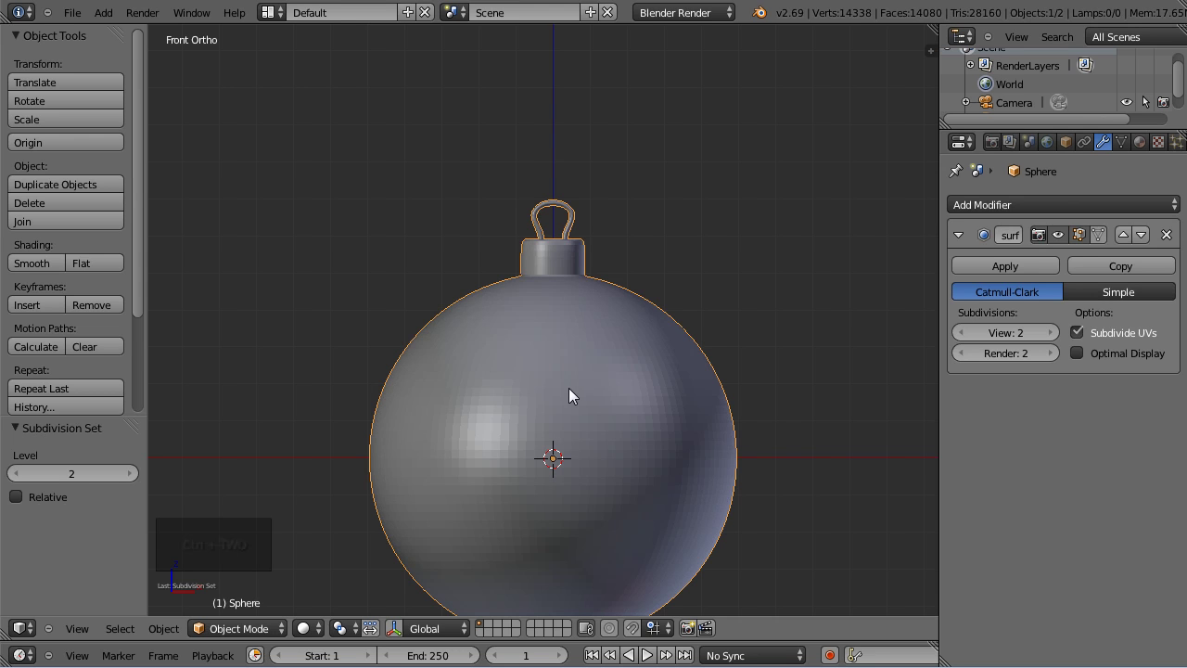
Enter Edit Mode on the ornament, try a first loop cut and inspect under the cap rim.
left_click(48, 274)
scroll("up", 3)
scroll("down", 3)
scroll("up", 3)
middle_click(587, 215)
key("Tab")
scroll("up", 3)
key("a")
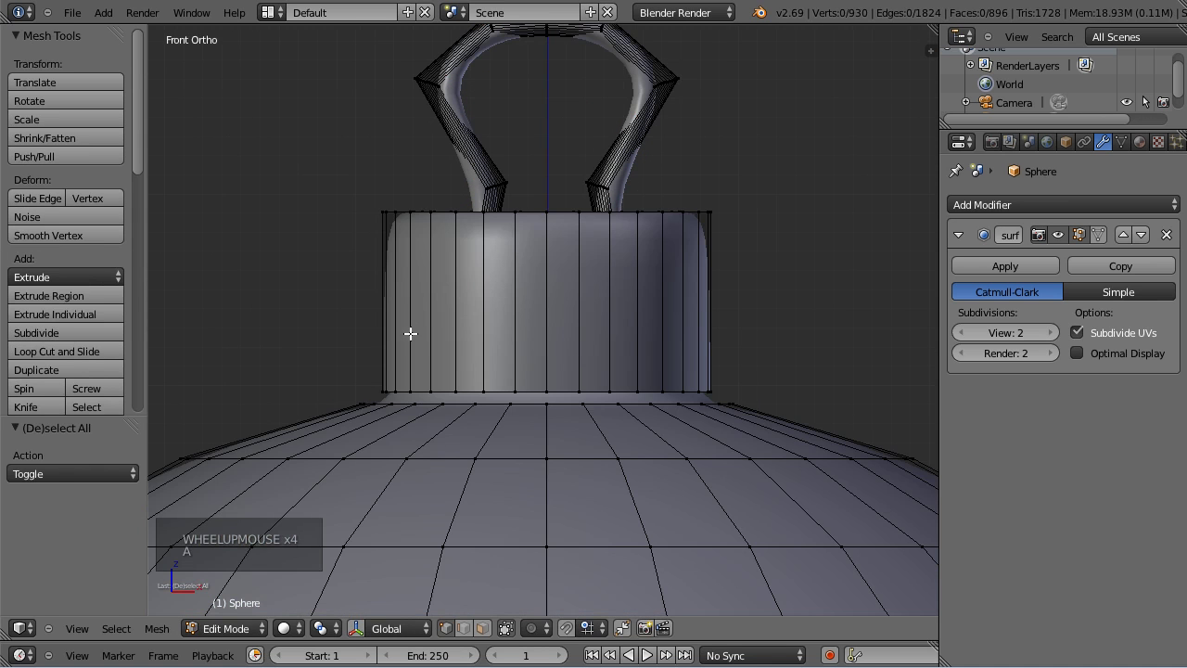
key("ctrl+r")
left_click(407, 254)
key("Tab")
middle_click(680, 390)
middle_click(616, 449)
scroll("up", 3)
middle_click(582, 344)
Add an edge loop (Ctrl+R) right at the cap's base where it meets the ball.
key("Tab")
middle_click(515, 211)
key("z")
key("z")
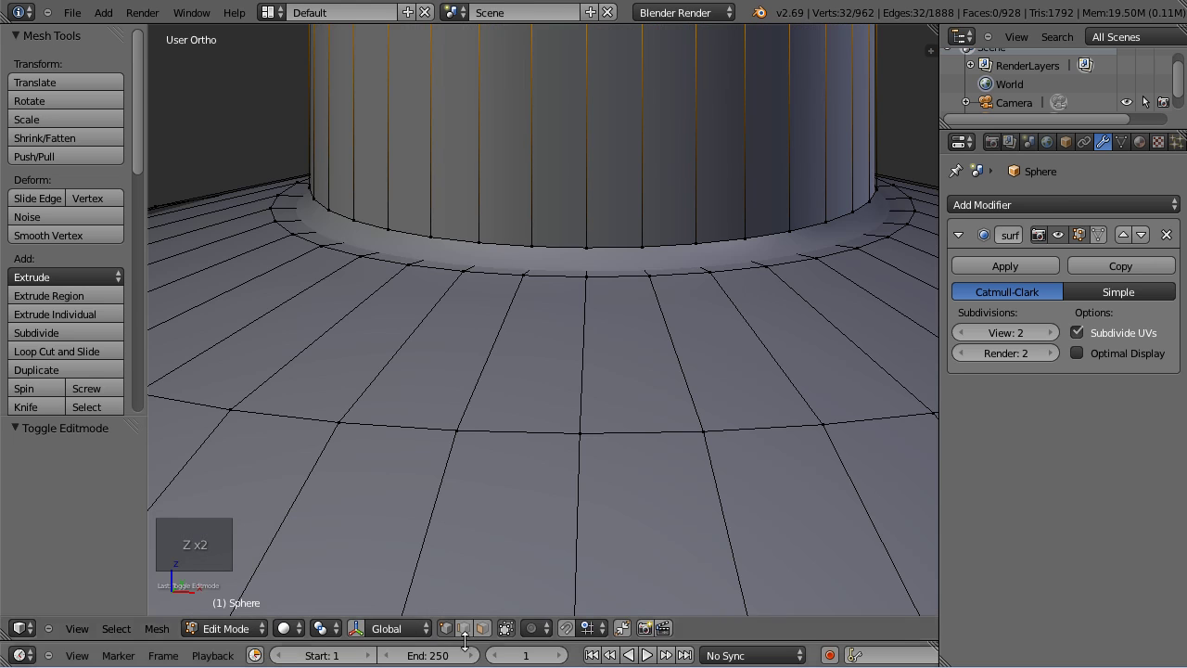
left_click(523, 640)
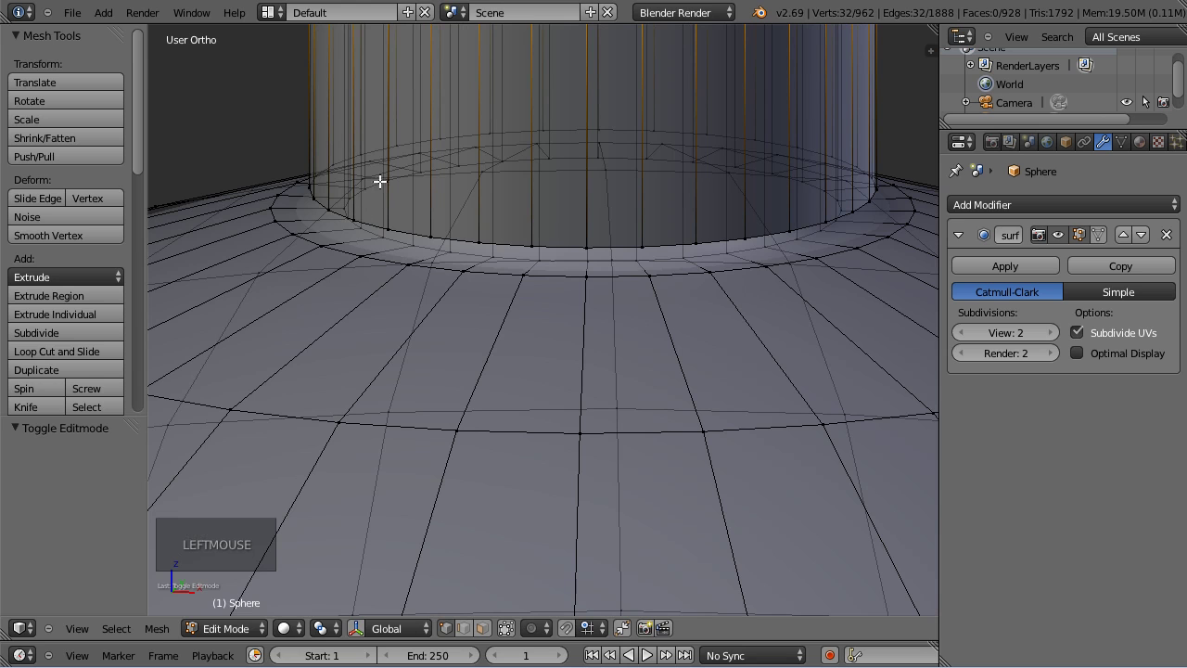
key("ctrl+r")
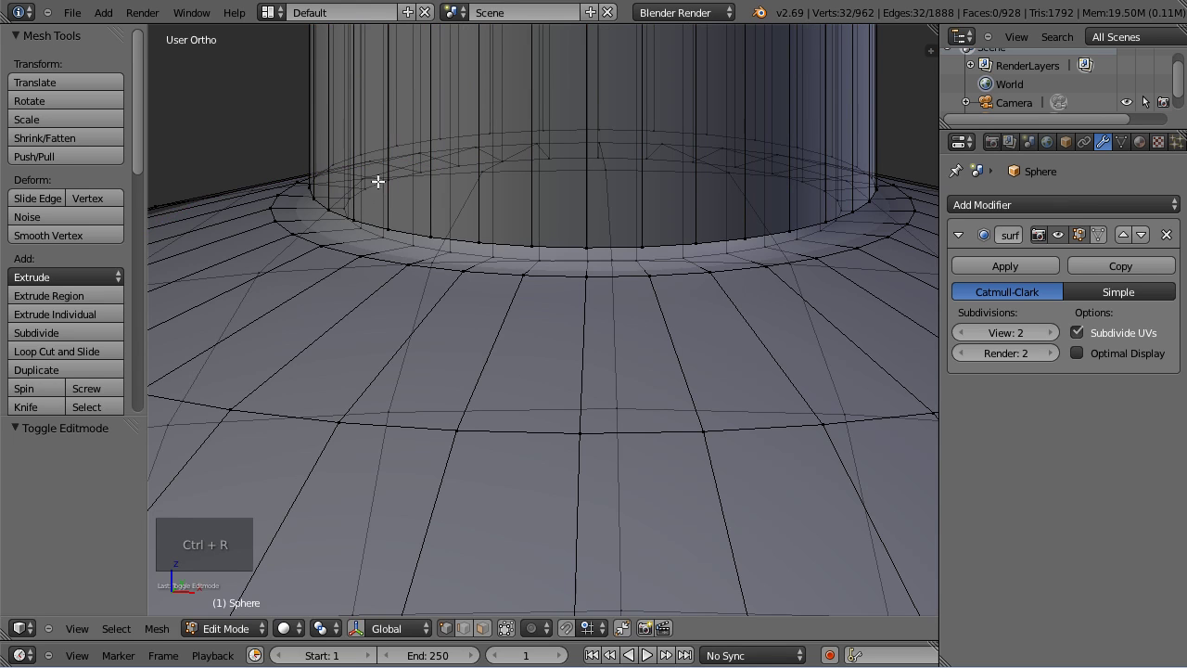
right_click(387, 227)
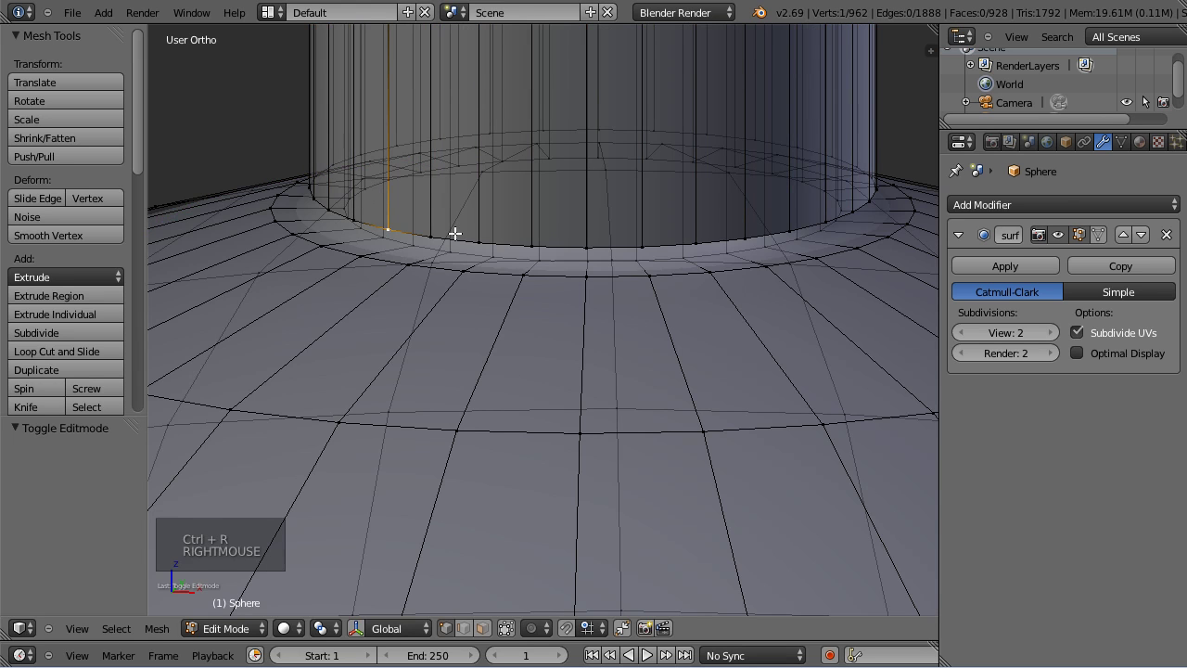
scroll("down", 3)
key("ctrl+l")
key("h")
scroll("up", 3)
Add another edge loop near the cap's top rim and return to Object Mode.
key("ctrl+r")
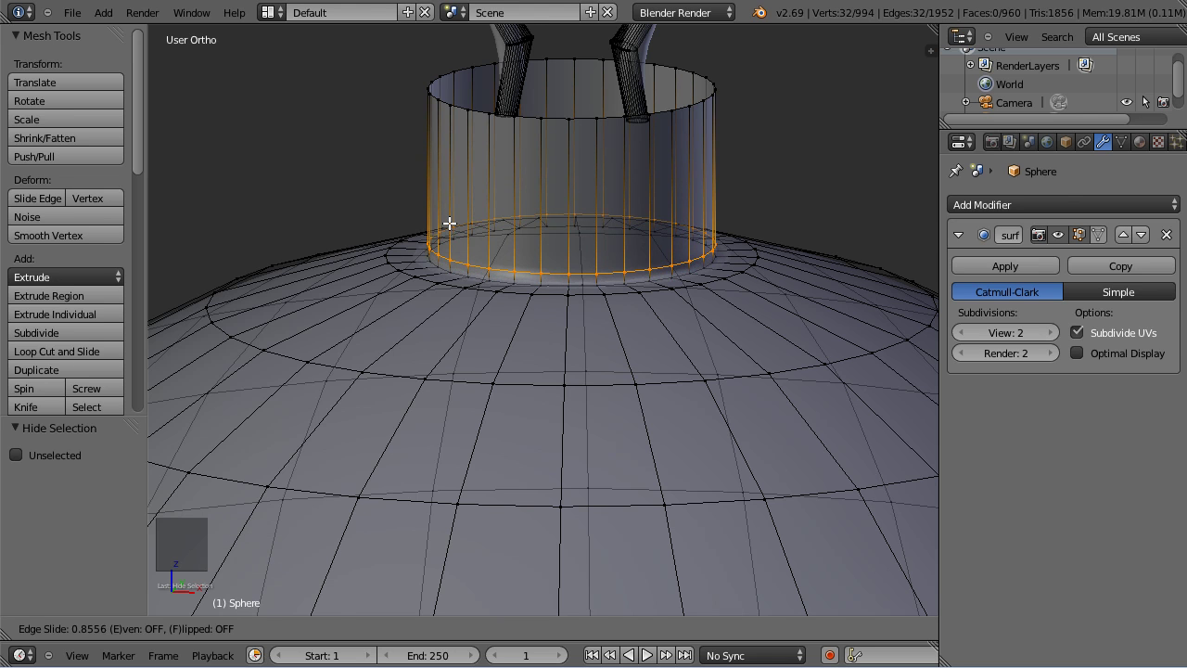
key("Tab")
left_click(471, 234)
middle_click(564, 317)
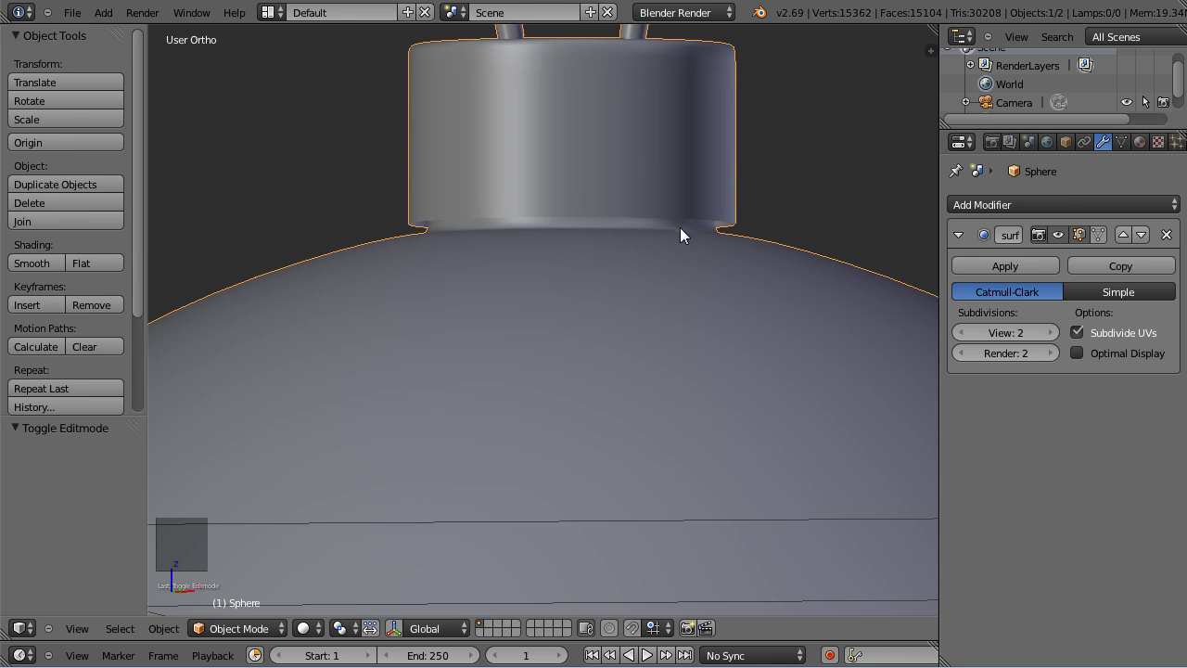
scroll("down", 3)
key("KP_1")
Rename the ornament object to Ball and save the file.
scroll("down", 3)
middle_click(613, 417)
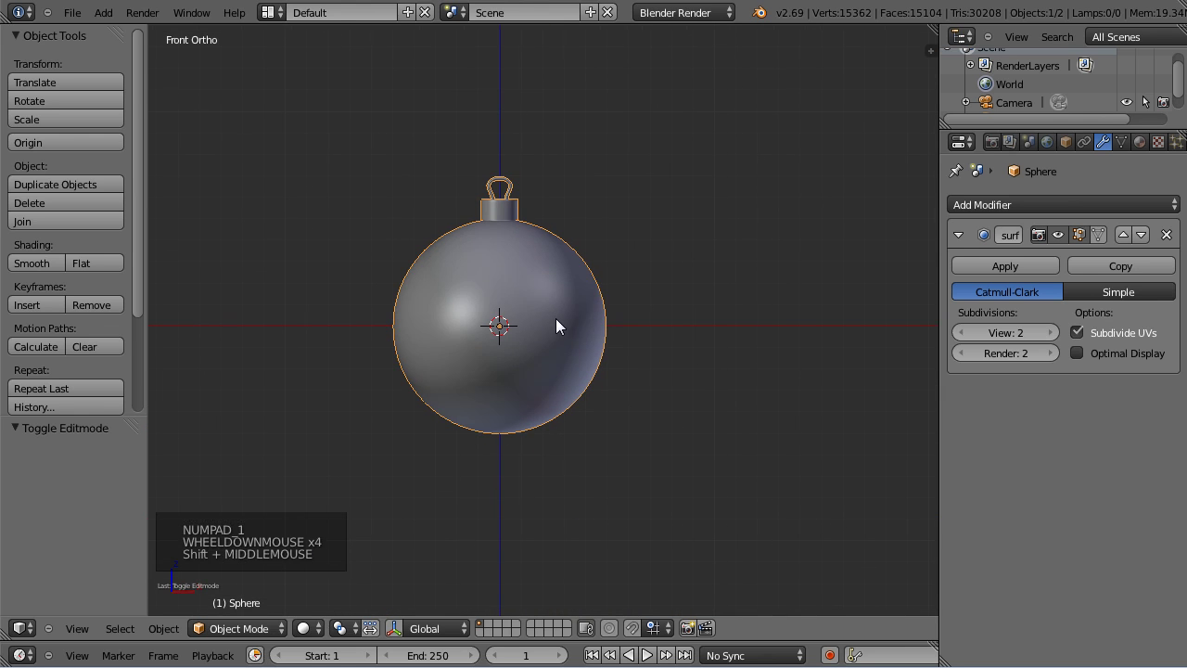
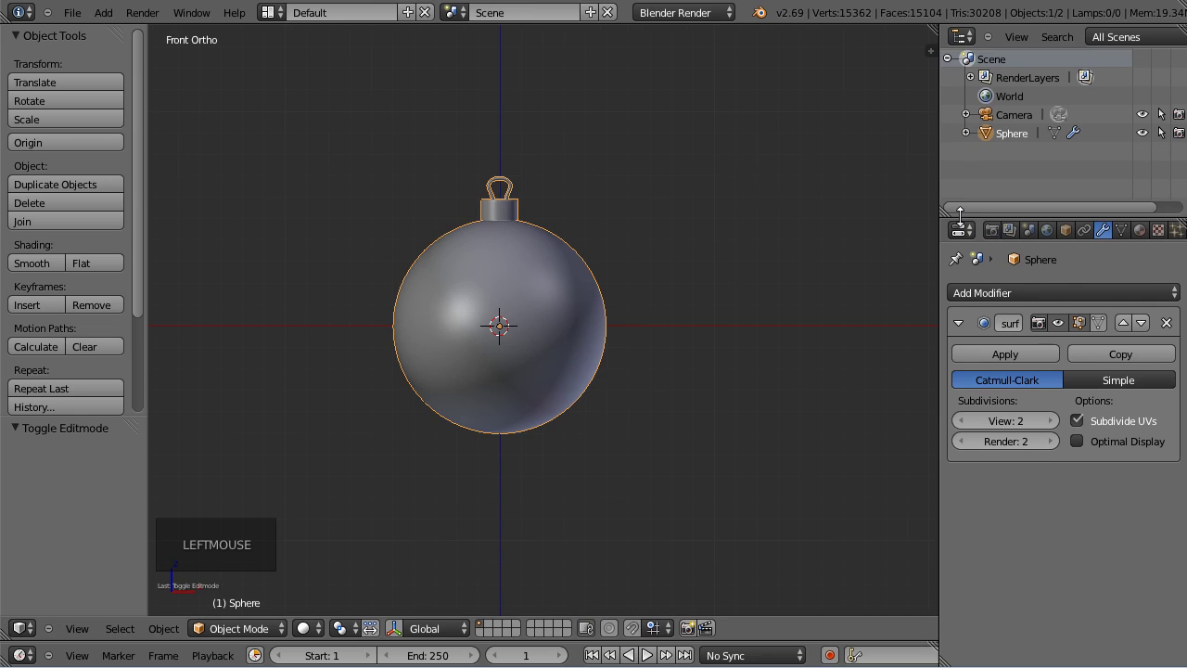
left_click(1078, 241)
left_click(1048, 306)
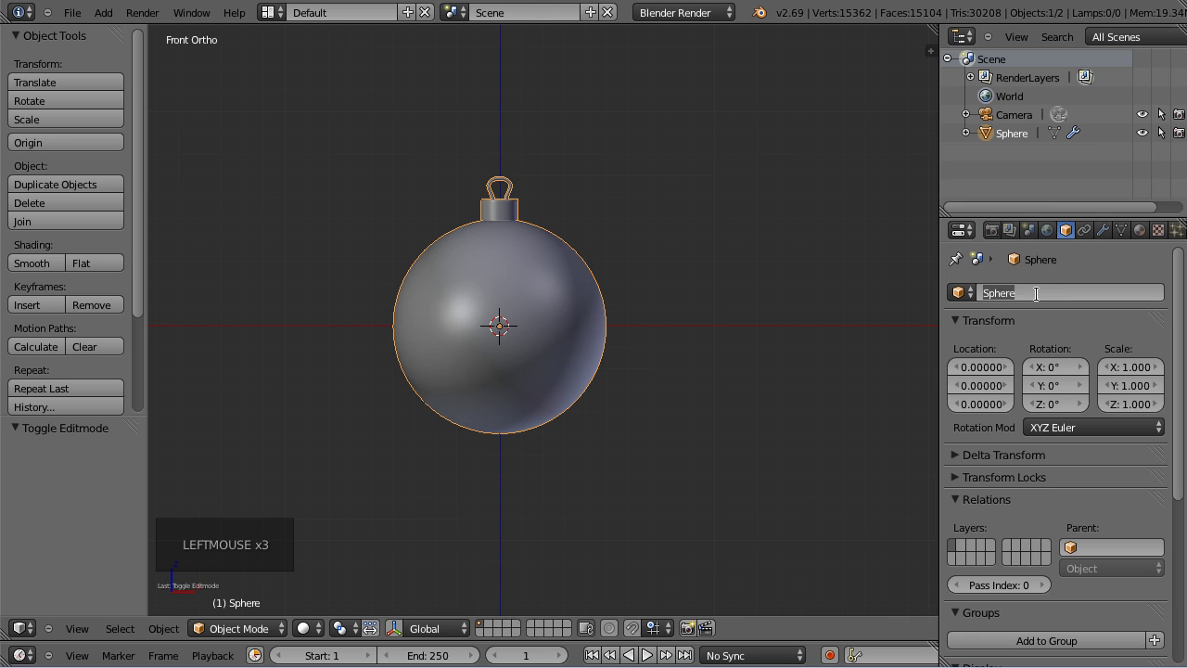
key("l")
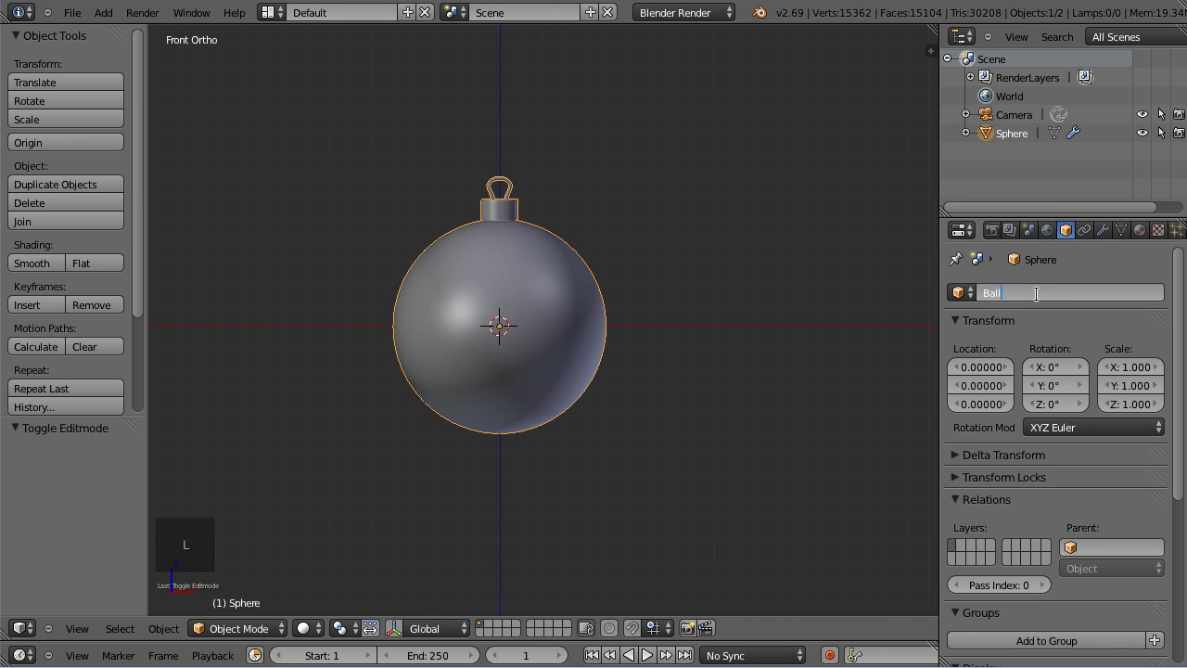
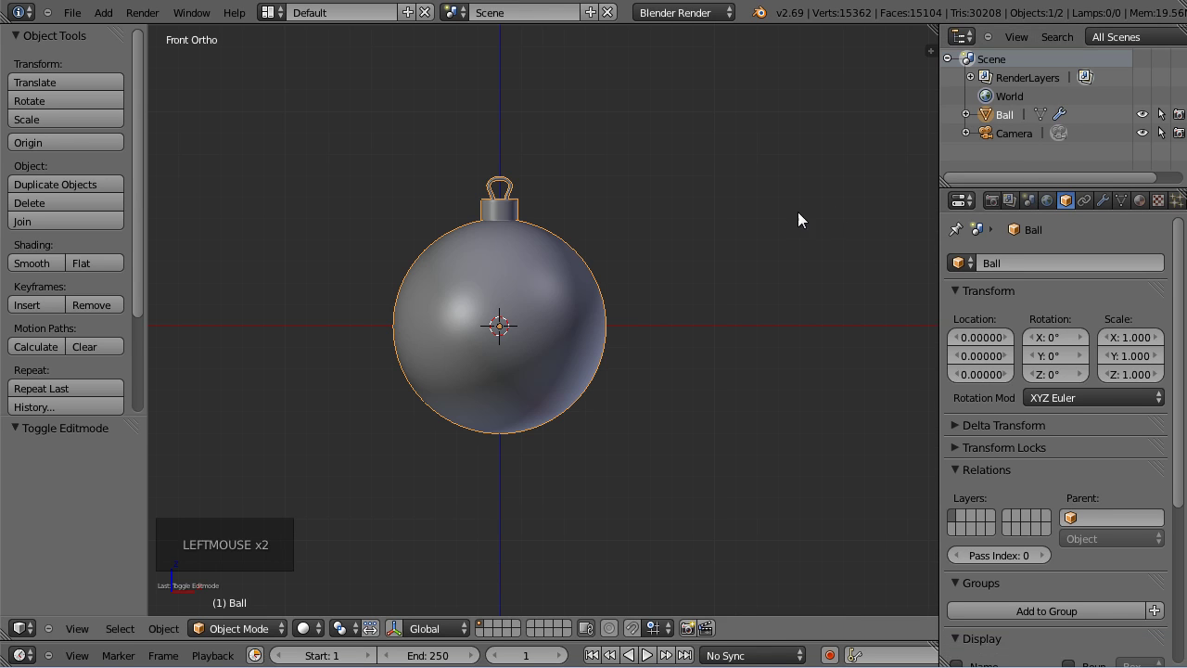
key("ctrl+s")
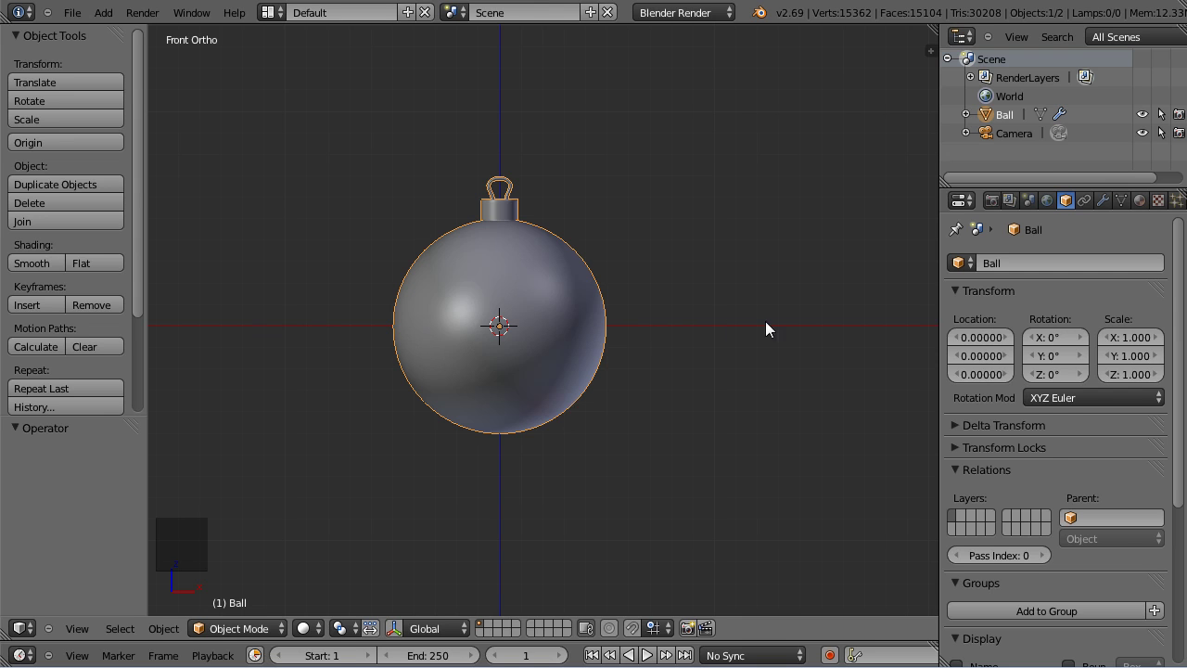
Move the Ball up along Z (≈0.506) so its base rests on the grid floor.
key("g")
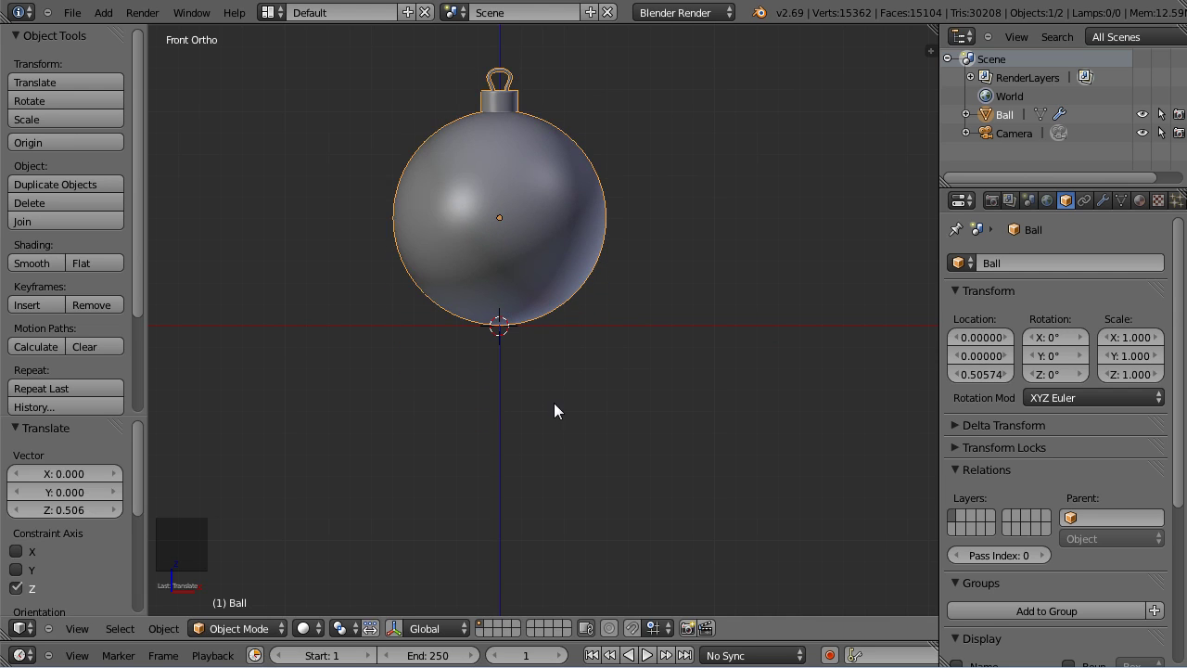
scroll("down", 3)
middle_click(652, 161)
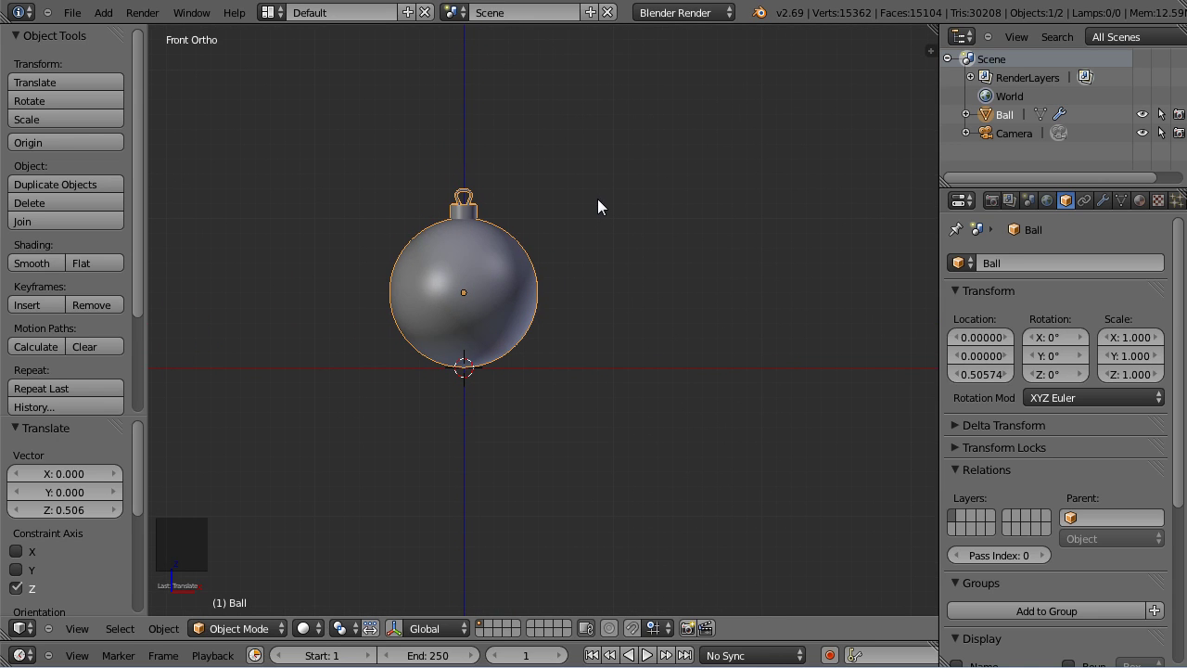
Add a Text object and rotate it 90° on X so it stands upright.
key("shift+a")
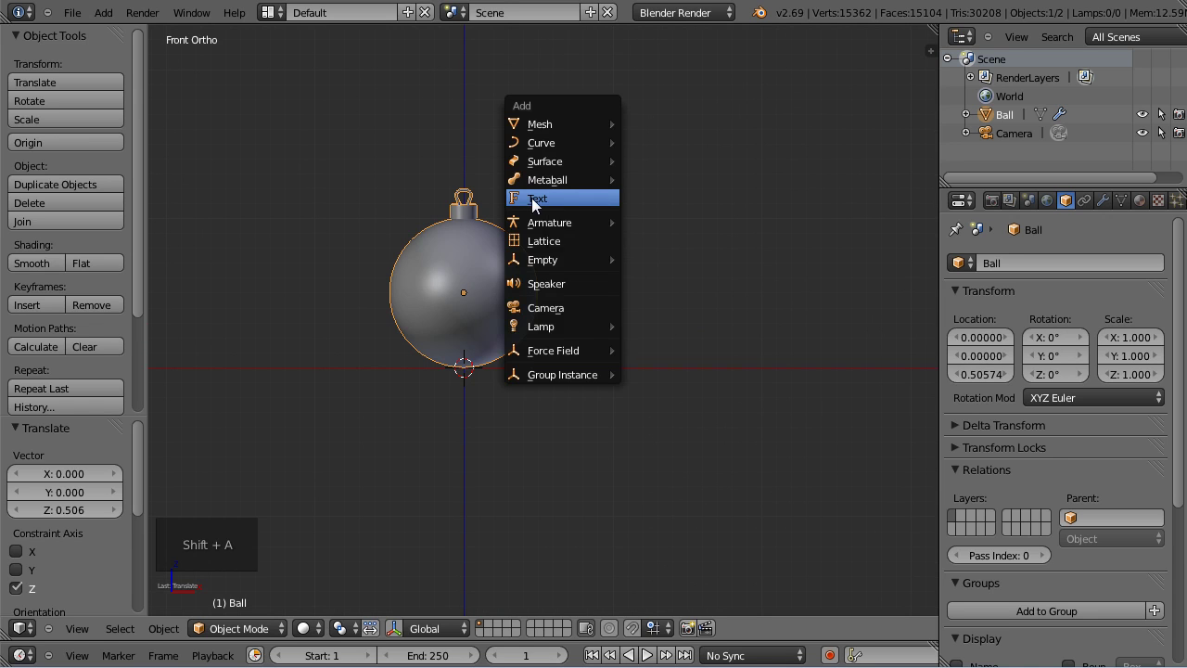
middle_click(507, 137)
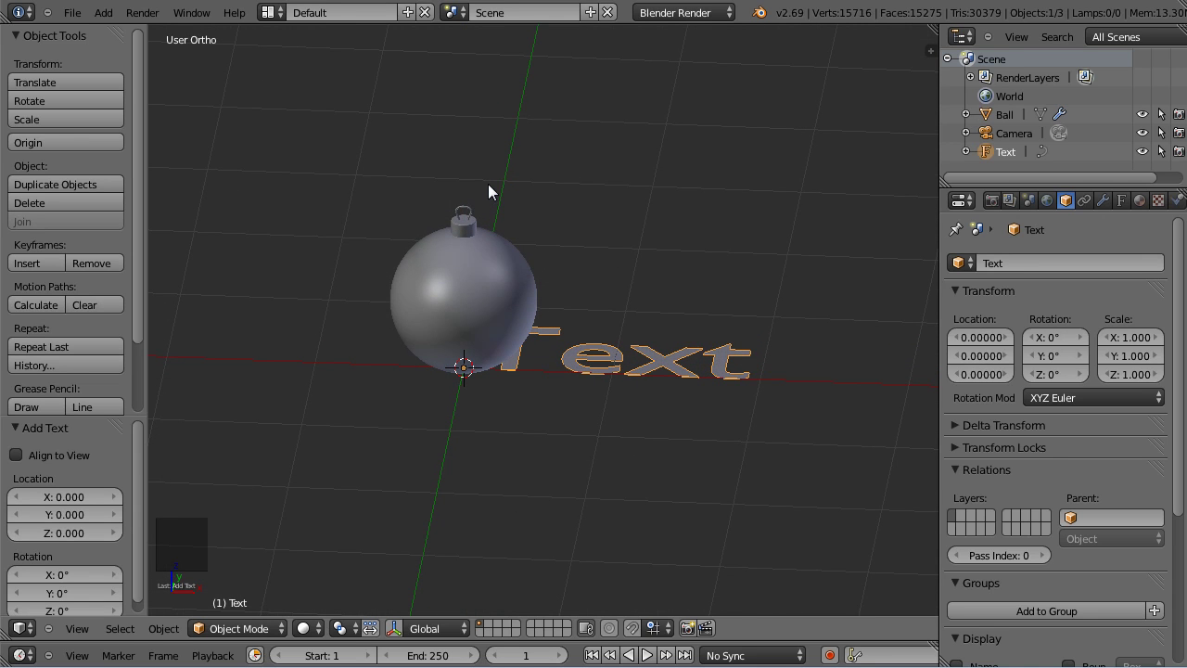
key("r")
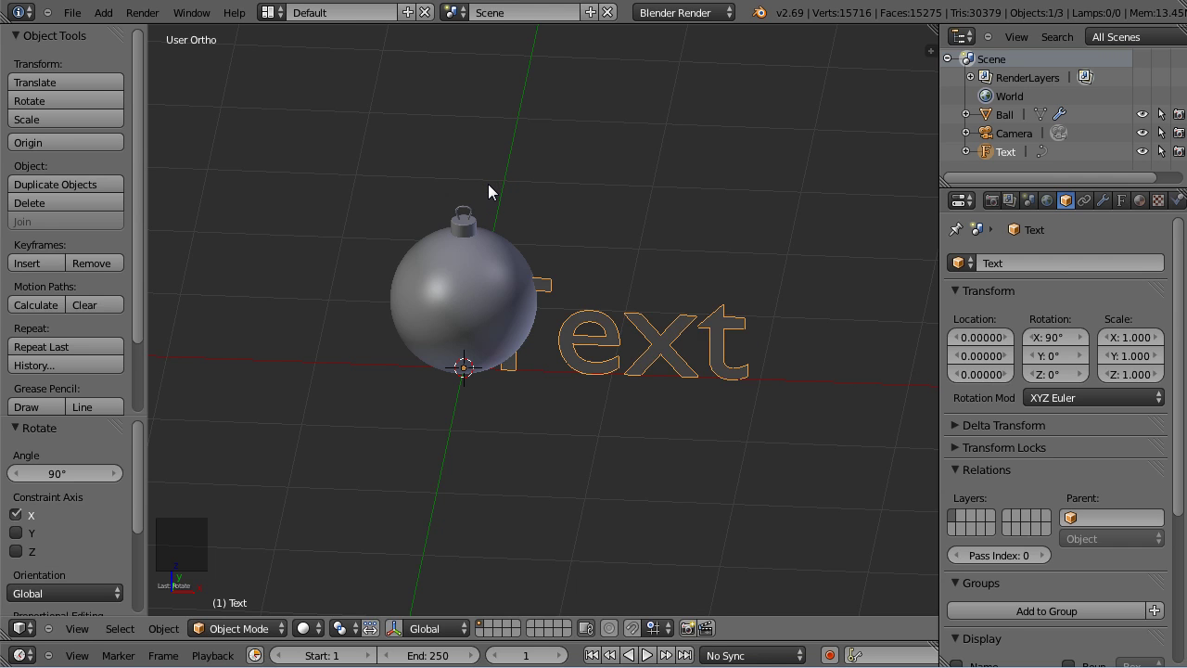
Replace the default word with the digit 2 and slide it along X beside the ball.
key("Tab")
key("BackSpace")
key("BackSpace")
key("BackSpace")
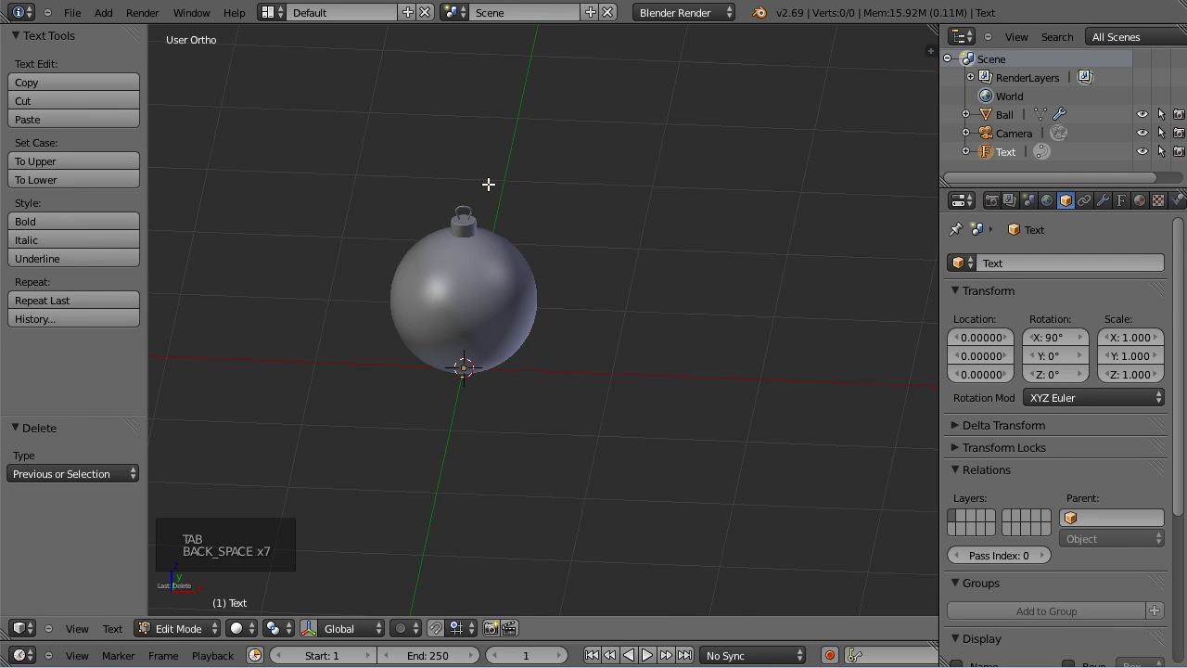
key("2")
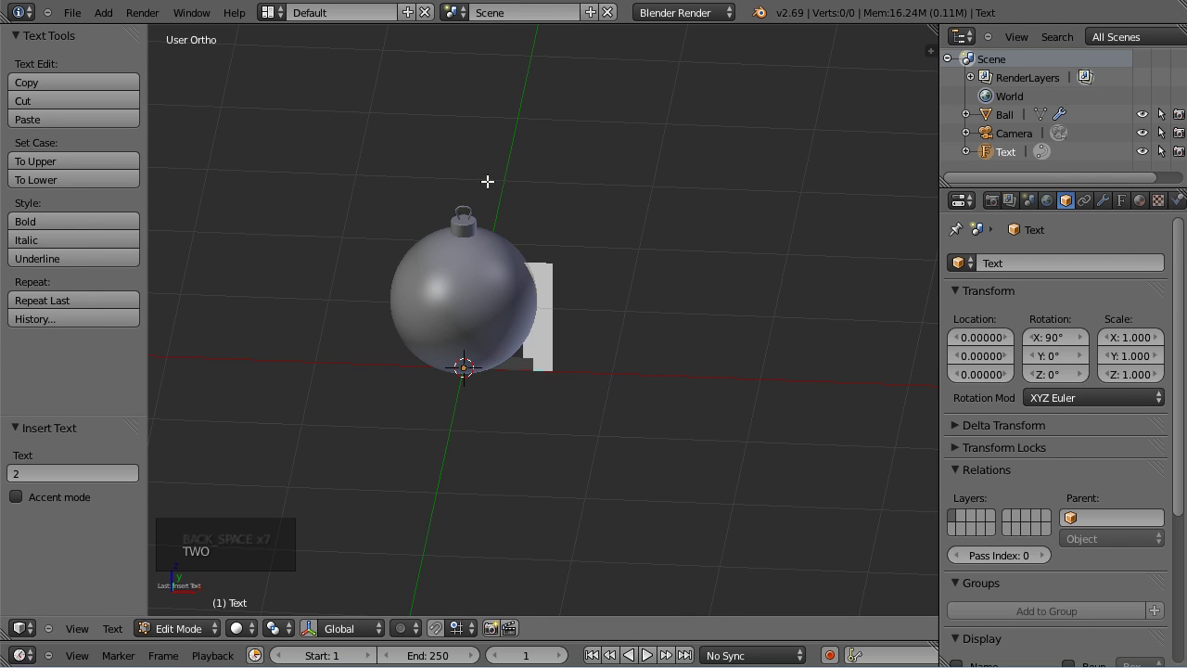
key("Tab")
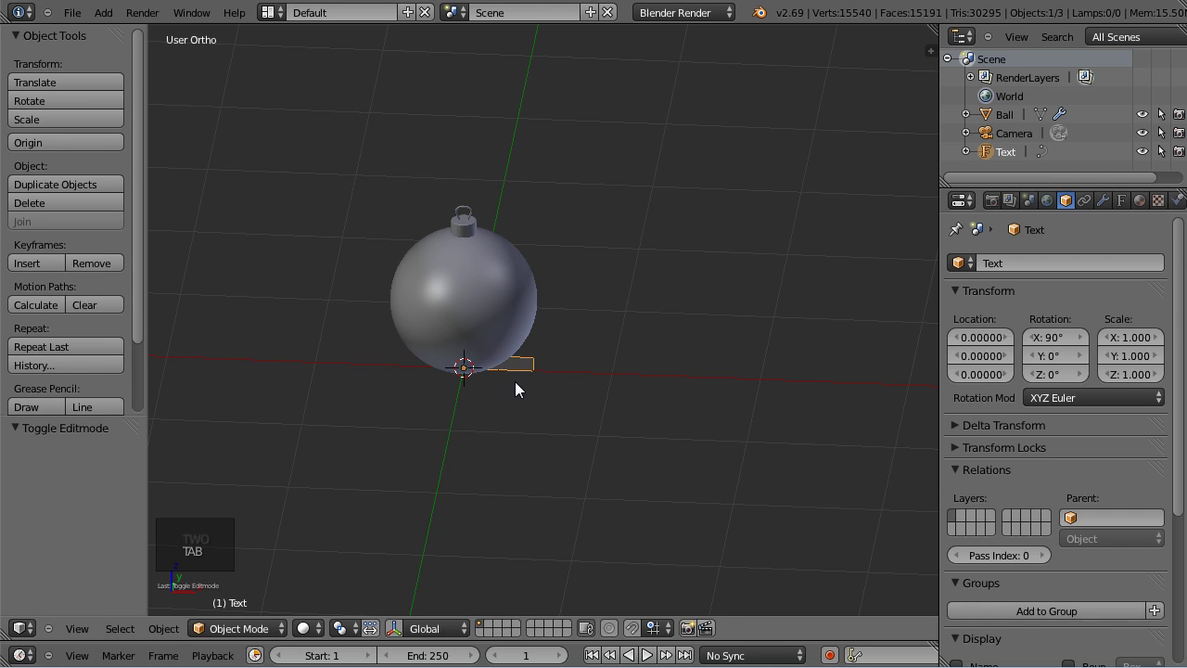
key("g")
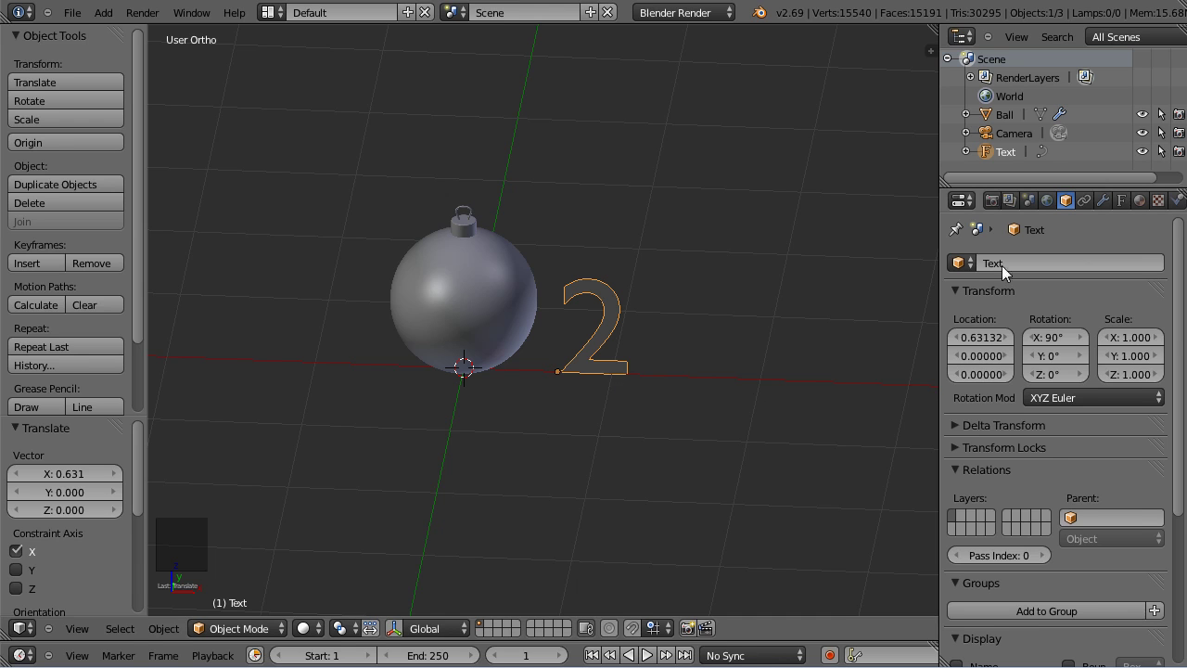
Load impact.ttf as the text's Regular font in the Object Data properties.
left_click(1131, 211)
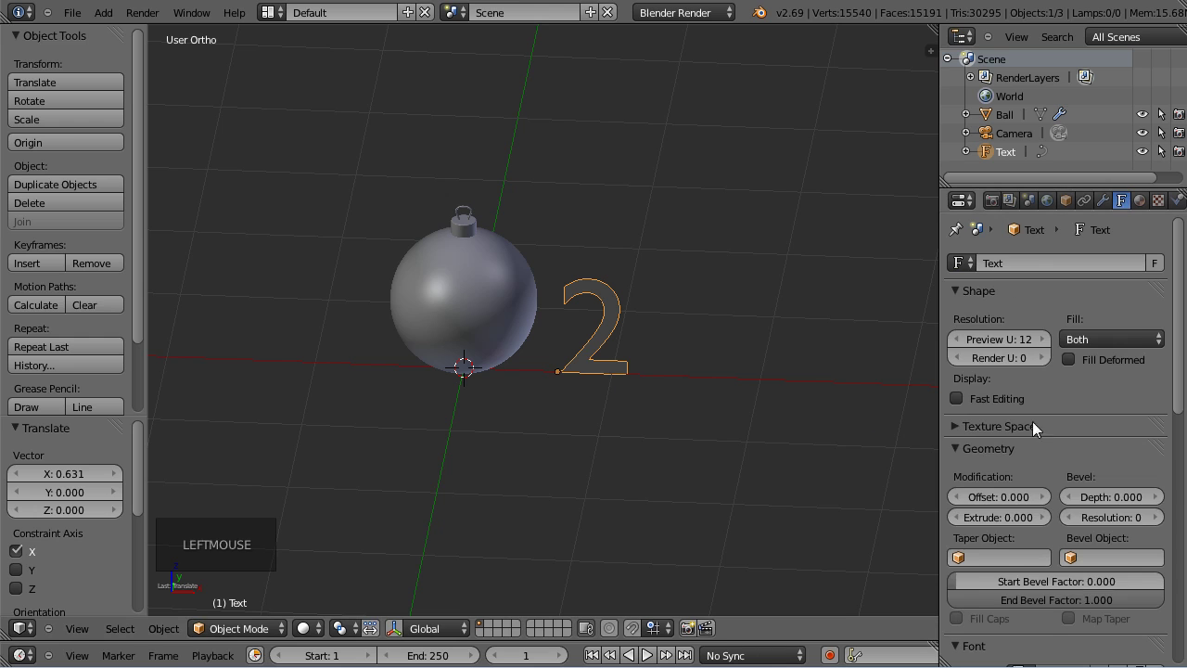
scroll("down", 3)
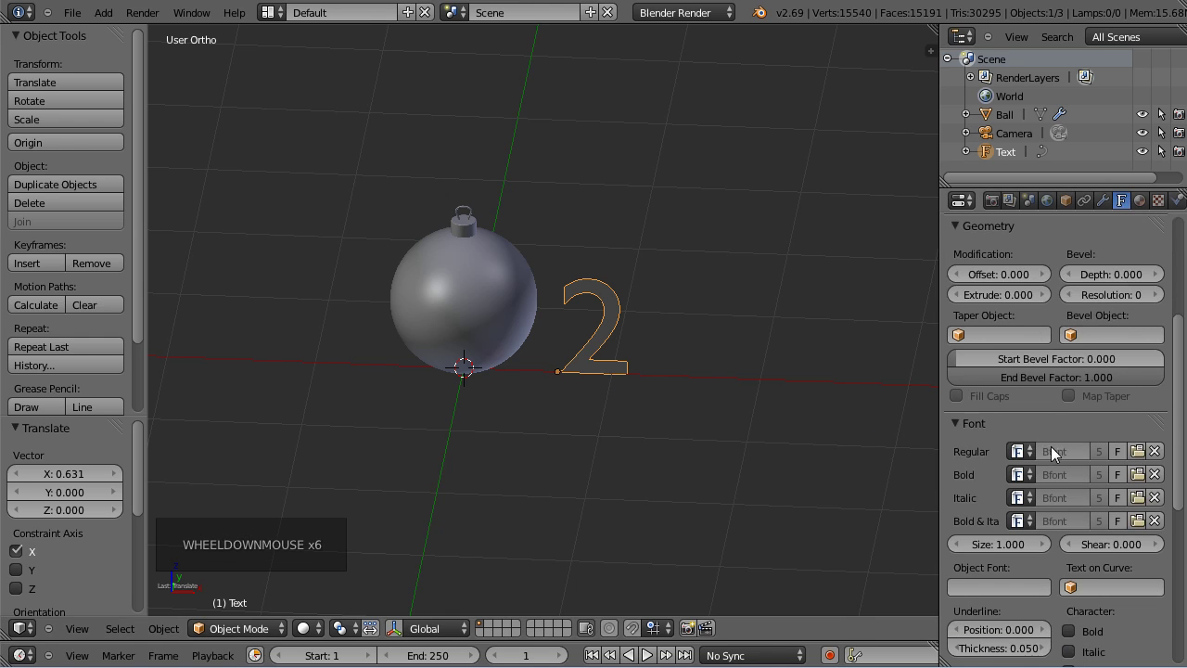
left_click(1146, 462)
scroll("down", 3)
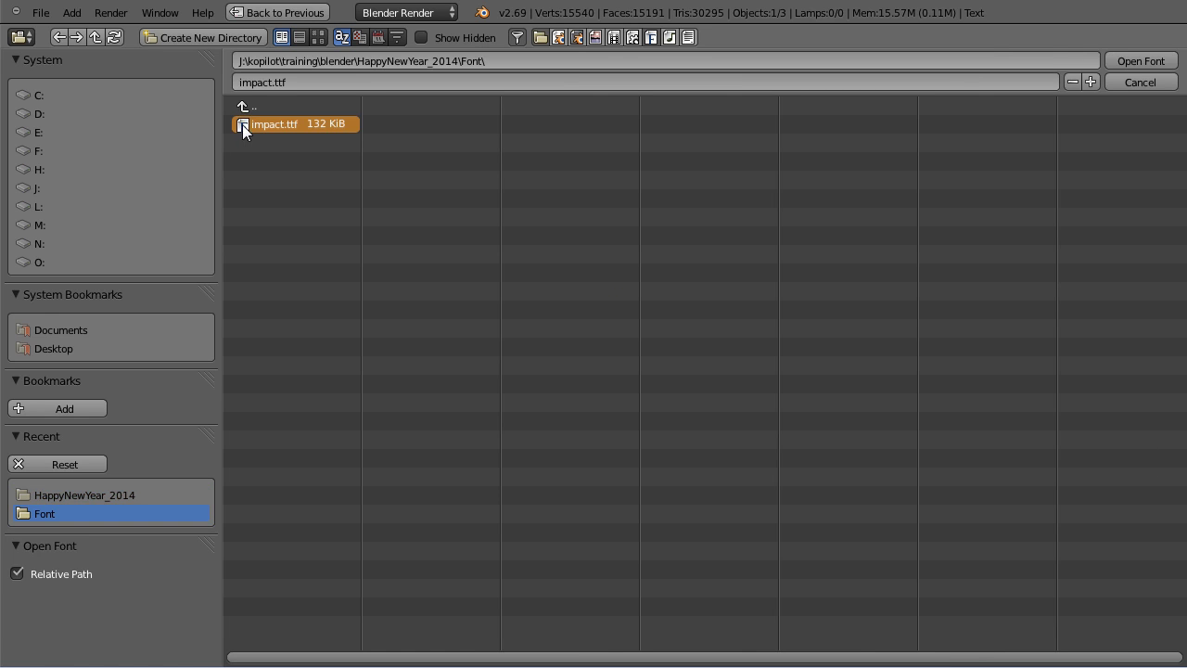
left_click(1165, 70)
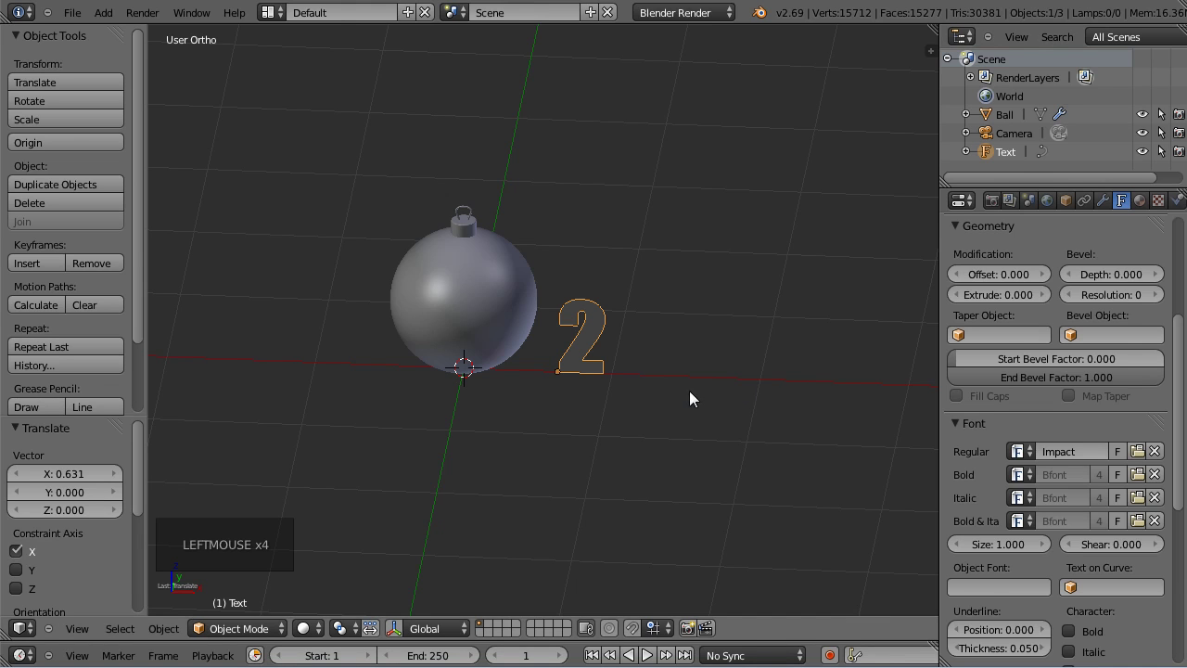
Orbit and zoom around the 2 to check the Impact font.
scroll("up", 3)
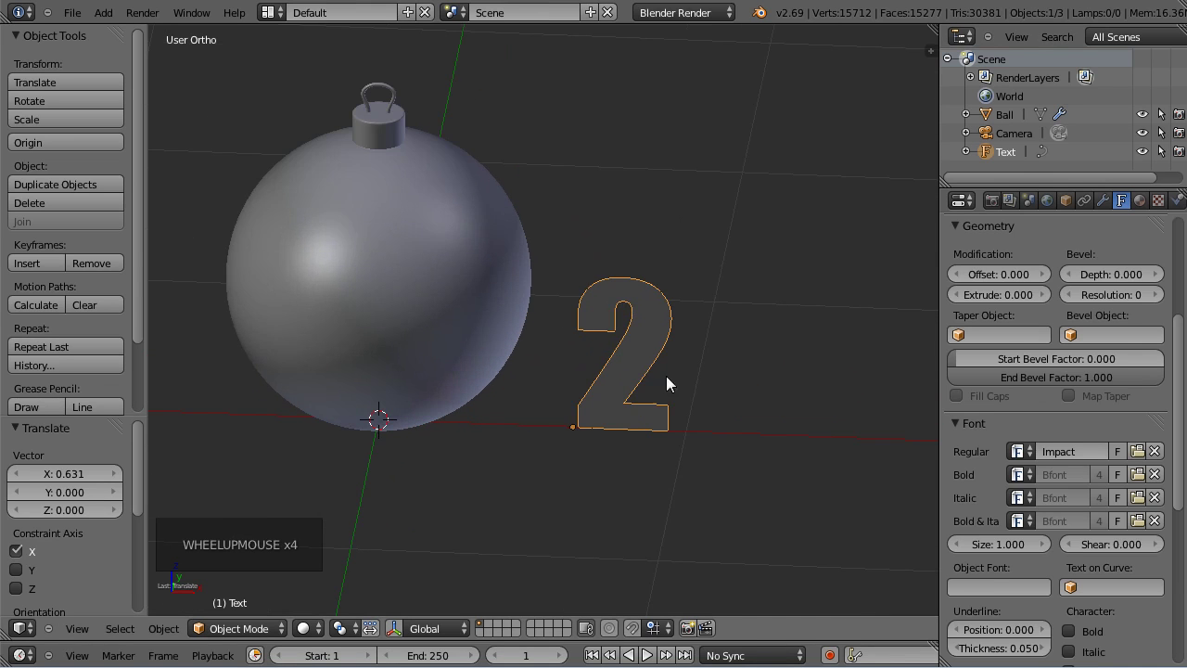
middle_click(694, 386)
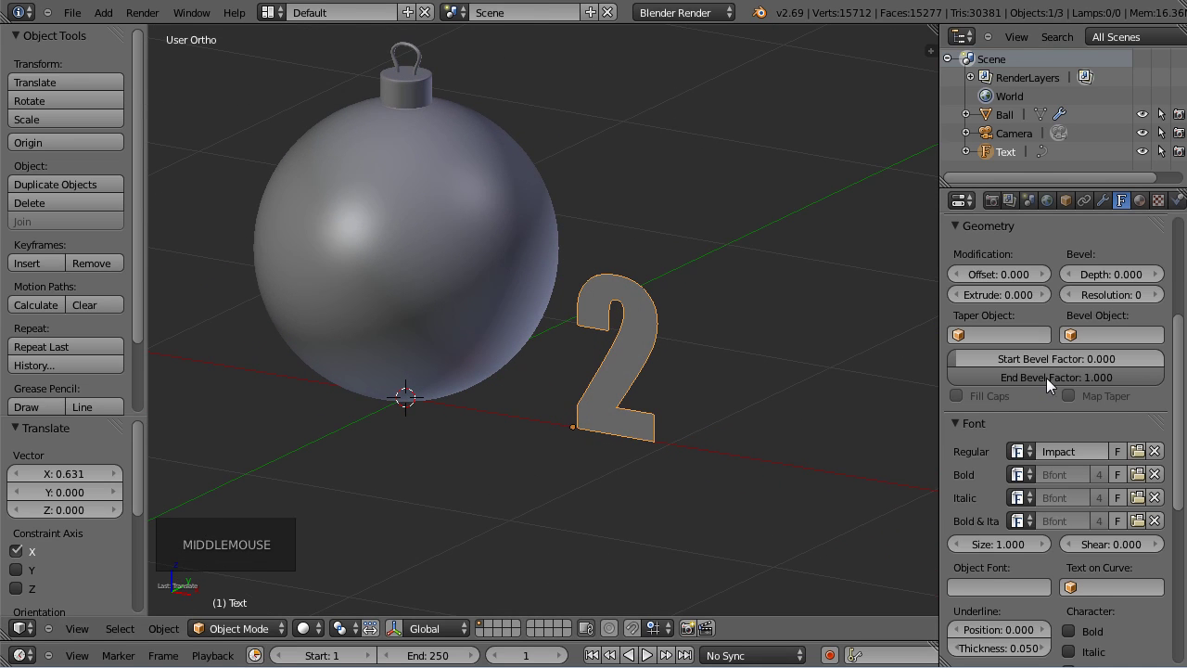
scroll("up", 3)
scroll("up", 3)
scroll("up", 3)
scroll("down", 3)
scroll("down", 3)
Set the 2's Extrude to 0.080 and check the thickness.
left_click(1050, 448)
double_click(1050, 448)
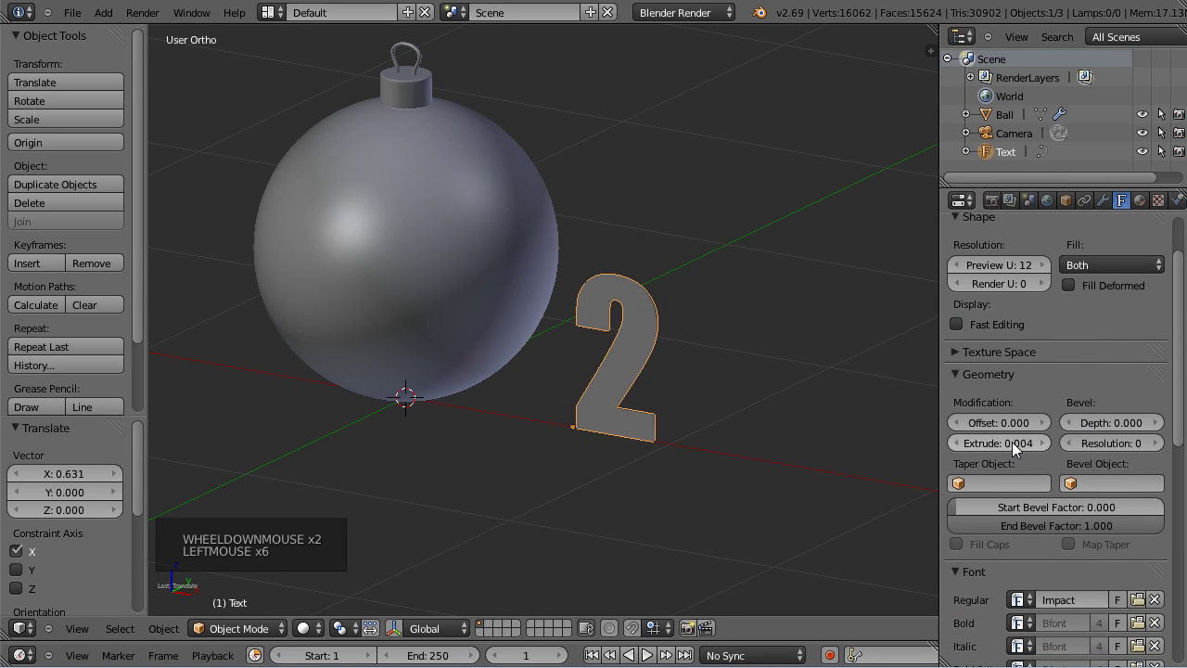
left_click(998, 448)
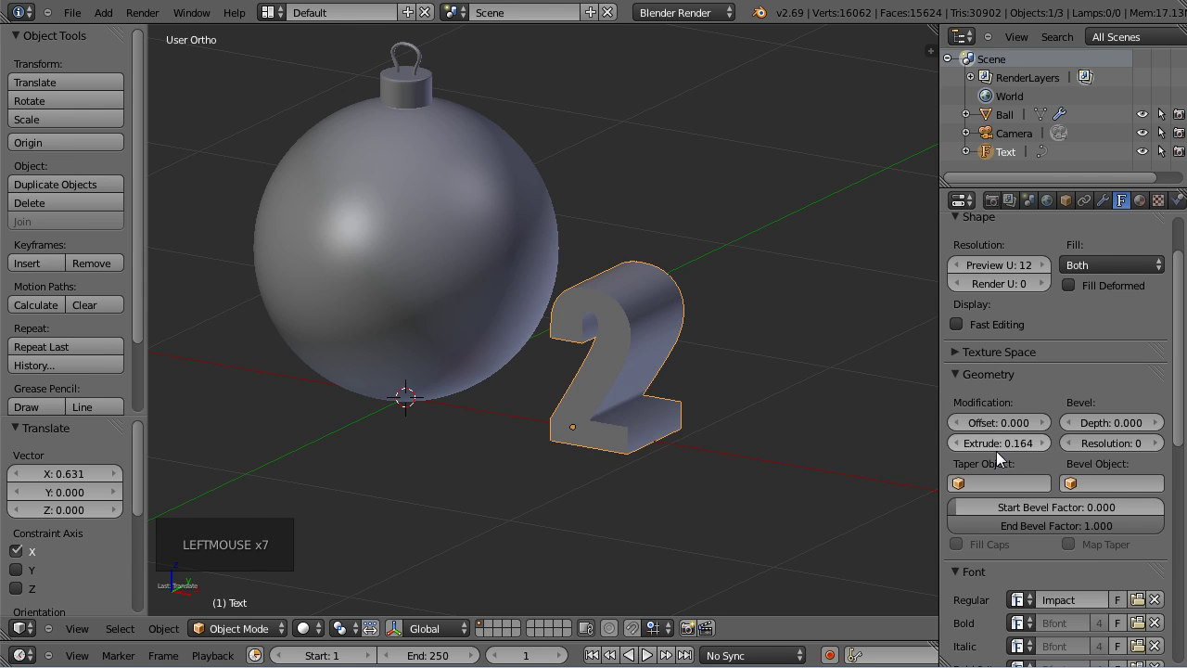
left_click(1011, 453)
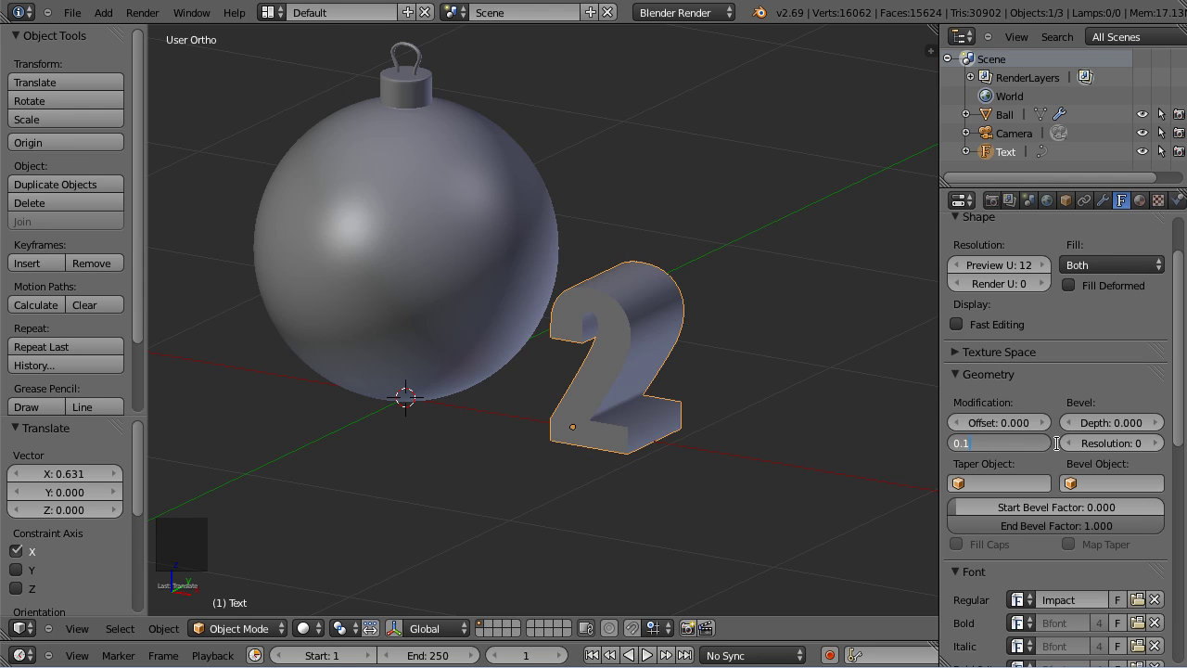
left_click(1024, 456)
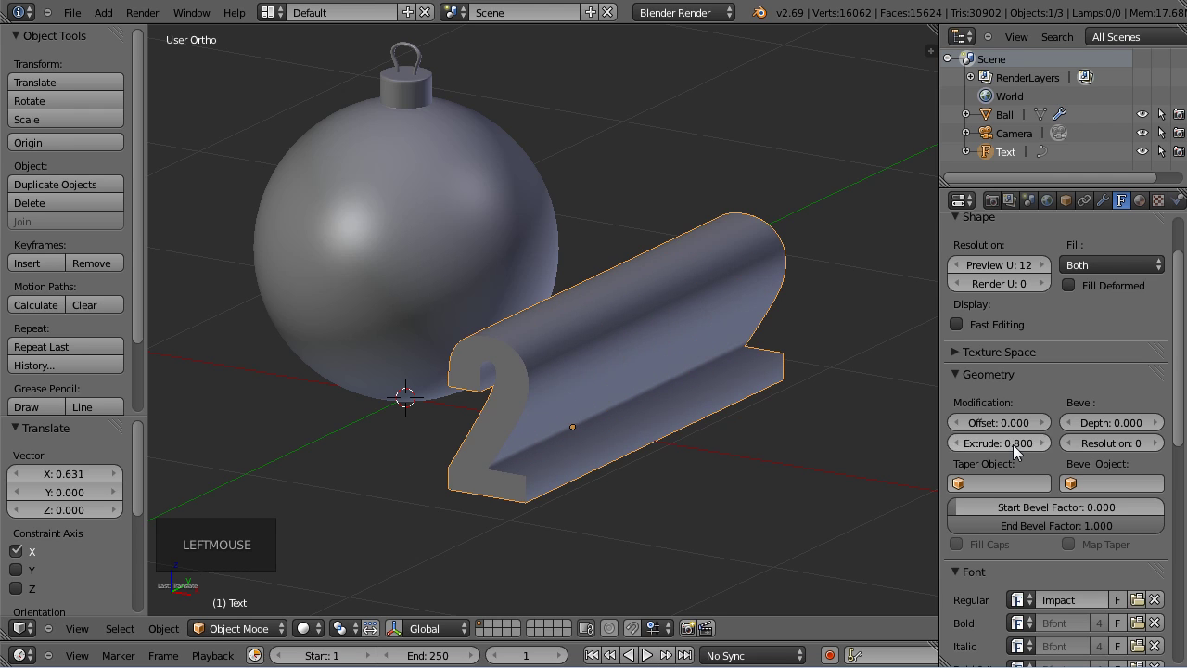
left_click(1018, 450)
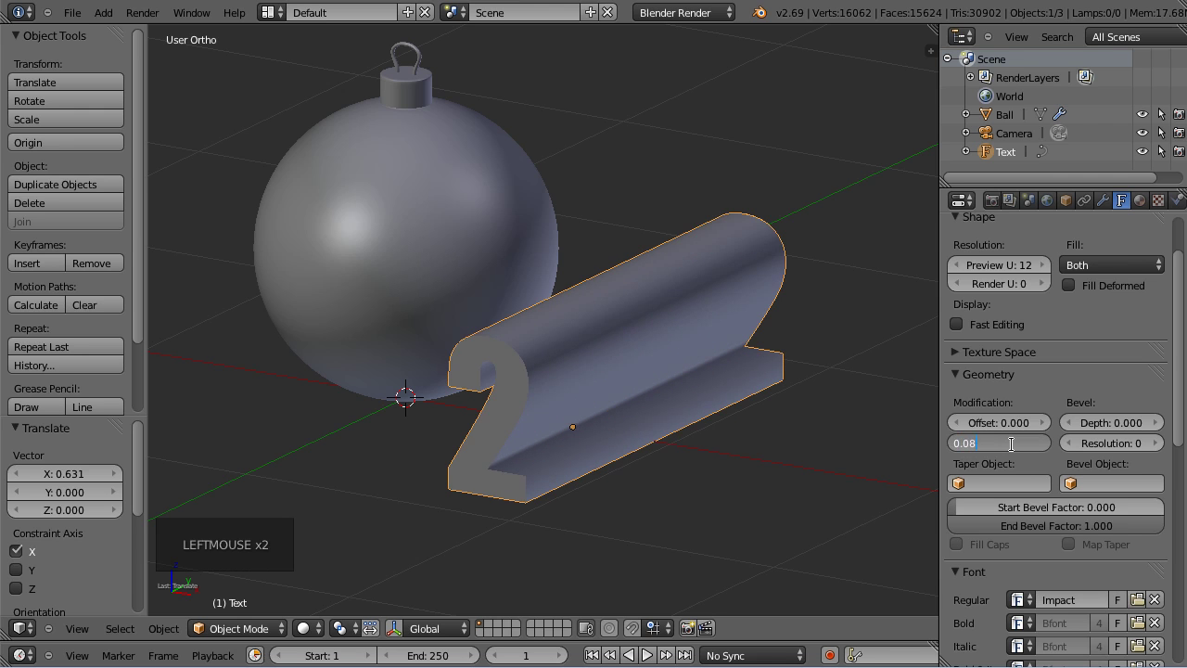
middle_click(709, 392)
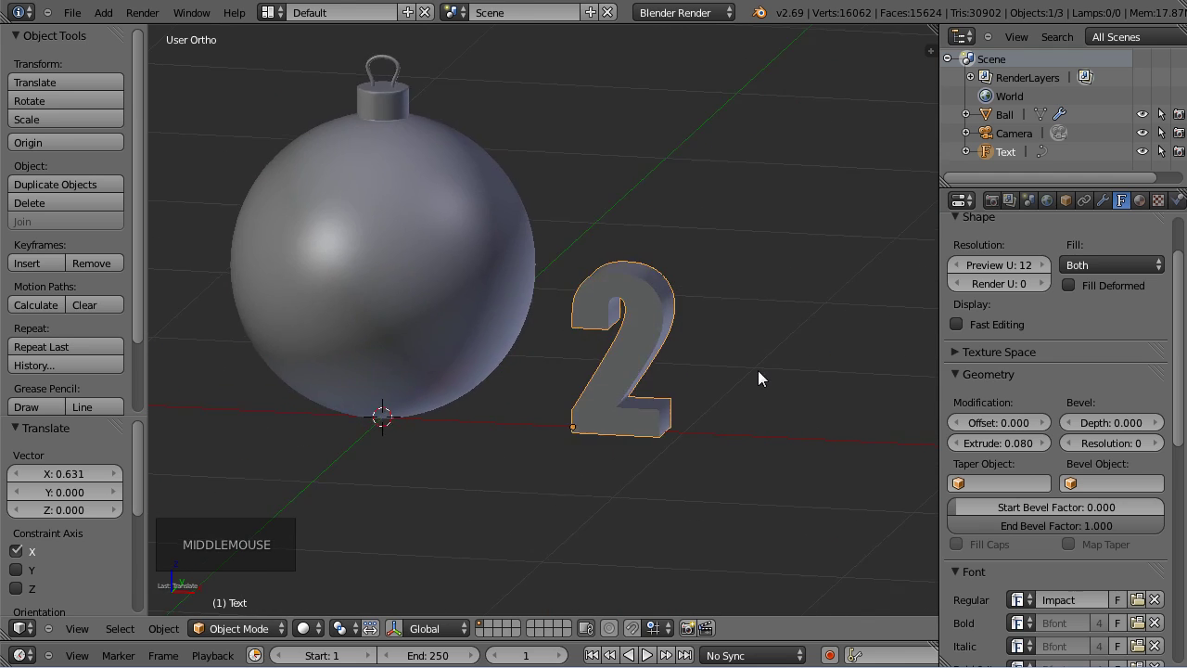
scroll("down", 3)
scroll("up", 3)
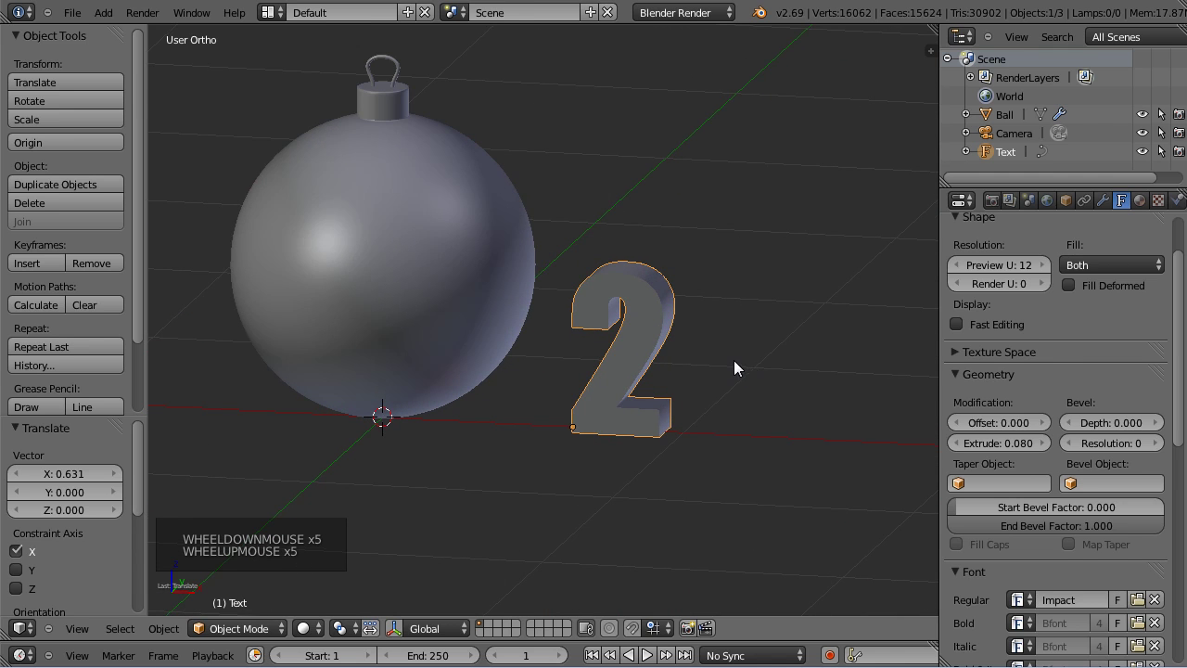
Set the Bevel Depth to 0.015 for softly rounded edges and inspect them.
left_click(1159, 424)
left_click(1160, 423)
double_click(1160, 424)
left_click(1159, 424)
double_click(1159, 424)
left_click(1160, 433)
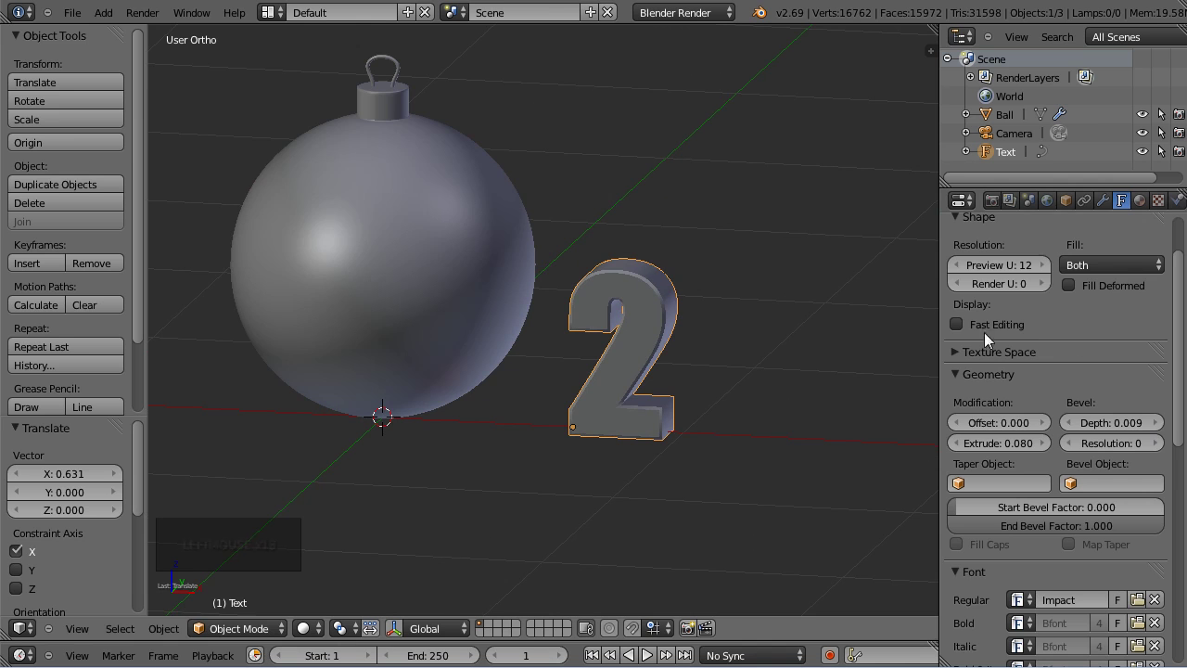
left_click(1162, 425)
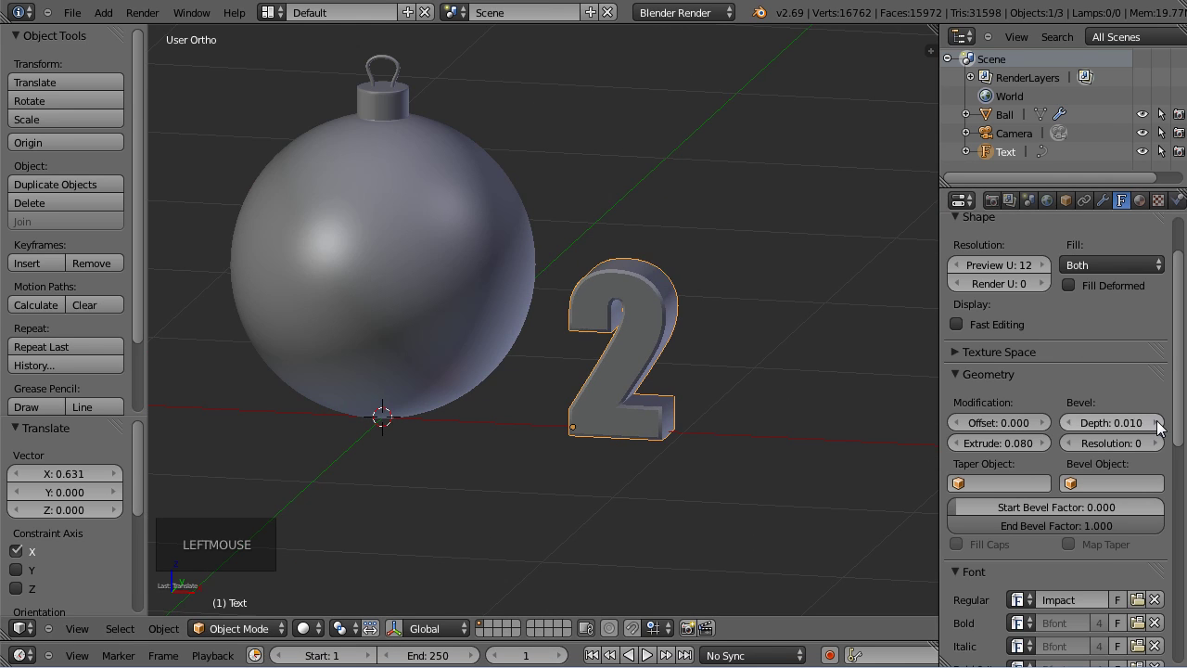
left_click(1162, 426)
left_click(1161, 426)
left_click(1162, 426)
double_click(1162, 425)
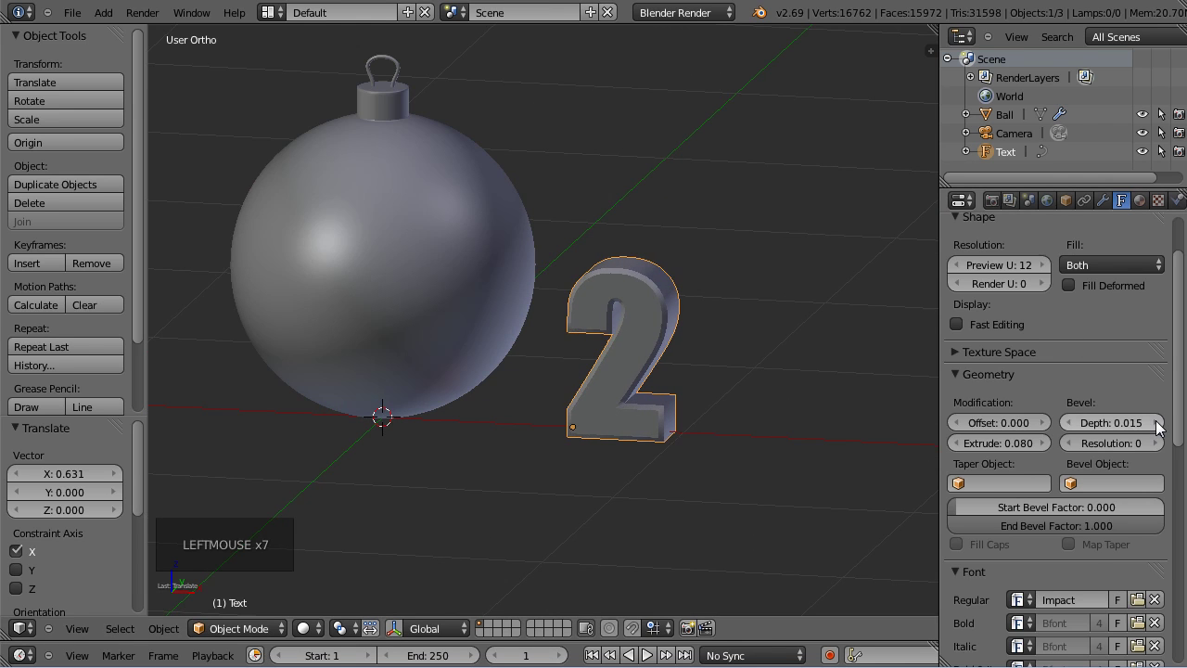
middle_click(727, 342)
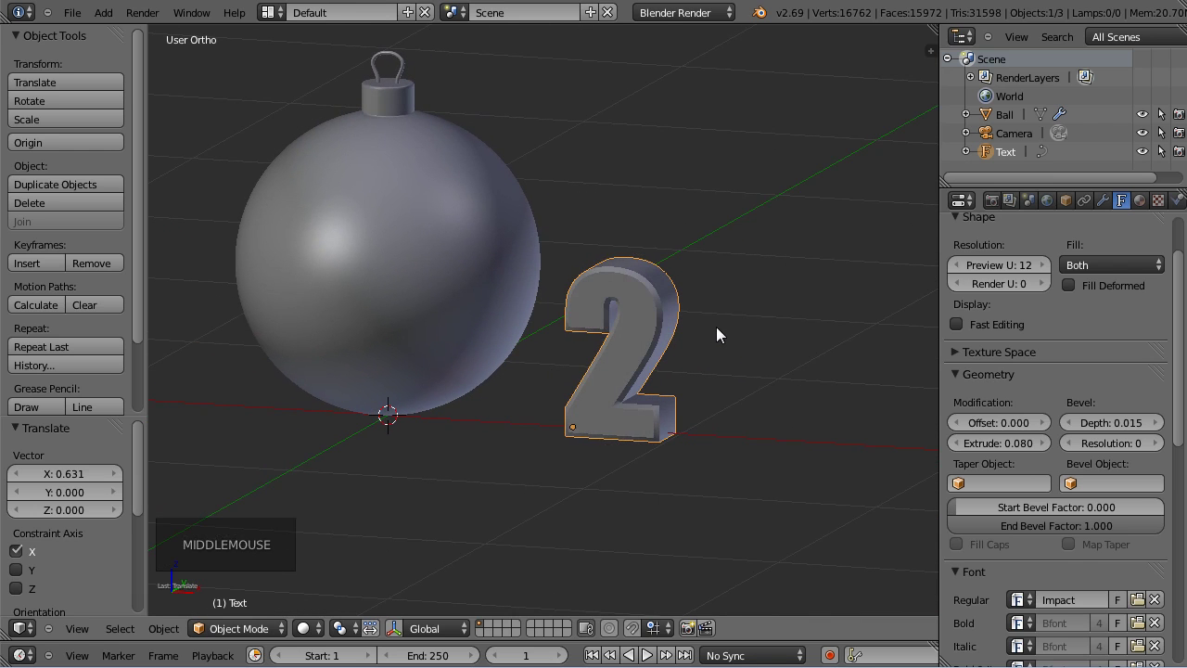
In front orthographic view, increase the 2's size so it matches the ball.
key("KP_1")
scroll("down", 3)
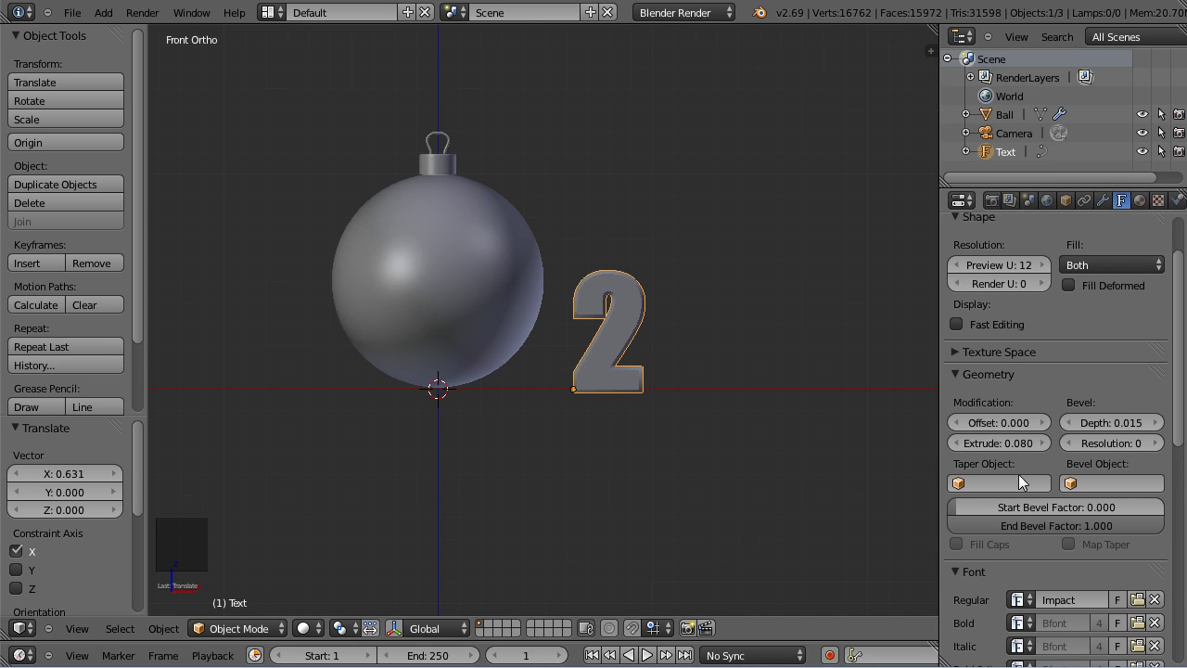
scroll("down", 3)
scroll("down", 3)
left_click(1009, 440)
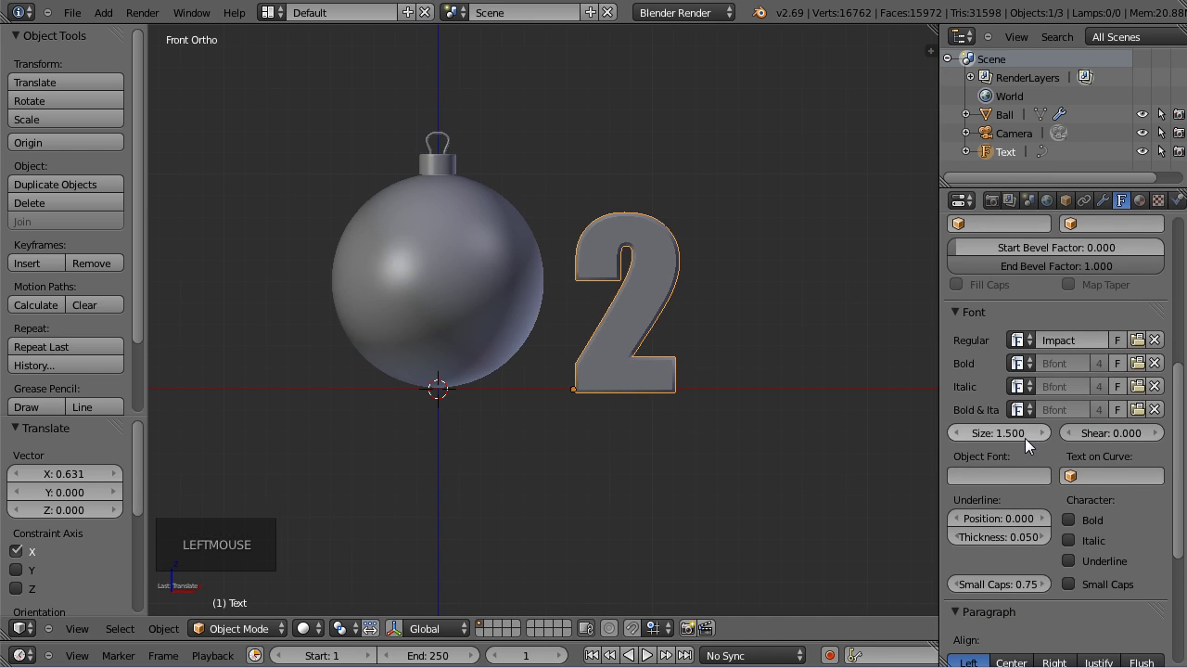
left_click(998, 447)
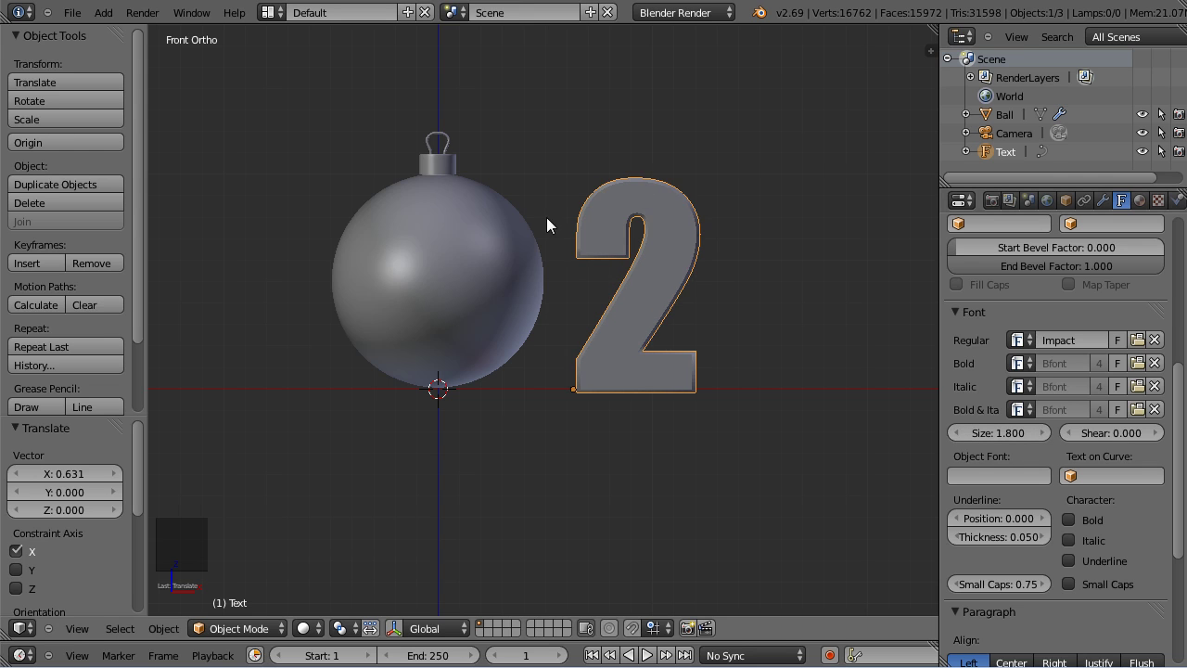
Zoom and pan to recentre the ball and number on the same ground line.
scroll("up", 3)
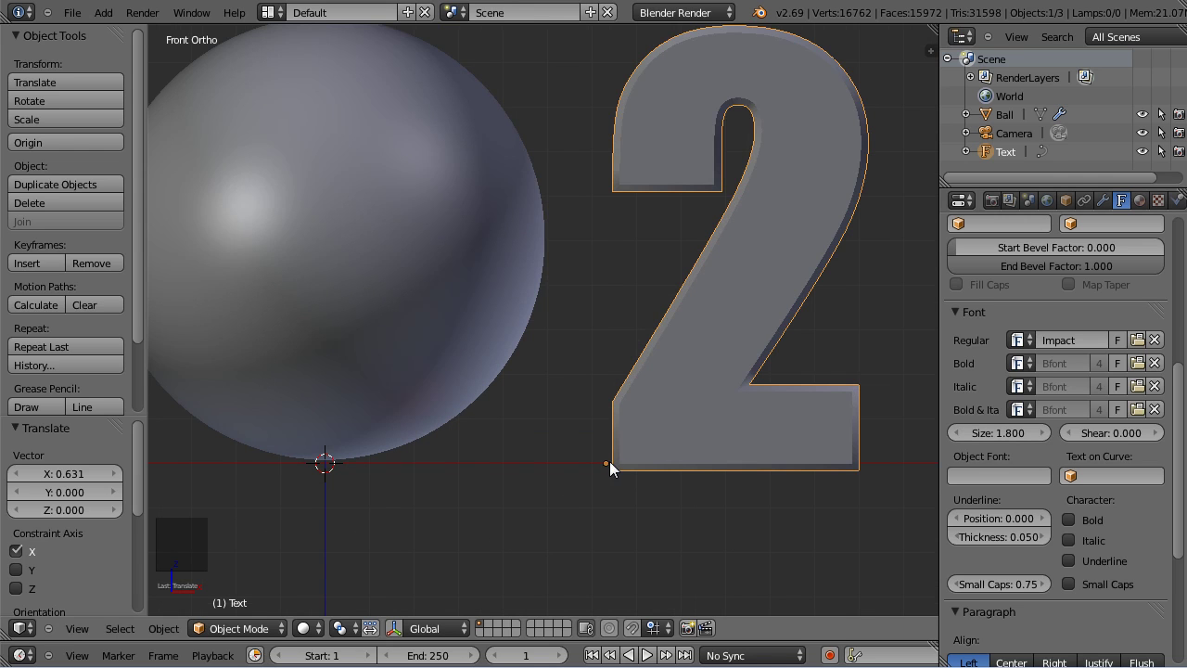
scroll("down", 3)
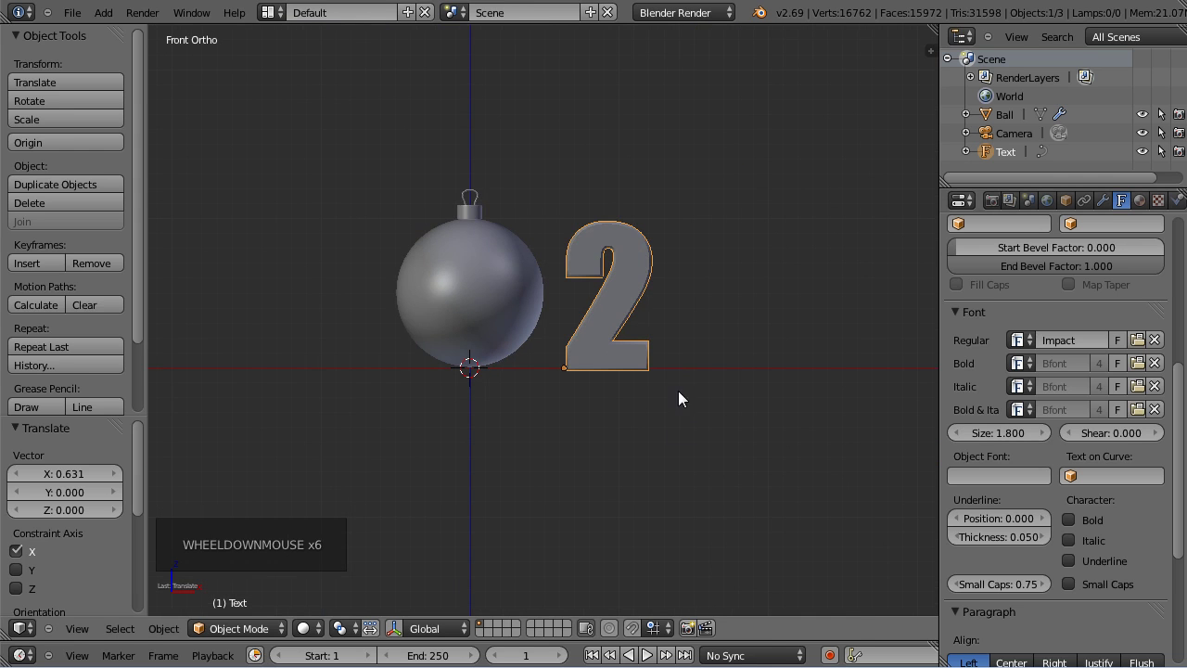
middle_click(760, 261)
scroll("down", 3)
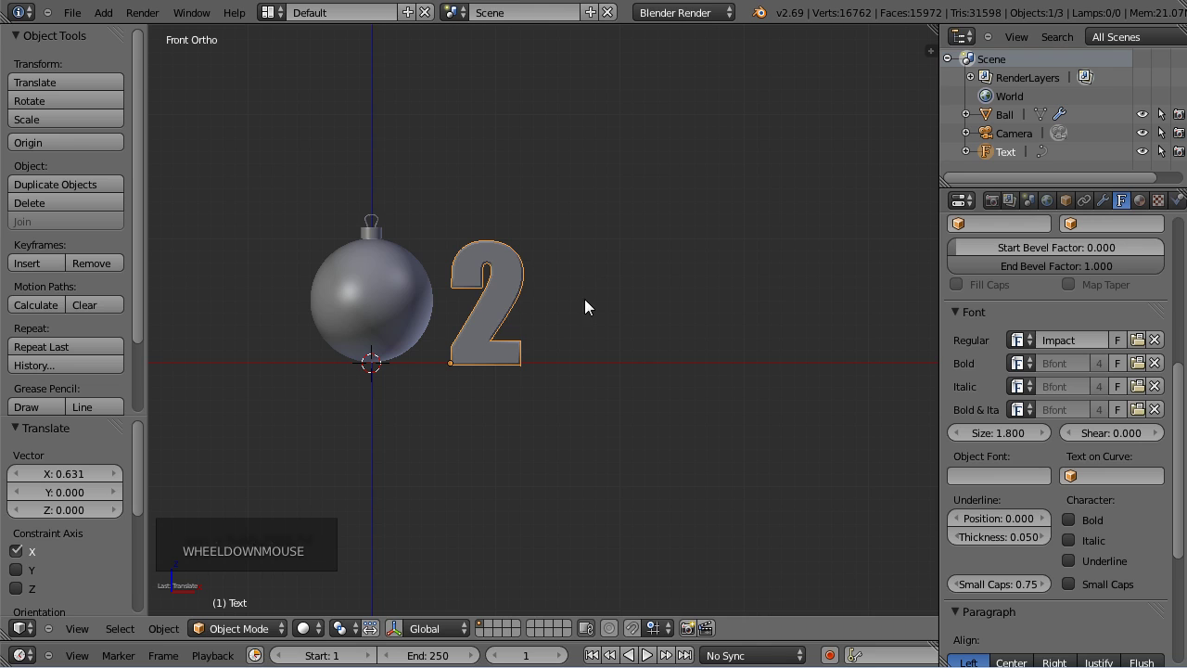
Duplicate the 2, move the copy right and retype it as 1.
key("shift+d")
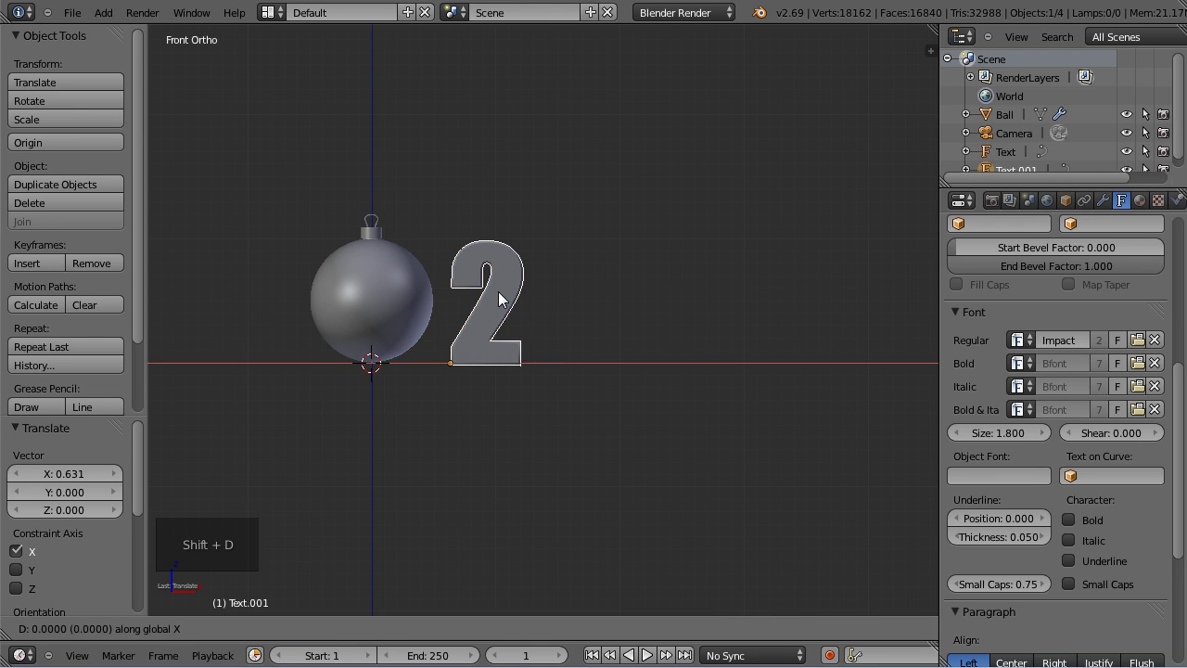
key("Tab")
key("BackSpace")
key("KP_4")
key("BackSpace")
key("KP_1")
key("Tab")
Duplicate again further right and retype the last digit as 4, reading 214.
key("shift+d")
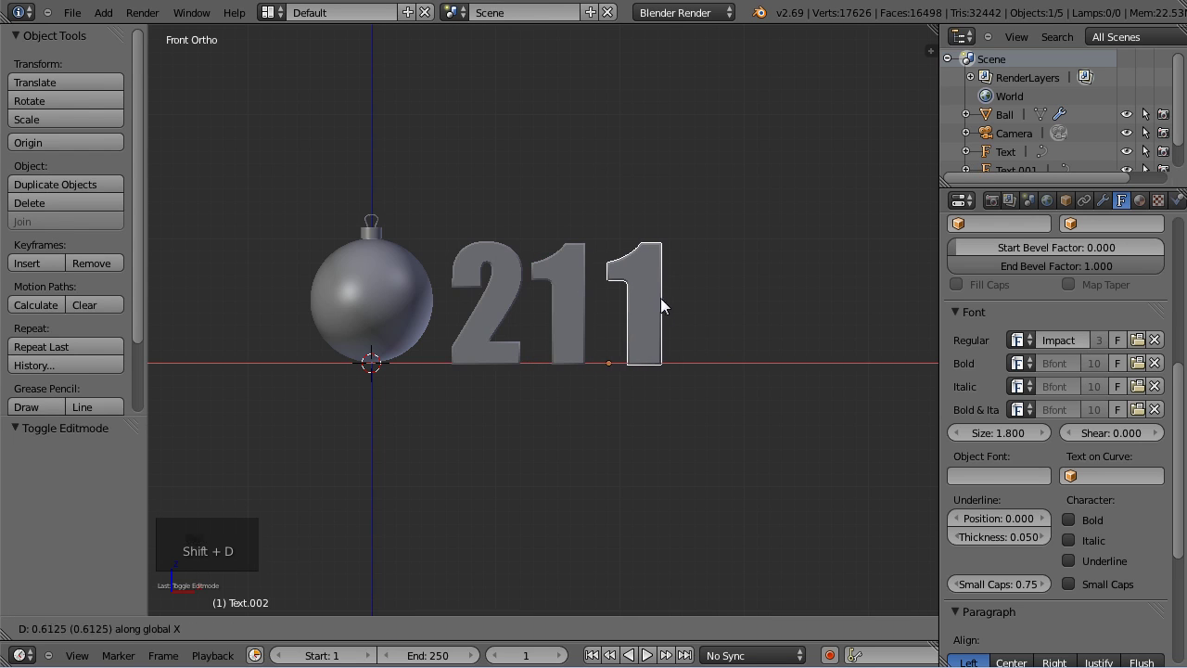
key("Tab")
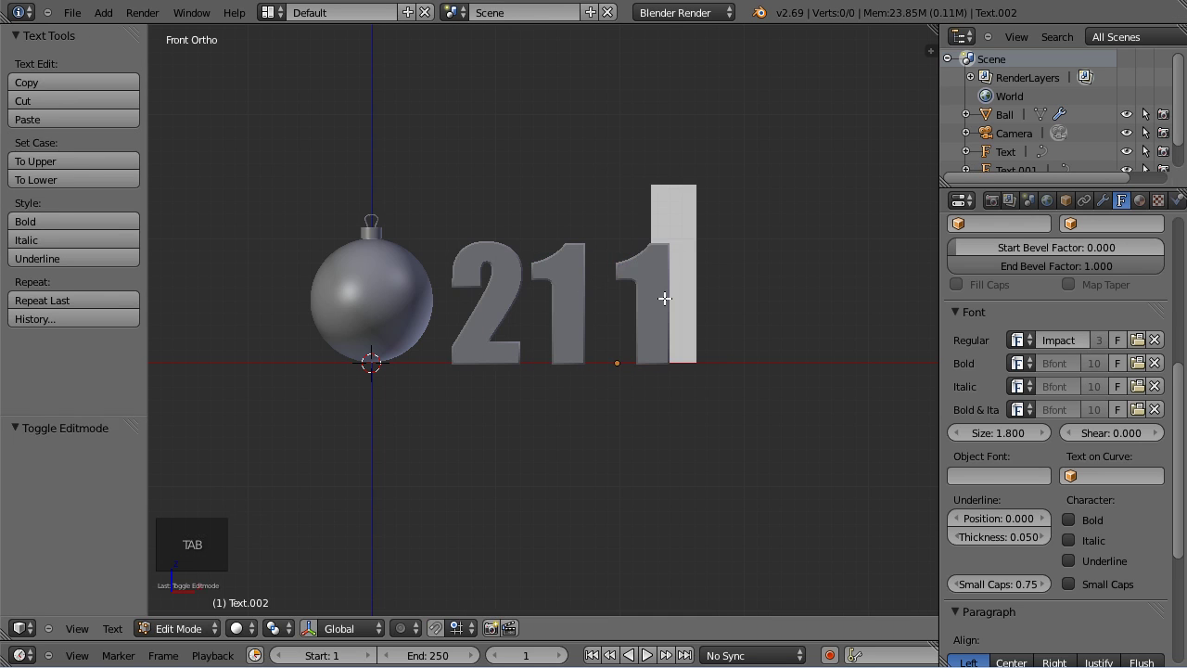
key("BackSpace")
key("KP_4")
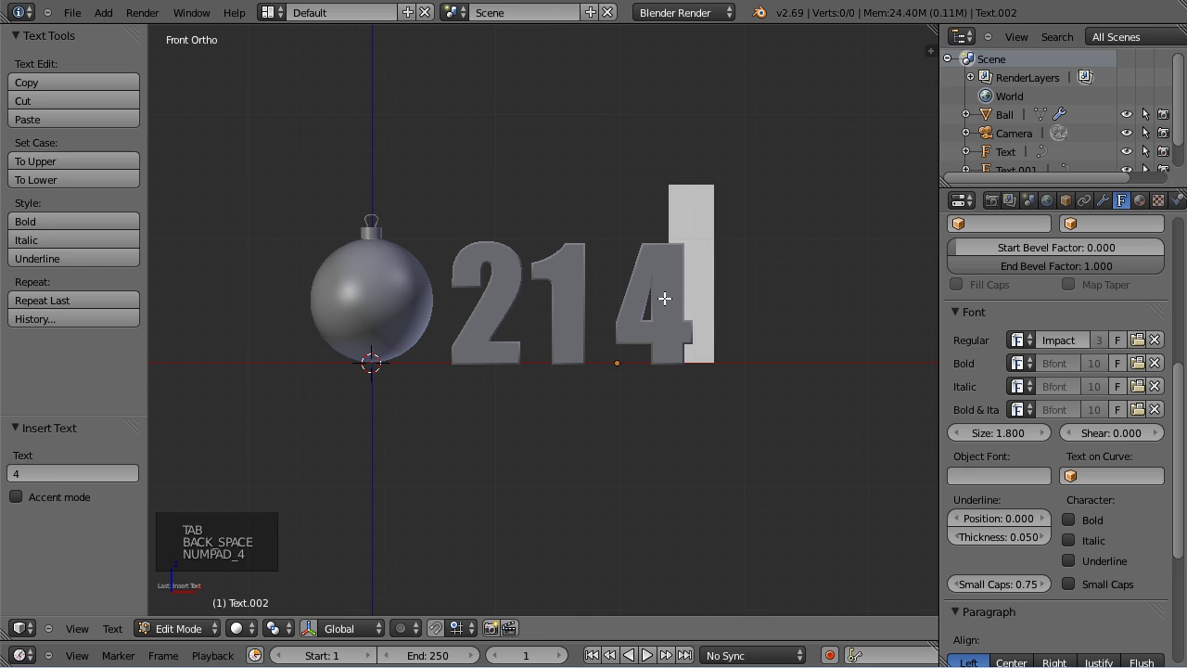
key("Tab")
middle_click(639, 276)
scroll("up", 3)
middle_click(649, 251)
middle_click(522, 266)
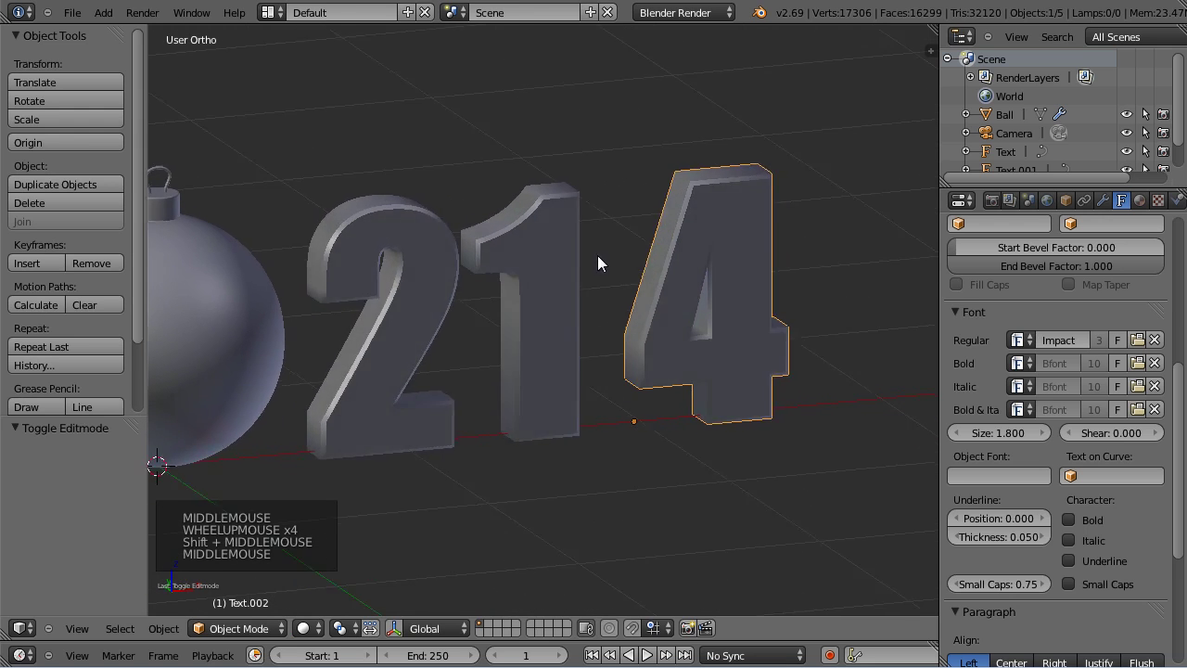
middle_click(703, 282)
scroll("down", 3)
middle_click(554, 281)
middle_click(669, 297)
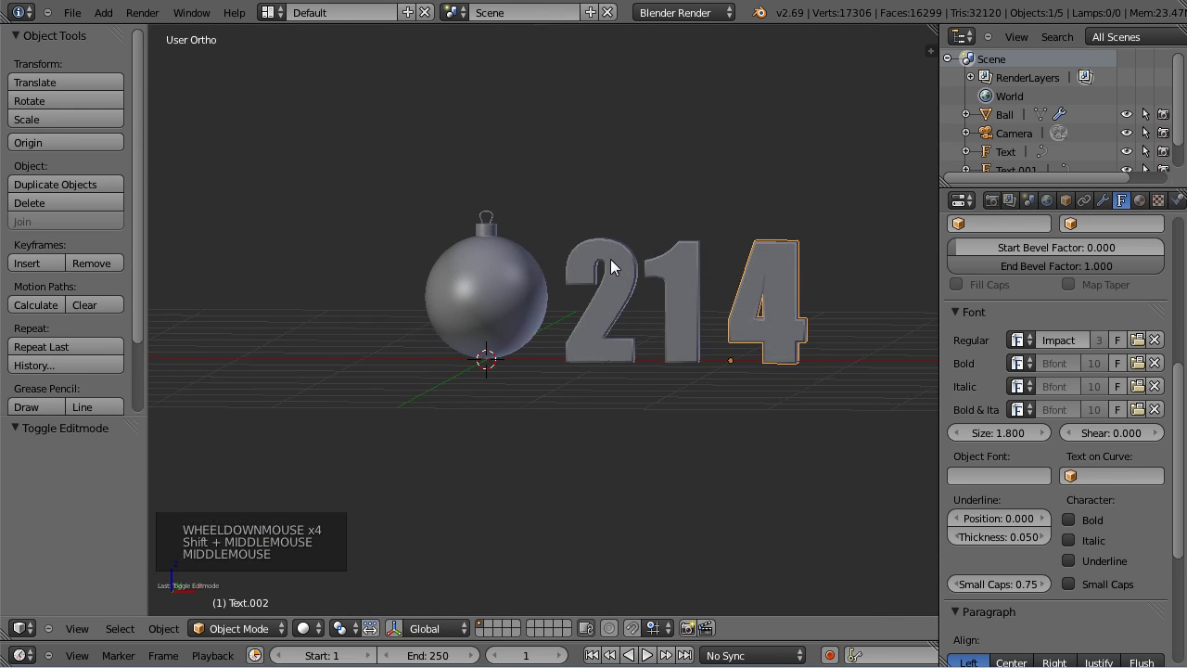
middle_click(606, 268)
scroll("up", 3)
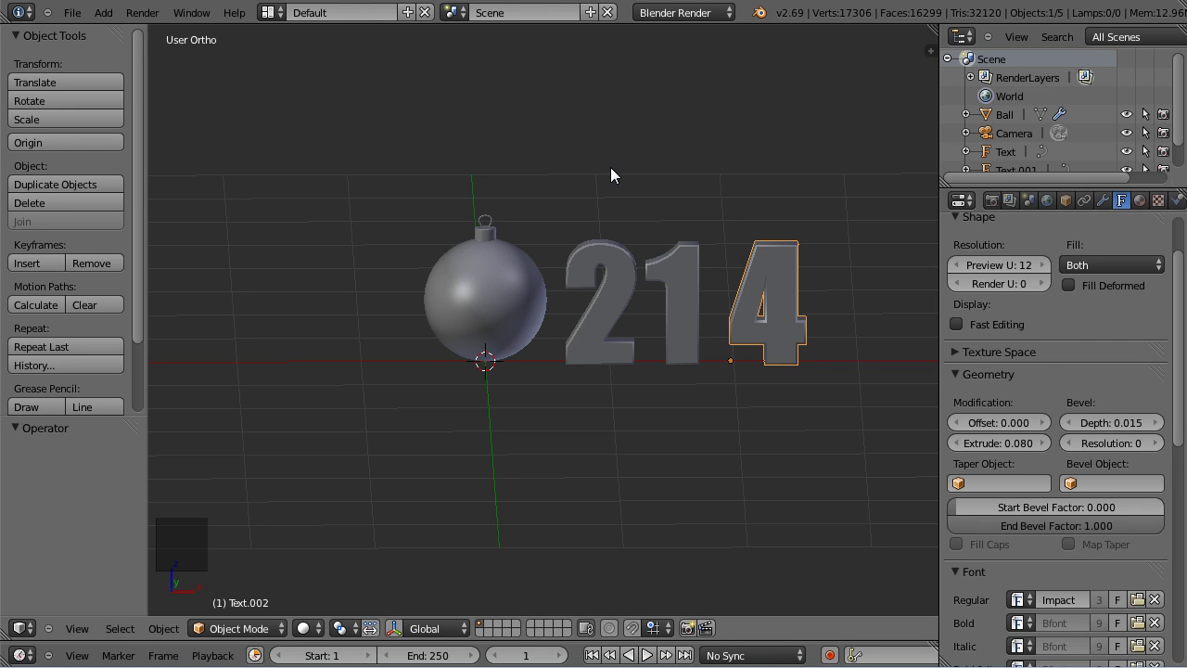
middle_click(631, 179)
scroll("down", 3)
Add a Mesh Plane and rename it Floor in the Object properties.
key("shift+a")
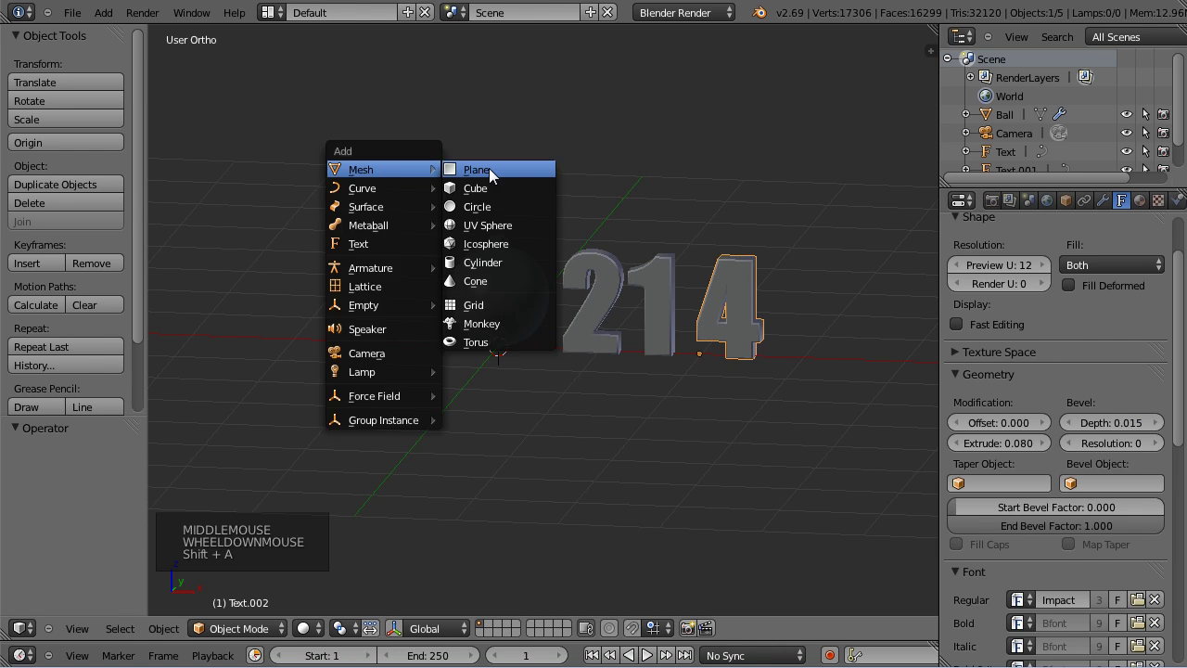
left_click(1070, 239)
left_click(1054, 266)
key("o")
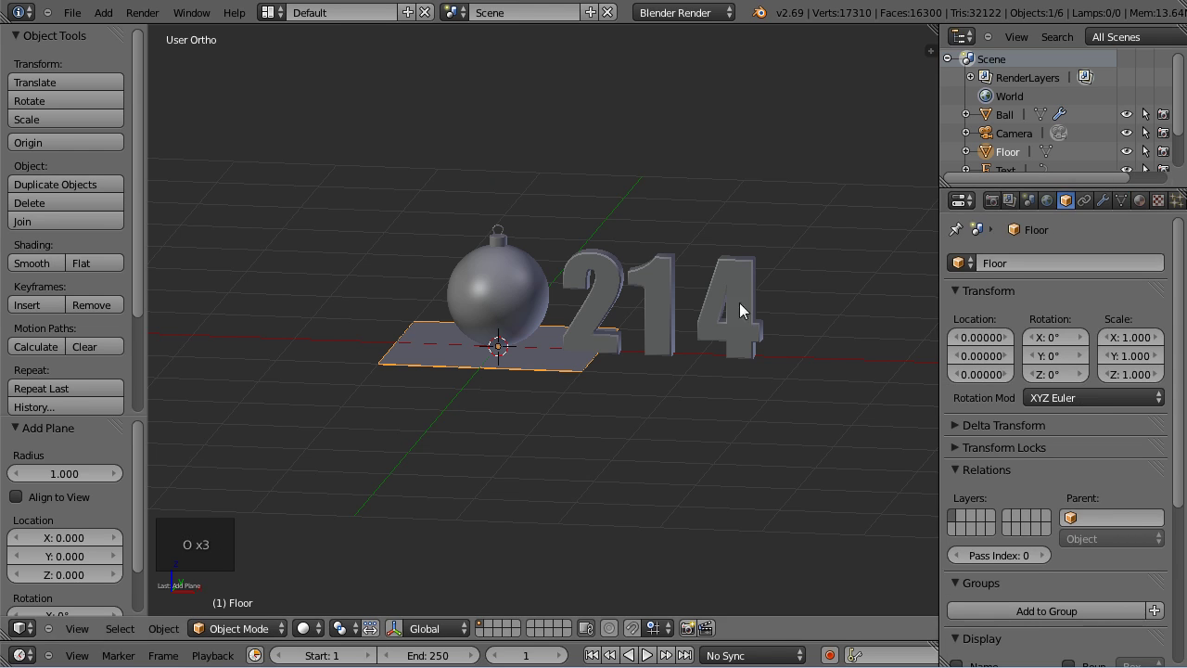
scroll("down", 3)
Scale the Floor plane by 8 and check it from the front view.
key("s")
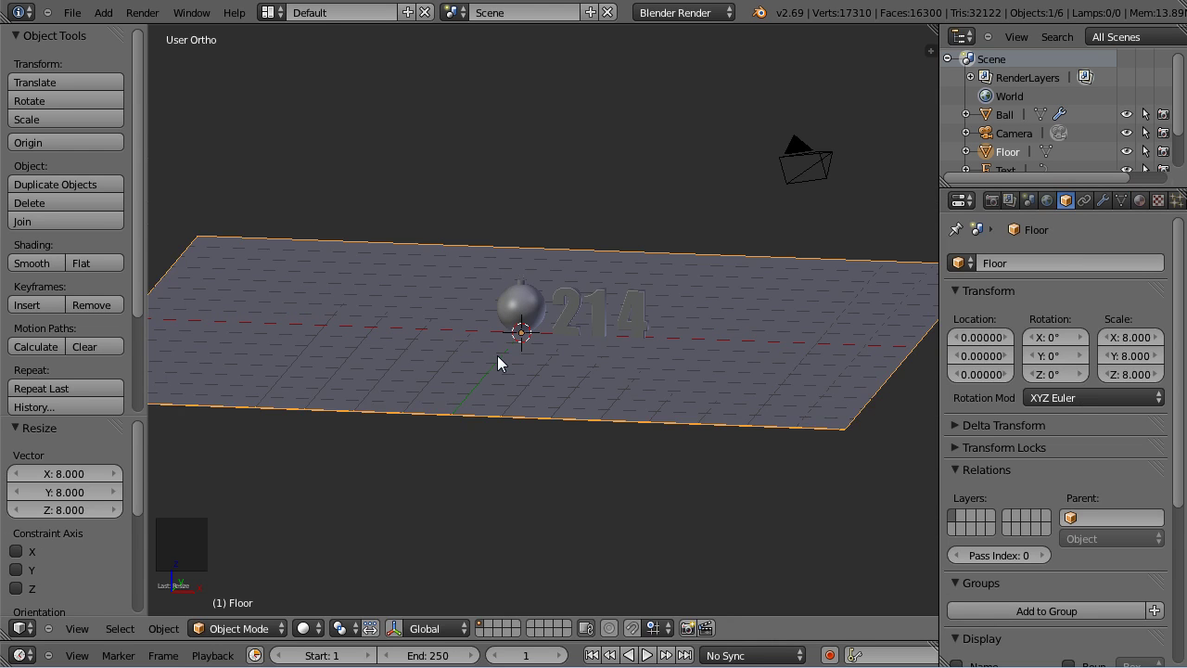
scroll("up", 3)
scroll("down", 3)
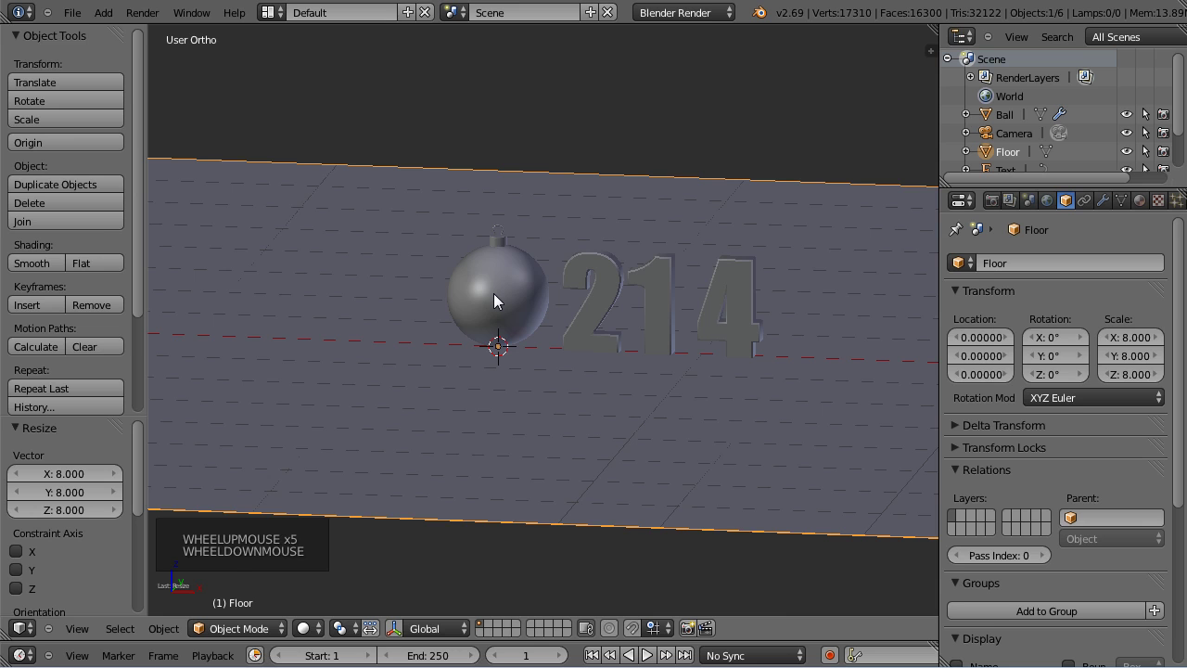
key("KP_1")
scroll("up", 3)
scroll("up", 3)
Orbit and pan across the floor to the ornament ball and select it.
middle_click(499, 341)
scroll("down", 3)
scroll("up", 3)
scroll("down", 3)
scroll("up", 3)
scroll("down", 3)
middle_click(465, 160)
scroll("up", 3)
middle_click(452, 279)
scroll("up", 3)
scroll("down", 3)
scroll("down", 3)
scroll("up", 3)
scroll("down", 3)
scroll("up", 3)
middle_click(561, 180)
right_click(501, 160)
From the front view, rotate the ornament ball over so its cap tips toward the floor.
key("g")
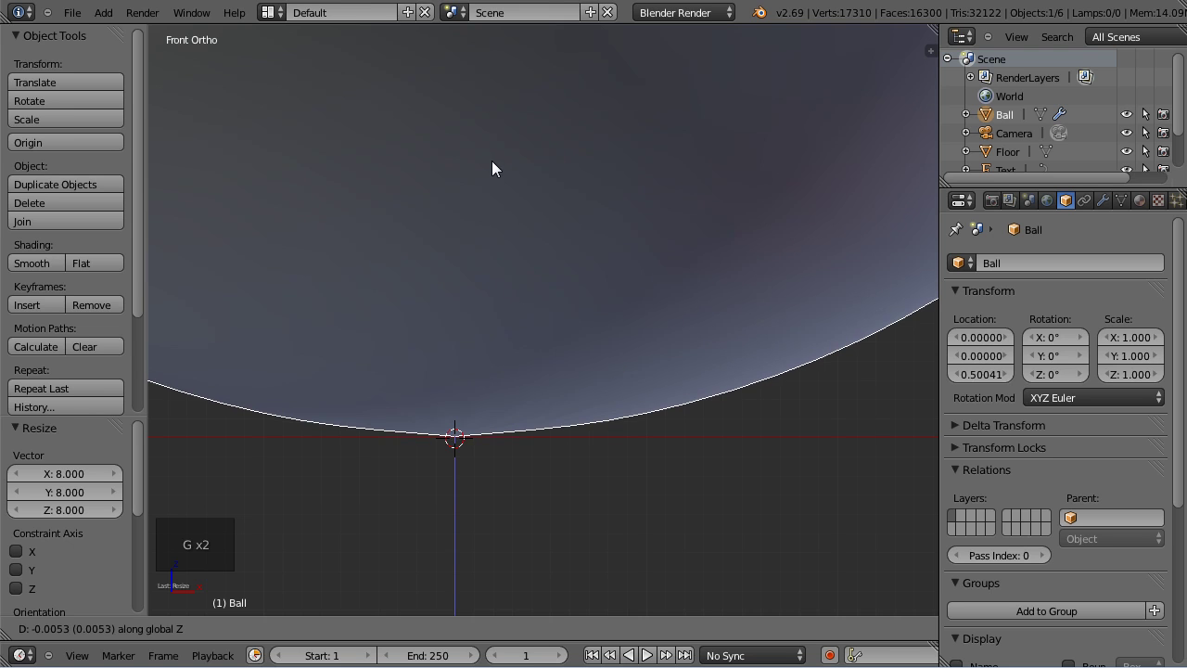
scroll("down", 3)
key("t")
scroll("down", 3)
scroll("down", 3)
middle_click(528, 188)
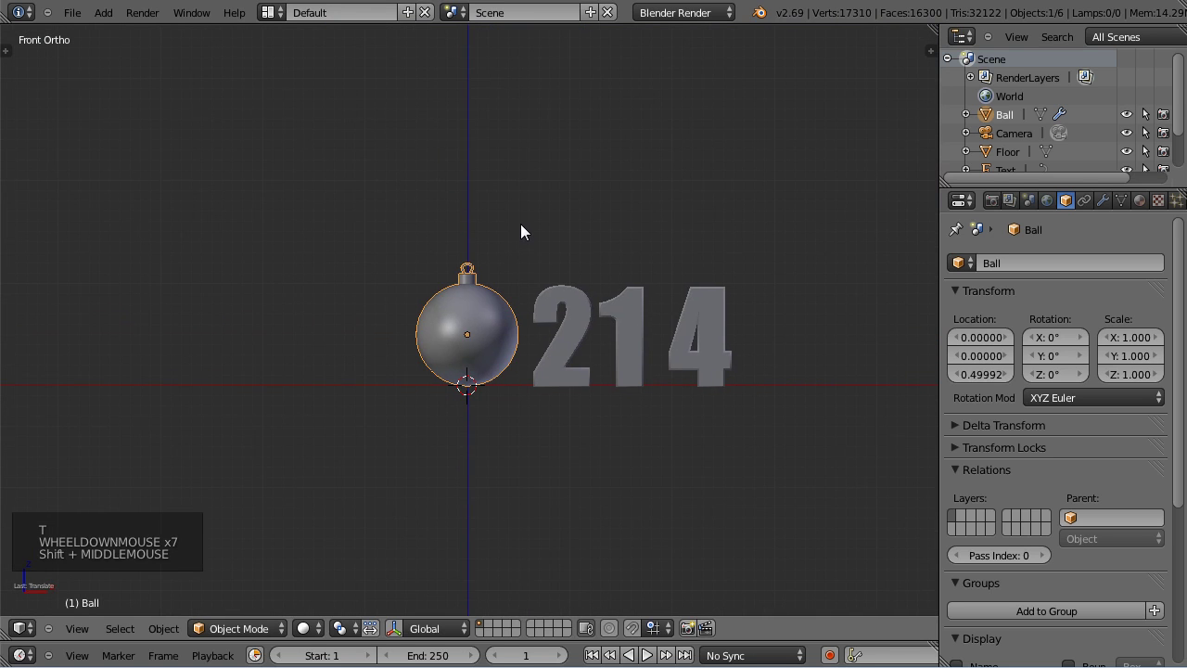
scroll("up", 3)
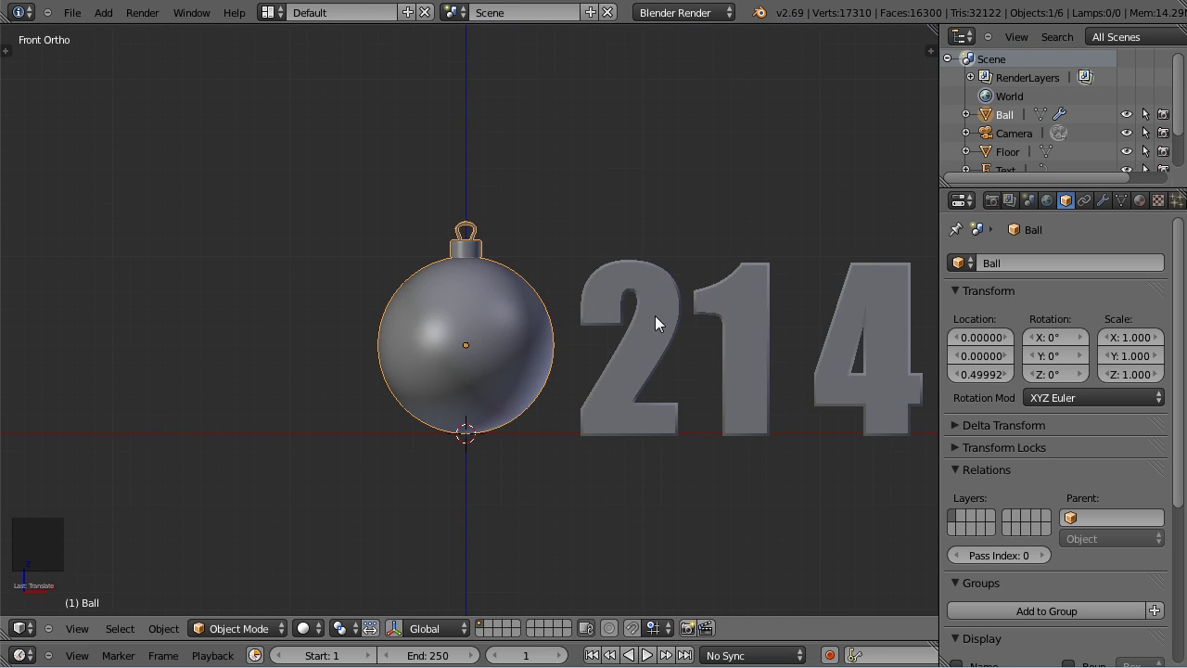
key("r")
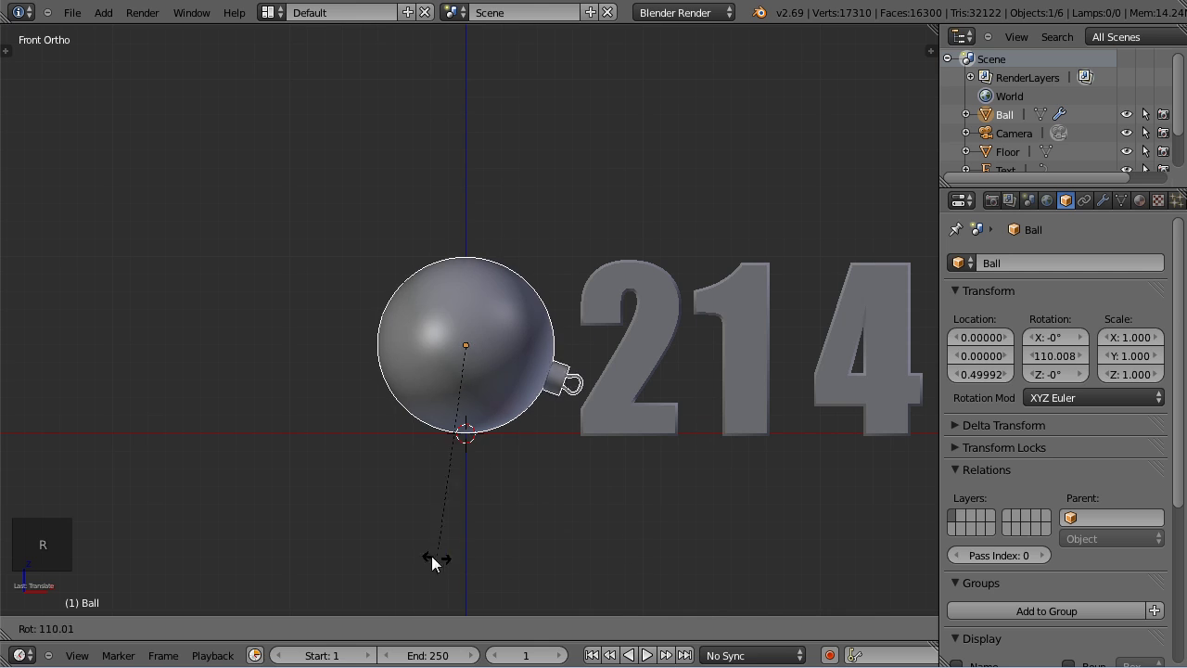
left_click(483, 543)
Zoom on the cap and fine-tune the ball's tilt to about 133 degrees.
scroll("up", 3)
middle_click(614, 552)
scroll("up", 3)
middle_click(797, 382)
key("g")
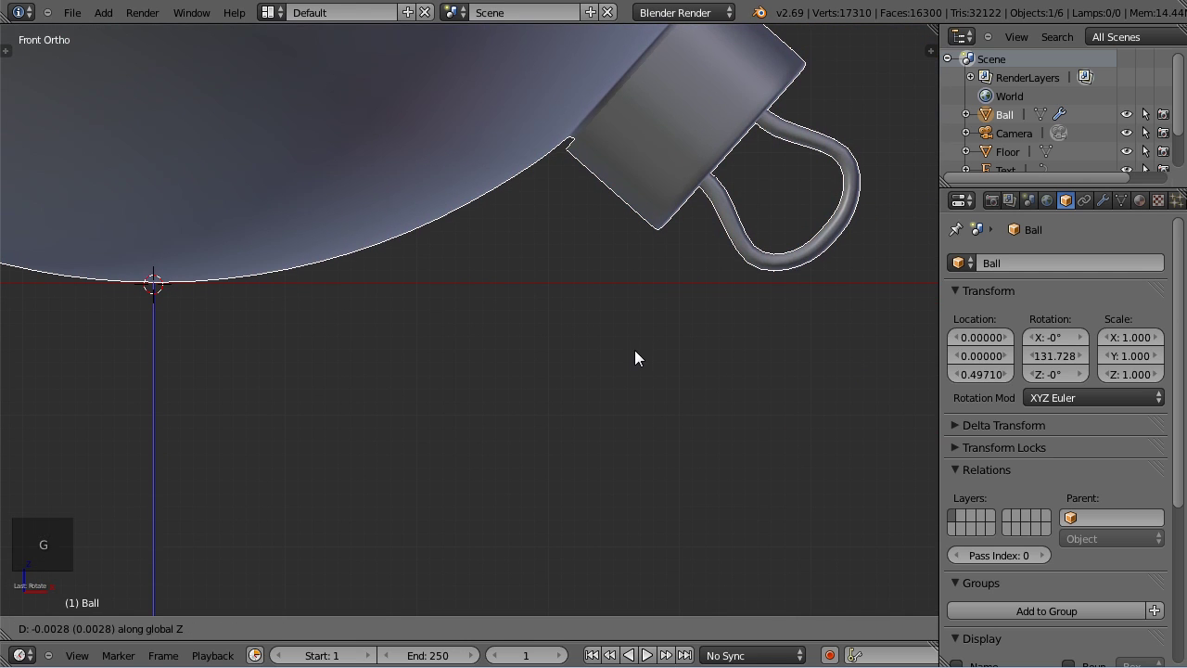
key("r")
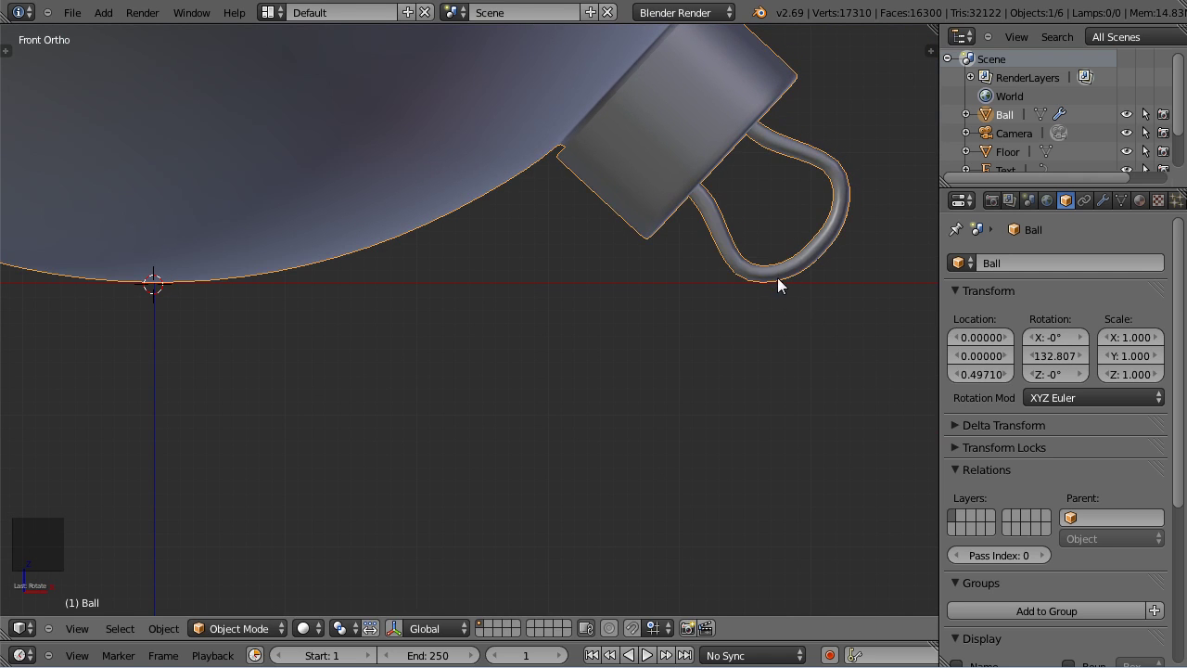
scroll("down", 3)
middle_click(535, 95)
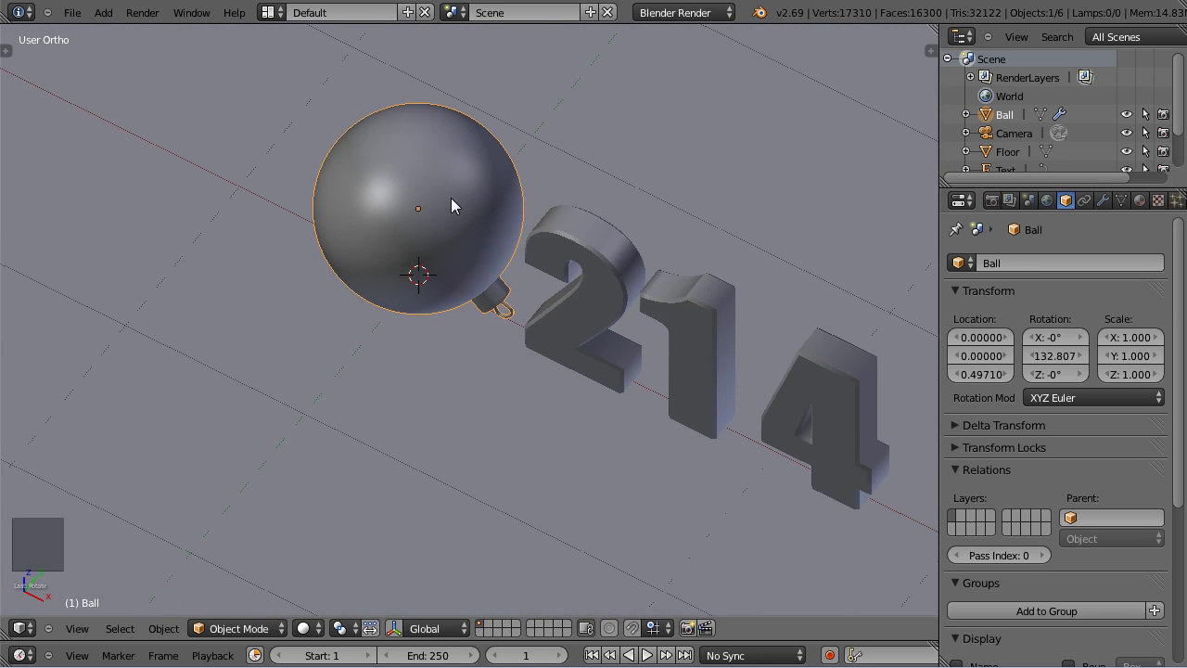
Return to front view and check the tilted ball through the scene camera.
key("KP_1")
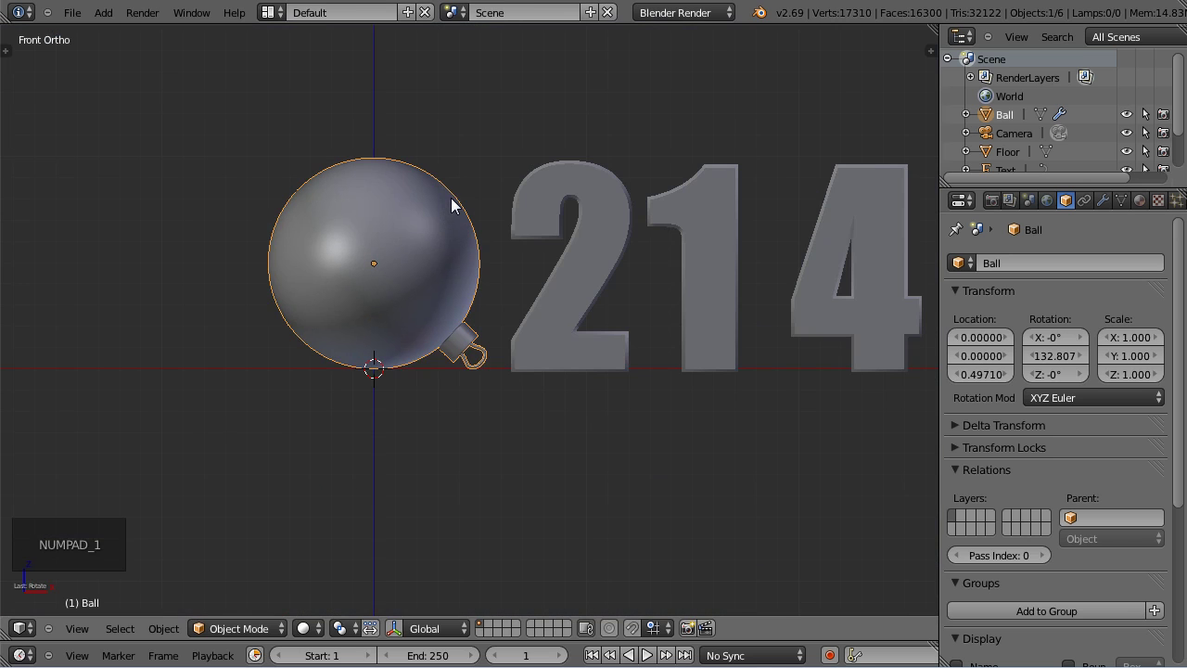
middle_click(470, 261)
key("KP_1")
middle_click(501, 302)
key("KP_0")
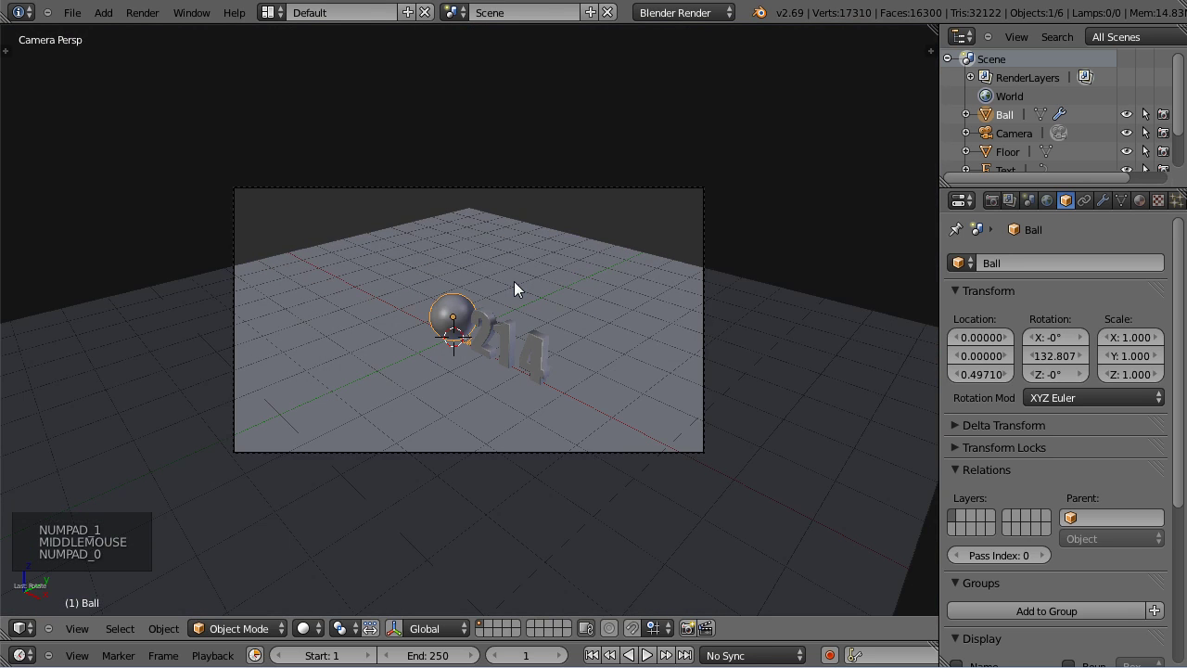
Raise the camera to about 0.54 on Z and turn it about 11.3° to frame ball and digits.
key("KP_1")
scroll("down", 3)
middle_click(446, 225)
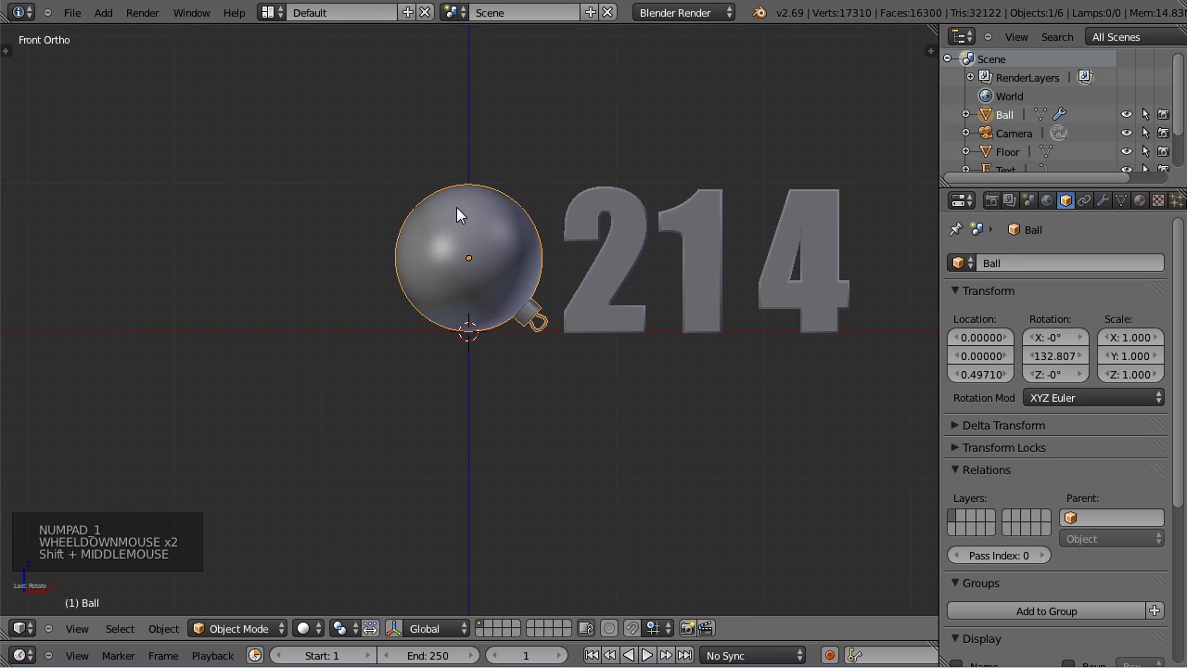
key("ctrl+alt+KP_0")
right_click(472, 199)
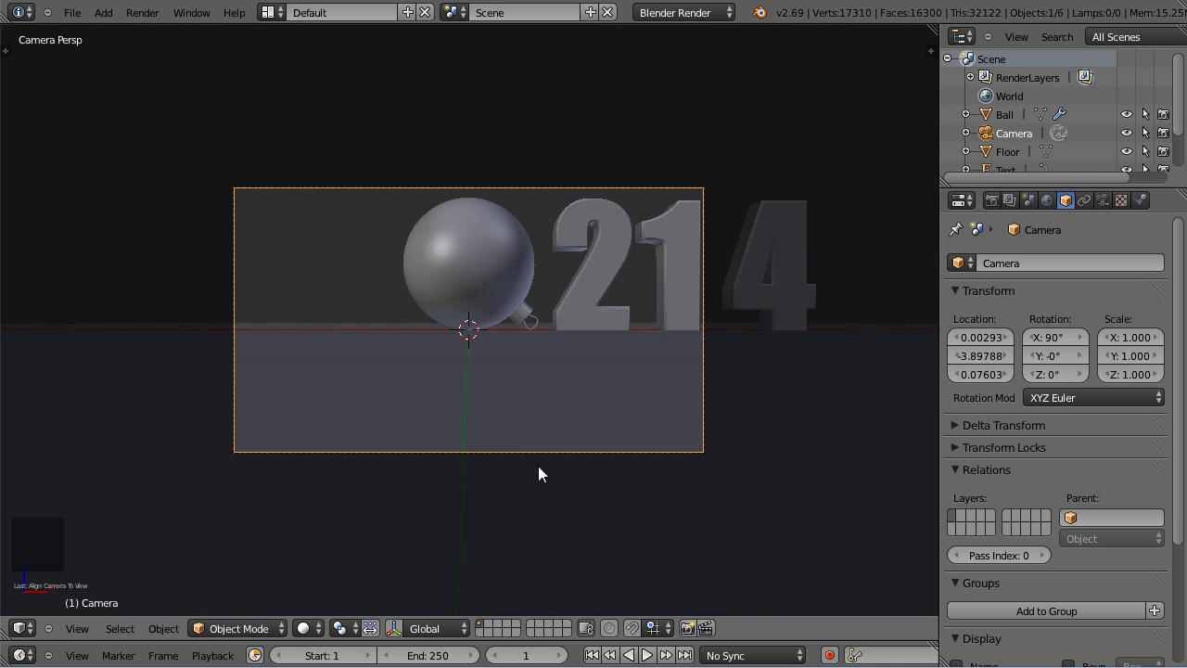
key("g")
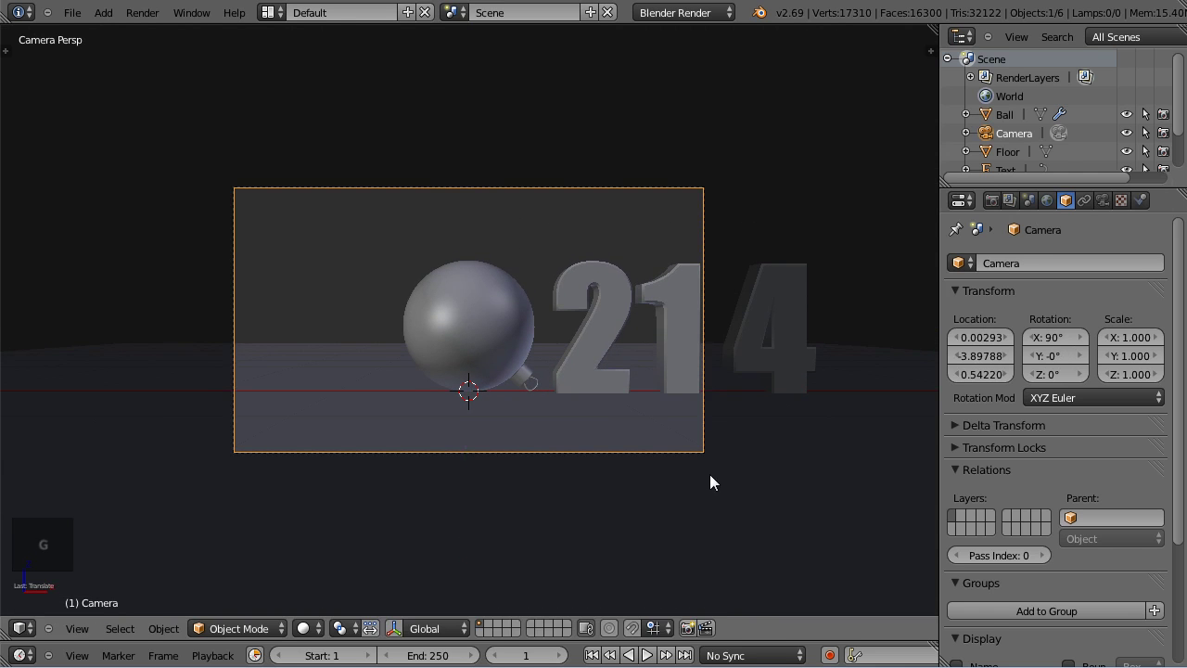
key("r")
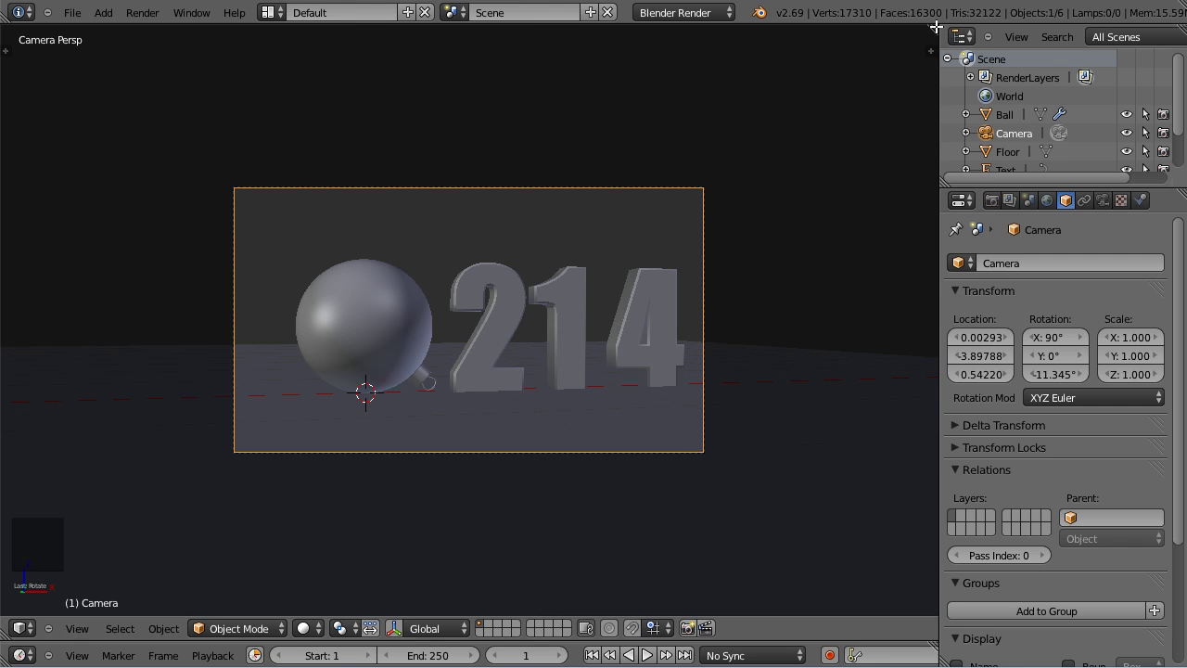
Split off a top view and spin the ball so its cap faces the camera.
left_click(937, 25)
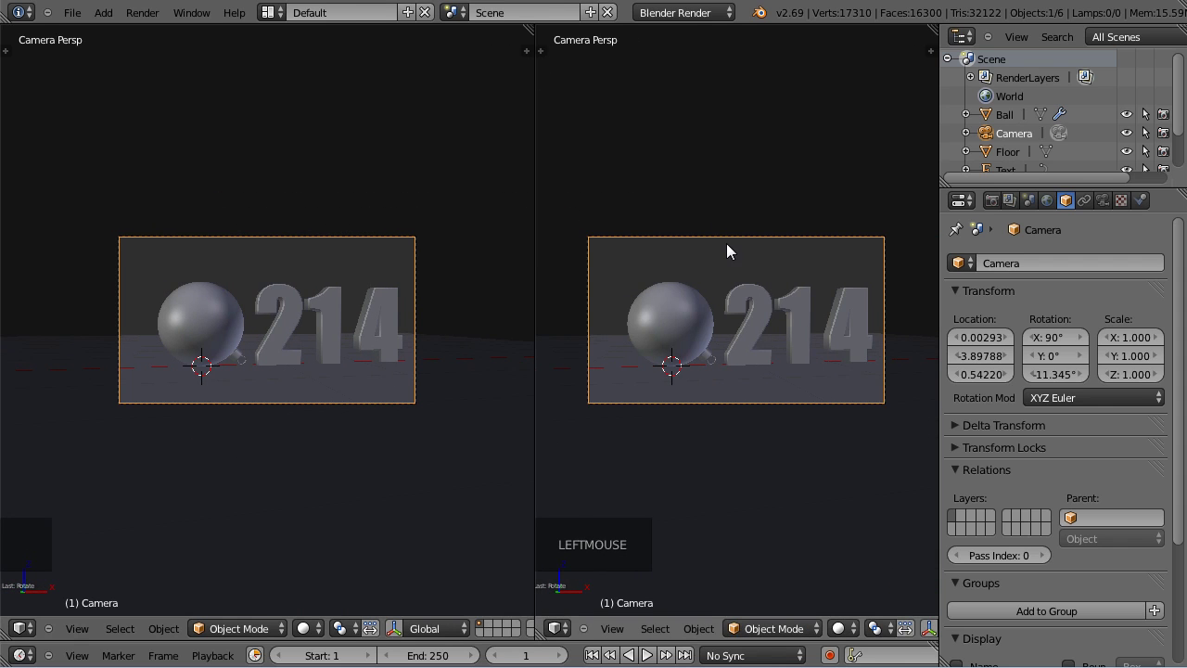
key("KP_7")
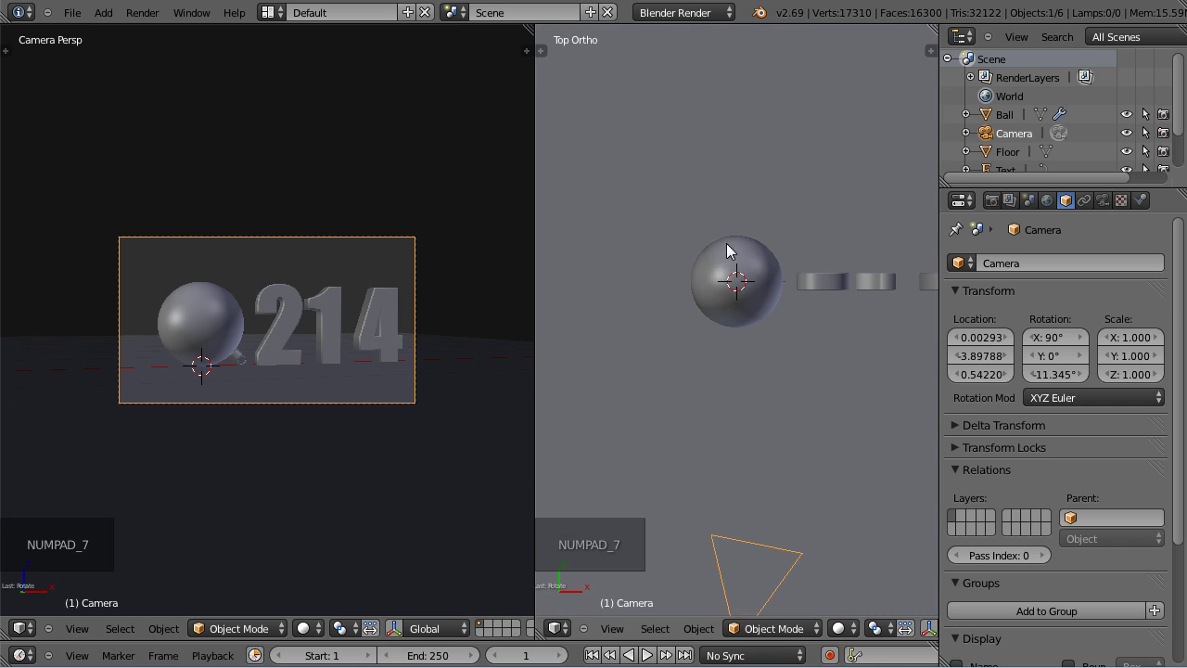
scroll("up", 3)
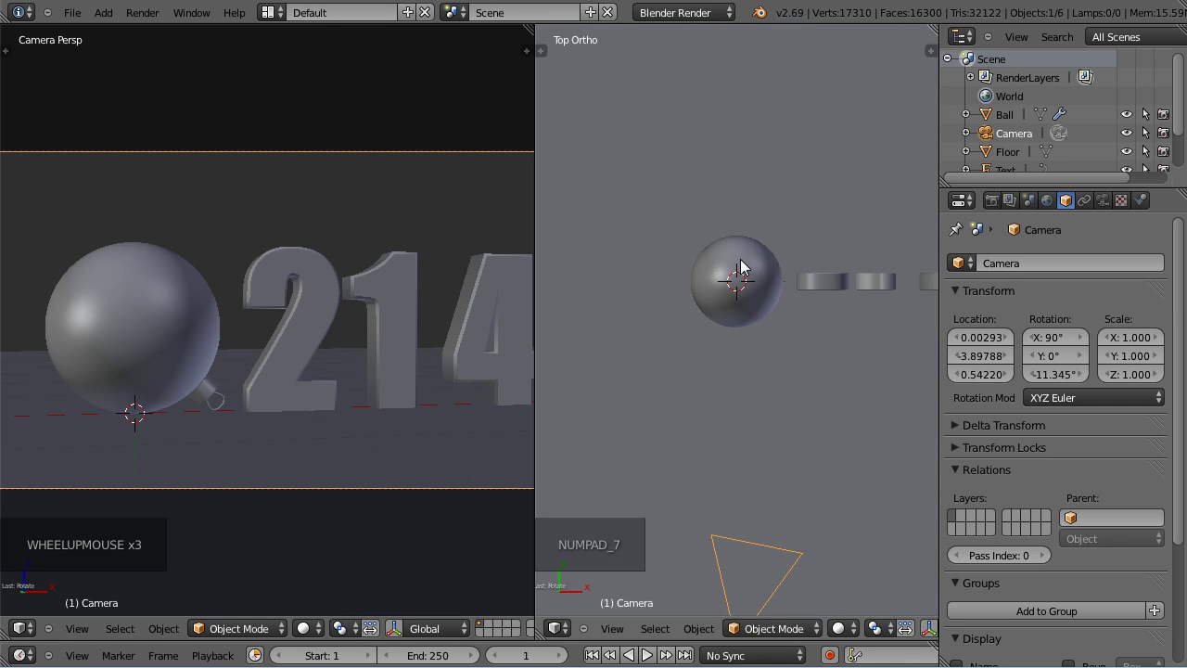
right_click(750, 270)
key("r")
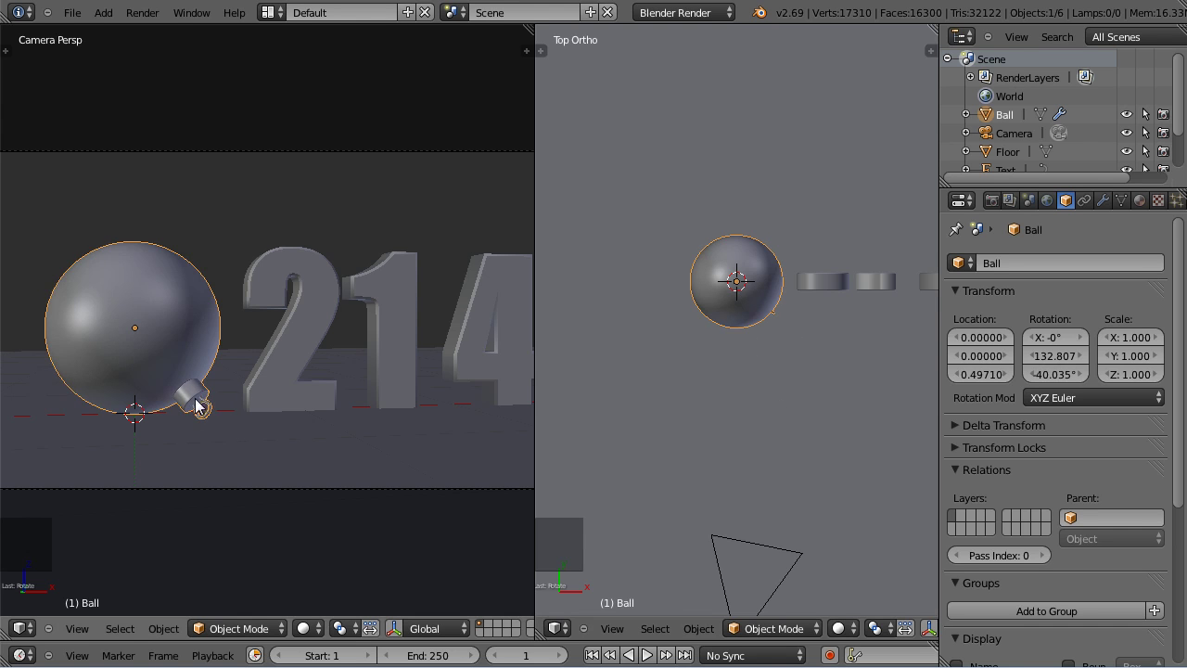
Zoom and pan the camera view to show the tilted ball close up with cap and hanger.
scroll("up", 3)
middle_click(266, 462)
scroll("up", 3)
scroll("up", 3)
key("KP_1")
scroll("up", 3)
middle_click(792, 340)
scroll("up", 3)
scroll("up", 3)
scroll("up", 3)
scroll("down", 3)
scroll("down", 3)
scroll("down", 3)
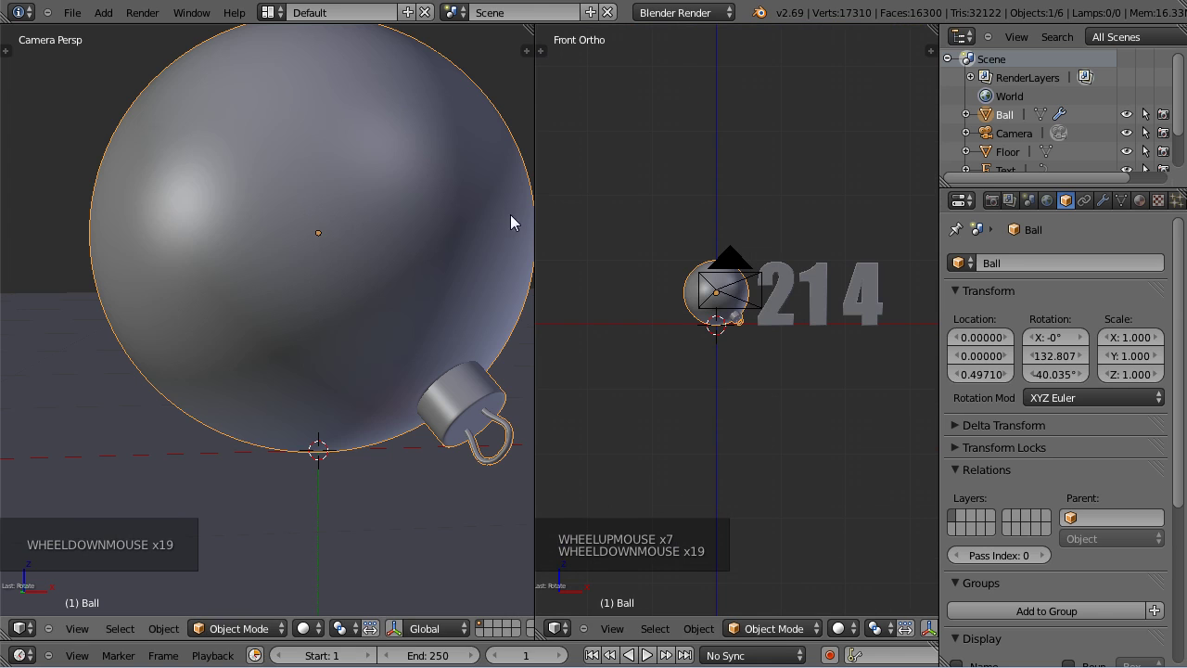
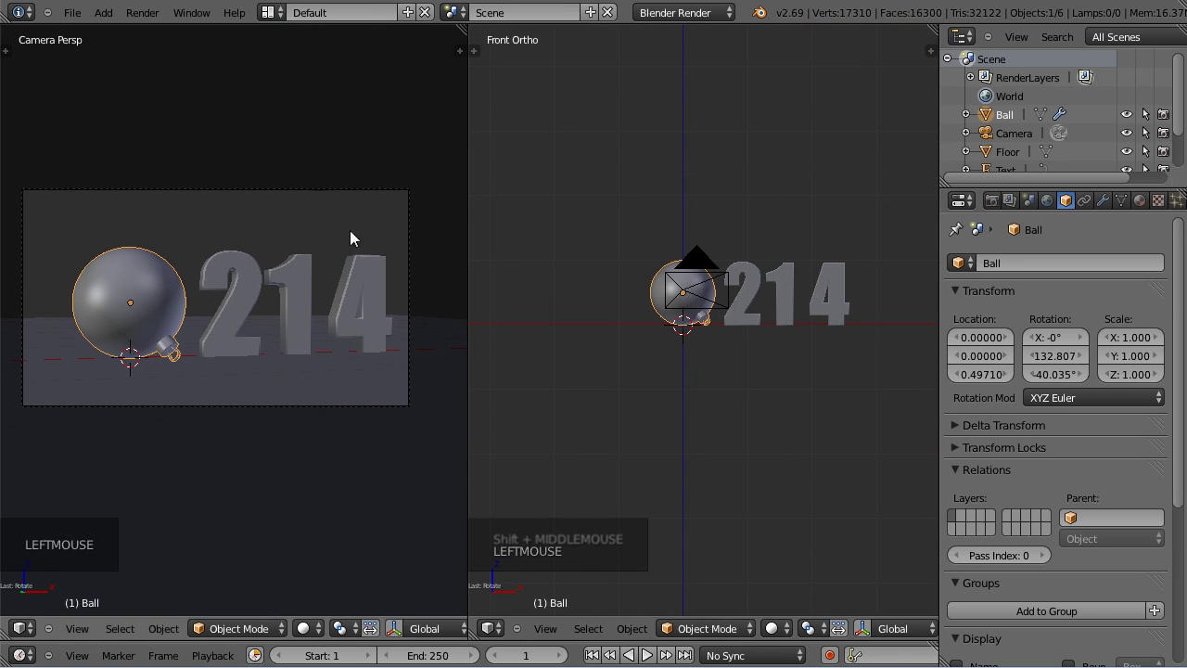
In top view, move the digit 2 left of the ball and turn it on its vertical axis.
right_click(758, 297)
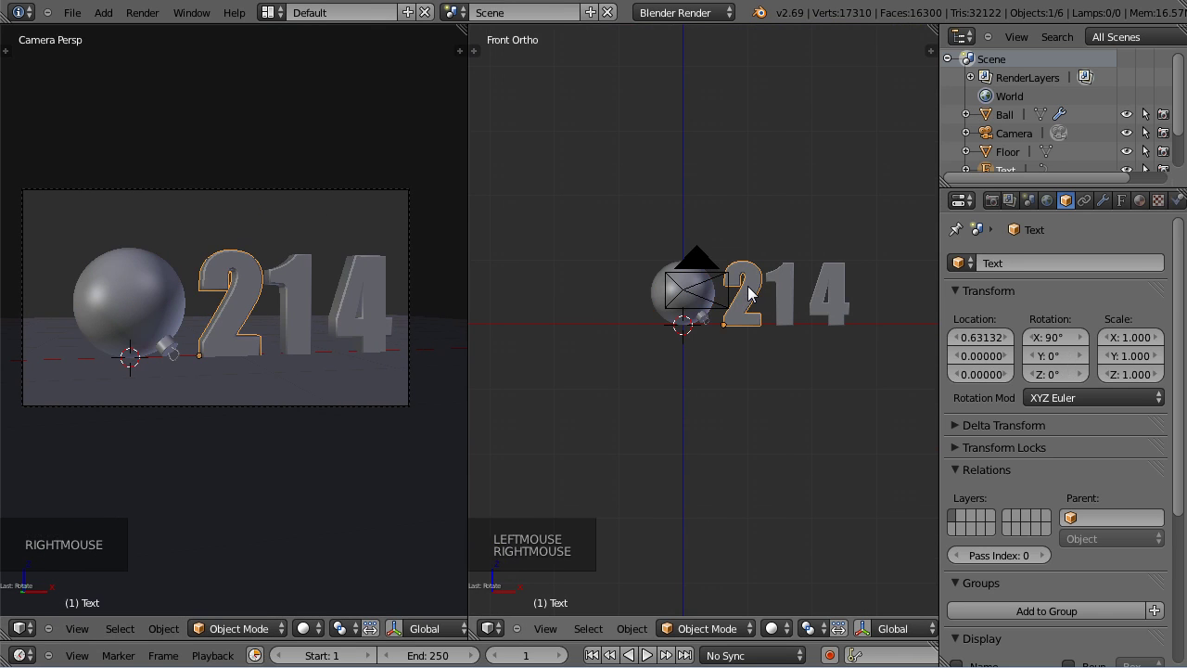
key("KP_7")
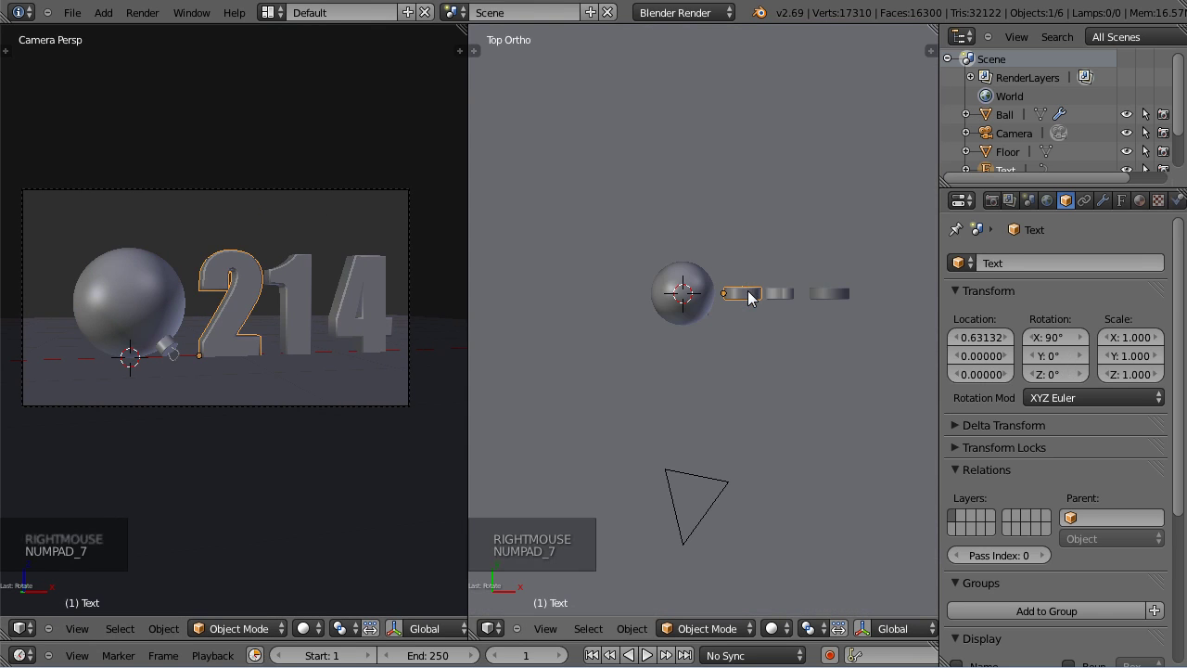
key("g")
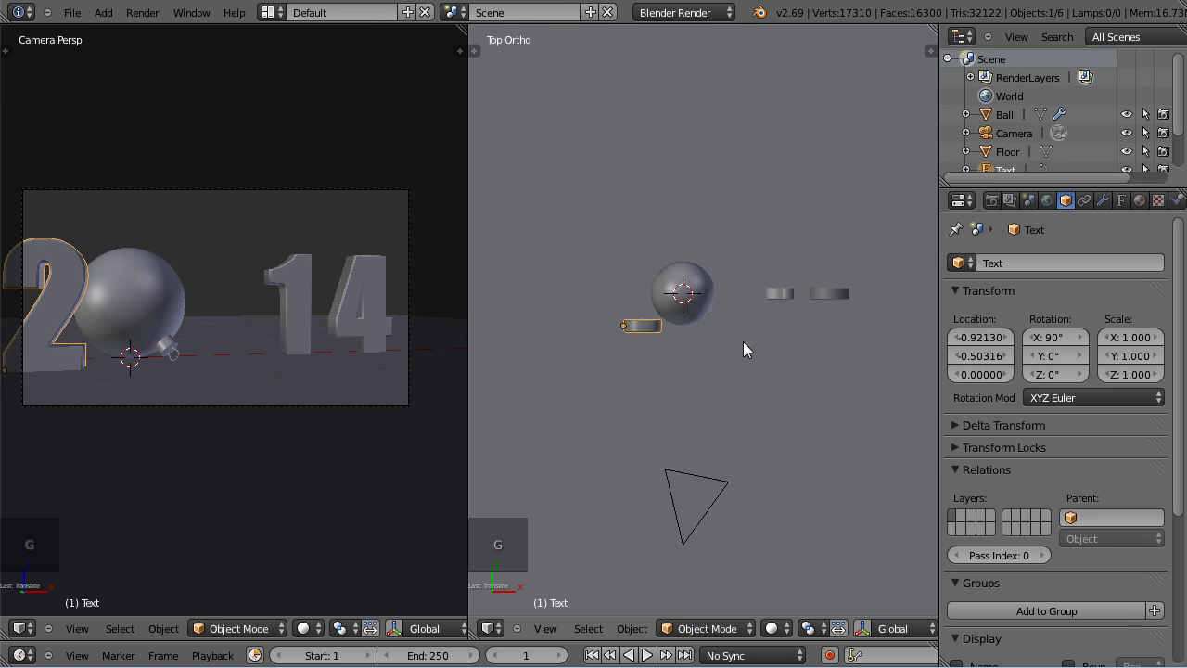
key("r")
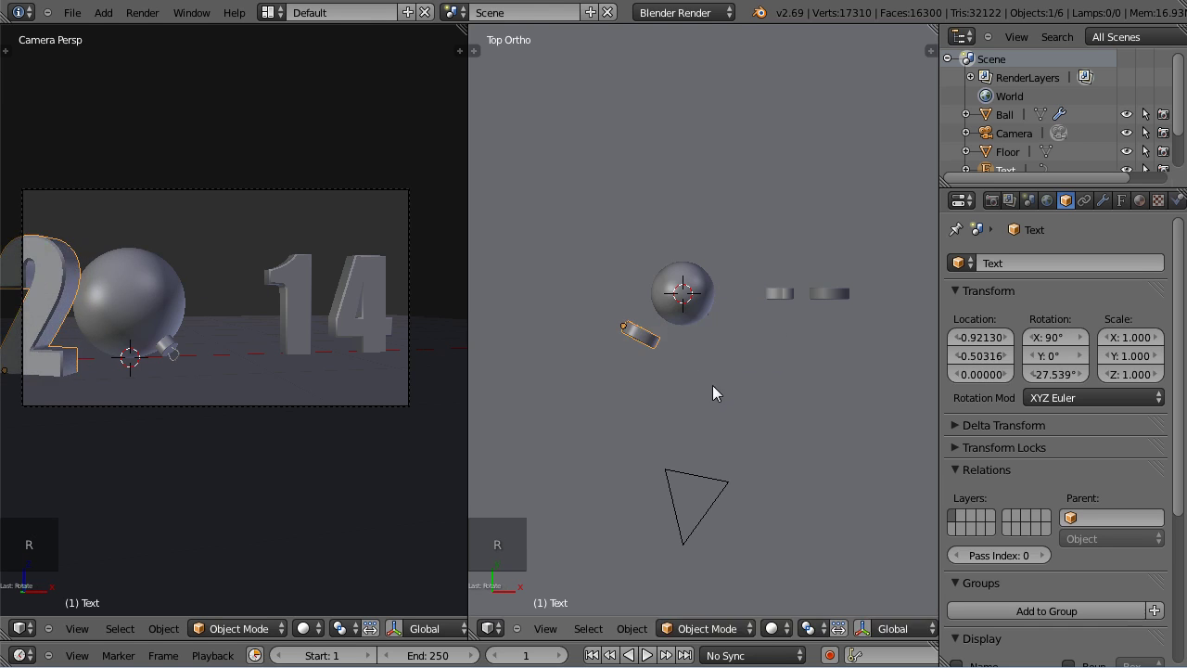
key("g")
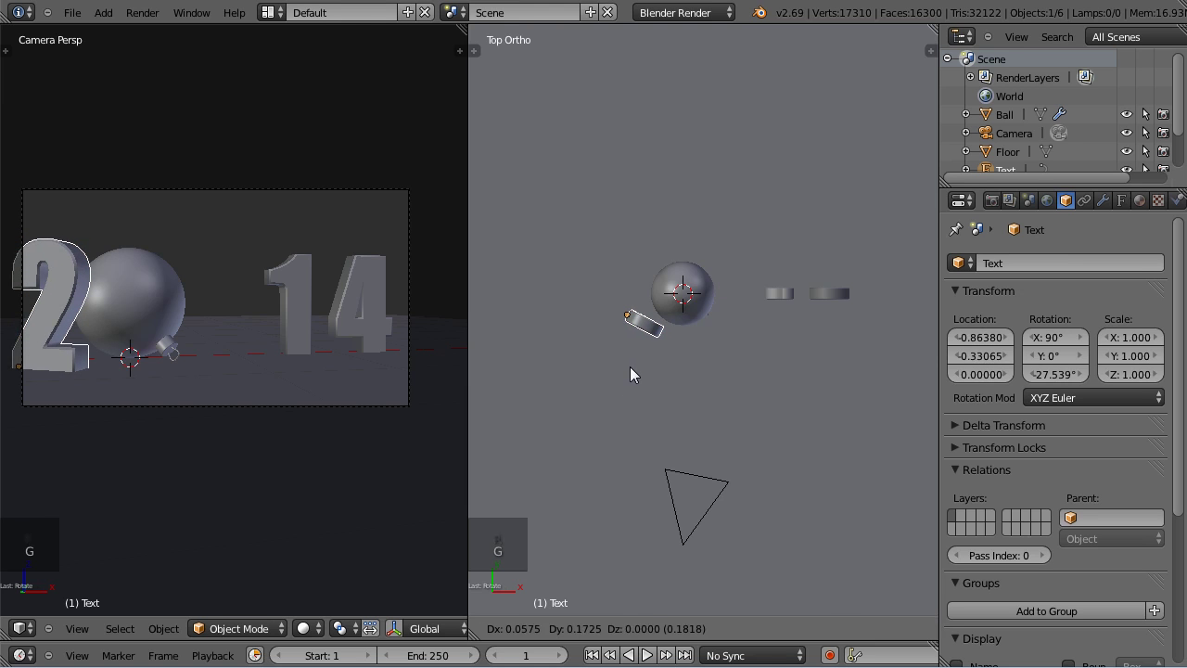
Orbit around the digits and tilt the 2 slightly backward.
middle_click(624, 383)
scroll("up", 3)
middle_click(708, 320)
middle_click(617, 265)
scroll("down", 3)
key("r")
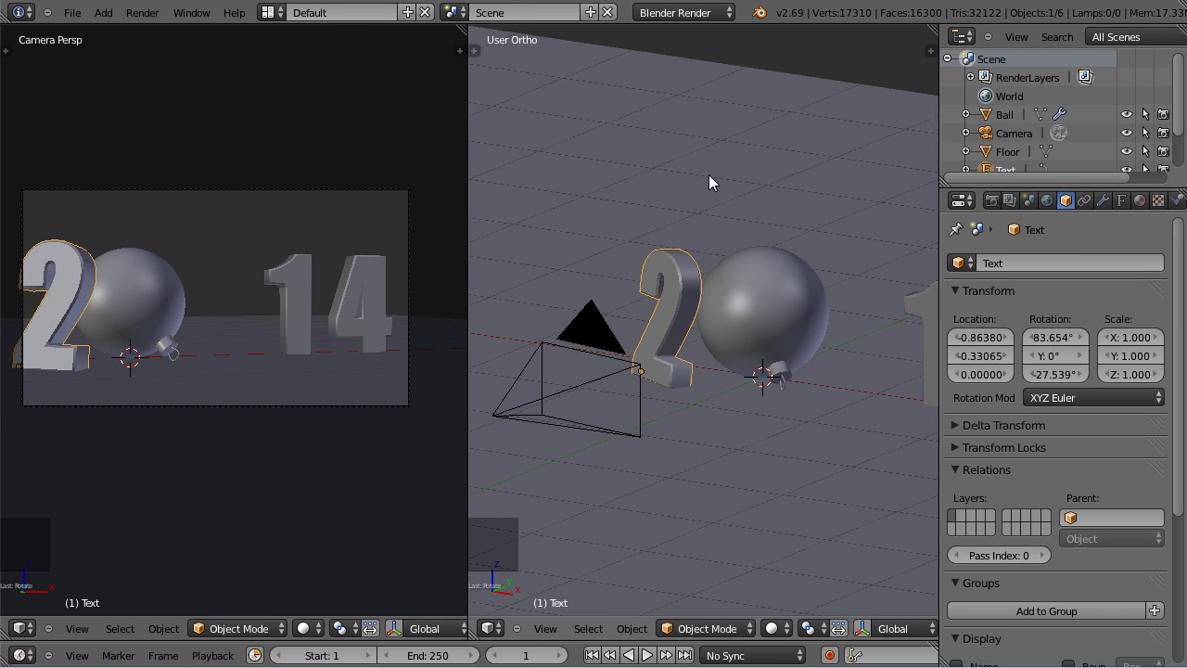
Set the digit 2's Rotation X to exactly 83° in the Transform sidebar.
key("t")
key("t")
key("n")
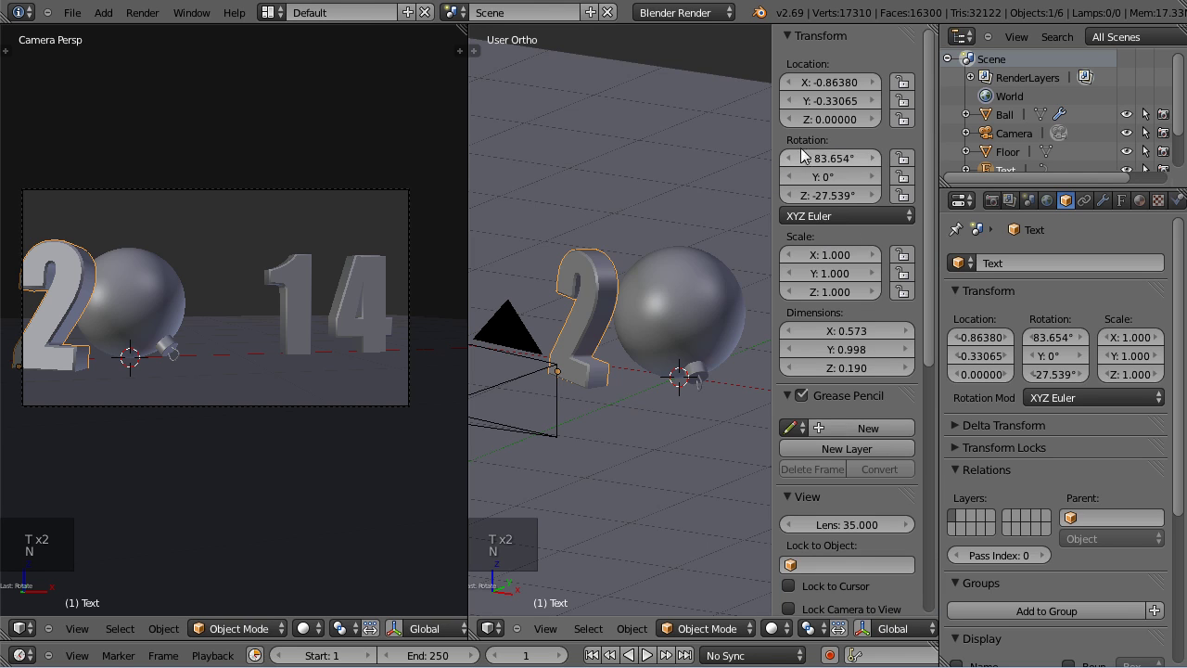
left_click(826, 164)
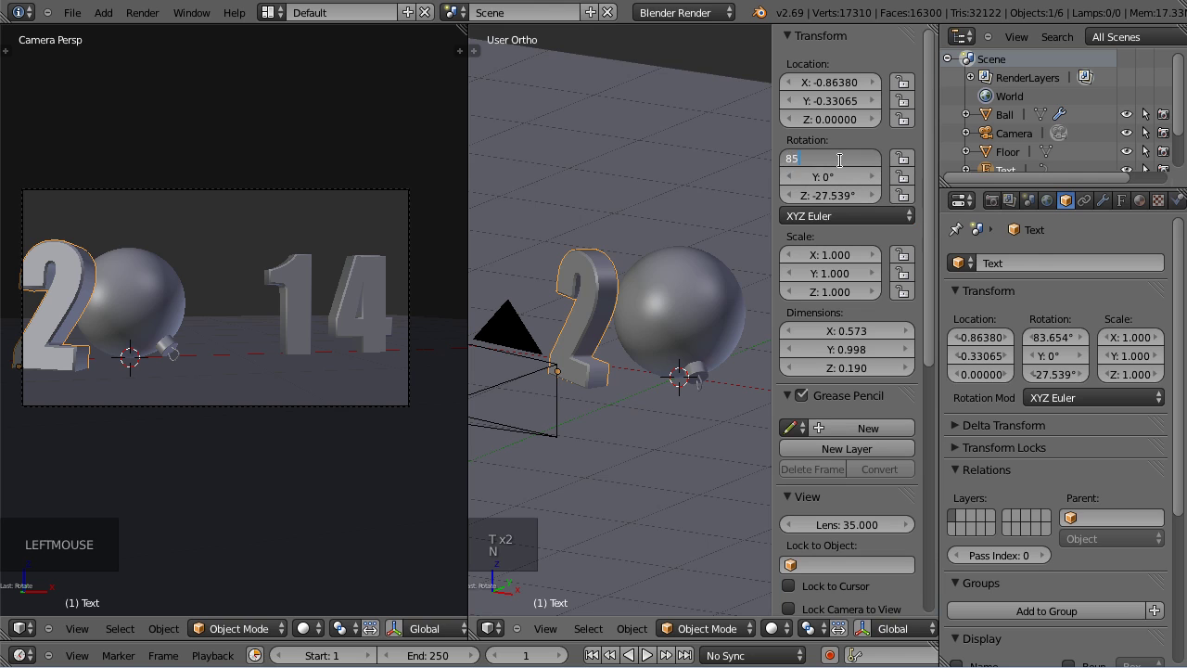
left_click(839, 171)
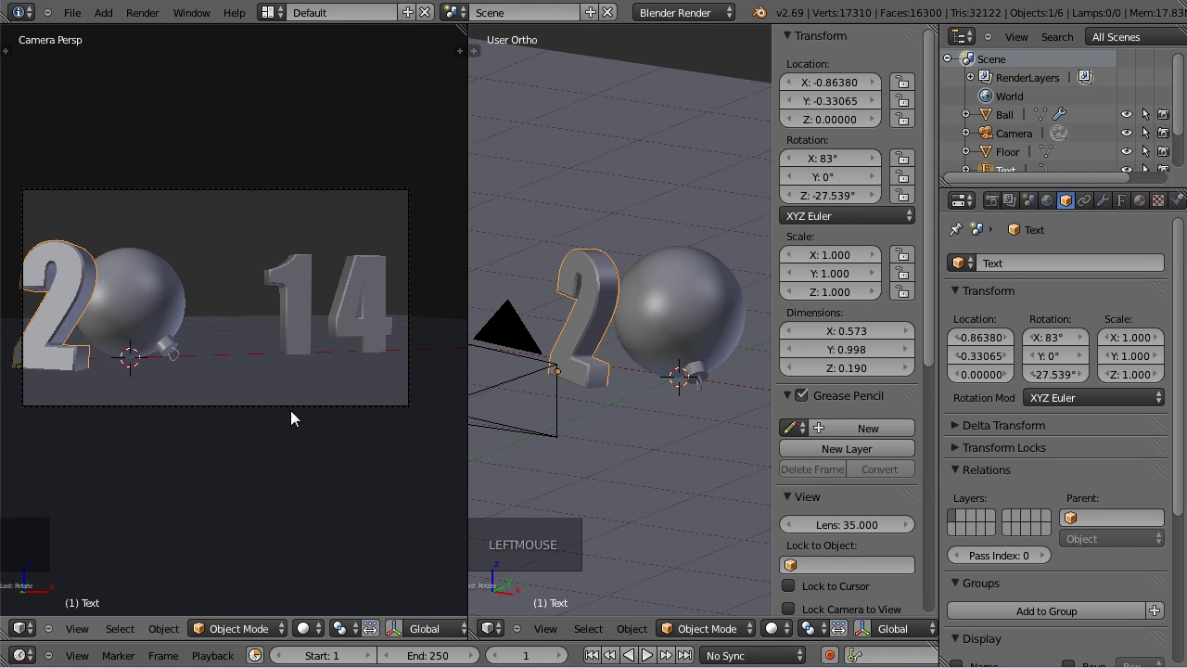
right_click(303, 418)
Shift the camera framing, then select and frame the digit 2 beside the ball.
key("g")
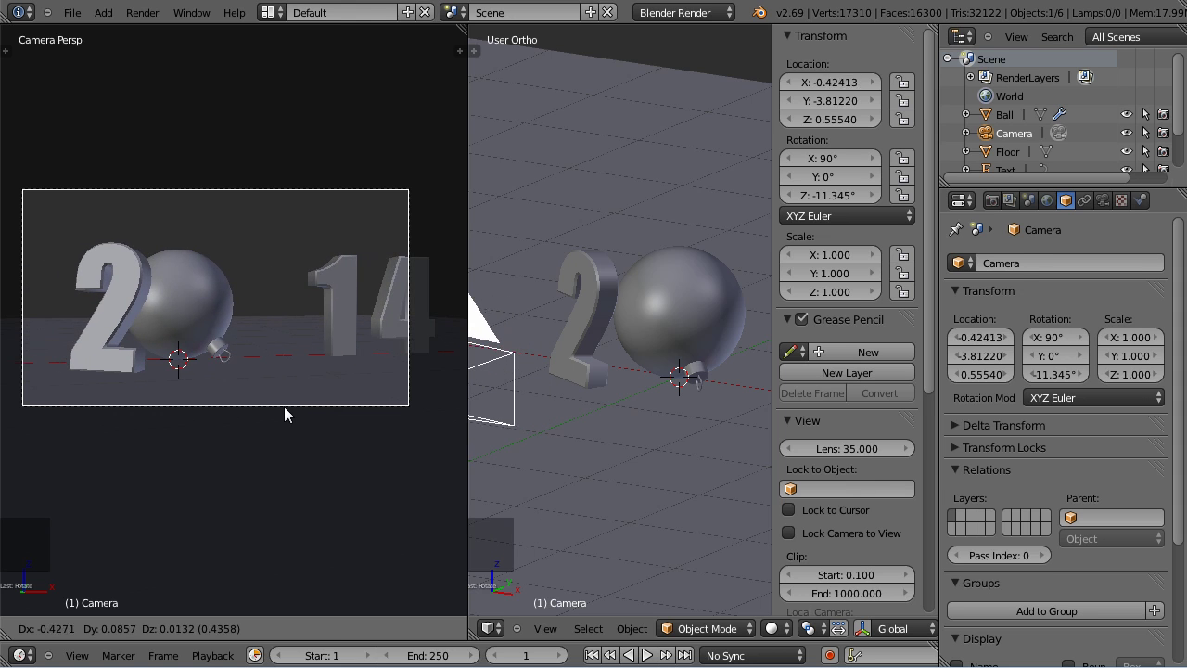
right_click(621, 292)
scroll("up", 3)
key("t")
key("t")
key("n")
middle_click(729, 314)
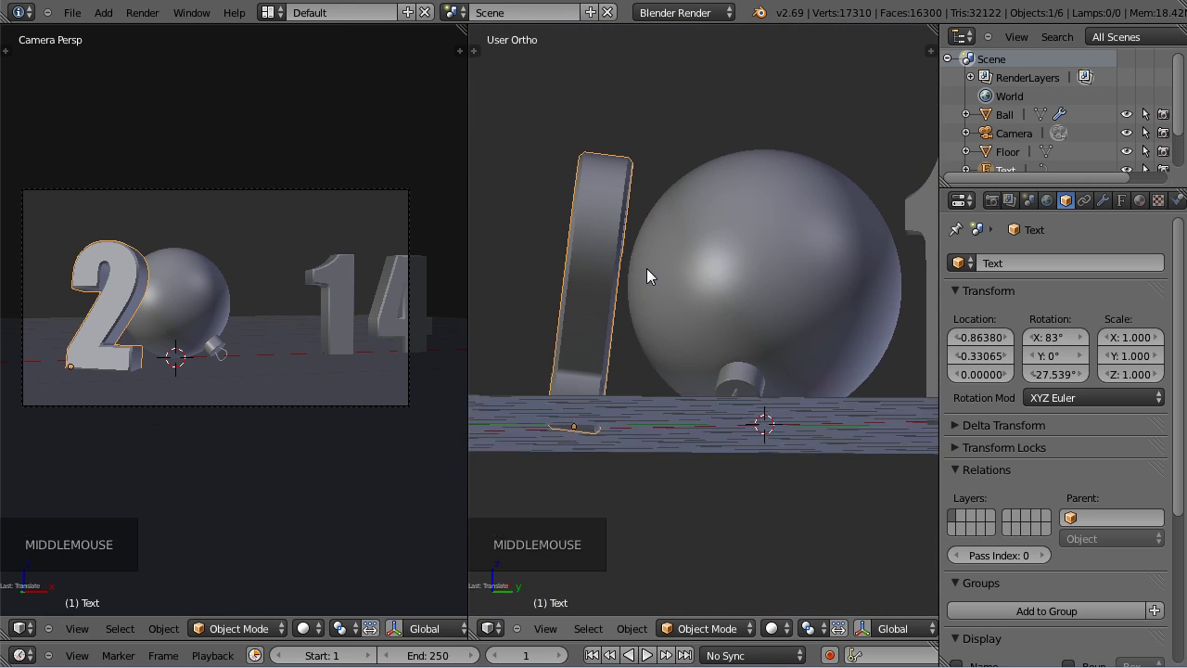
Raise the 2 slightly and slide it snug against the ball in front and top views.
key("KP_1")
scroll("up", 3)
key("g")
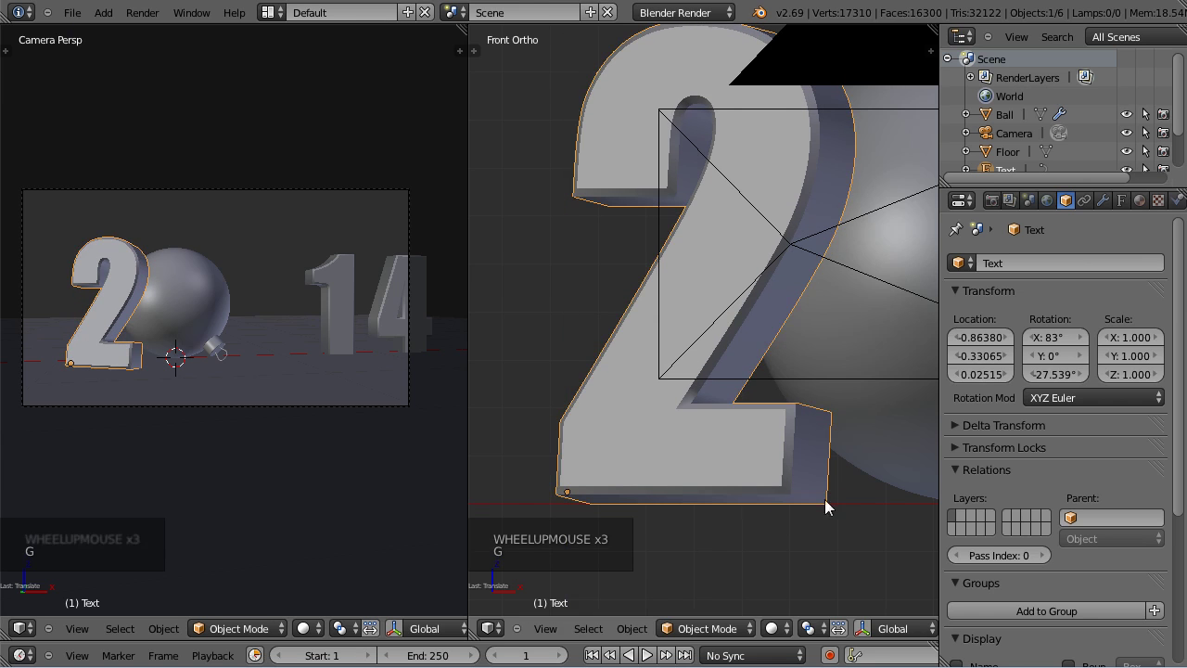
middle_click(880, 345)
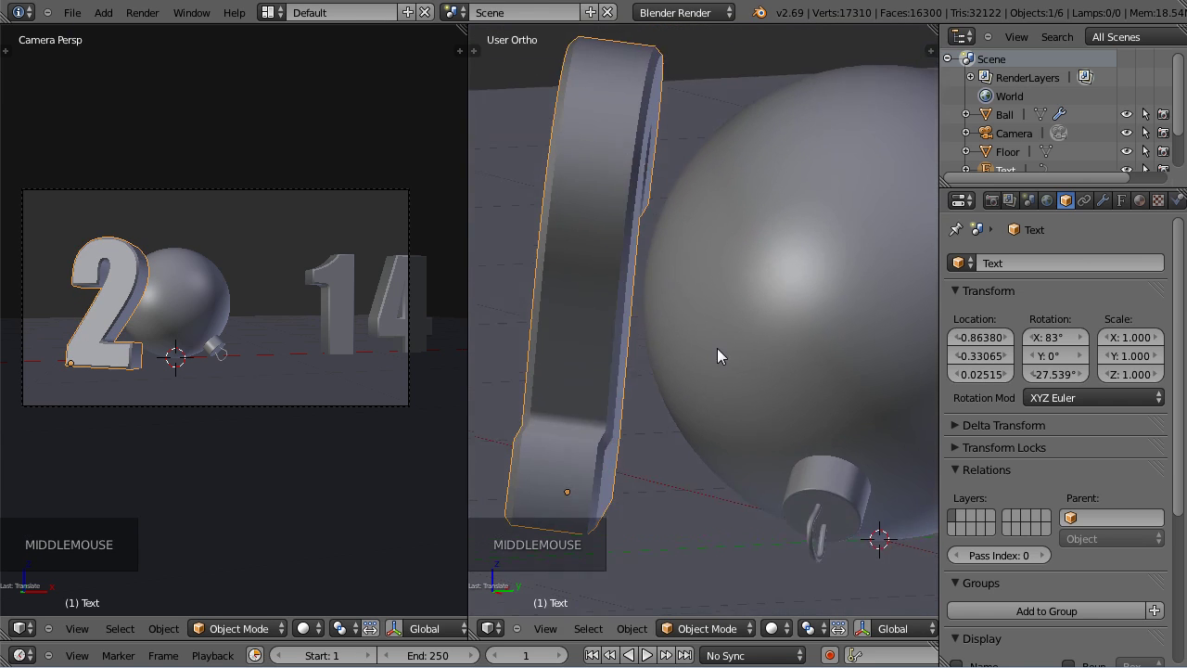
scroll("down", 3)
key("g")
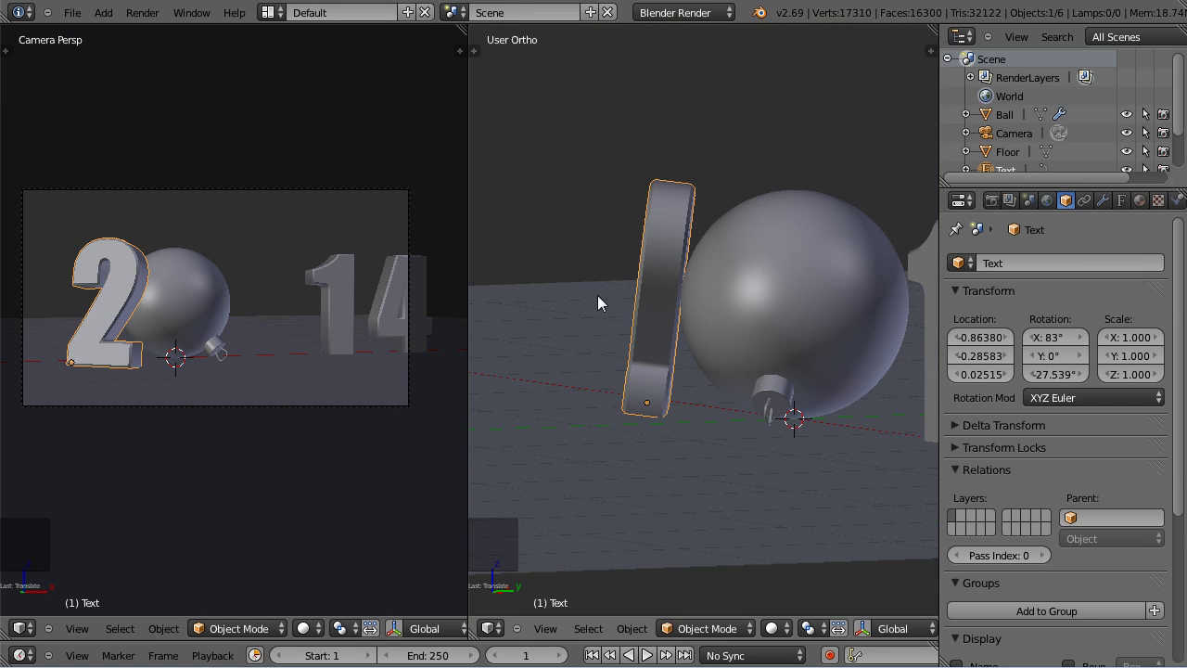
key("KP_7")
scroll("down", 3)
middle_click(864, 453)
scroll("down", 3)
key("g")
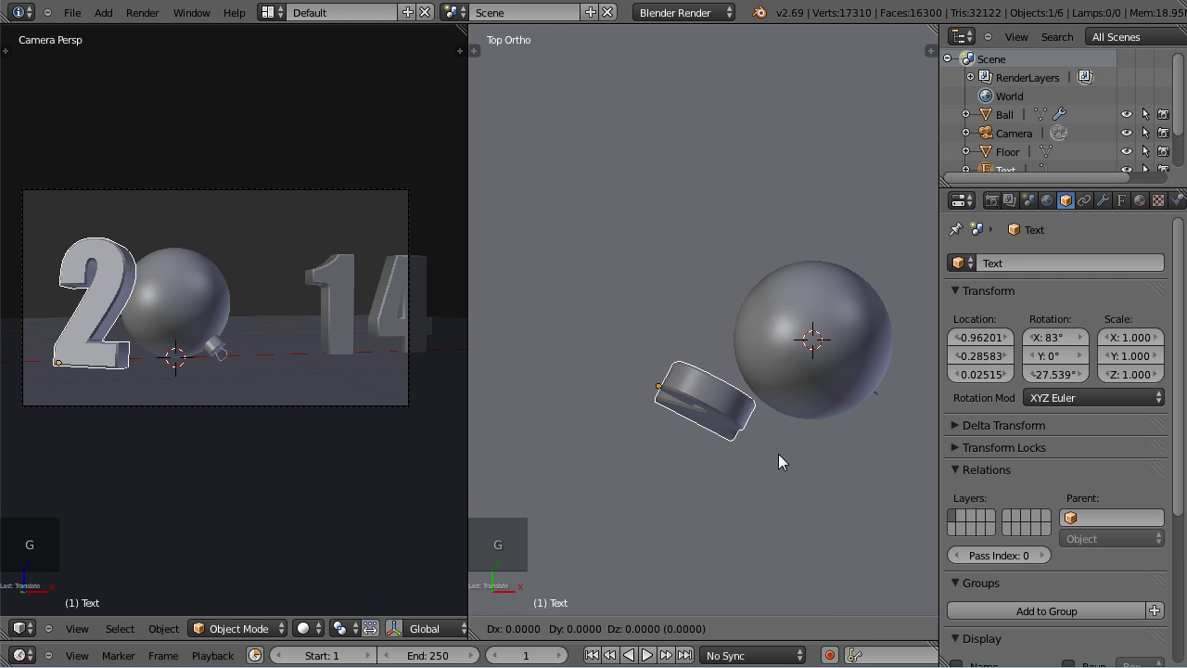
Inspect the 2 against the ball from several angles, then make the digit 1 active.
middle_click(814, 497)
scroll("up", 3)
middle_click(777, 407)
middle_click(692, 340)
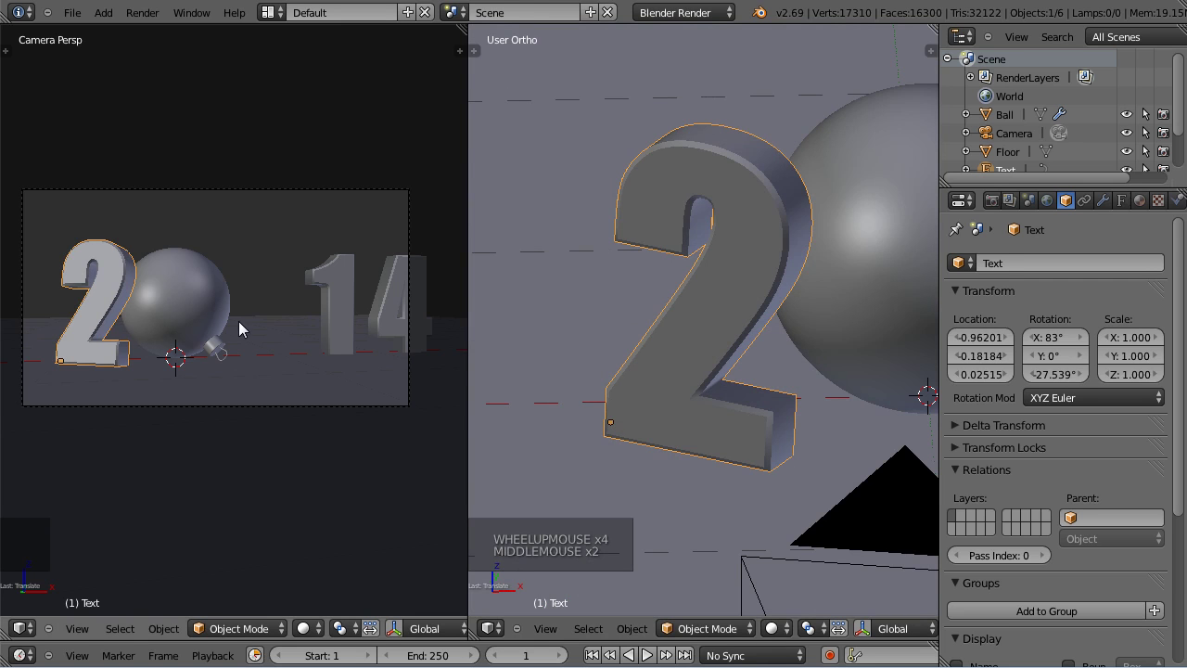
scroll("down", 3)
key("KP_7")
middle_click(845, 285)
right_click(795, 309)
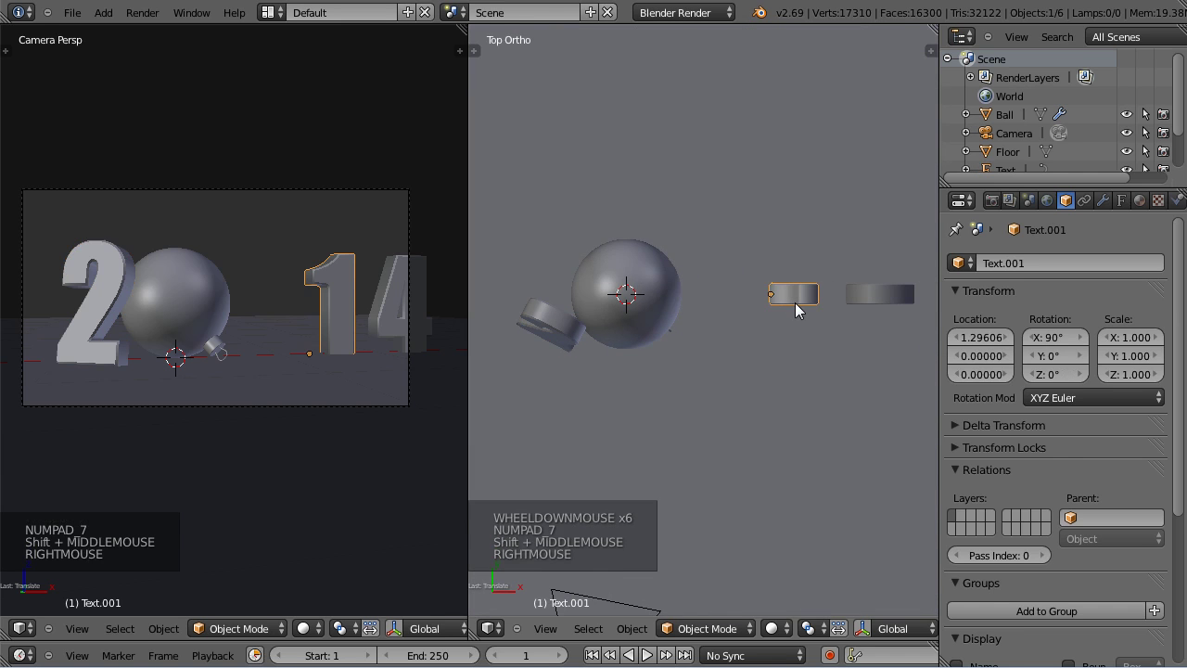
Move the 1 beside the ball and set Rotation X 83 on both the 1 and the 4.
key("g")
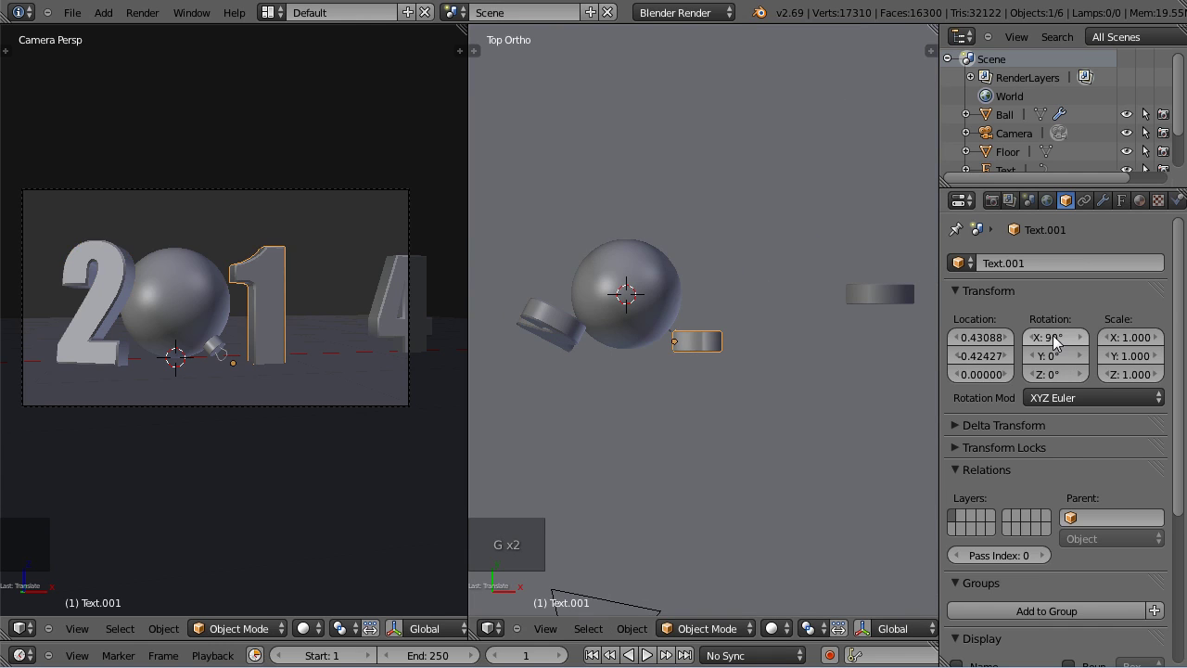
key("n")
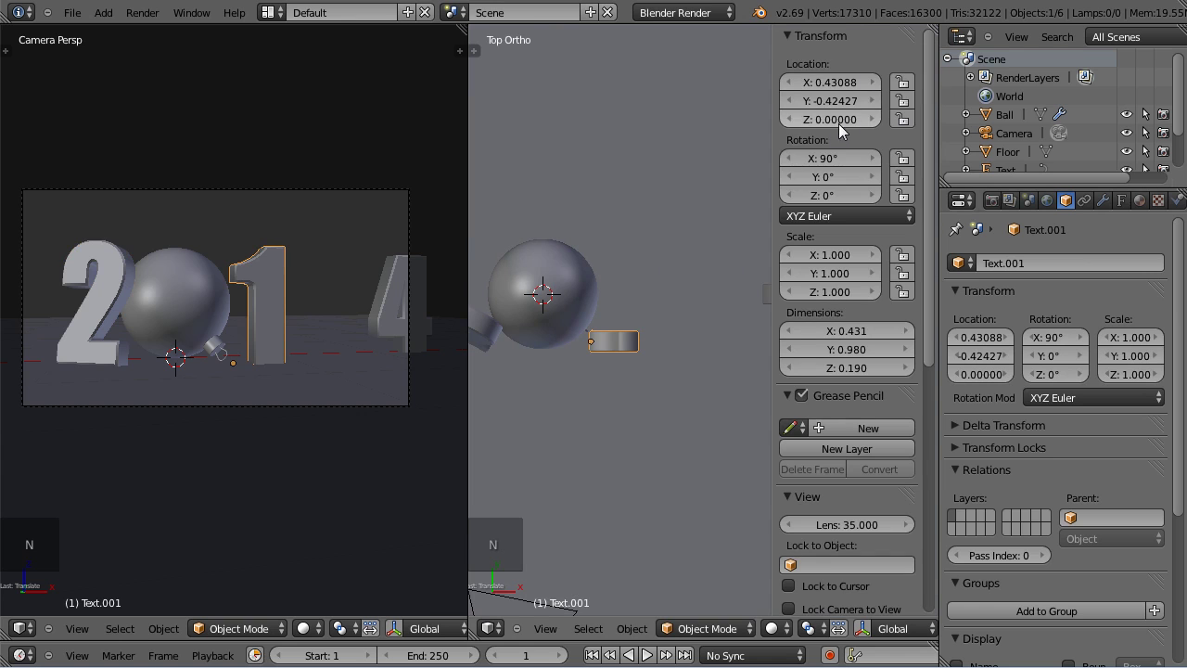
left_click(839, 168)
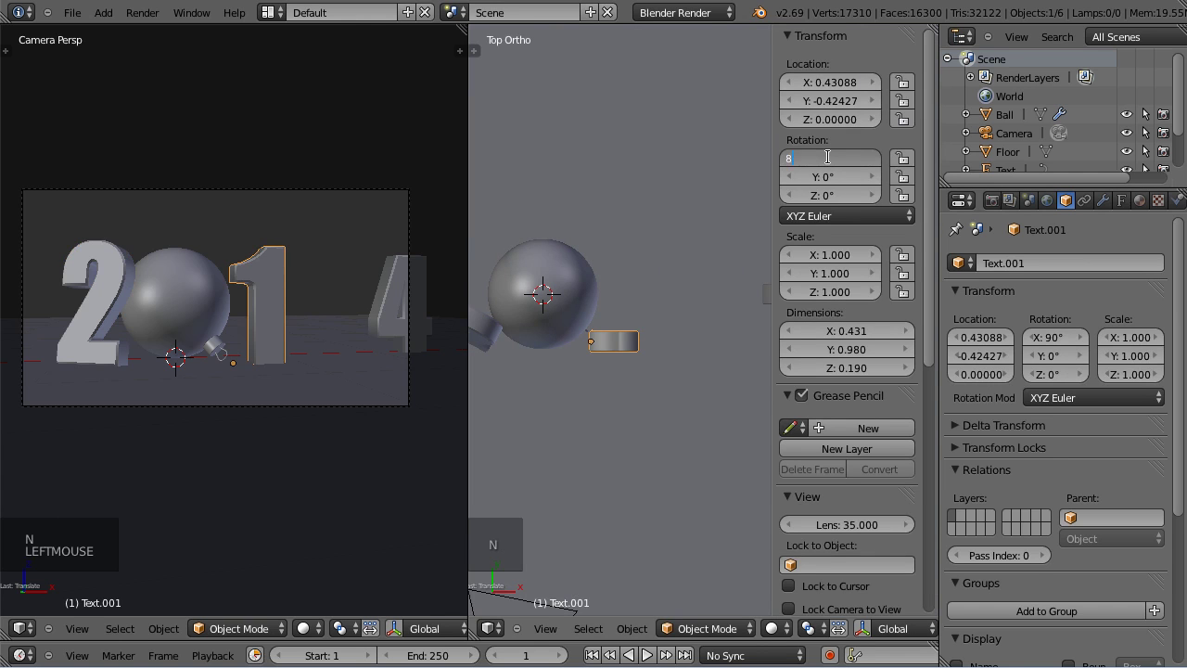
scroll("down", 3)
right_click(753, 308)
left_click(839, 161)
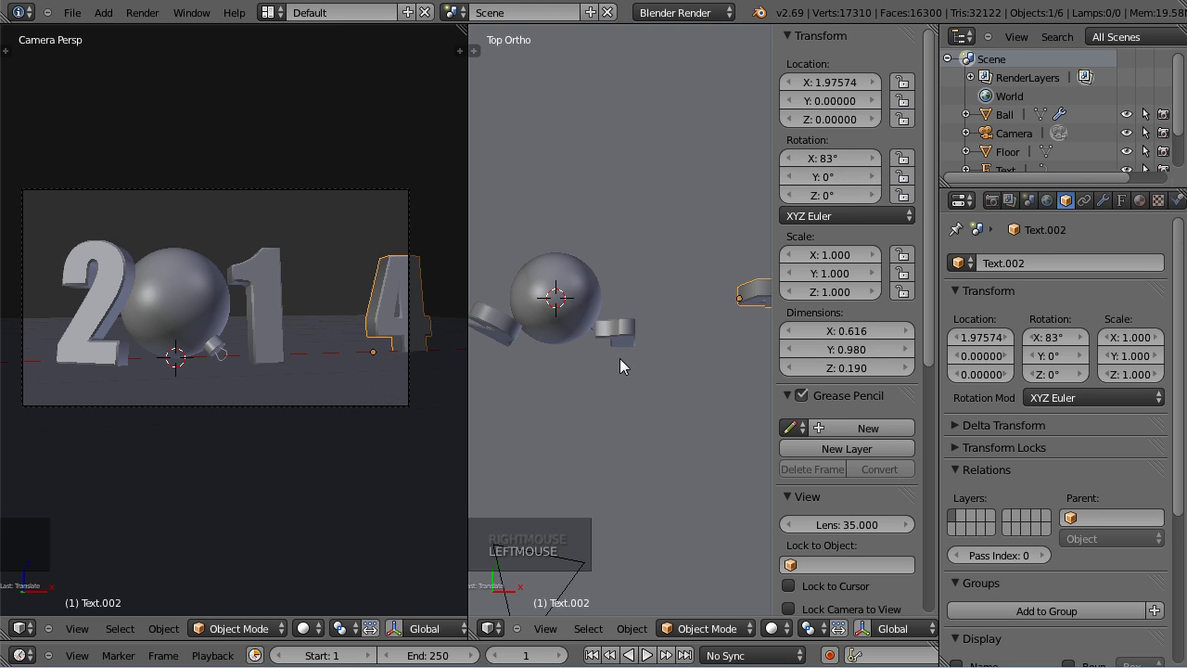
Raise the digit 1 slightly and turn it around its vertical axis in top view.
key("KP_1")
scroll("up", 3)
right_click(624, 445)
scroll("up", 3)
key("g")
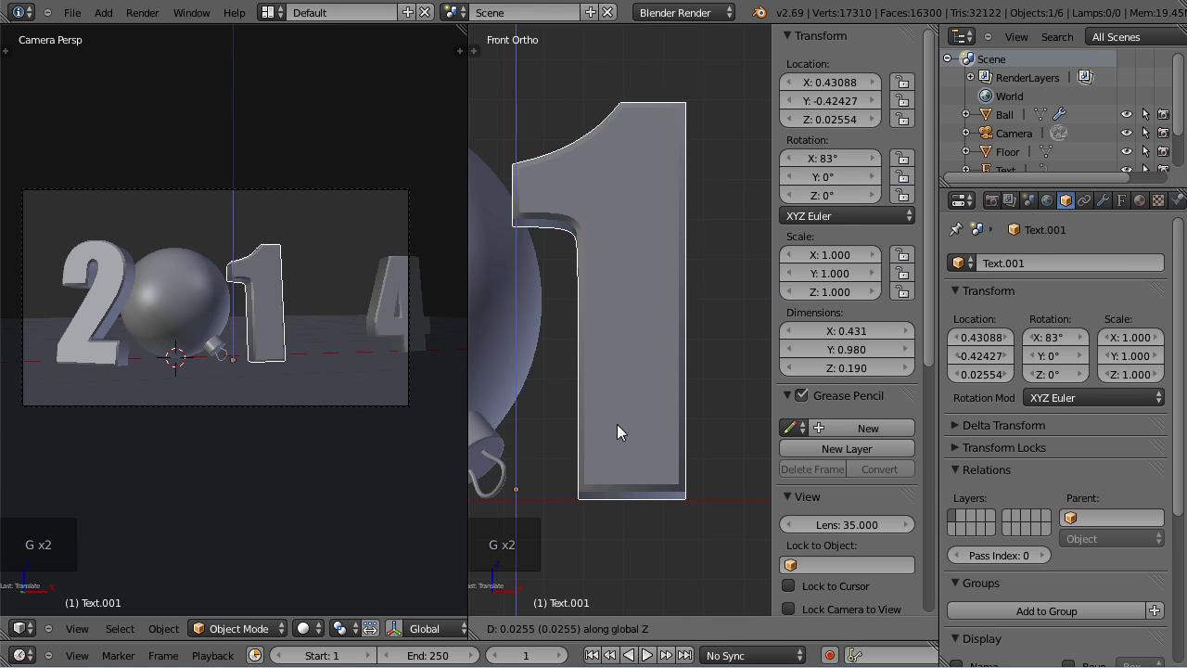
key("n")
scroll("down", 3)
key("KP_7")
scroll("down", 3)
key("r")
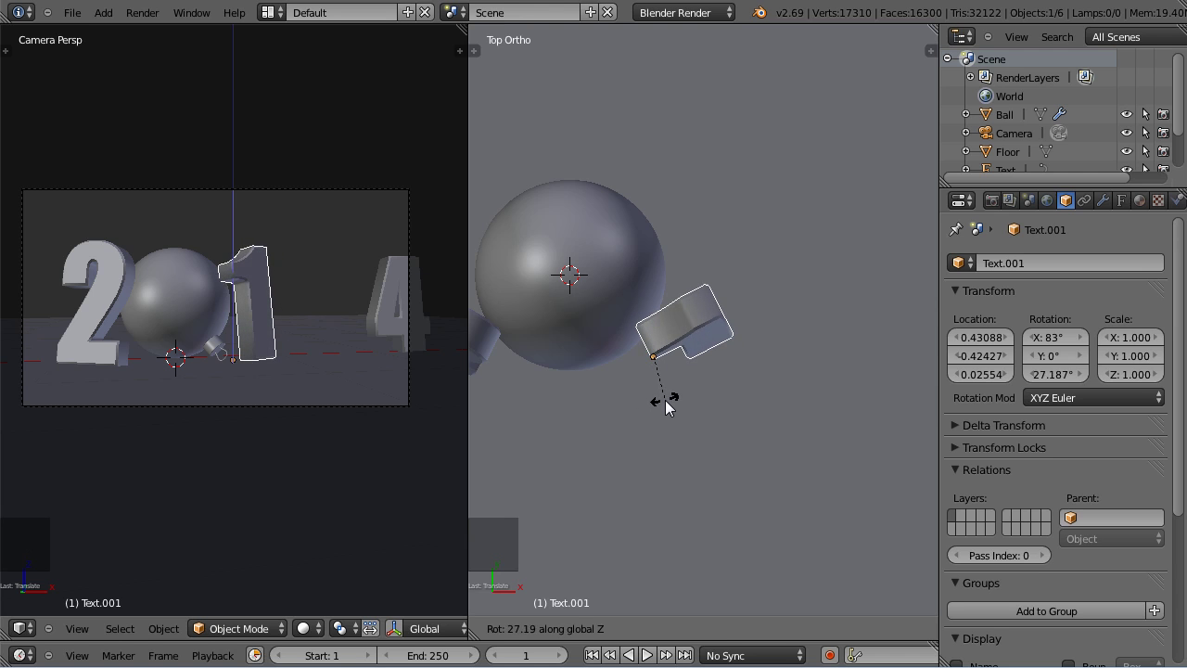
Adjust the 1's turn and nudge it toward the ball while checking from several angles.
scroll("up", 3)
middle_click(590, 381)
scroll("up", 3)
middle_click(605, 360)
middle_click(660, 350)
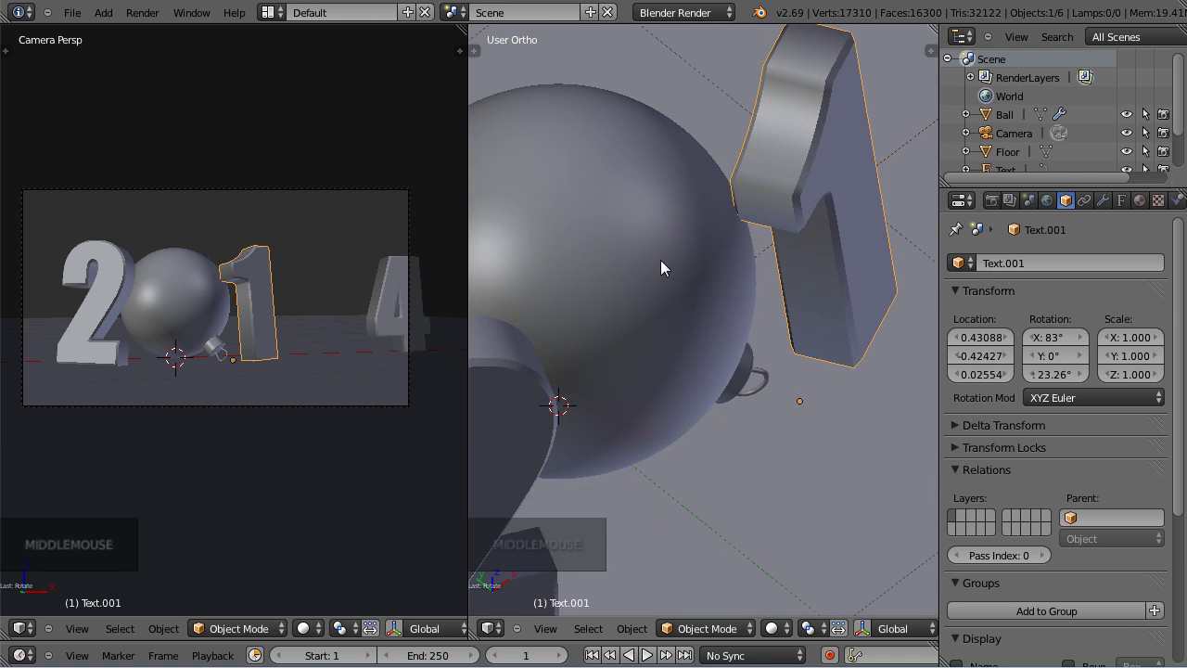
key("r")
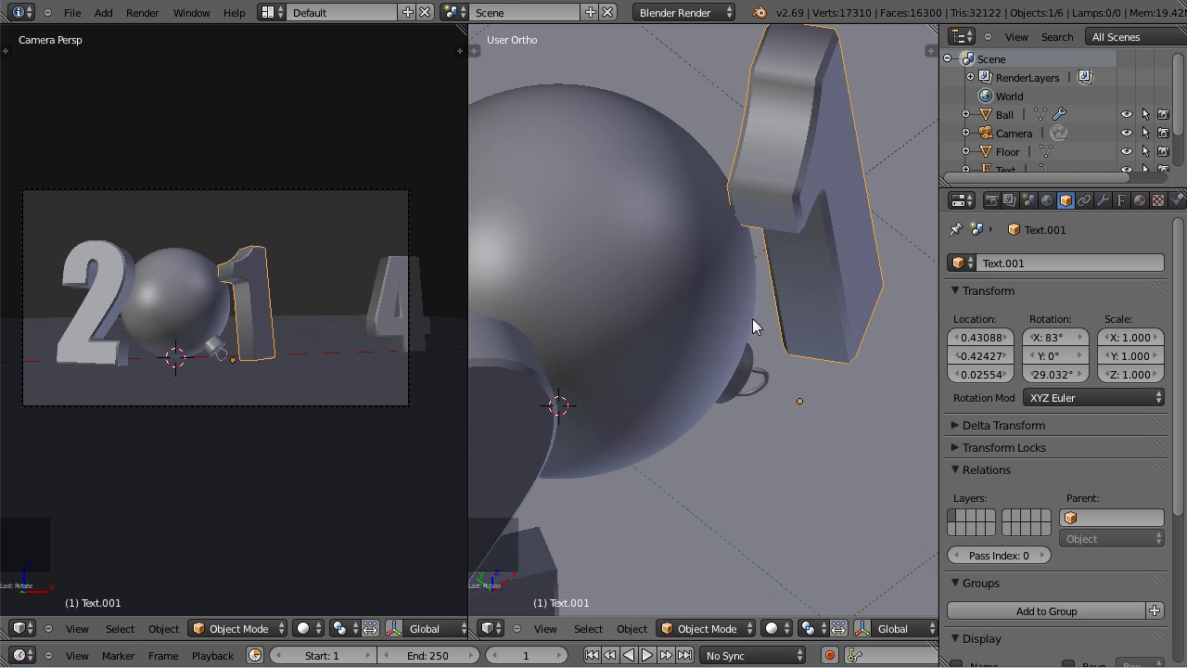
key("g")
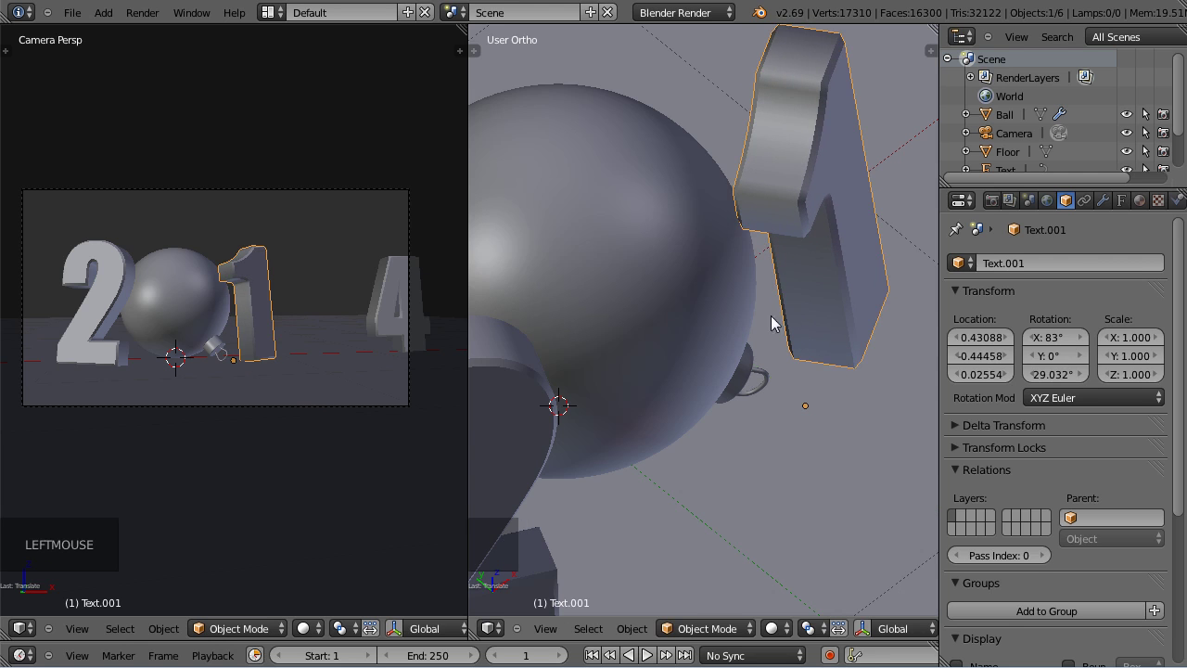
Set the digit 1's Rotation Z to a whole 29 degrees.
left_click(775, 301)
scroll("down", 3)
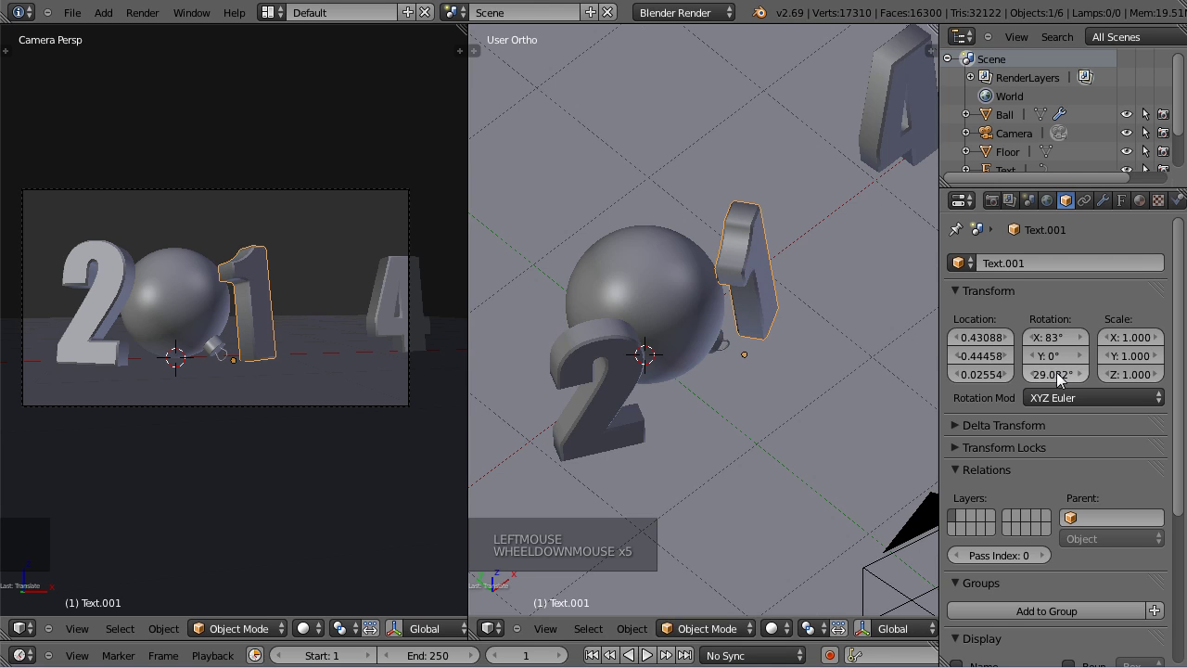
left_click(1063, 382)
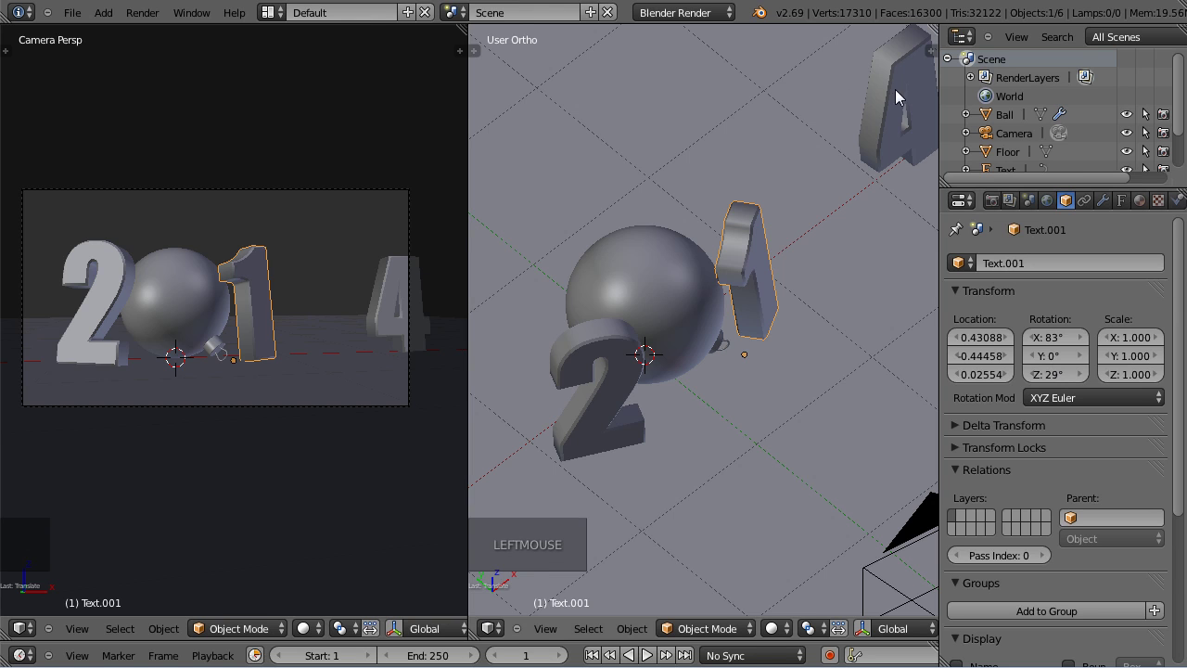
Lean the digit 4 back 83 degrees, turn it 29 and nudge it into place beside the ball.
right_click(896, 97)
left_click(1060, 382)
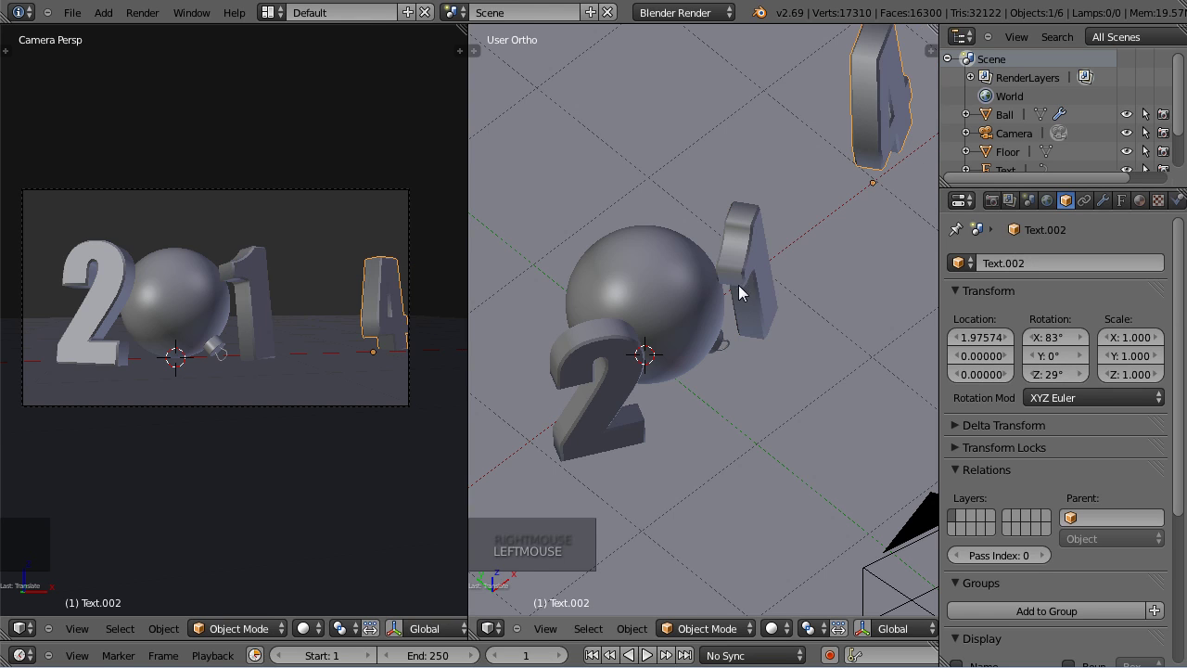
key("KP_7")
scroll("down", 3)
key("g")
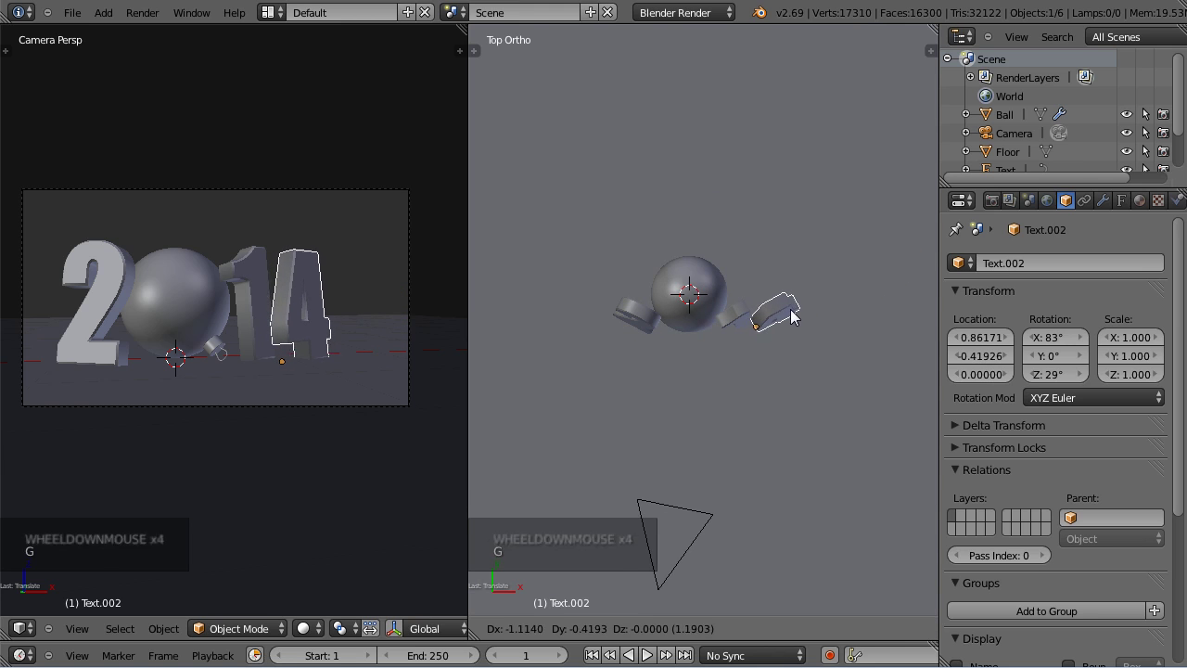
middle_click(728, 366)
scroll("up", 3)
scroll("up", 3)
middle_click(731, 294)
middle_click(768, 377)
key("g")
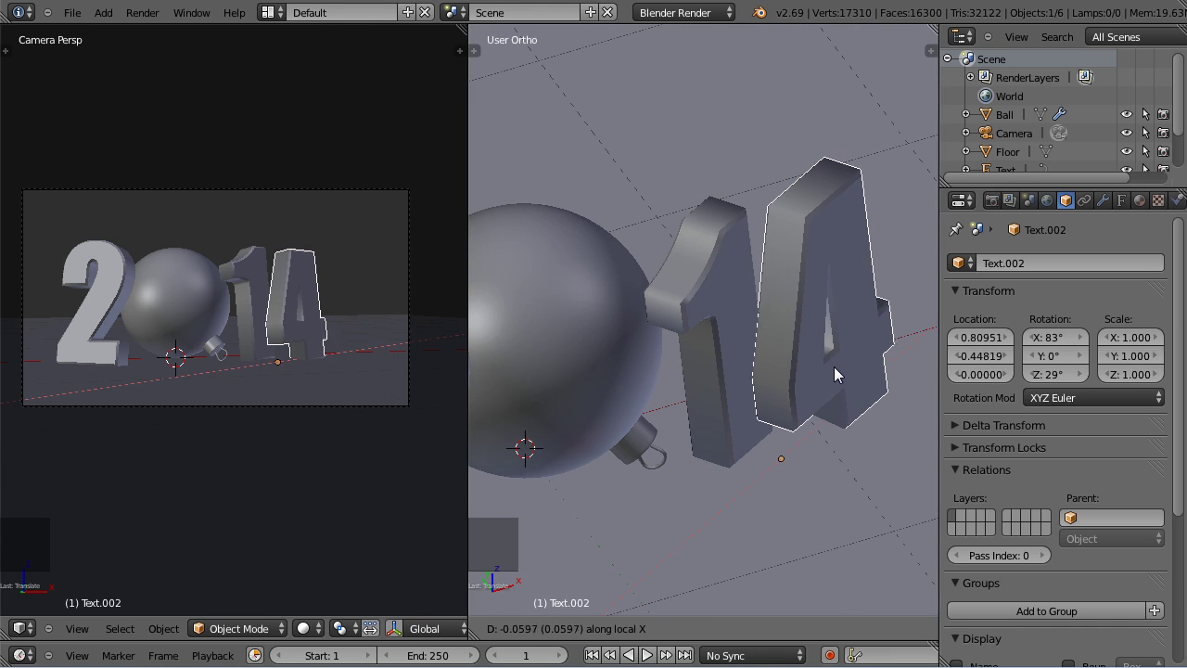
left_click(712, 296)
Move the 1 and 4 digits together closer in beside the ornament ball.
right_click(711, 297)
right_click(841, 285)
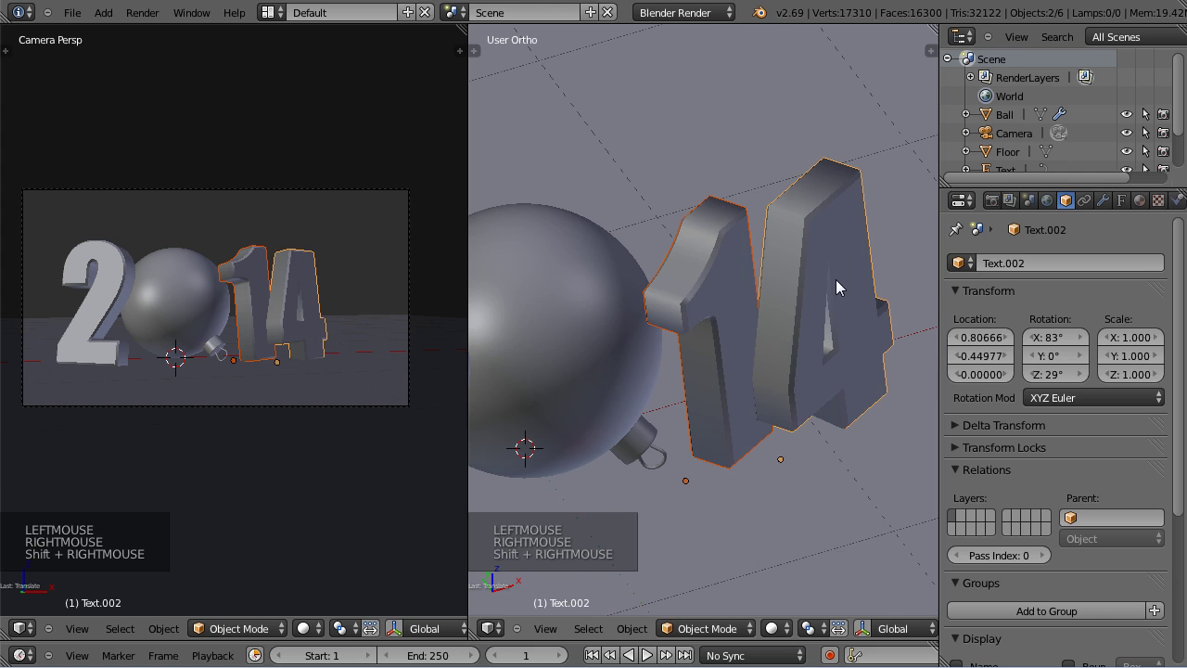
key("g")
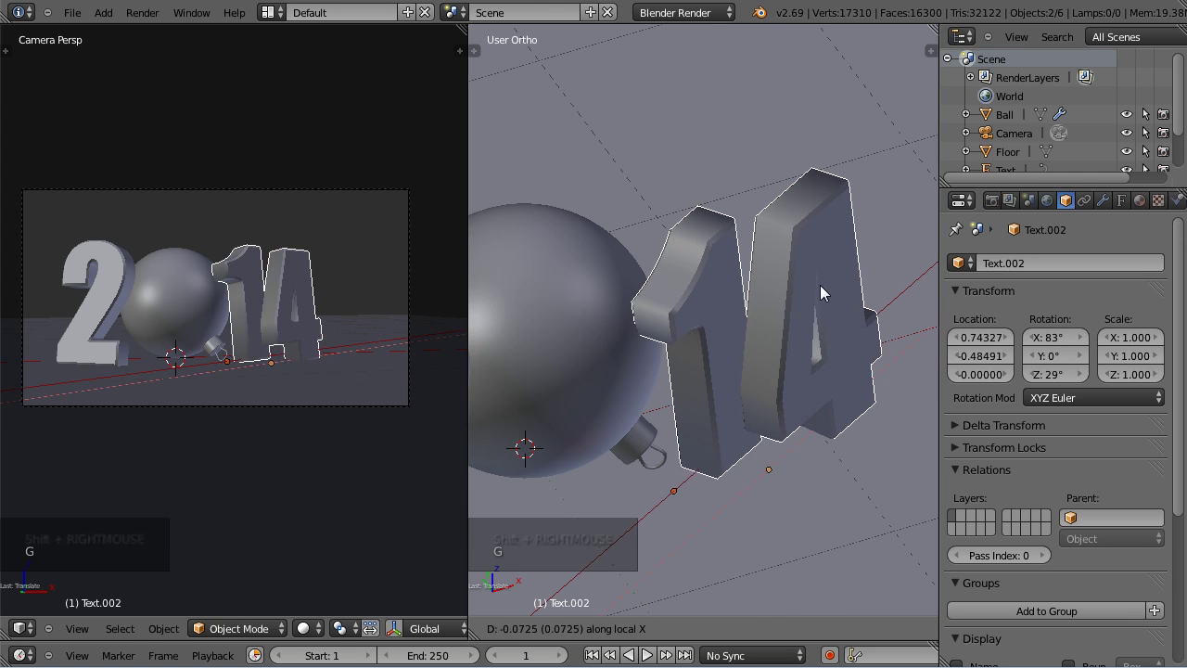
left_click(741, 344)
key("g")
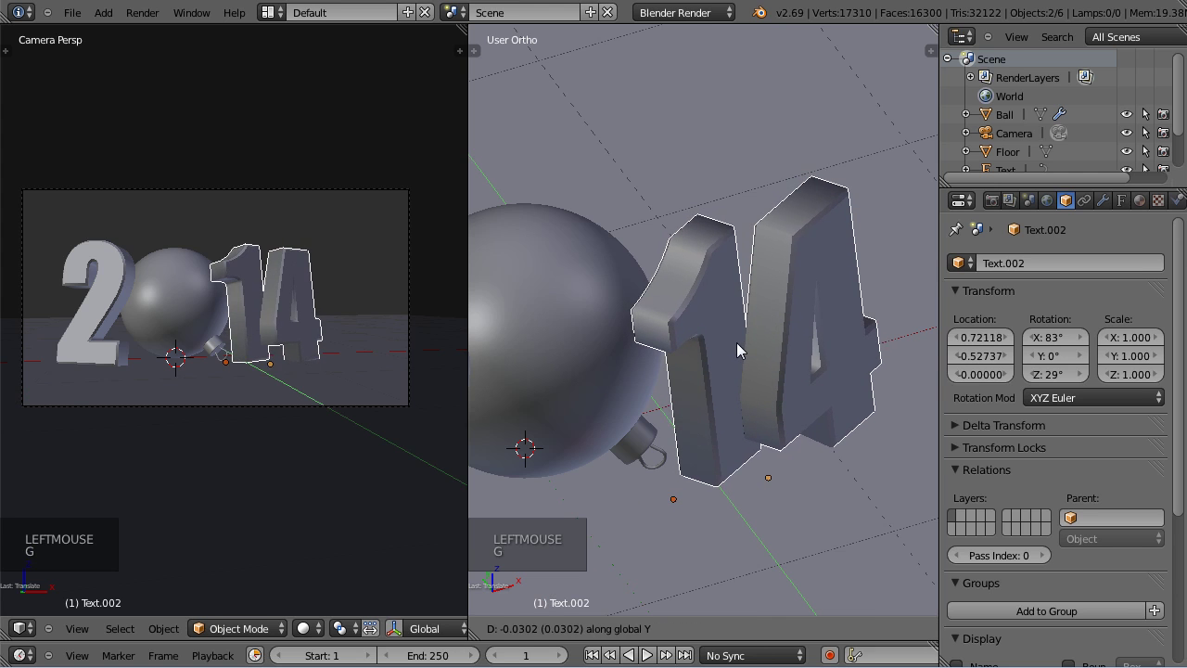
left_click(742, 350)
Fine-tune the 4 digit's position alone, constrained along one axis.
right_click(783, 331)
middle_click(729, 366)
right_click(744, 183)
scroll("up", 3)
middle_click(810, 277)
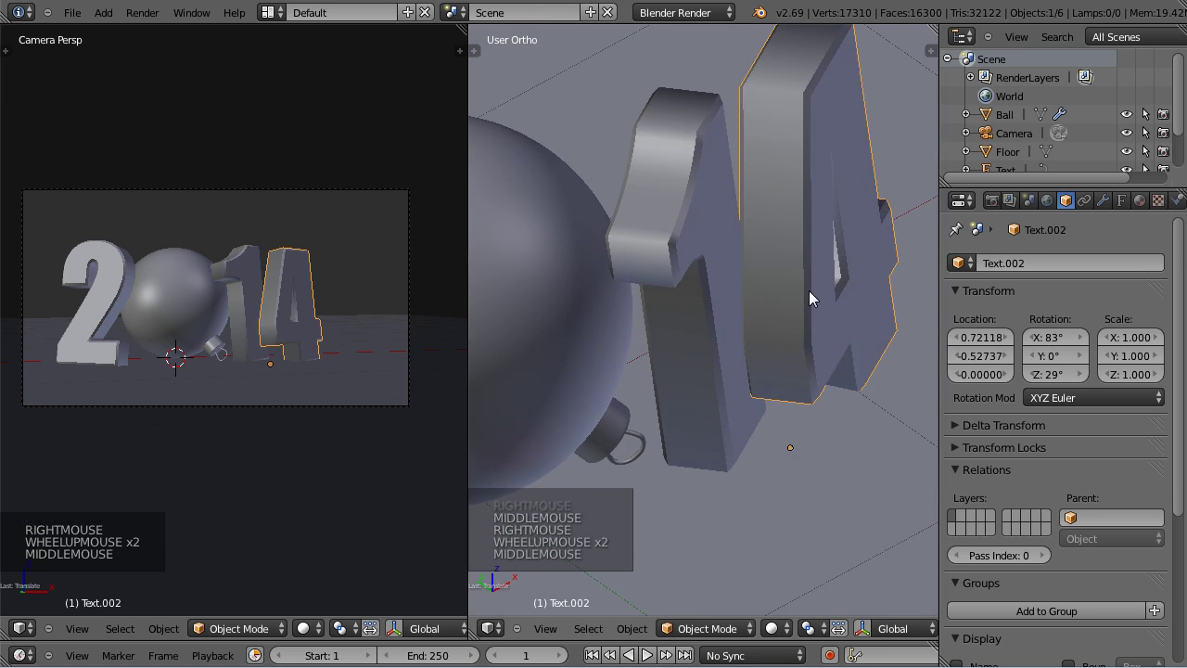
key("z")
key("z")
scroll("up", 3)
middle_click(799, 246)
key("g")
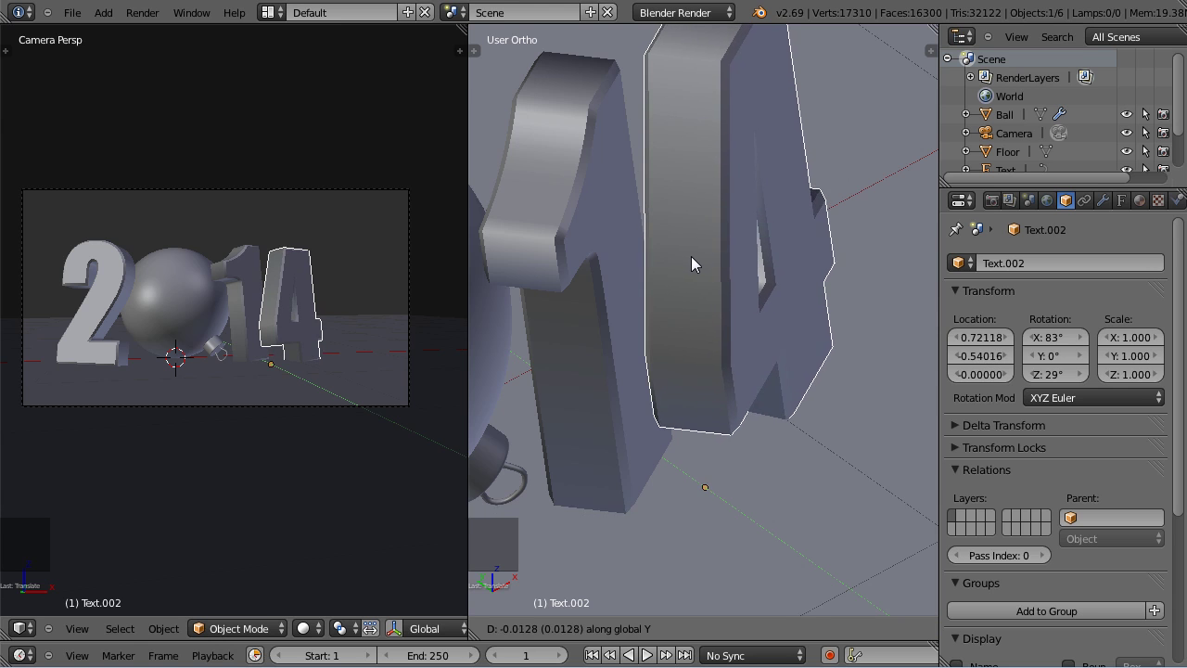
scroll("down", 3)
scroll("up", 3)
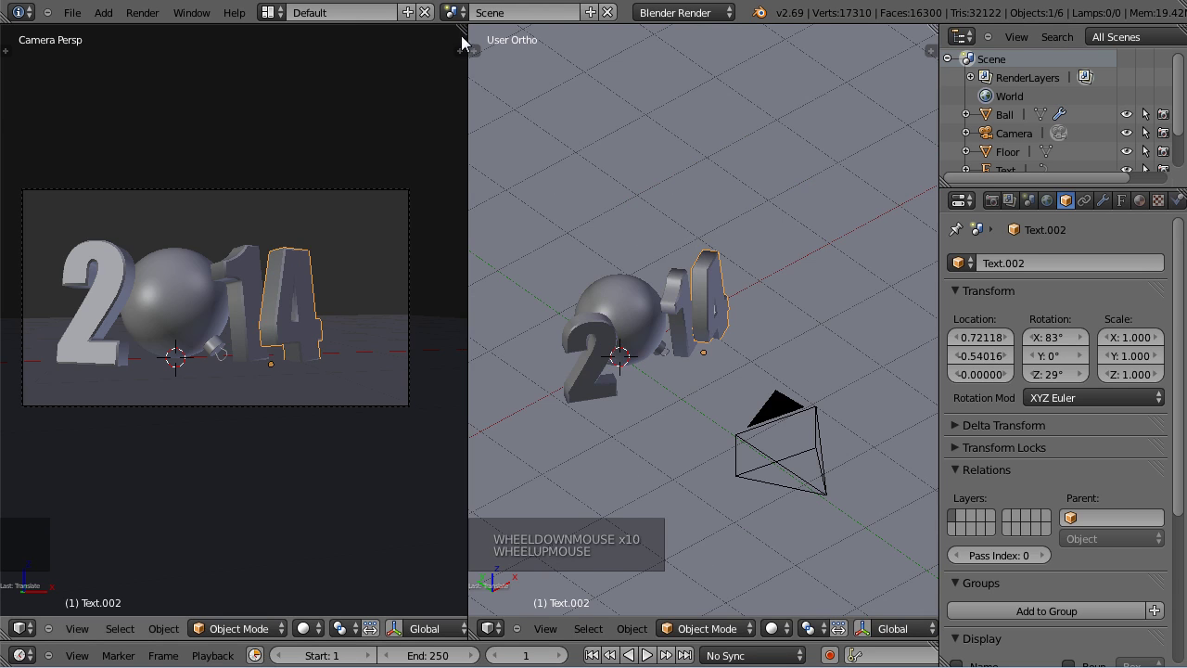
Merge the two viewports into a single full view and select the camera.
left_click(462, 27)
scroll("down", 3)
right_click(530, 218)
scroll("up", 3)
Pull the camera back to frame the whole 2014, then orbit out to view the scene from outside.
key("g")
key("g")
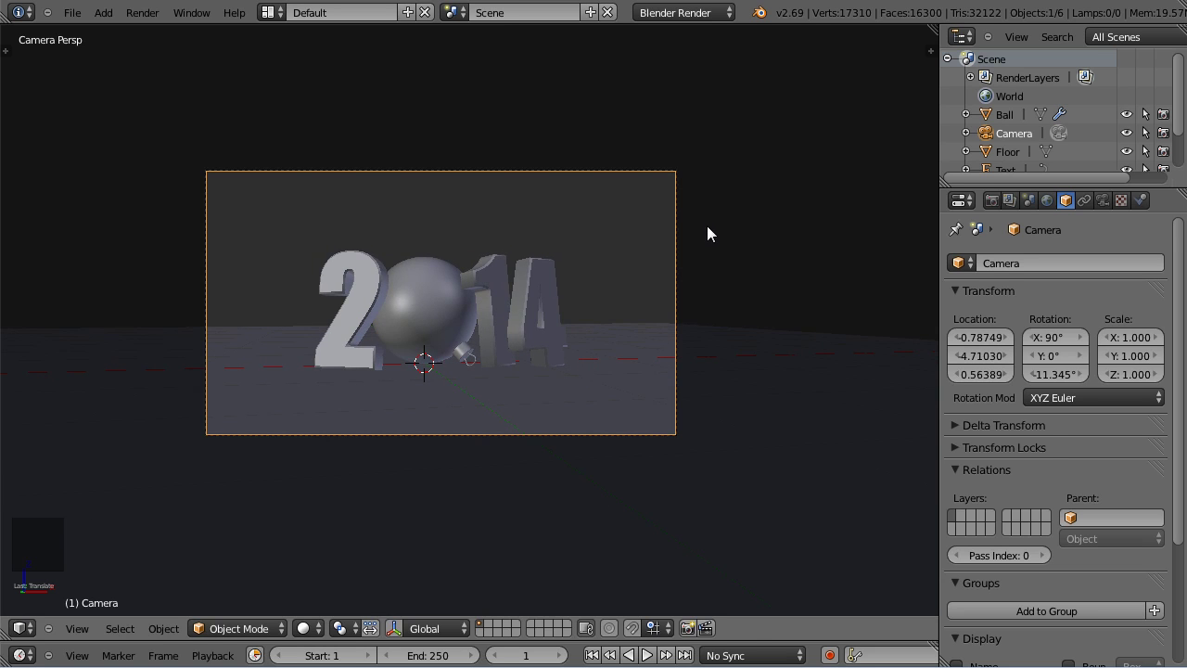
middle_click(731, 221)
middle_click(785, 240)
middle_click(558, 296)
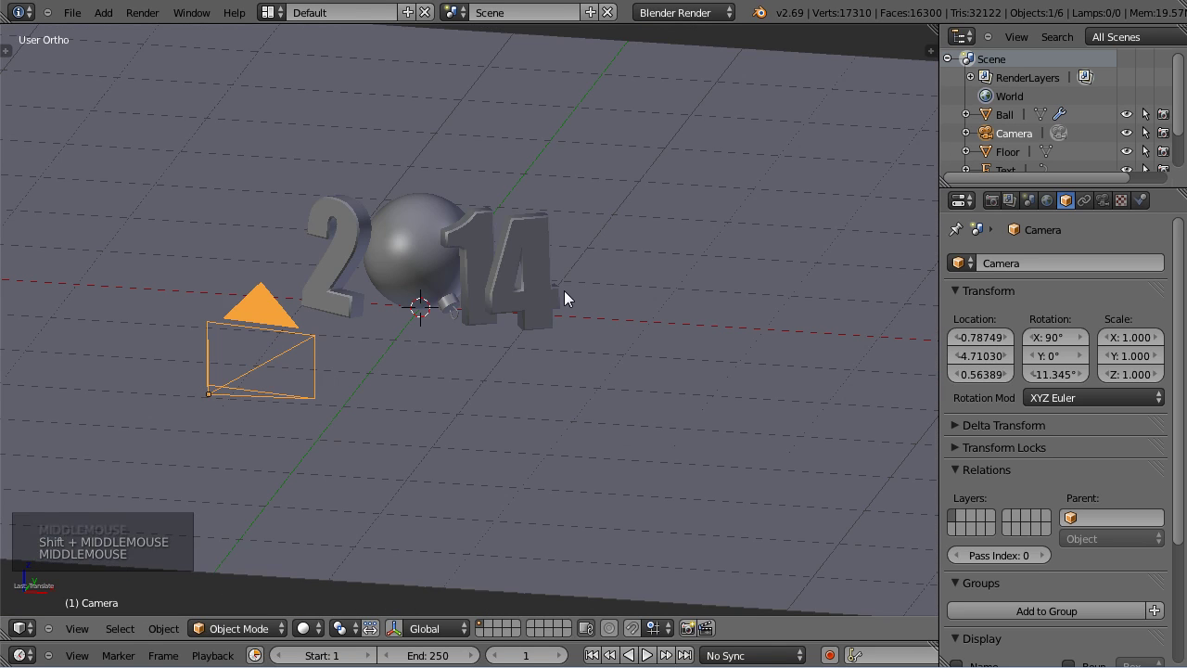
Add a plane raised about 2.32 above the ball and rename it Lamp_main.
key("shift+a")
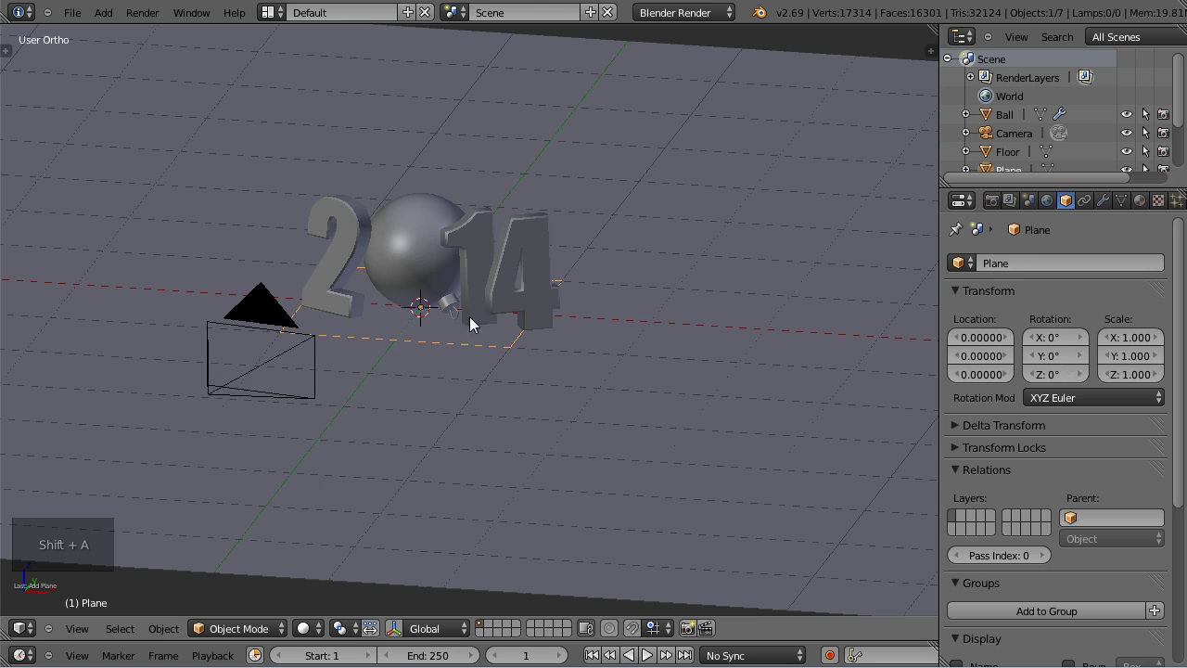
key("g")
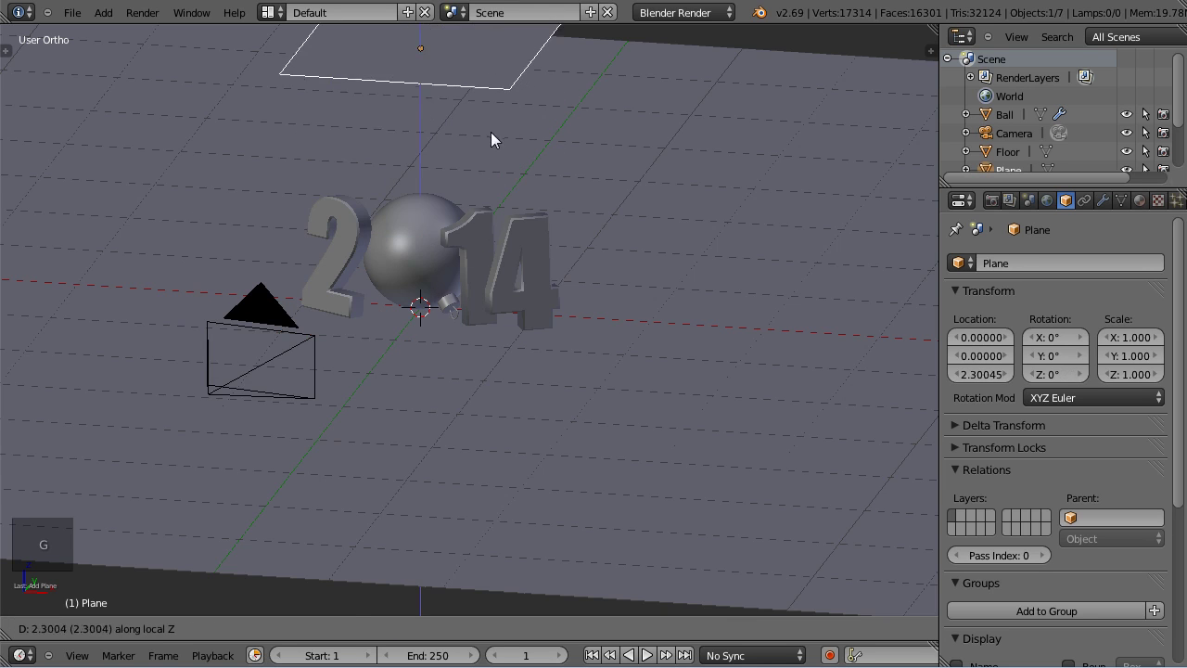
scroll("down", 3)
middle_click(532, 187)
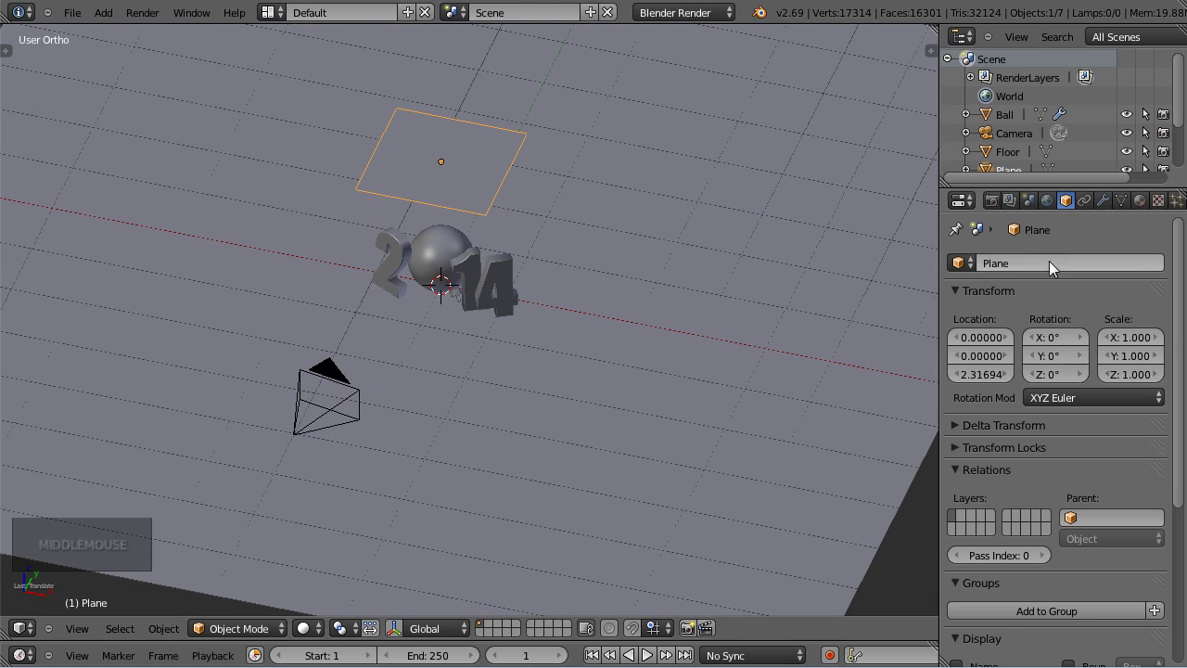
left_click(1035, 274)
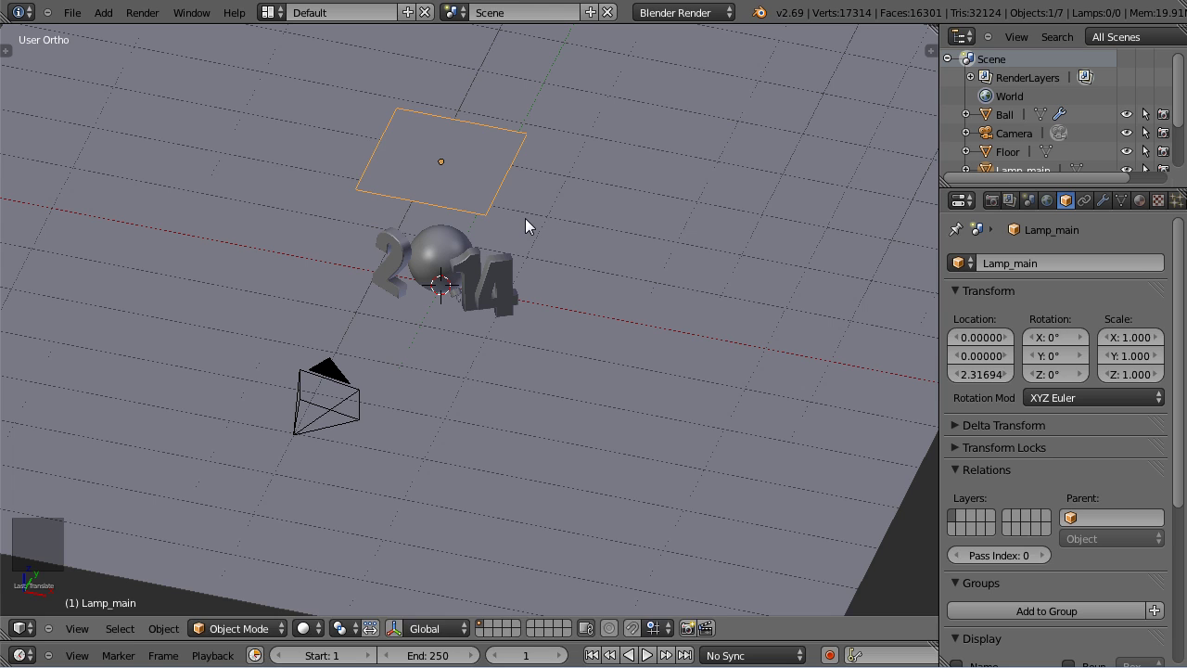
Stretch Lamp_main into a long thin rectangle of about 1.894 by 0.802.
key("s")
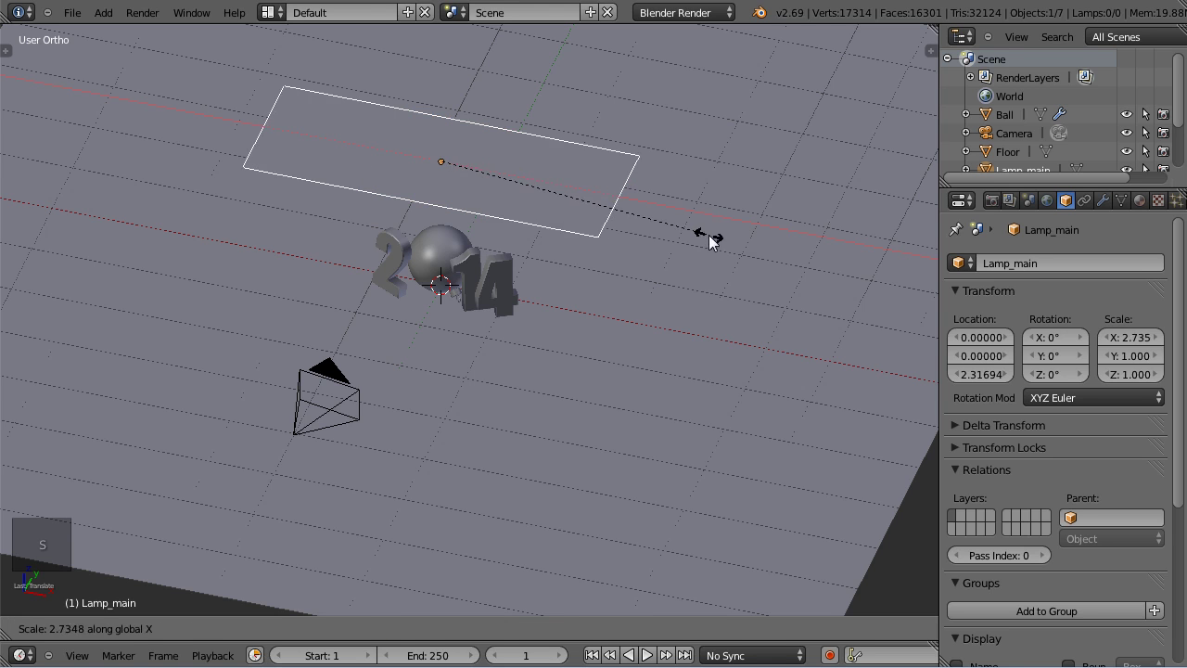
key("s")
middle_click(750, 263)
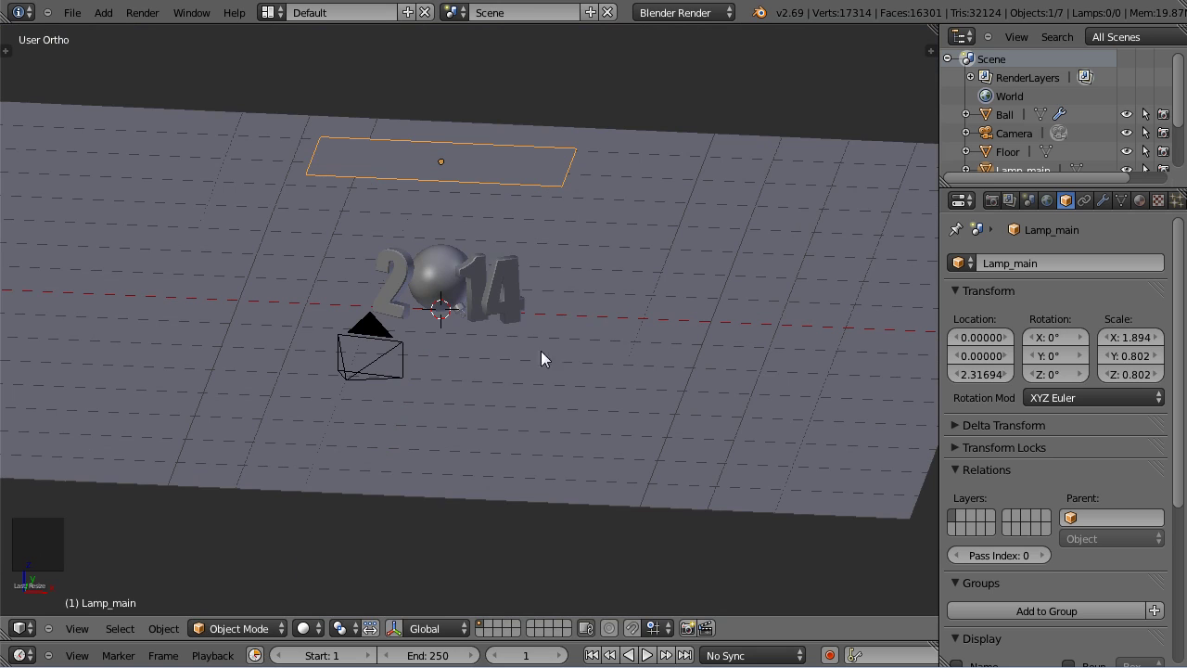
middle_click(616, 232)
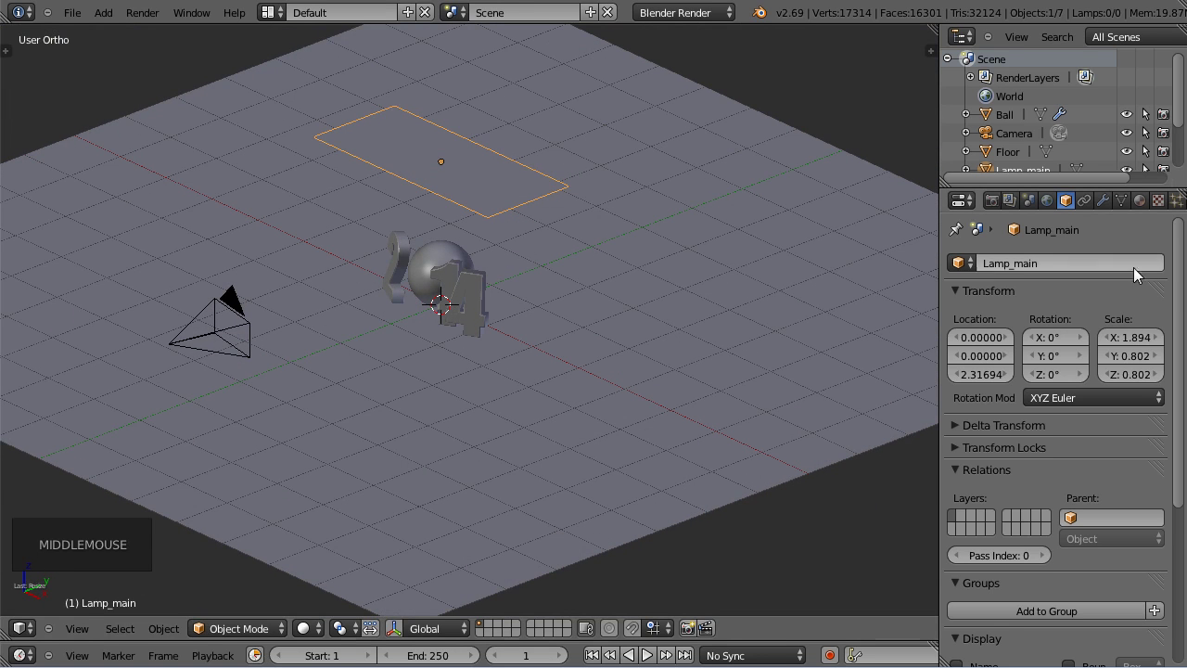
Create a new material named Lamp_main for the plane and switch the render engine to Cycles.
left_click(1152, 213)
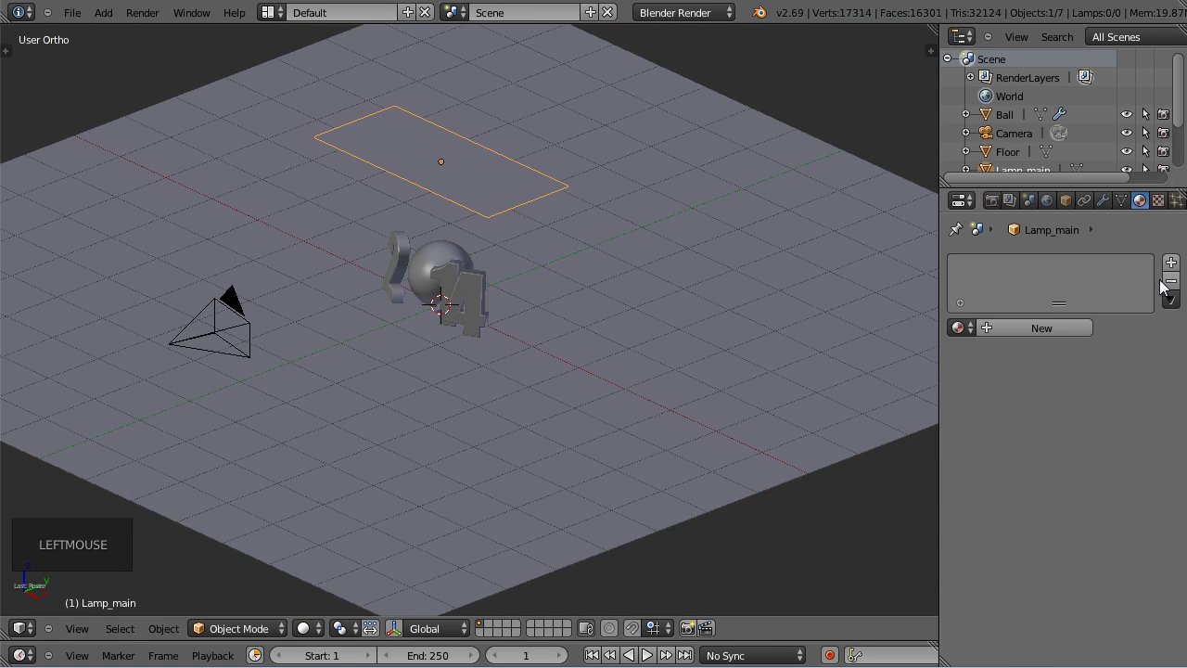
left_click(1050, 335)
left_click(1035, 338)
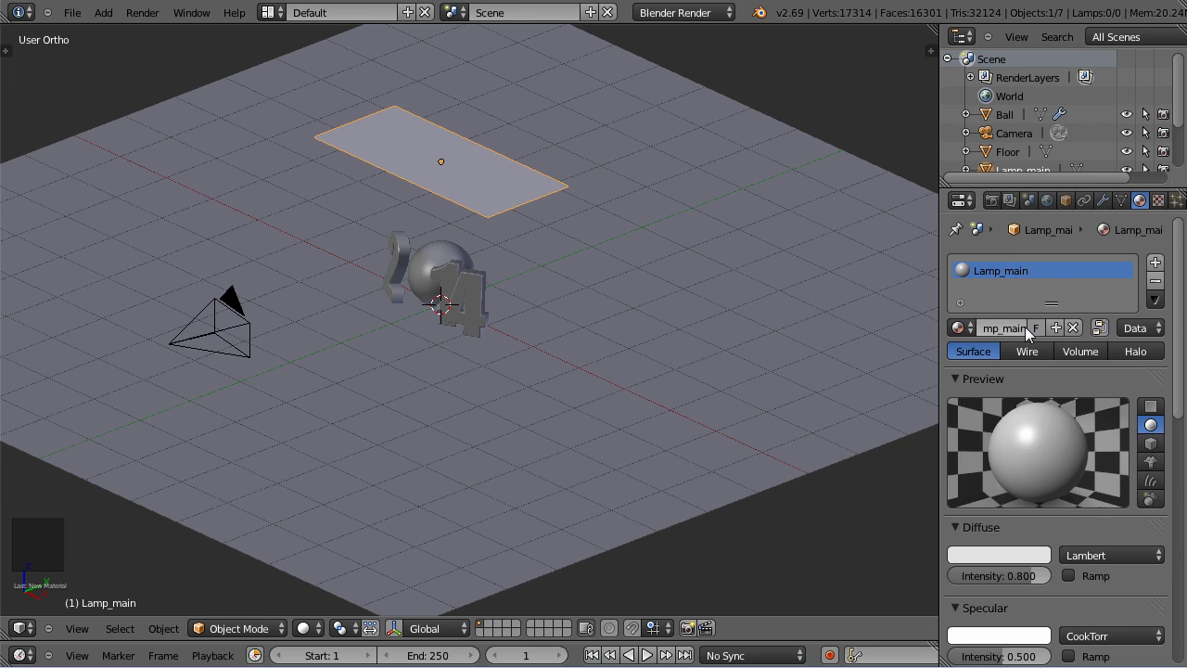
scroll("down", 3)
scroll("up", 3)
scroll("up", 3)
left_click(691, 28)
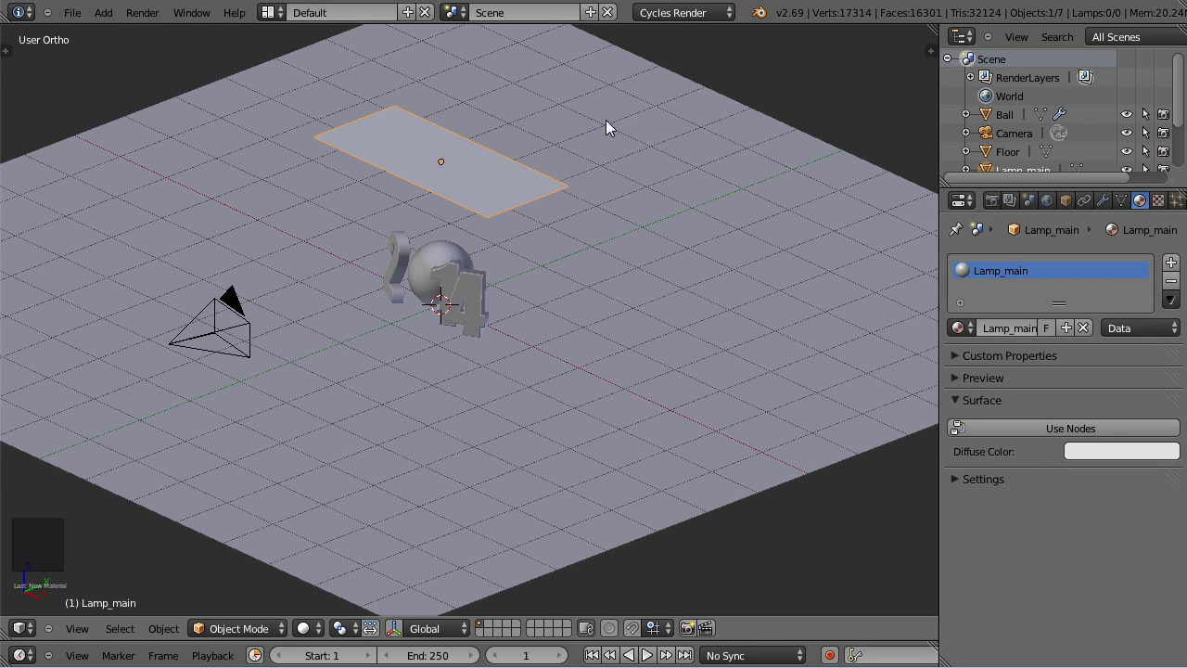
Make the Lamp_main material a node-based white Emission shader with strength 4.
left_click(1067, 436)
left_click(1074, 437)
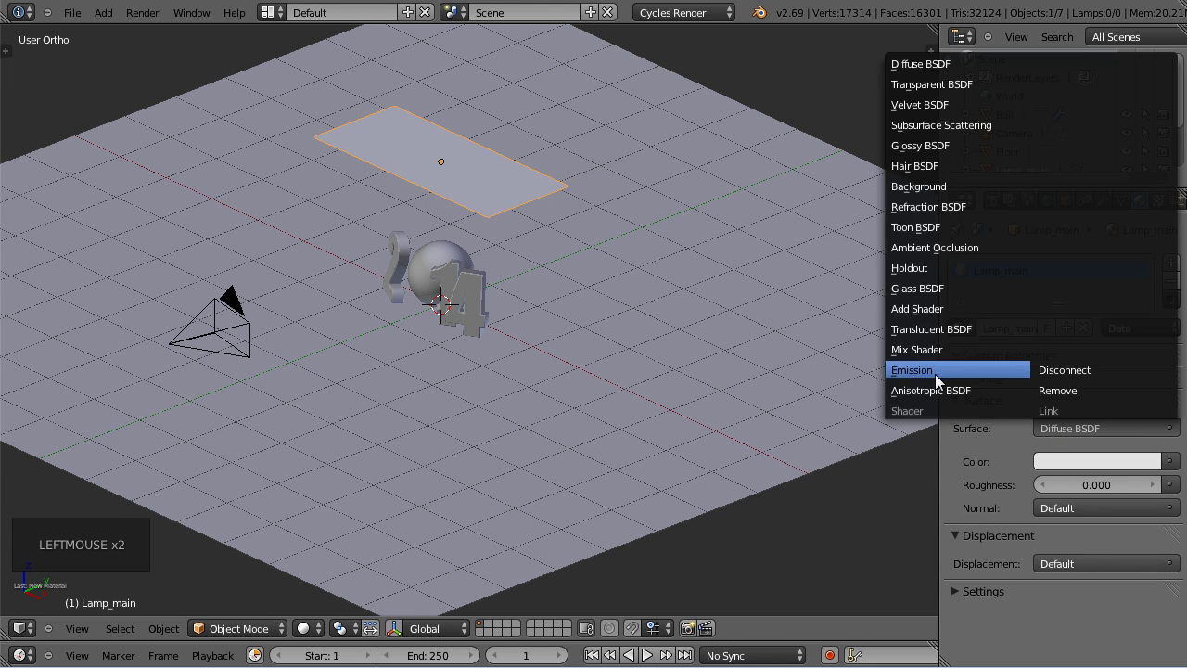
left_click(1154, 467)
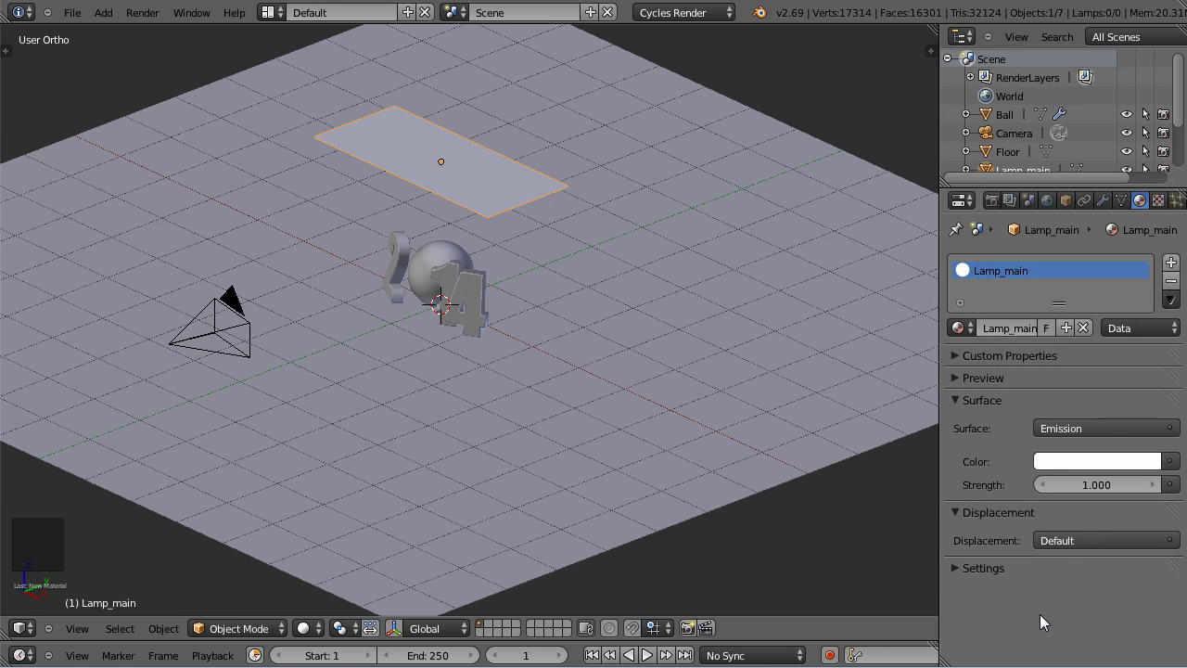
left_click(1102, 491)
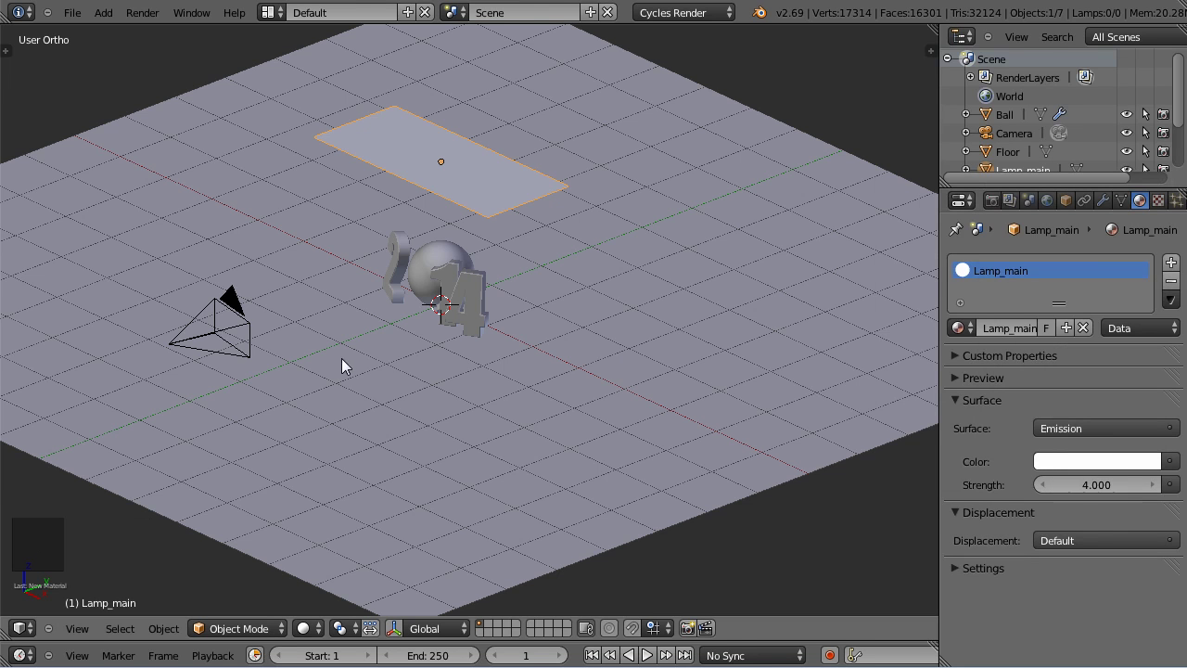
middle_click(353, 369)
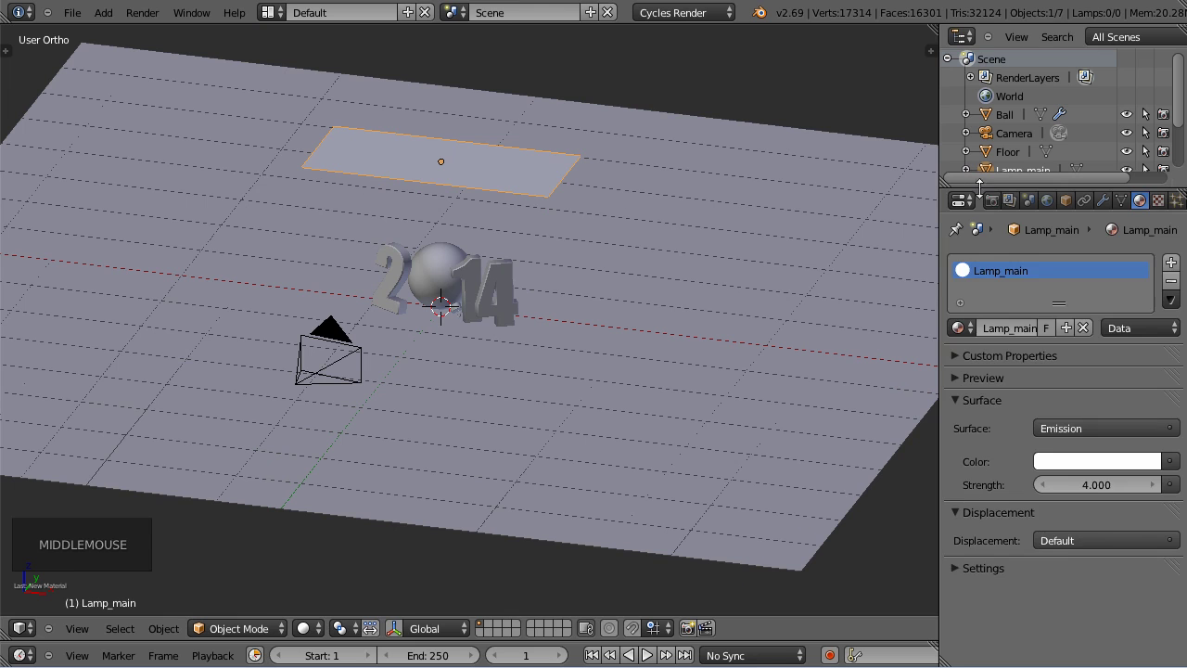
Set the Cycles render to GPU Compute with 50 preview samples and PNG output, then view through the camera.
left_click(999, 206)
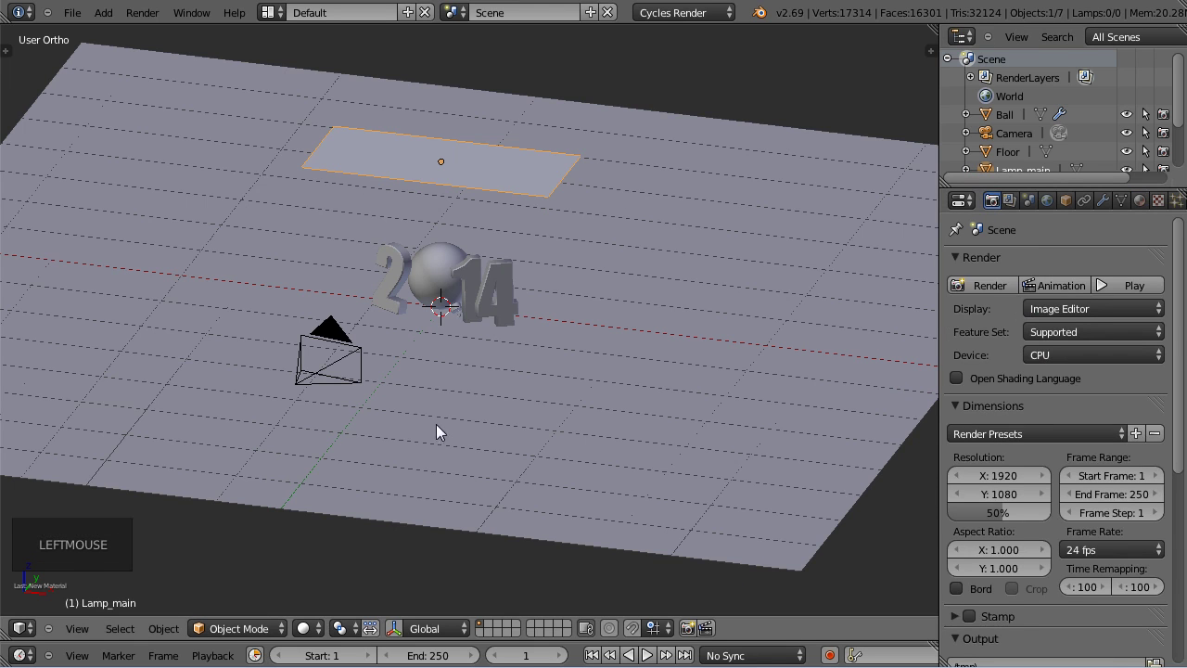
left_click(1086, 366)
scroll("down", 3)
left_click(962, 474)
left_click(1128, 590)
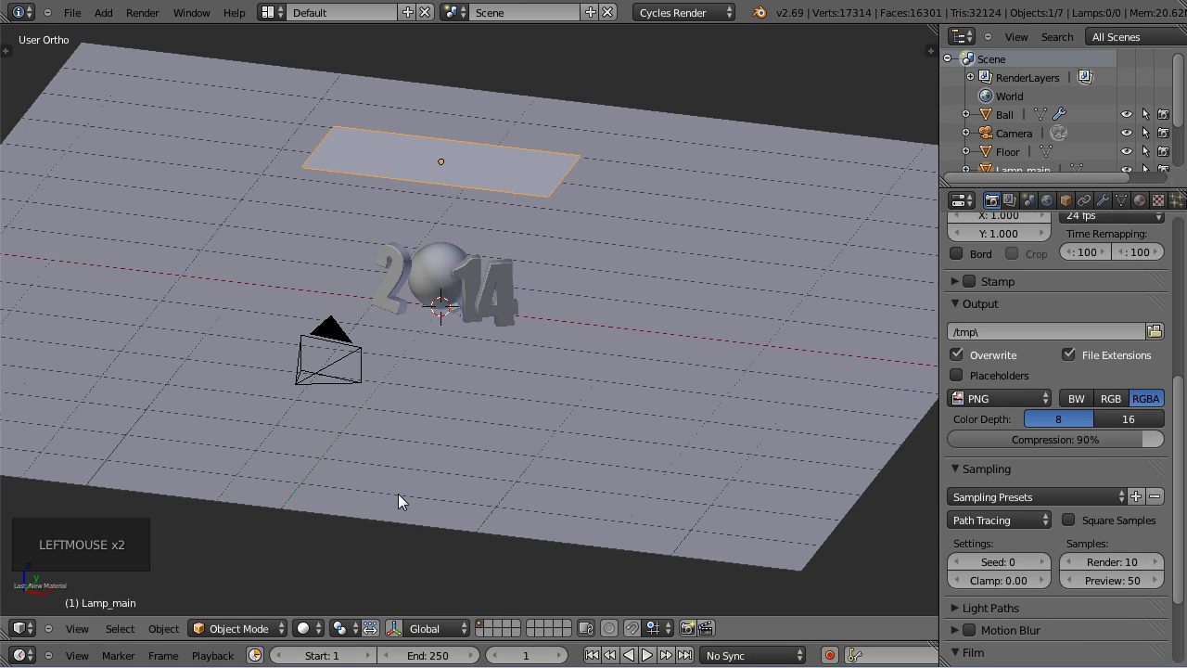
key("KP_0")
scroll("up", 3)
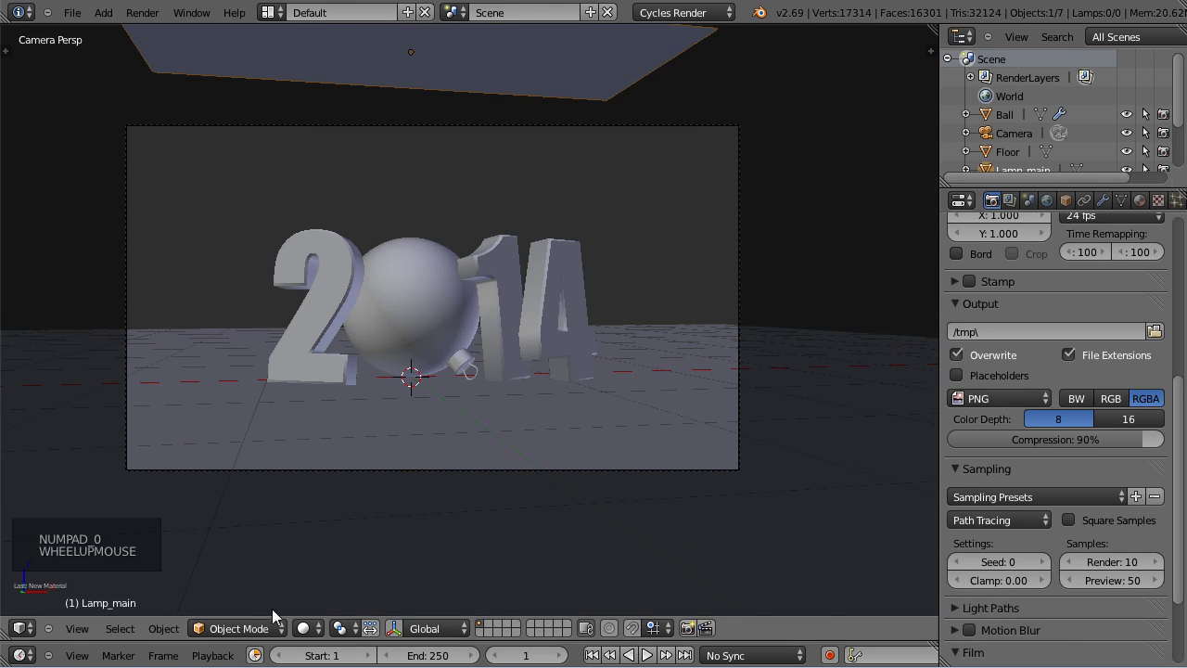
left_click(312, 627)
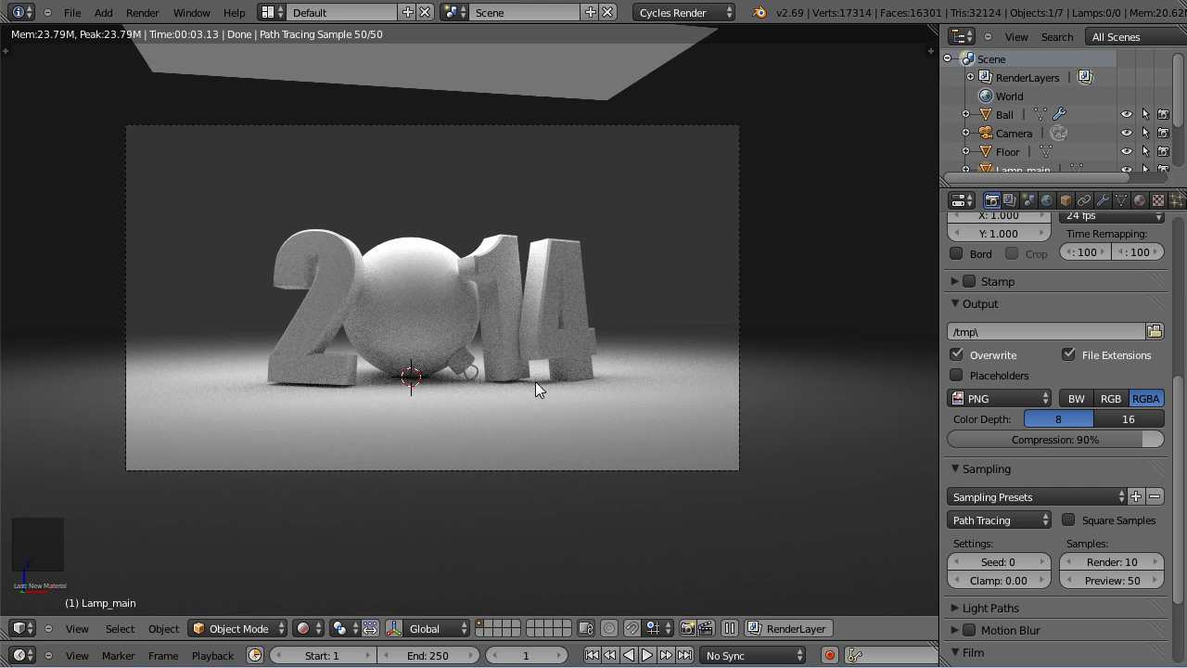
left_click(334, 633)
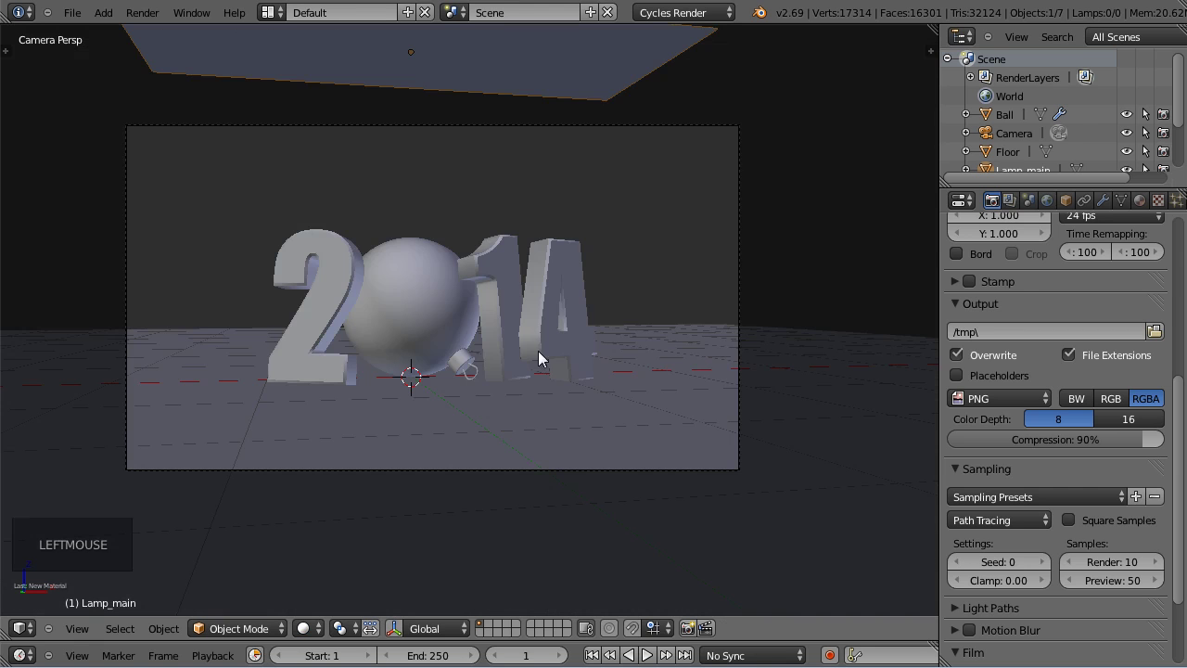
key("KP_1")
scroll("up", 3)
right_click(701, 167)
key("g")
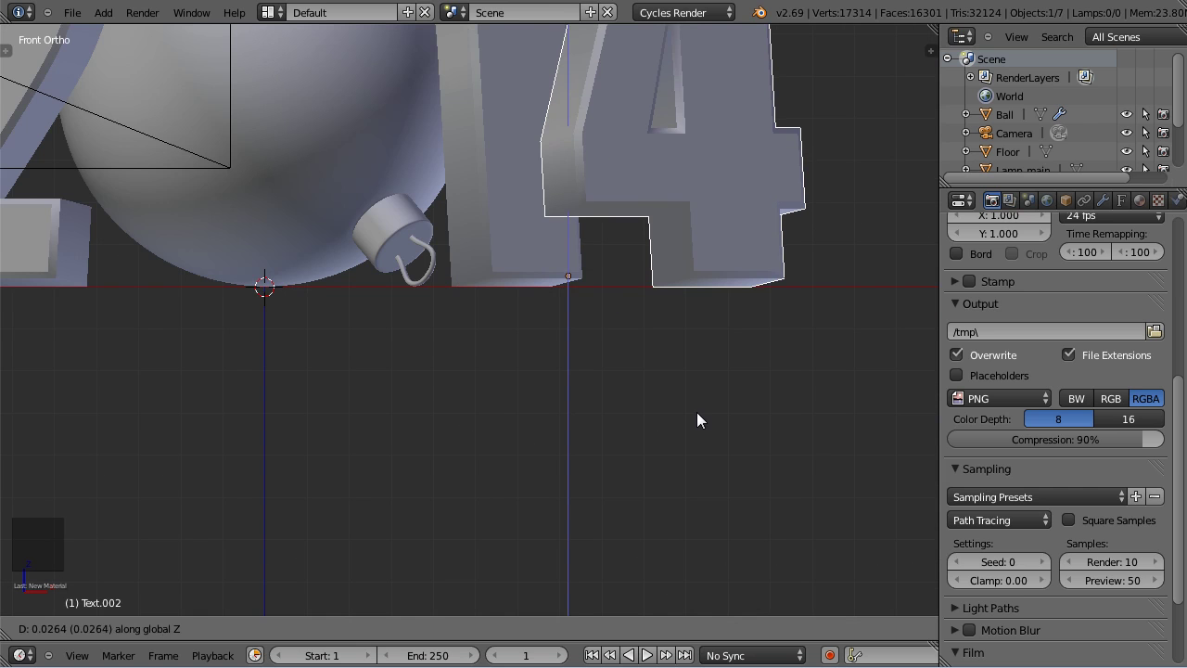
scroll("down", 3)
key("KP_0")
left_click(319, 638)
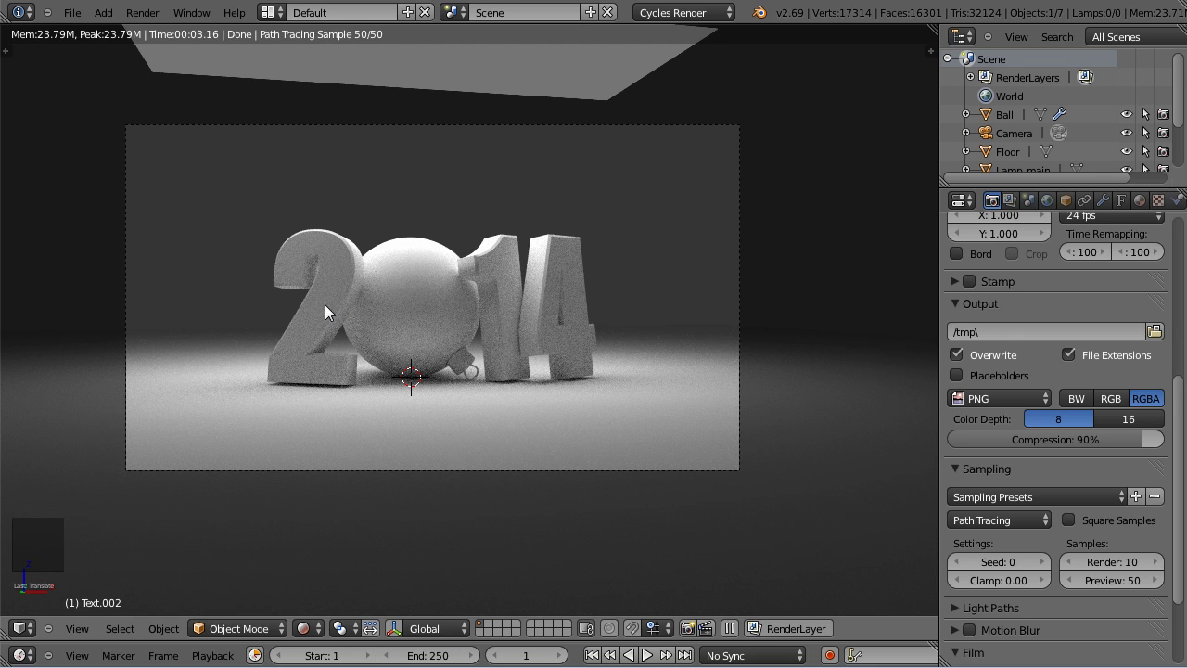
left_click(310, 637)
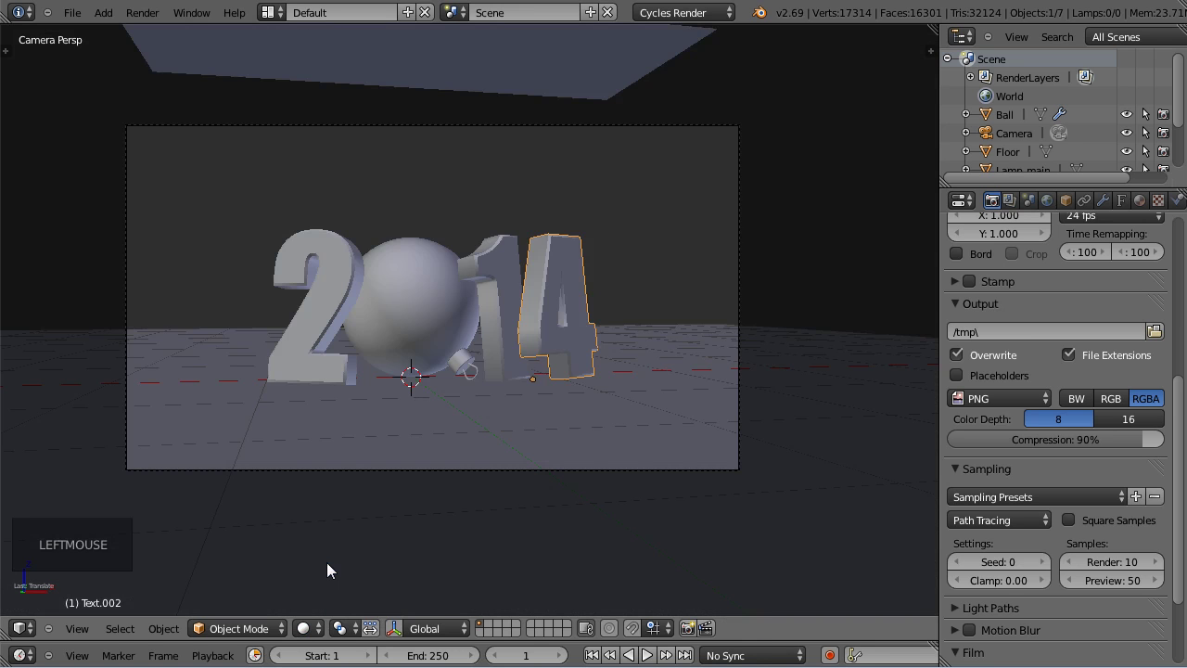
scroll("down", 3)
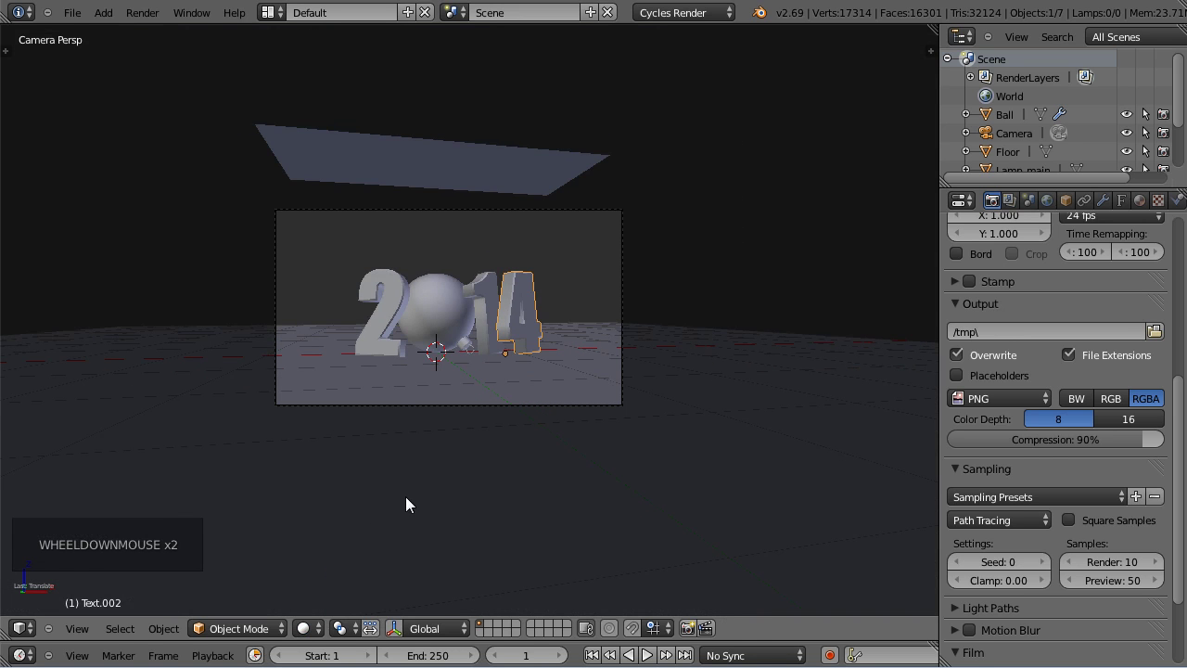
key("ctrl+s")
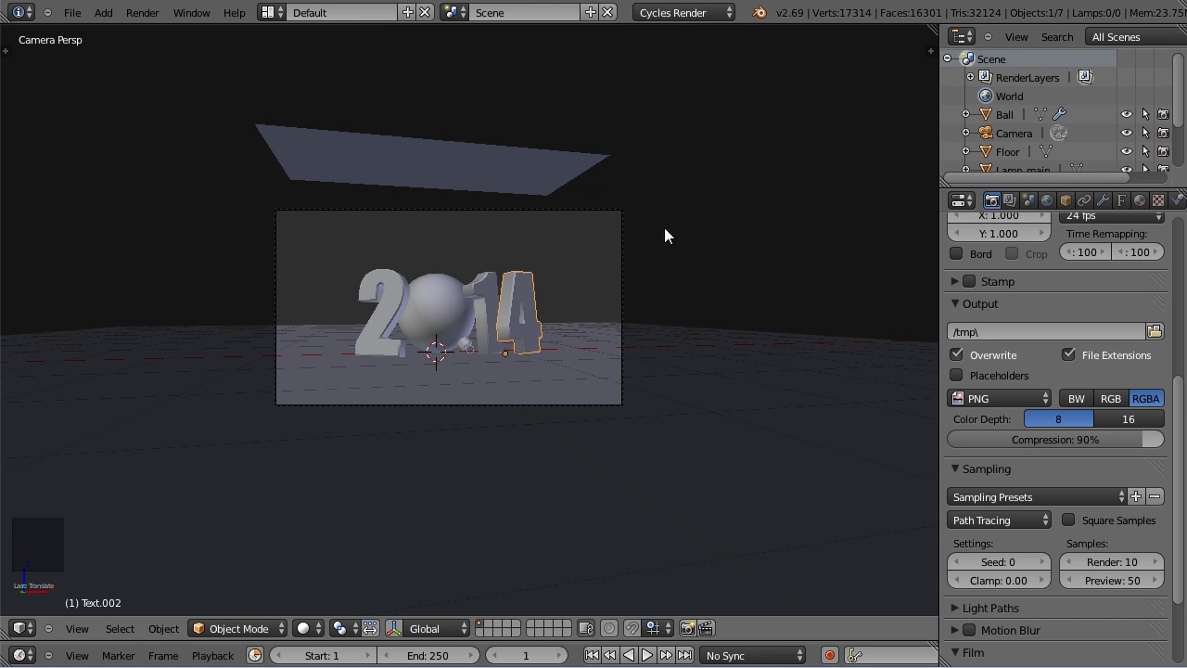
Select the Floor in edit mode and set up a second viewport looking through the camera.
middle_click(751, 202)
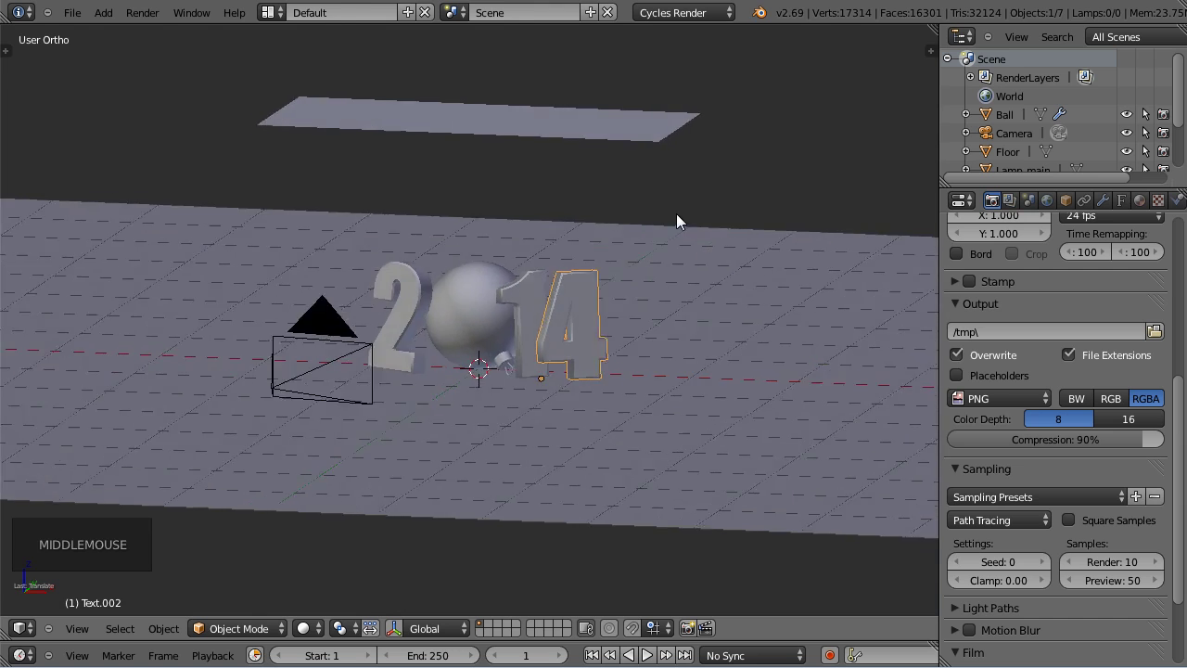
scroll("down", 3)
key("KP_0")
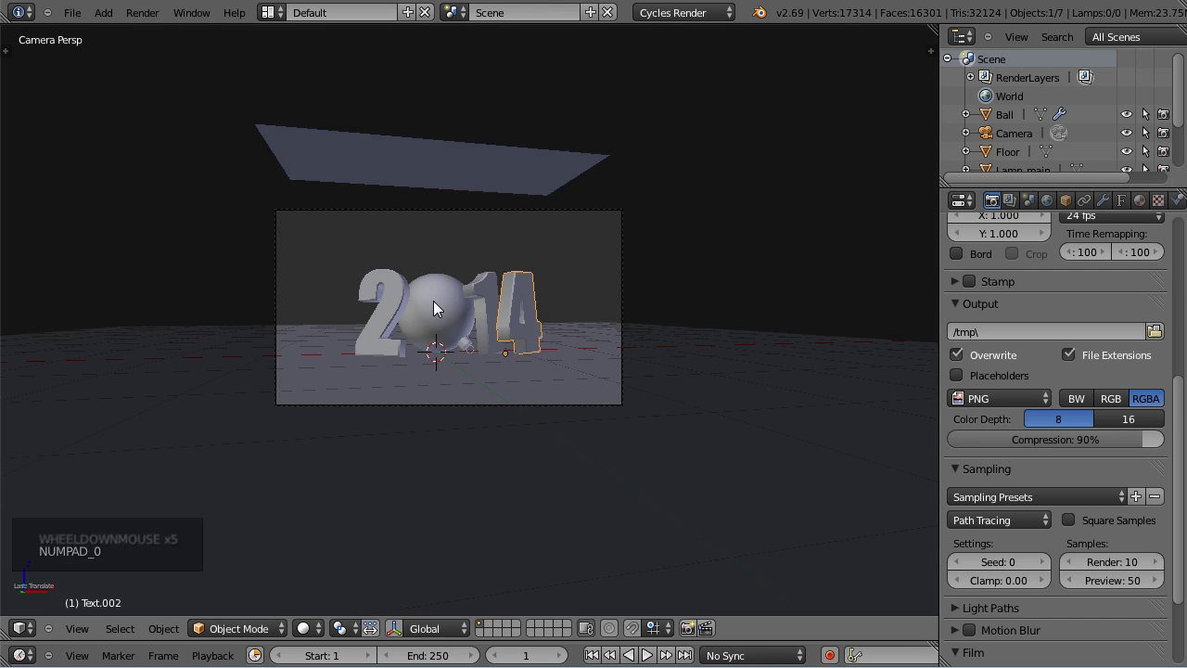
scroll("up", 3)
right_click(736, 335)
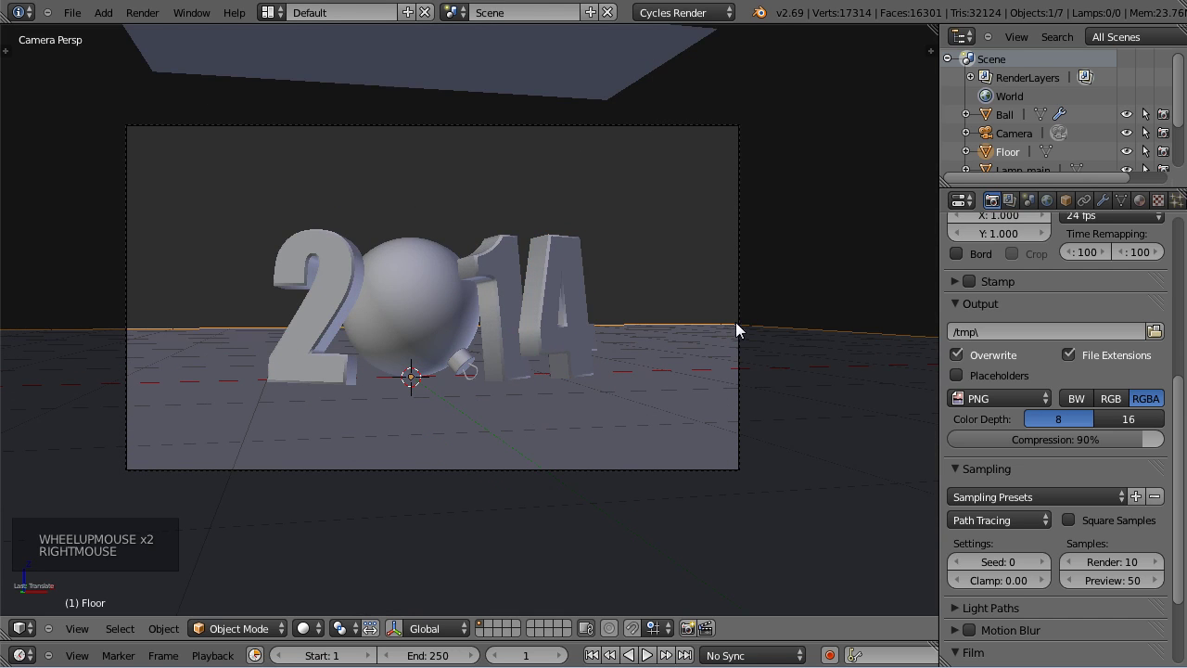
scroll("down", 3)
middle_click(705, 344)
scroll("down", 3)
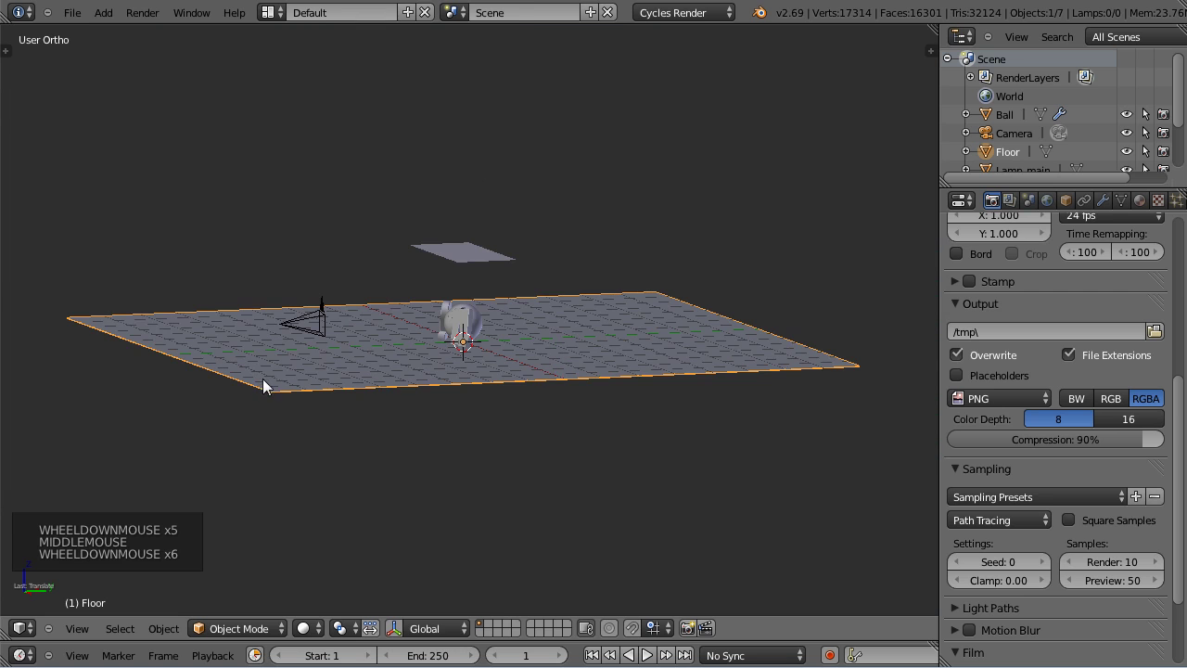
key("Tab")
middle_click(186, 288)
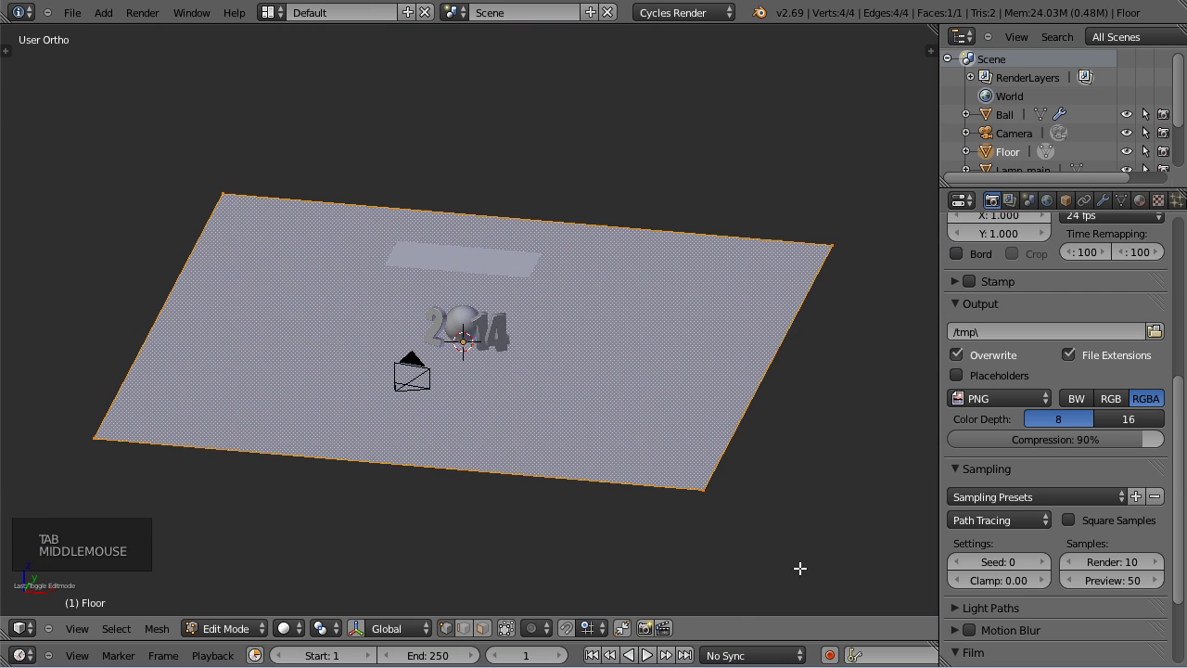
left_click(885, 37)
key("KP_0")
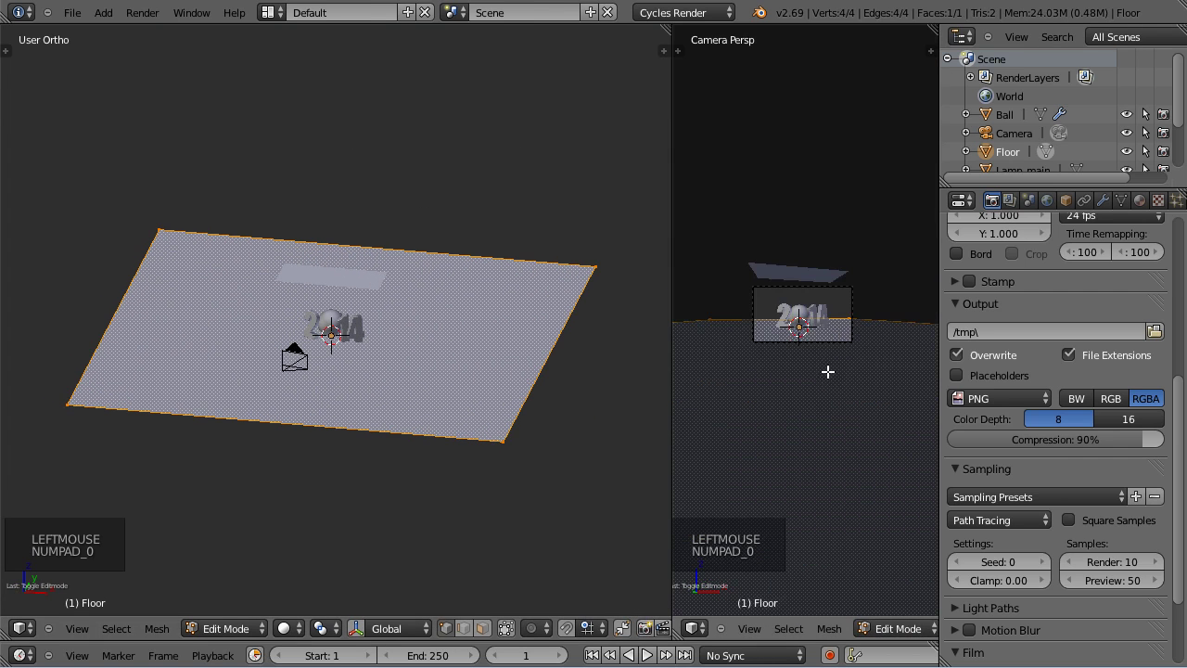
Shrink the floor plane from the top view and reposition it under the scene.
scroll("up", 3)
scroll("down", 3)
key("s")
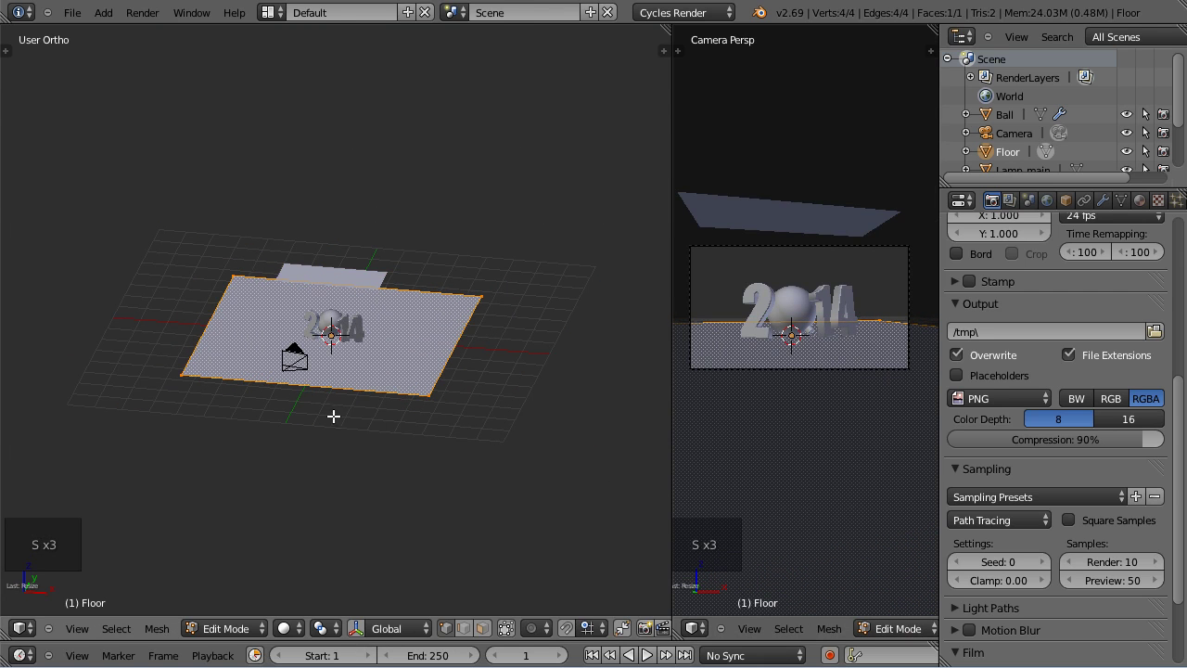
key("KP_7")
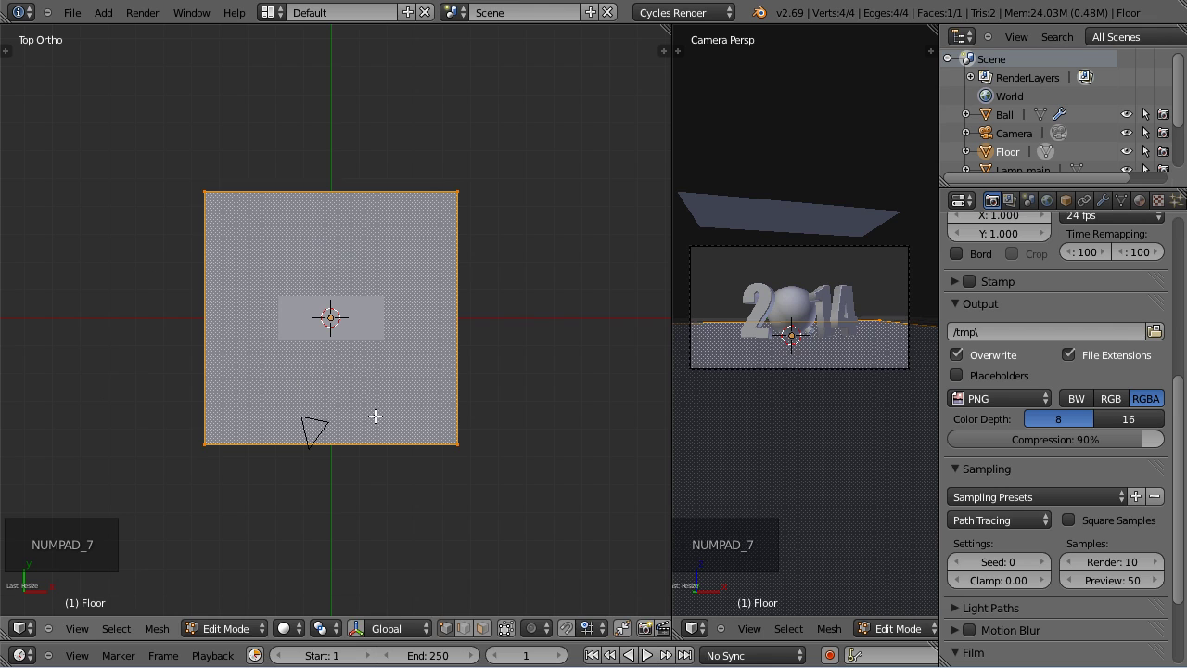
key("Tab")
key("g")
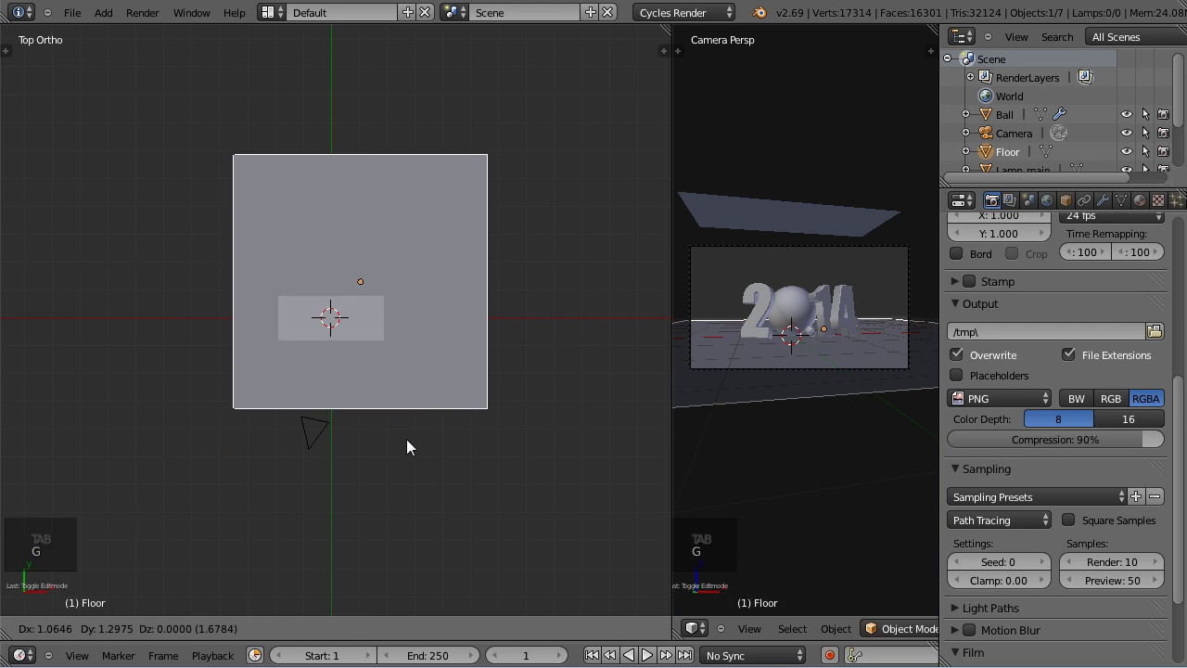
left_click(698, 429)
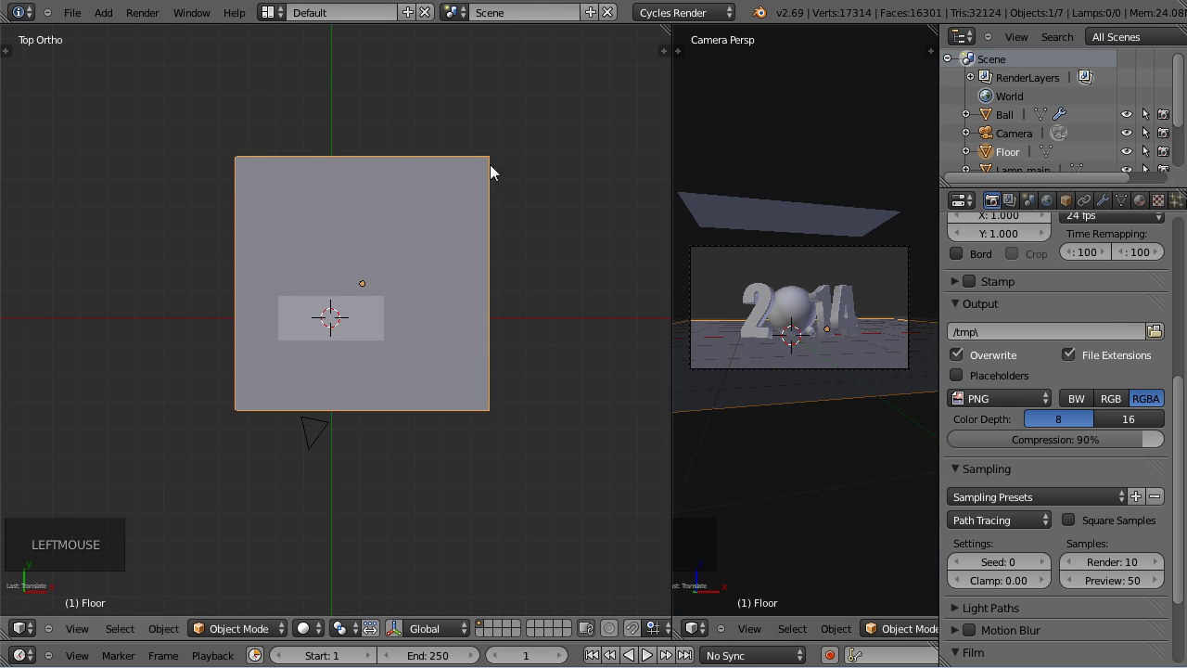
Widen the floor along one side into a rectangle and view it from the side.
key("Tab")
key("s")
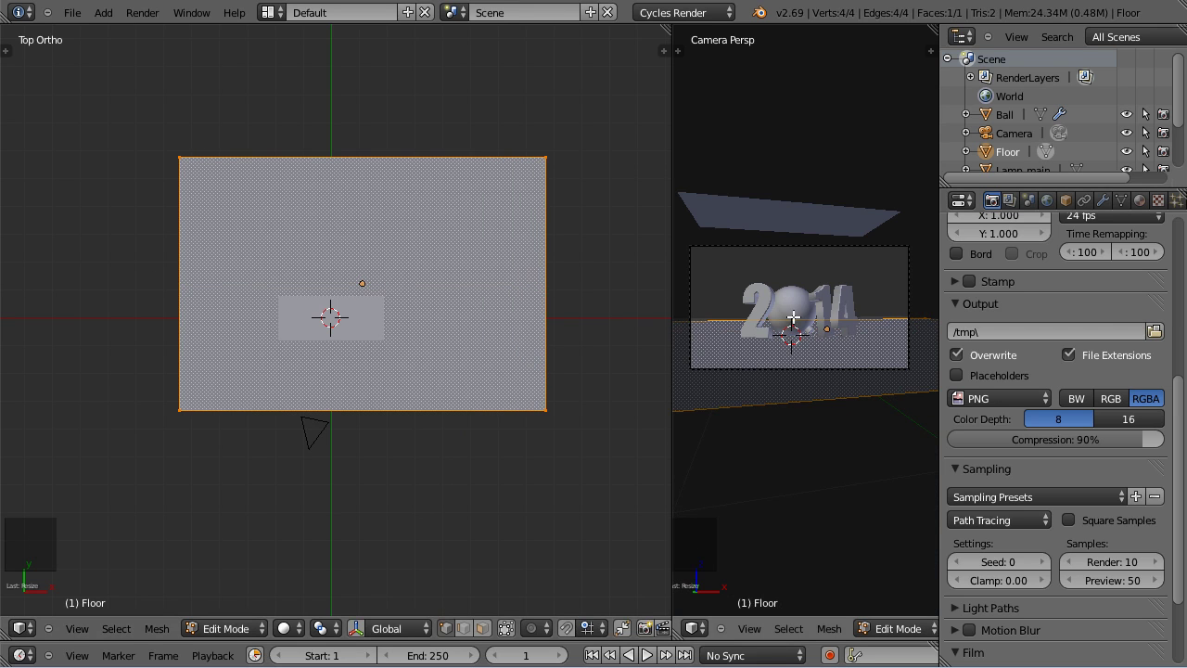
key("KP_3")
scroll("up", 3)
middle_click(456, 260)
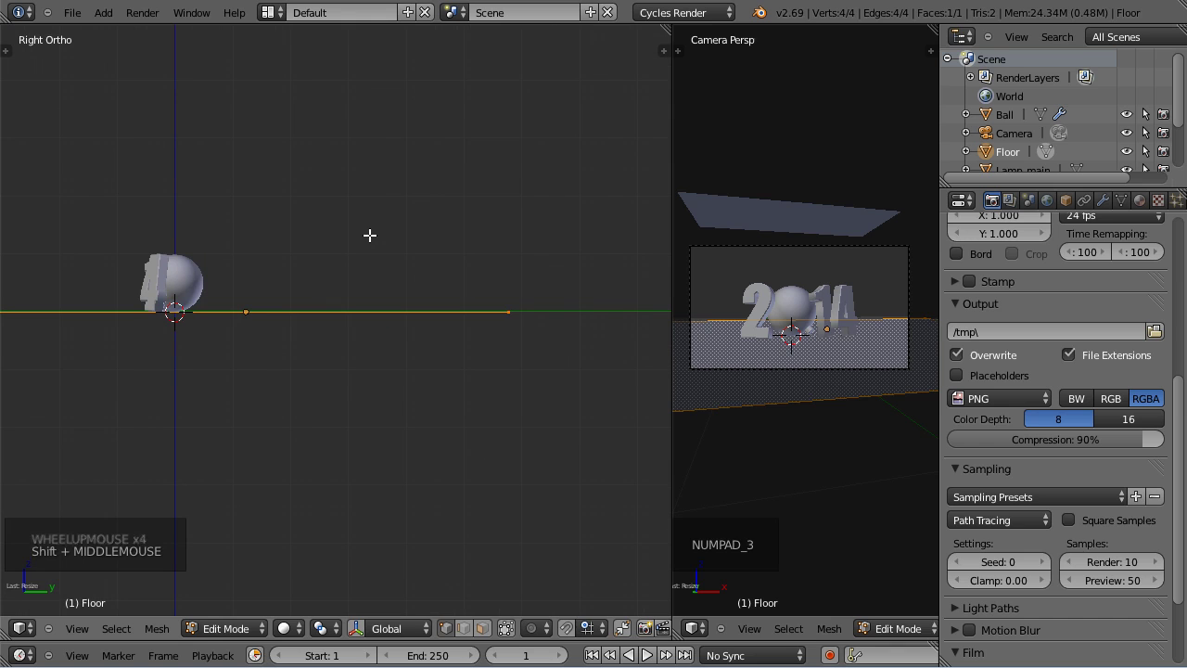
In the side view, select only the floor's back edge ready to build the backdrop.
key("Tab")
key("Tab")
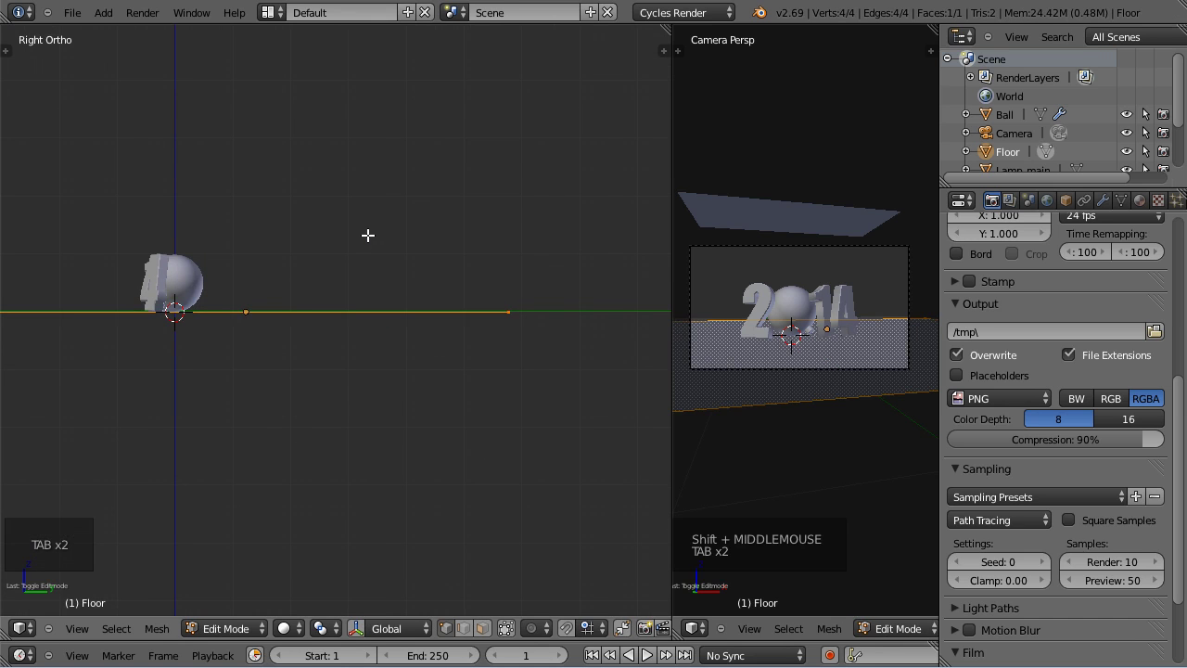
key("a")
scroll("down", 3)
key("z")
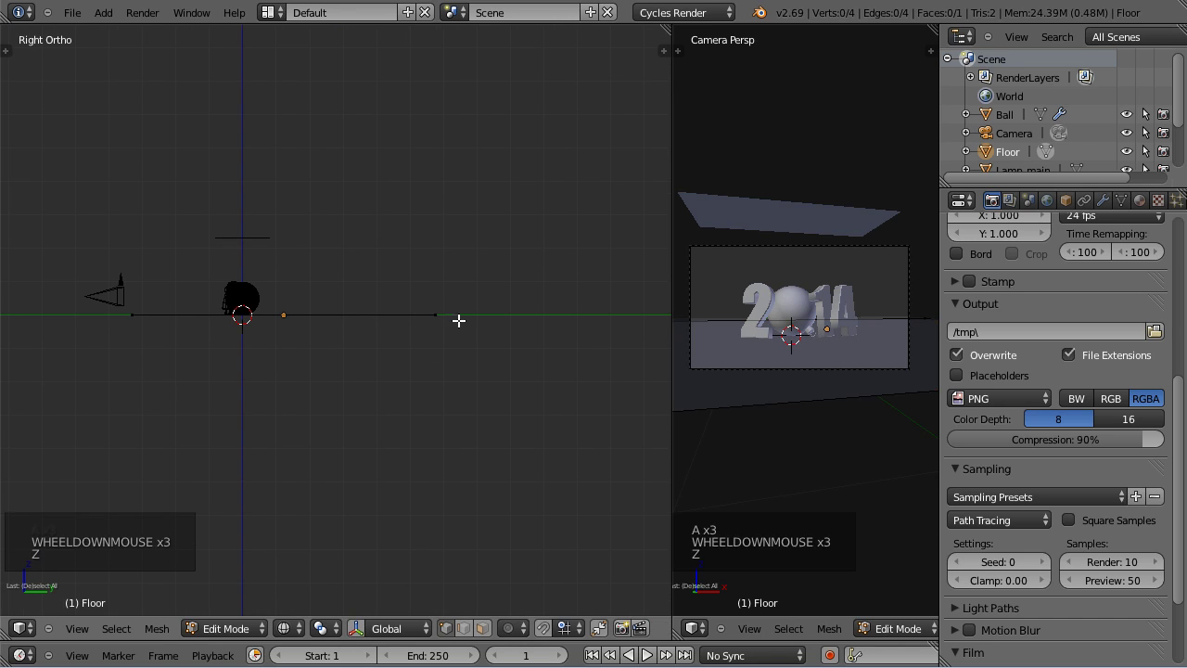
key("b")
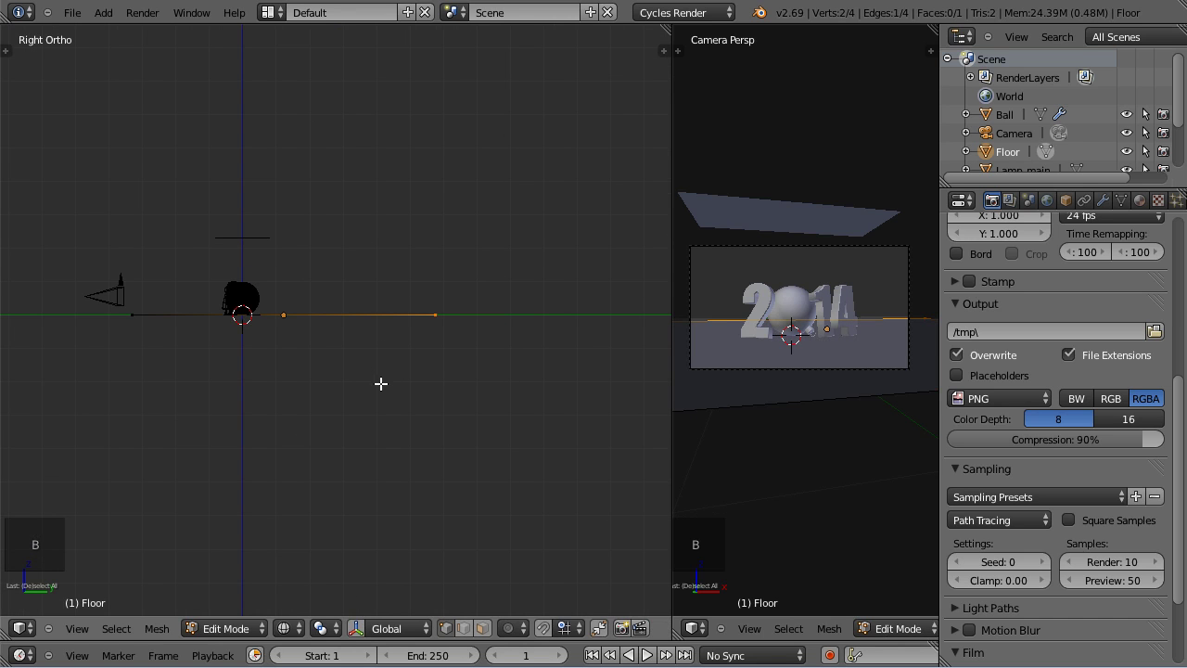
key("g")
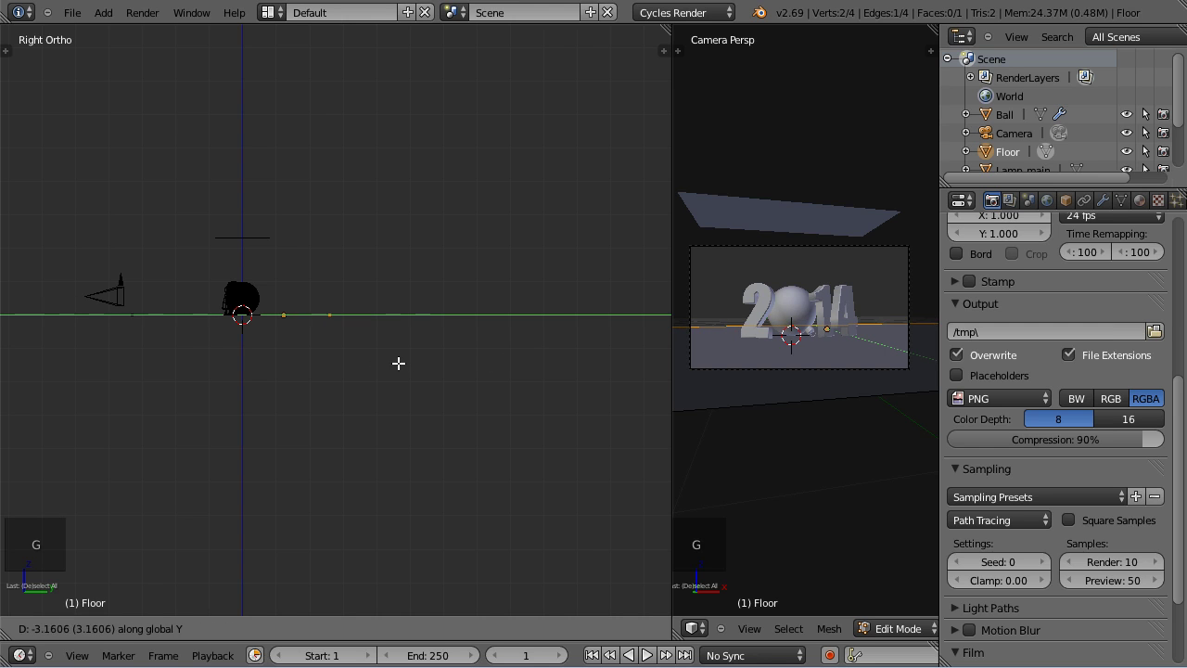
scroll("up", 3)
middle_click(257, 360)
scroll("up", 3)
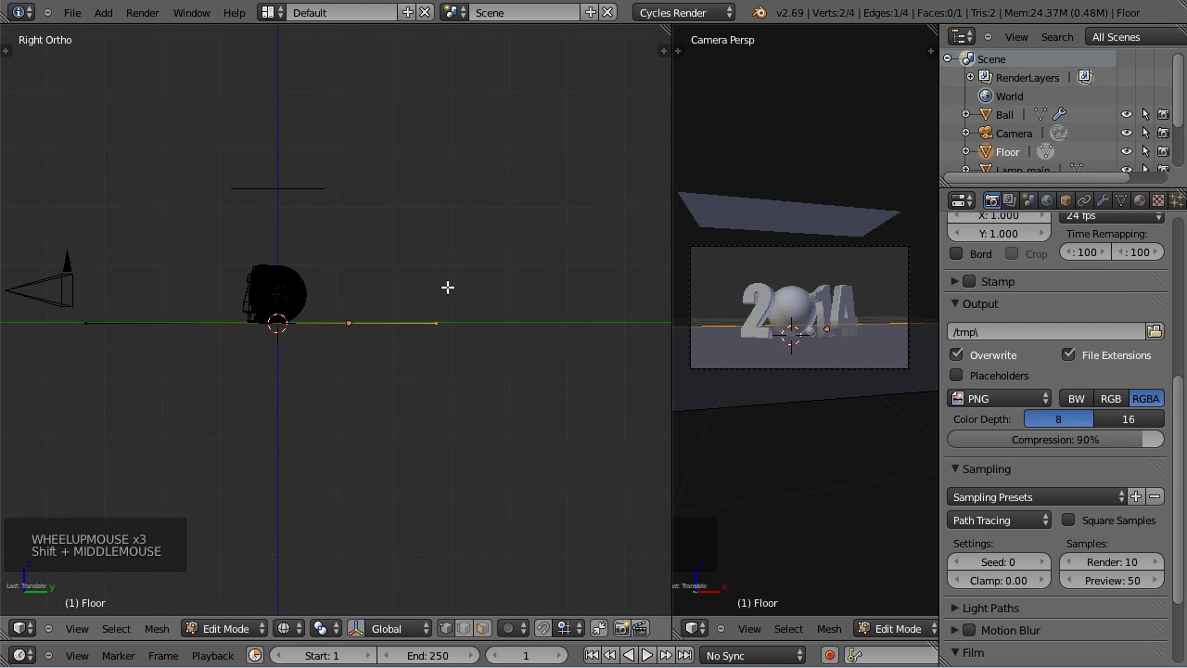
scroll("down", 3)
middle_click(414, 364)
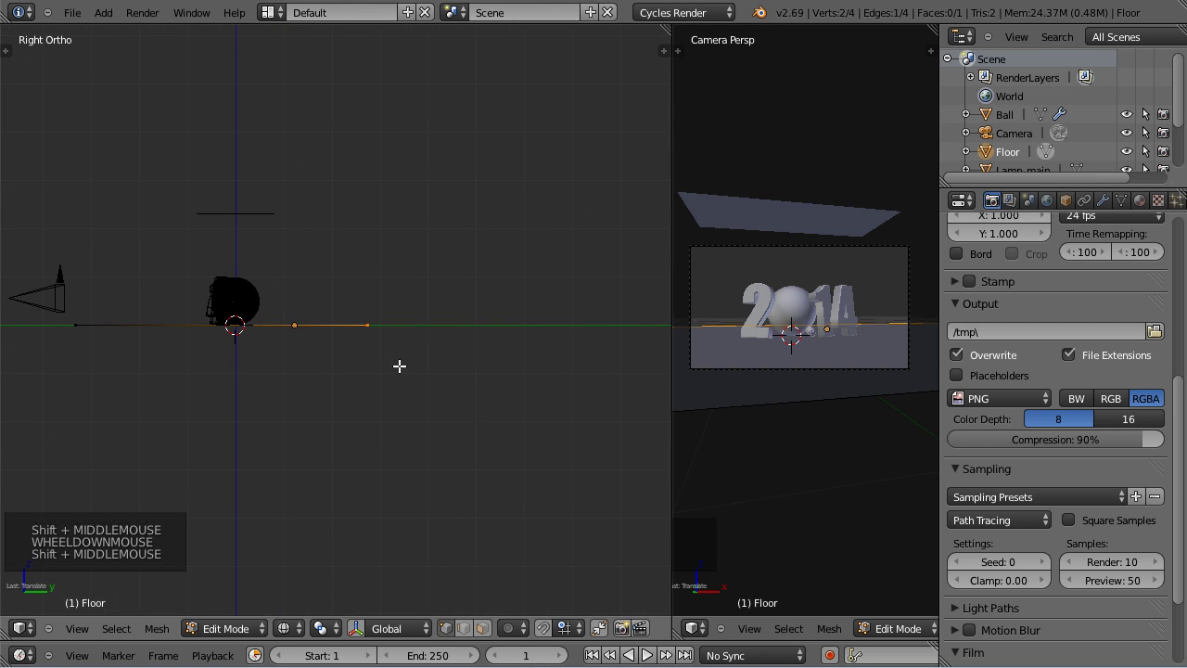
Extrude the back edge upward in steps into a backdrop wall and add loop cuts across it.
key("e")
left_click(489, 341)
key("e")
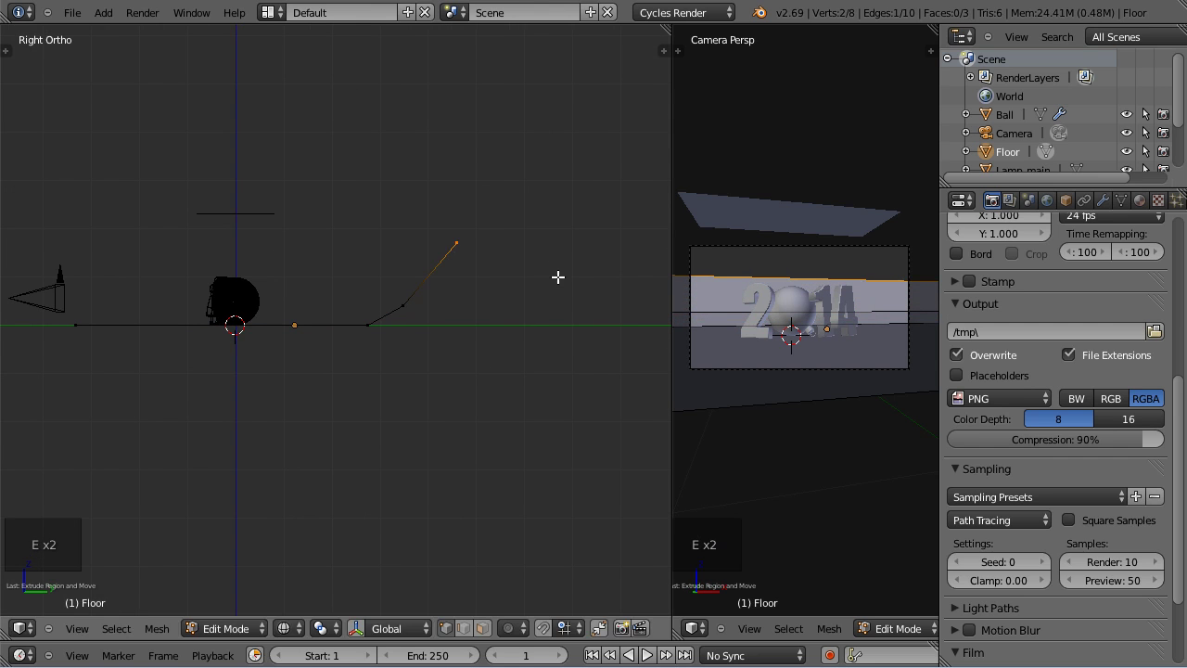
key("e")
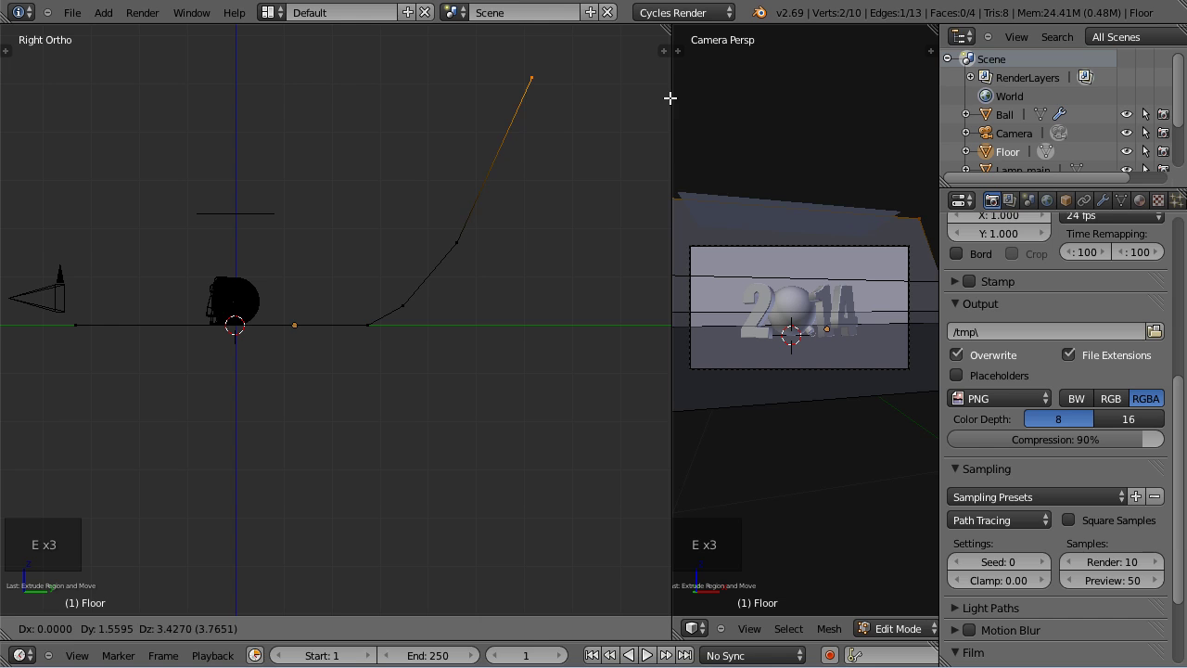
scroll("down", 3)
key("e")
middle_click(248, 178)
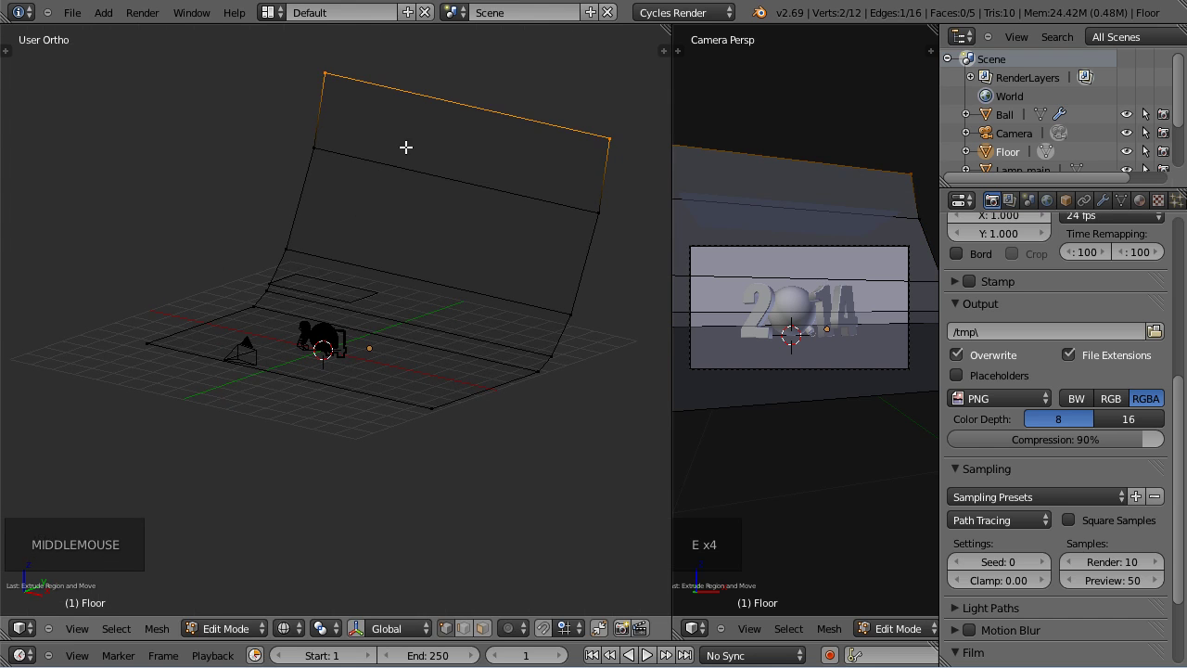
key("ctrl+r")
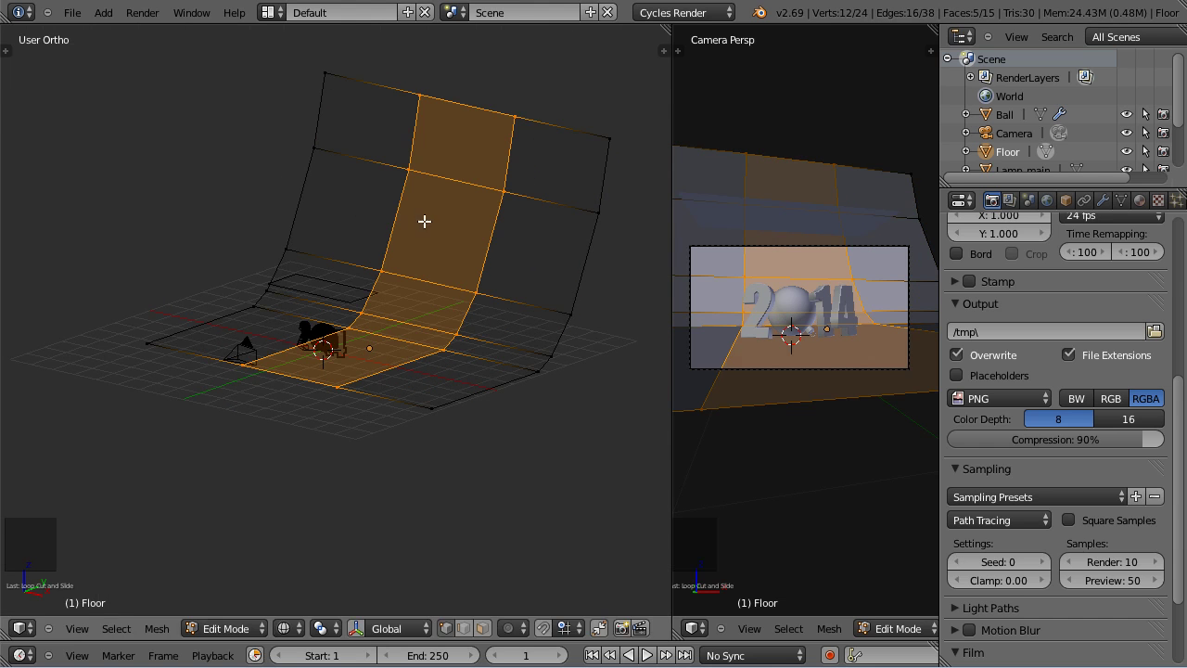
Give the floor a level-2 Subdivision Surface and smooth shading for a seamless curved backdrop.
key("s")
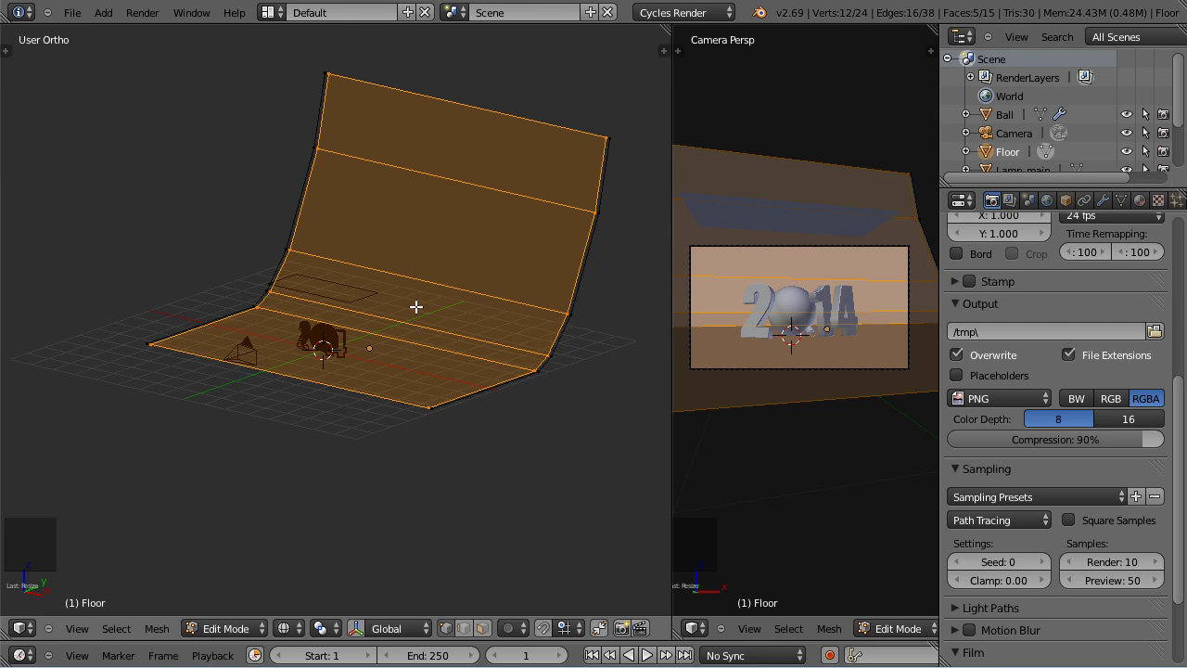
key("Tab")
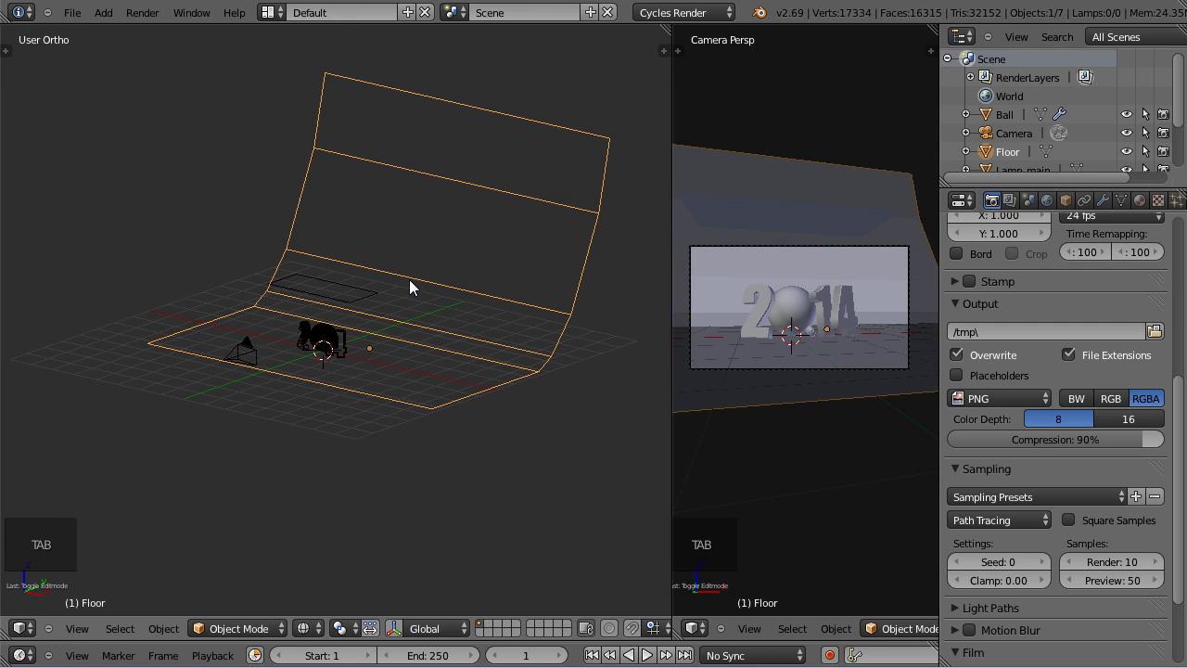
key("ctrl+2")
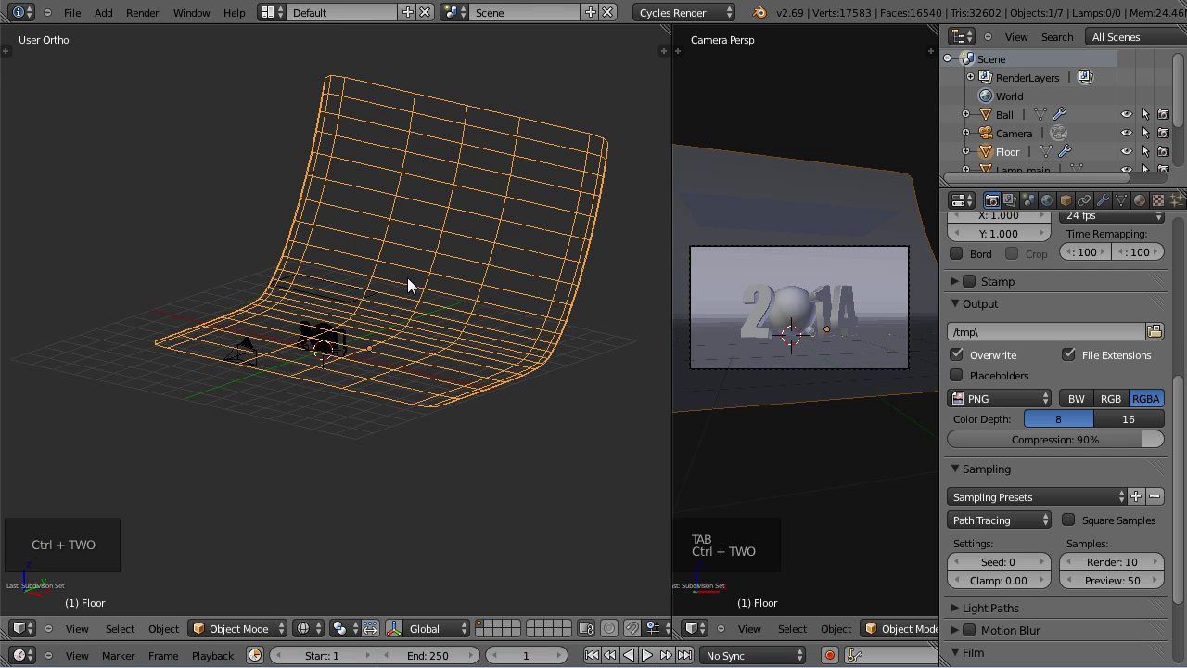
scroll("up", 3)
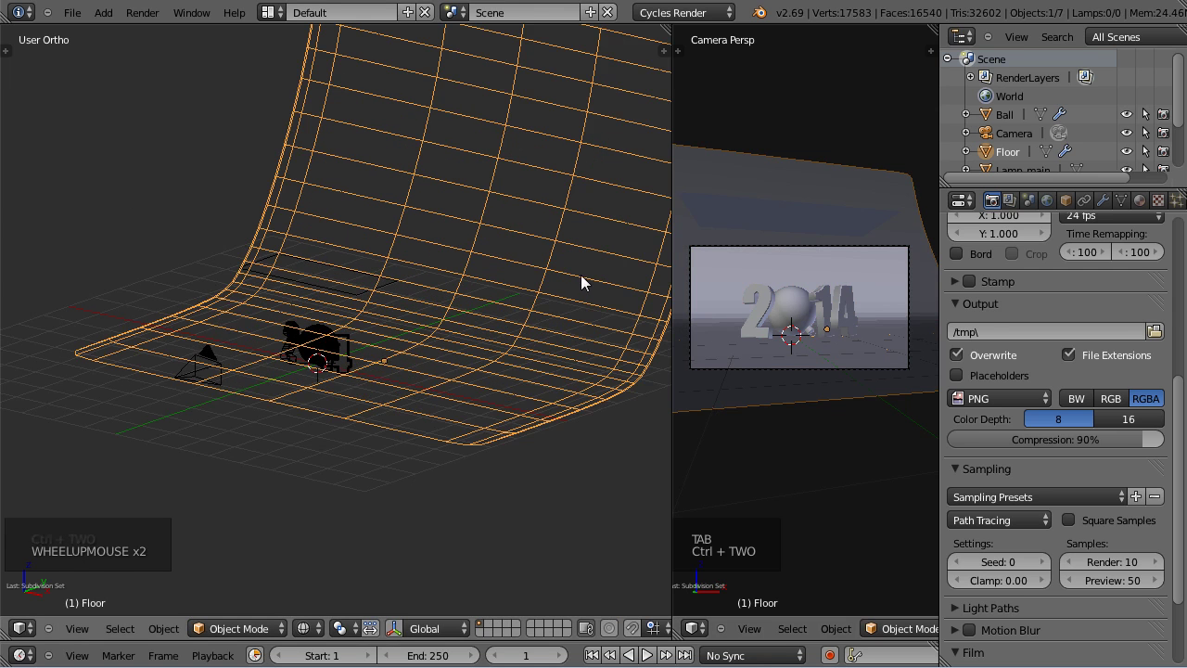
middle_click(518, 294)
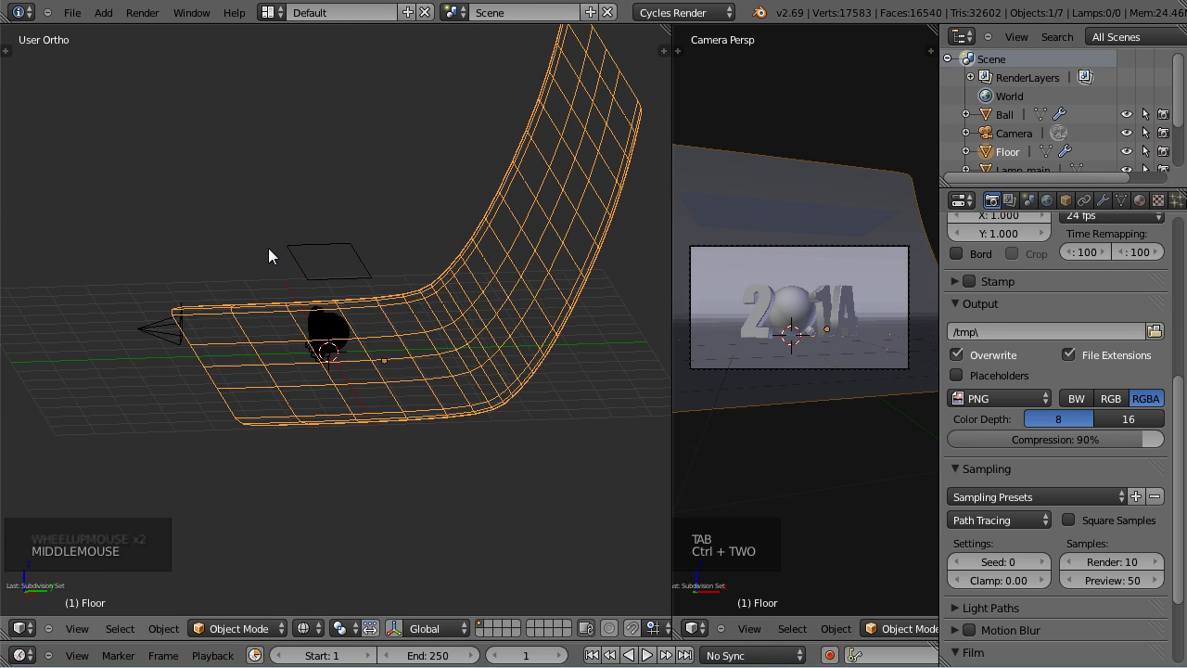
key("z")
middle_click(503, 302)
scroll("up", 3)
key("t")
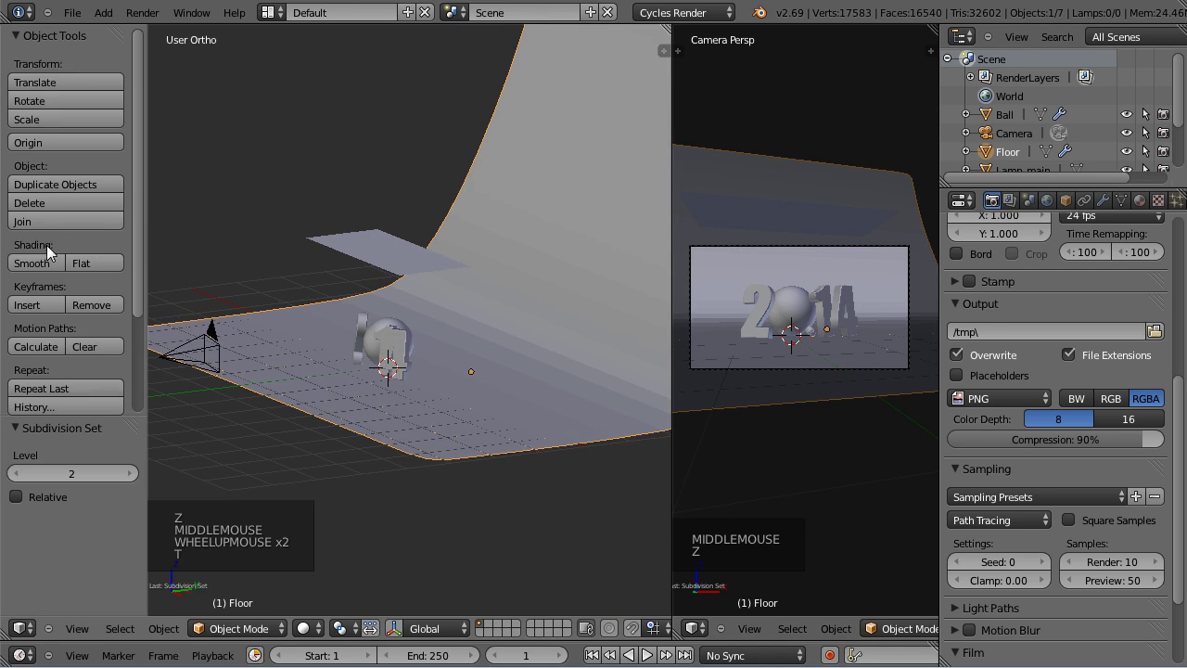
left_click(51, 270)
Add extra edge loops along the floor's bend to densify the curved backdrop.
key("t")
middle_click(569, 403)
key("KP_3")
scroll("up", 3)
middle_click(558, 378)
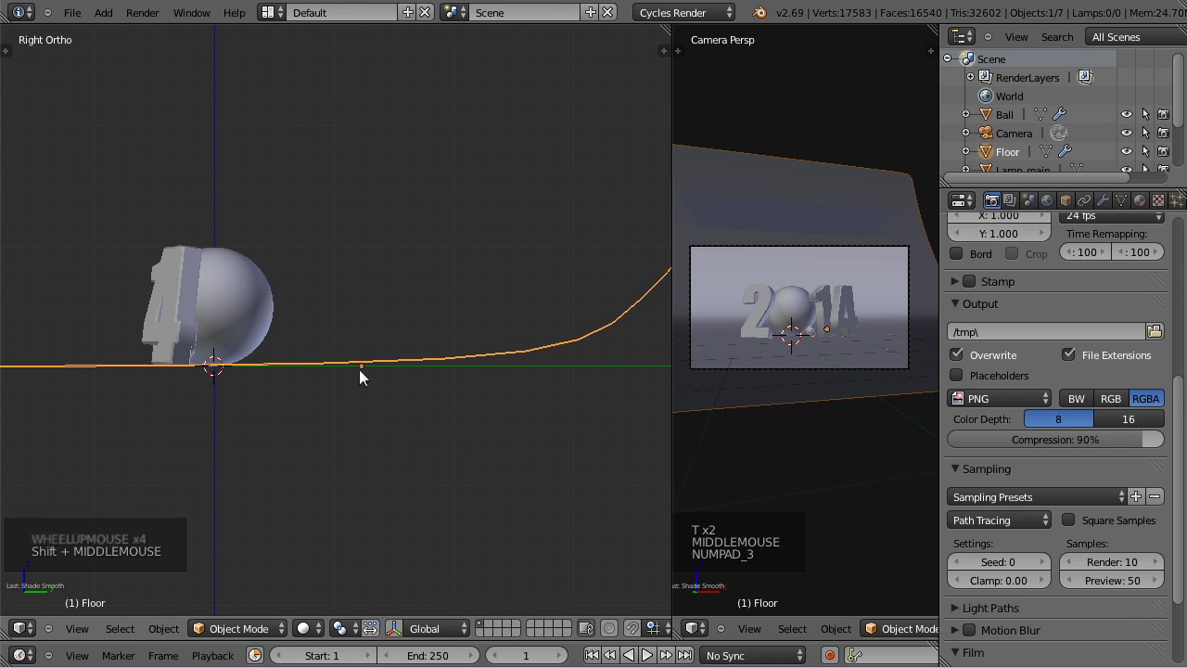
key("Tab")
middle_click(417, 207)
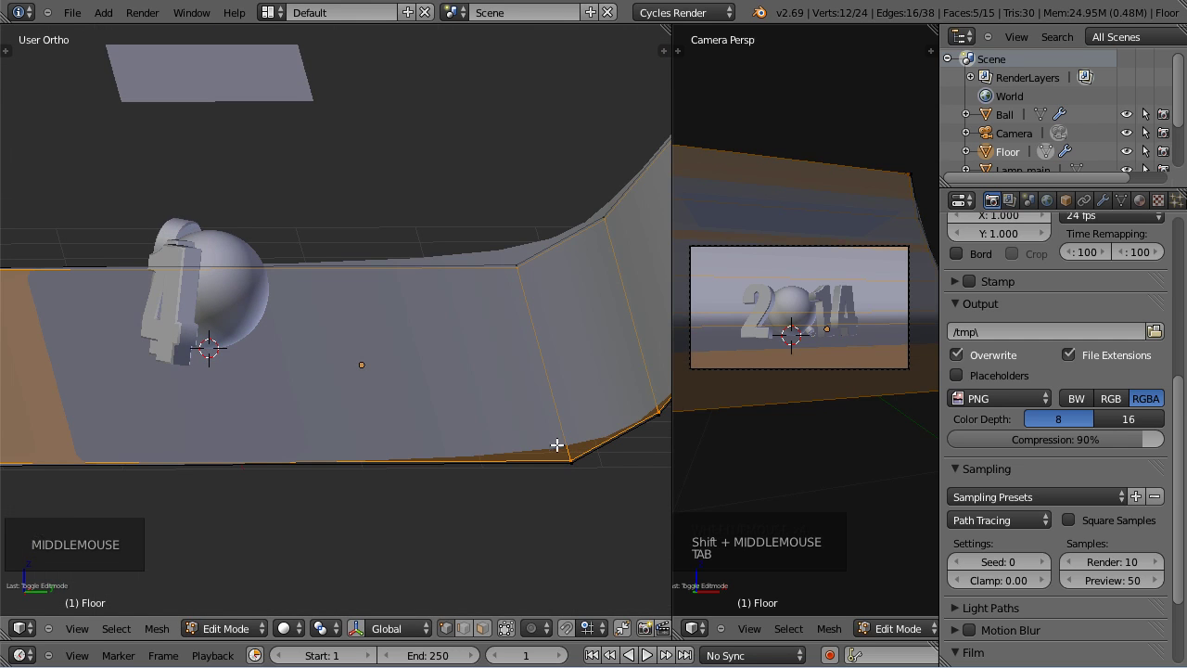
key("ctrl+r")
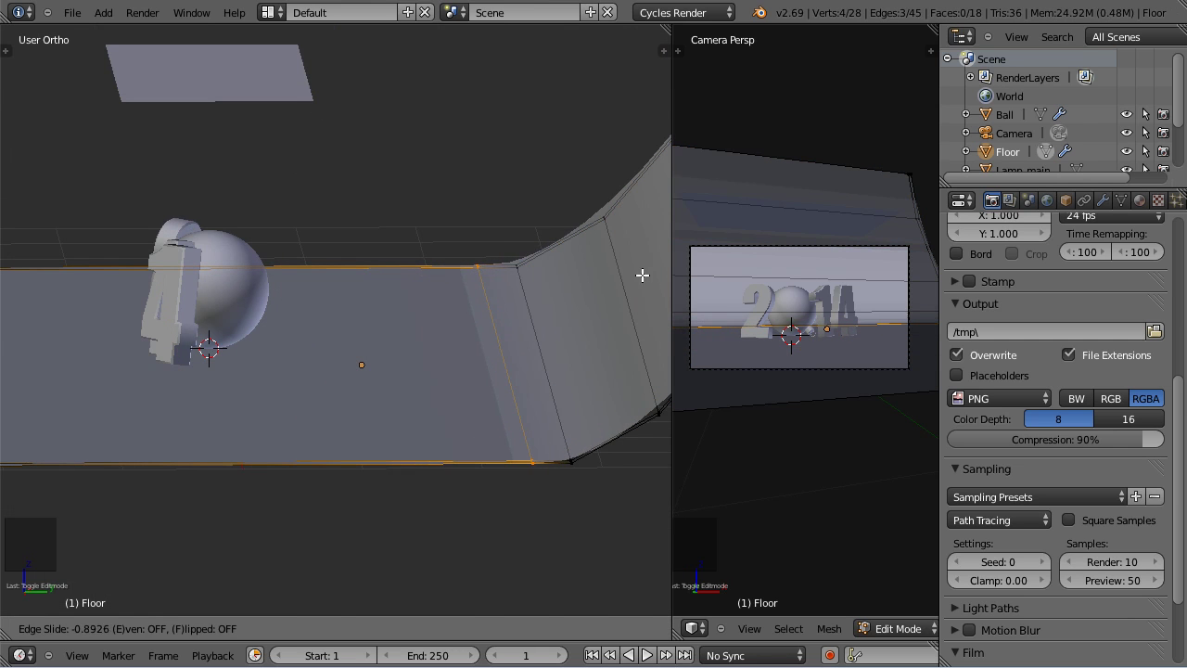
middle_click(540, 472)
scroll("down", 3)
Leave edit mode and look through the camera at the 2014 scene in the large view.
key("Tab")
middle_click(489, 387)
middle_click(474, 474)
middle_click(295, 404)
key("KP_0")
scroll("up", 3)
scroll("up", 3)
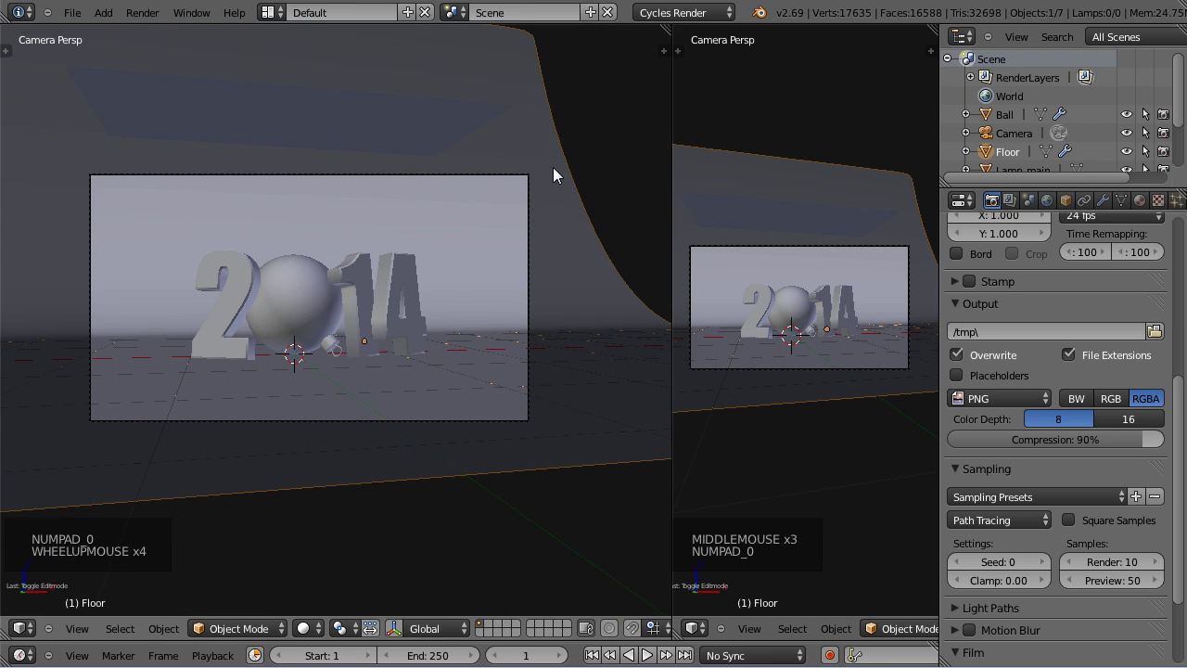
left_click(669, 29)
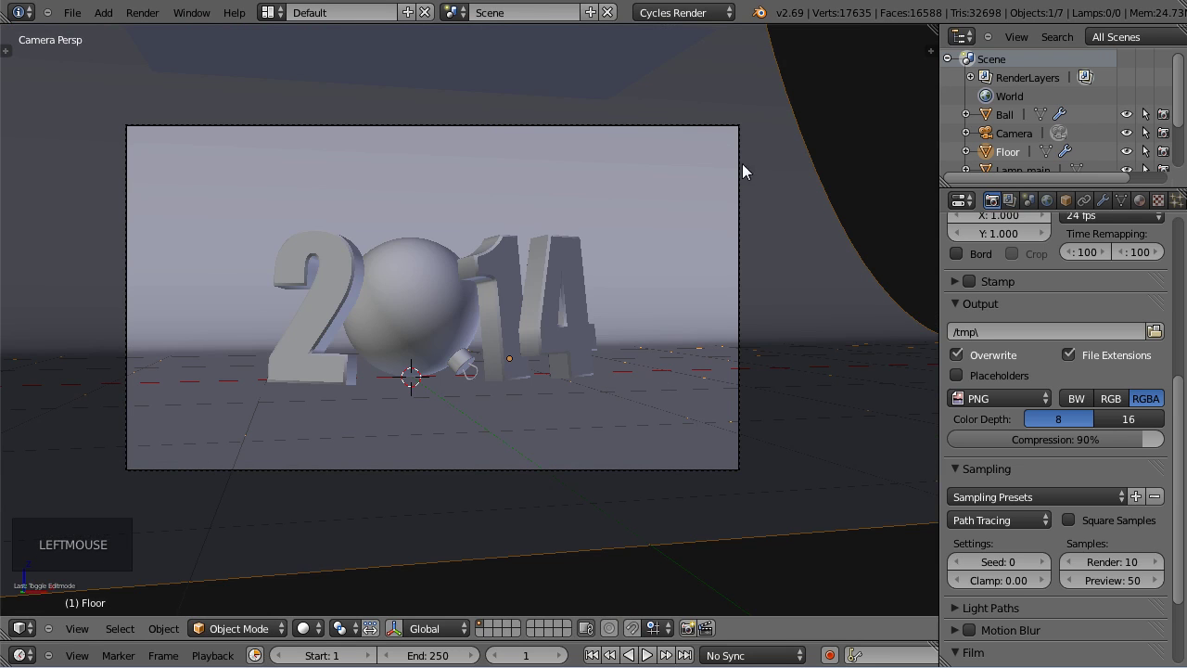
scroll("down", 3)
middle_click(692, 187)
scroll("down", 3)
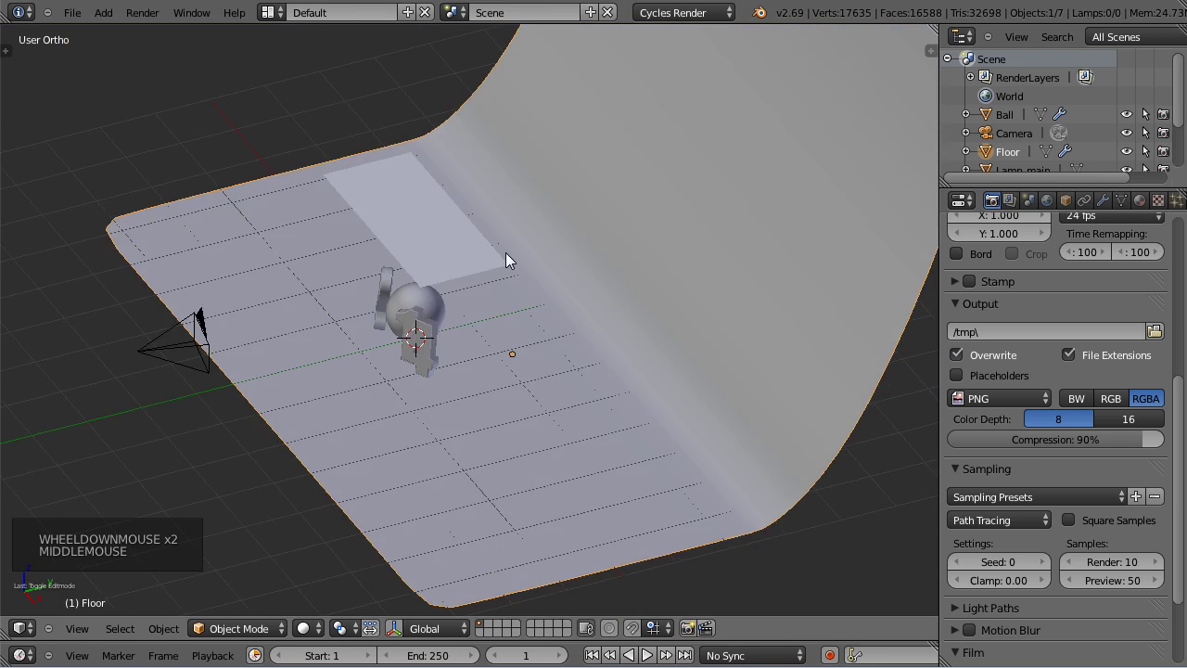
Add a small Plane, scale it down and tilt it toward the letters as a light panel.
key("shift+a")
key("g")
key("s")
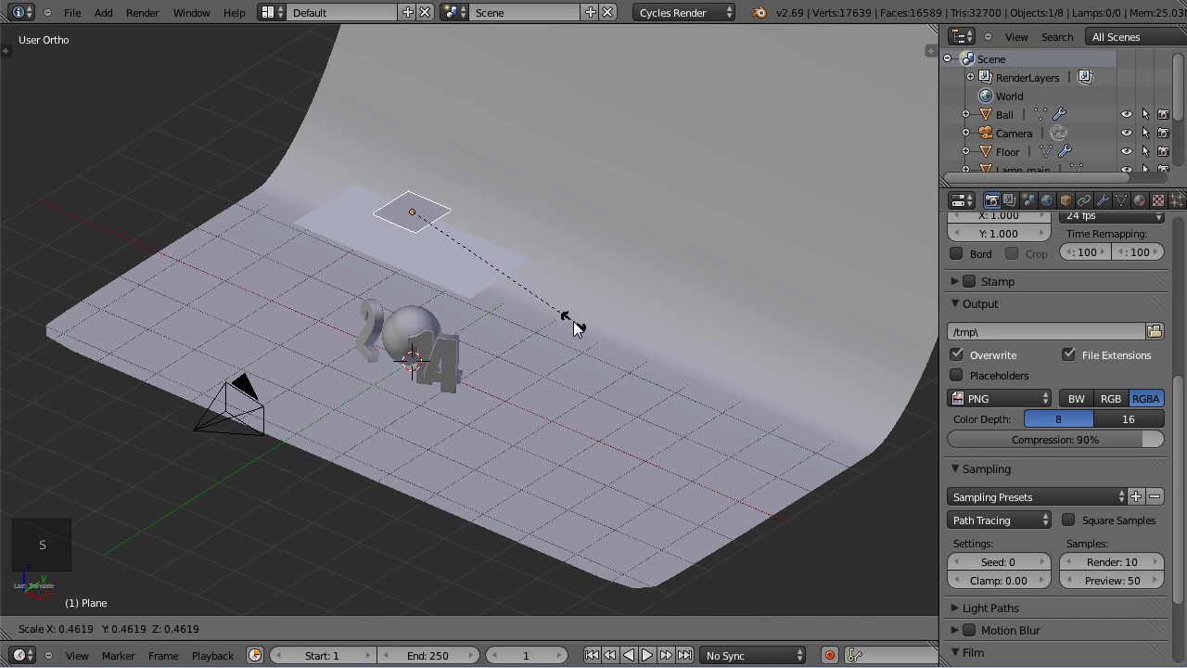
key("KP_7")
middle_click(613, 548)
key("r")
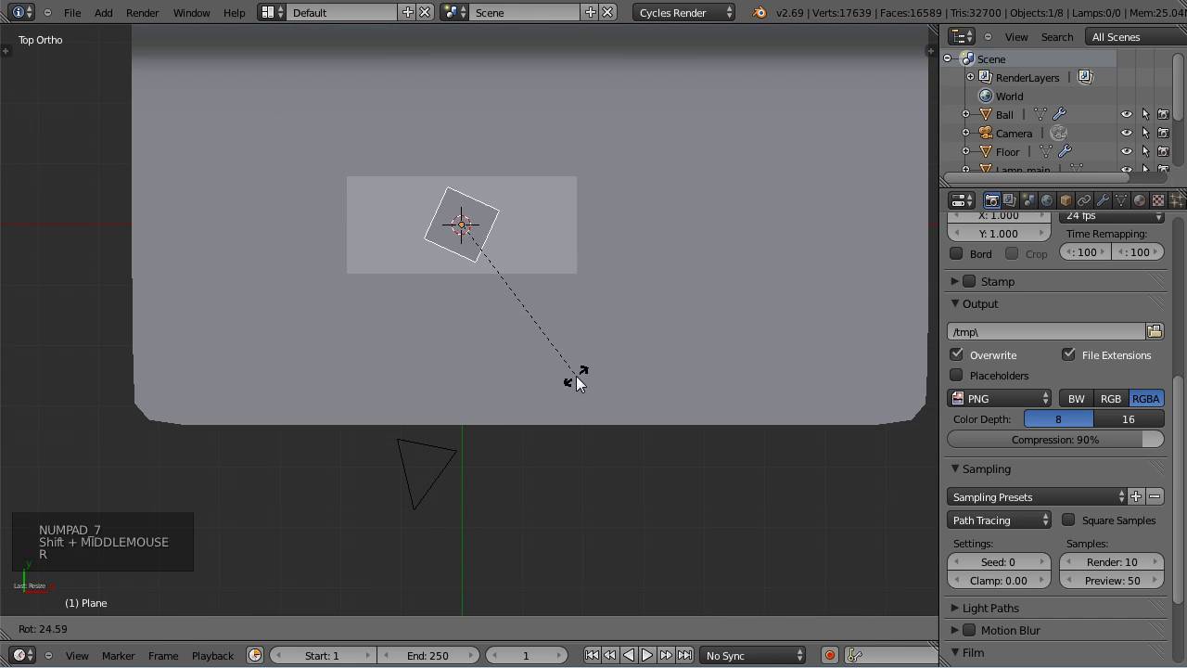
middle_click(595, 452)
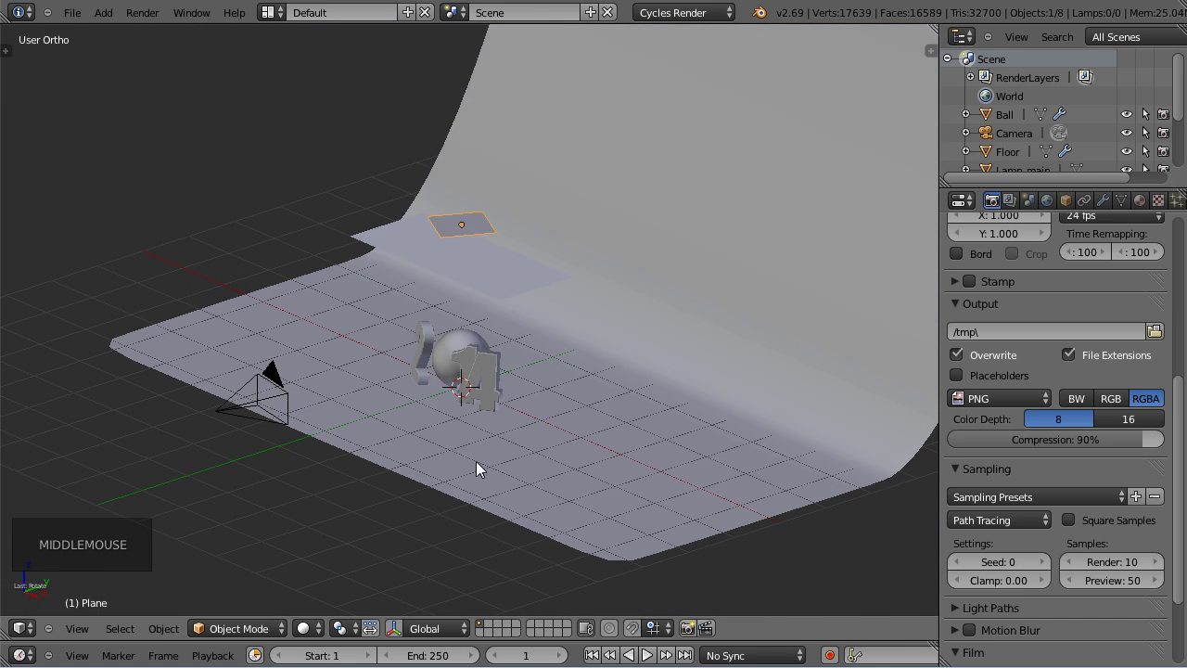
key("r")
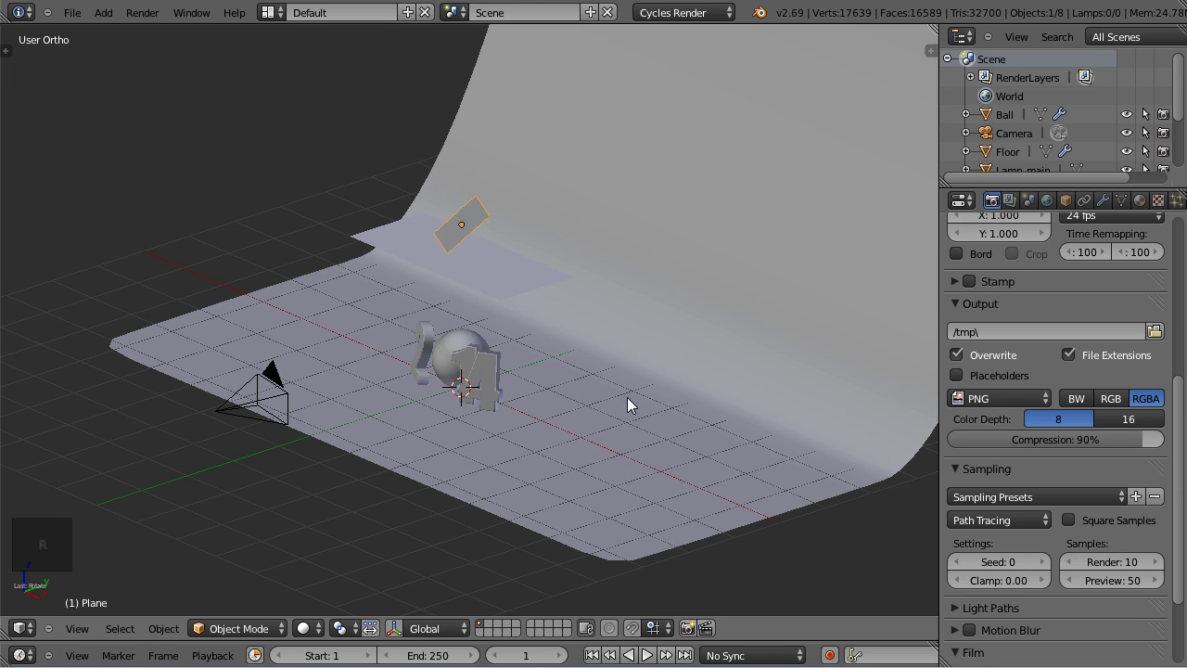
Position the tilted light plane at the front left of the scene in Top view.
key("KP_3")
key("g")
left_click(239, 271)
key("KP_7")
scroll("down", 3)
middle_click(620, 409)
key("g")
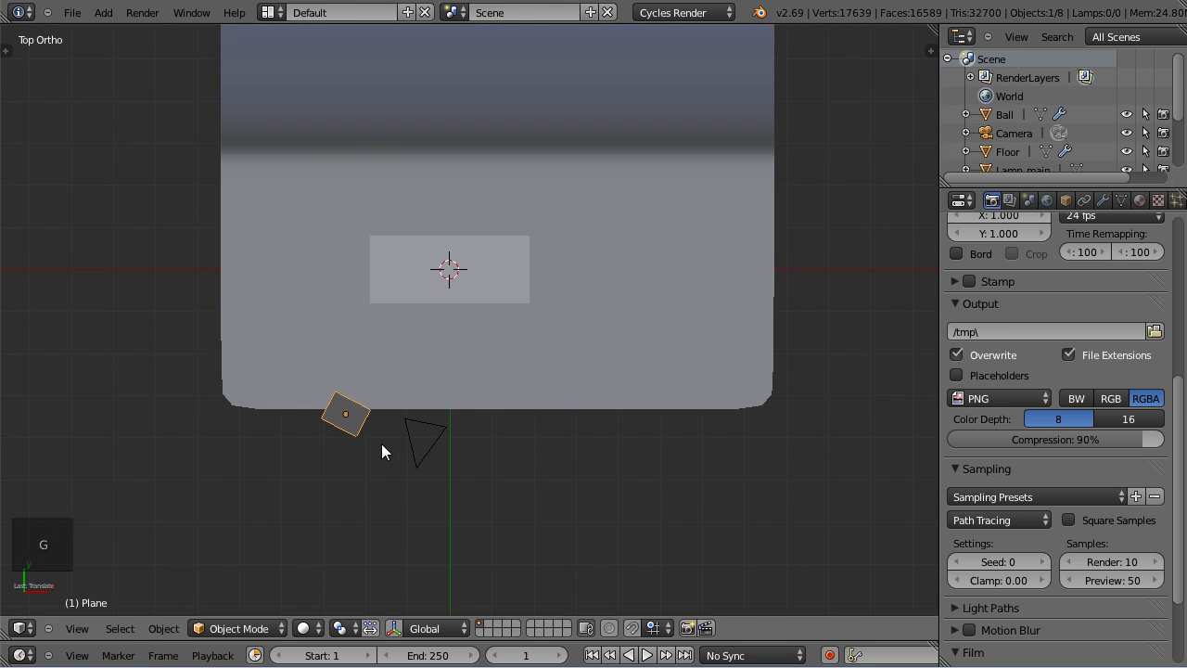
scroll("up", 3)
Rename the plane Lamp_L, duplicate it to the right side as Lamp_R and rotate it about 28°.
left_click(1071, 215)
scroll("up", 3)
double_click(1040, 277)
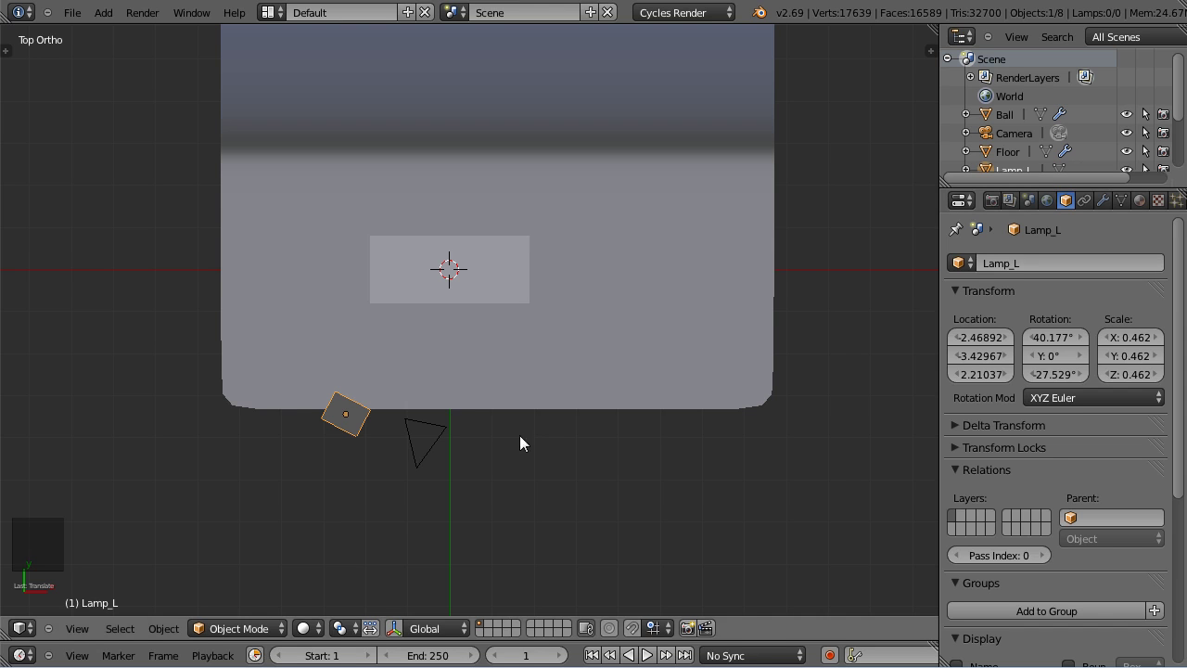
key("shift+d")
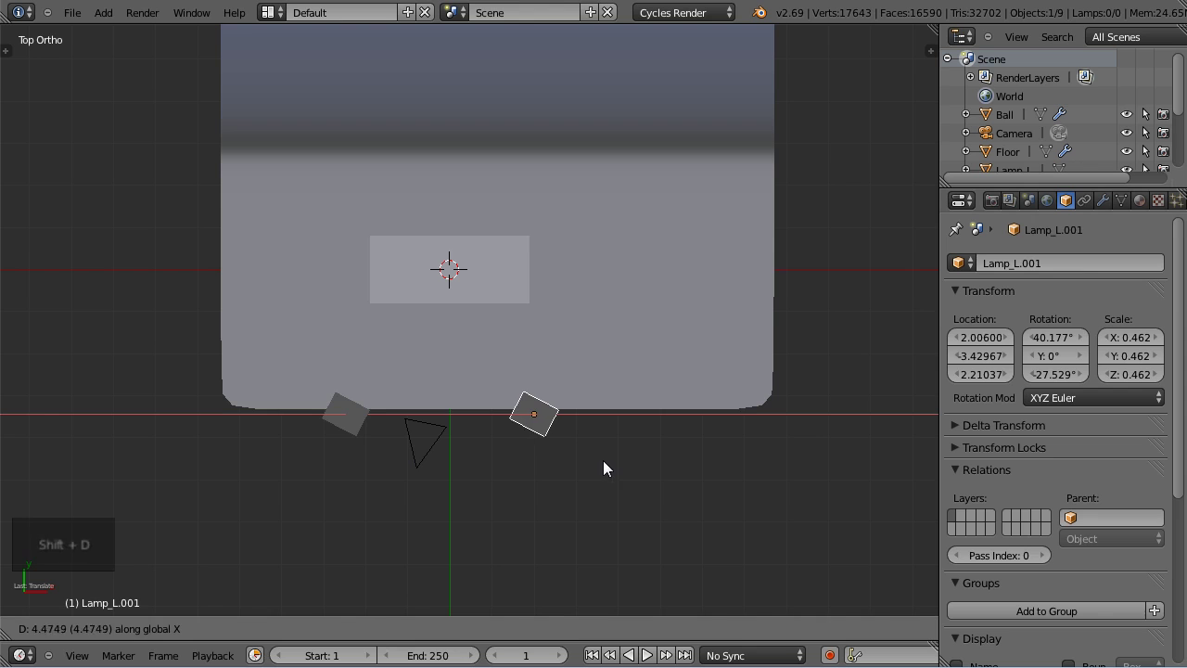
left_click(1058, 273)
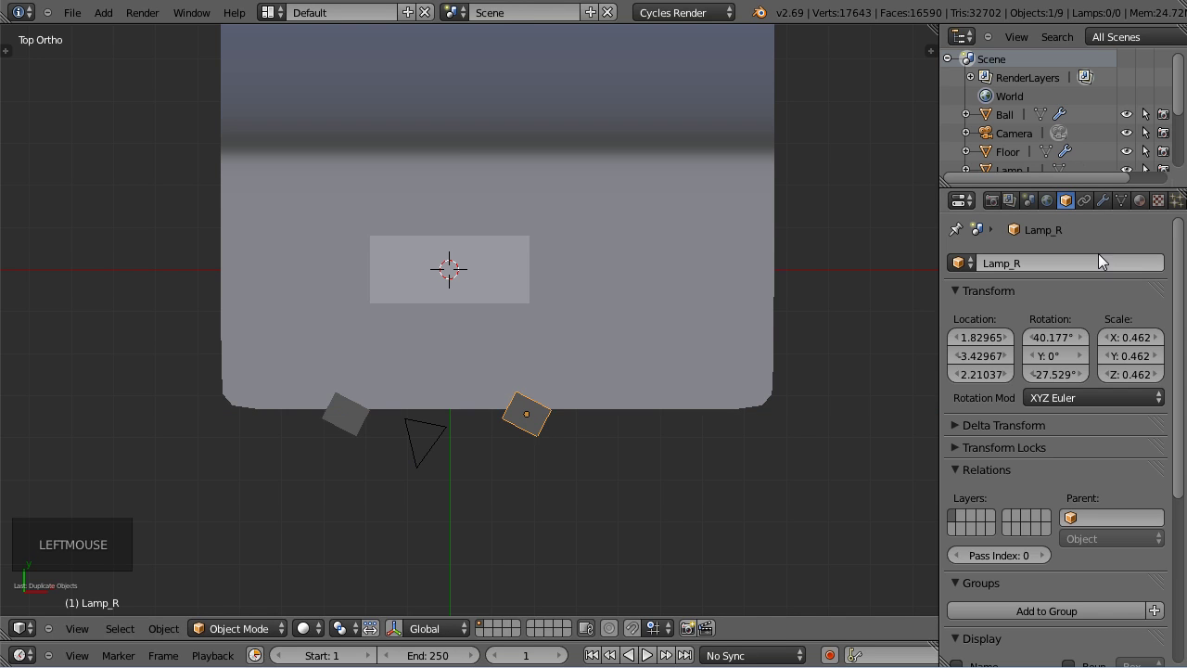
key("r")
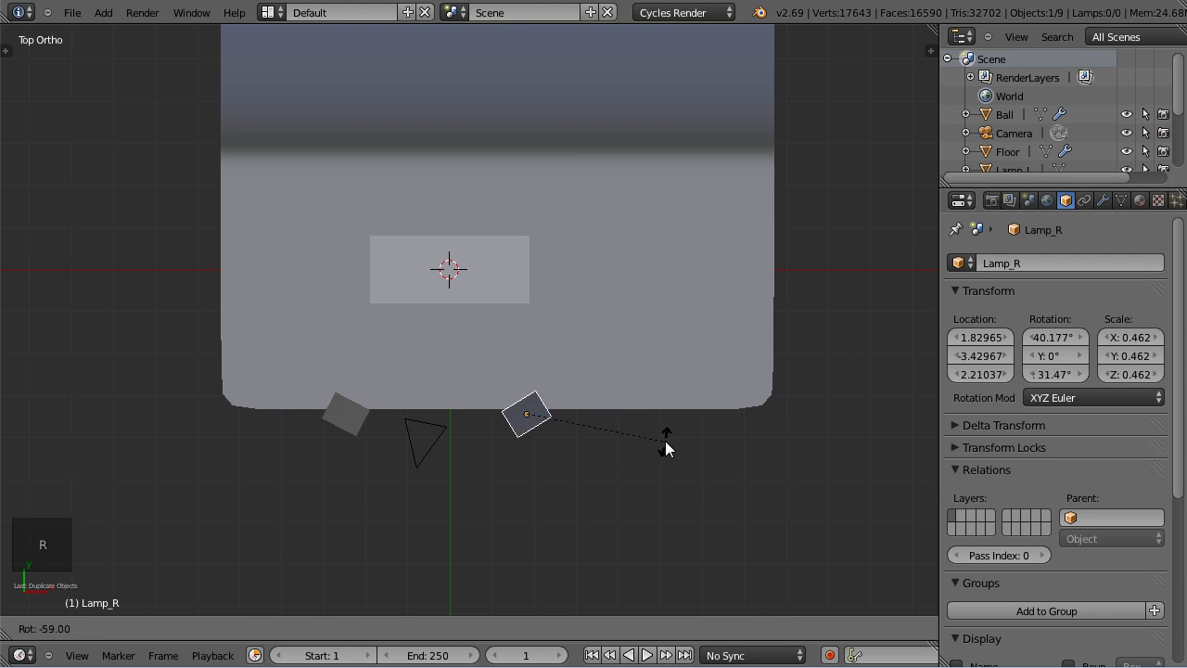
middle_click(626, 486)
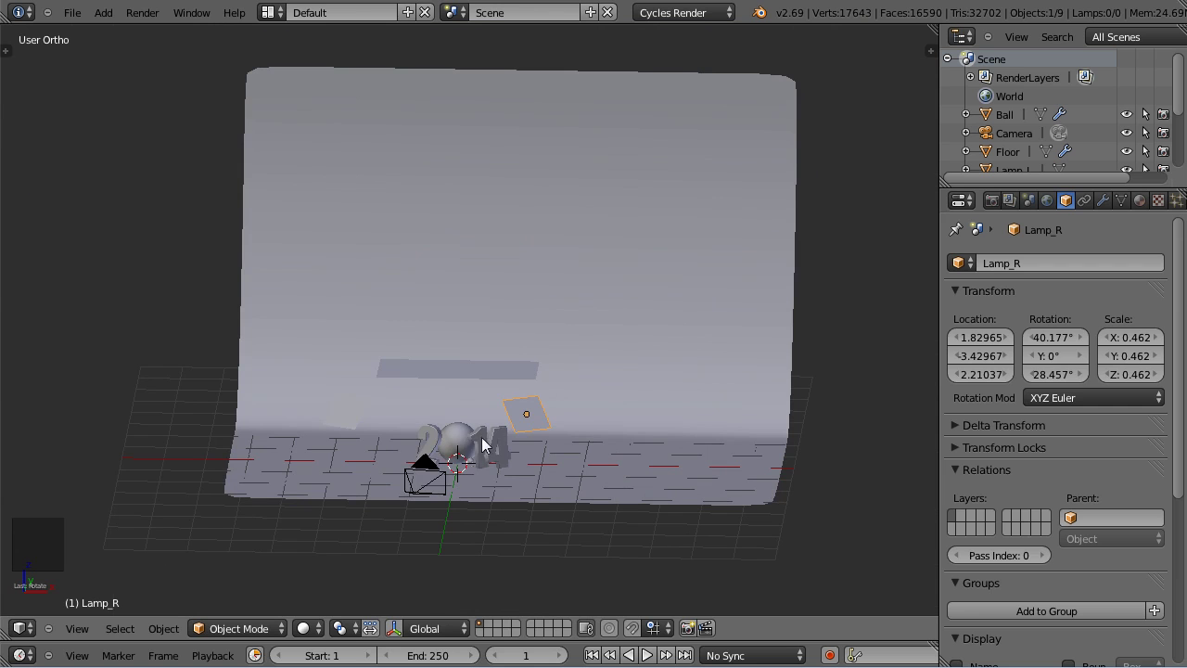
In Front view, adjust Lamp_main slightly and select the right lamp plane Lamp_R.
key("KP_1")
scroll("up", 3)
key("z")
scroll("up", 3)
right_click(459, 422)
right_click(391, 440)
key("g")
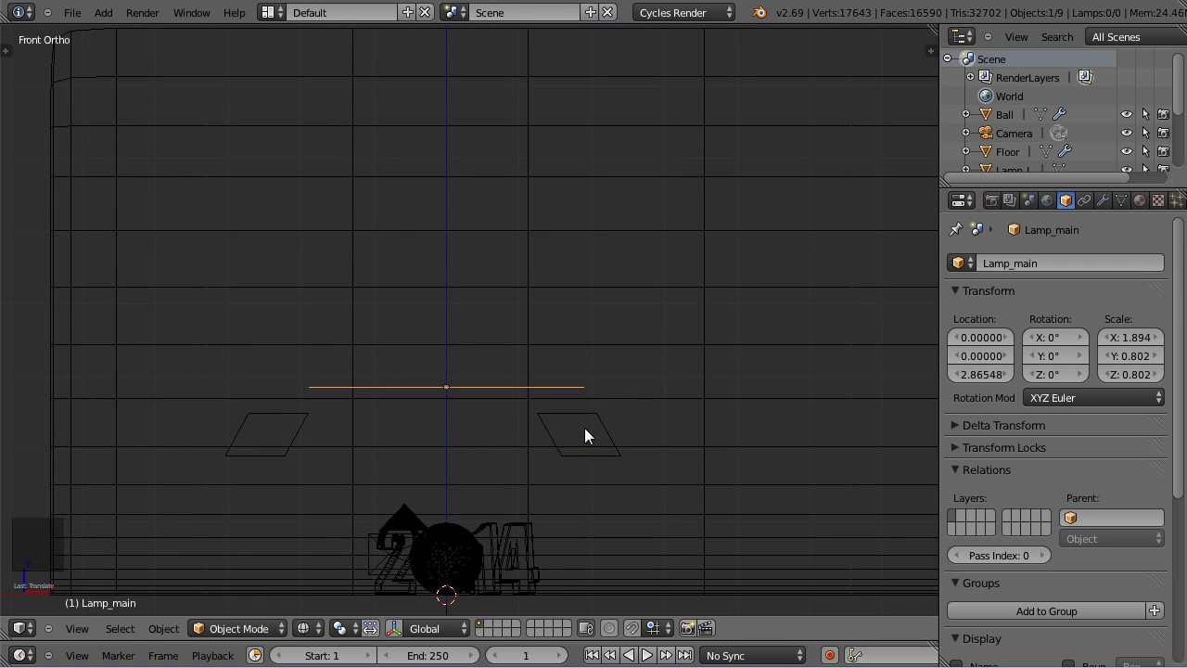
right_click(596, 424)
Make Lamp_R's material single-user, name it Lamp_LR and set emission Strength to 1.000.
left_click(1152, 212)
left_click(1019, 327)
left_click(966, 337)
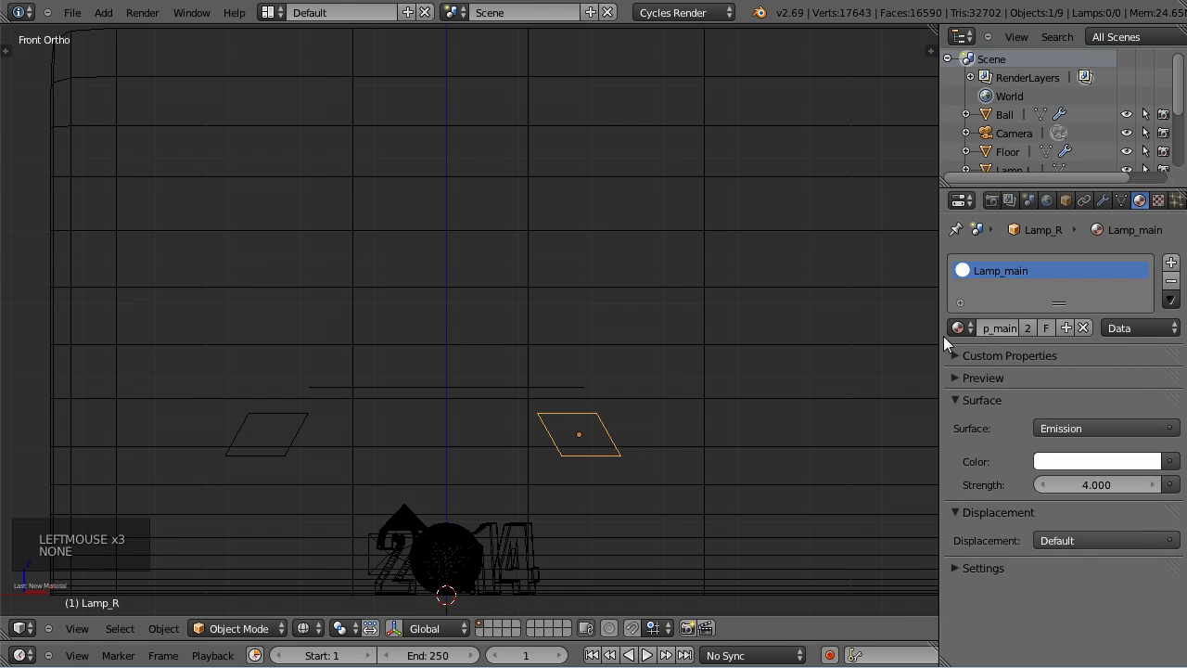
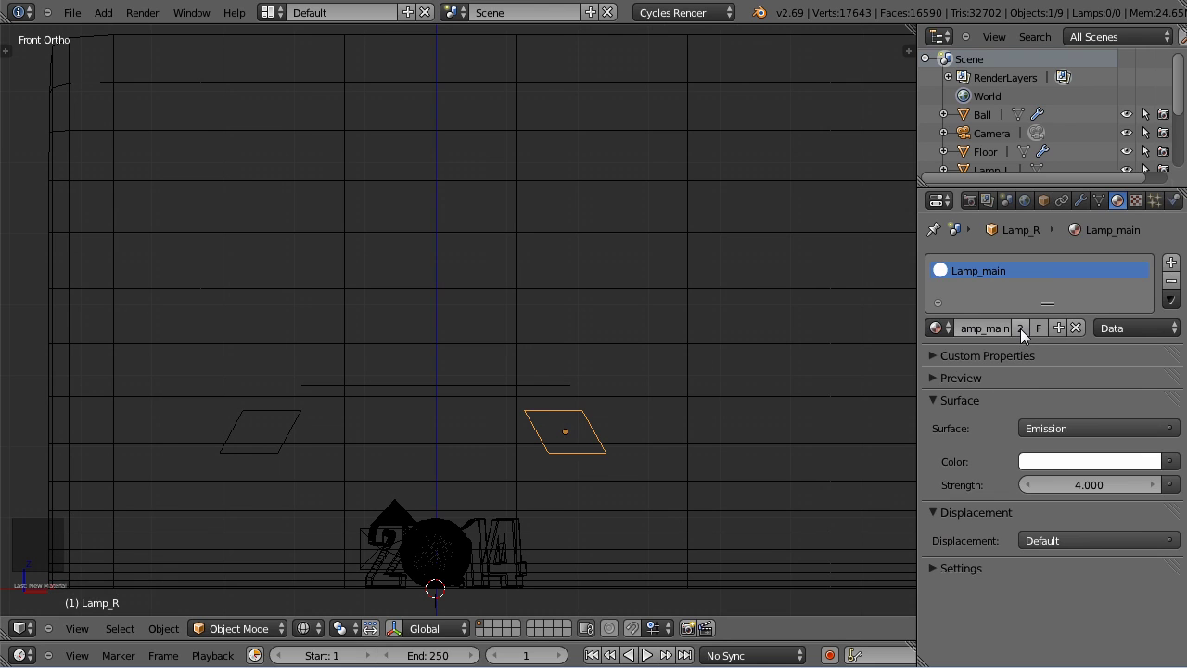
left_click(1031, 340)
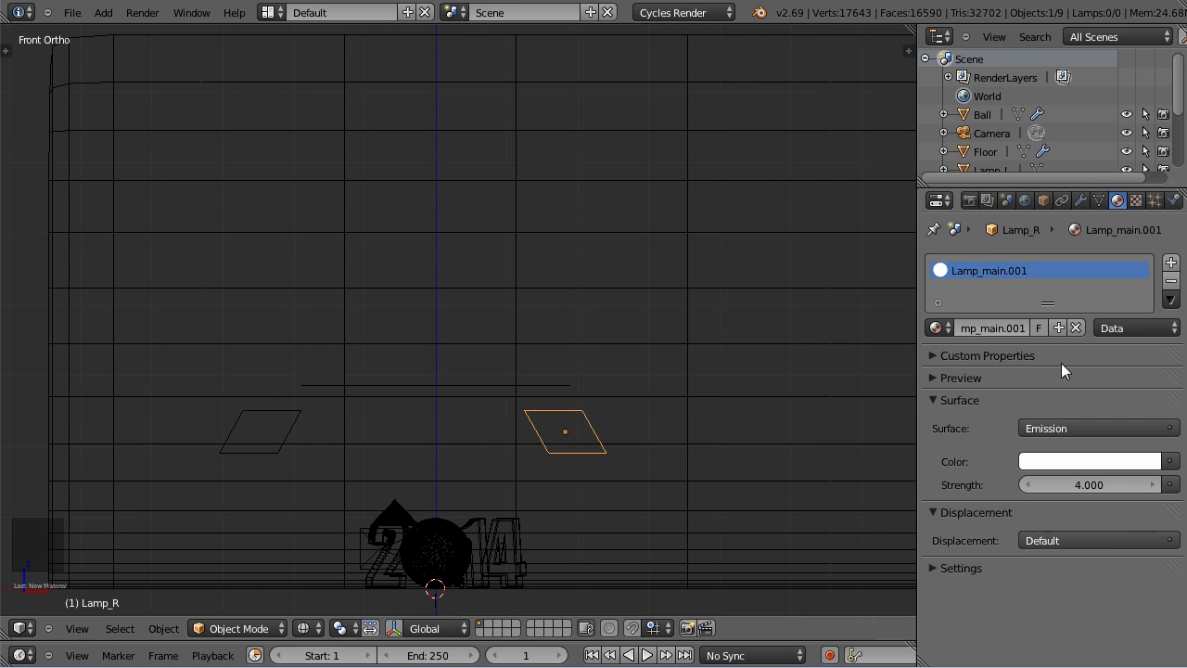
left_click(1009, 344)
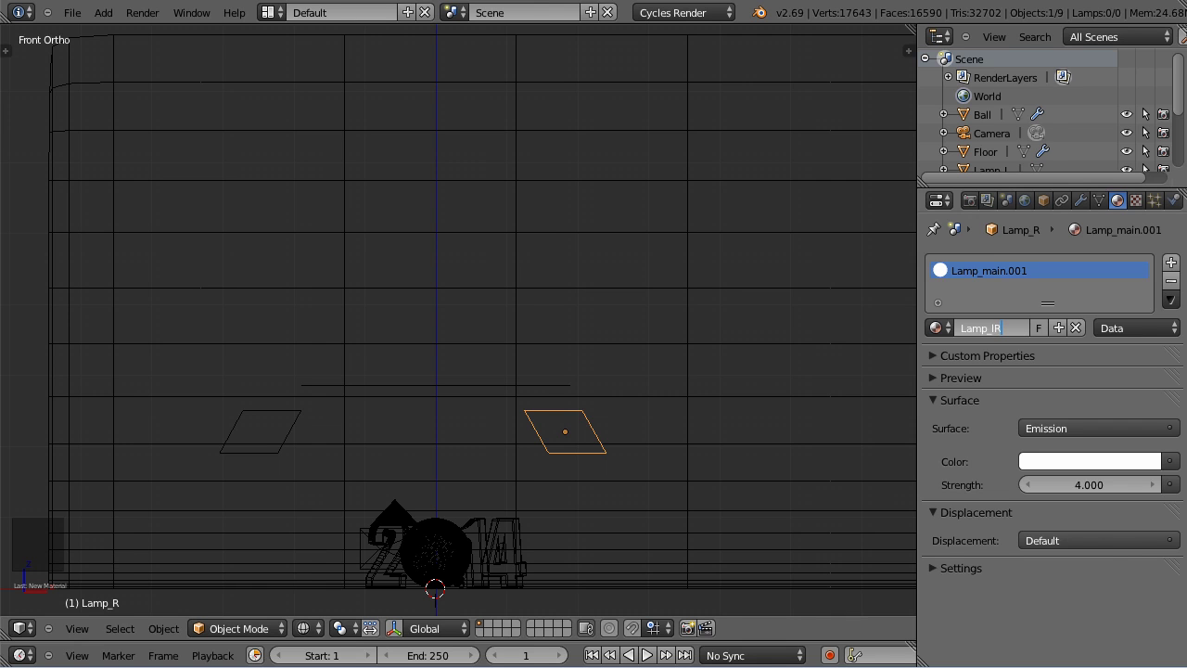
key("BackSpace")
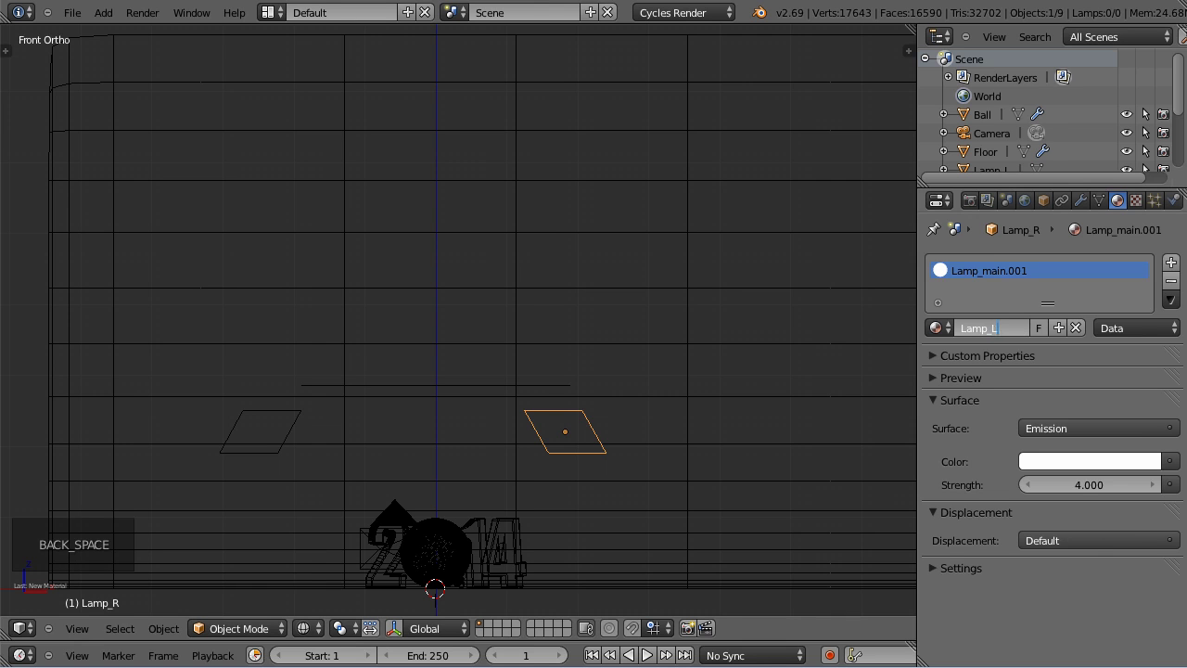
left_click(1084, 492)
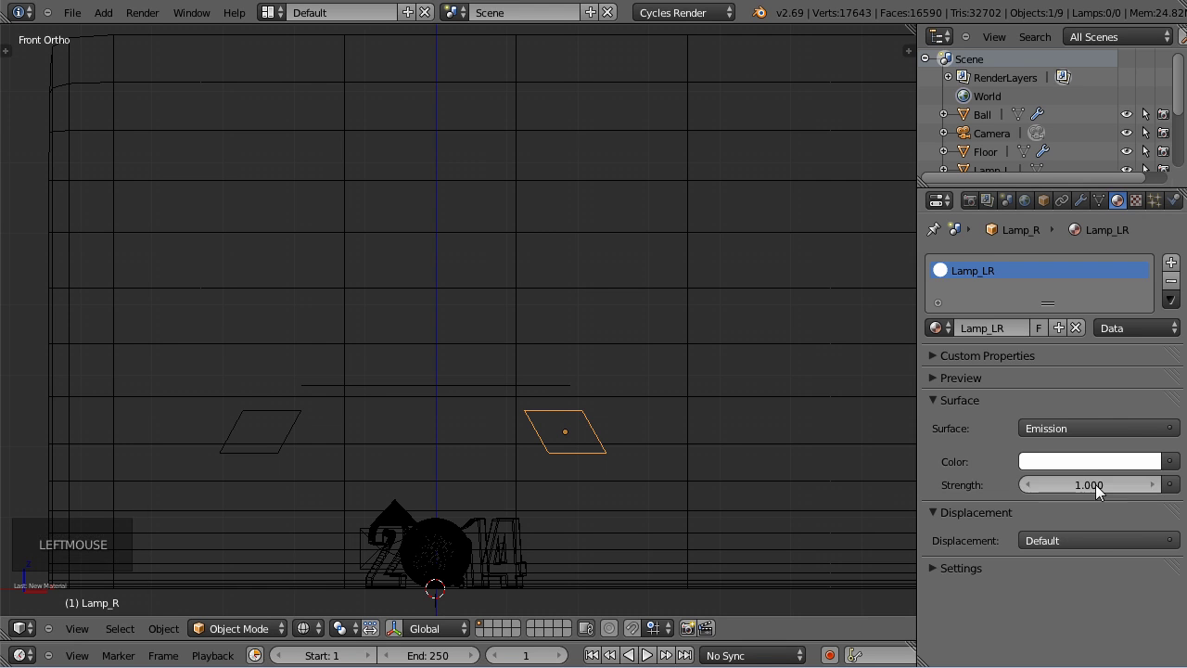
key("KP_0")
Preview the scene in Rendered shading and raise Lamp_LR's emission Strength to 3.000.
scroll("up", 3)
left_click(321, 635)
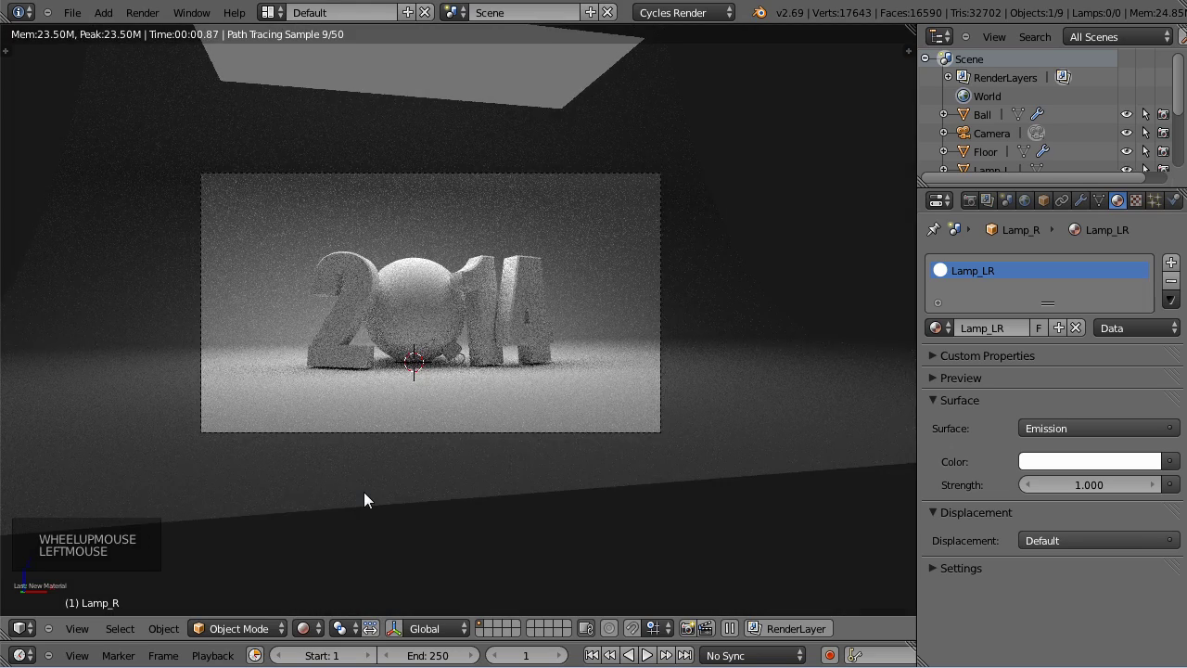
scroll("up", 3)
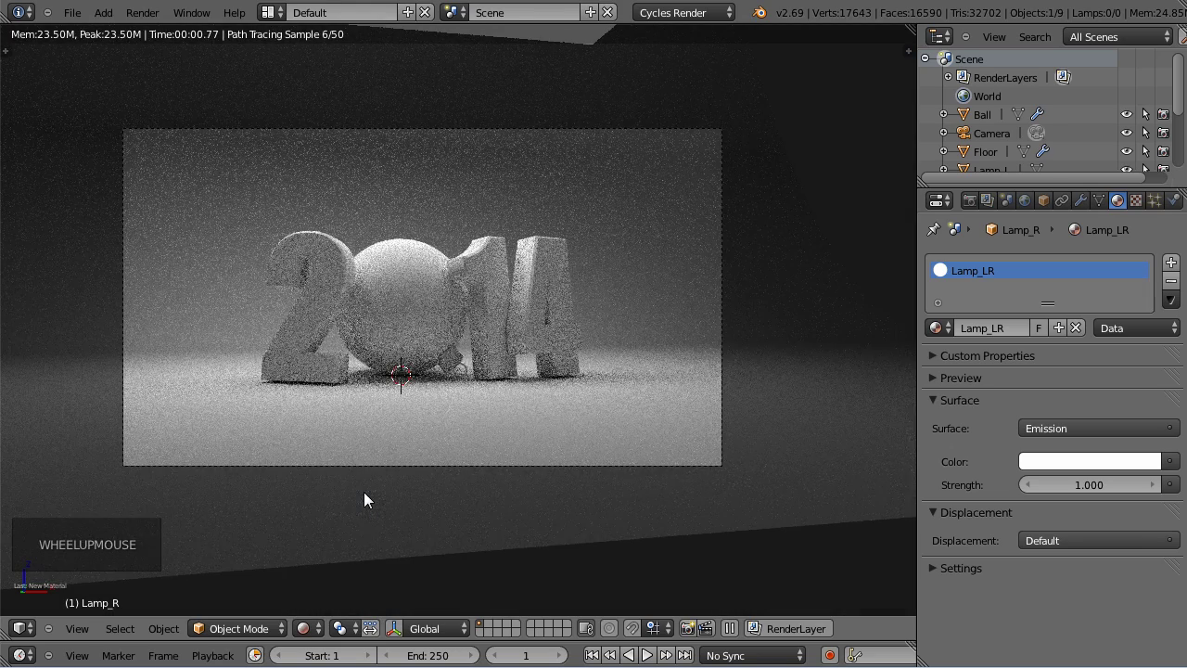
left_click(1102, 493)
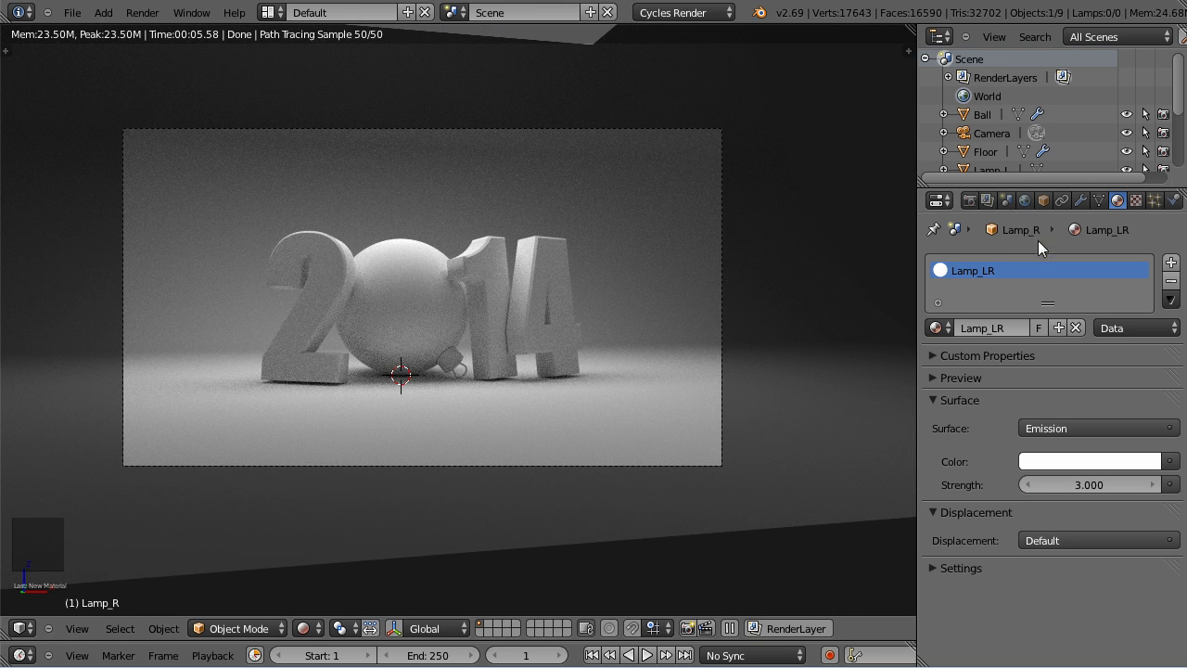
left_click(1034, 214)
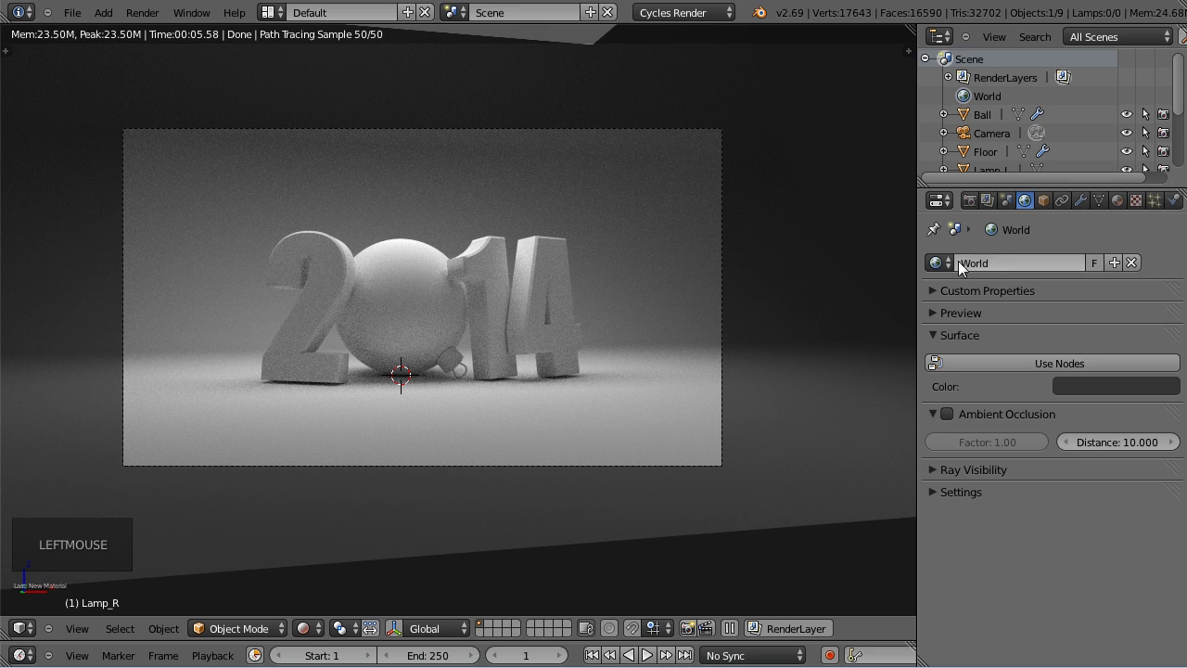
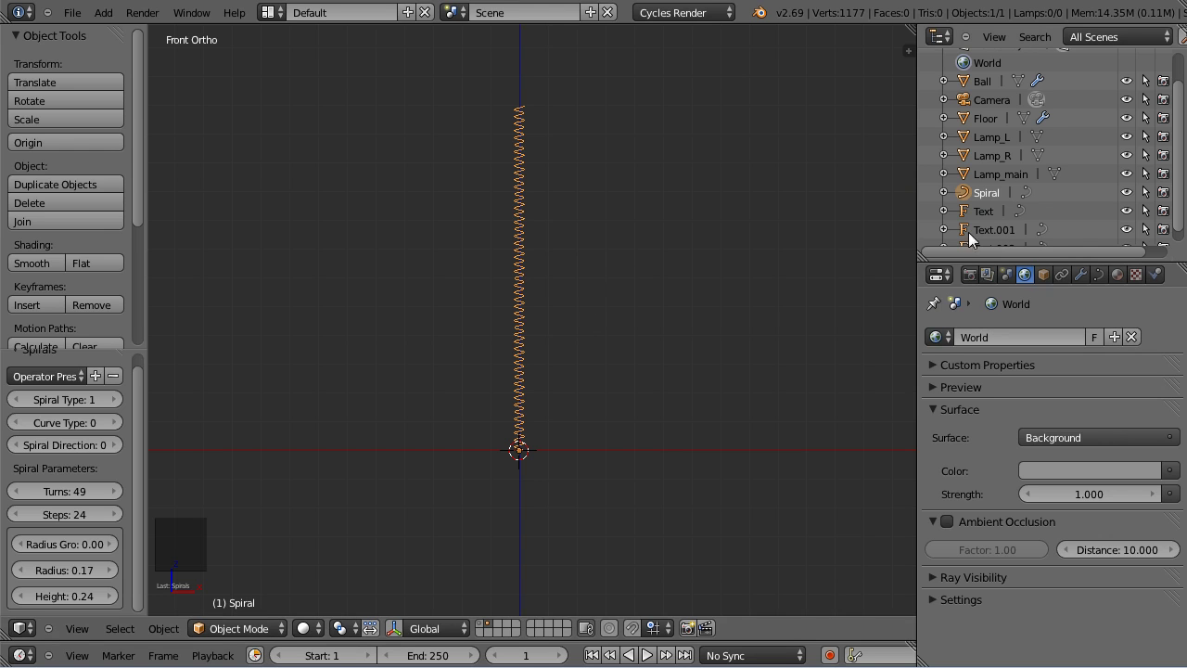
Add a new Plane beside the tall Spiral curve on the empty layer.
key("shift+a")
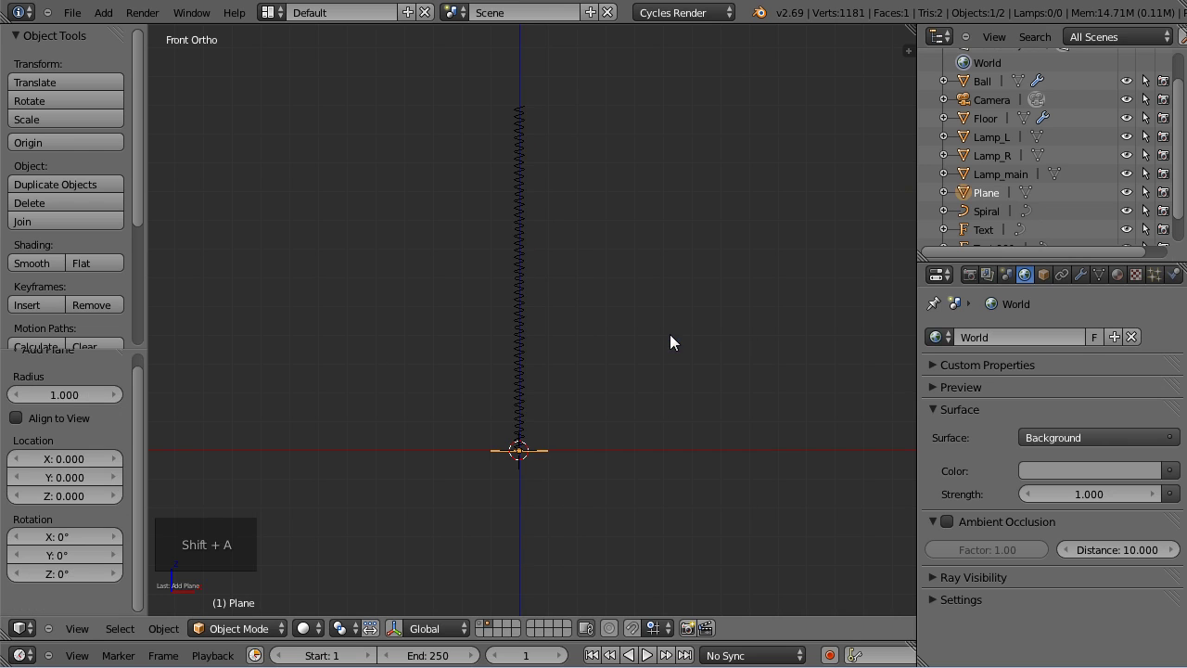
Orbit the view around the spiral to see the new plane at its base.
middle_click(577, 325)
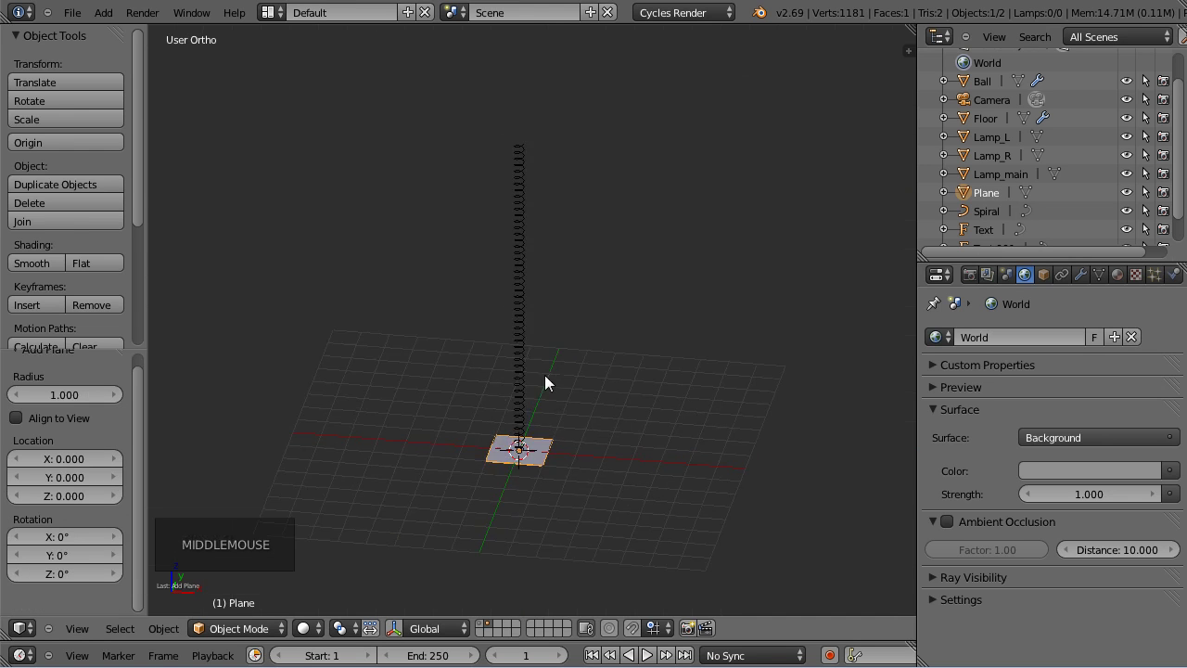
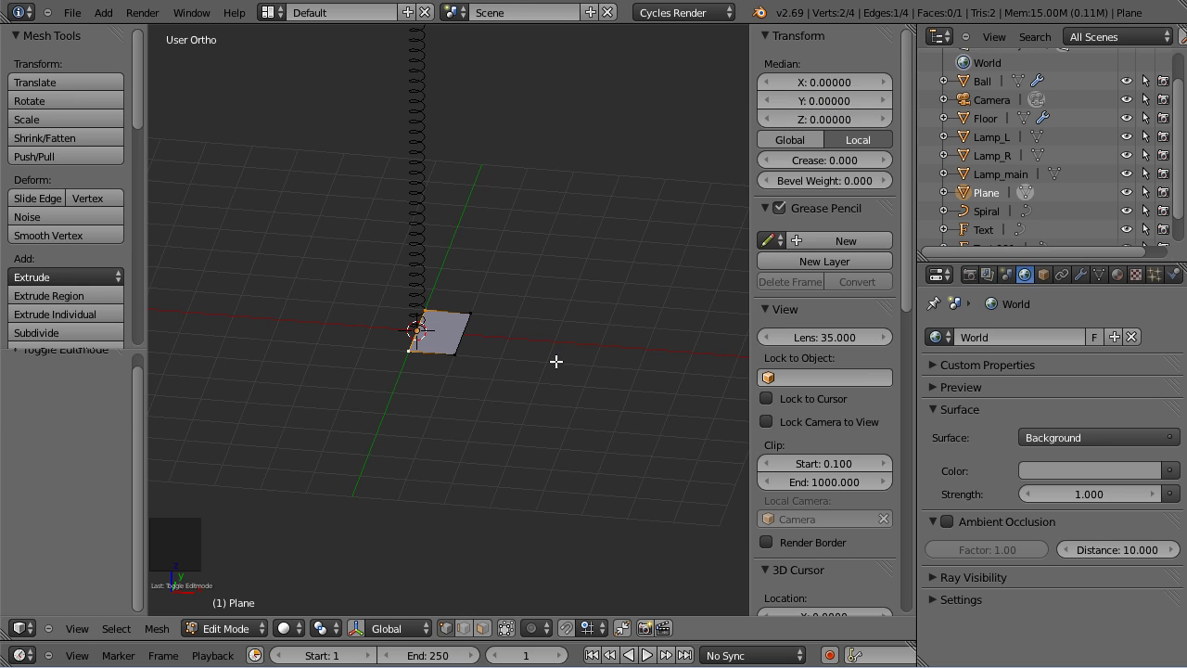
In Edit Mode, squash the plane along Y into a narrow strip.
key("t")
scroll("up", 3)
key("n")
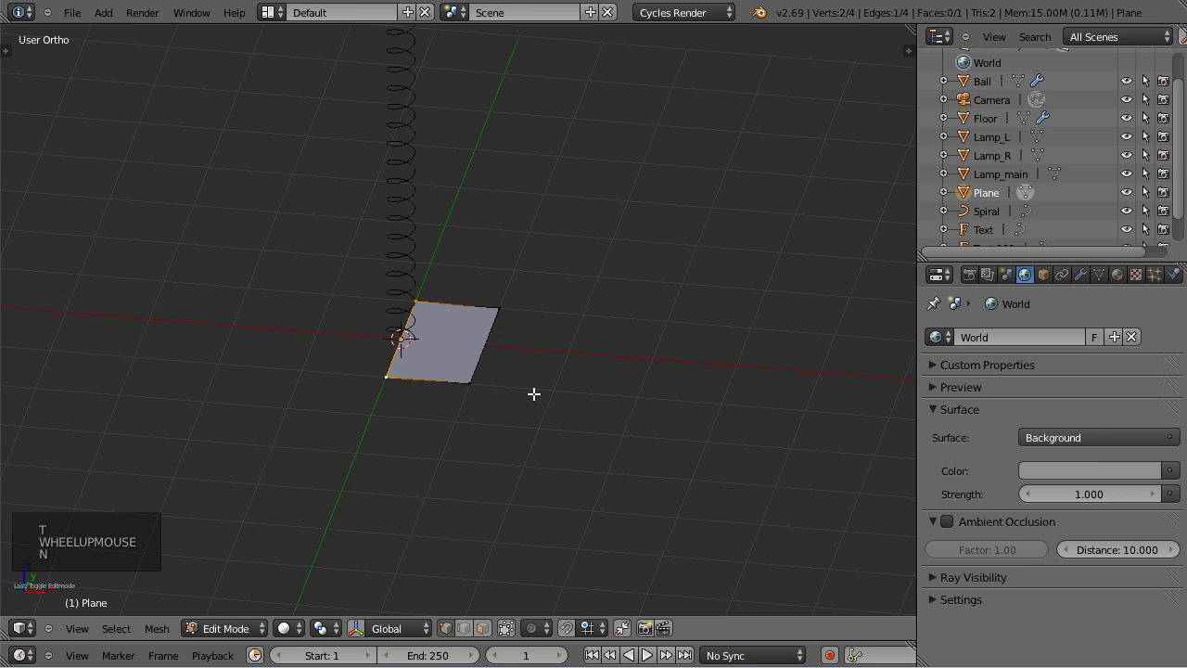
key("a")
key("a")
key("s")
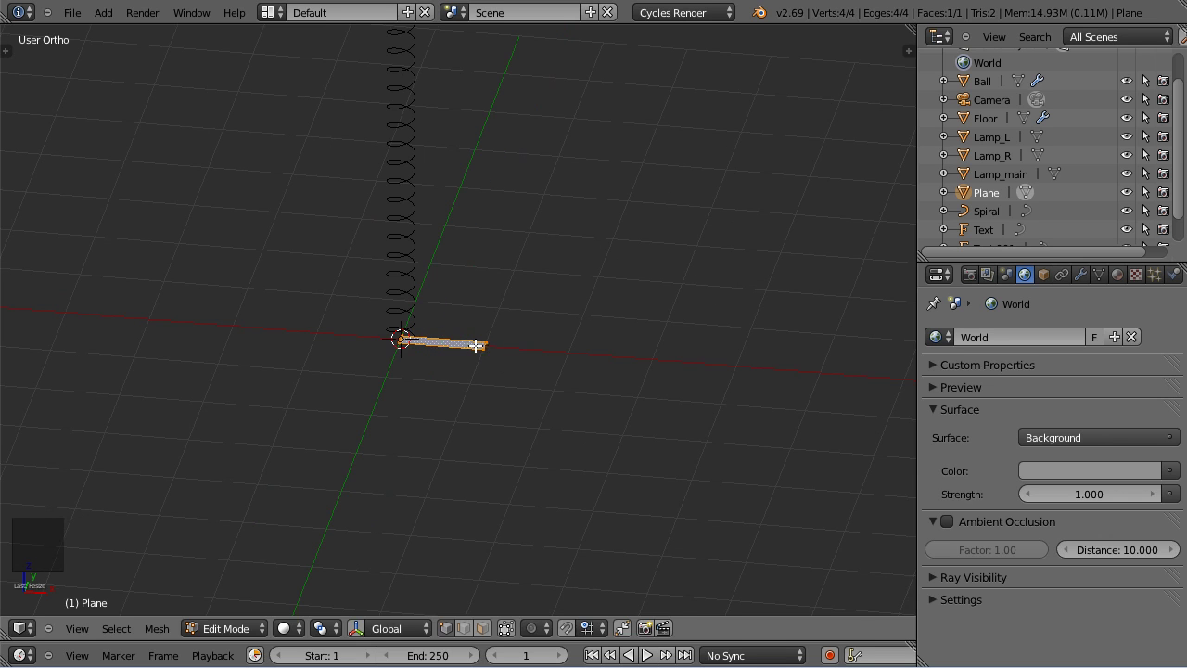
Stretch the strip's end out along X and loop-cut it into many fine segments.
right_click(497, 339)
right_click(490, 353)
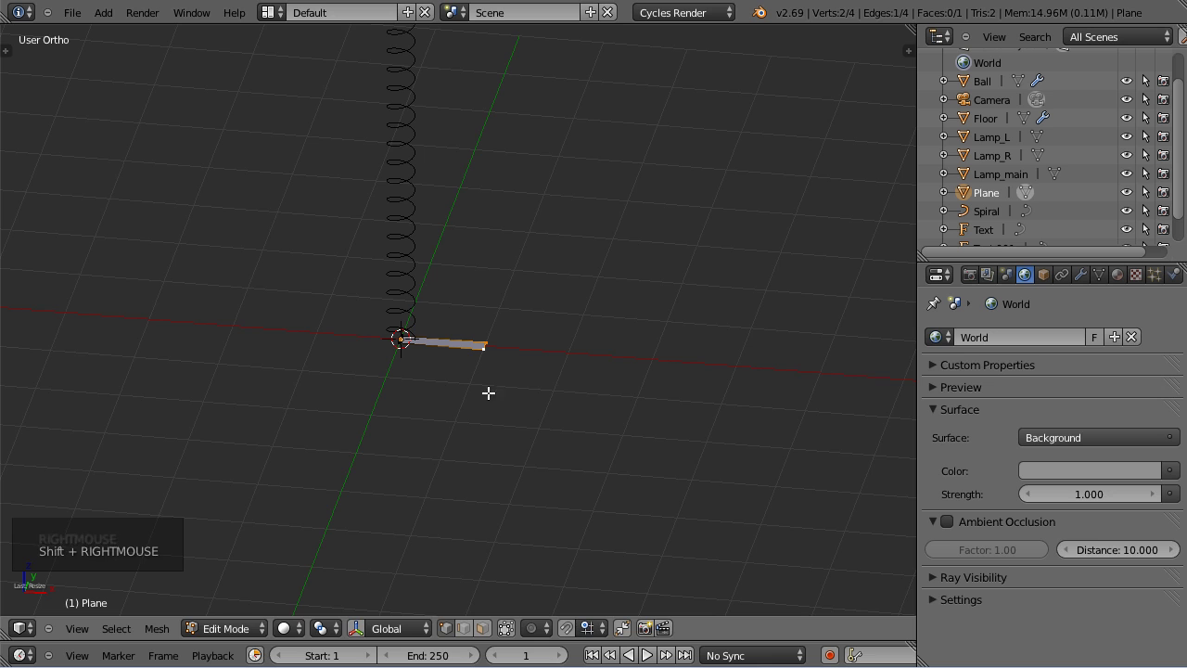
key("g")
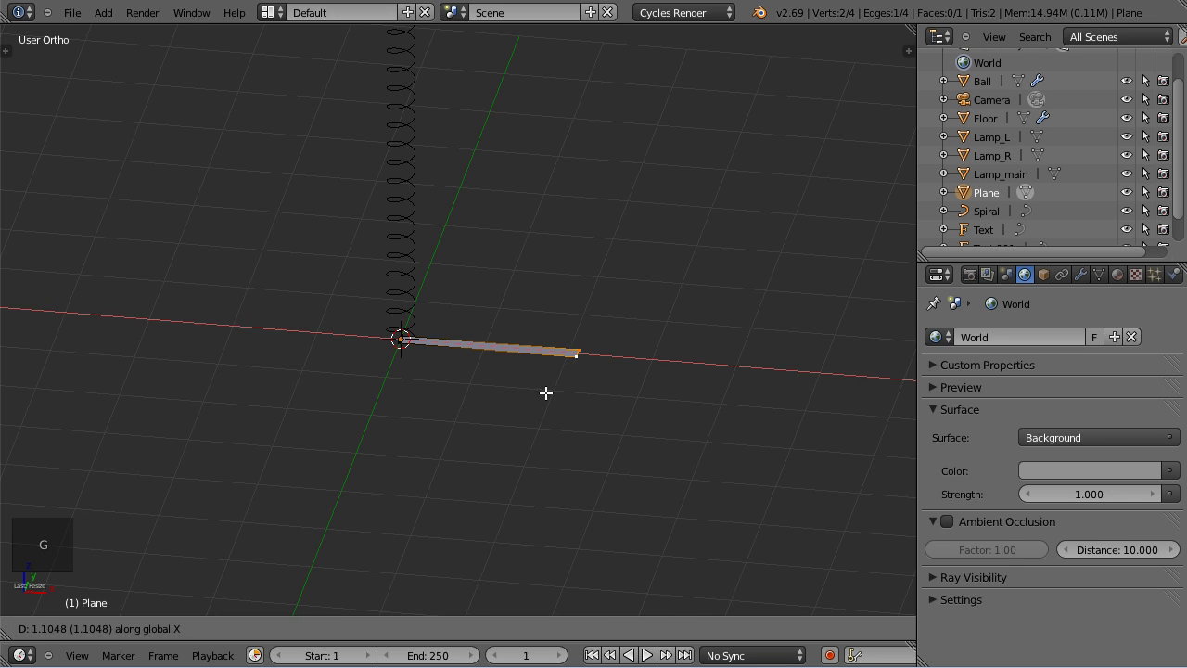
scroll("up", 3)
key("ctrl+r")
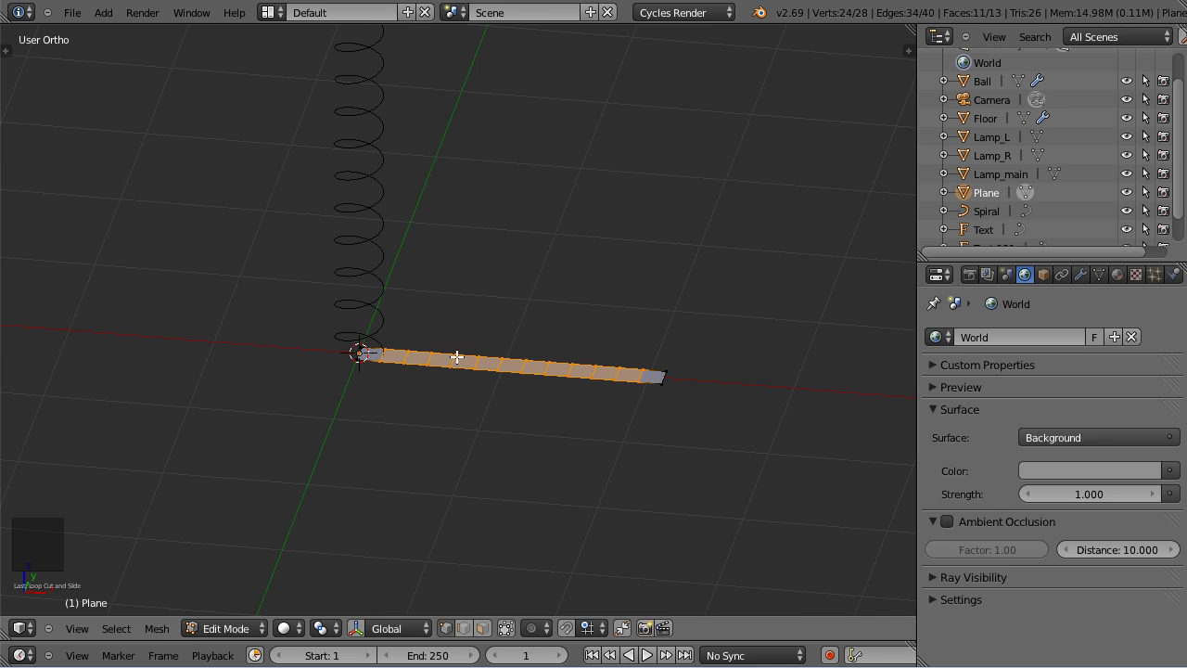
scroll("up", 3)
key("ctrl+r")
left_click(676, 381)
key("ctrl+r")
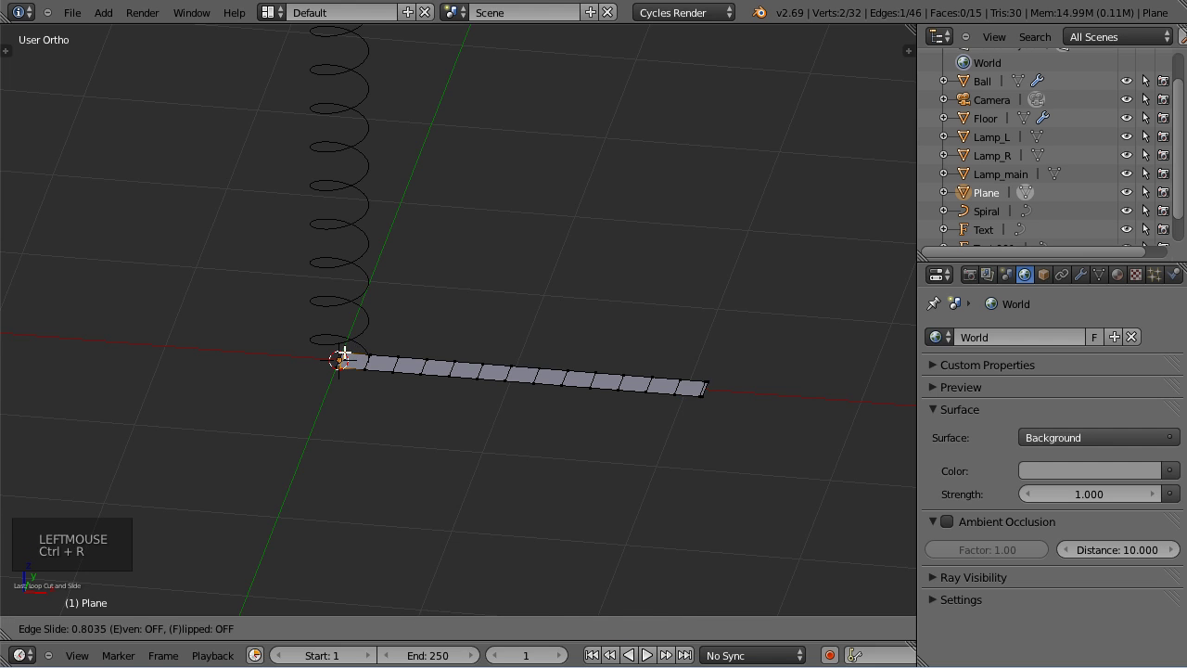
Leave Edit Mode and rename the strip object Cotillon in Object properties.
key("Tab")
scroll("down", 3)
scroll("down", 3)
middle_click(528, 254)
scroll("down", 3)
middle_click(530, 356)
right_click(437, 332)
right_click(490, 474)
left_click(1056, 287)
left_click(1028, 351)
key("l")
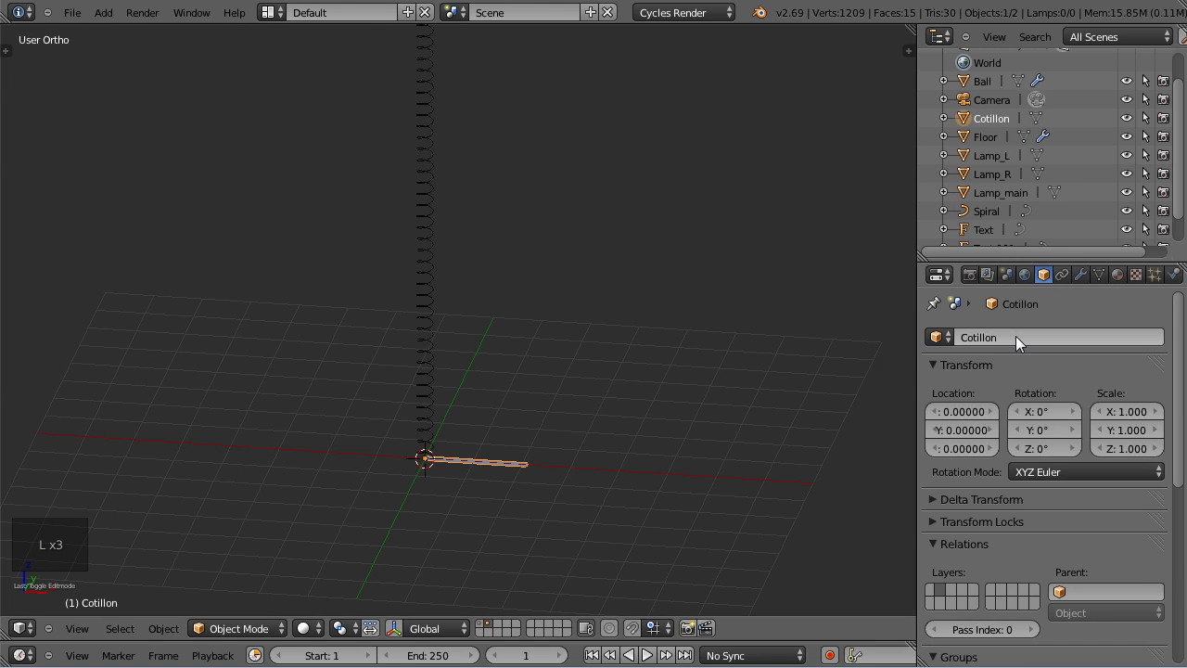
Give Cotillon a Curve modifier targeting Spiral, then an Array modifier.
left_click(1087, 278)
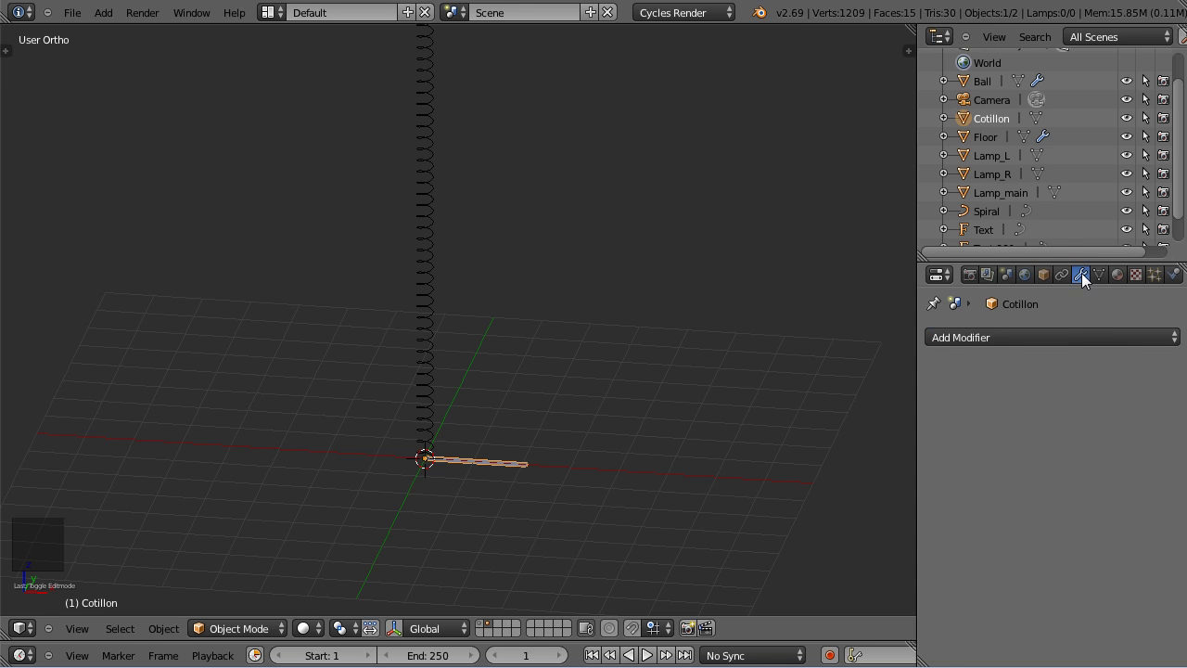
left_click(1067, 341)
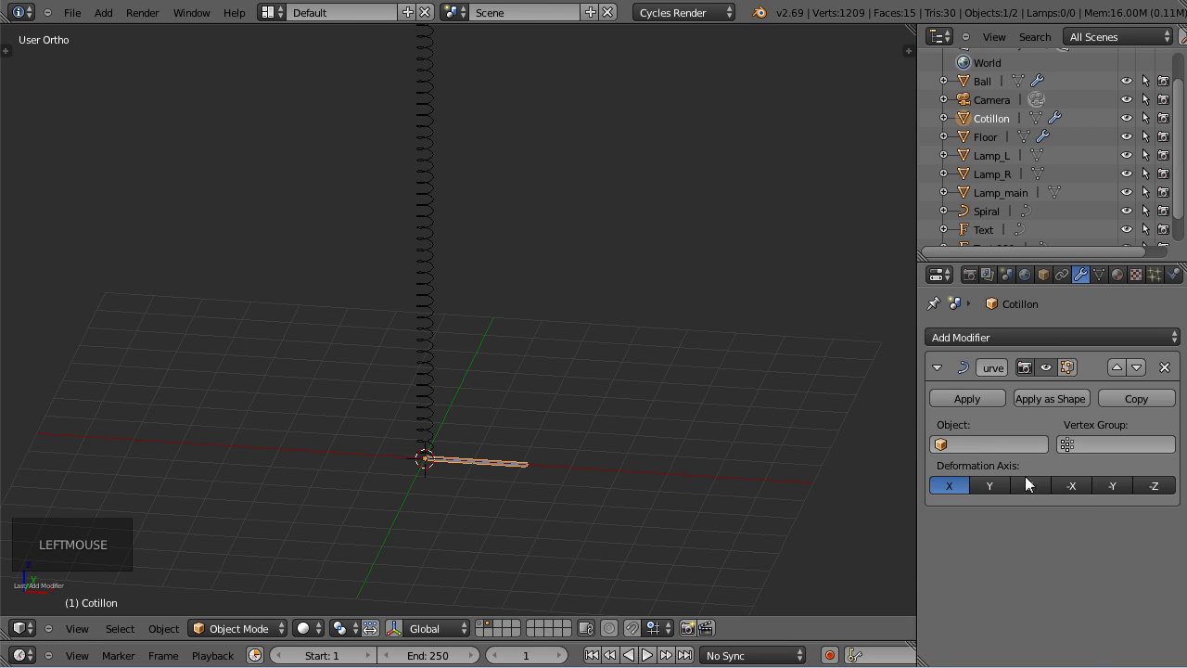
left_click(998, 452)
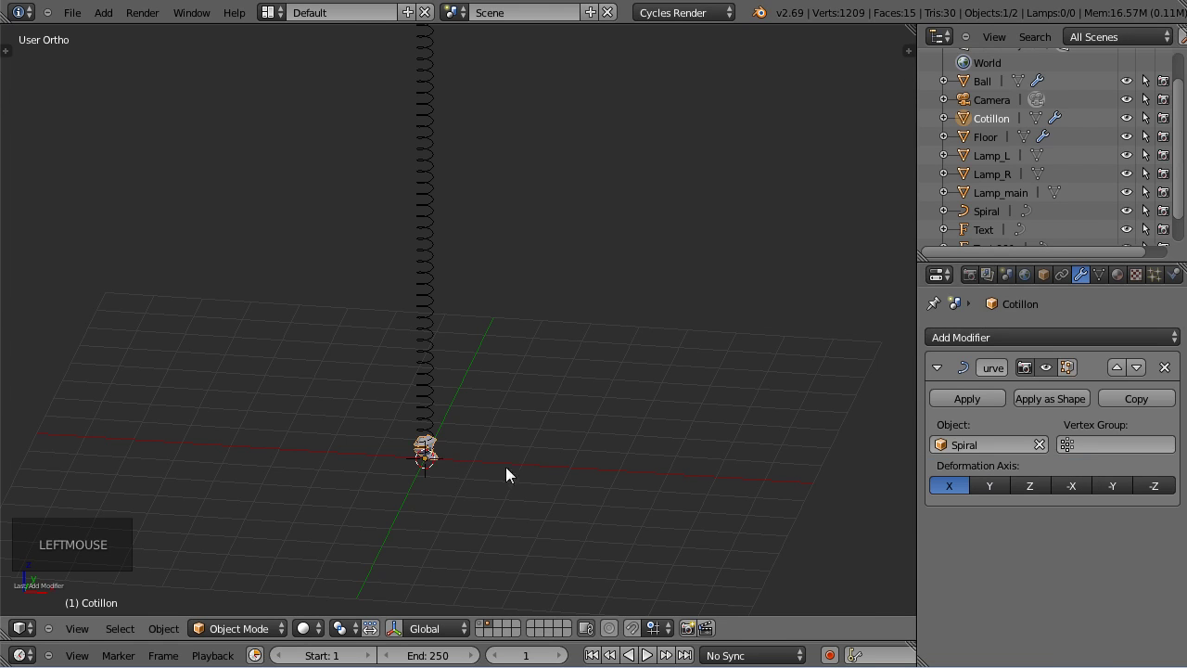
scroll("up", 3)
middle_click(502, 501)
scroll("up", 3)
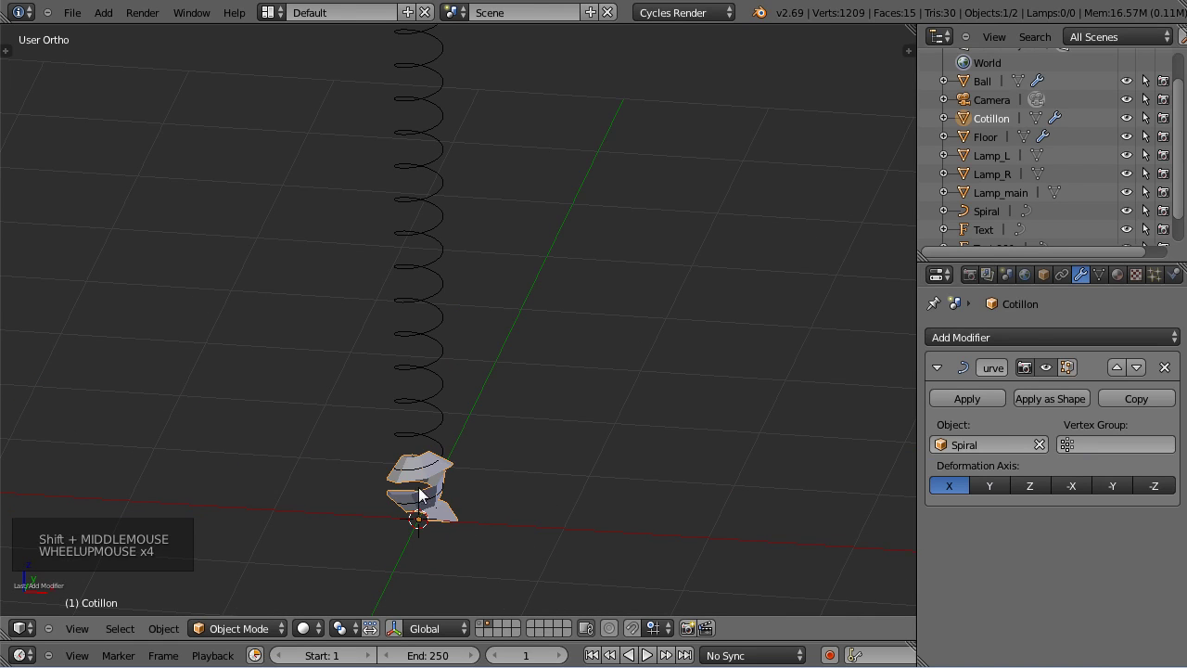
left_click(1101, 342)
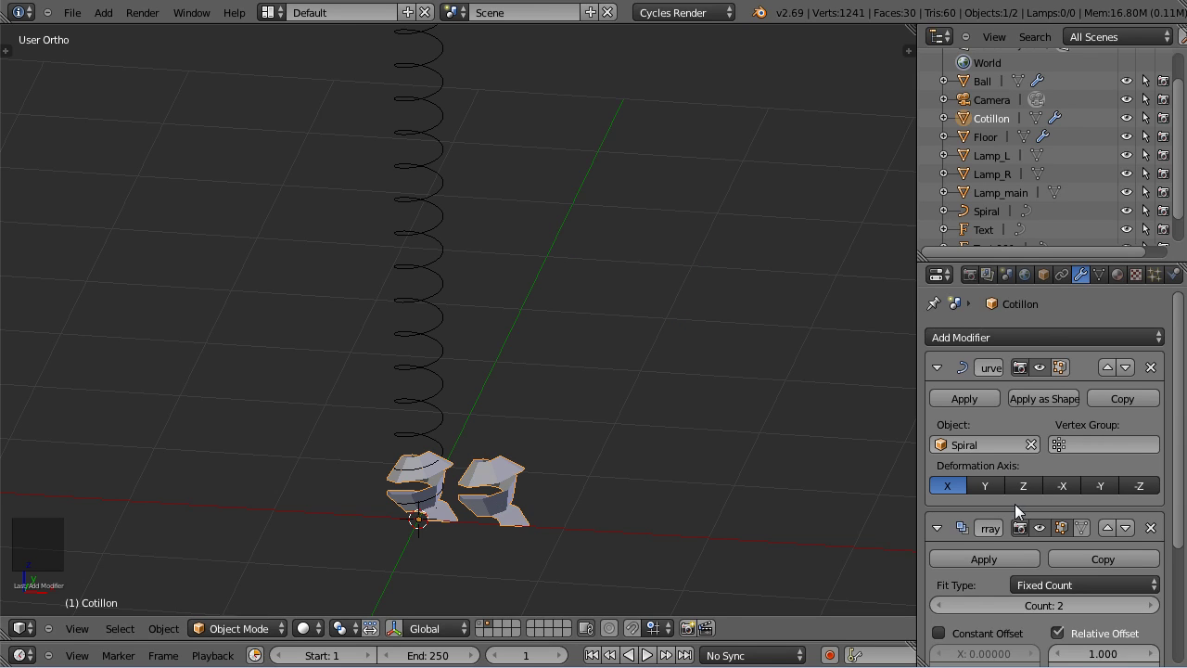
Collapse the Curve modifier and raise the Array Count to 25 so the strip winds up the spiral.
left_click(1118, 540)
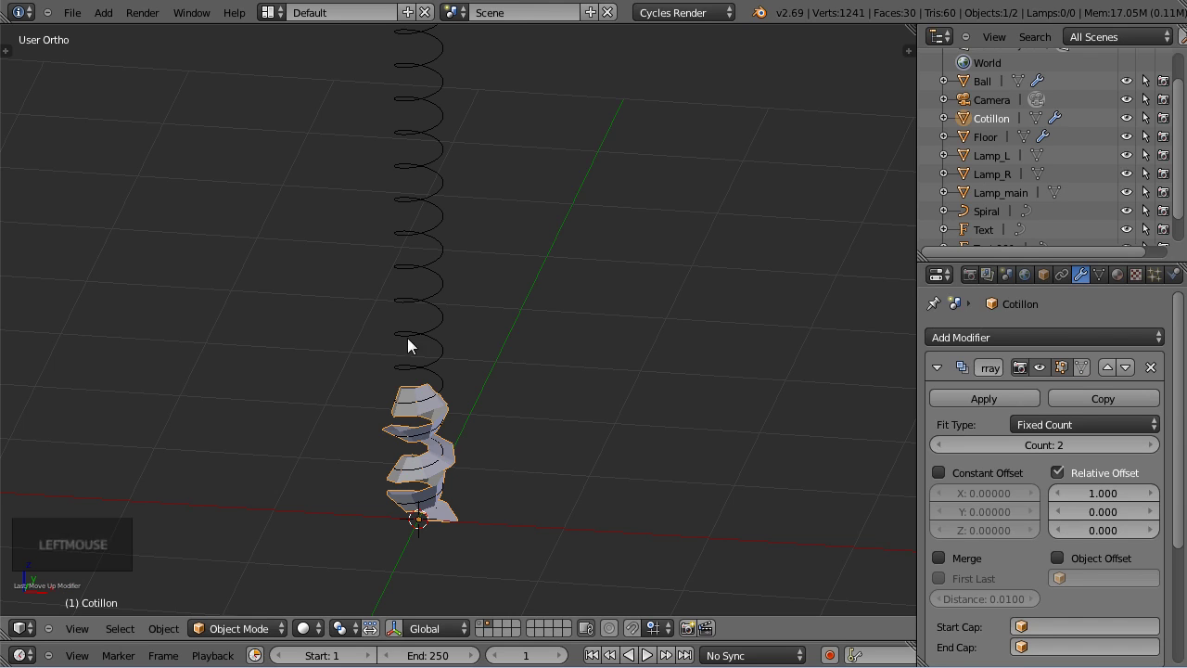
scroll("down", 3)
left_click(1159, 448)
left_click(1159, 448)
double_click(1159, 448)
scroll("down", 3)
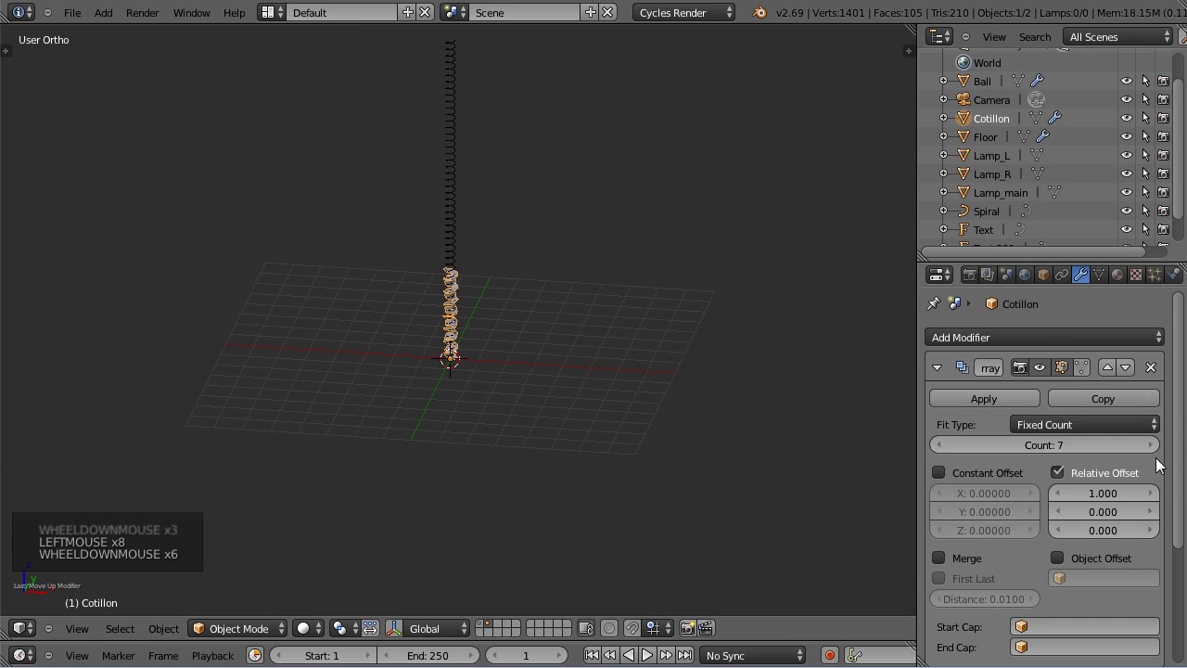
left_click(1162, 457)
left_click(1162, 457)
left_click(1161, 457)
left_click(1161, 457)
double_click(1162, 457)
left_click(1162, 457)
double_click(1162, 457)
left_click(1161, 458)
left_click(1162, 457)
left_click(1161, 457)
Orbit and pan around the twisted garland, ending in Front view.
middle_click(506, 146)
scroll("up", 3)
scroll("down", 3)
middle_click(628, 521)
middle_click(538, 422)
key("KP_1")
scroll("up", 3)
middle_click(656, 424)
scroll("up", 3)
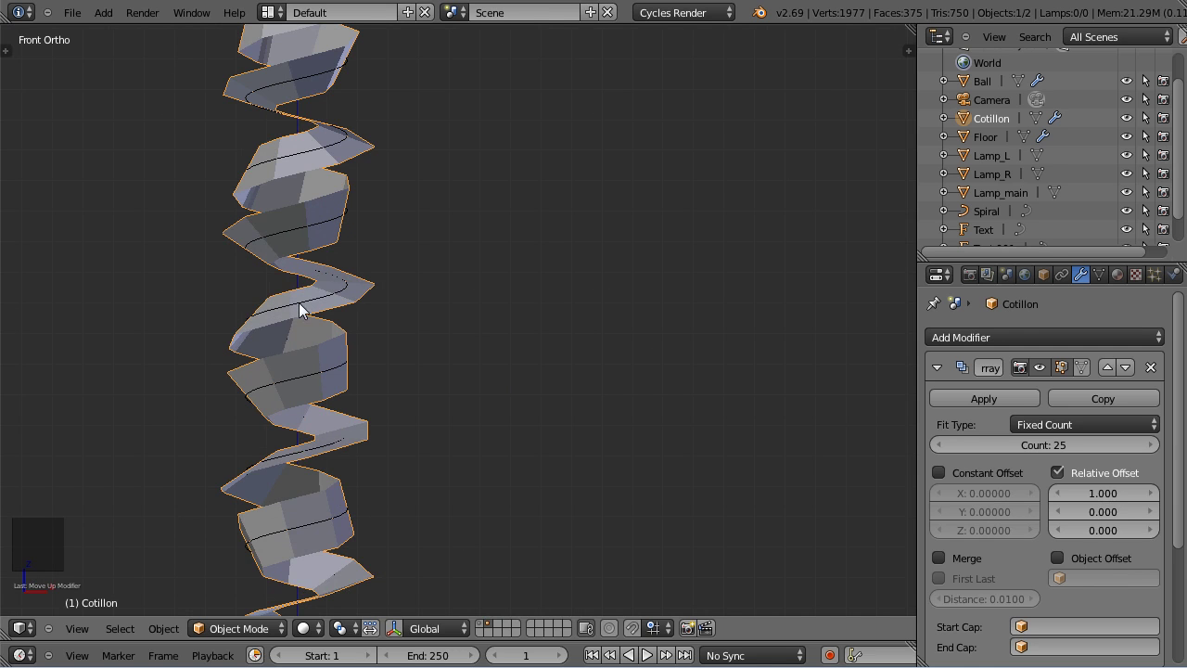
key("Tab")
key("Tab")
right_click(301, 232)
key("Tab")
right_click(310, 228)
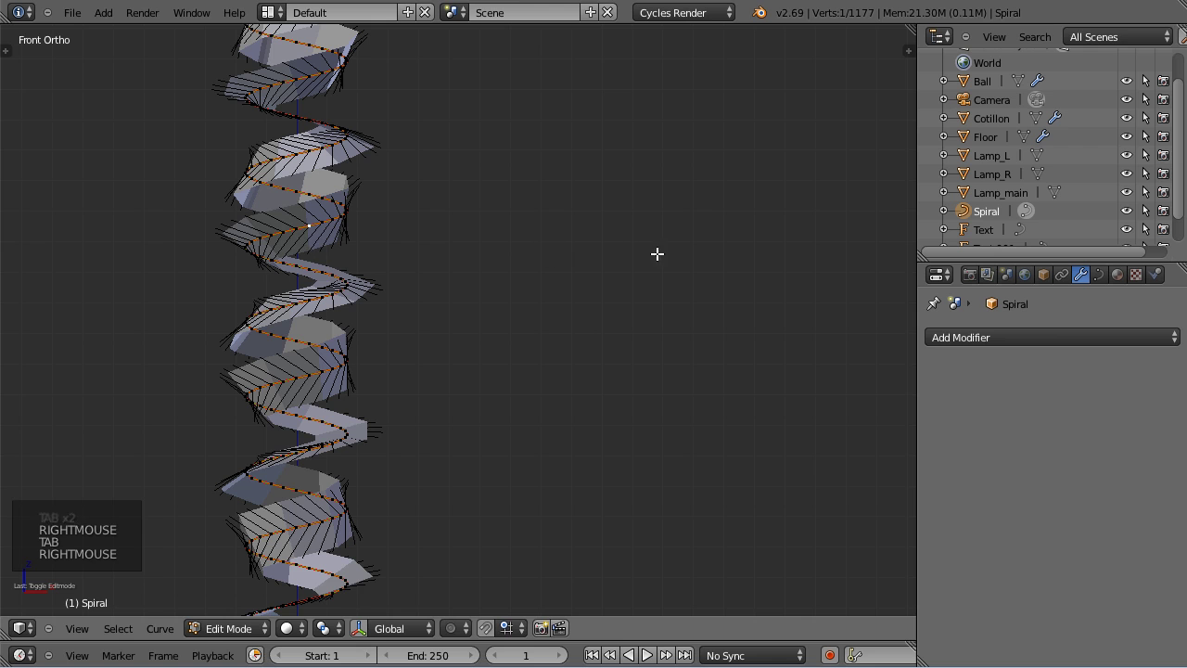
key("ctrl+t")
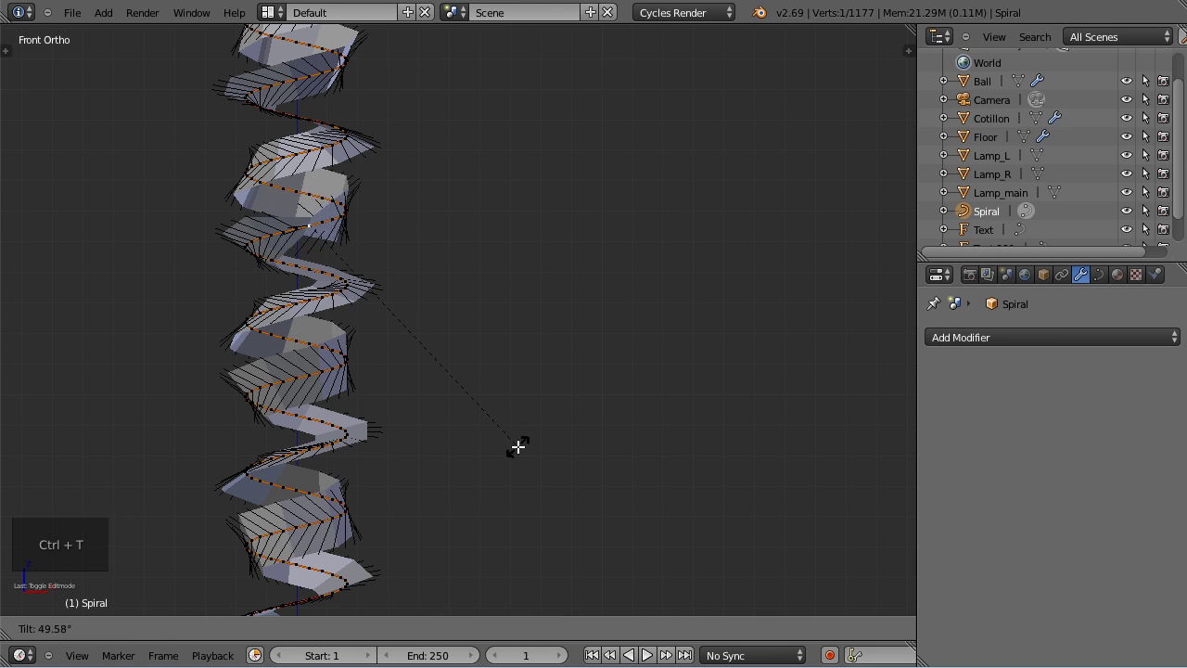
key("Tab")
scroll("down", 3)
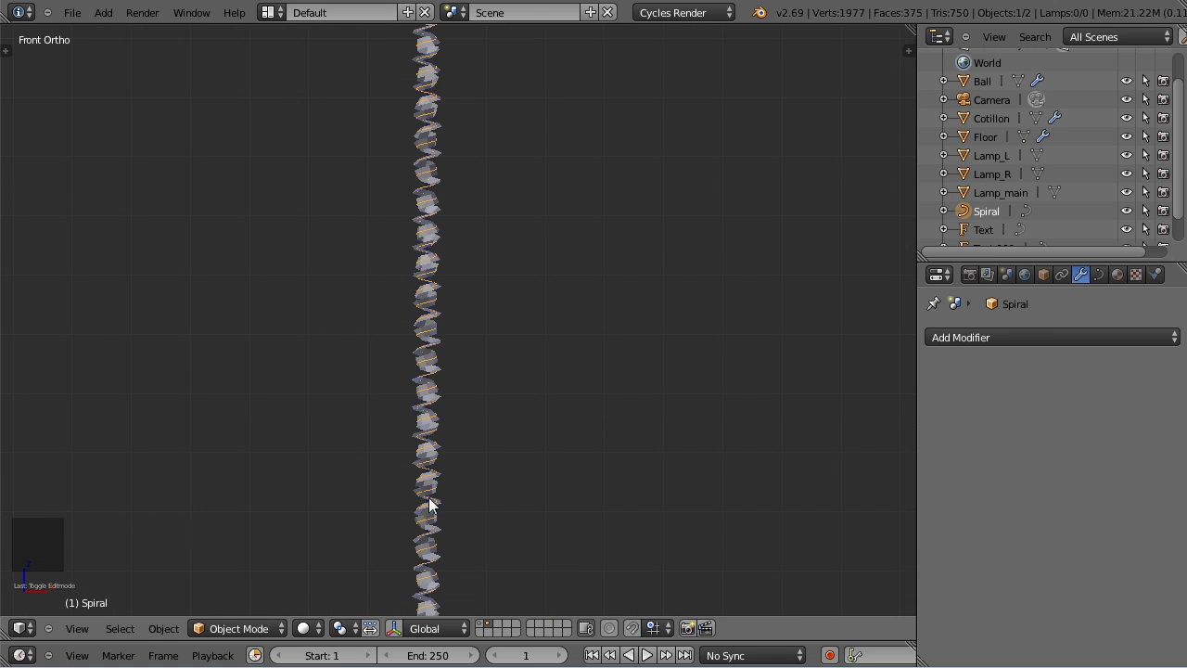
scroll("down", 3)
scroll("down", 3)
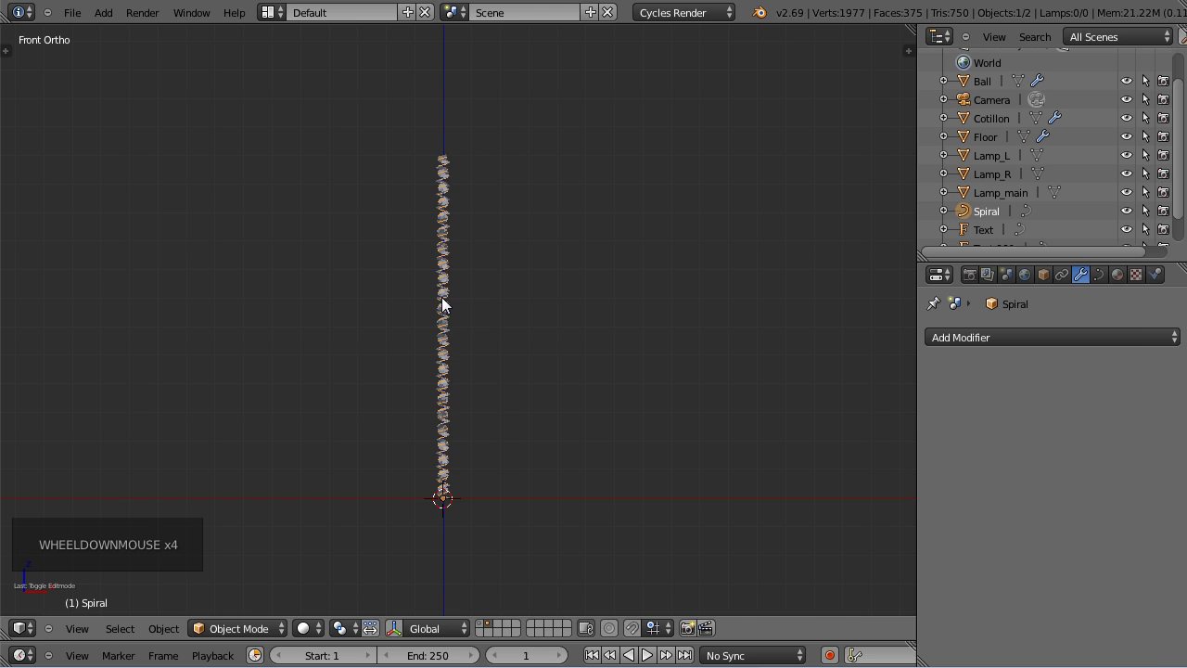
right_click(447, 309)
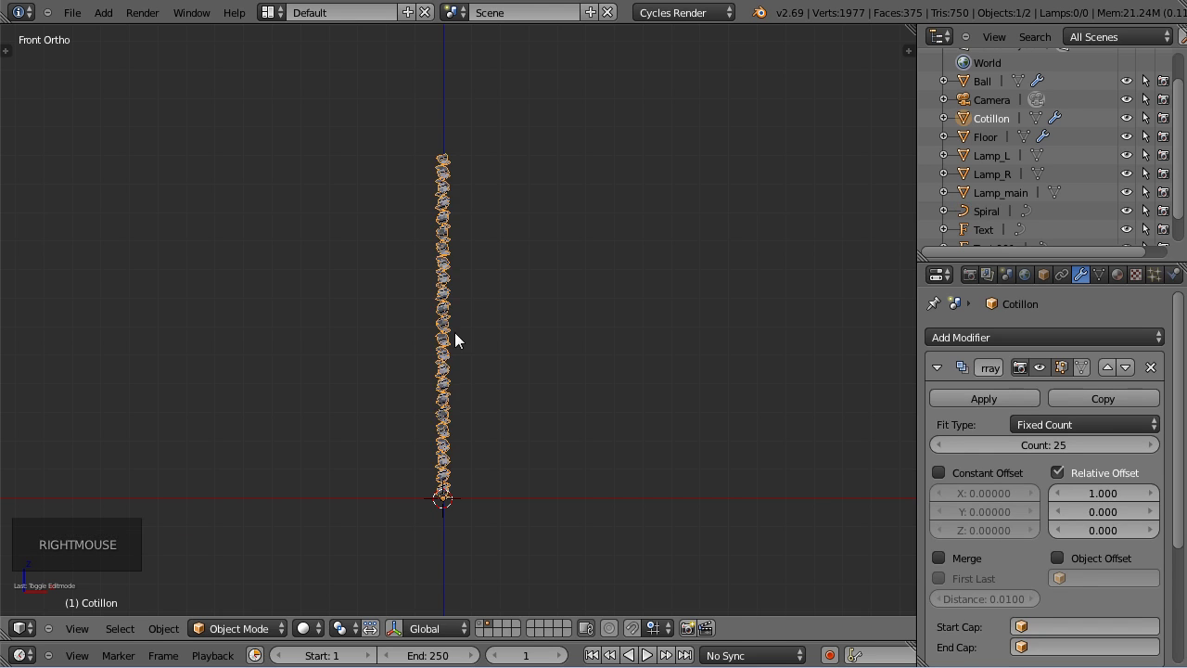
scroll("up", 3)
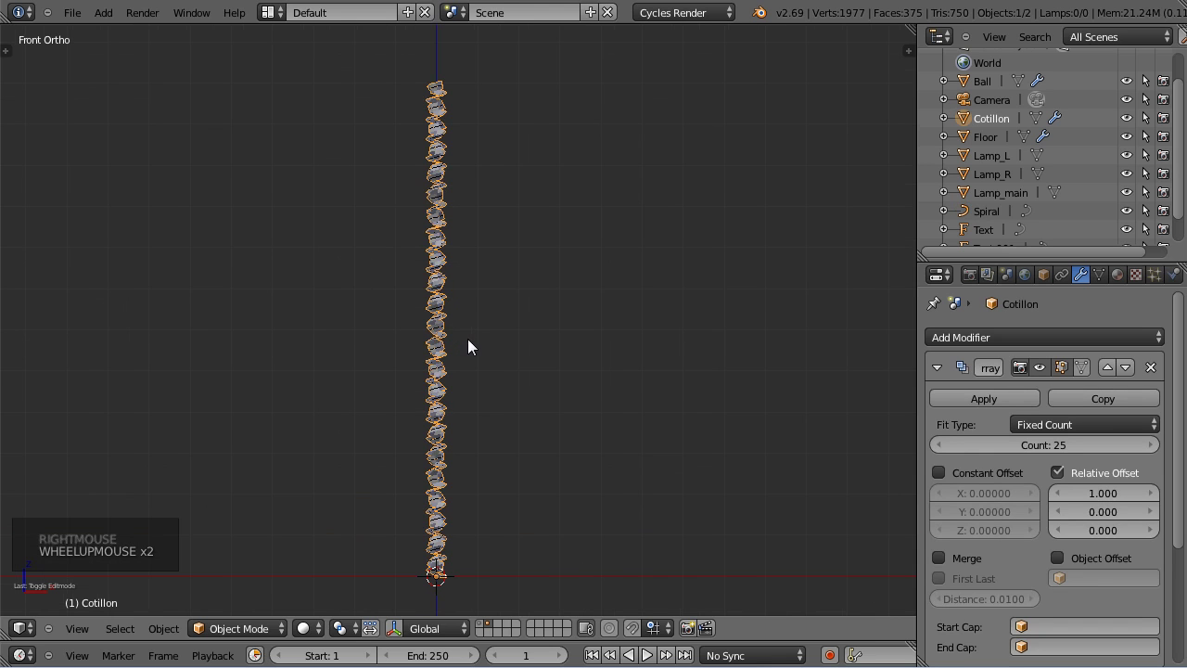
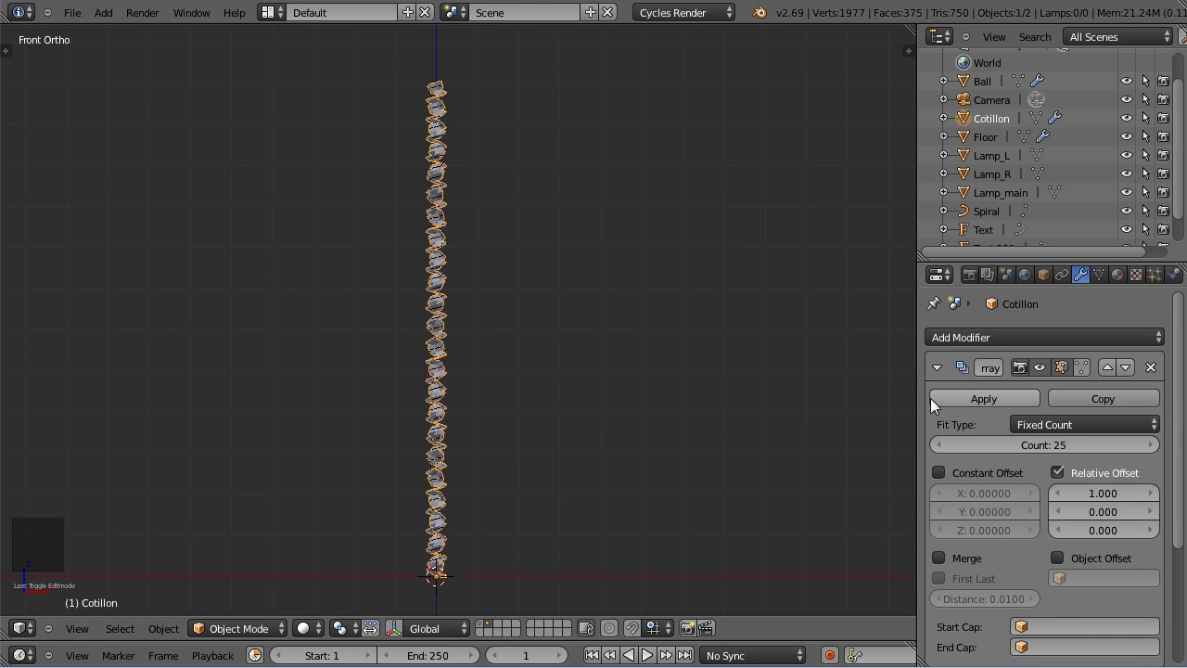
Apply the Array and Curve modifiers so the garland becomes real mesh geometry.
left_click(979, 409)
left_click(979, 410)
key("Tab")
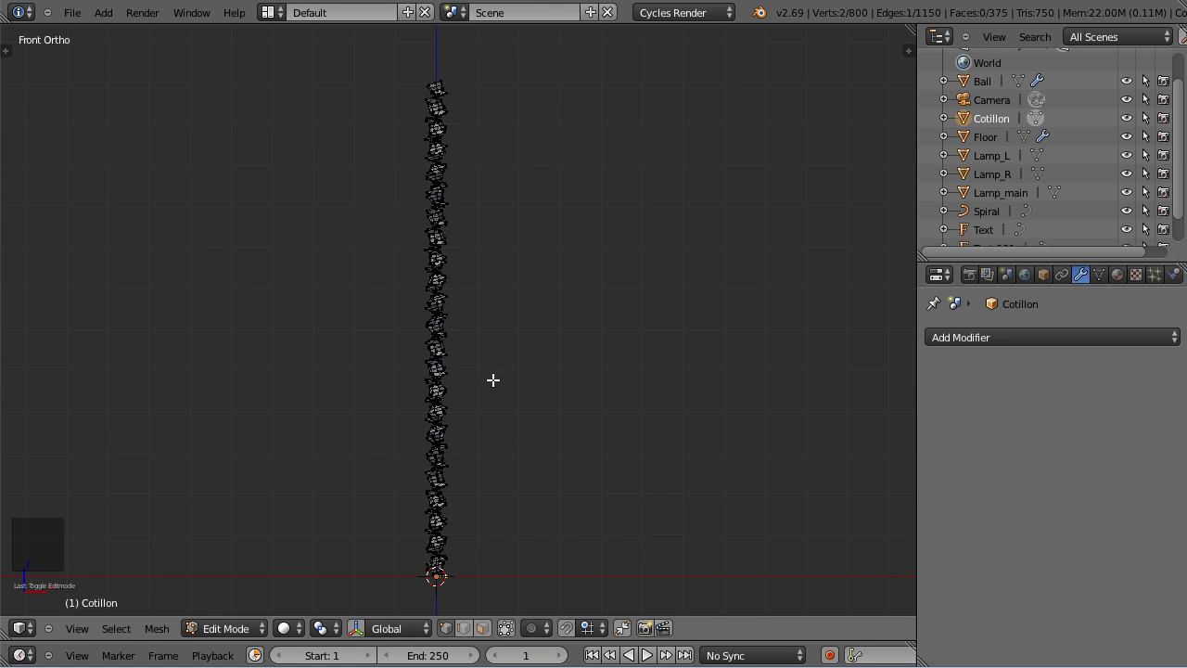
Select all garland vertices and Remove Doubles, merging 48 duplicates.
key("a")
key("a")
key("w")
key("w")
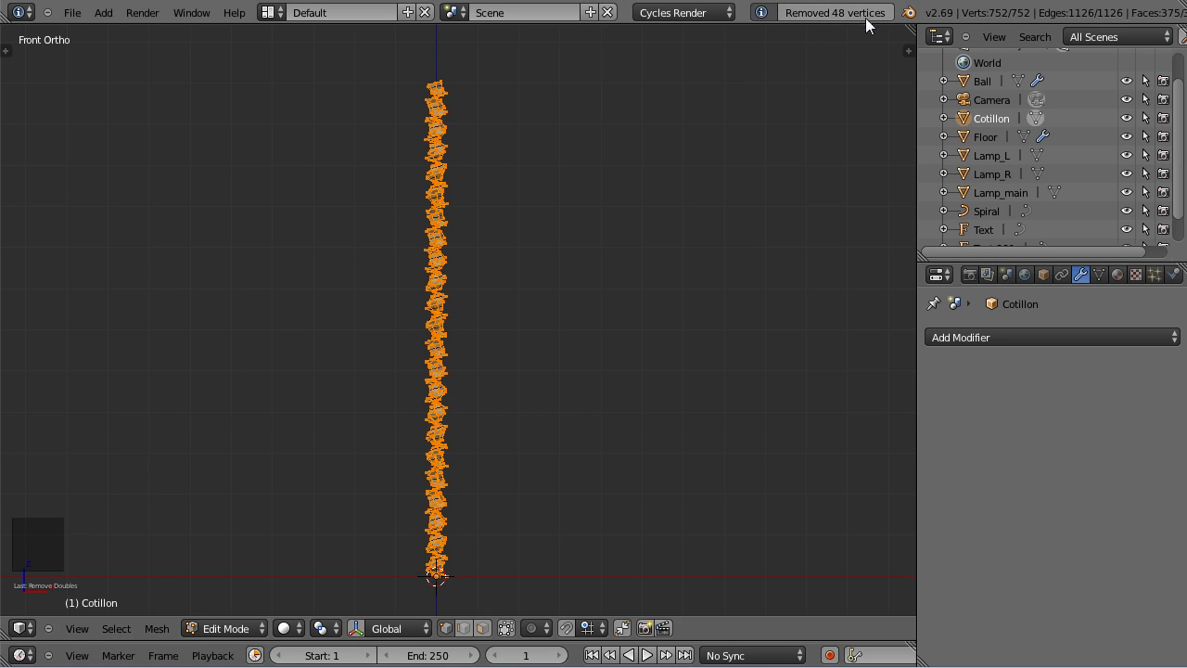
key("Tab")
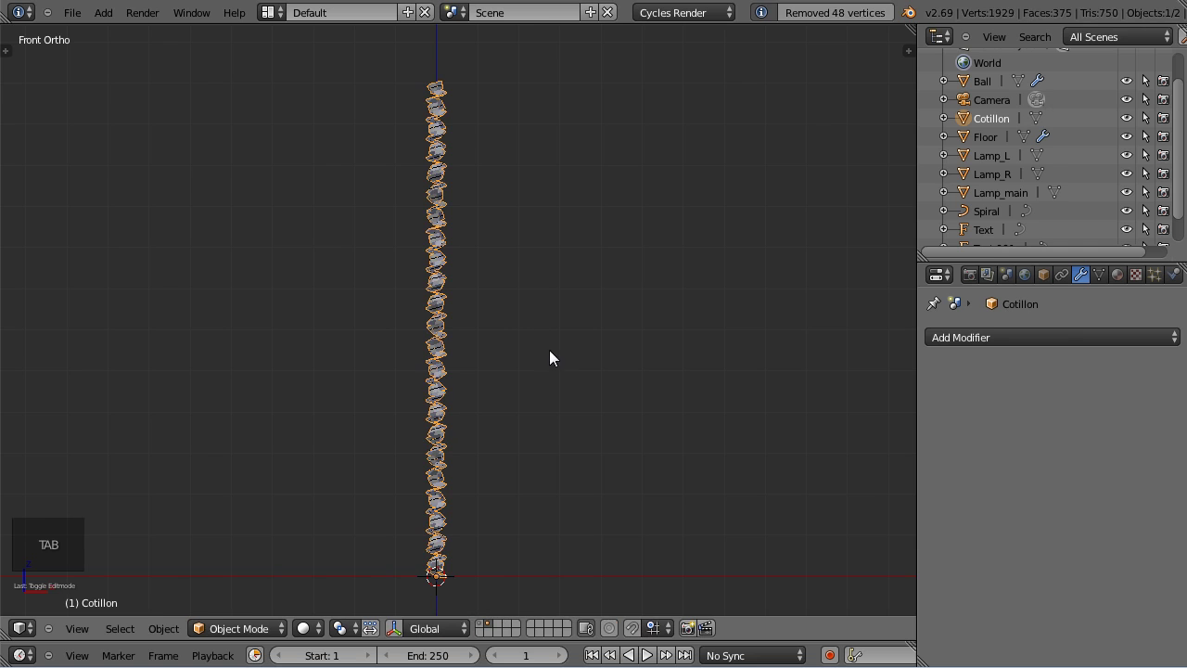
Rotate the Cotillon garland to lie horizontally along the ground line in Front view.
middle_click(623, 433)
scroll("down", 3)
key("r")
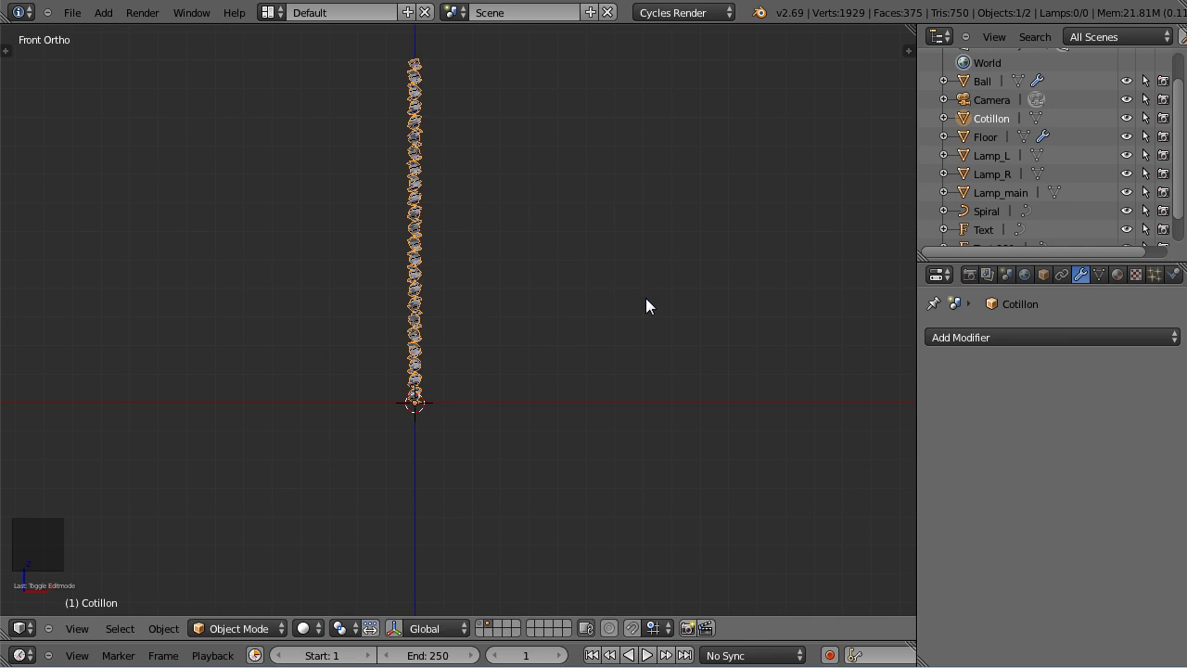
key("r")
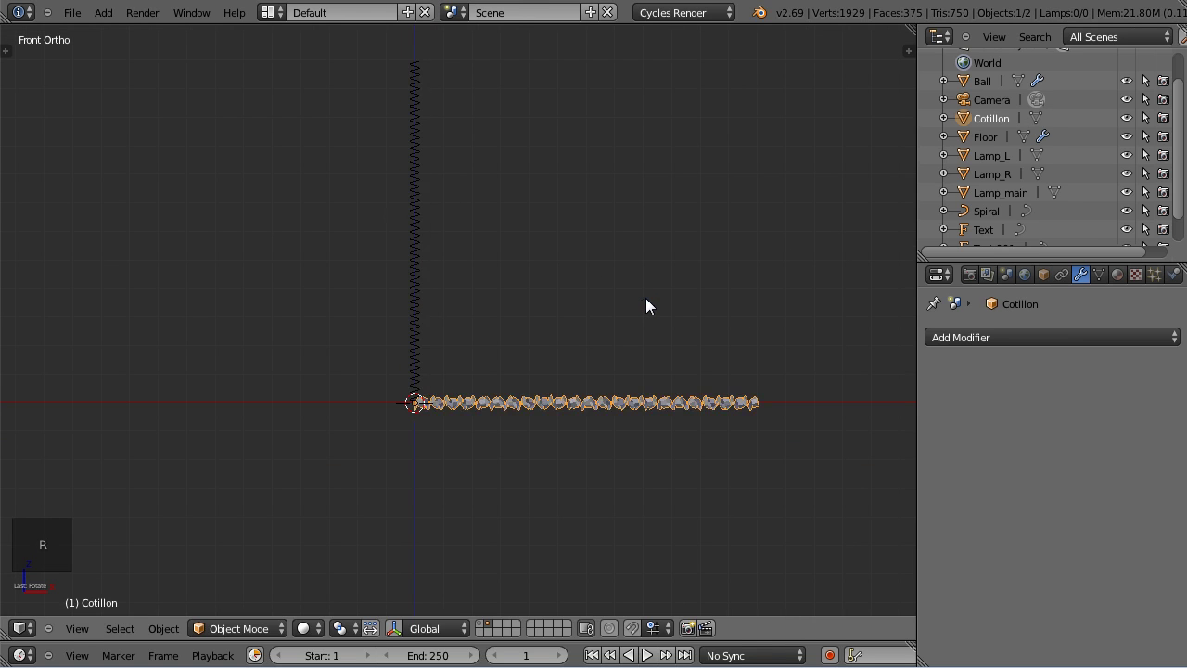
scroll("up", 3)
middle_click(681, 395)
scroll("up", 3)
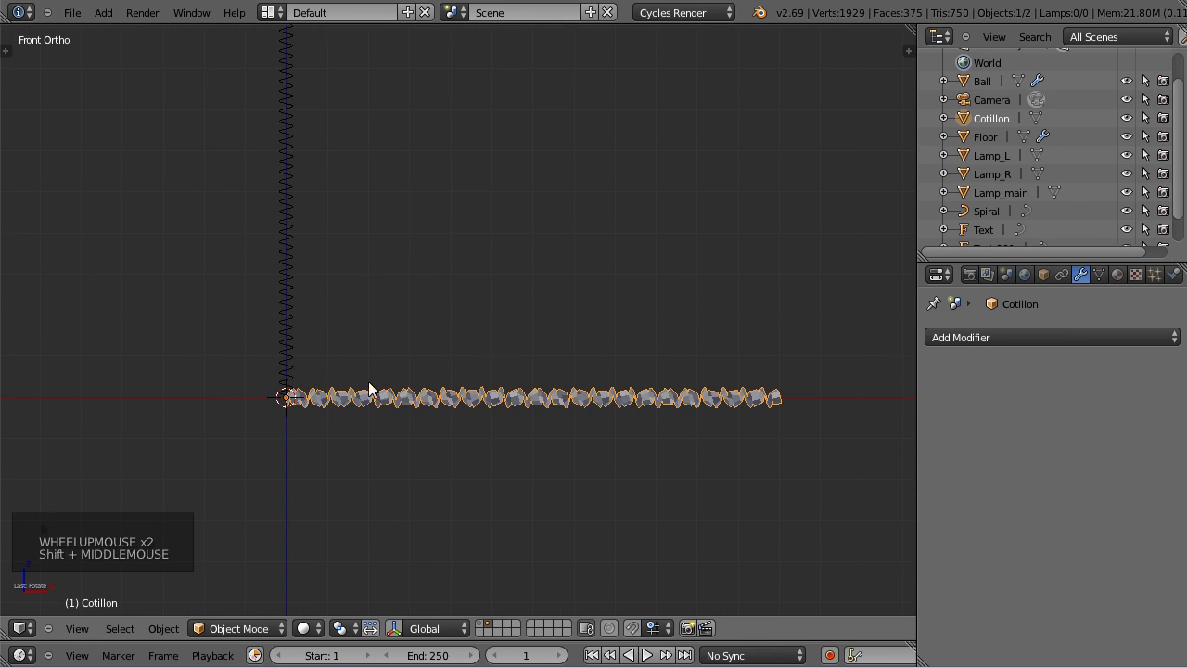
scroll("up", 3)
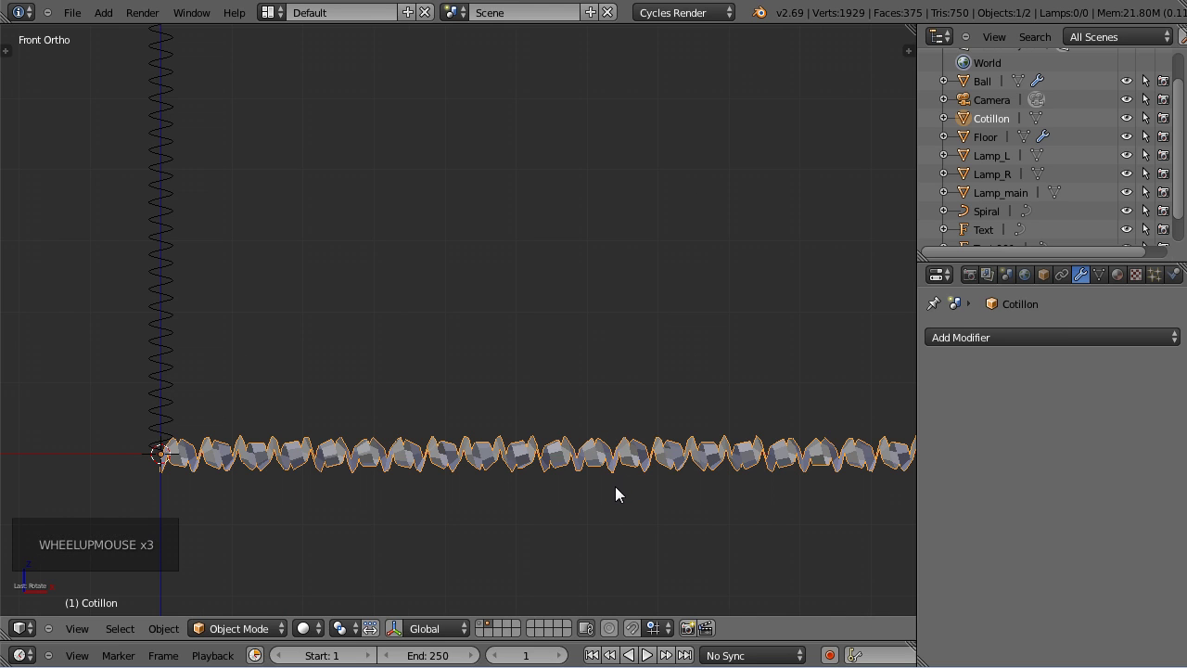
Smooth the garland with a level-2 Subdivision Surface and move it away, leaving only the Spiral visible.
key("ctrl+2")
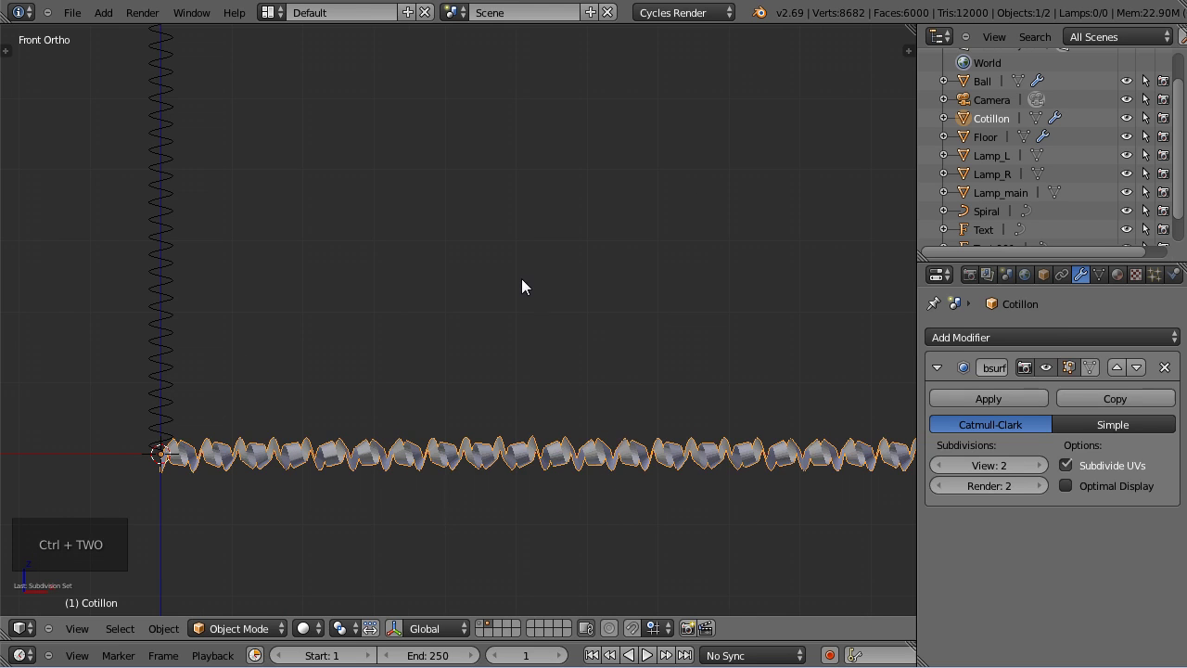
key("t")
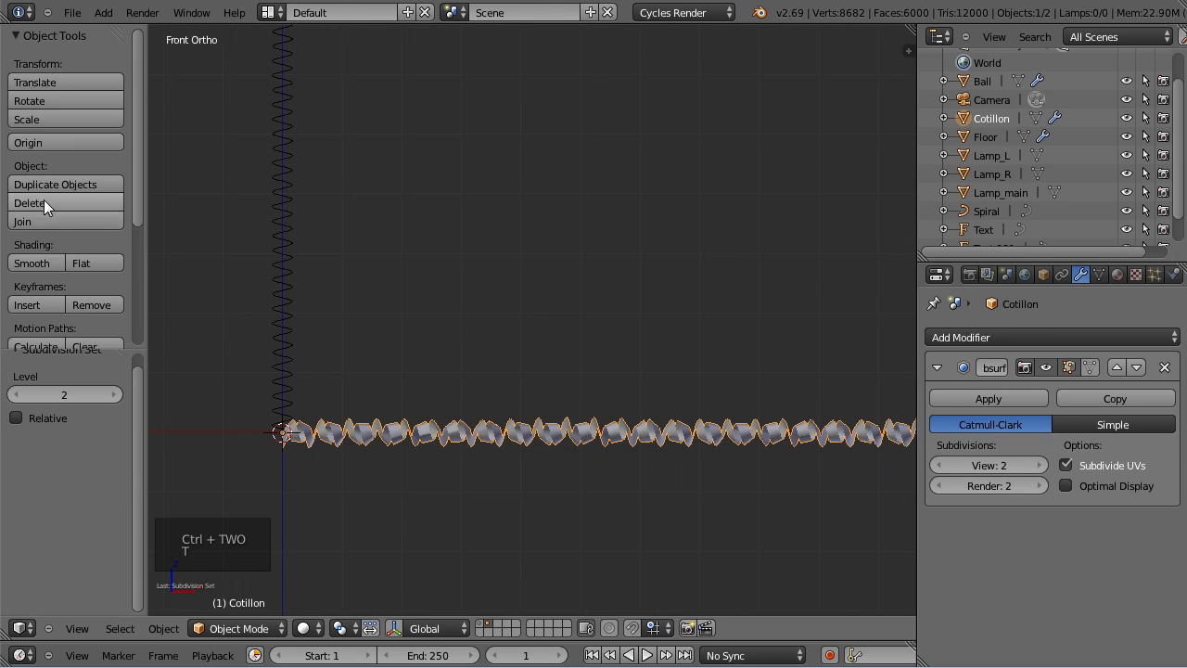
left_click(45, 265)
key("t")
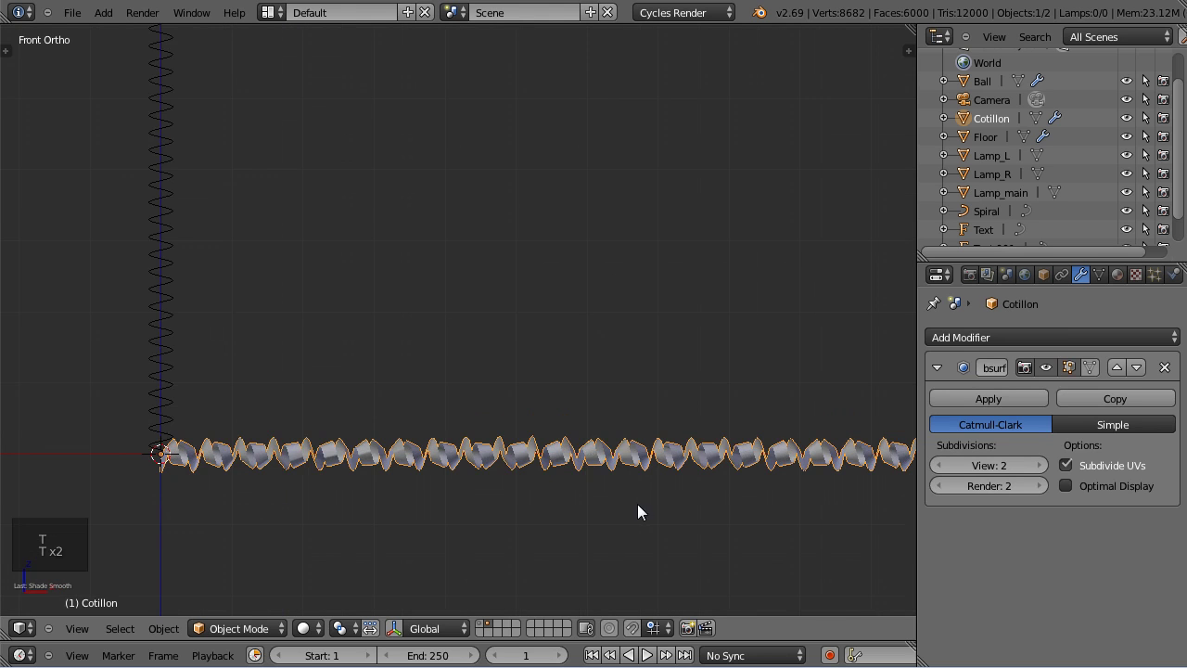
scroll("down", 3)
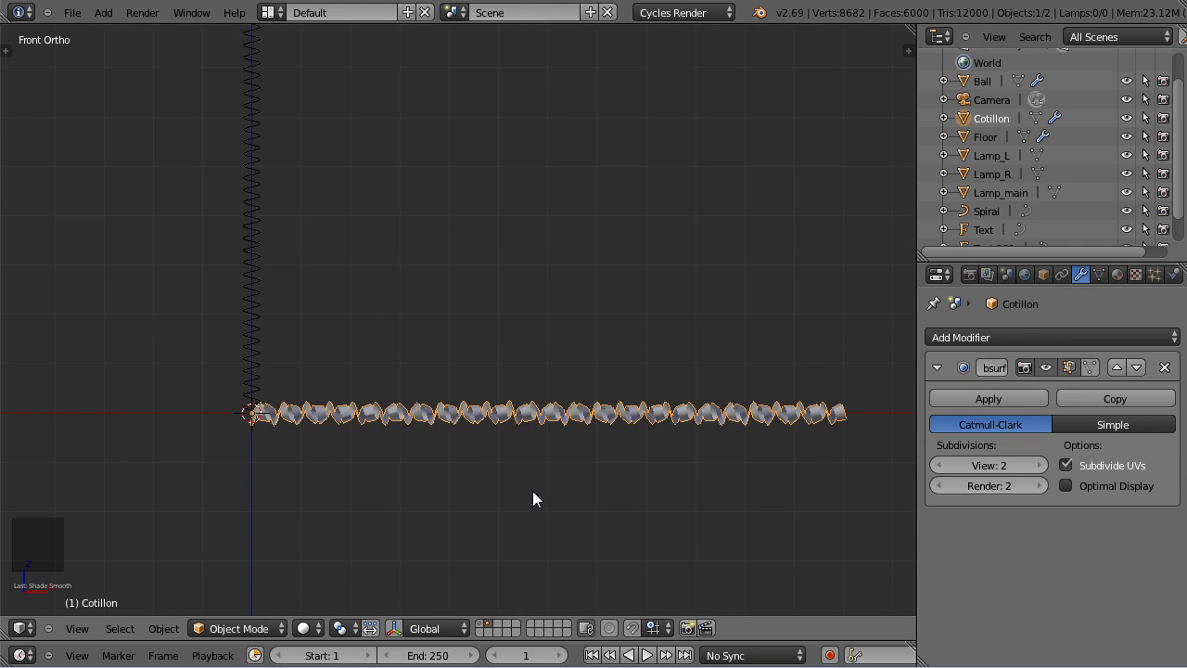
key("m")
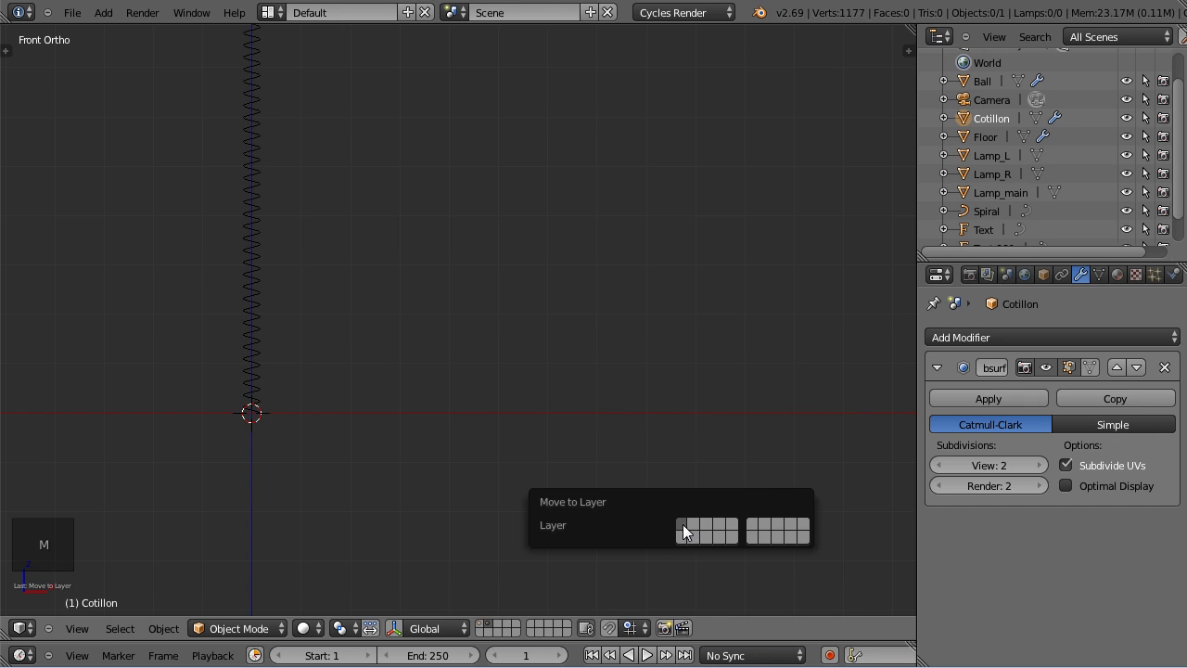
Delete the Spiral curve and frame the full 2014 scene again.
right_click(261, 235)
key("x")
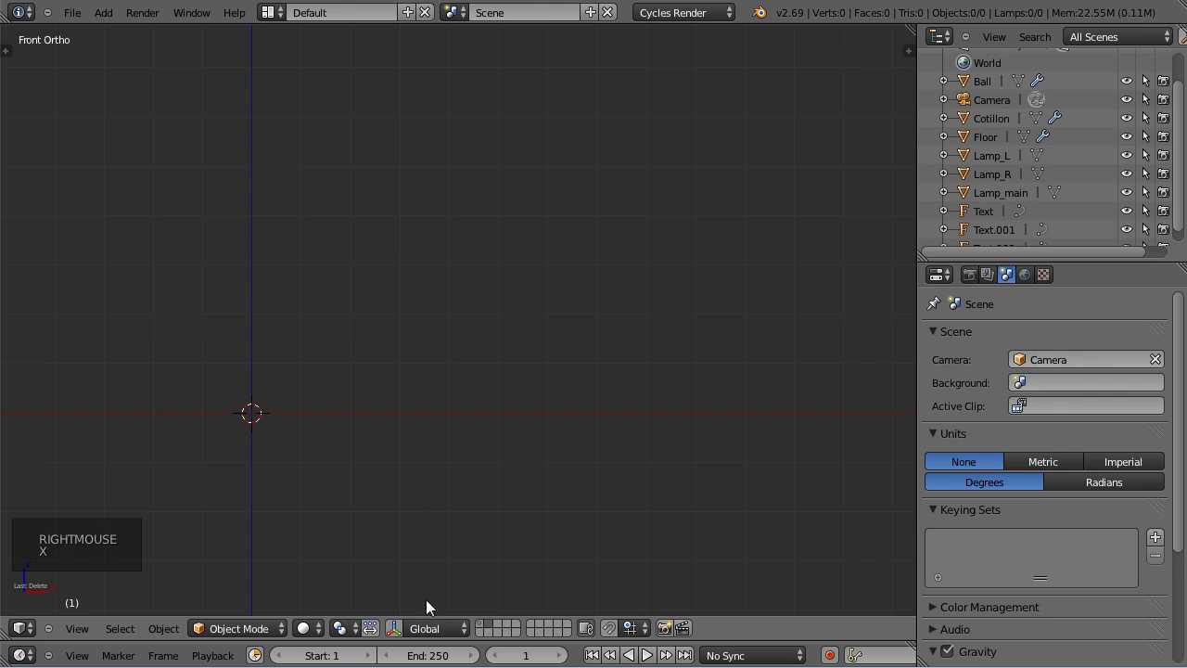
left_click(485, 633)
scroll("down", 3)
scroll("up", 3)
middle_click(452, 514)
scroll("down", 3)
scroll("up", 3)
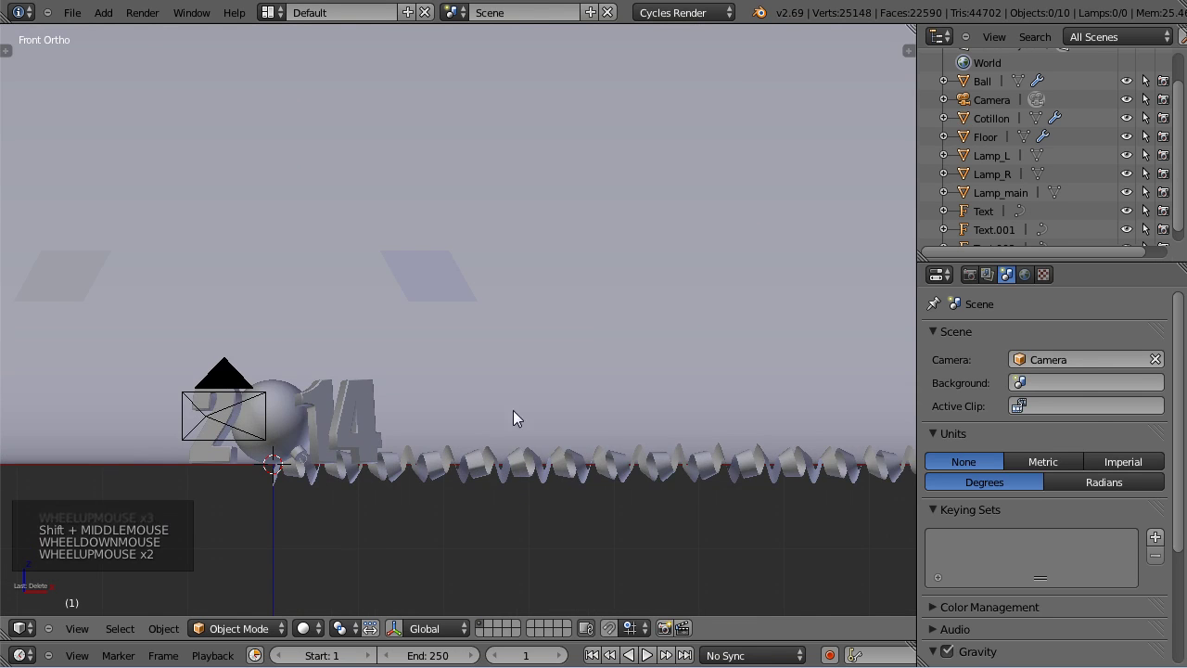
middle_click(422, 290)
Select the Cotillon garland and scale it down in front view to lie along the floor.
right_click(491, 488)
key("KP_1")
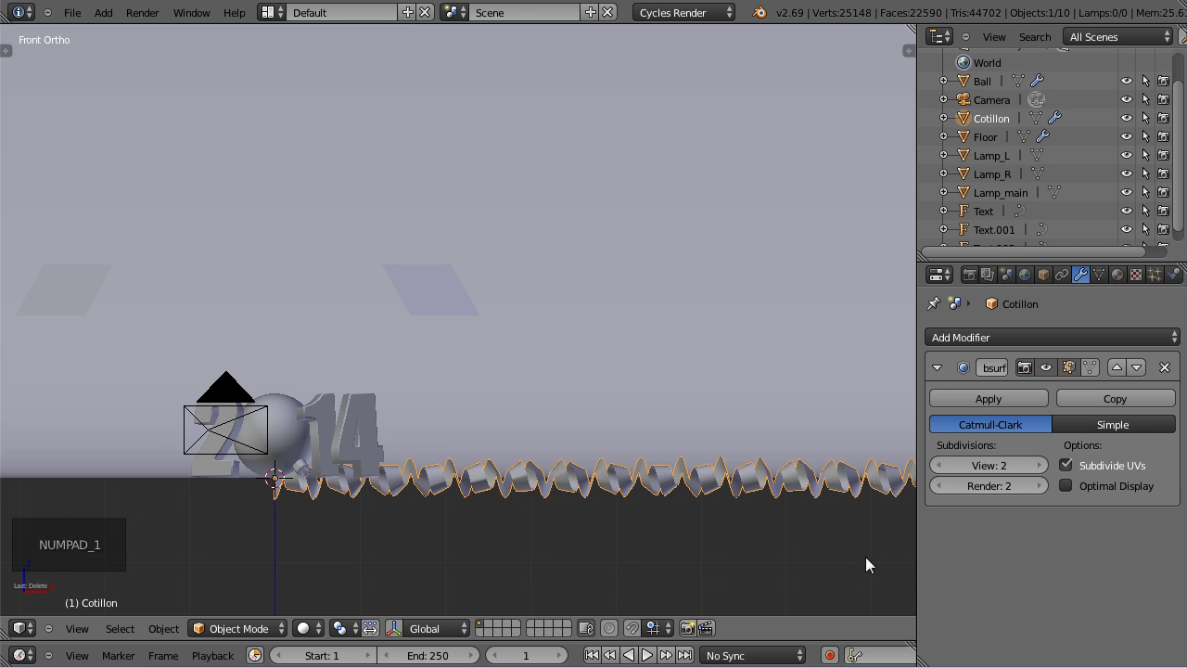
key("s")
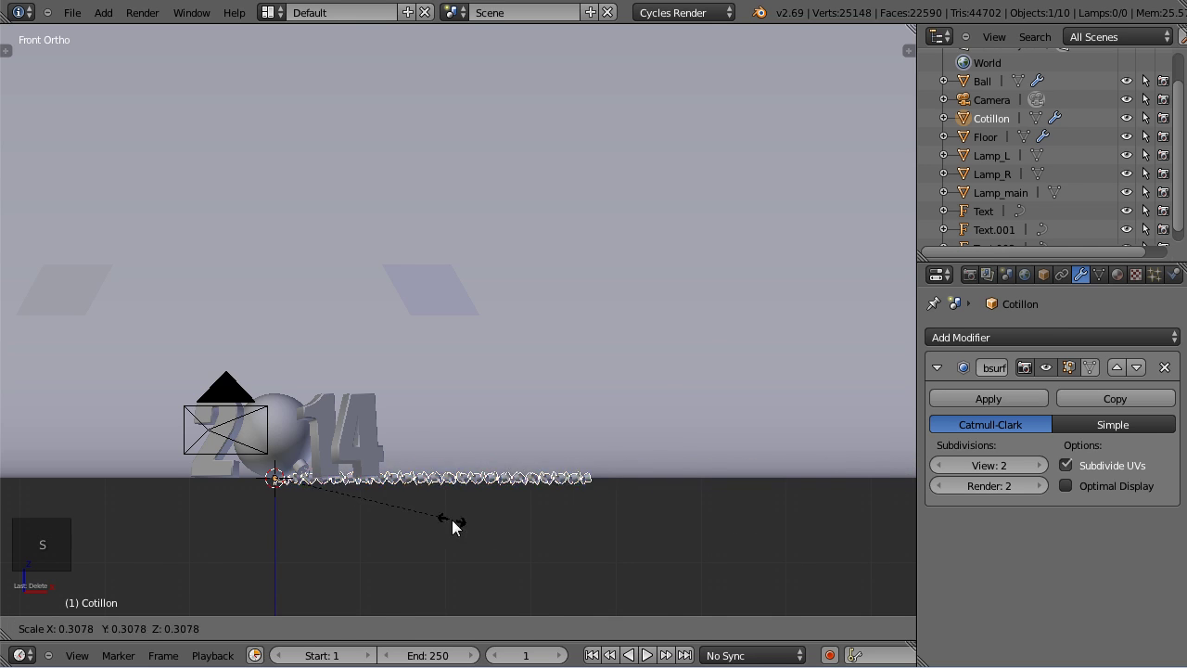
key("s")
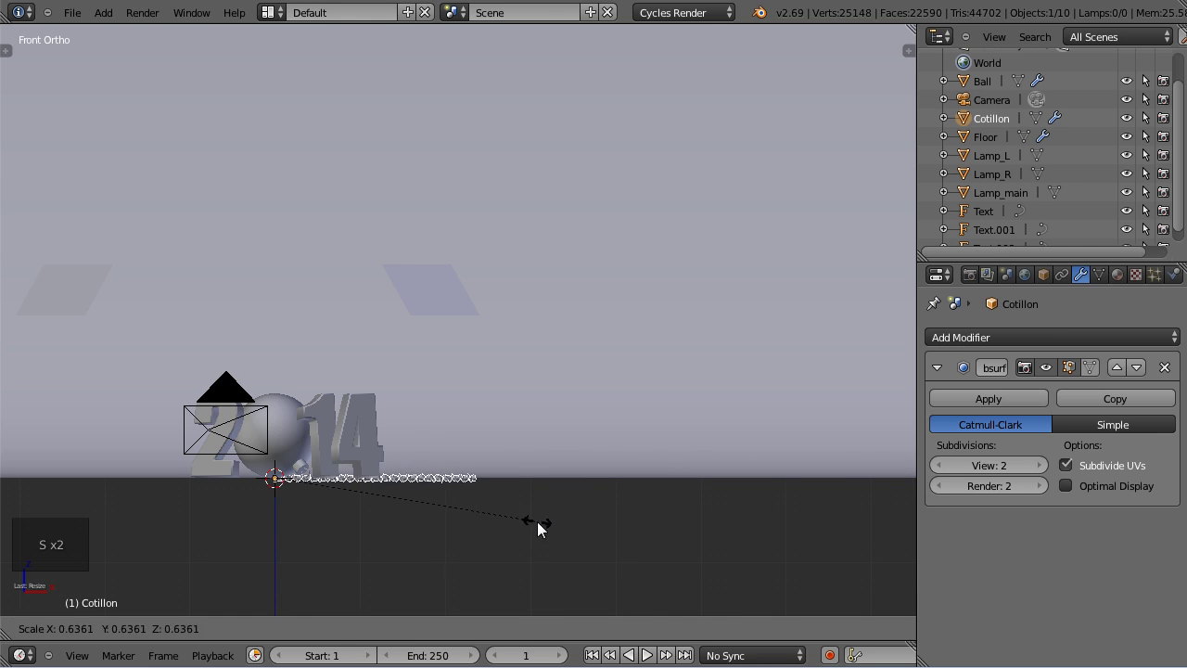
scroll("up", 3)
middle_click(420, 494)
key("s")
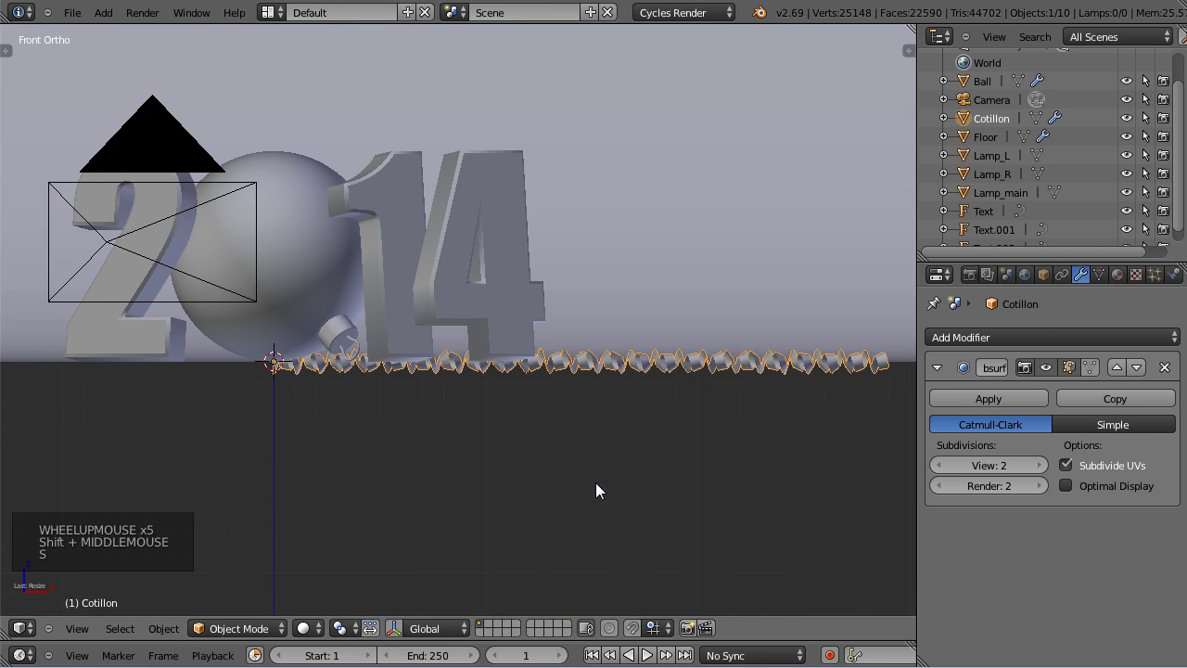
Move and scale the garland along the floor so it sits in front of 2014 in the camera view.
key("g")
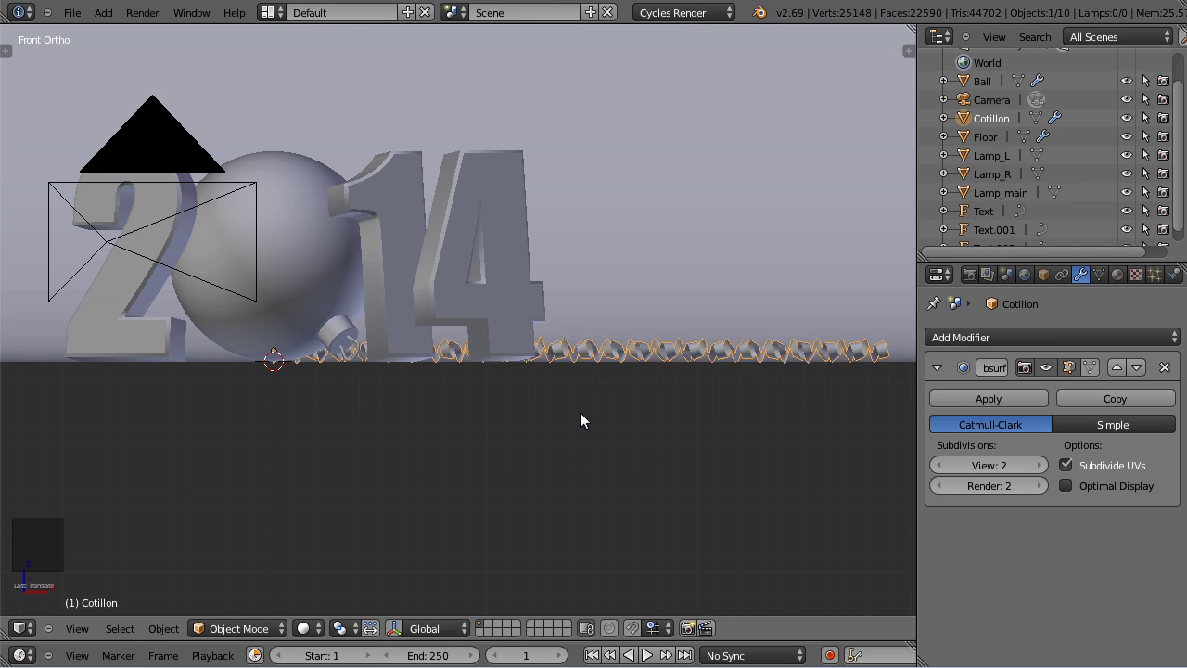
middle_click(611, 253)
key("g")
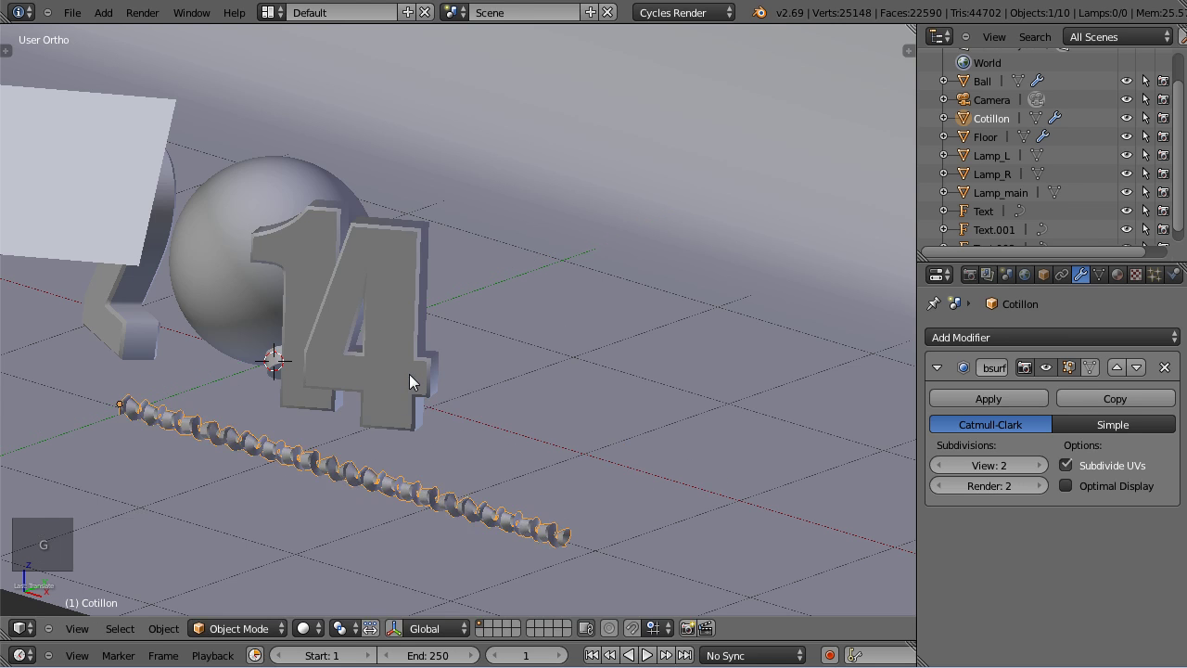
key("KP_0")
scroll("up", 3)
key("s")
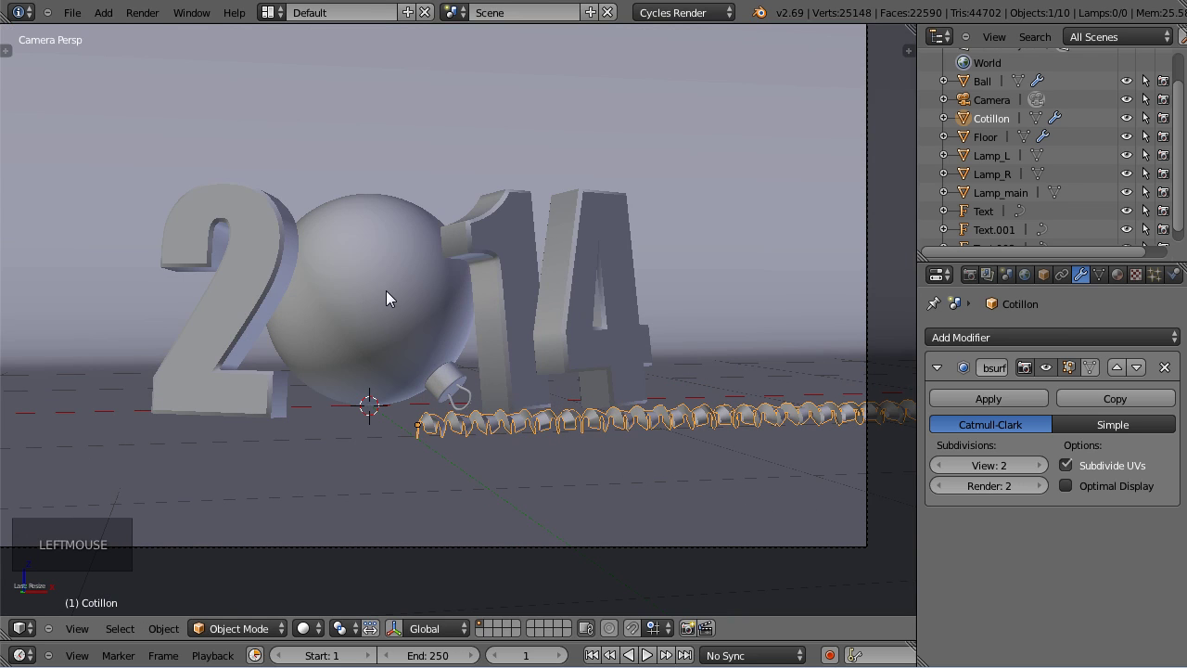
left_click(396, 301)
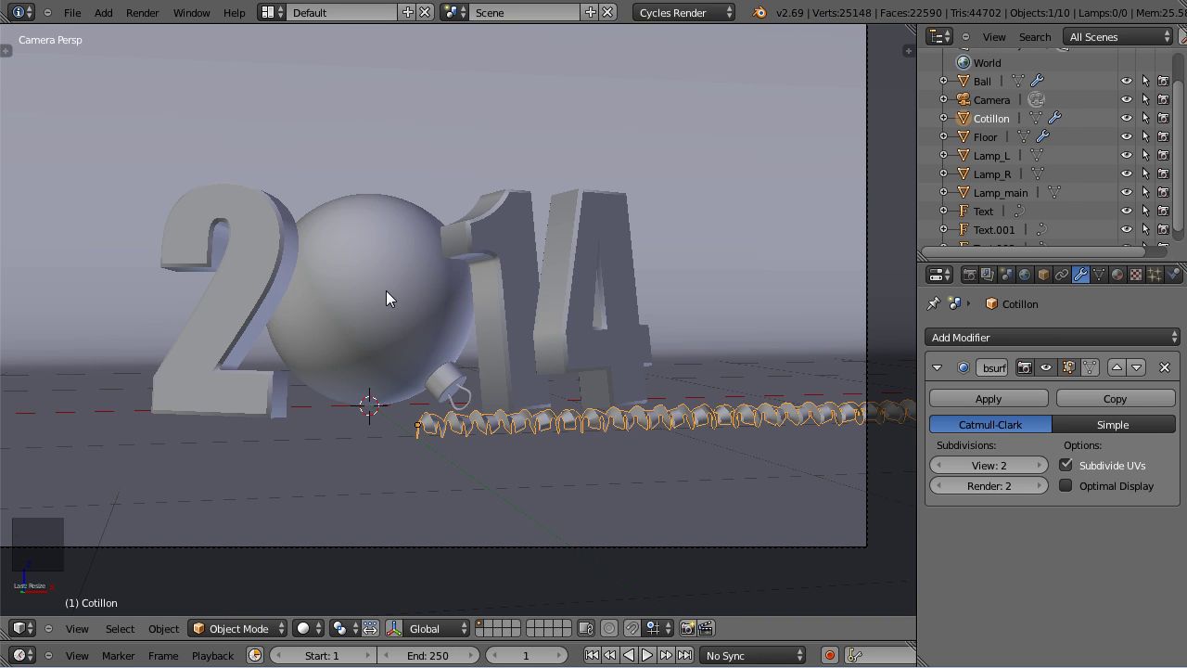
scroll("down", 3)
key("s")
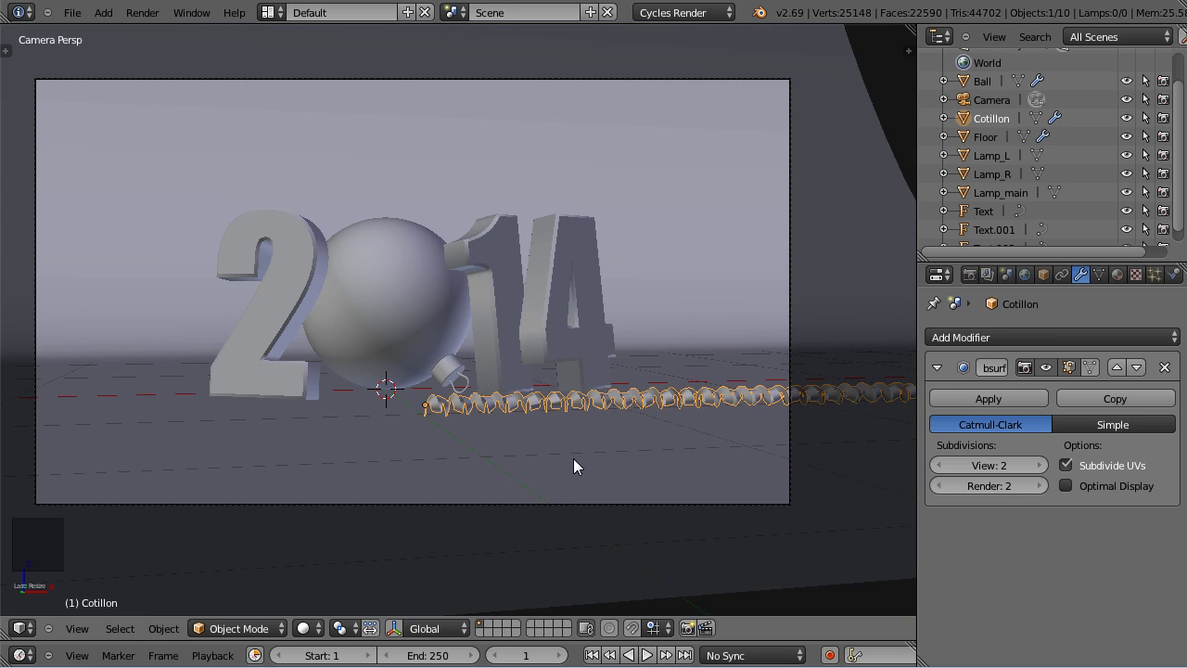
key("ctrl+s")
left_click(317, 643)
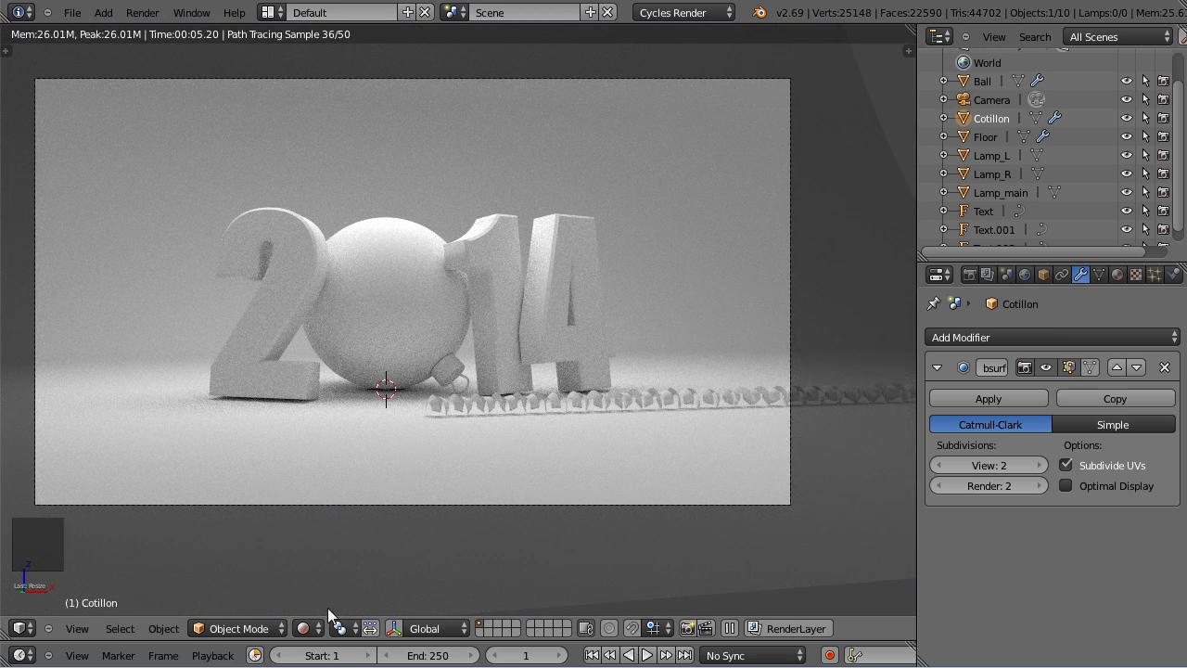
left_click(322, 590)
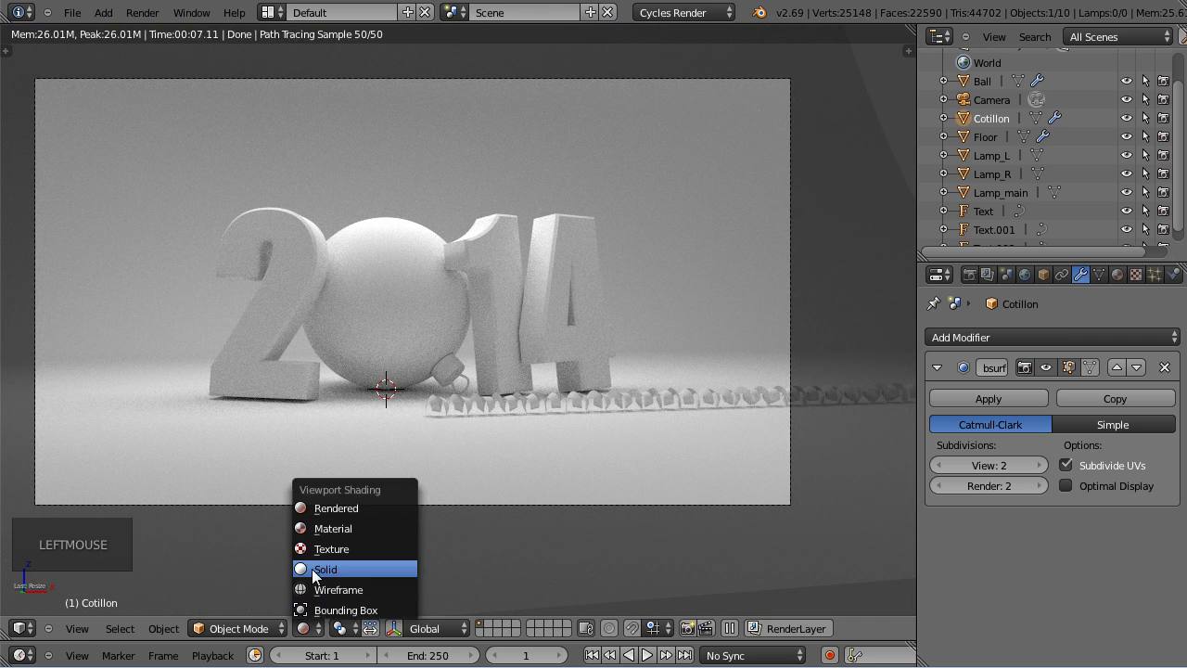
left_click(414, 461)
scroll("up", 3)
middle_click(399, 446)
scroll("up", 3)
middle_click(577, 366)
scroll("up", 3)
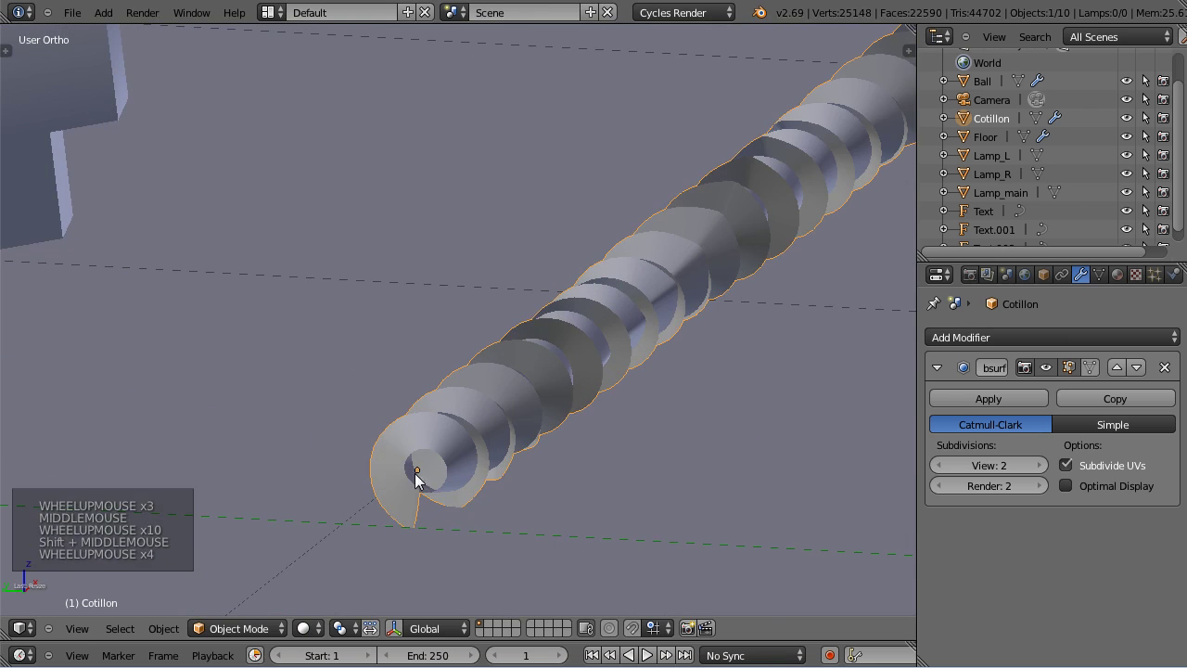
middle_click(533, 528)
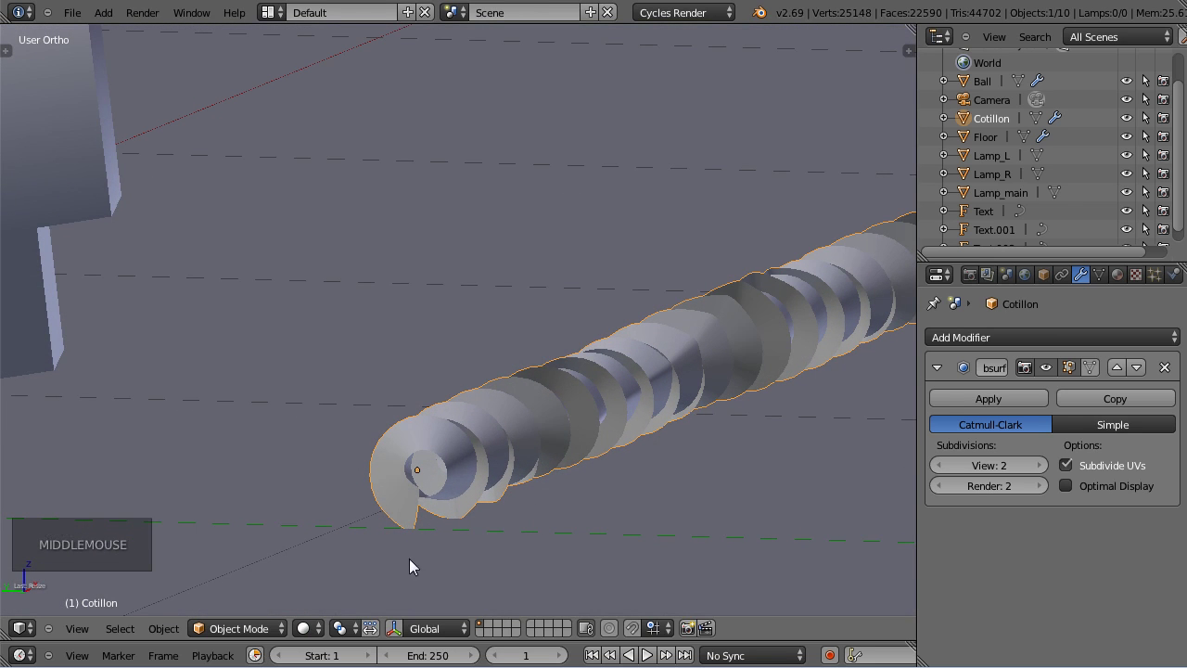
key("r")
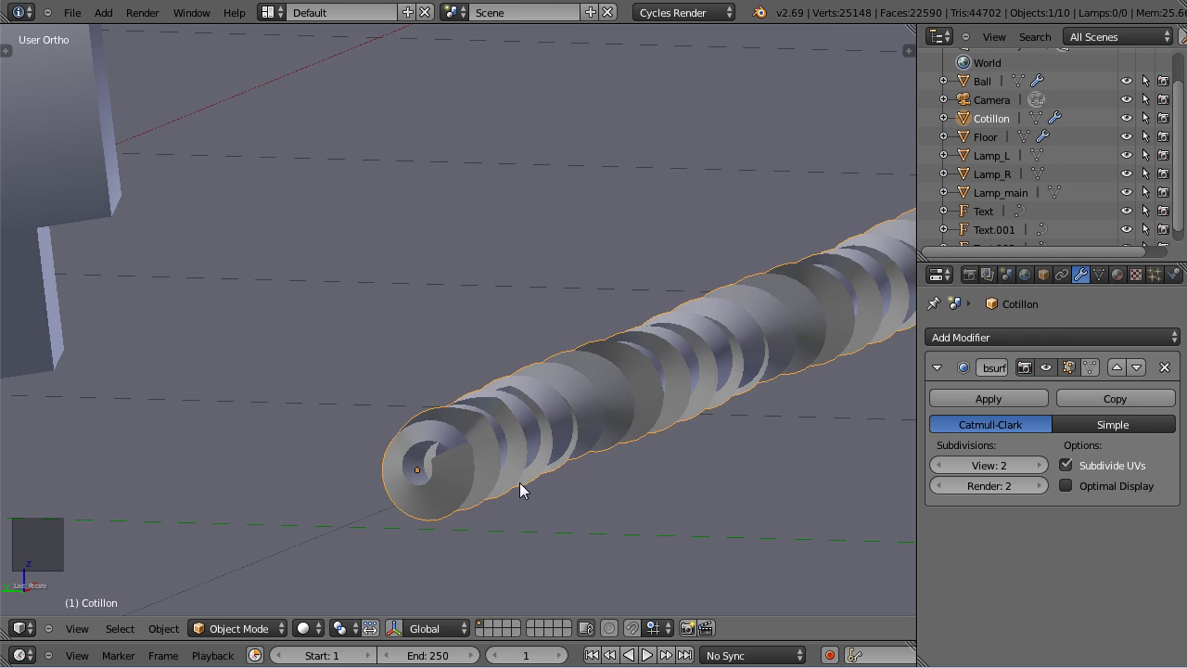
key("KP_1")
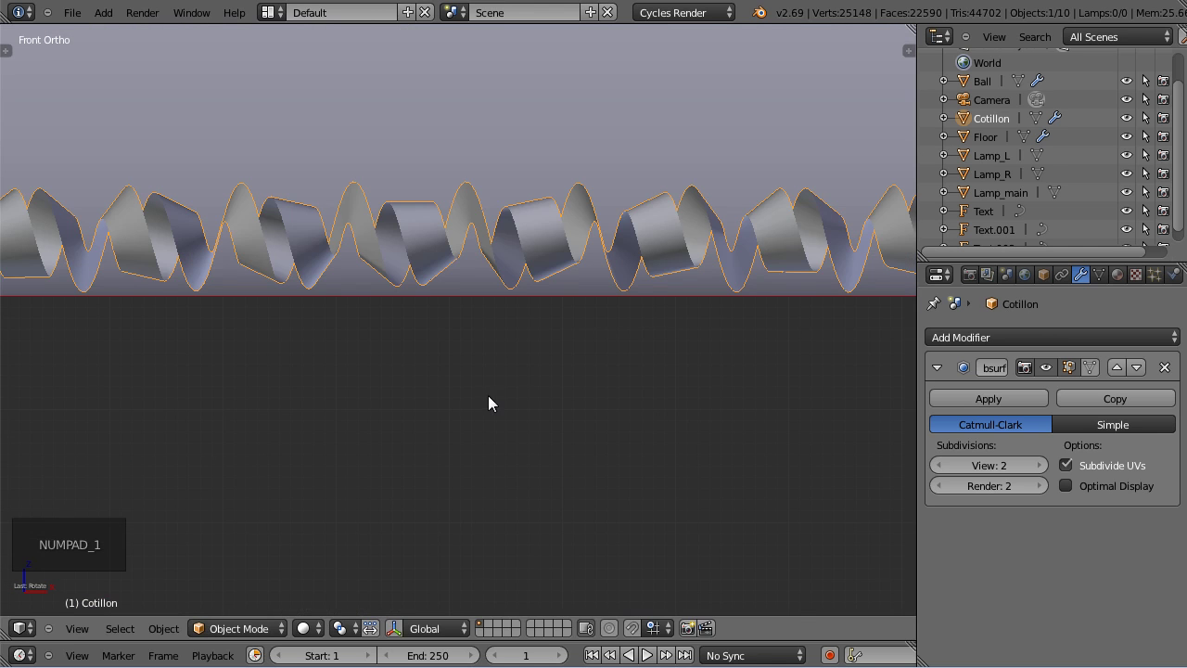
key("g")
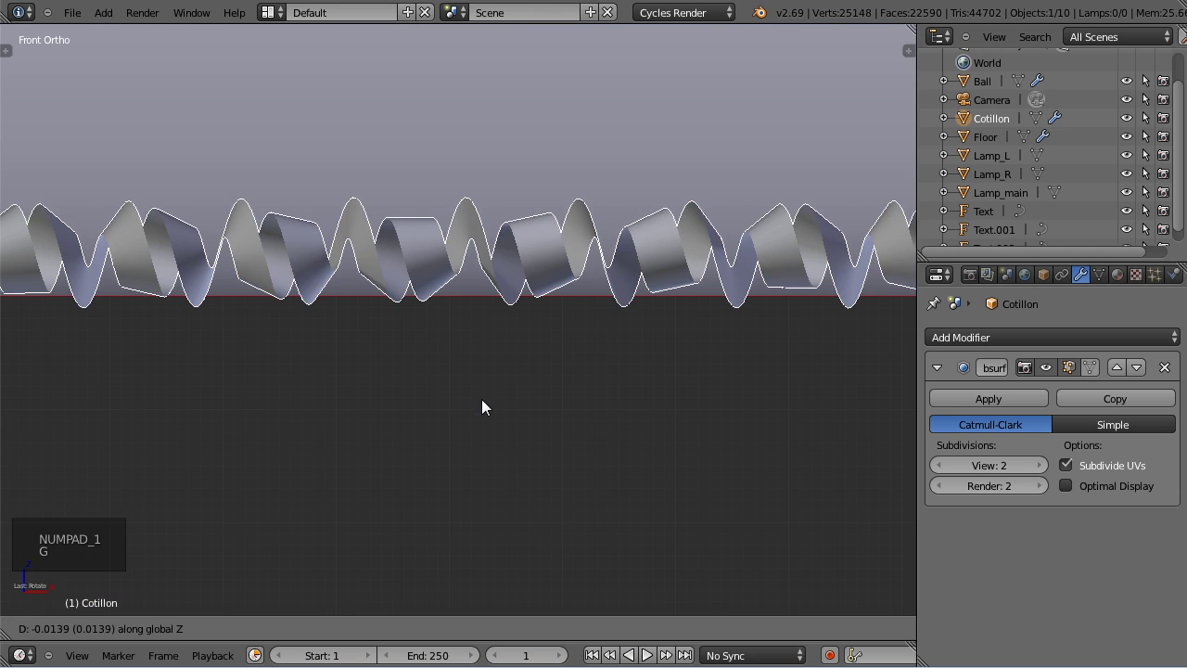
scroll("down", 3)
middle_click(402, 393)
scroll("down", 3)
middle_click(264, 380)
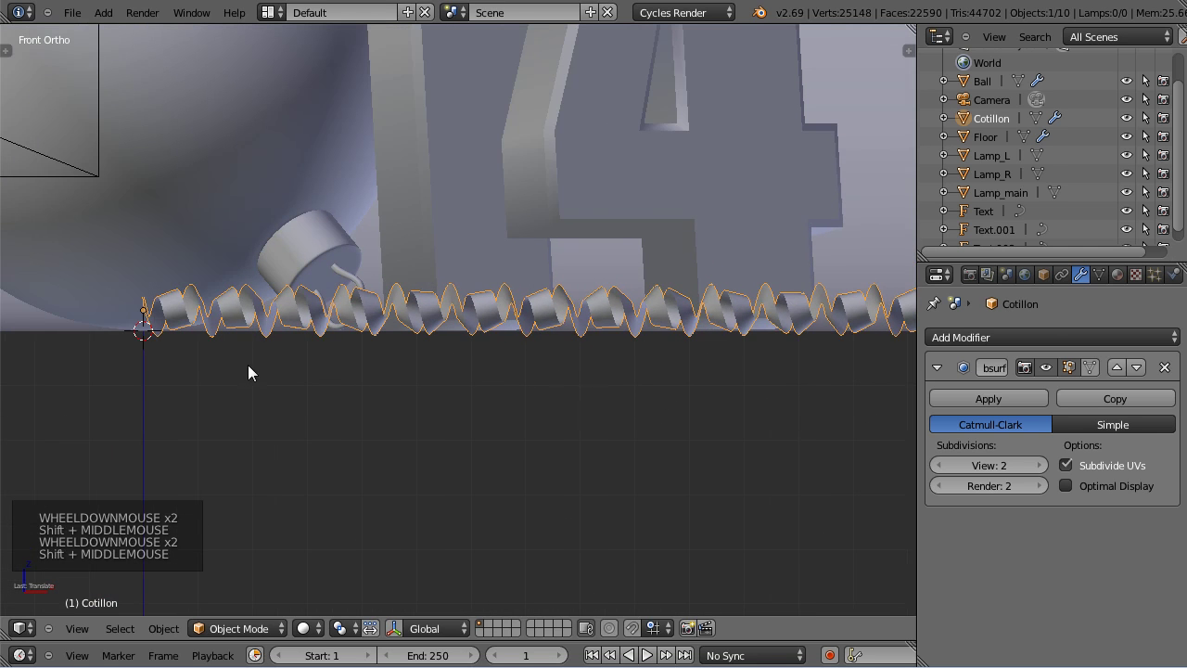
scroll("up", 3)
key("g")
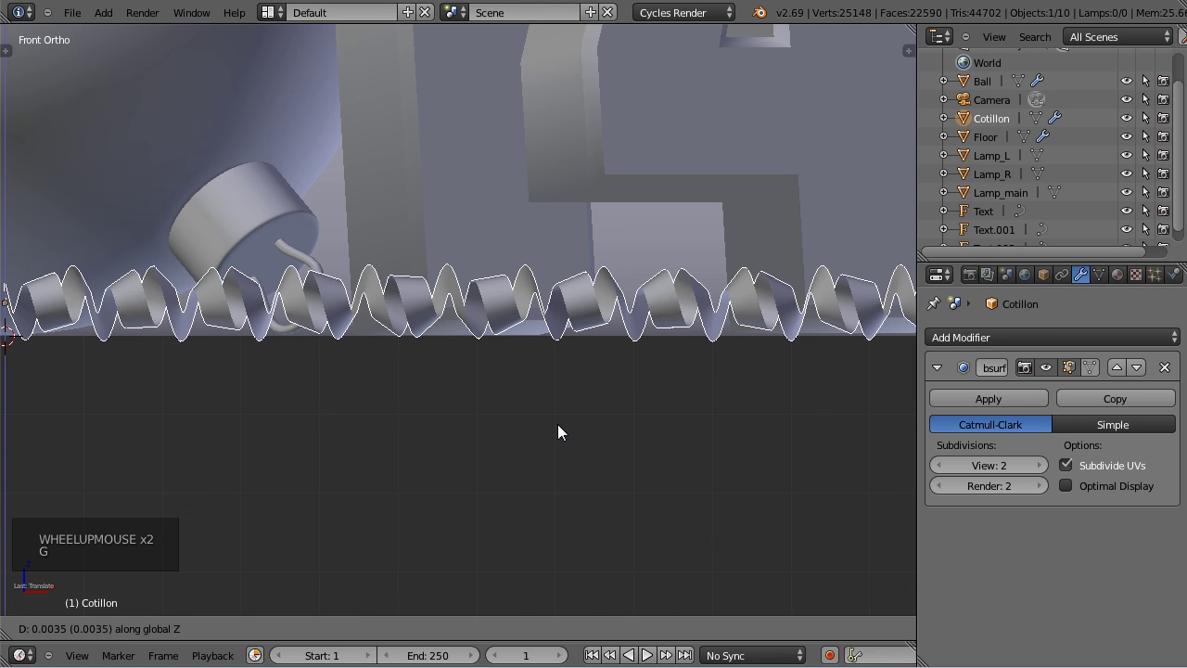
left_click(595, 398)
Preview the camera render of the scene in Rendered shading, nudge the garland, and save.
key("KP_0")
left_click(302, 638)
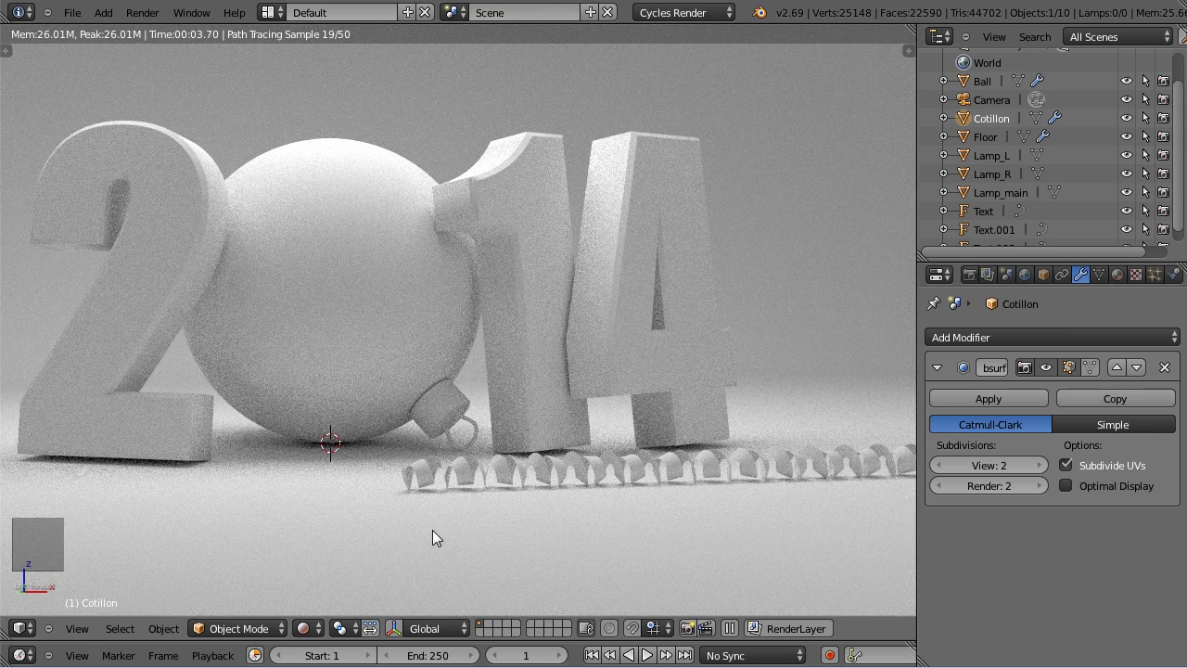
left_click(320, 583)
left_click(438, 547)
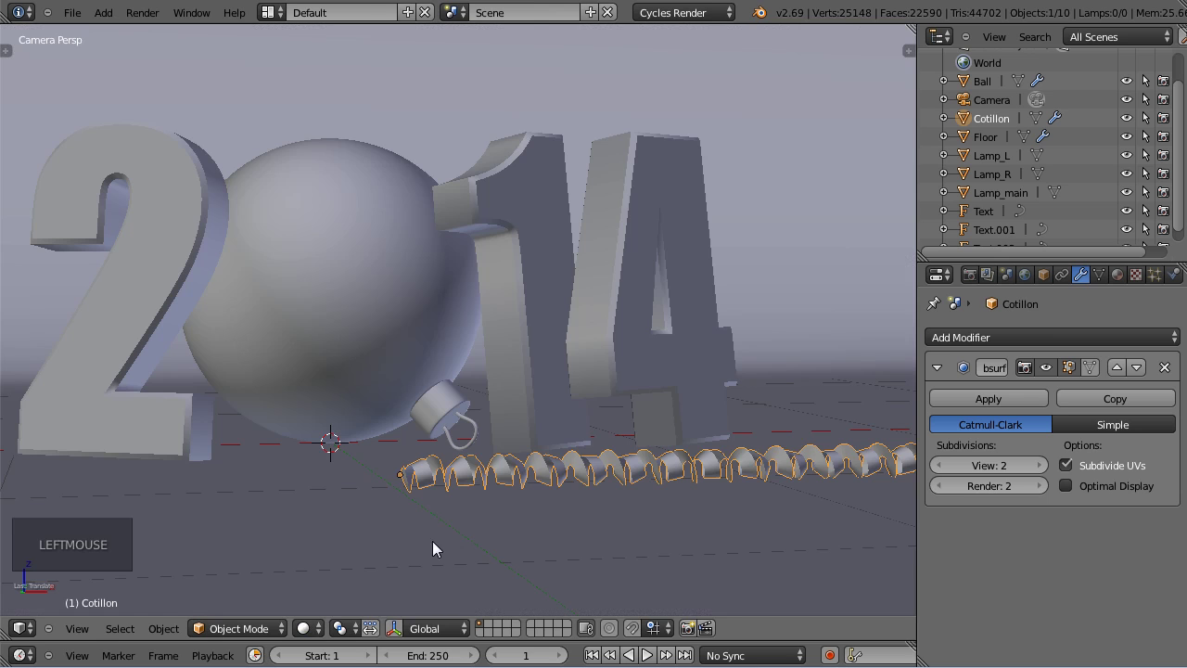
key("g")
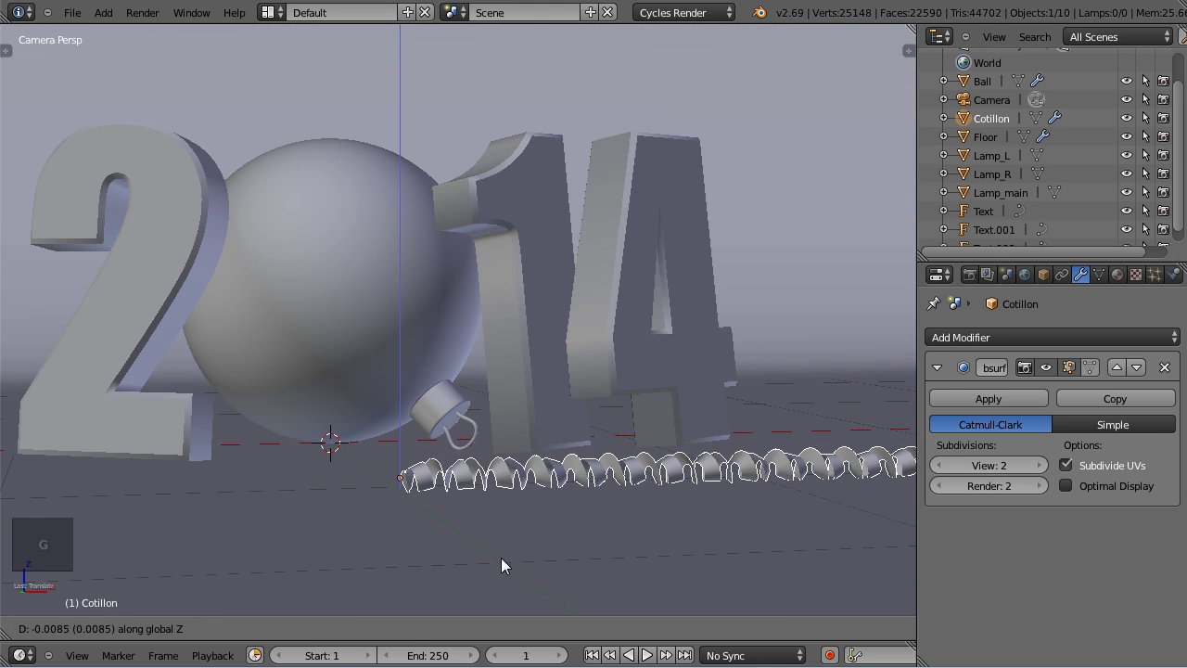
left_click(321, 644)
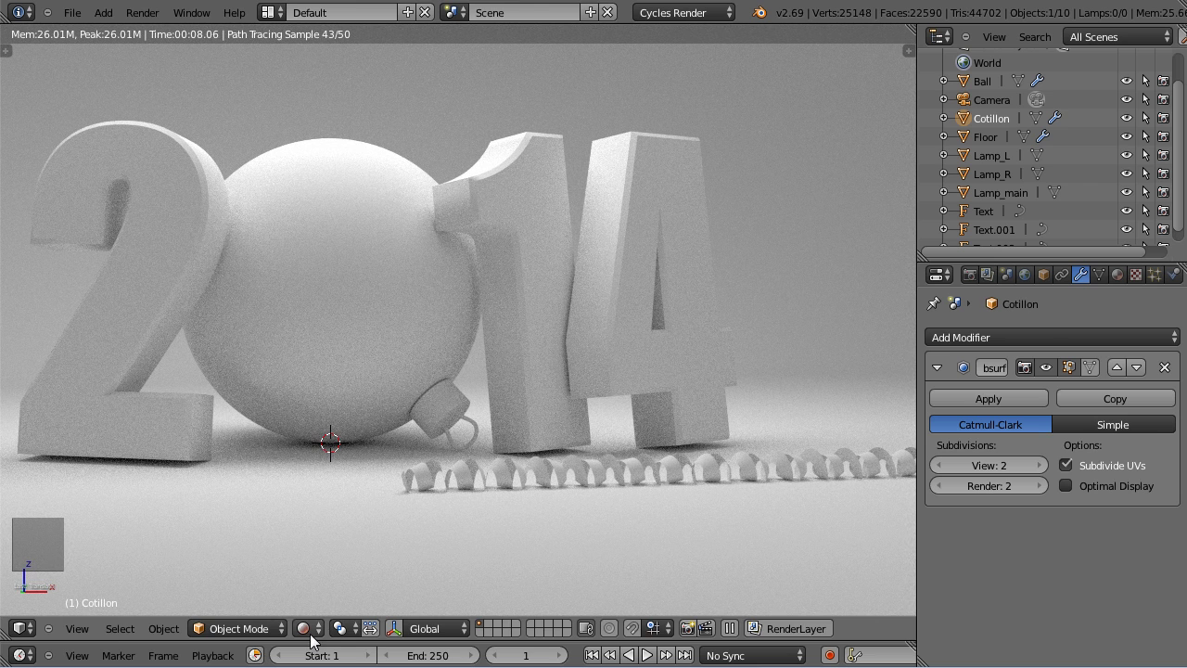
left_click(318, 631)
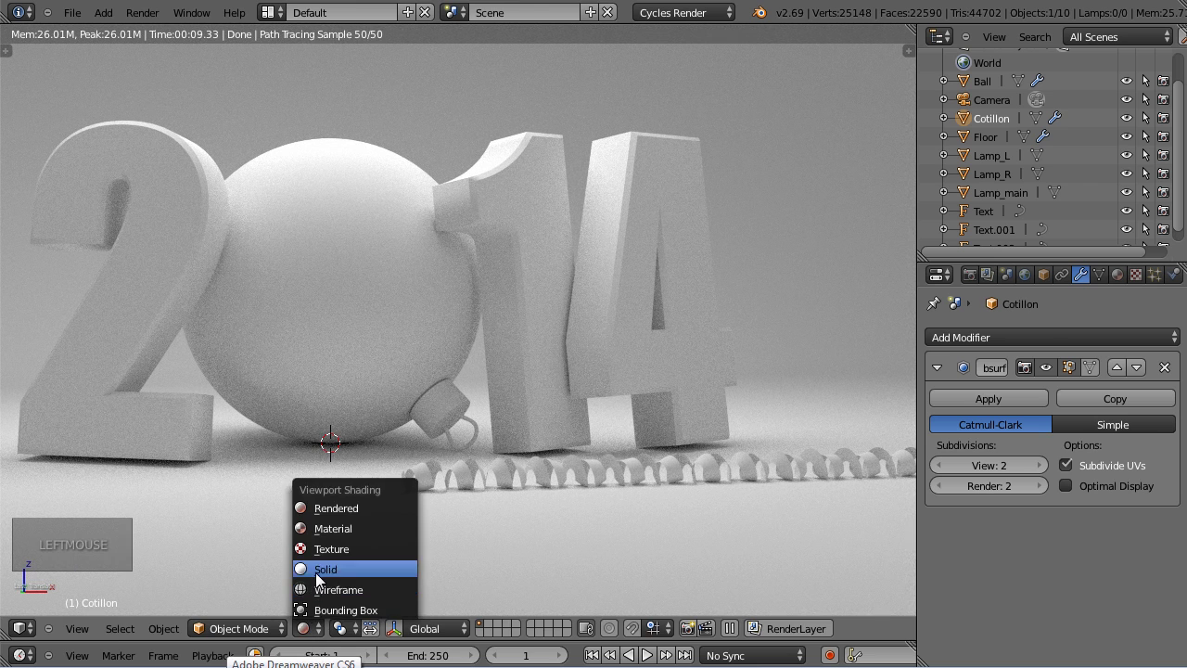
key("ctrl+s")
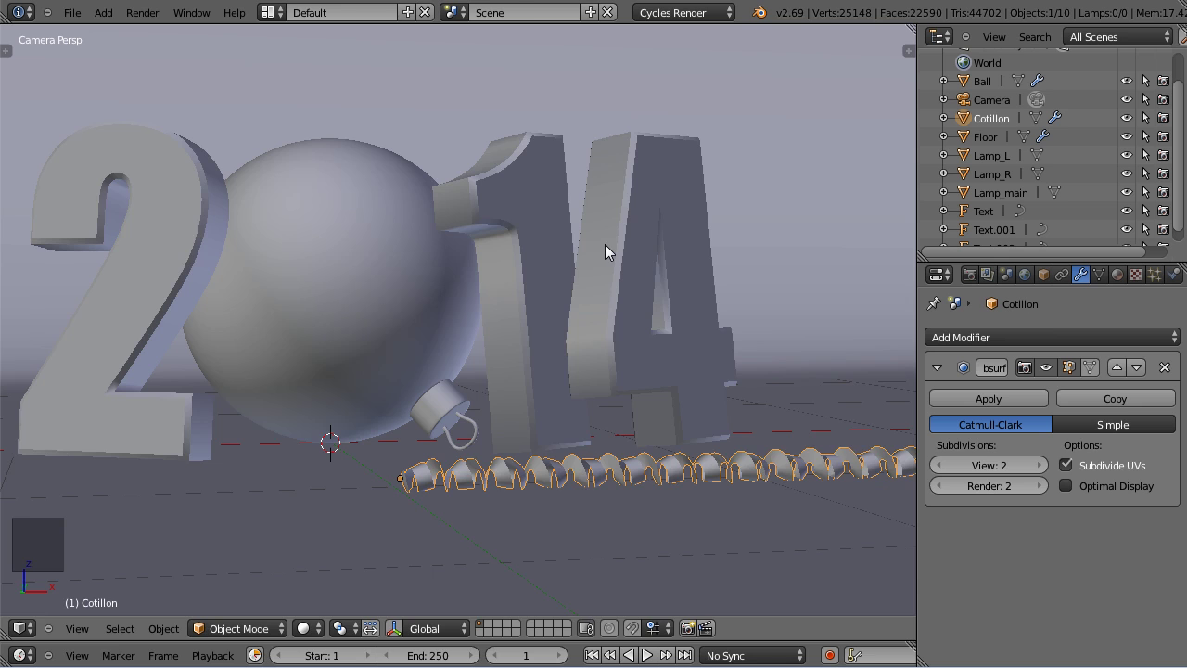
scroll("down", 3)
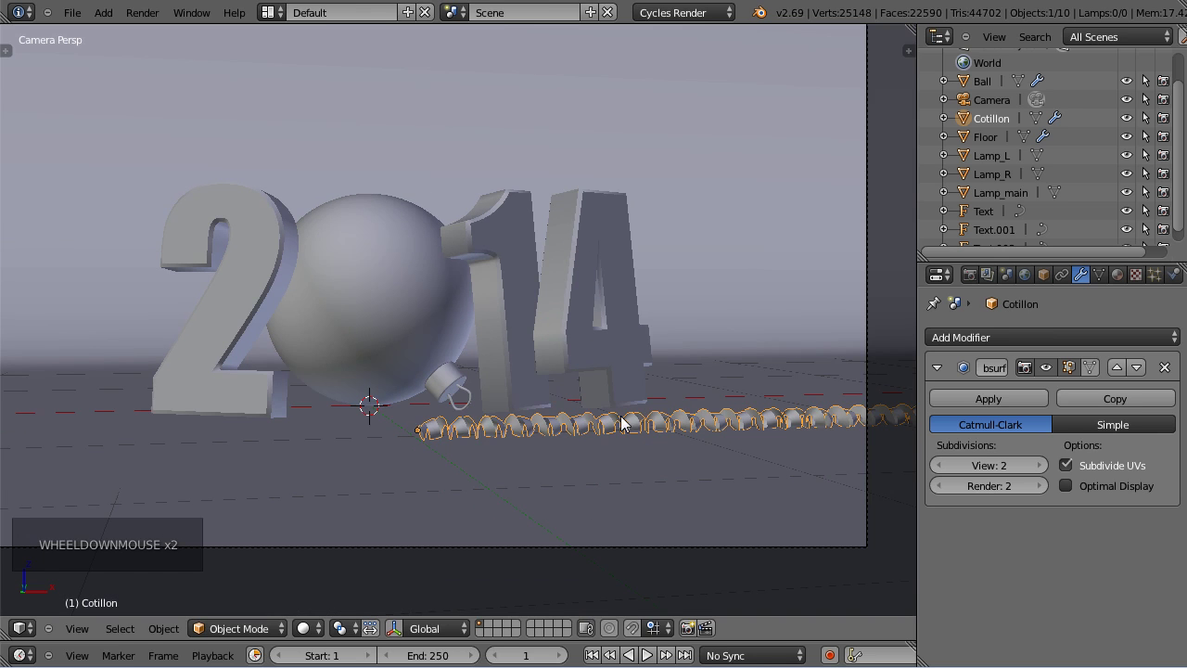
scroll("down", 3)
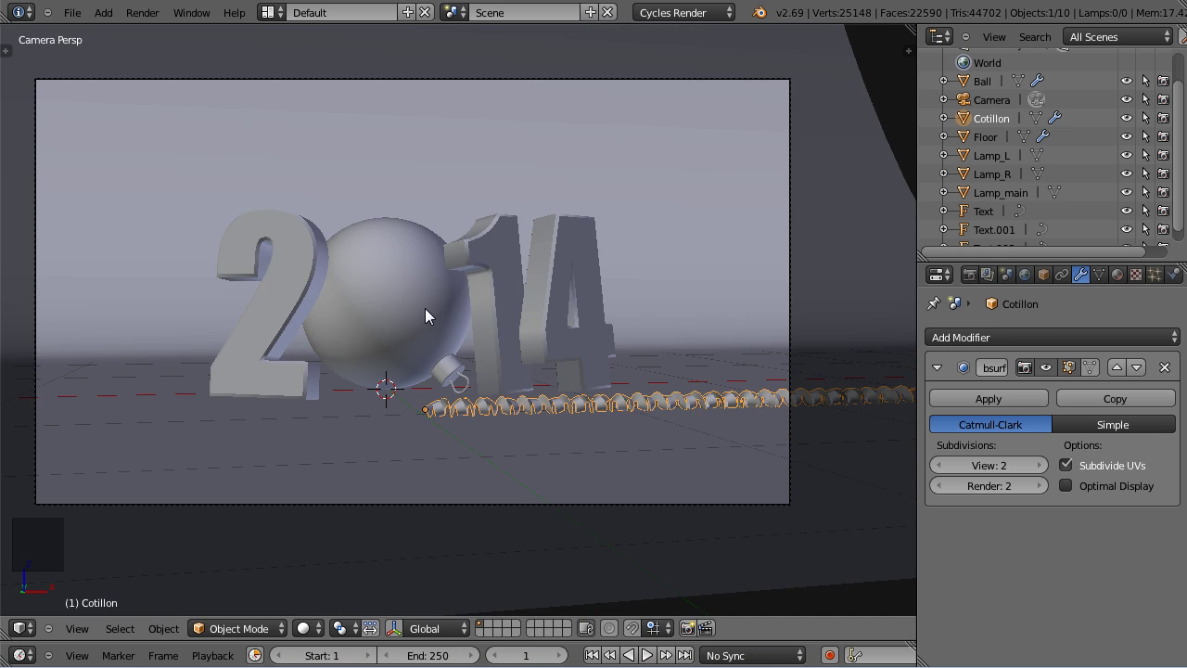
Switch to a top-down wireframe view centred over the ornament ball.
key("KP_7")
scroll("down", 3)
key("z")
scroll("down", 3)
middle_click(384, 180)
Add a Bezier curve, enter Edit Mode and place its end point at the origin via the N panel.
key("shift+a")
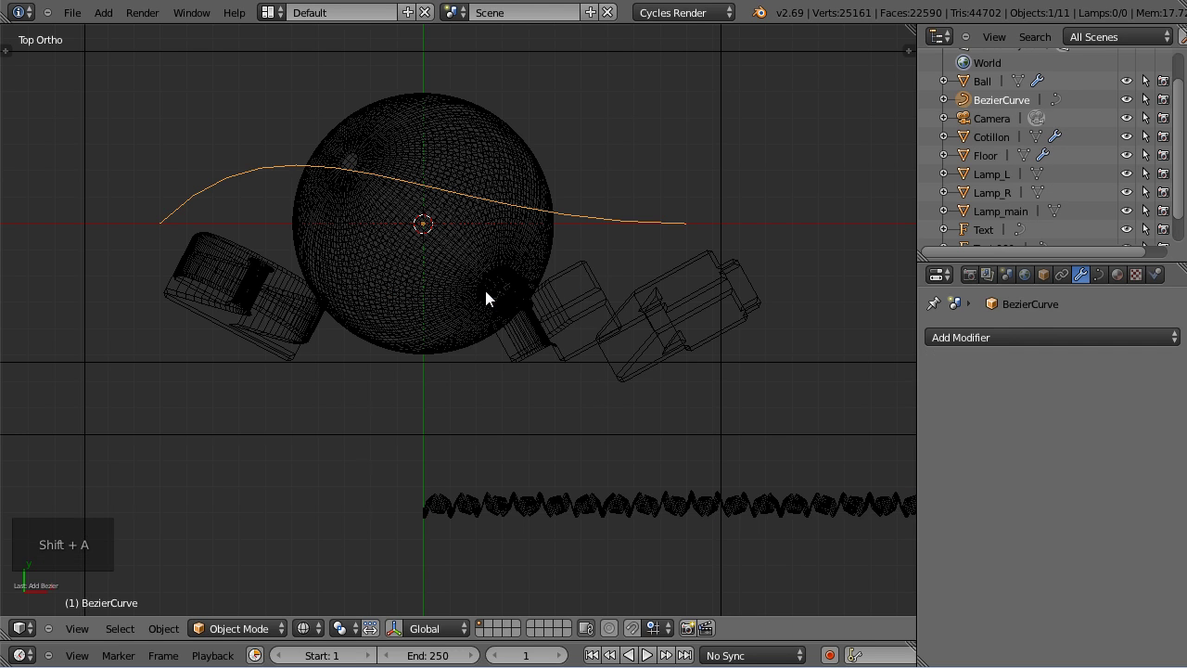
key("Tab")
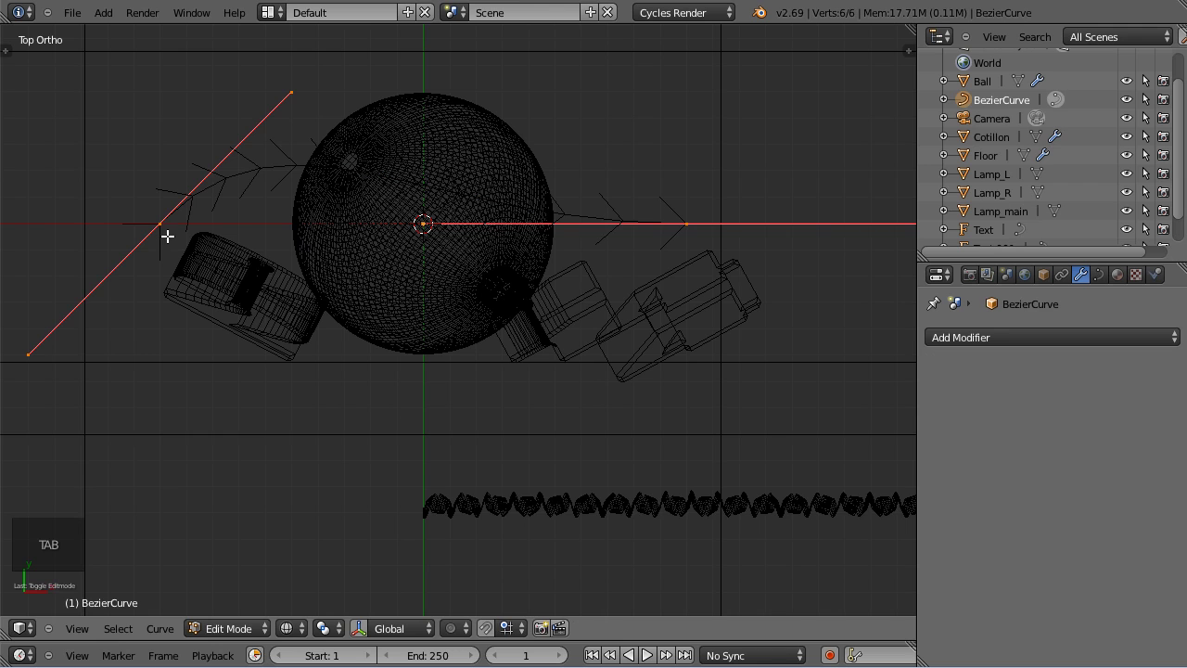
right_click(168, 233)
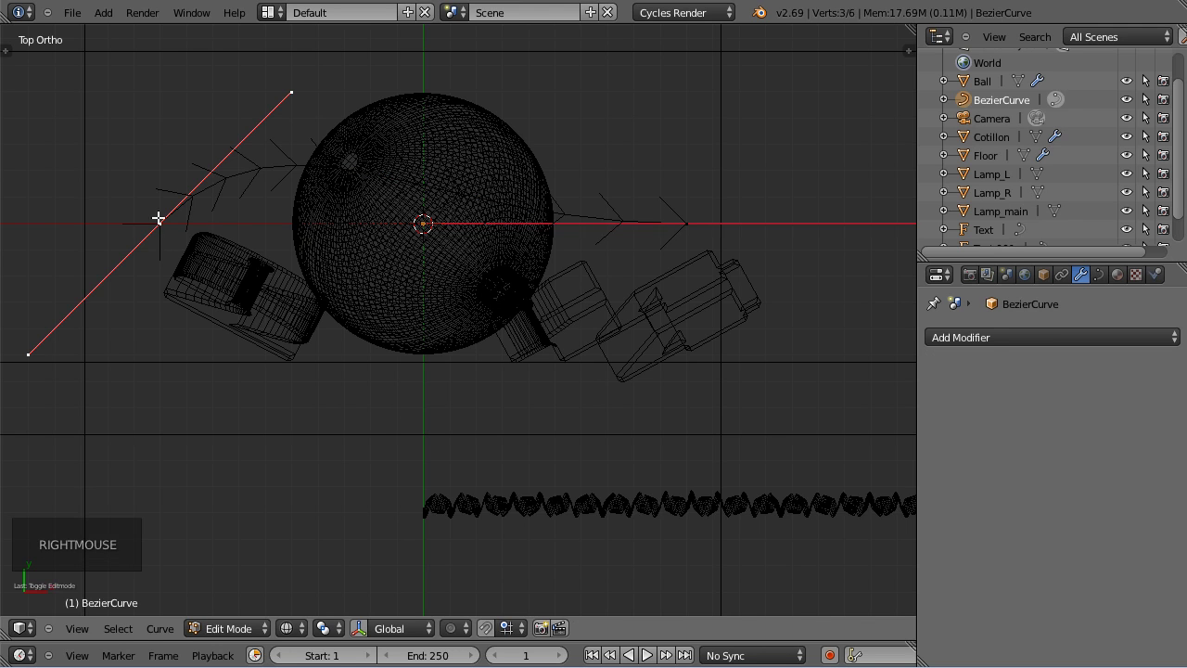
key("n")
left_click(831, 87)
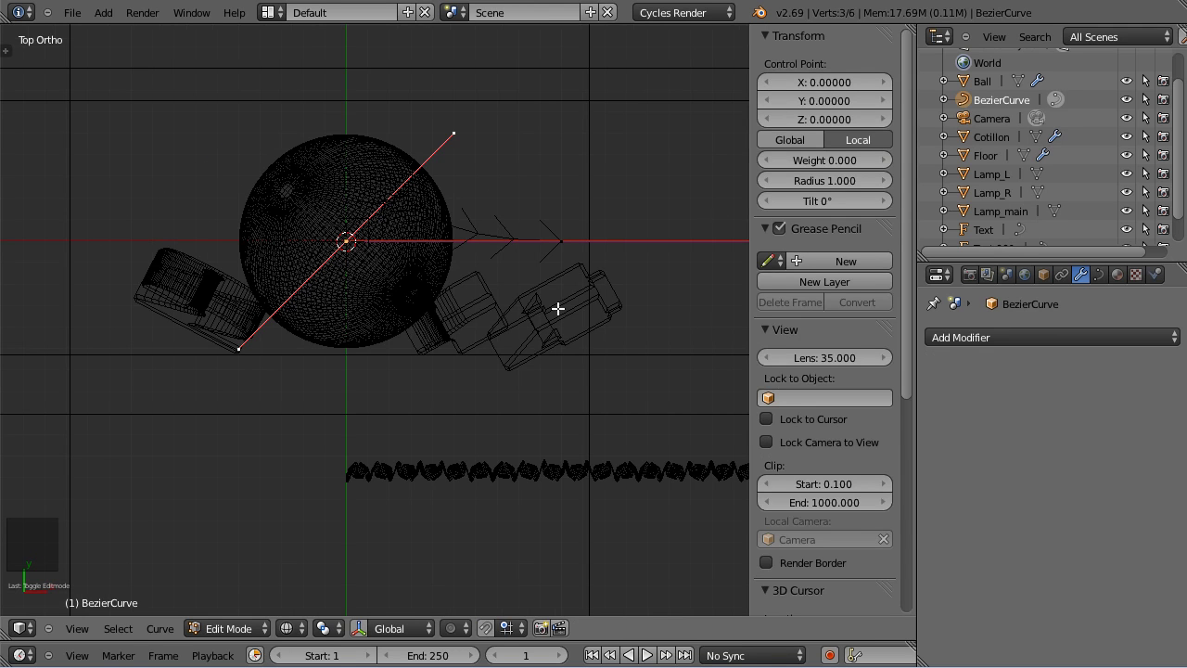
Rotate the segment horizontal, leave Edit Mode and move the curve left of the ball.
key("r")
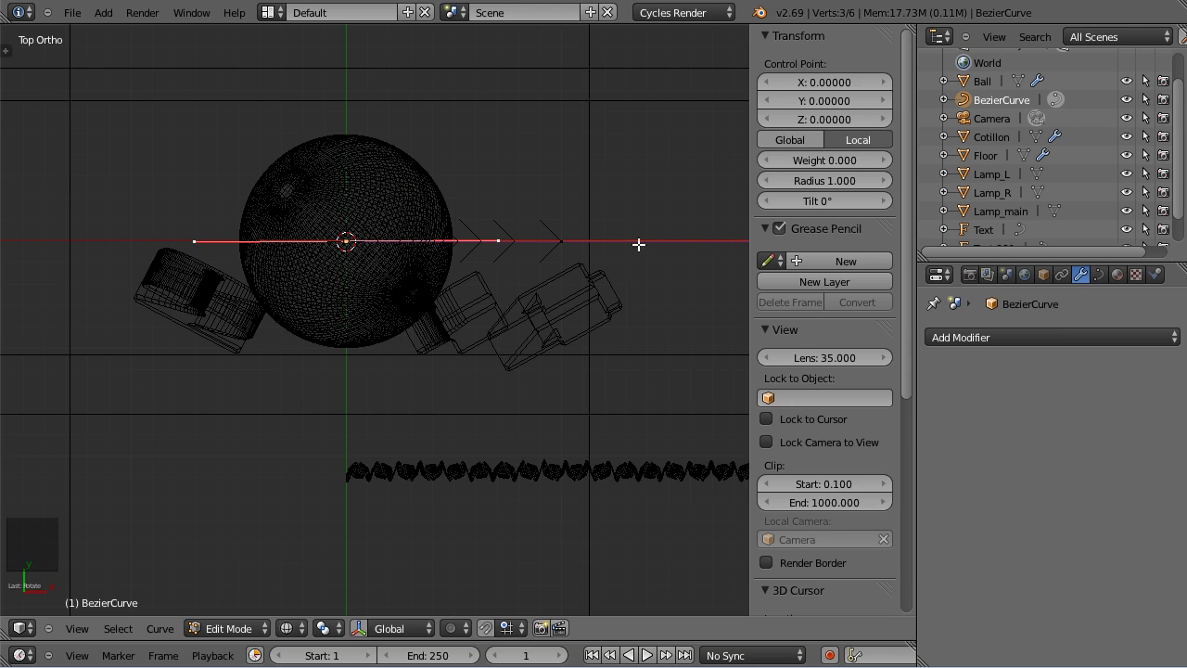
scroll("down", 3)
scroll("up", 3)
key("Tab")
scroll("down", 3)
key("g")
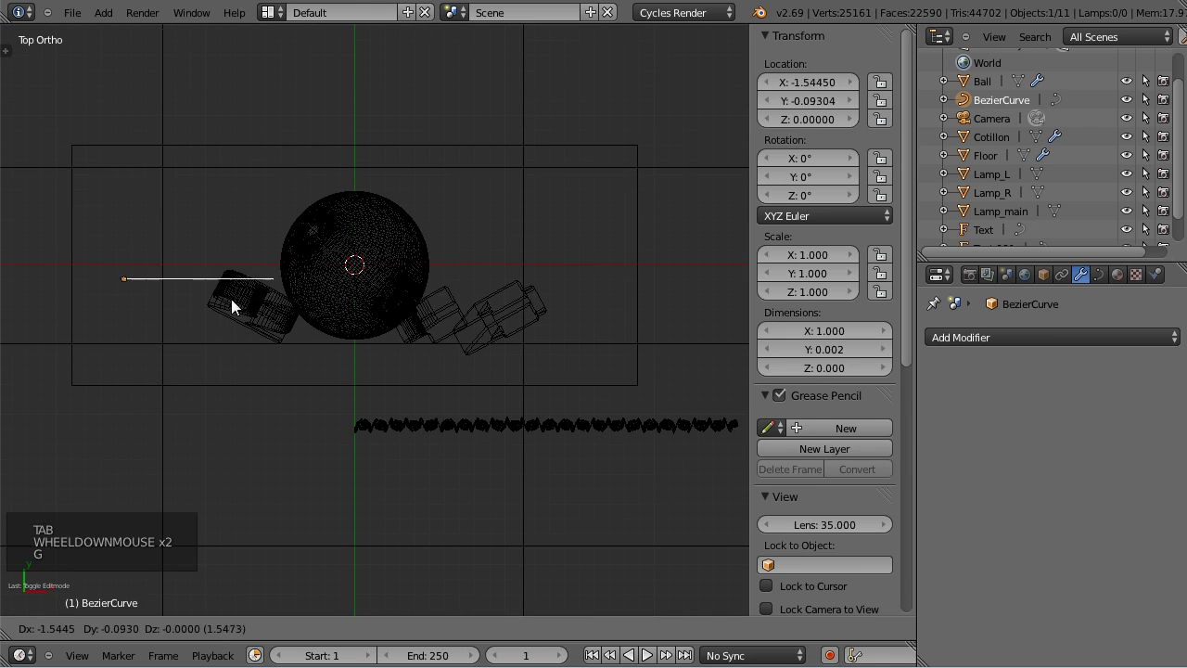
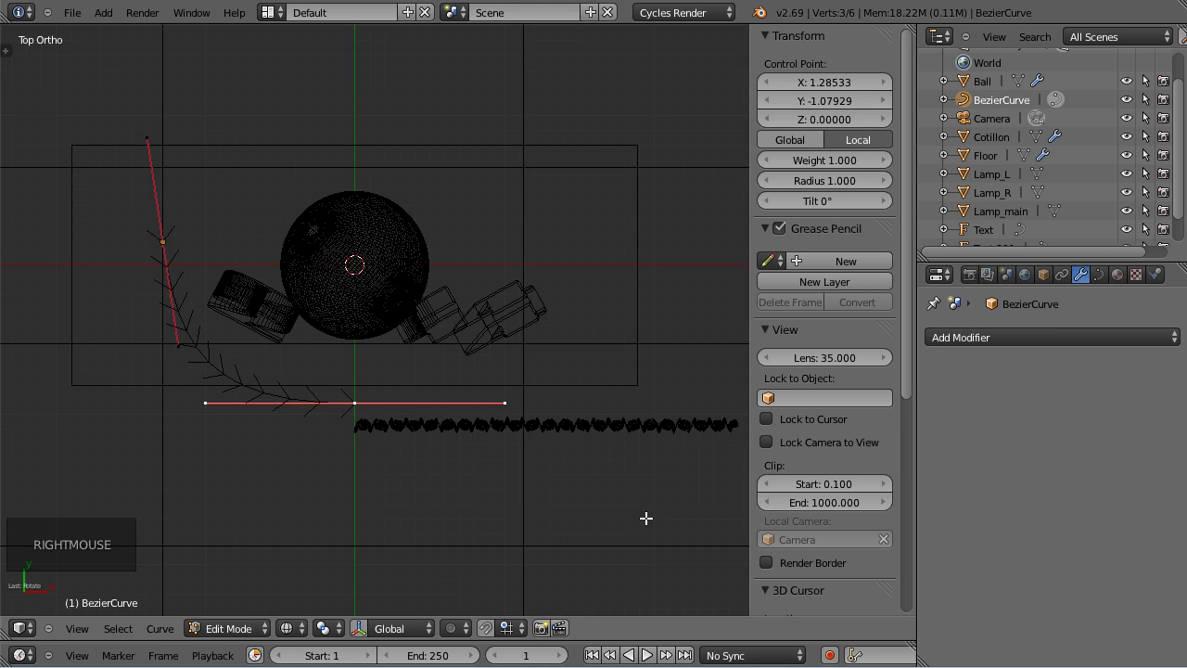
Scale and rotate the curve's handles to start bending it around the ball.
key("s")
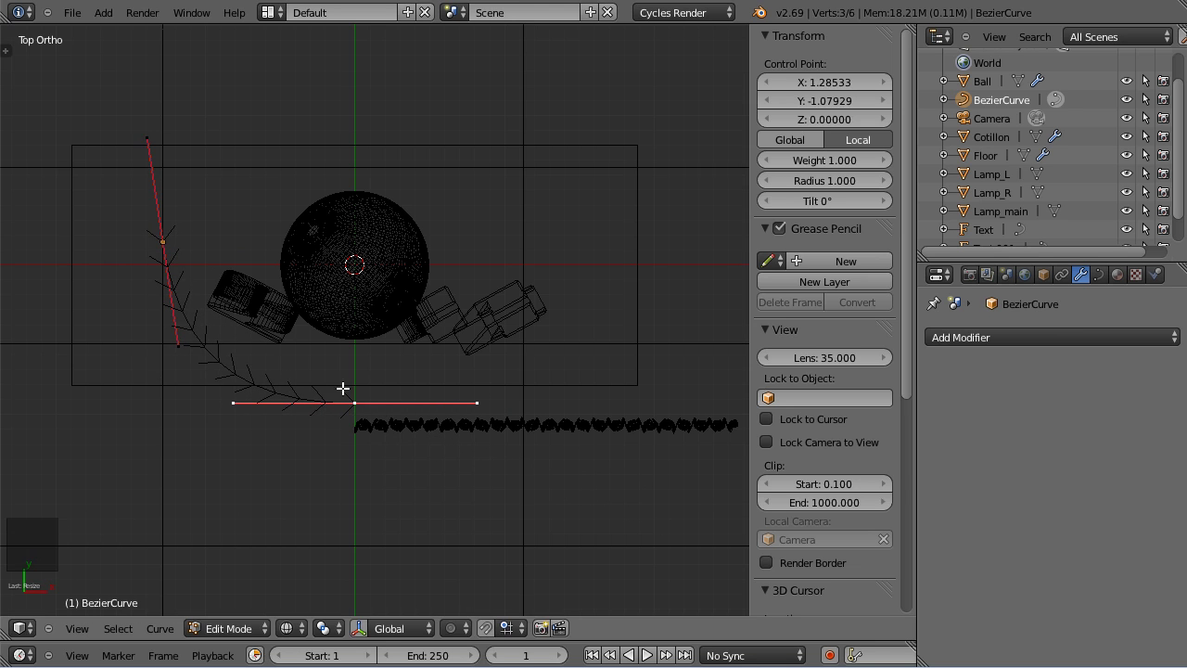
key("s")
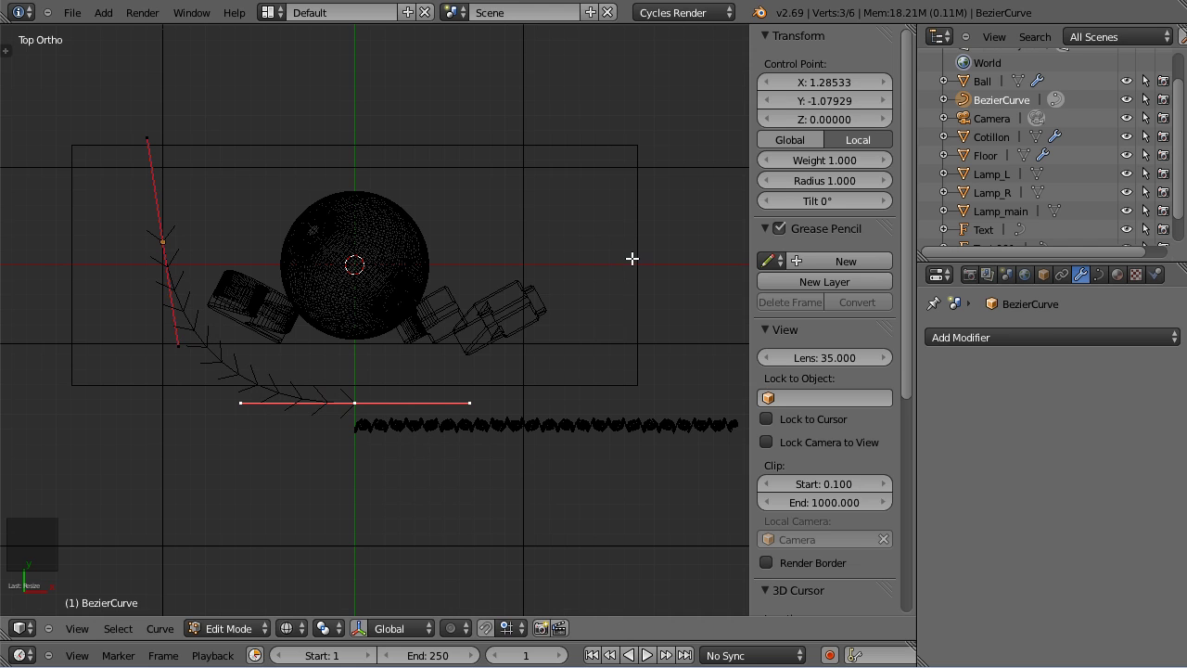
left_click(632, 257)
key("r")
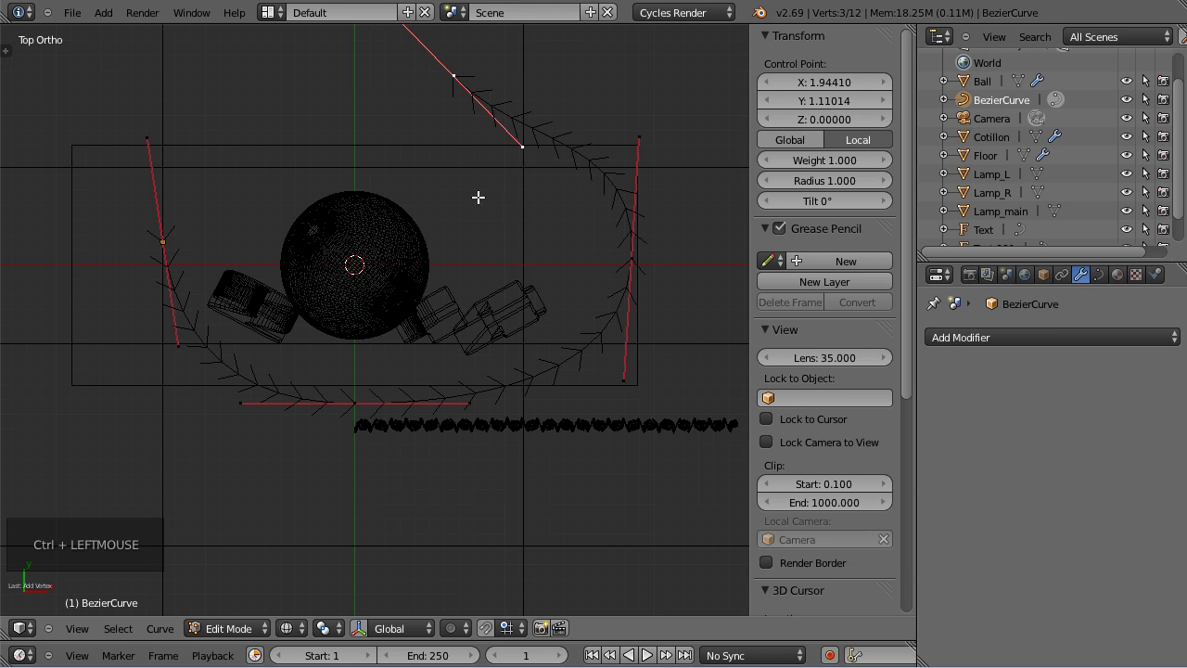
key("r")
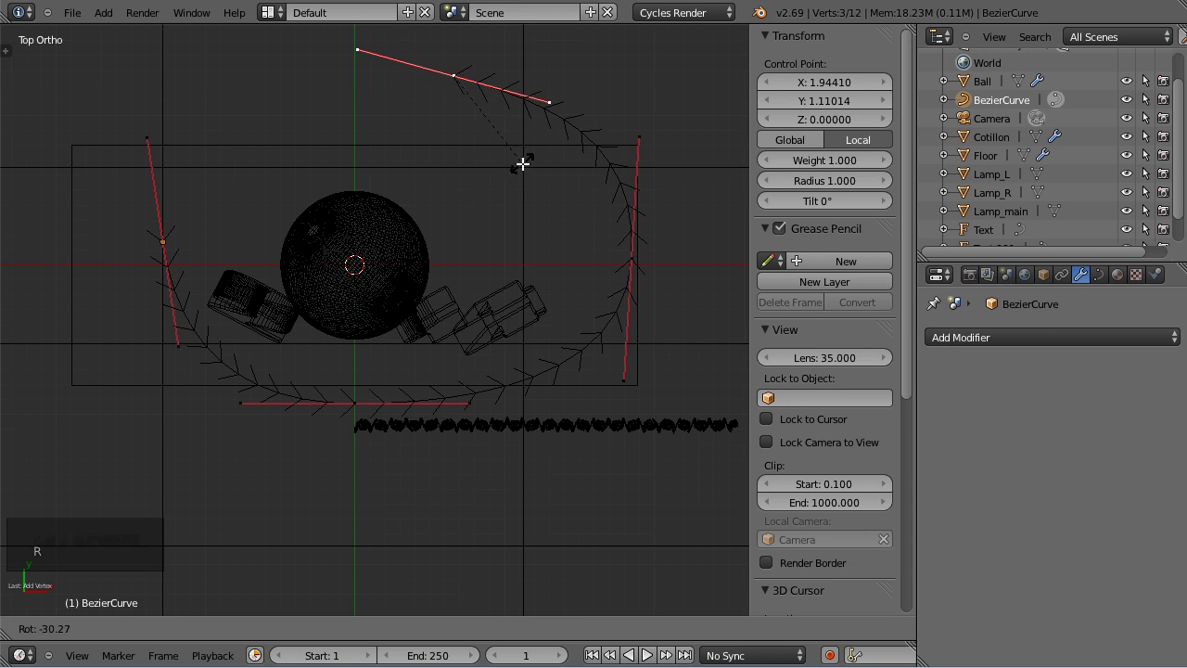
left_click(177, 133)
Add and position more control points to close a wide loop around the ball and digits.
key("r")
right_click(460, 103)
key("g")
right_click(175, 254)
right_click(361, 417)
key("g")
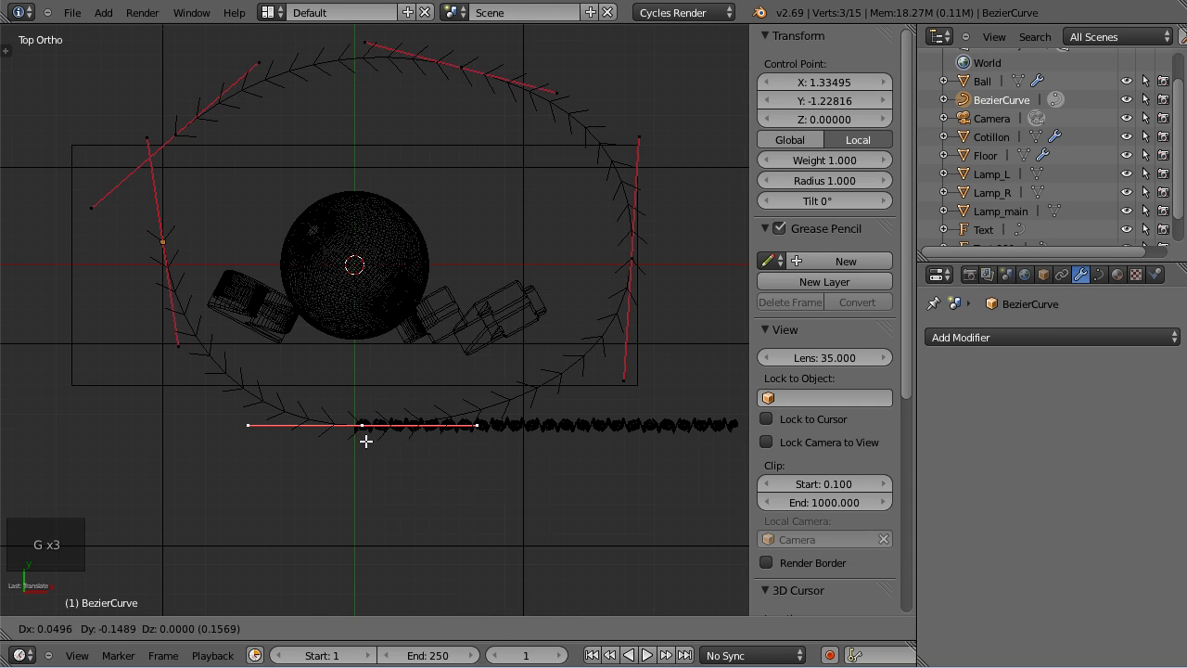
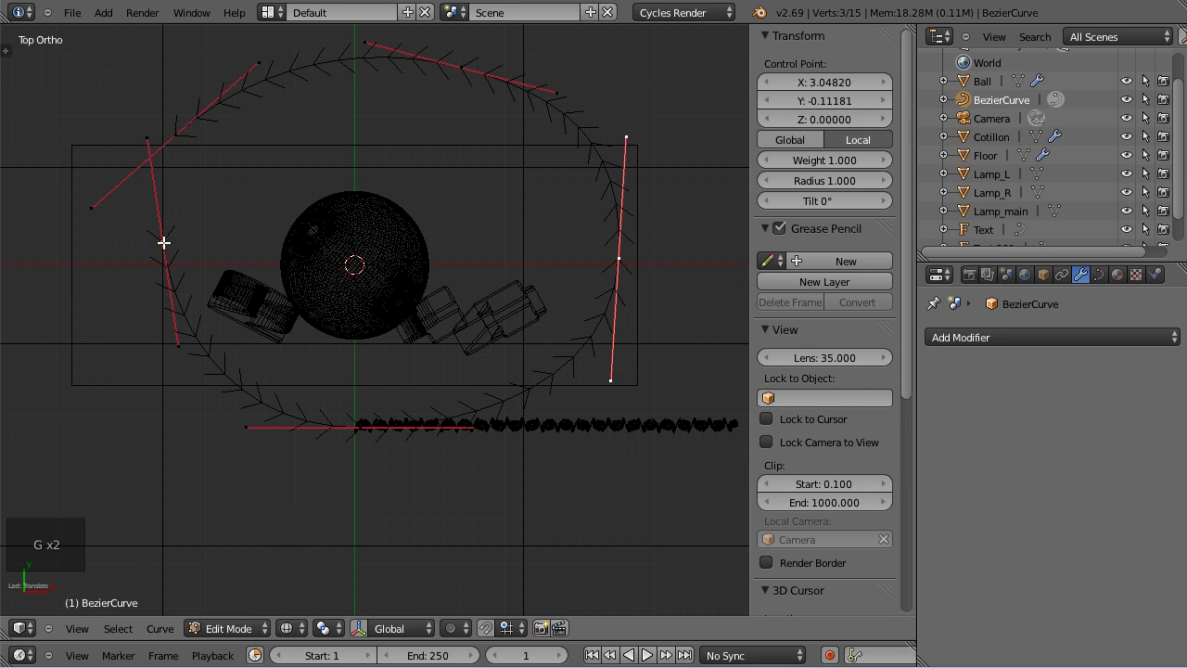
key("Tab")
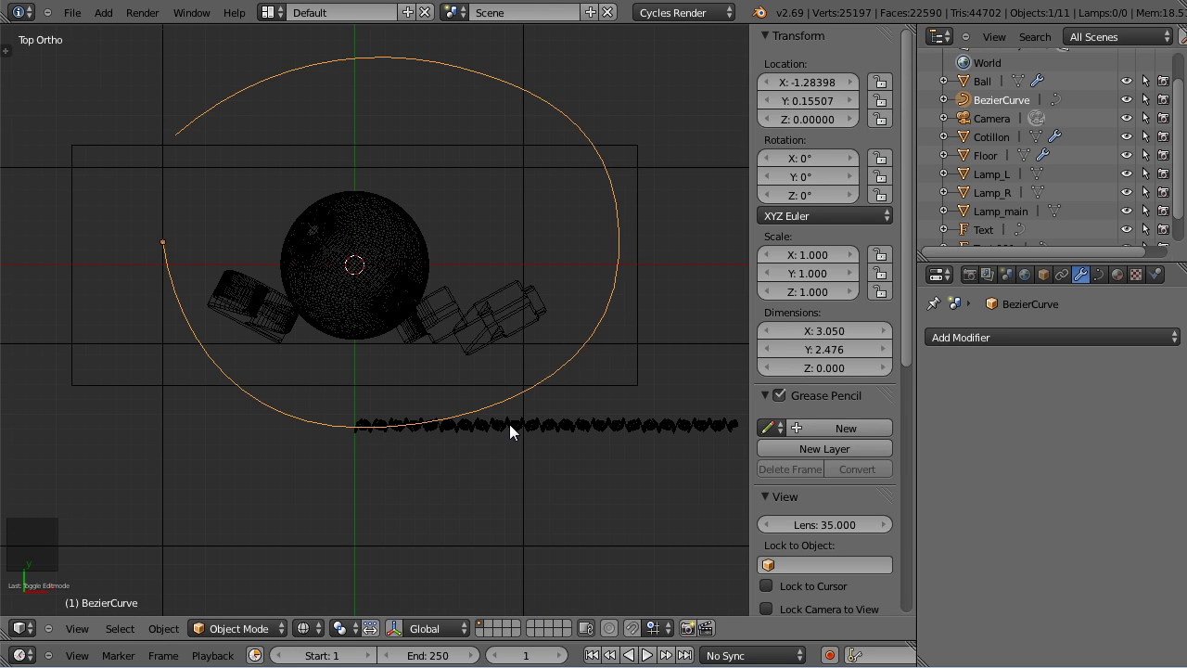
Apply the Cotillon garland's rotation and scale with Ctrl+A.
right_click(519, 435)
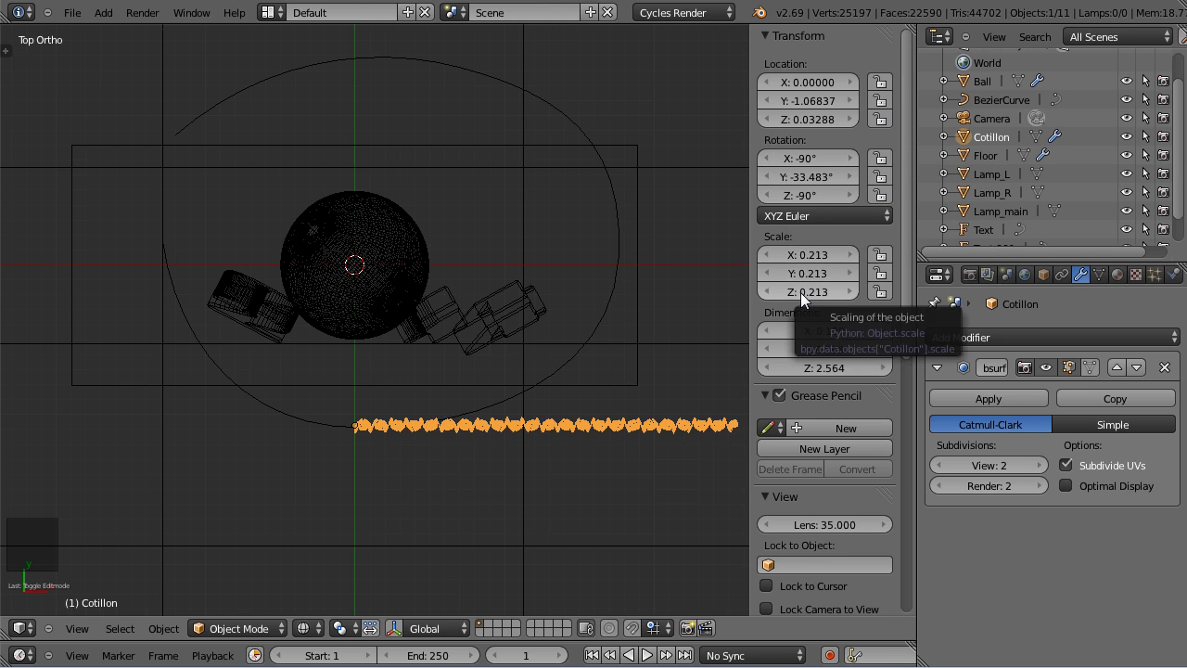
key("shift+a")
key("ctrl+a")
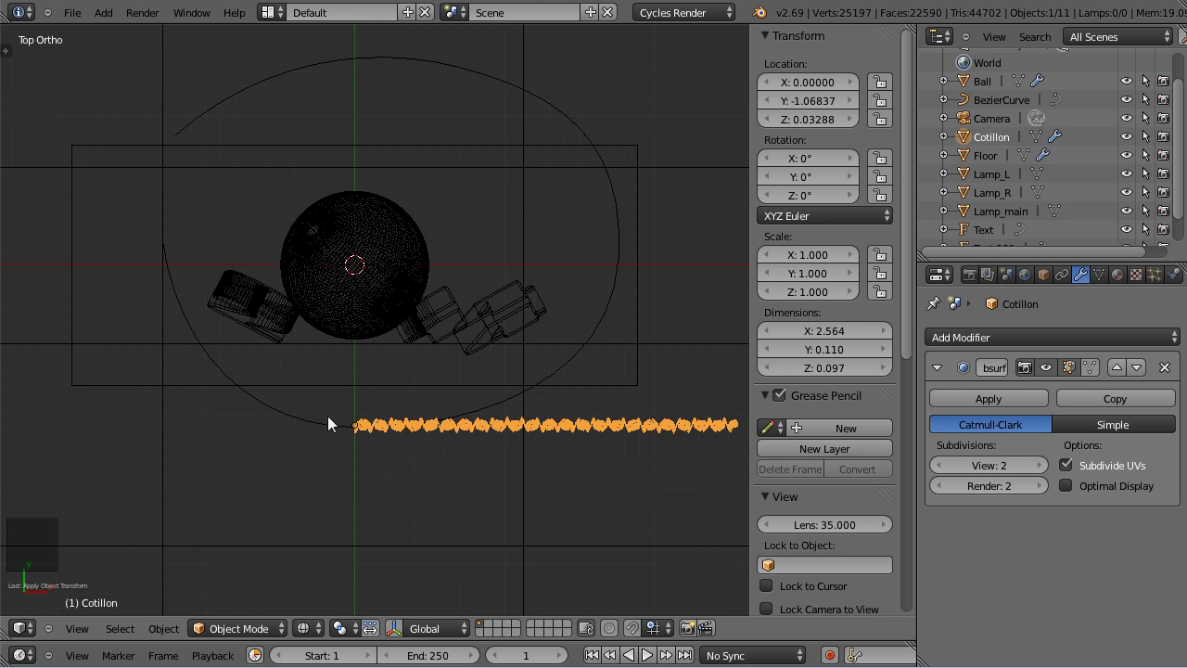
Snap the 3D cursor to the loop curve's start and move the garland onto it.
right_click(237, 388)
right_click(500, 436)
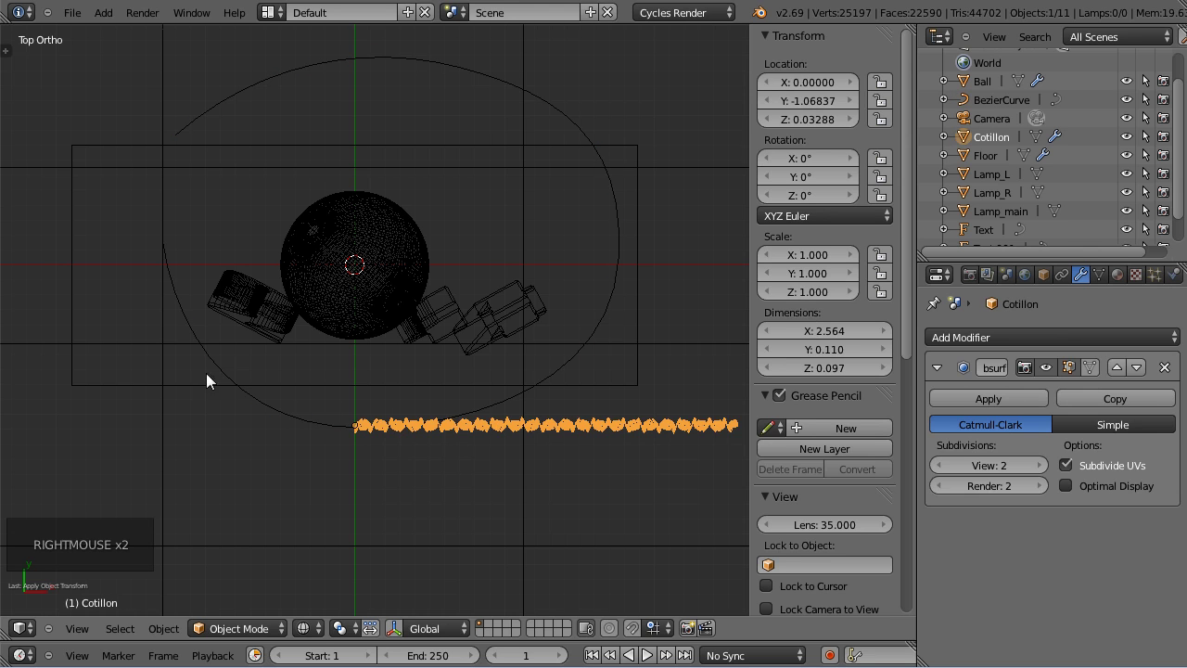
right_click(233, 379)
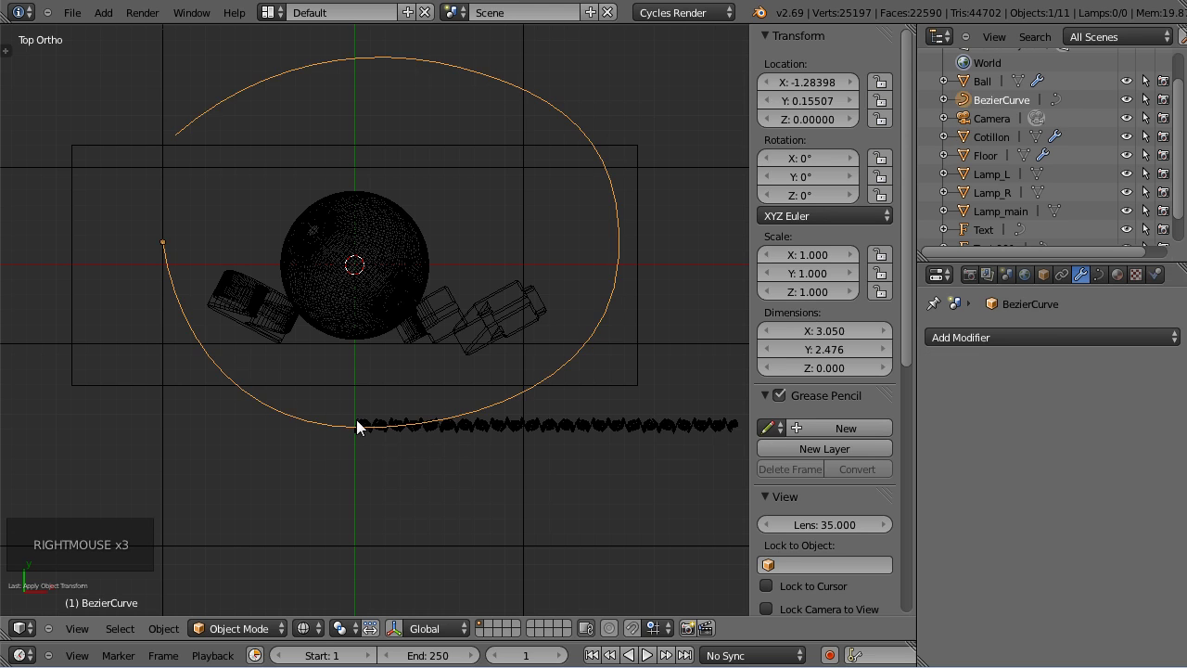
right_click(378, 435)
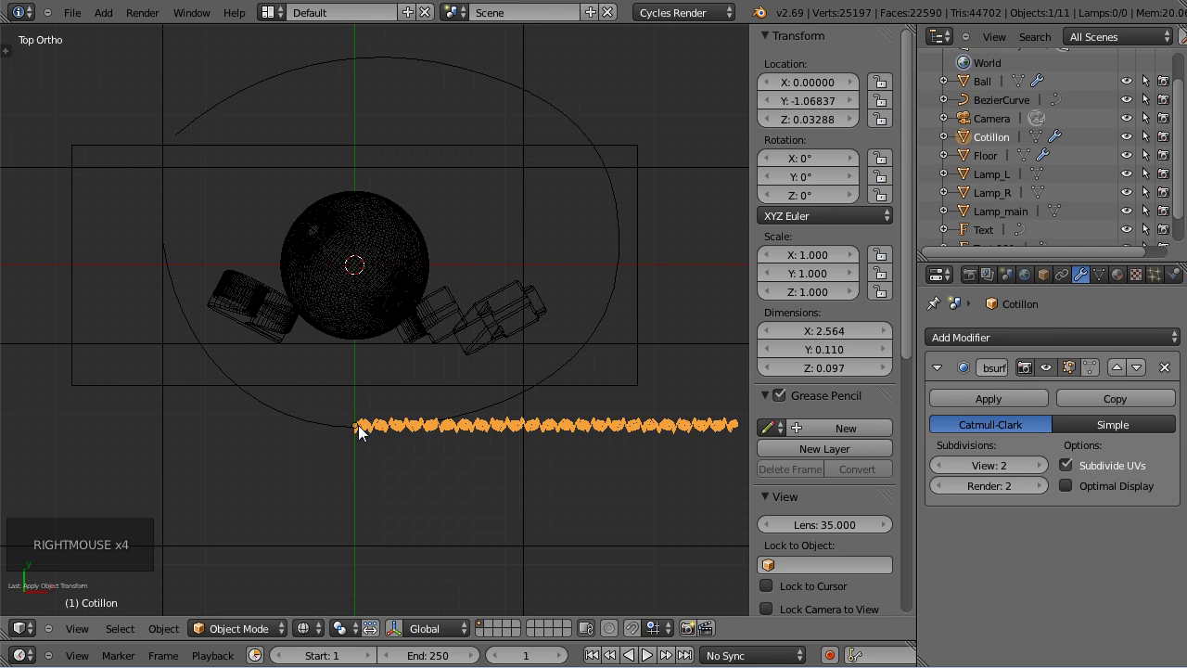
right_click(280, 418)
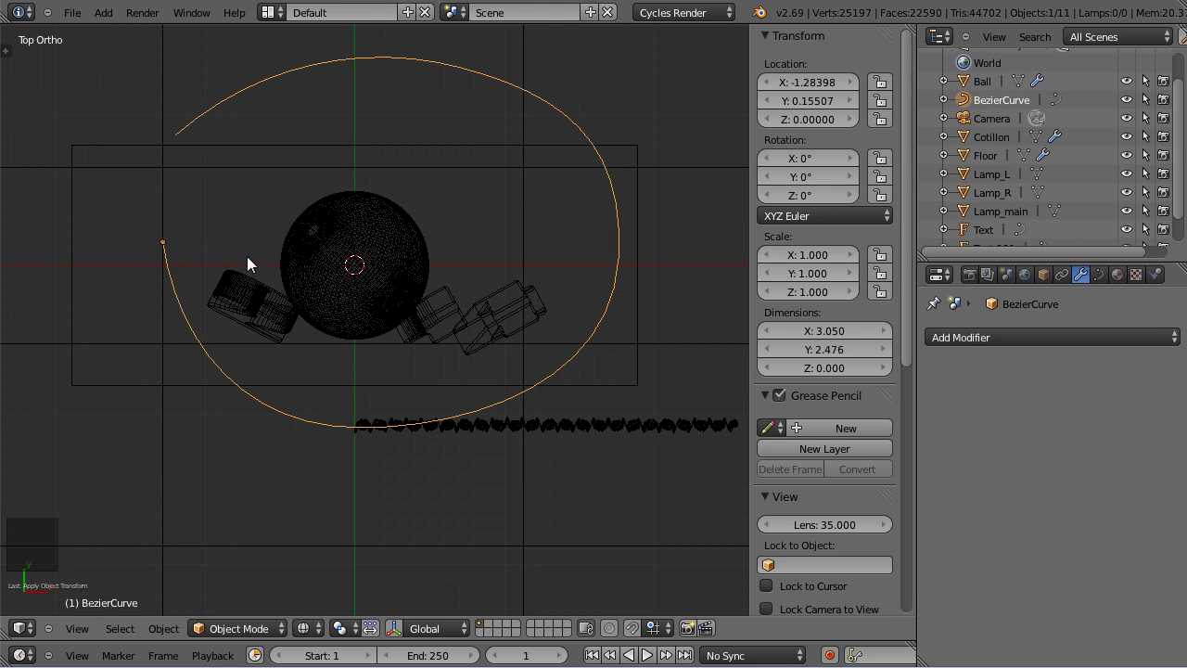
key("shift+s")
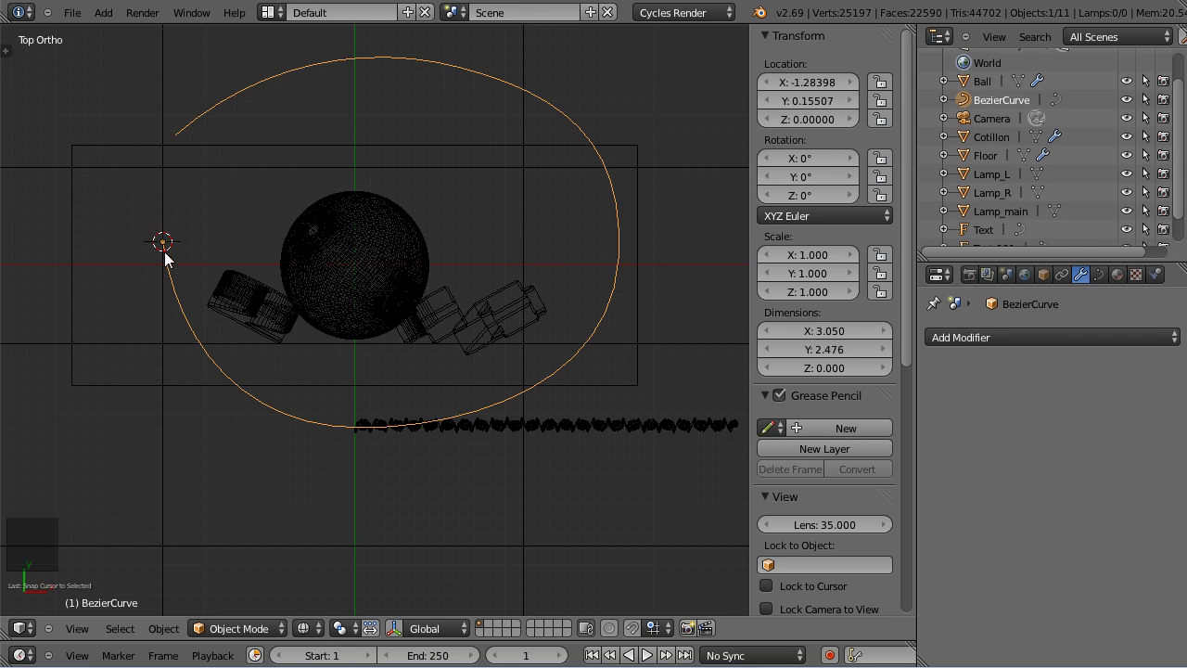
right_click(512, 434)
key("shift+s")
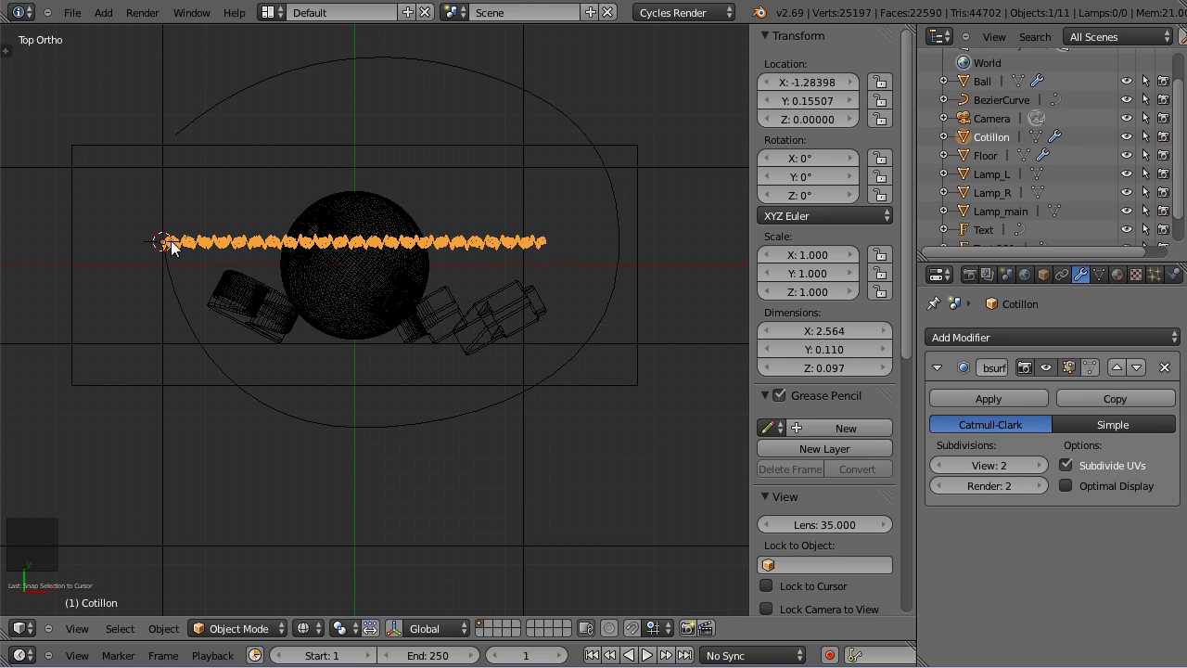
key("shift+c")
Add a Curve modifier to Cotillon and select the loop BezierCurve in the Outliner.
scroll("up", 3)
middle_click(428, 394)
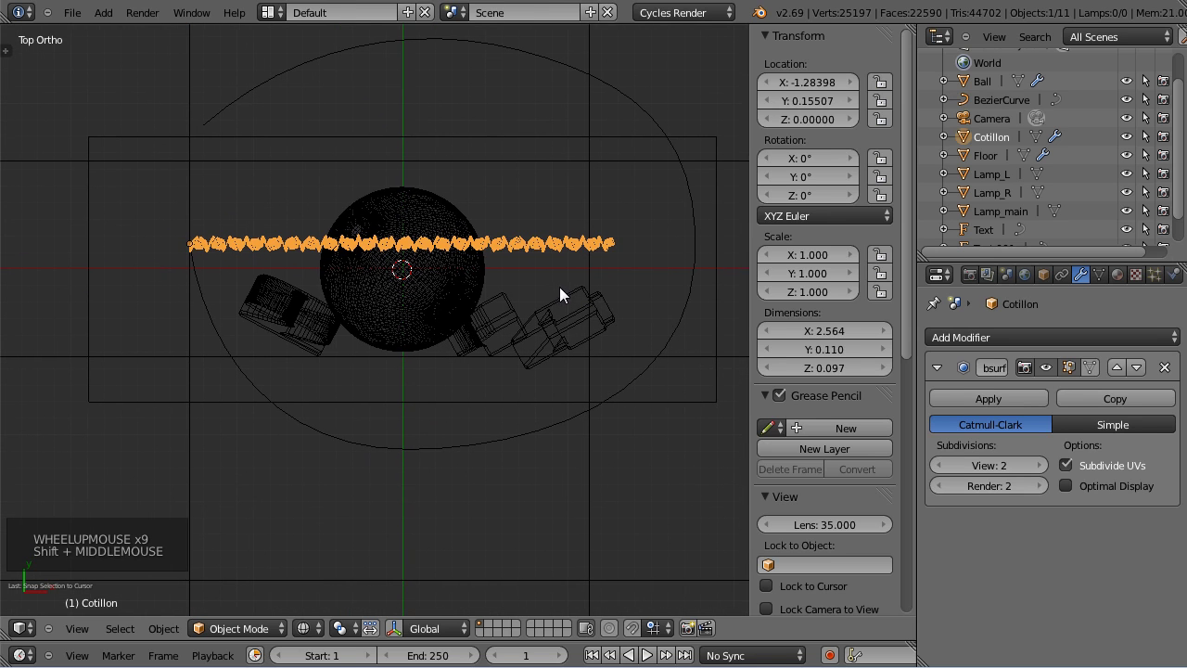
left_click(996, 345)
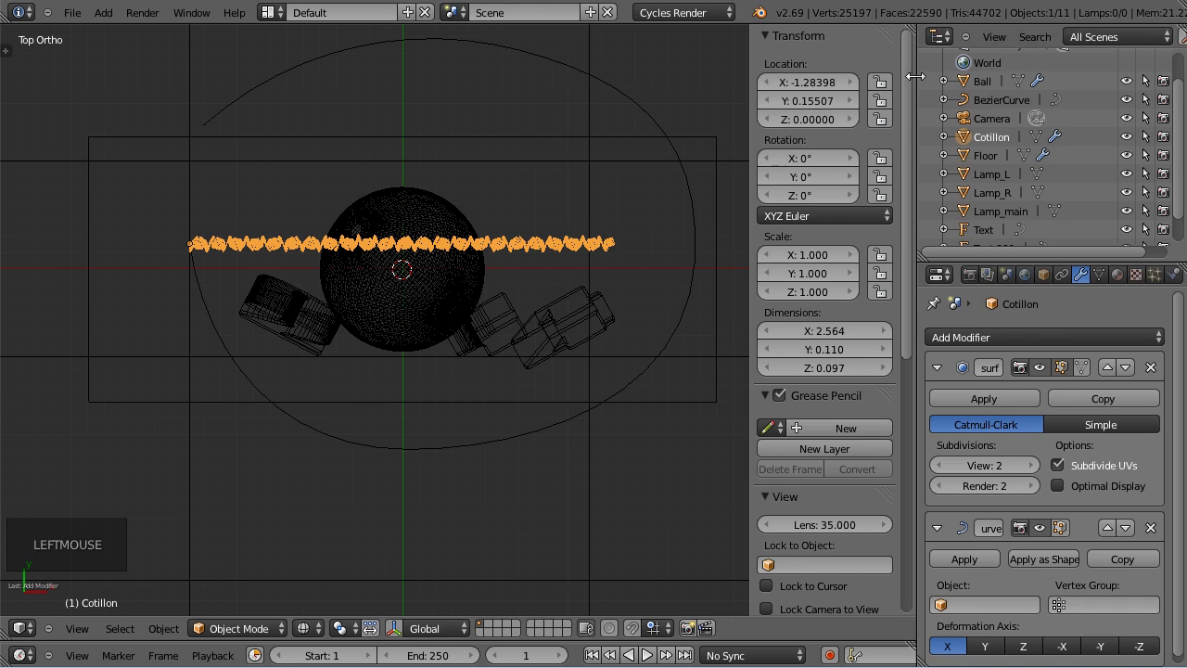
left_click(1001, 111)
left_click(1057, 286)
Rename the loop curve Guide_cotillon and set it as the garland's Curve modifier object.
left_click(1052, 348)
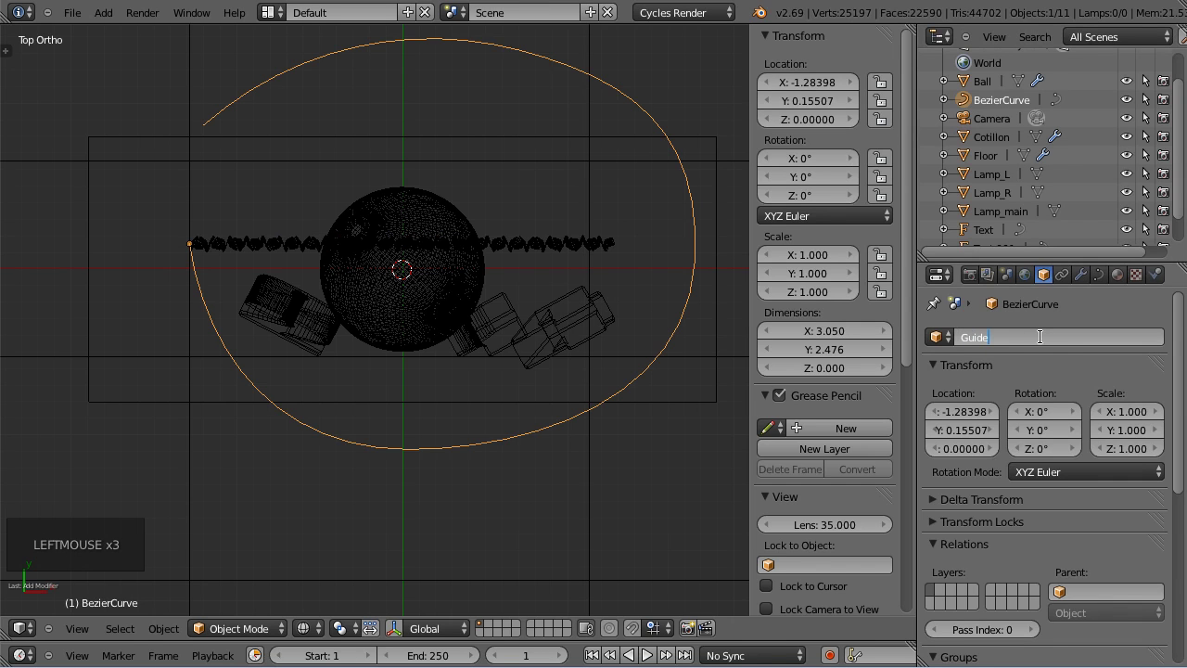
key("l")
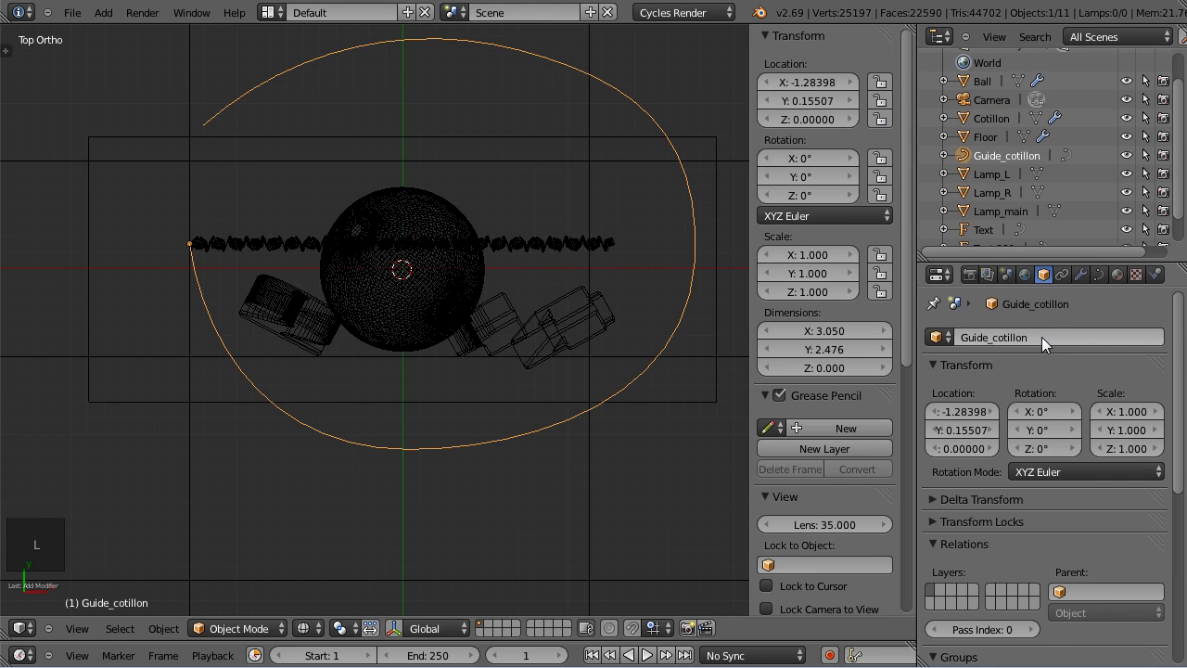
right_click(545, 260)
left_click(1082, 278)
scroll("down", 3)
left_click(1022, 602)
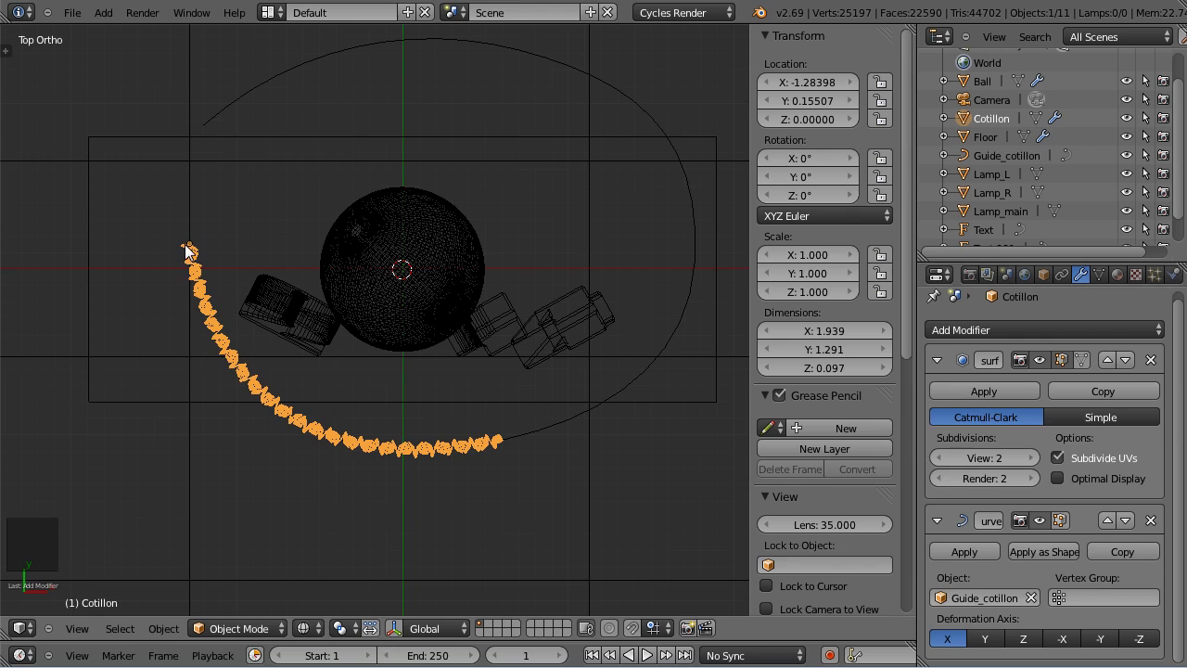
Add an Array modifier to repeat the garland further around the loop.
middle_click(488, 501)
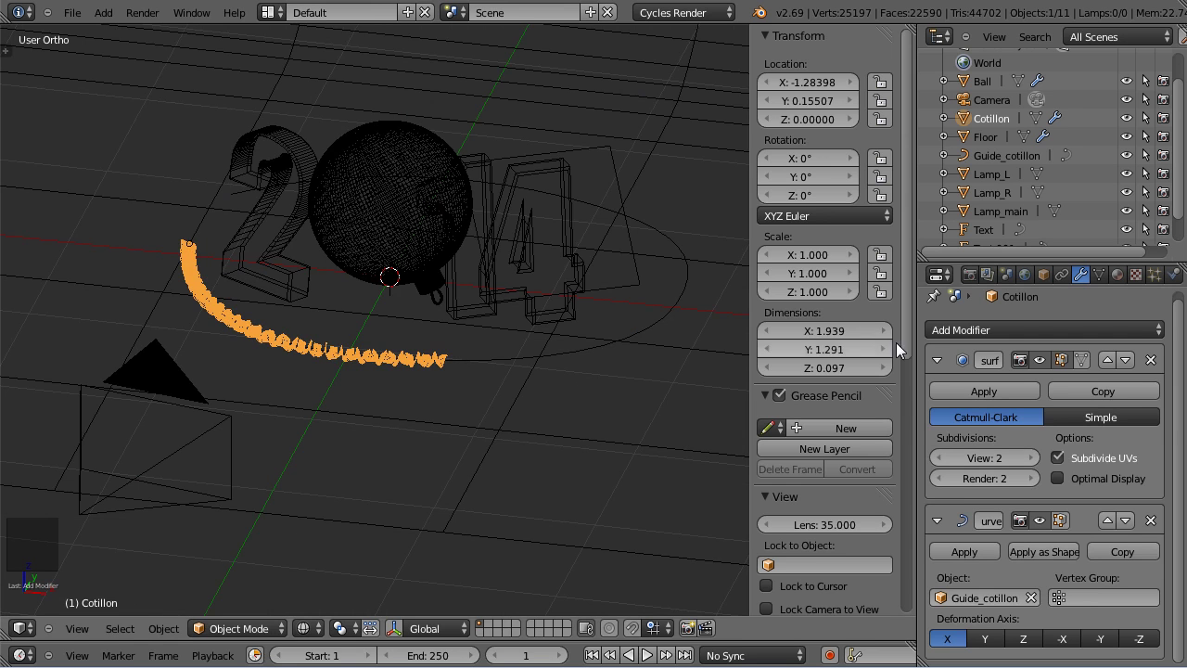
left_click(1019, 341)
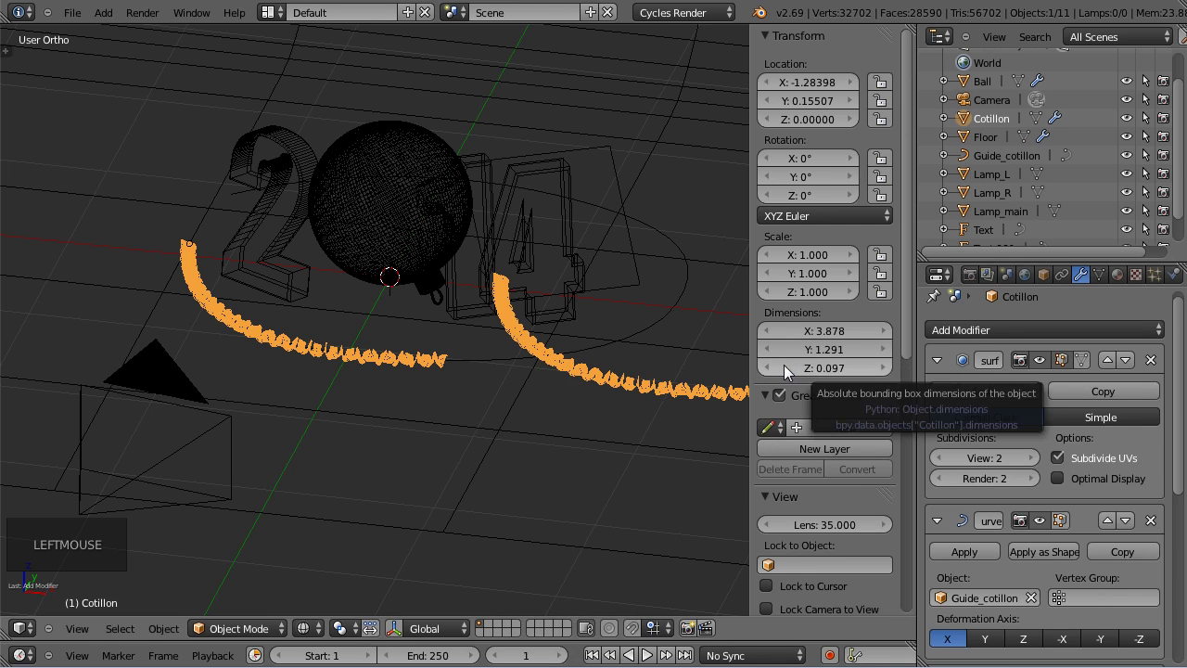
scroll("down", 3)
Set the Array count to 3 so the garland nearly rings the ornament, then check the camera view.
left_click(1117, 625)
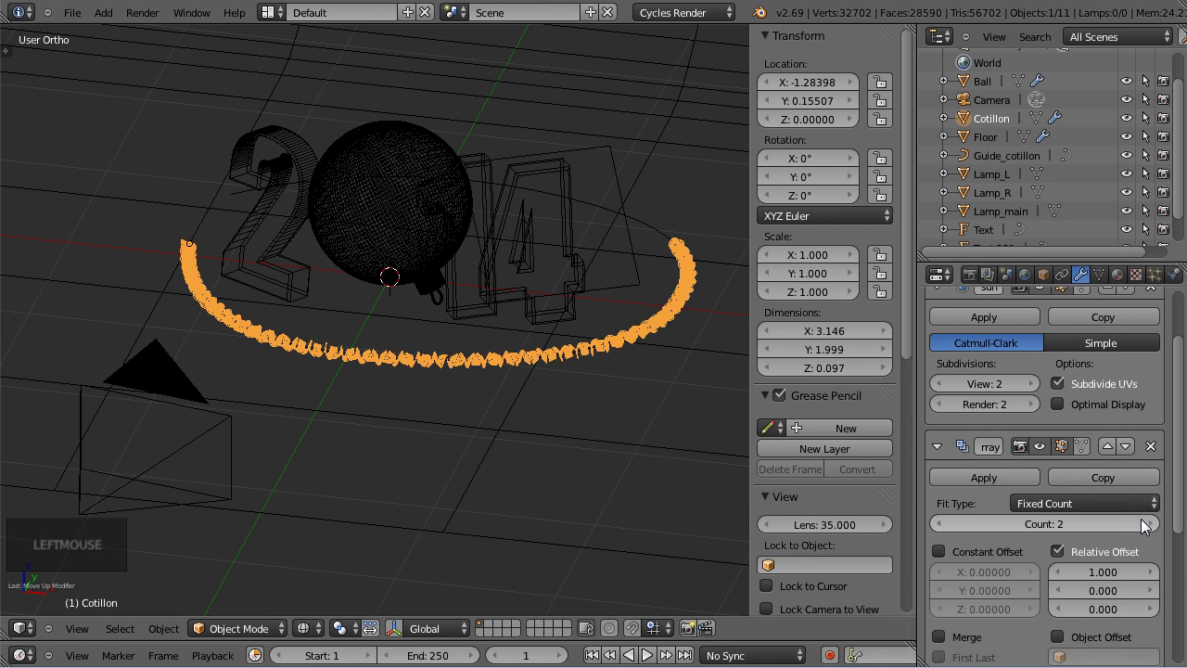
left_click(1153, 526)
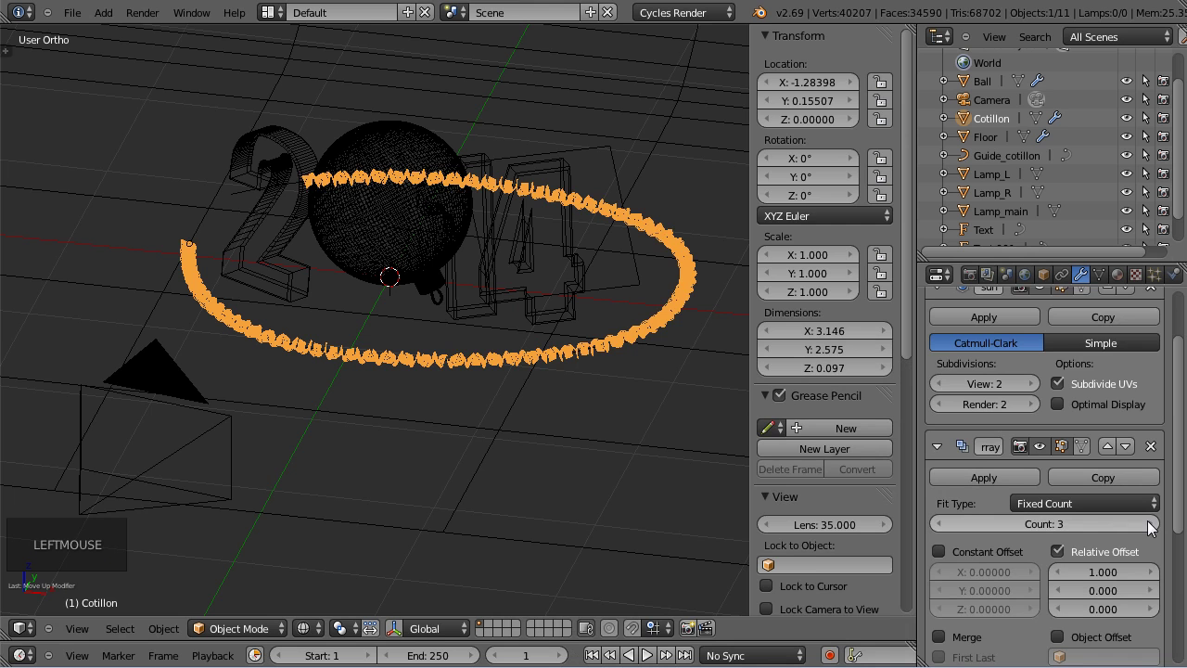
left_click(1153, 526)
scroll("down", 3)
scroll("down", 3)
scroll("up", 3)
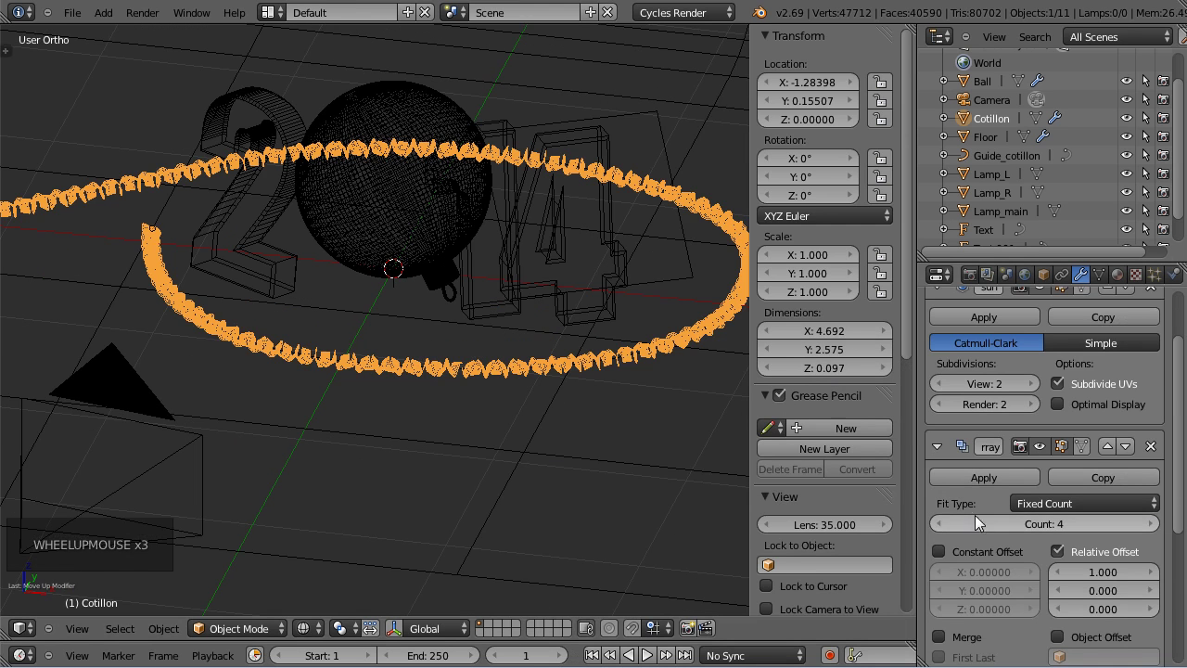
left_click(947, 530)
key("KP_0")
key("n")
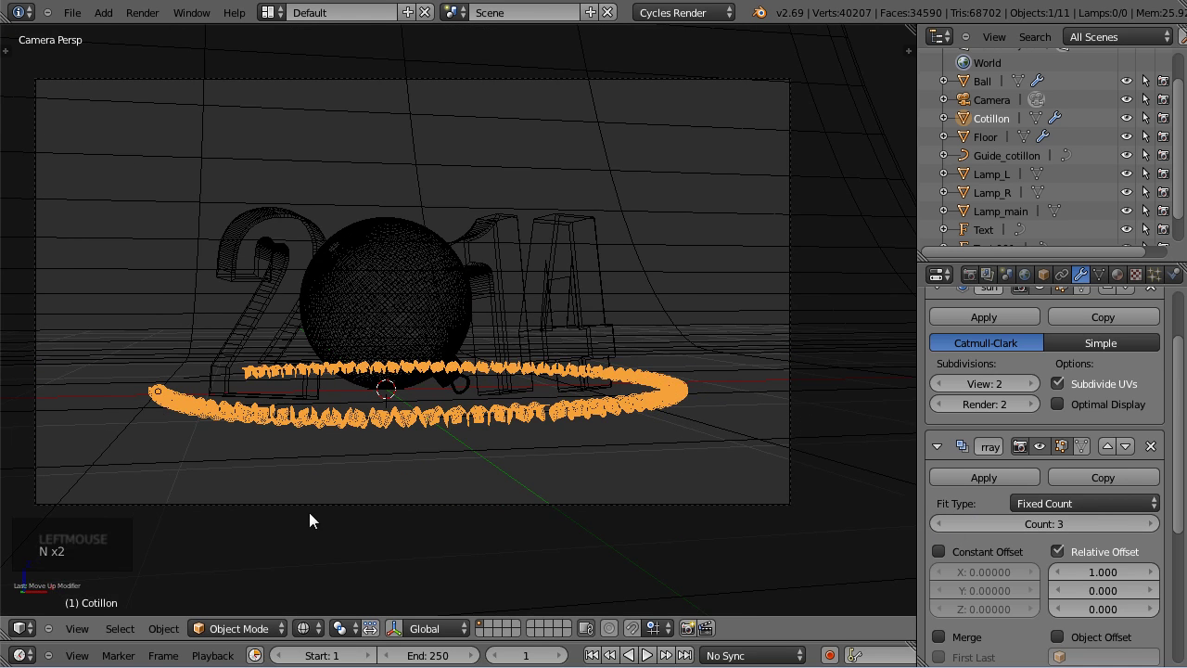
Preview the render, return to wireframe and raise the Array count back to 4.
left_click(324, 635)
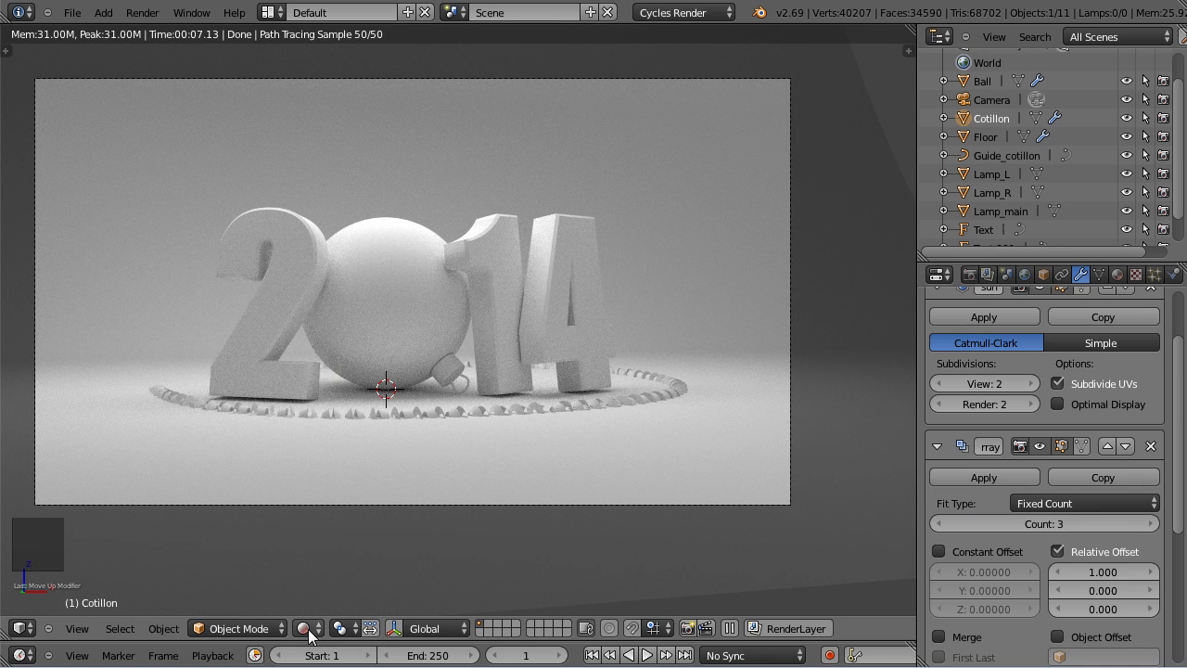
left_click(318, 640)
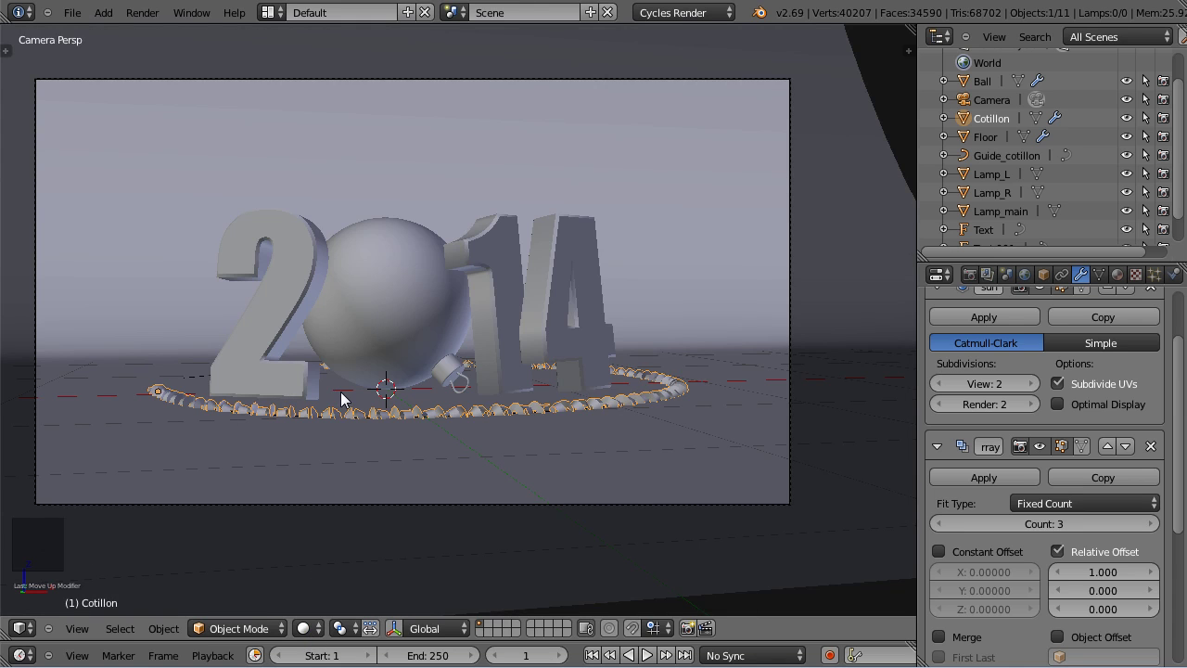
key("z")
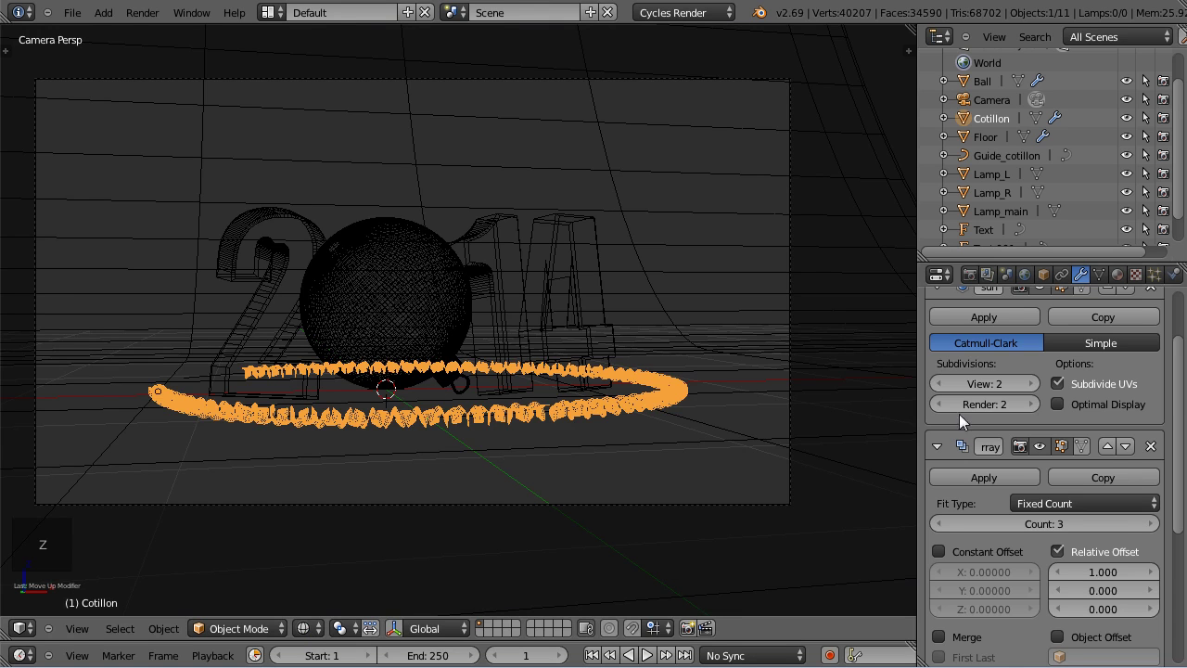
left_click(1155, 530)
scroll("down", 3)
scroll("down", 3)
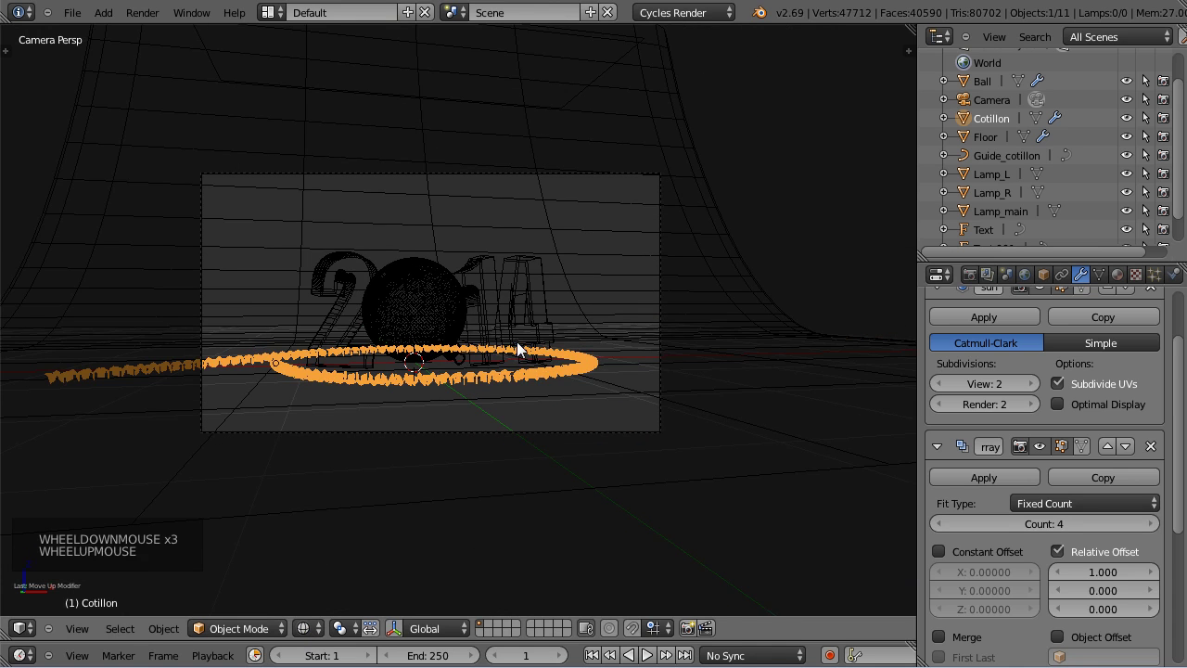
Look down on the overshooting garland loop from the top view.
key("KP_7")
scroll("down", 3)
middle_click(426, 181)
scroll("up", 3)
scroll("up", 3)
Duplicate the Cotillon garland with its guide curve as Cotillon.001 and Guide_cotillon.001, then deselect.
right_click(421, 123)
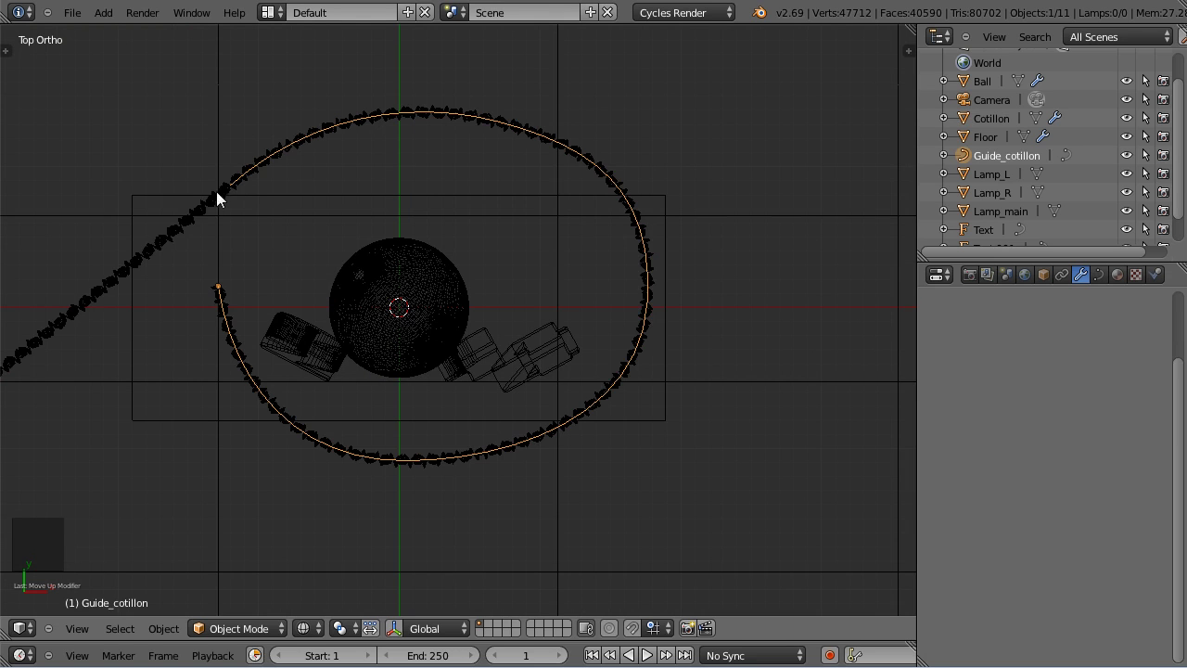
right_click(222, 208)
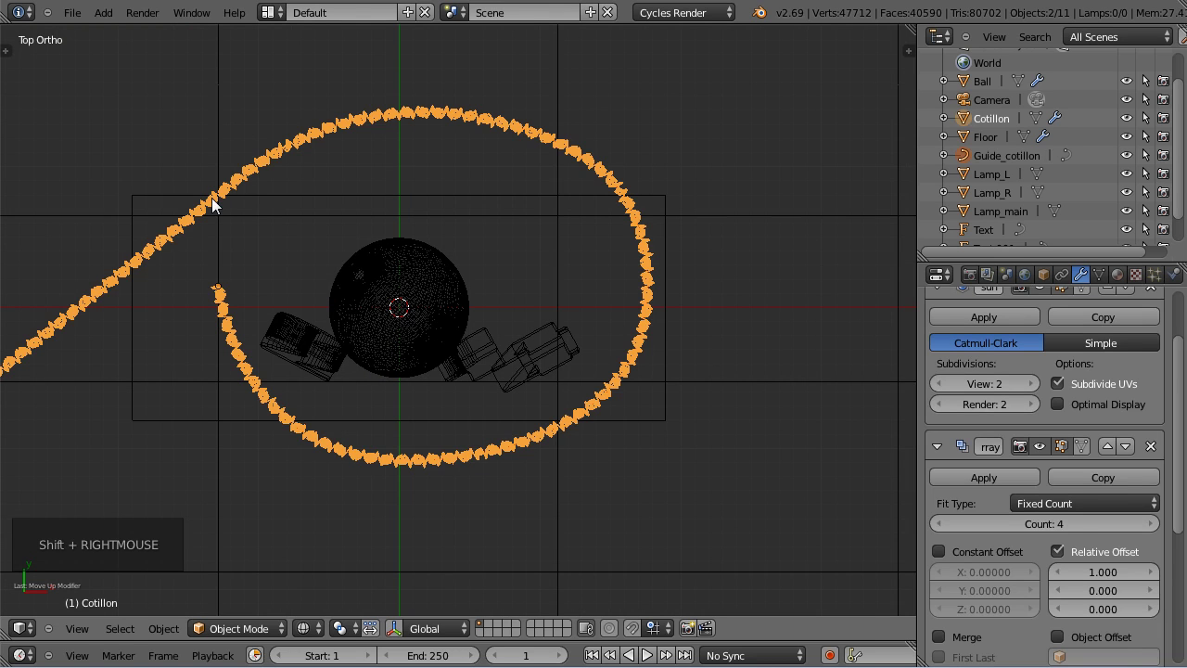
key("shift+d")
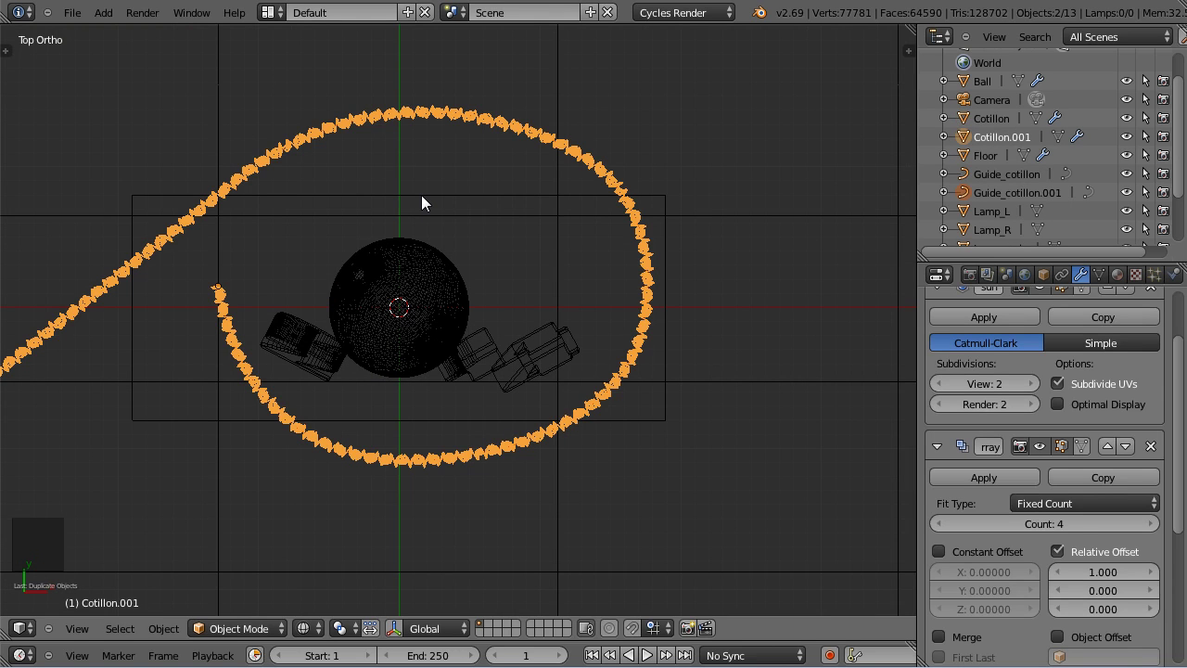
key("m")
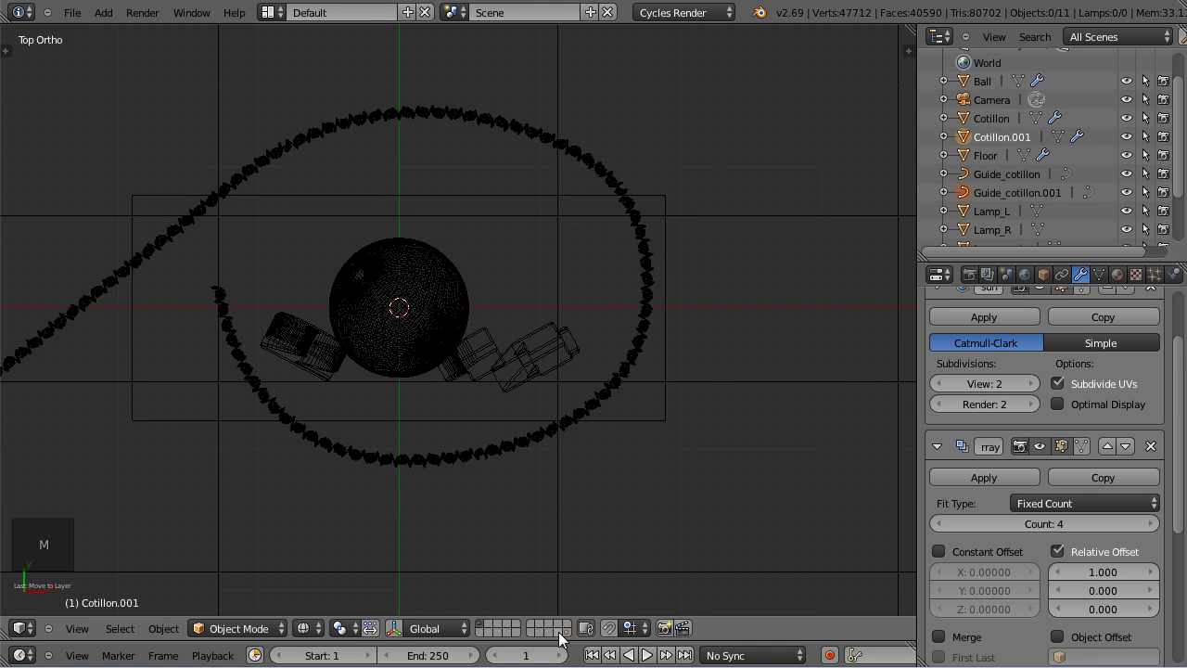
Apply the Array and Curve modifiers on the original Cotillon garland.
left_click(574, 638)
scroll("down", 3)
right_click(278, 324)
right_click(255, 237)
right_click(273, 327)
left_click(487, 635)
right_click(285, 218)
right_click(263, 223)
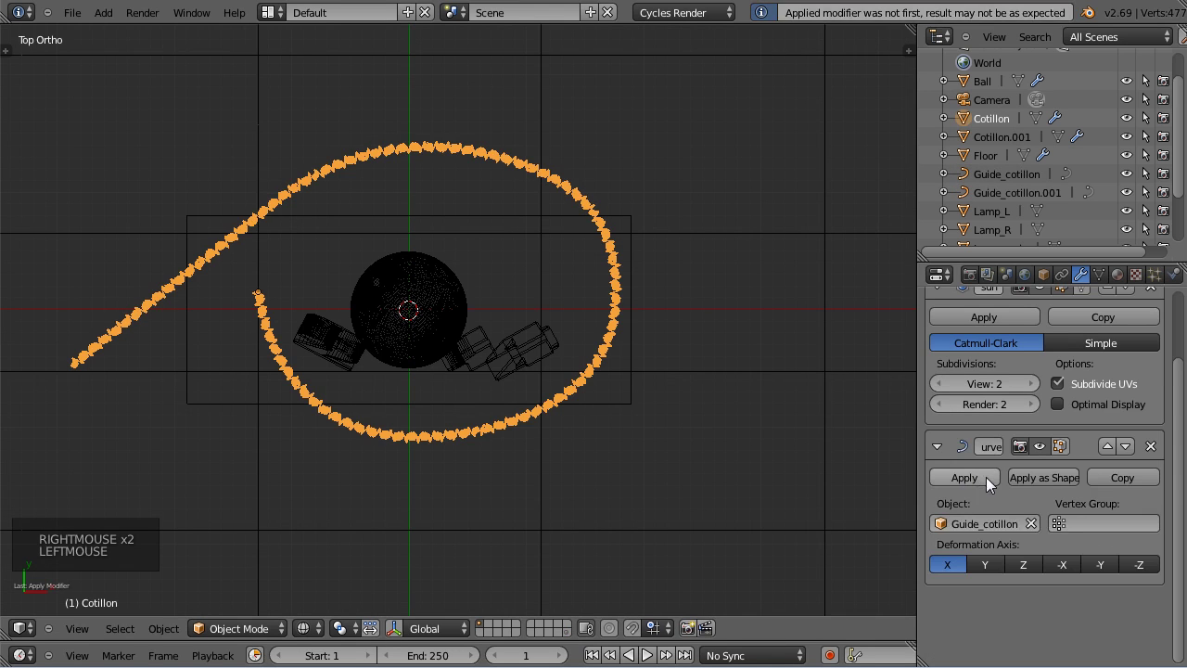
left_click(987, 488)
Delete the original Guide_cotillon curve and run Remove Doubles on all garland vertices.
right_click(436, 155)
key("x")
right_click(332, 189)
key("Tab")
key("a")
key("a")
key("w")
key("w")
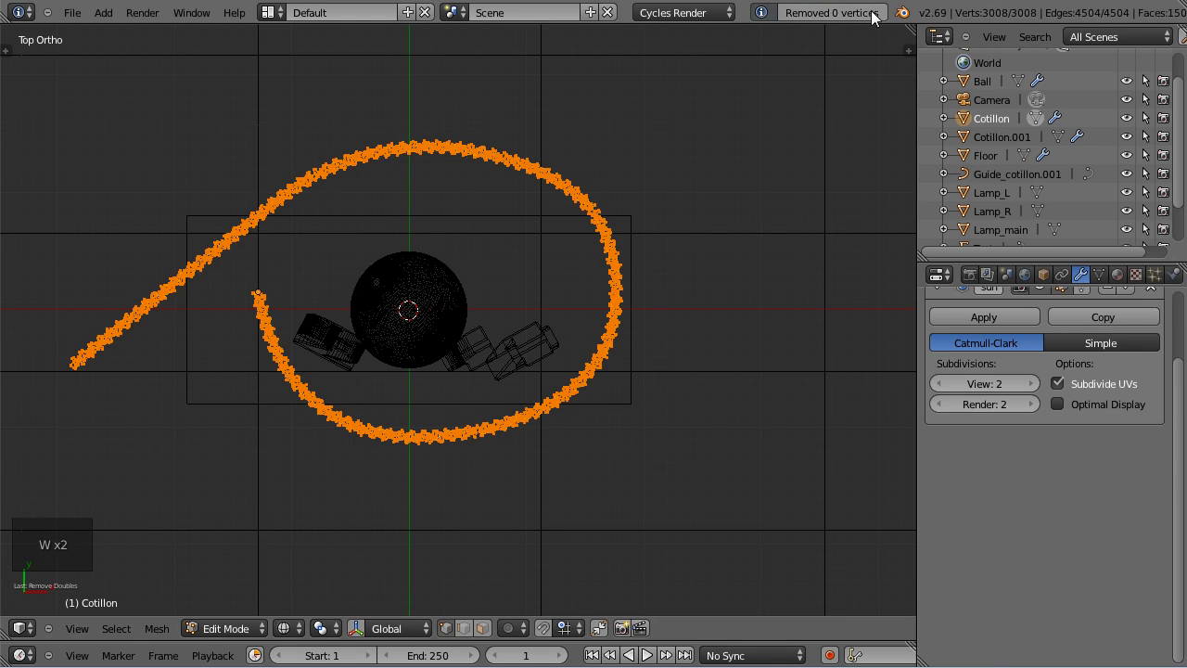
key("Tab")
Re-enter Edit Mode on the garland with nothing selected, viewed close up from above.
middle_click(350, 262)
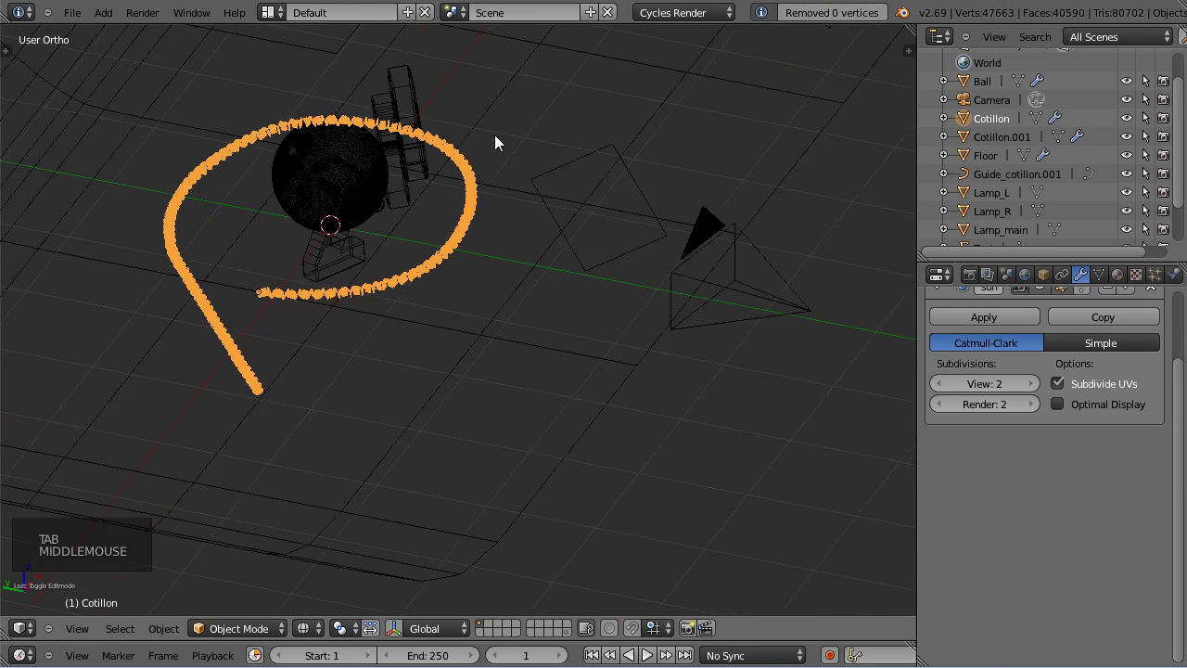
middle_click(330, 288)
key("Tab")
key("z")
key("z")
key("KP_7")
middle_click(413, 188)
key("a")
scroll("up", 3)
scroll("up", 3)
Box-select the garland's trailing tail, extend to linked geometry and delete it, leaving a loop.
middle_click(401, 196)
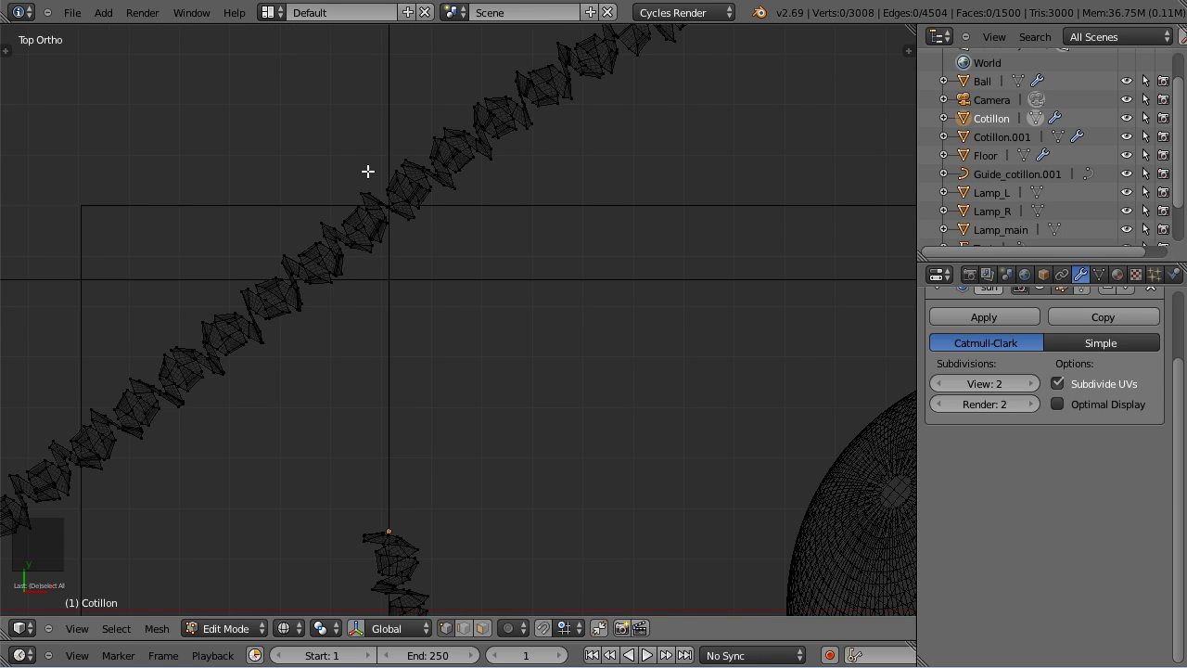
left_click(340, 143)
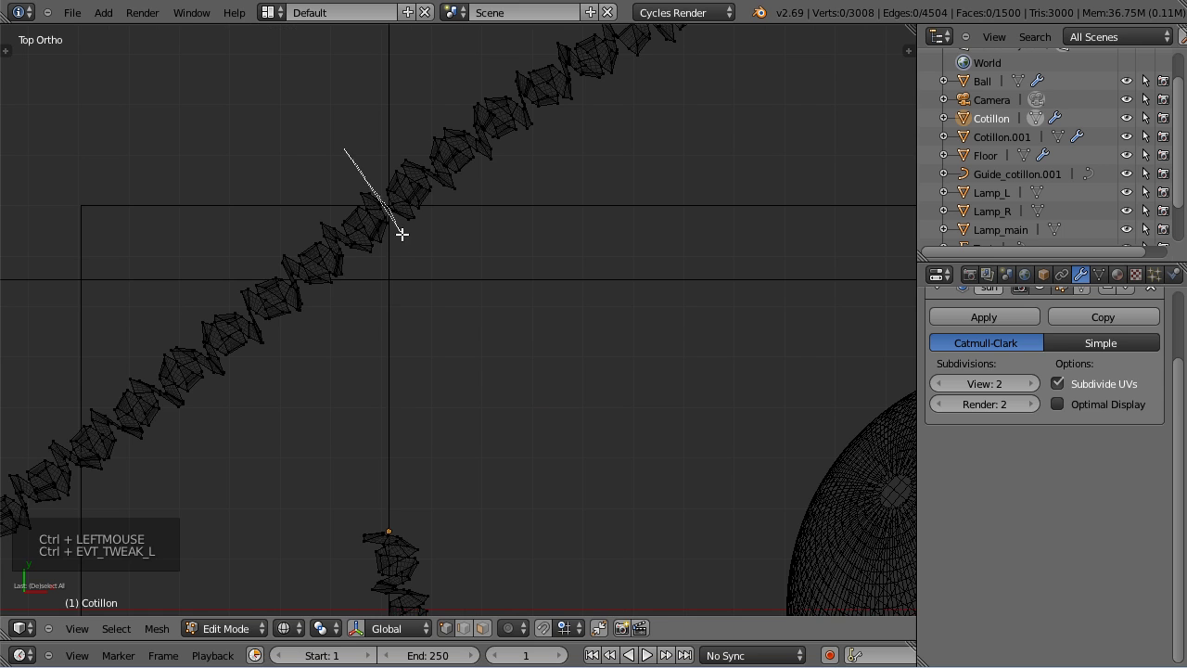
left_click(78, 421)
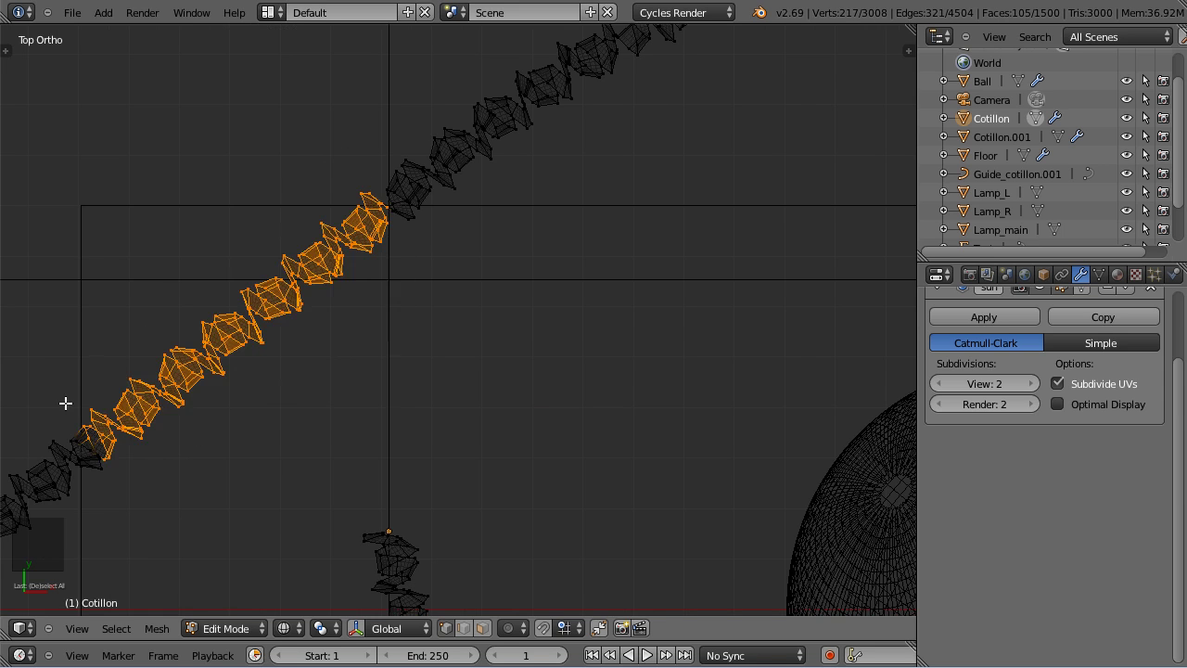
scroll("down", 3)
middle_click(304, 452)
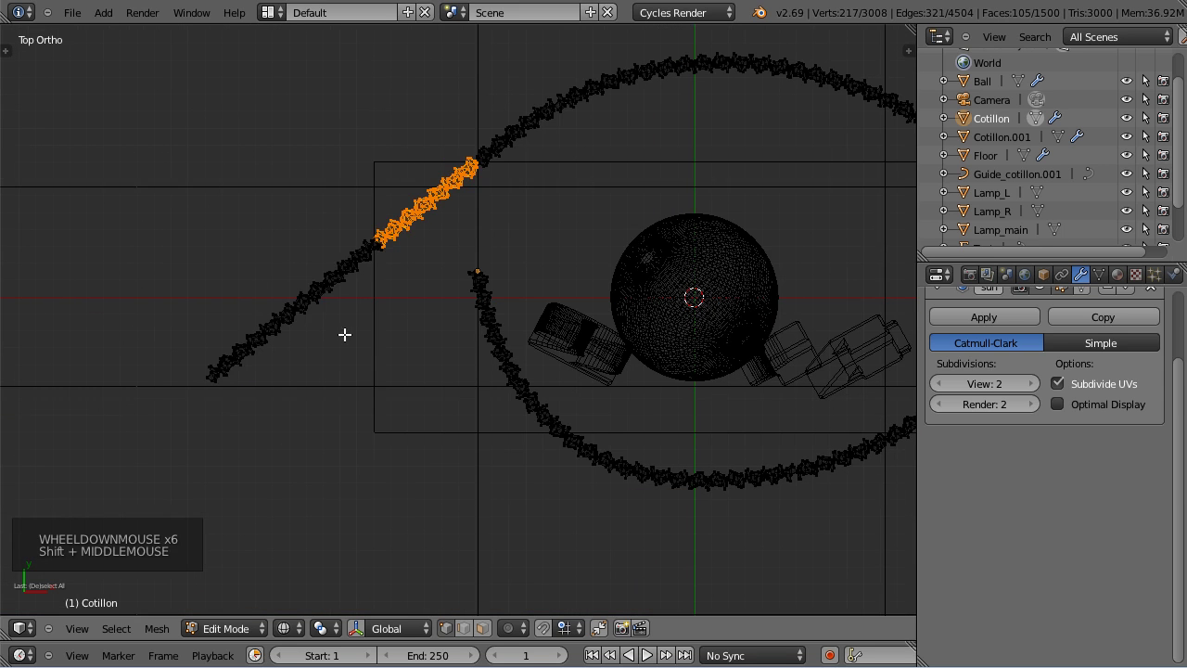
key("b")
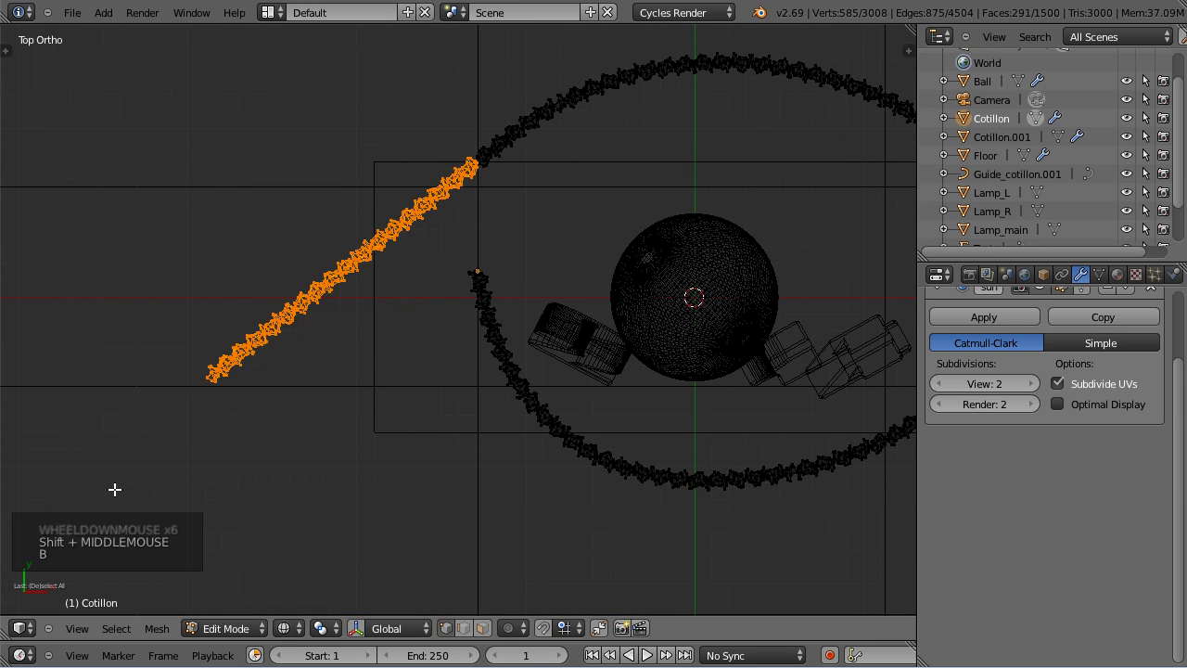
key("x")
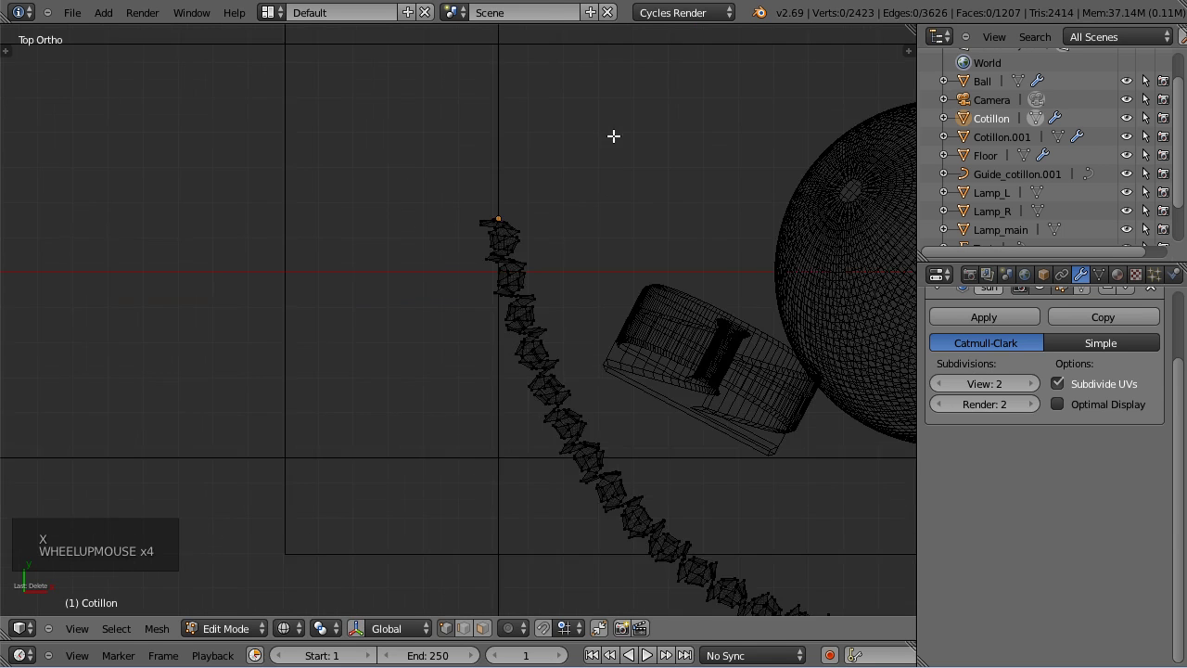
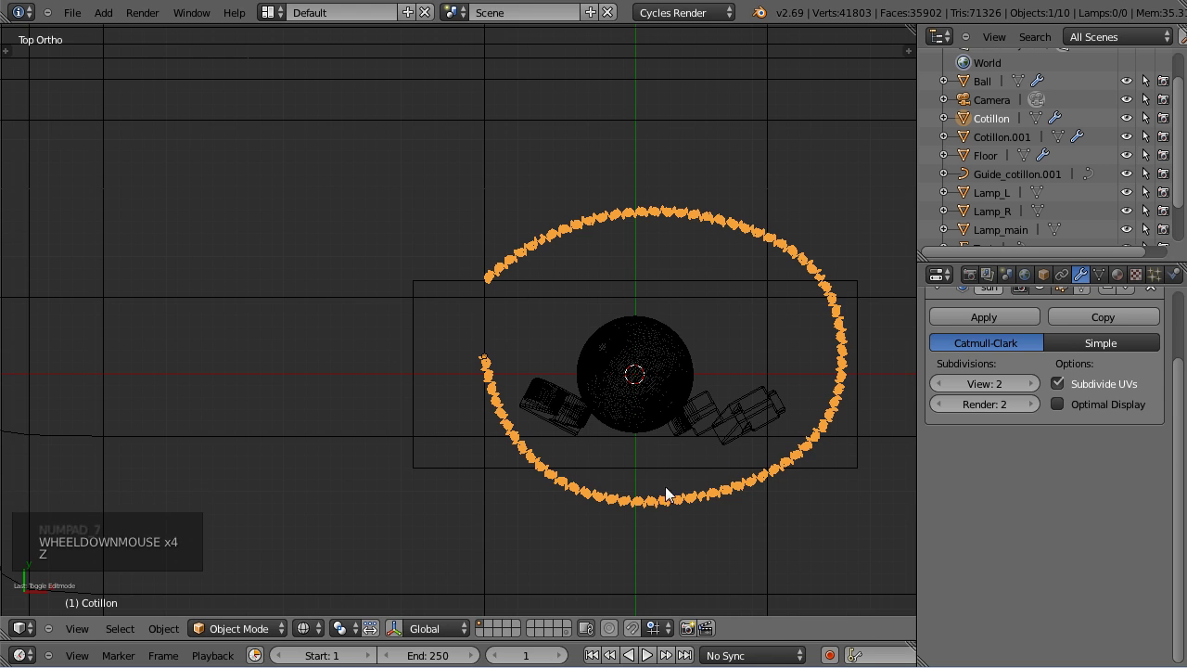
Leave Edit Mode, switch to Front view and split the 3D View into two side-by-side viewports.
middle_click(671, 473)
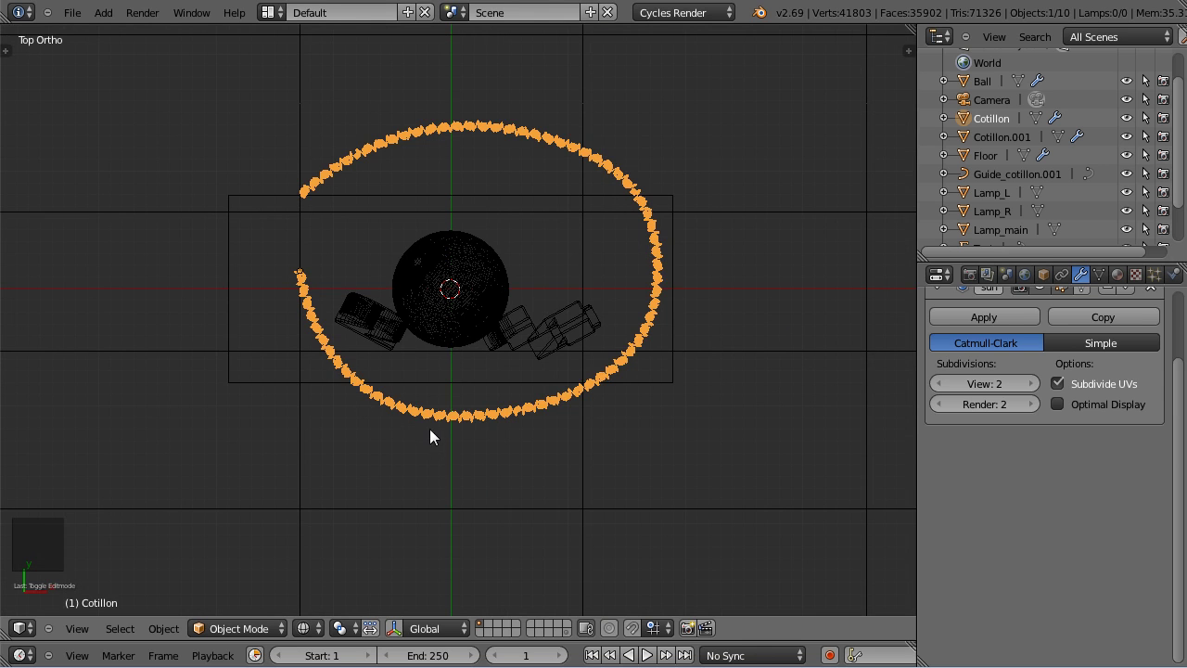
key("KP_1")
scroll("up", 3)
scroll("up", 3)
middle_click(575, 580)
scroll("up", 3)
scroll("down", 3)
key("g")
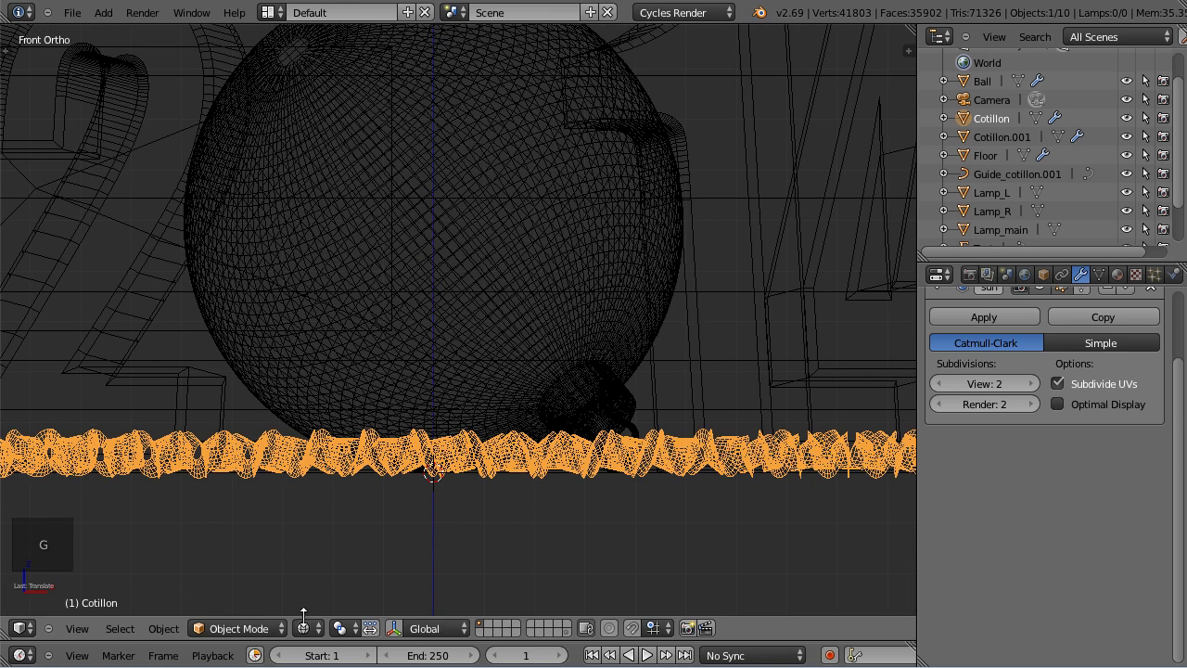
left_click(913, 26)
Set the right viewport to camera view, run a Rendered preview of the looped garland, then return to Solid.
key("KP_0")
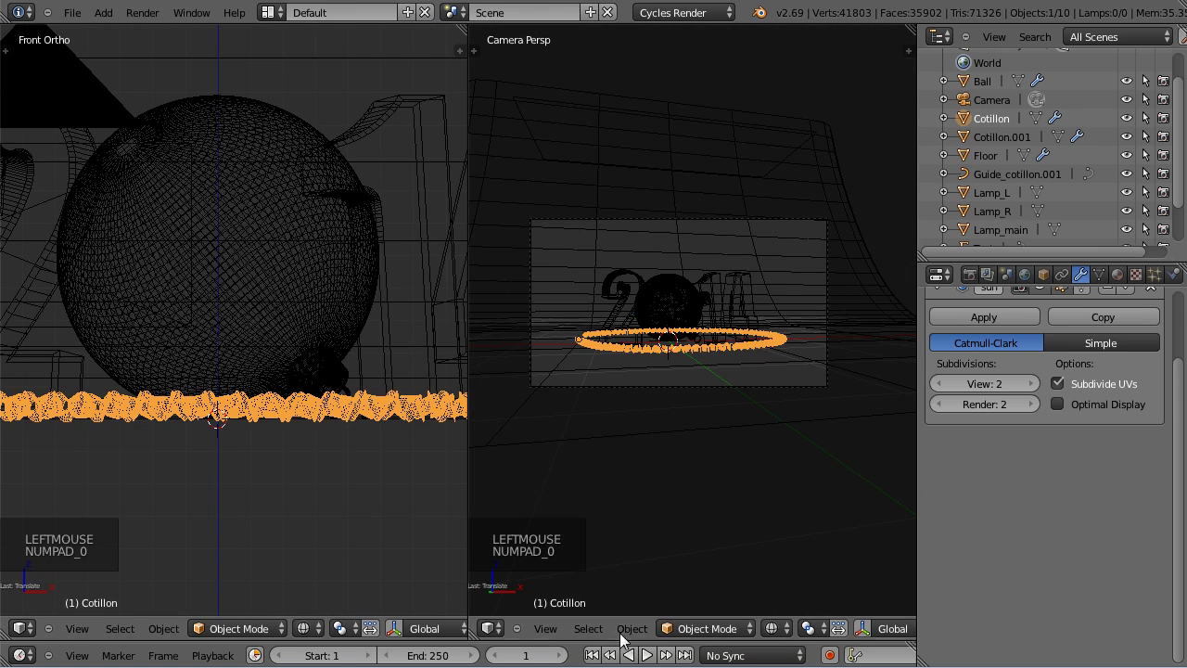
left_click(788, 544)
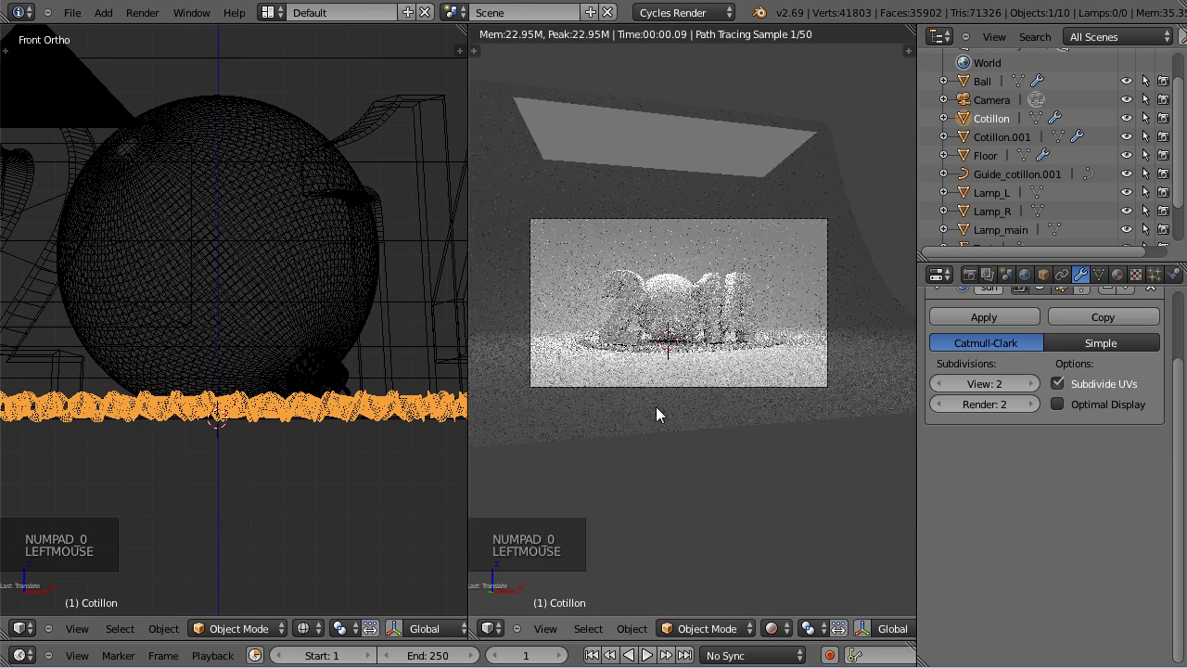
scroll("up", 3)
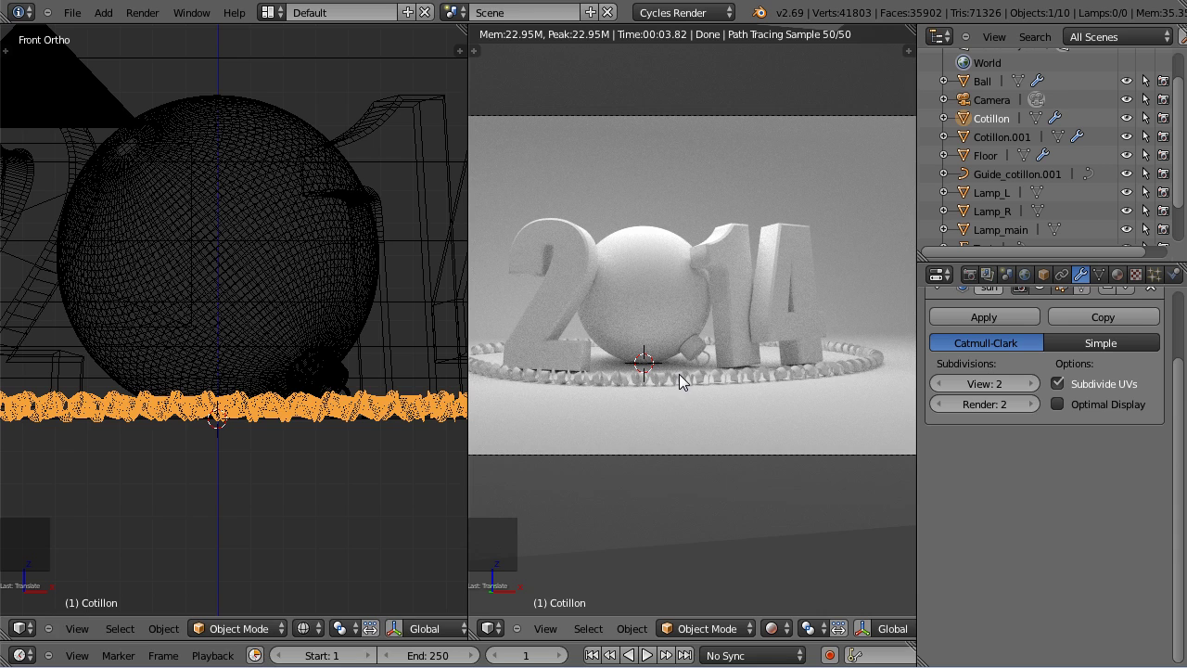
key("g")
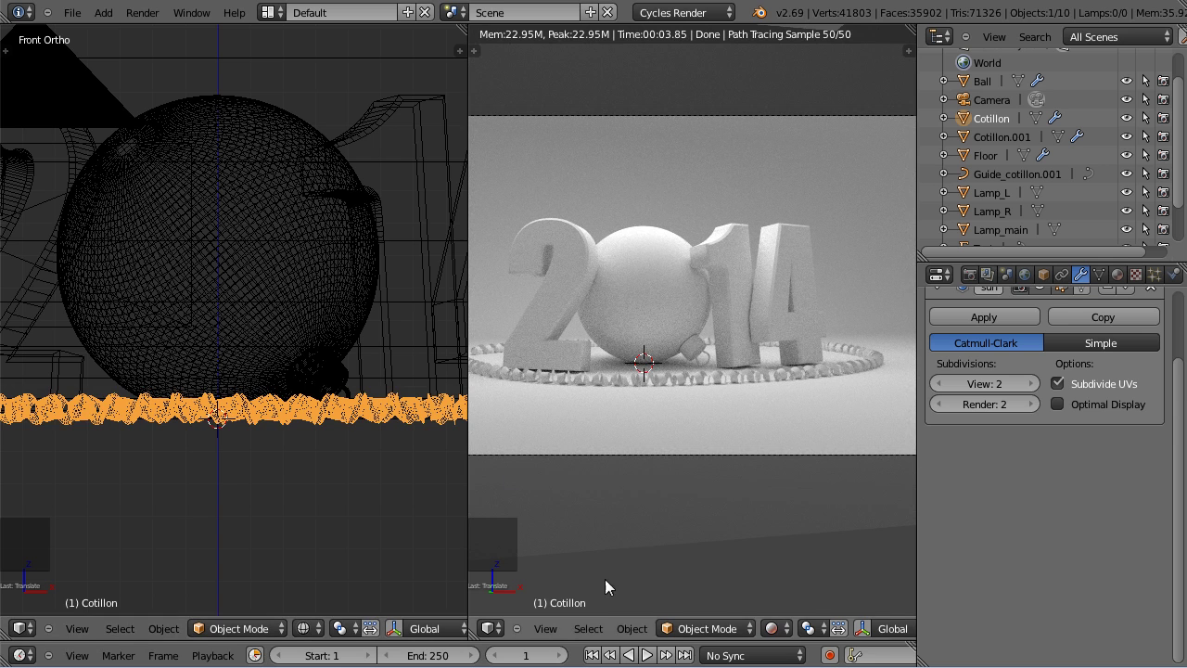
left_click(782, 637)
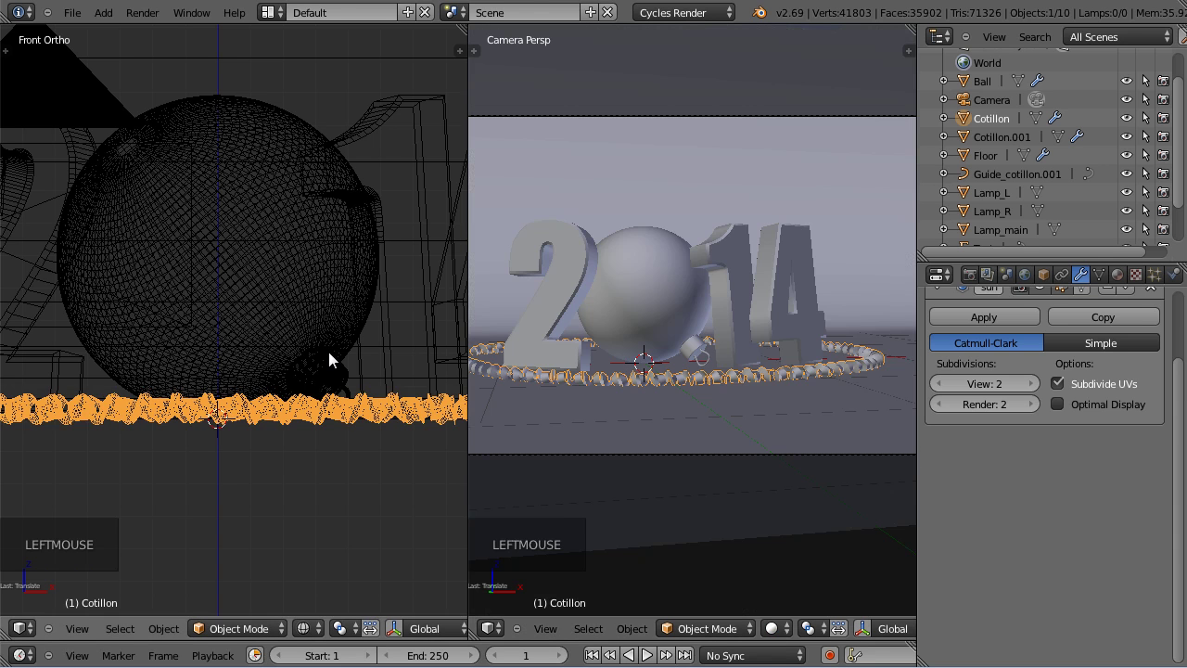
In Top view rotate the garland copy around the ball, then duplicate it as Cotillon.002.
key("KP_7")
scroll("down", 3)
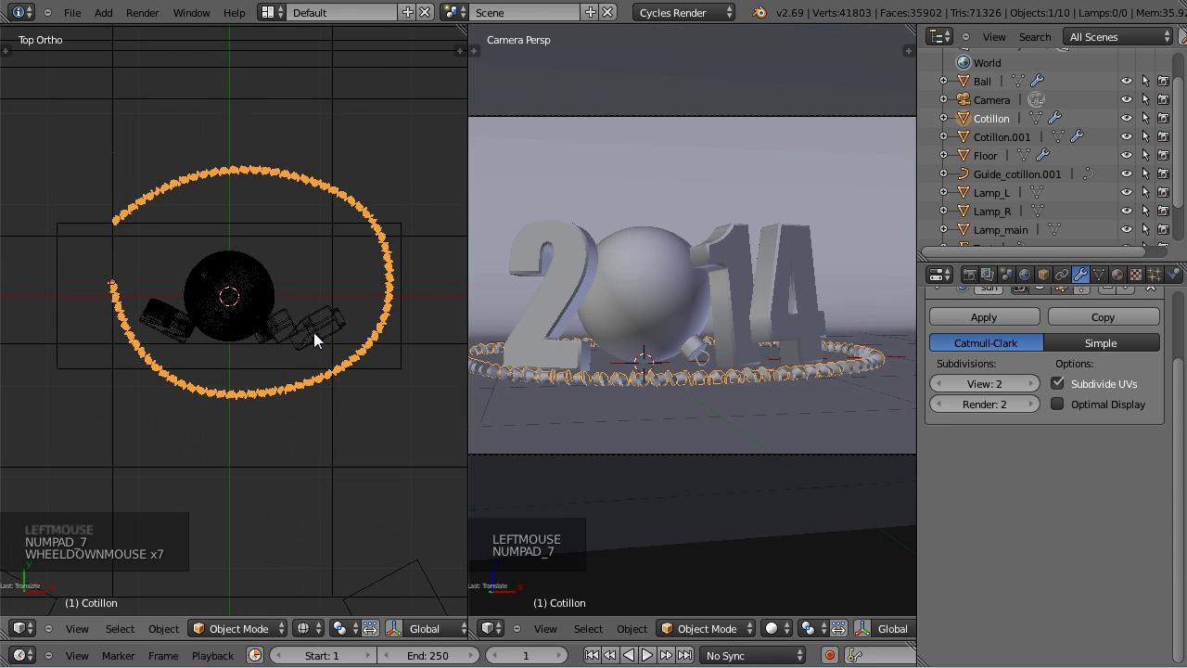
key("g")
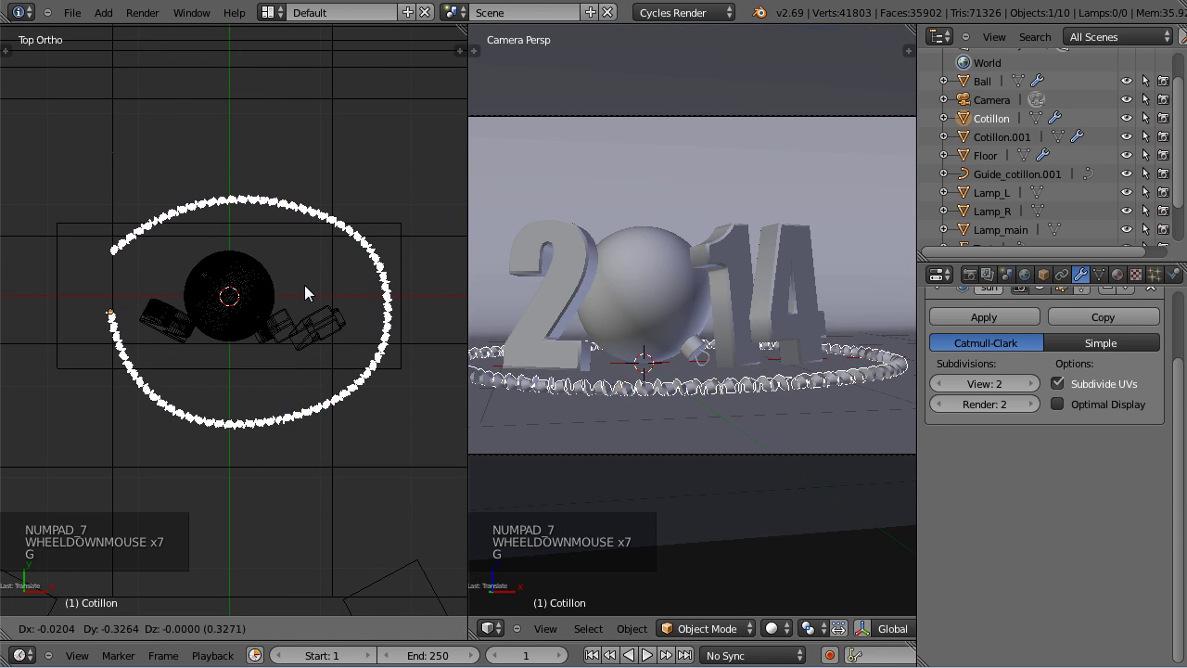
scroll("down", 3)
key("r")
key("g")
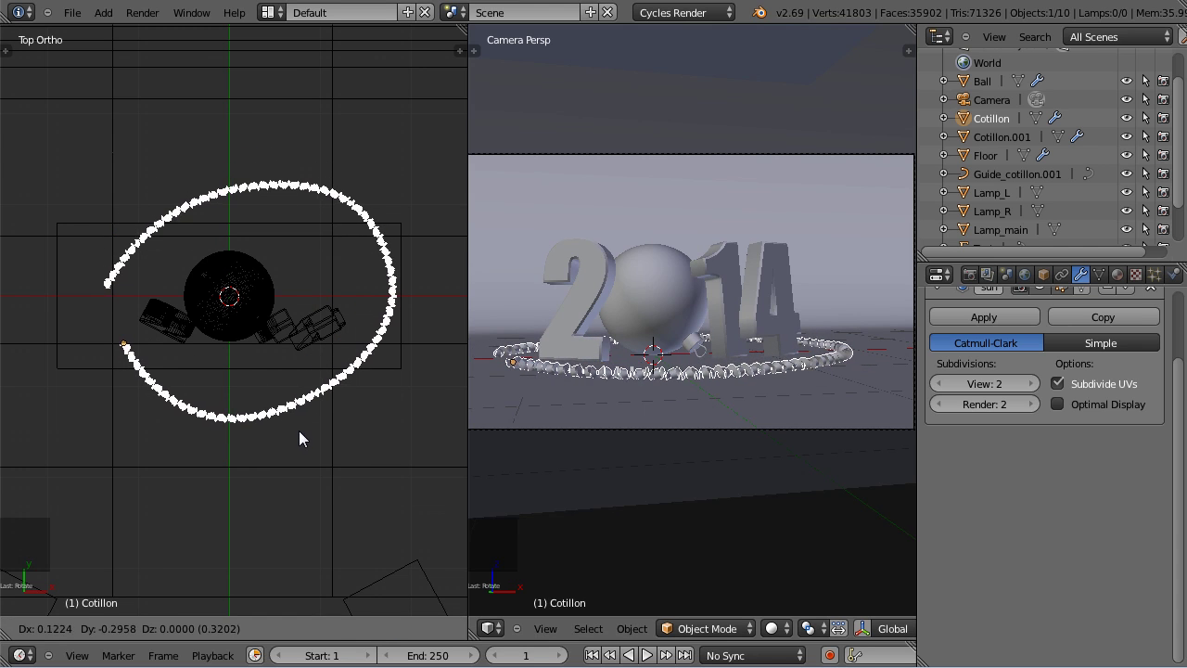
key("r")
key("g")
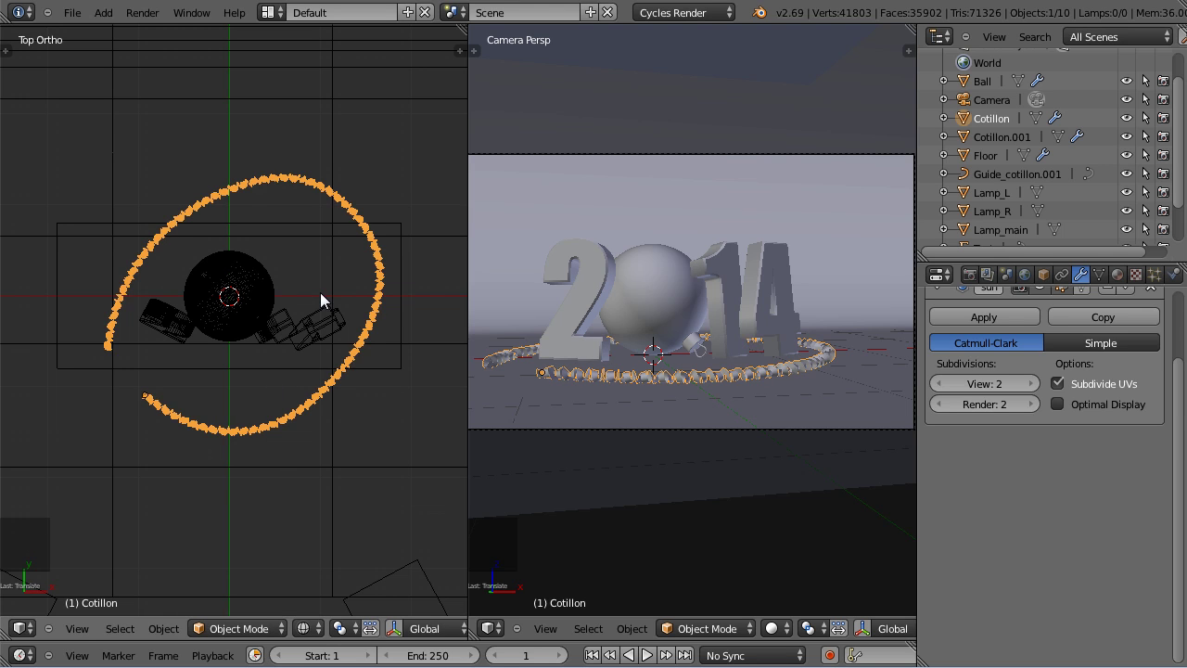
key("shift+d")
Rotate and resize Cotillon.002 so it spirals around the ball beside the first garland.
key("r")
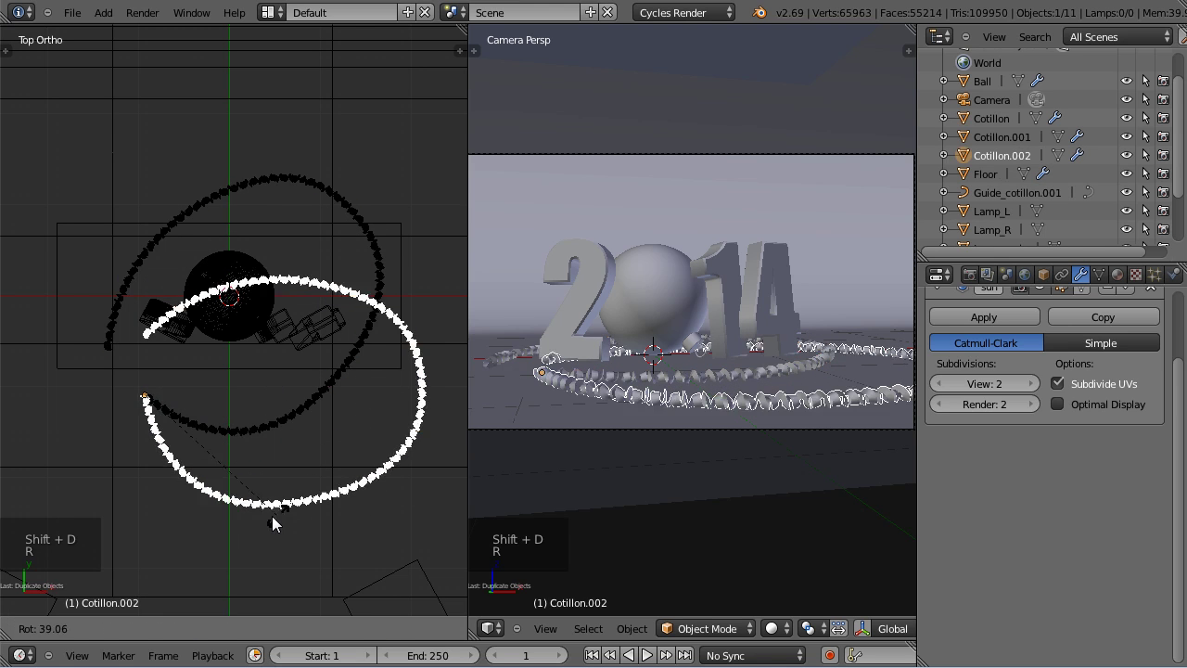
key("g")
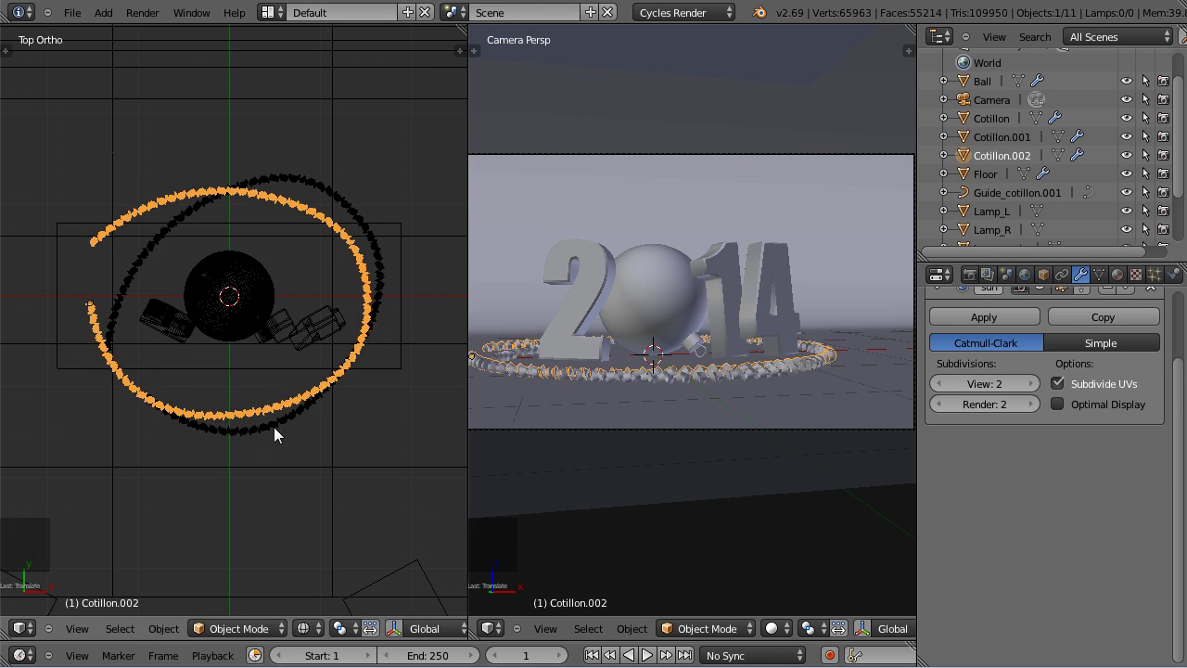
key("r")
key("g")
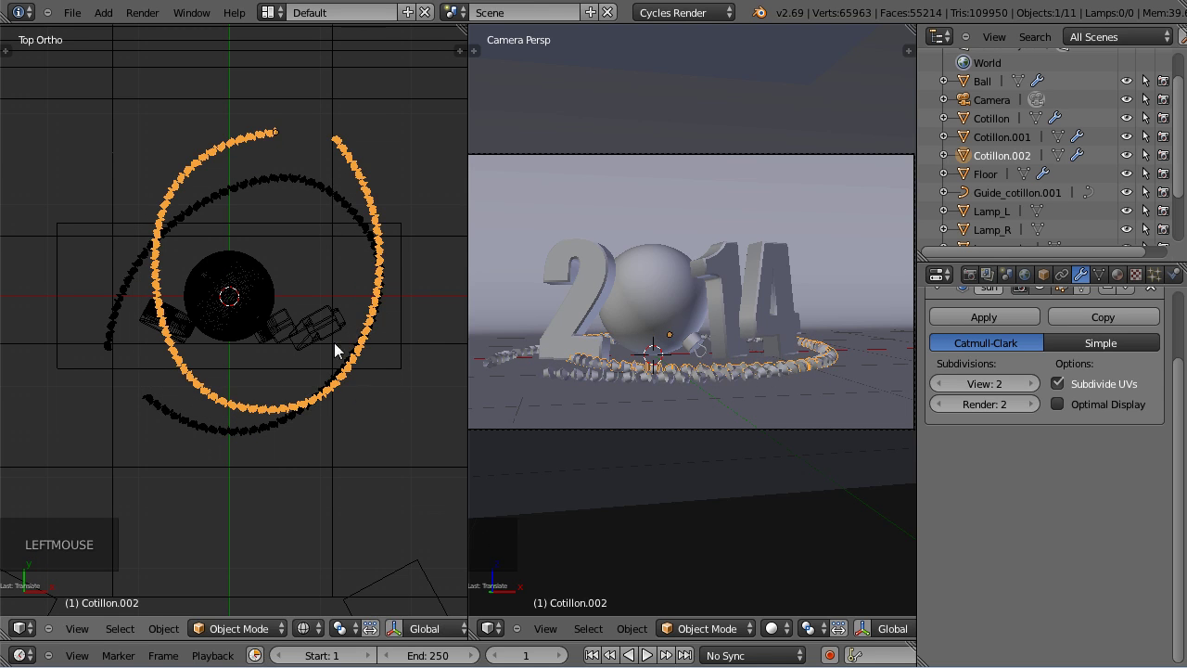
key("g")
left_click(384, 400)
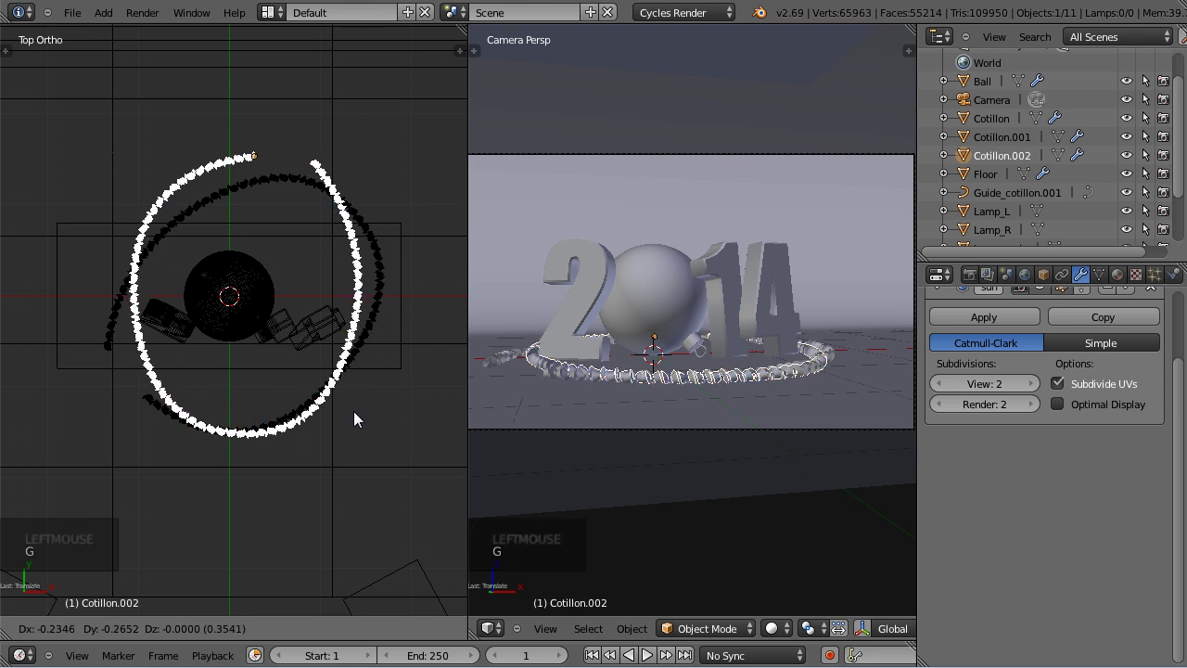
Give Cotillon.002 its final rotation and zoom the top view onto the ball.
key("r")
key("g")
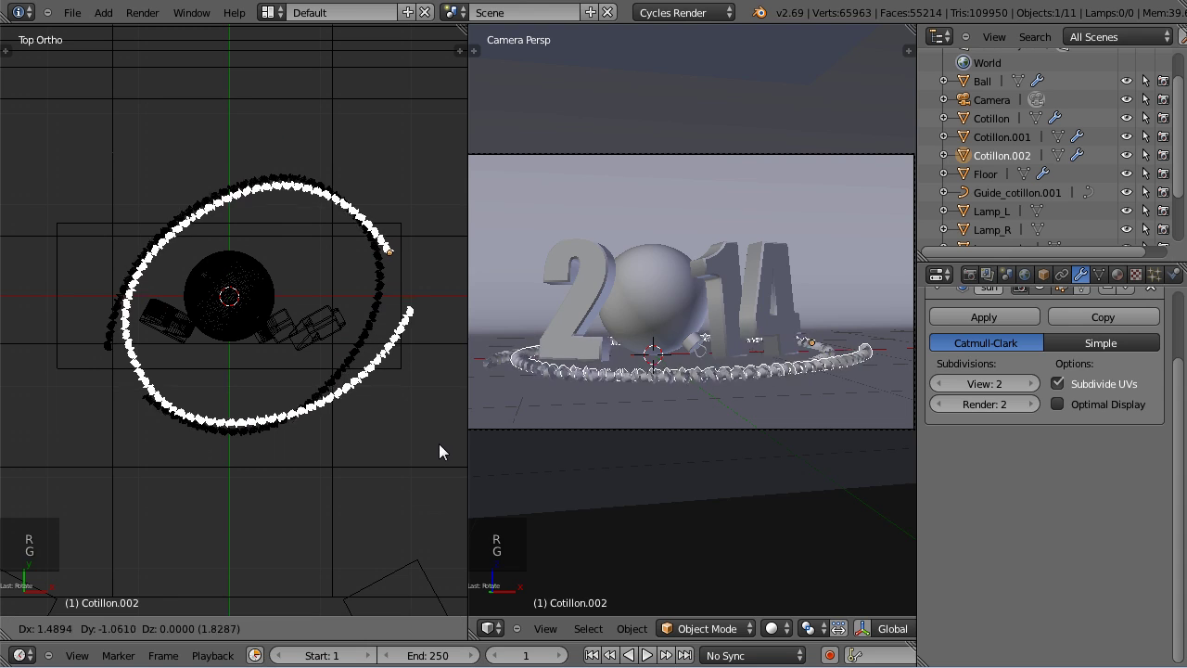
scroll("up", 3)
scroll("up", 3)
middle_click(342, 472)
scroll("up", 3)
key("g")
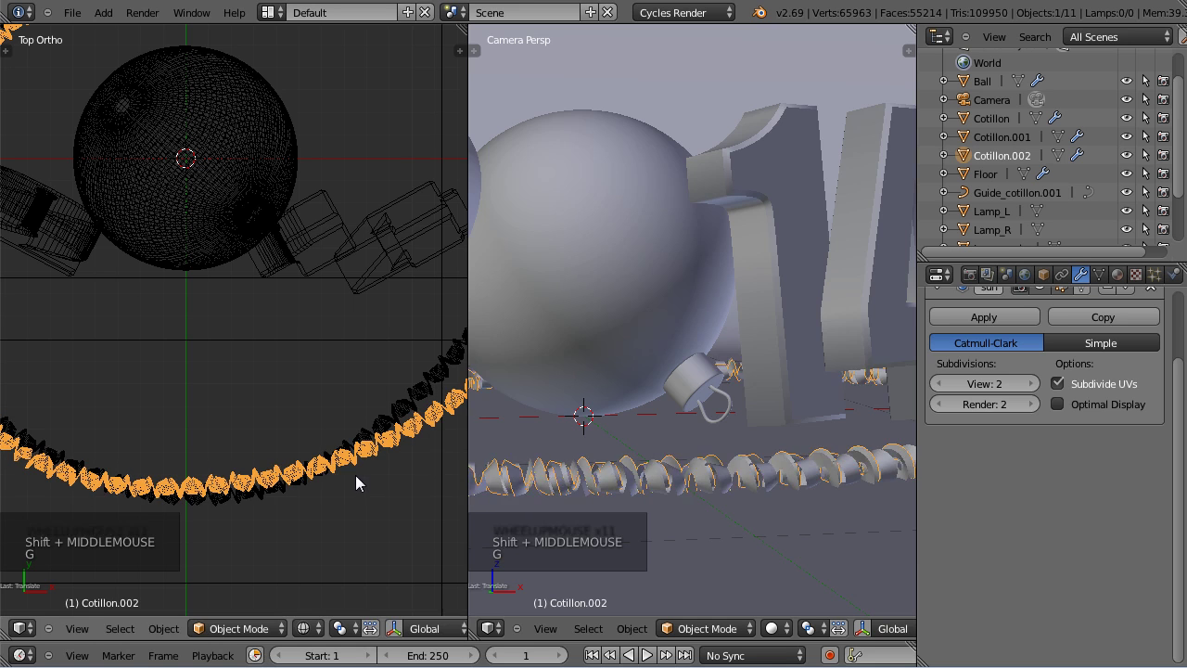
Maximize the Camera Persp area so it fills the workspace.
scroll("down", 3)
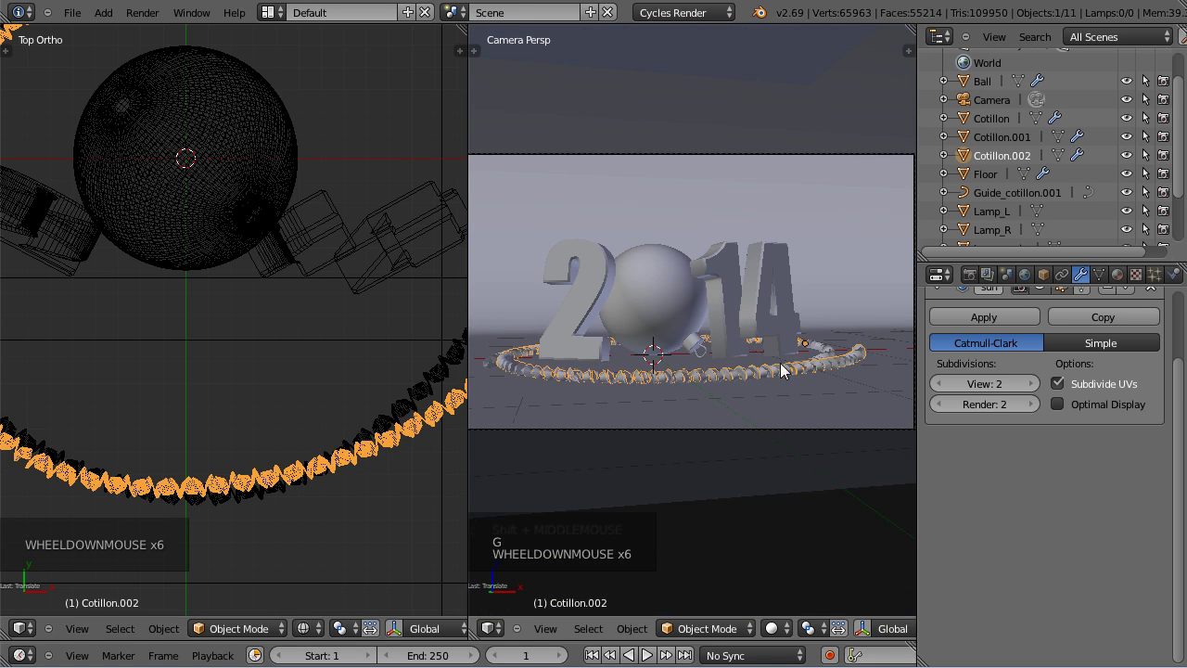
scroll("up", 3)
scroll("up", 3)
scroll("down", 3)
scroll("up", 3)
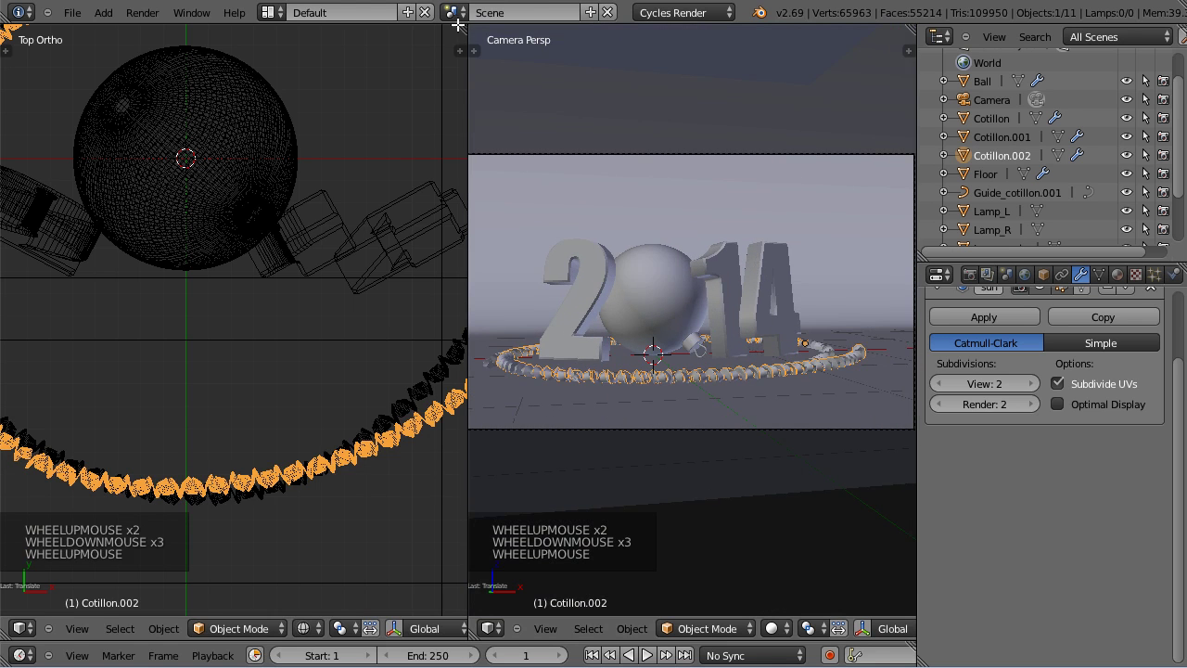
left_click(465, 26)
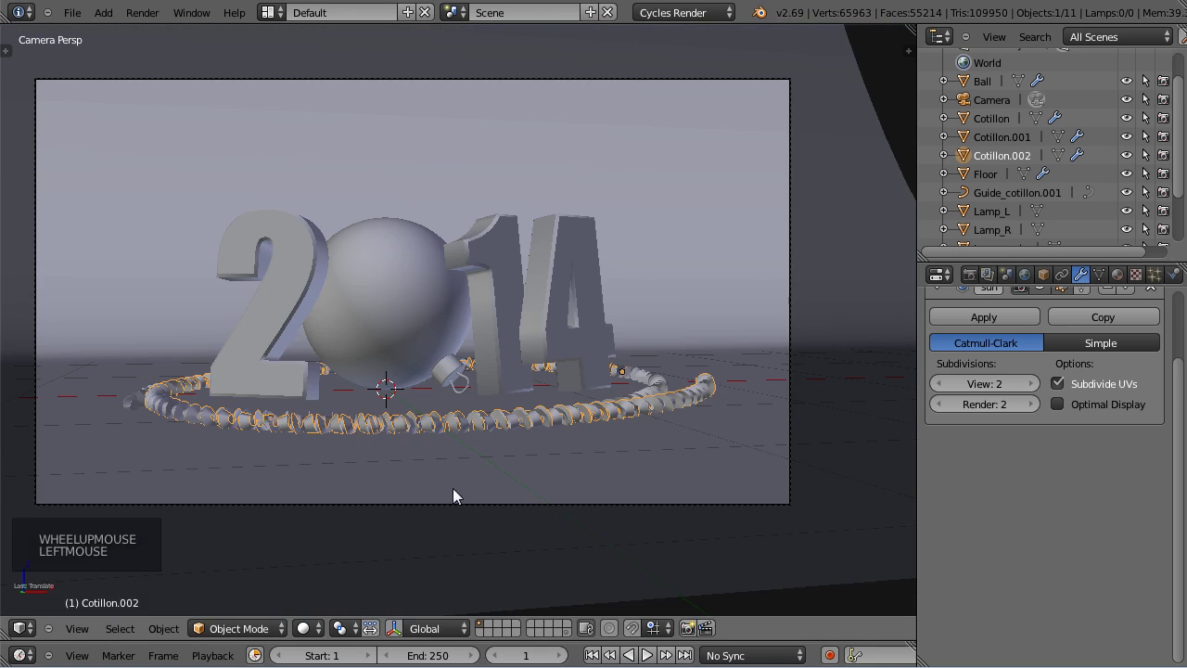
Preview the scene with Rendered shading, return to Solid and save the file.
left_click(304, 635)
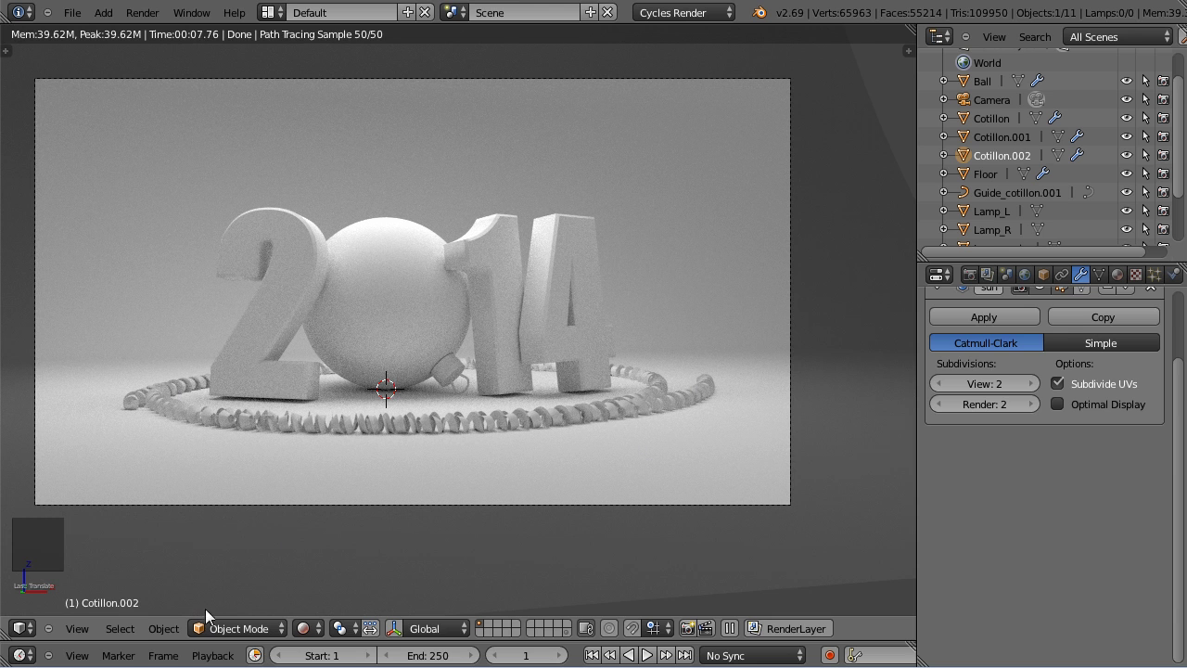
left_click(319, 631)
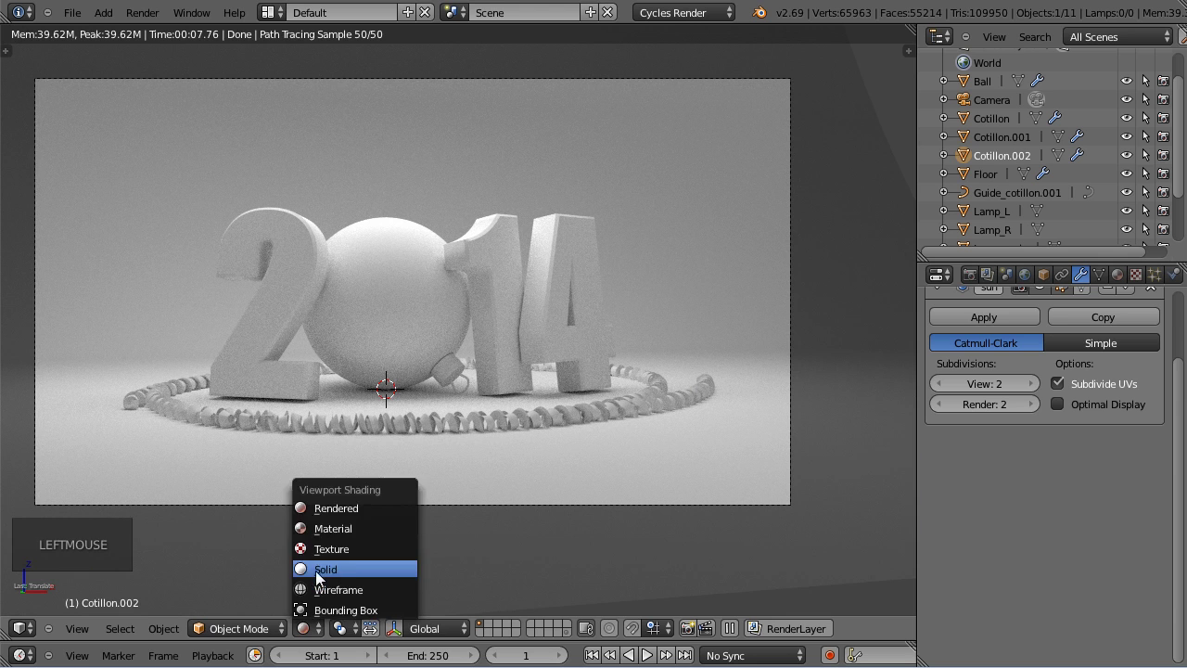
key("ctrl+s")
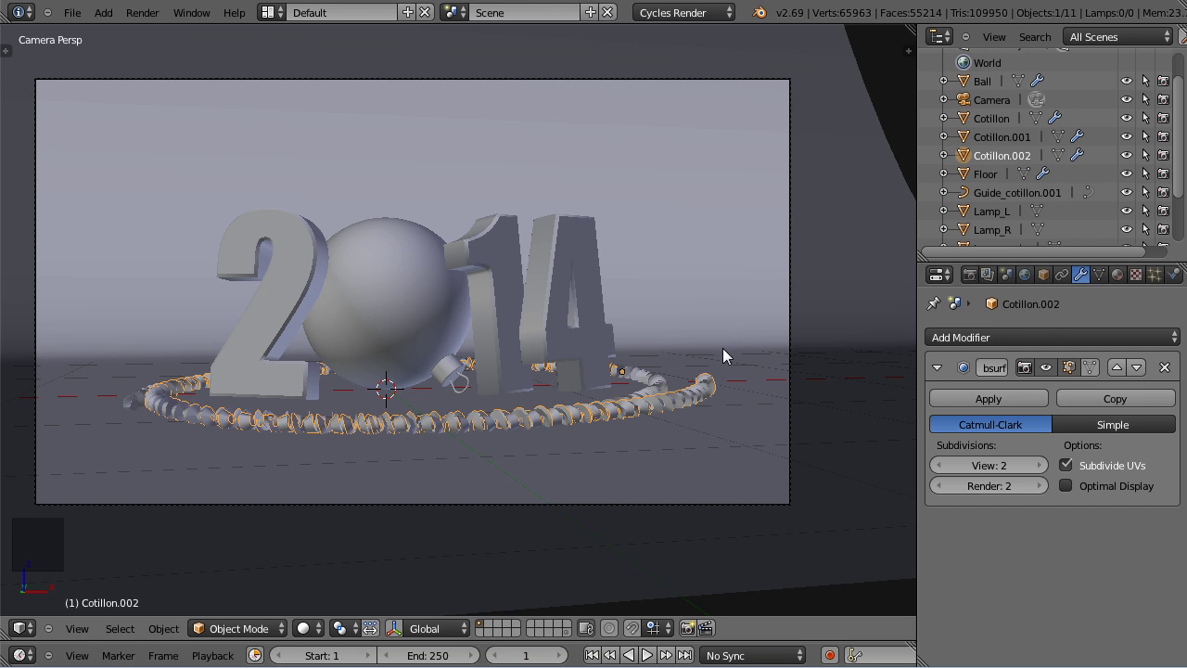
From Top view add a Circle mesh and set its fill type to N-Gon.
key("KP_7")
key("z")
scroll("down", 3)
key("shift+a")
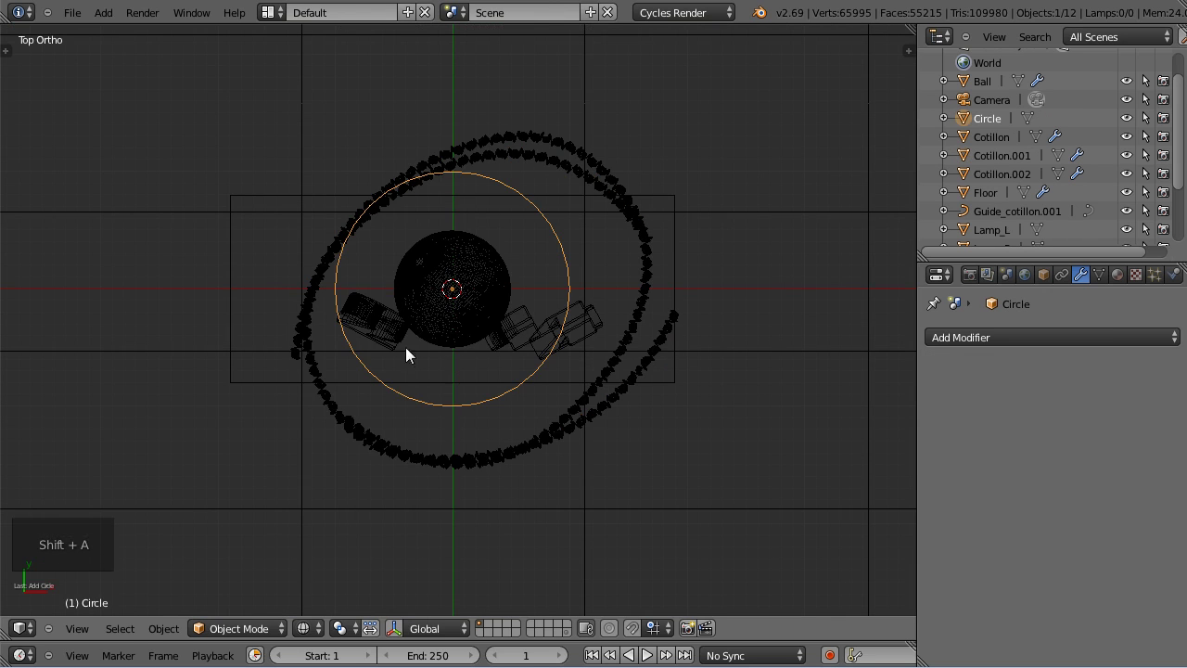
key("t")
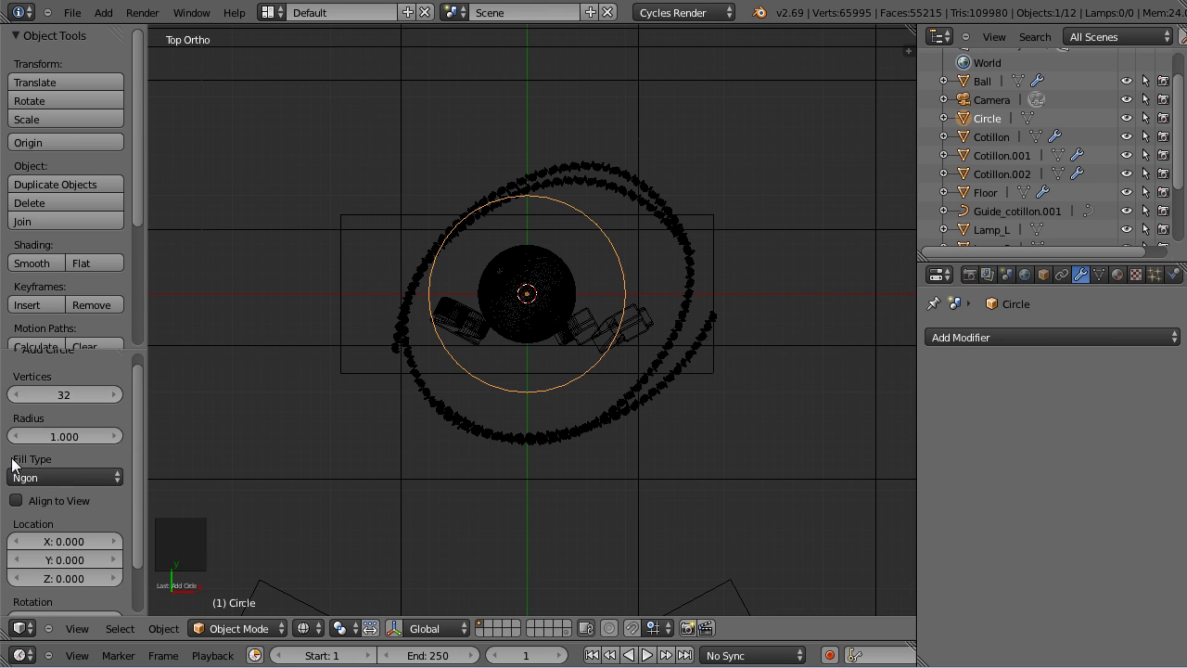
left_click(41, 486)
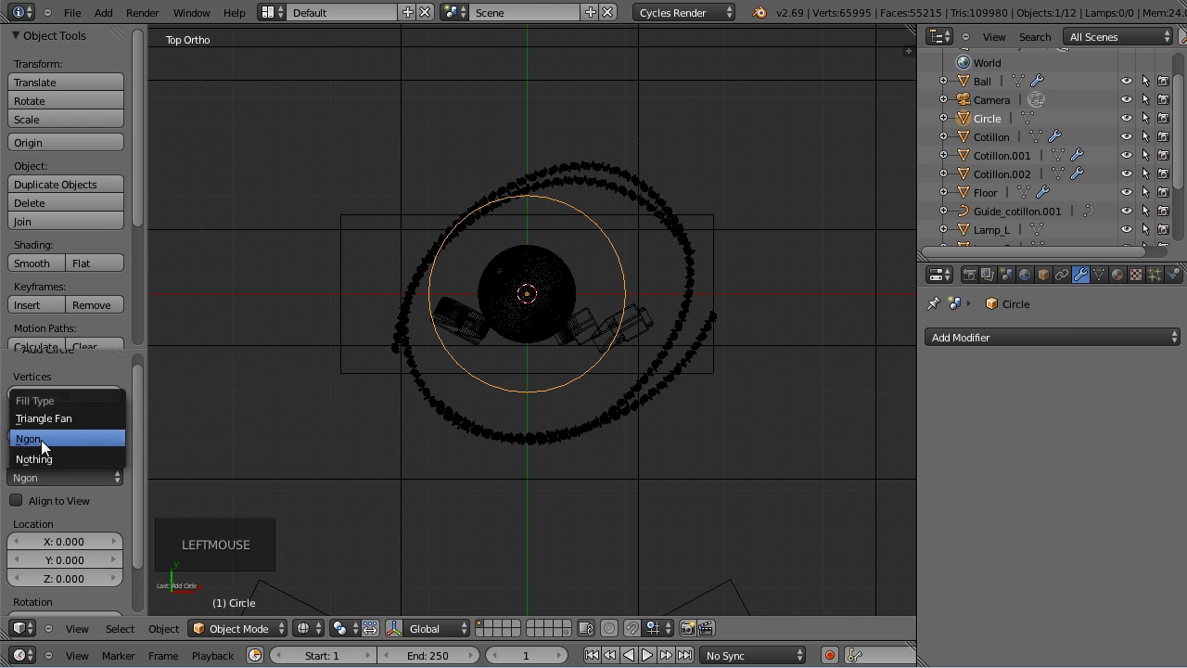
key("t")
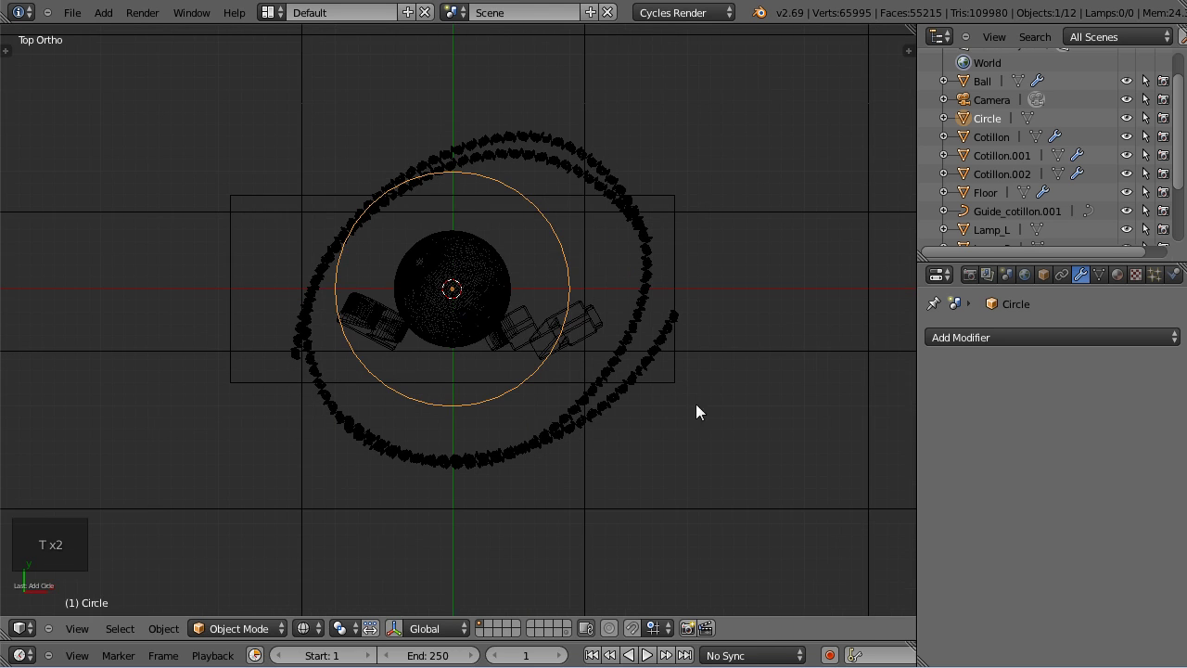
Scale the circle down to a small disc in Edit Mode.
key("Tab")
key("s")
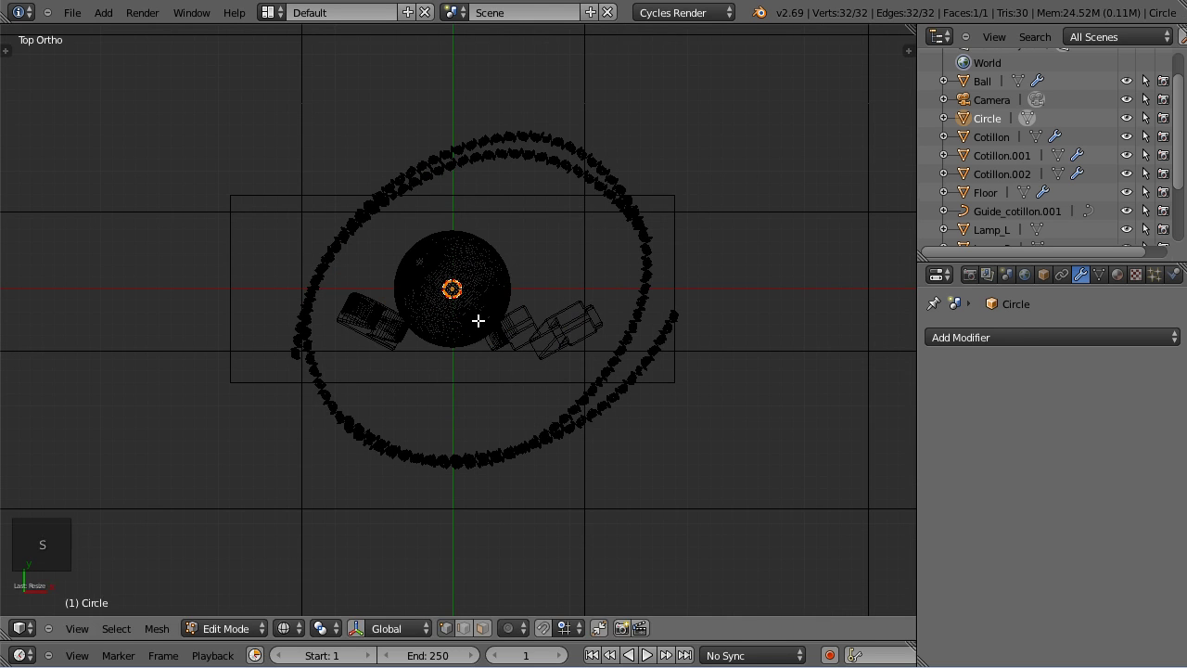
key("Tab")
key("g")
Move the disc aside along the X axis and orbit to look at it.
scroll("down", 3)
key("g")
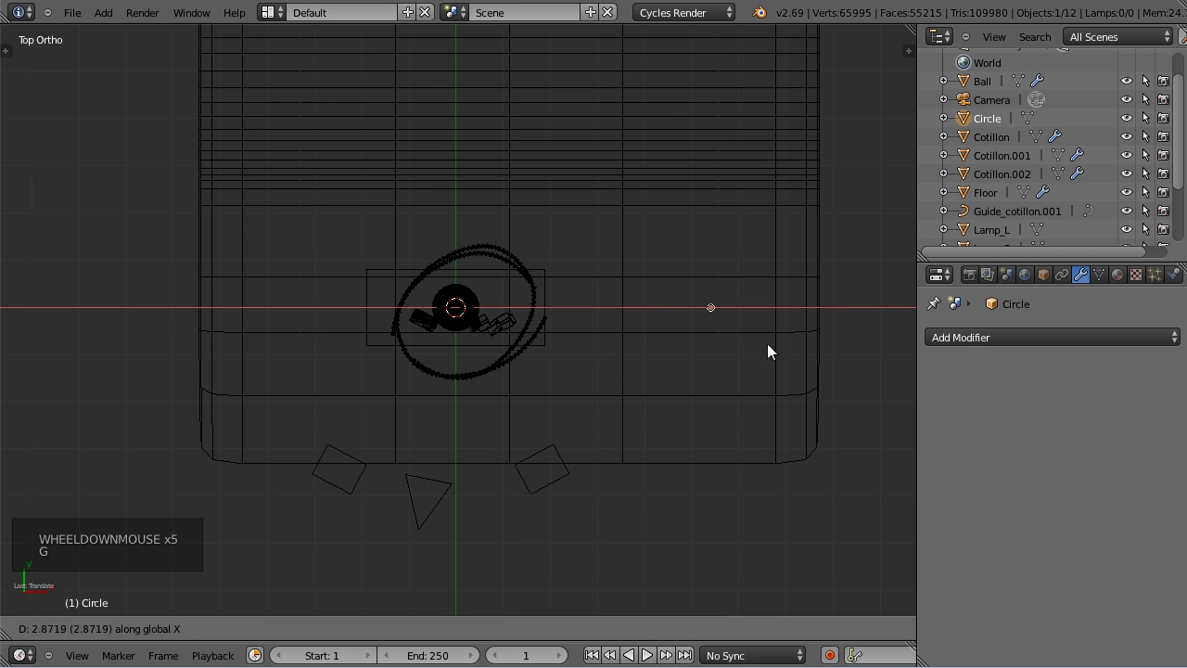
middle_click(696, 361)
scroll("up", 3)
middle_click(791, 314)
middle_click(539, 493)
Add a Solidify modifier to the disc and set its Thickness to 0.012.
key("z")
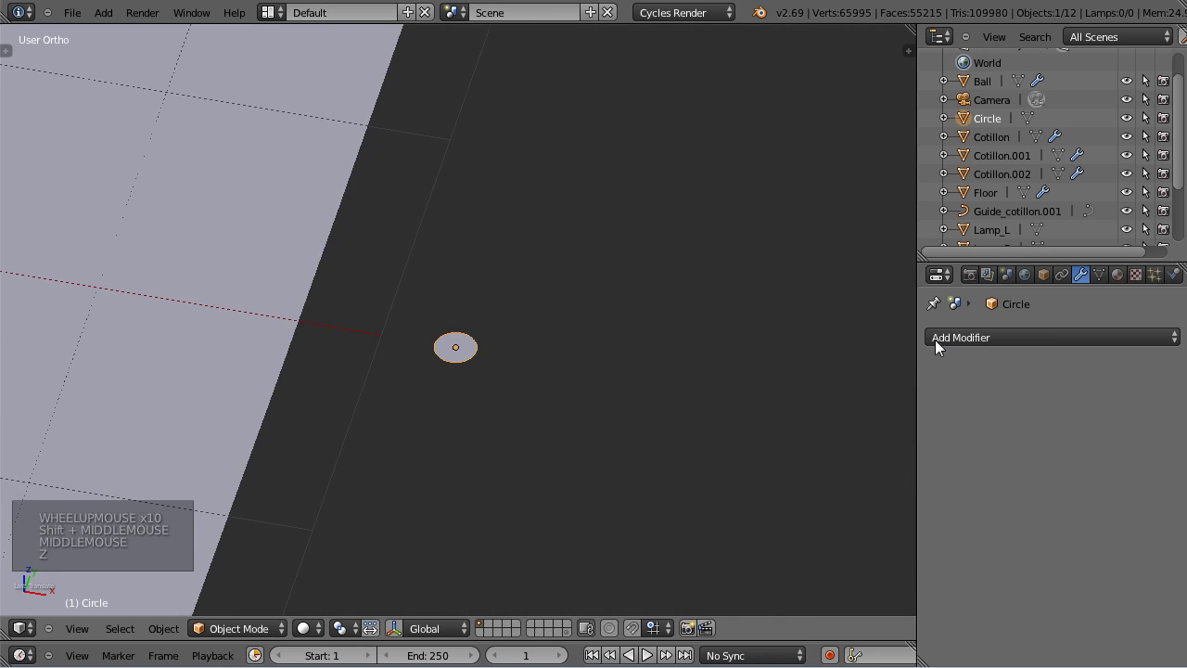
left_click(991, 347)
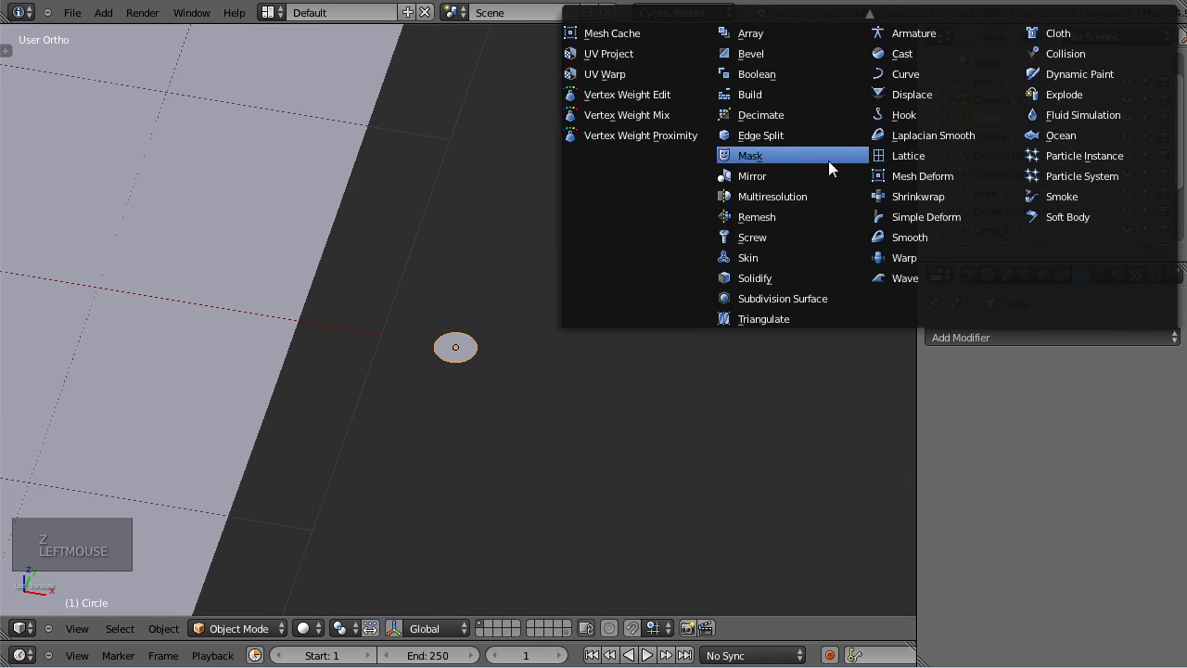
left_click(810, 288)
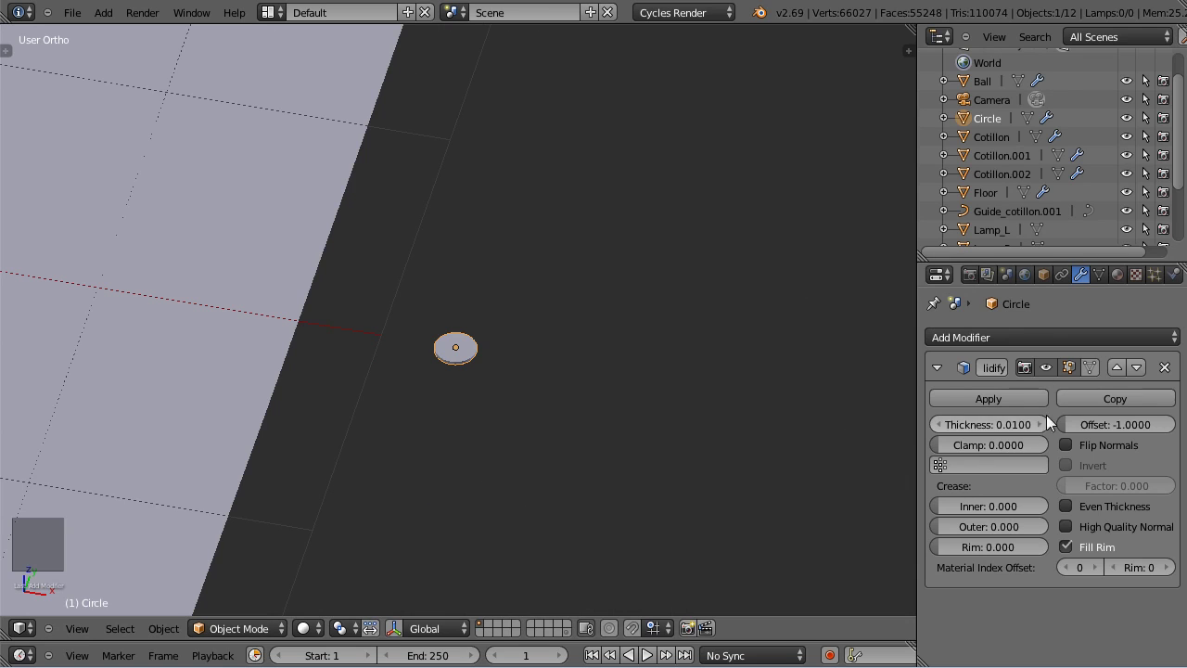
left_click(1046, 428)
left_click(1045, 428)
left_click(1045, 428)
left_click(1046, 428)
double_click(1046, 428)
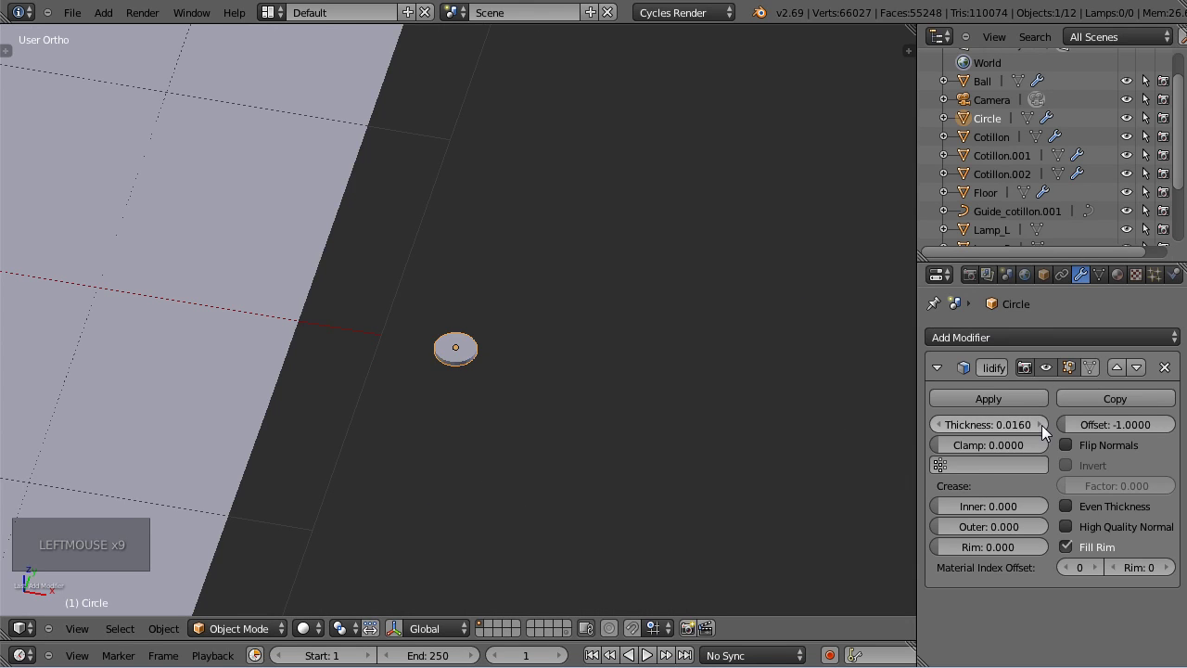
double_click(1045, 427)
middle_click(578, 401)
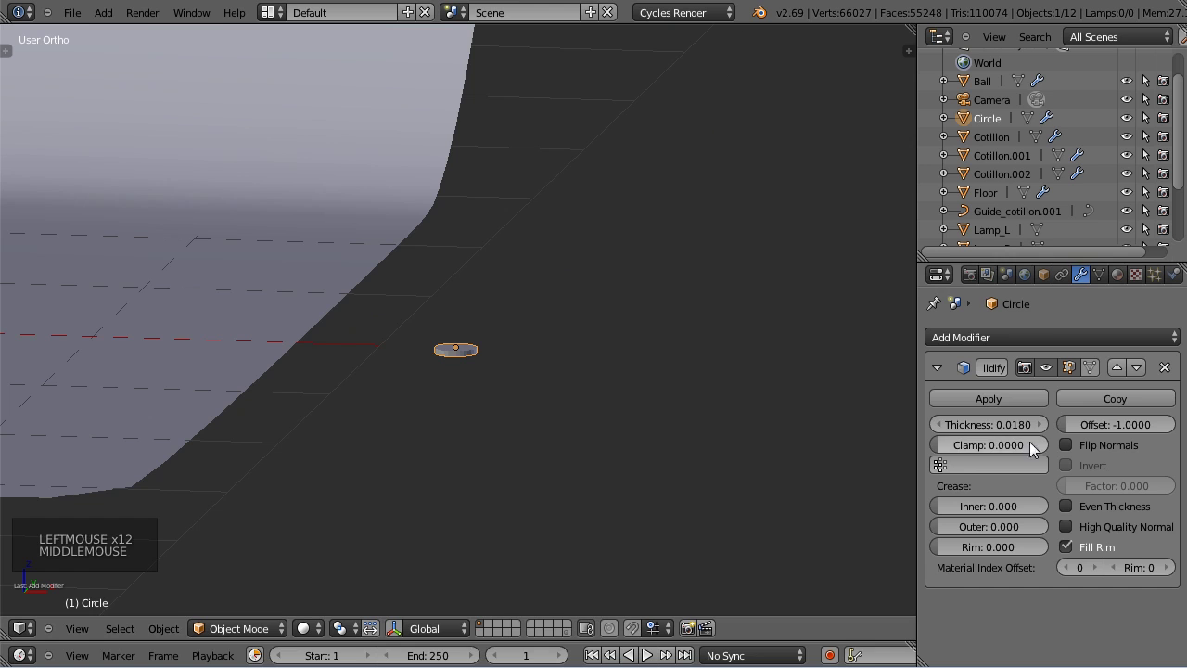
left_click(946, 435)
left_click(946, 435)
double_click(946, 435)
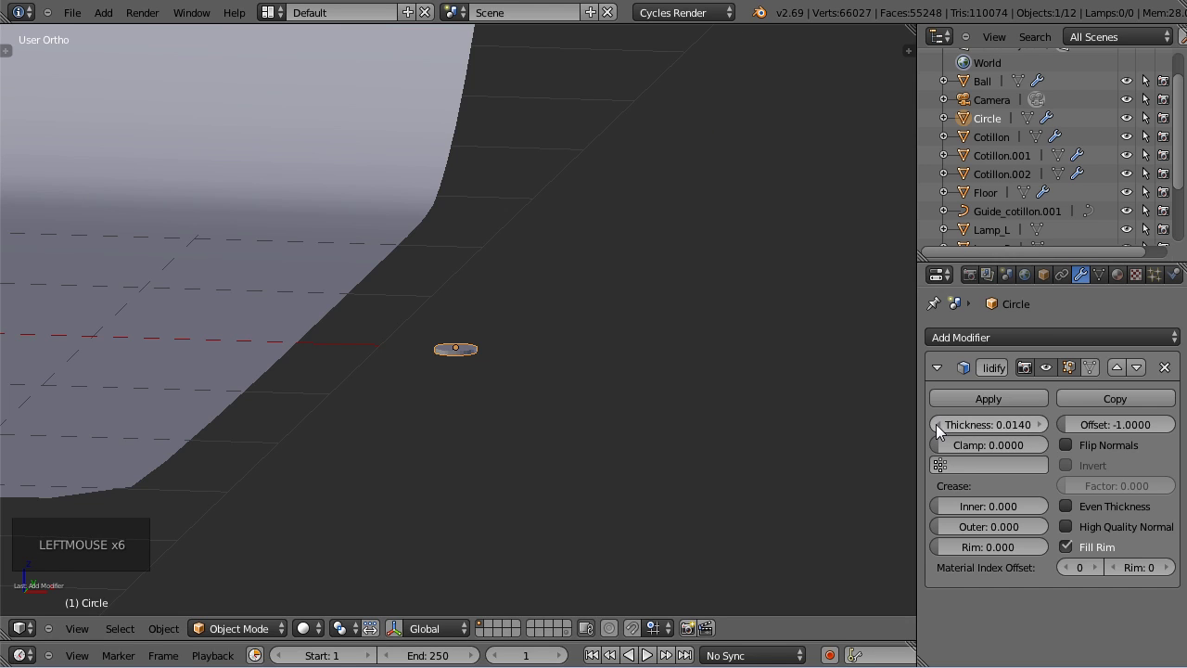
double_click(946, 435)
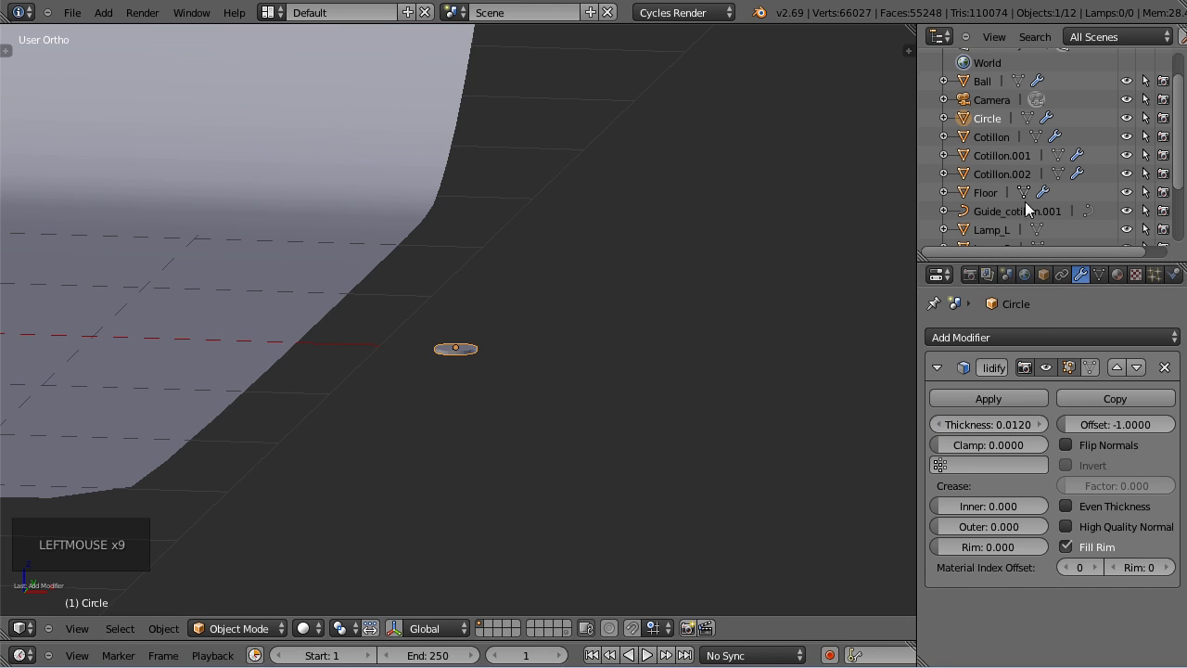
Rename the disc Confetti_blue in Object properties and orbit out to the whole scene.
left_click(1060, 281)
left_click(1030, 339)
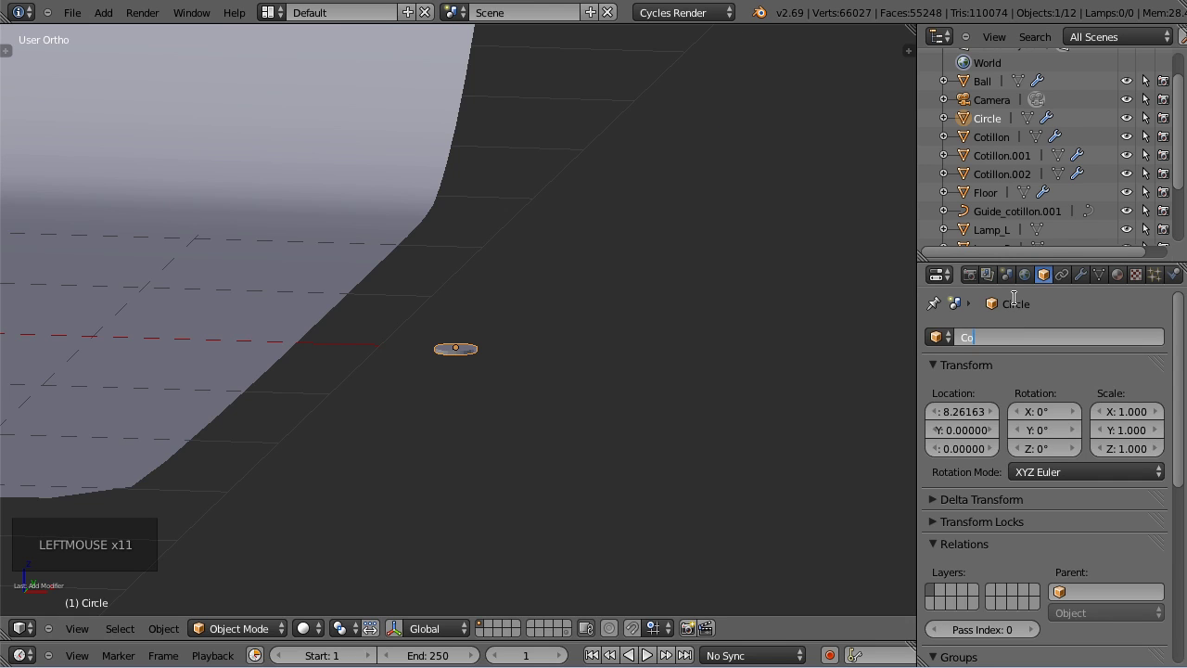
key("t")
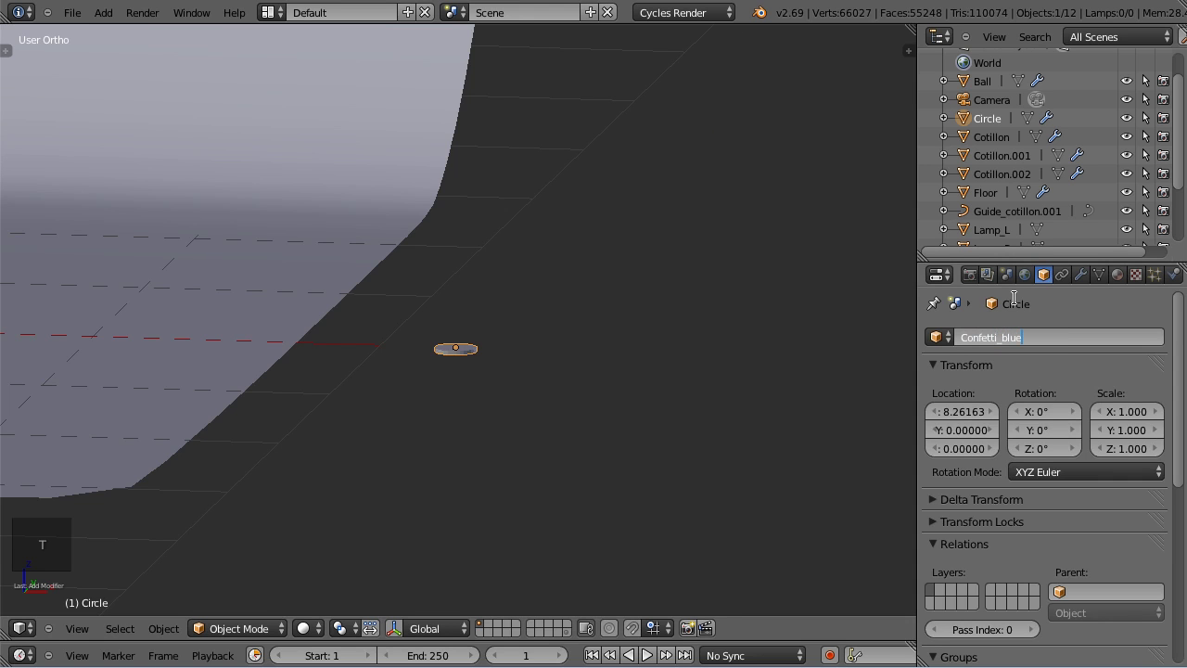
scroll("down", 3)
middle_click(260, 288)
scroll("down", 3)
Add a scaled plane on the floor and name it Emitter_confetti.
key("shift+a")
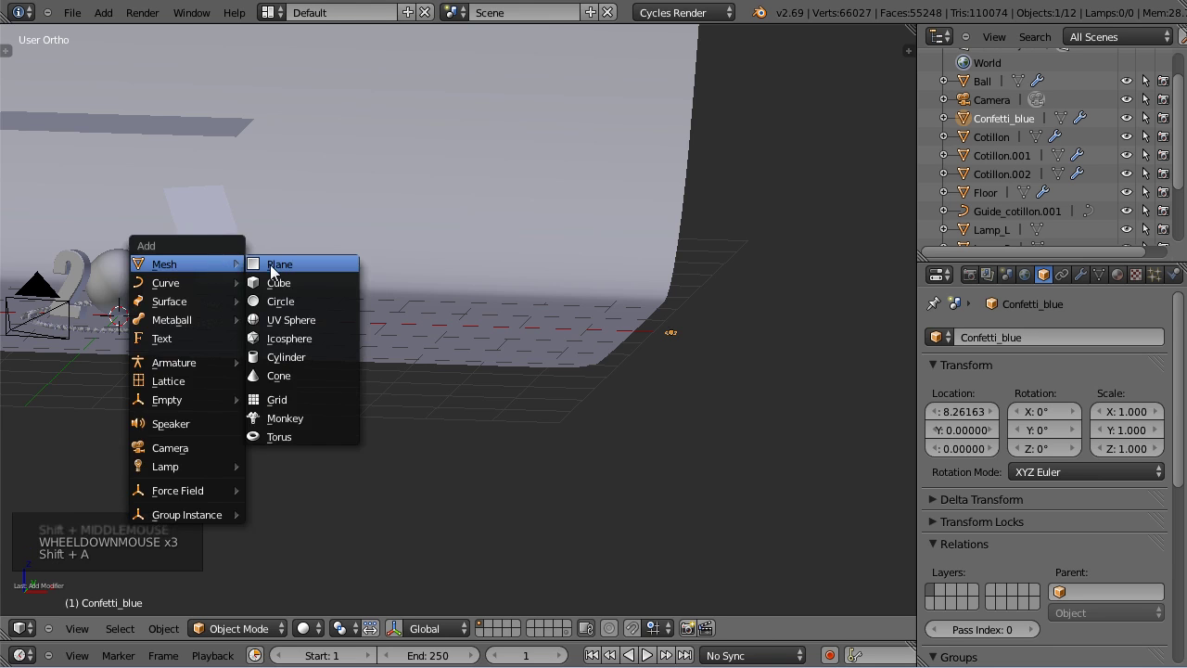
middle_click(244, 262)
middle_click(356, 286)
key("Tab")
key("s")
key("Tab")
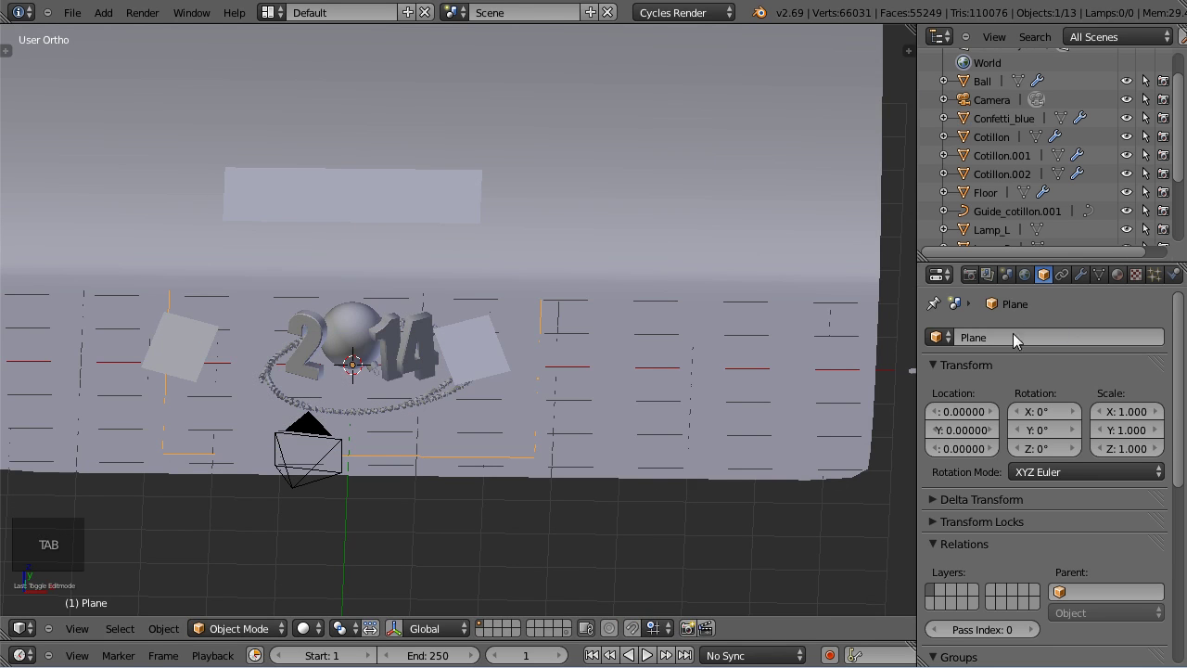
left_click(1012, 349)
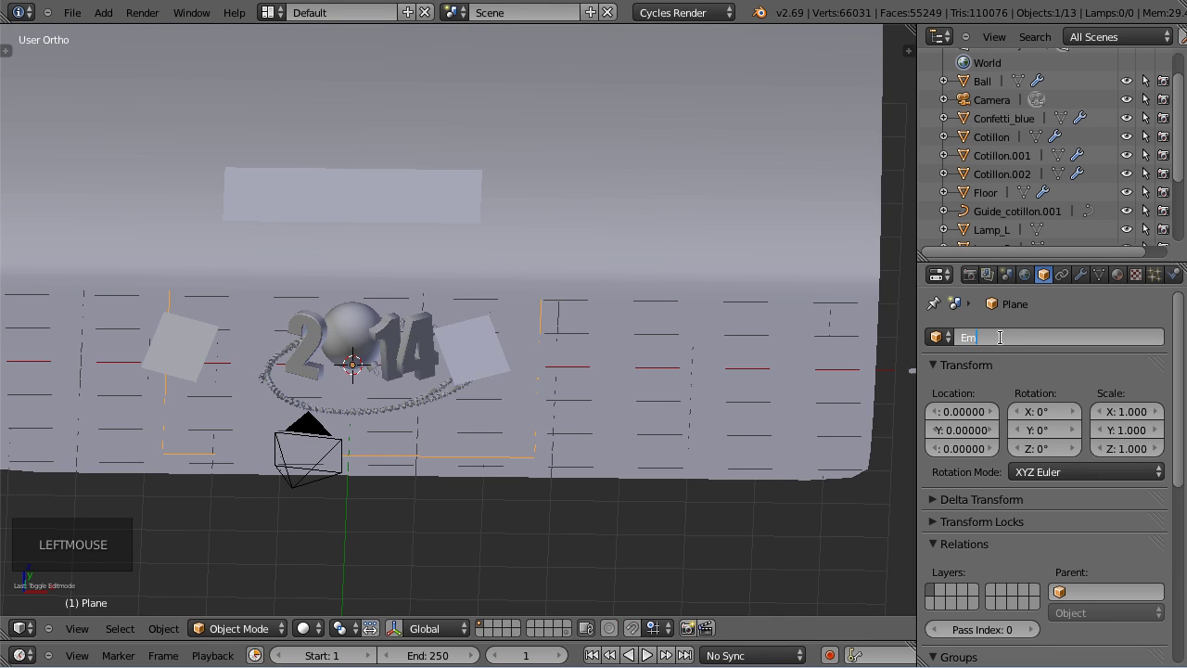
key("t")
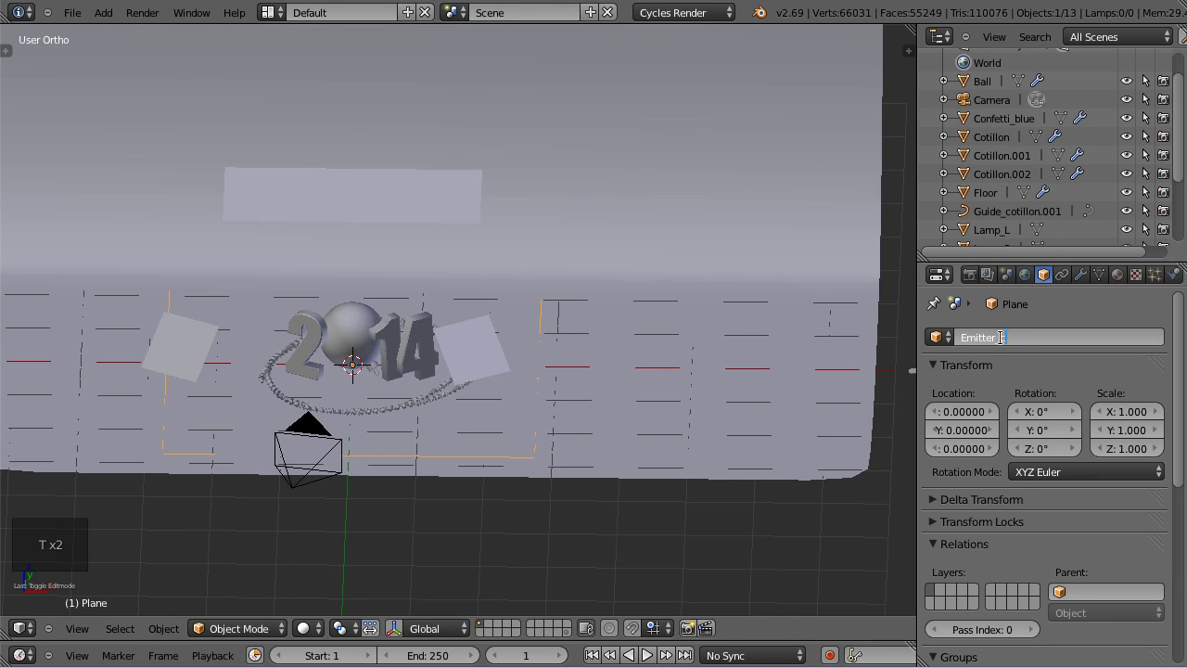
key("t")
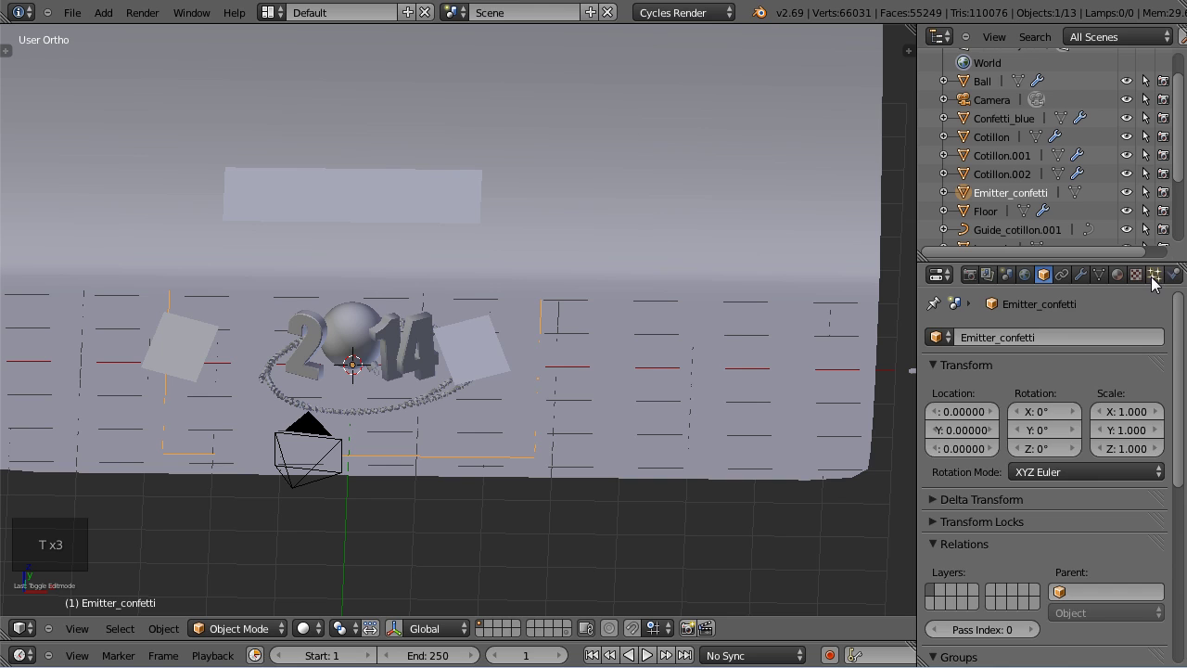
Add a Hair particle system rendering each particle as object Confetti_blue.
left_click(1159, 287)
left_click(1175, 343)
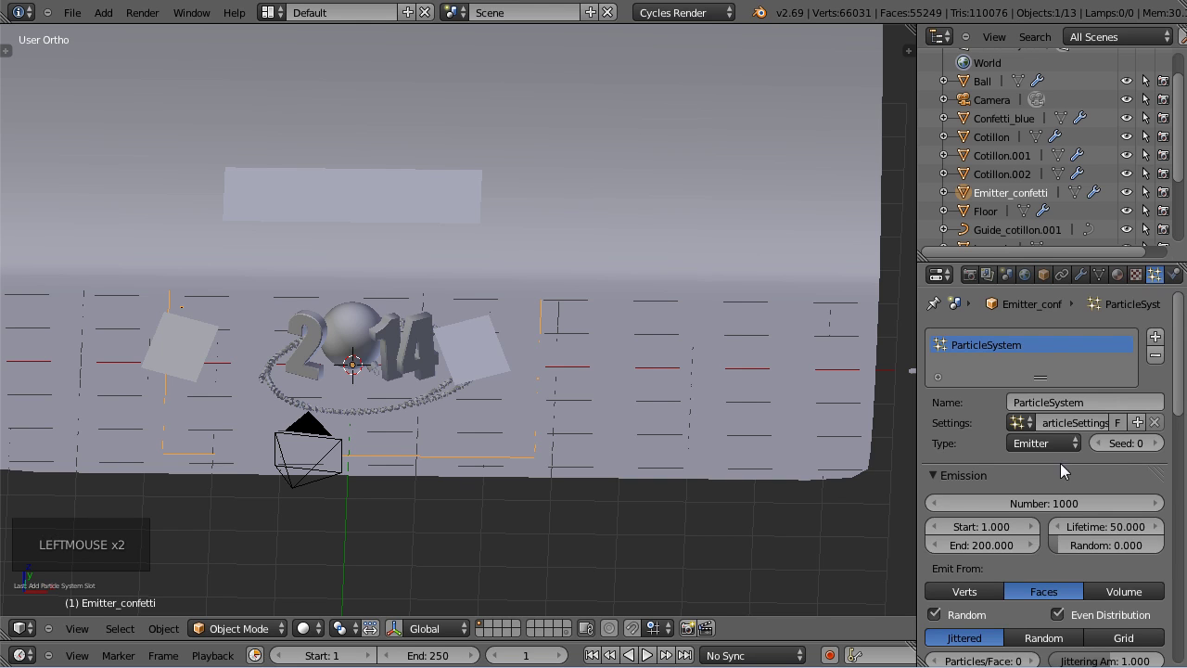
scroll("down", 3)
left_click(1063, 415)
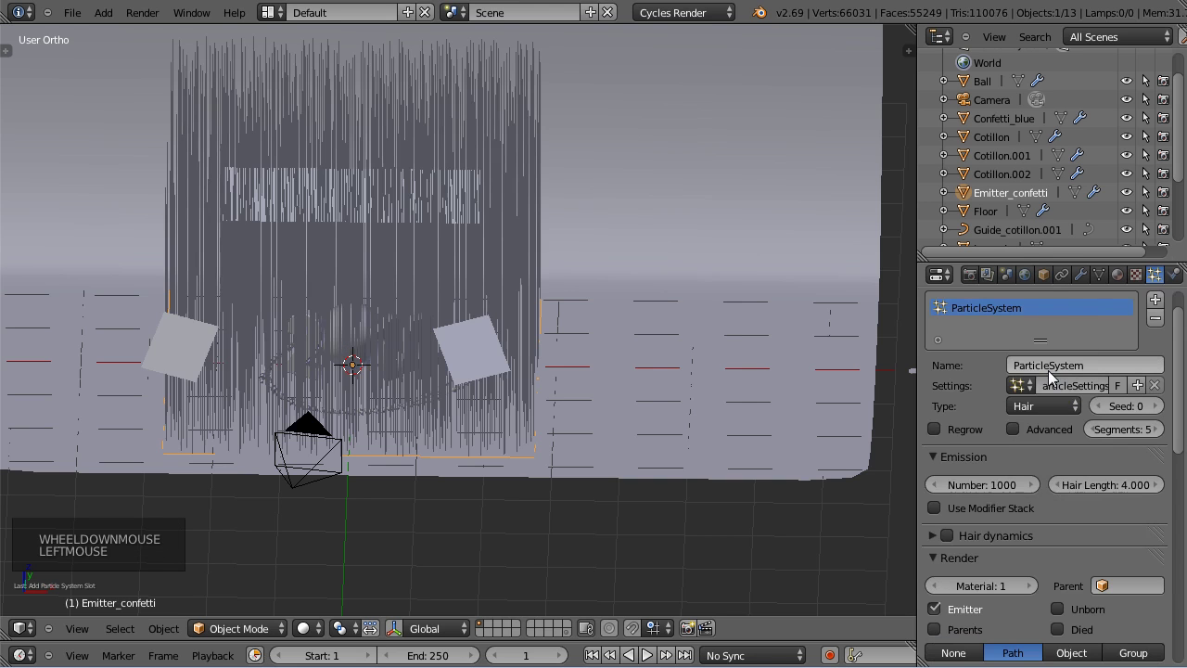
scroll("down", 3)
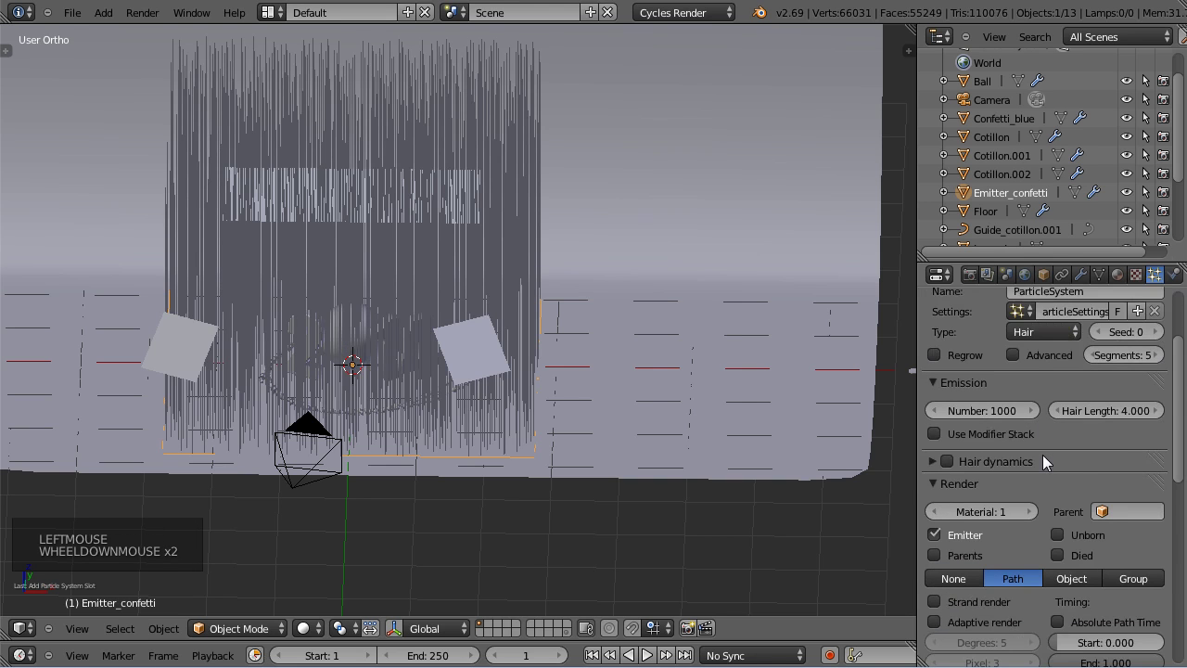
scroll("down", 3)
scroll("down", 3)
left_click(1080, 481)
left_click(1075, 497)
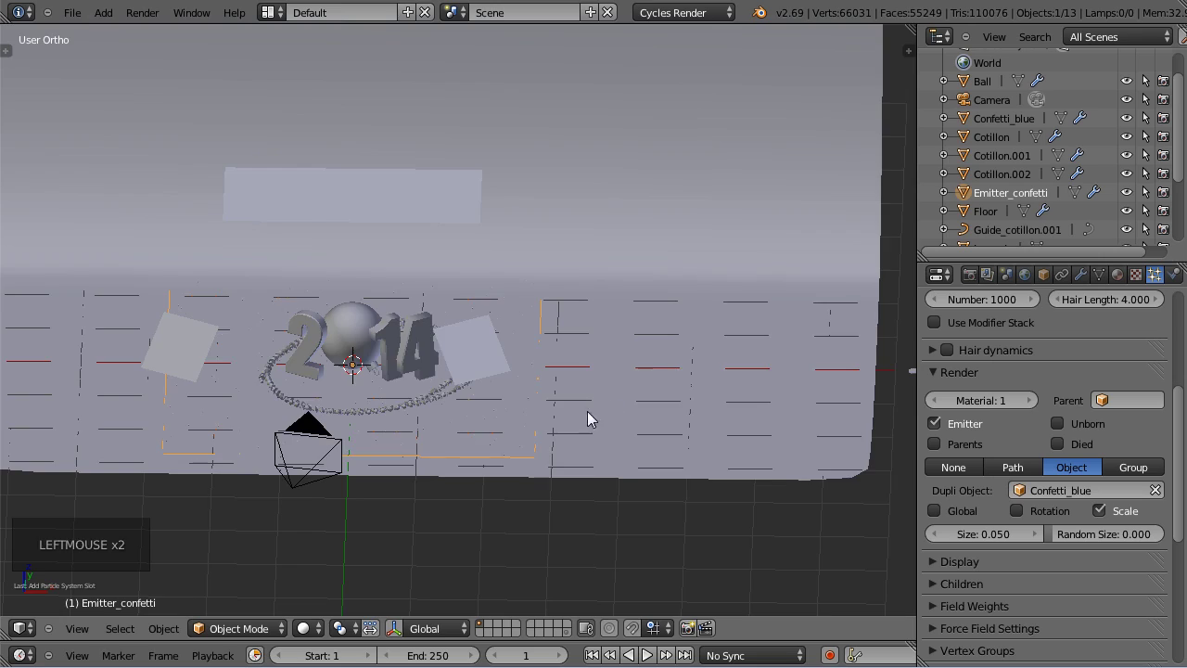
Switch to wireframe and select the Confetti_blue disc on the floor.
key("z")
middle_click(597, 426)
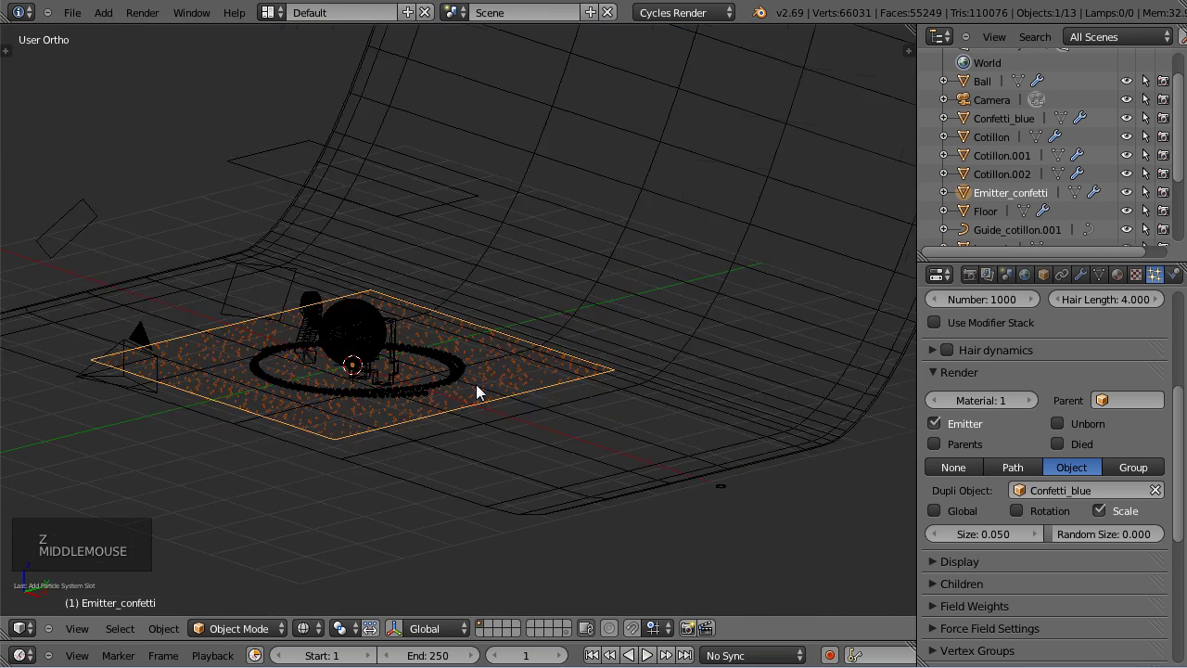
scroll("up", 3)
scroll("up", 3)
middle_click(446, 508)
scroll("up", 3)
scroll("down", 3)
middle_click(678, 493)
middle_click(391, 450)
middle_click(612, 476)
right_click(801, 494)
middle_click(738, 535)
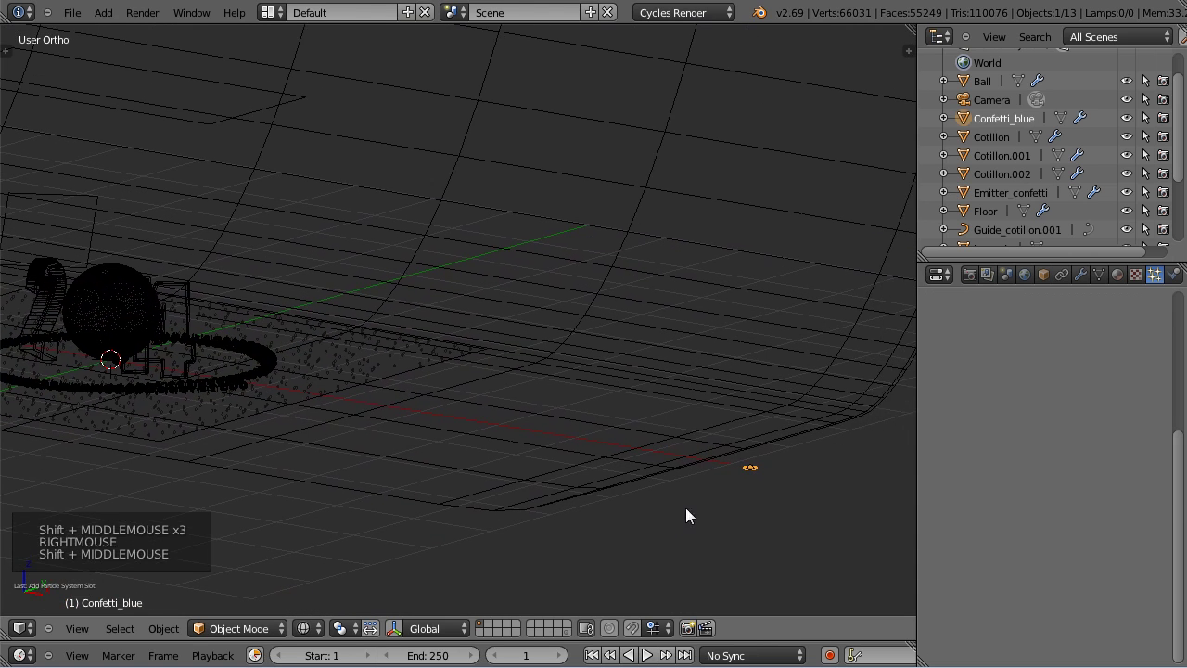
middle_click(692, 524)
scroll("down", 3)
middle_click(675, 513)
scroll("up", 3)
scroll("down", 3)
scroll("up", 3)
scroll("down", 3)
Edit the disc mesh with face Normals shown under Mesh Display to check its facing.
key("n")
scroll("down", 3)
scroll("down", 3)
key("Tab")
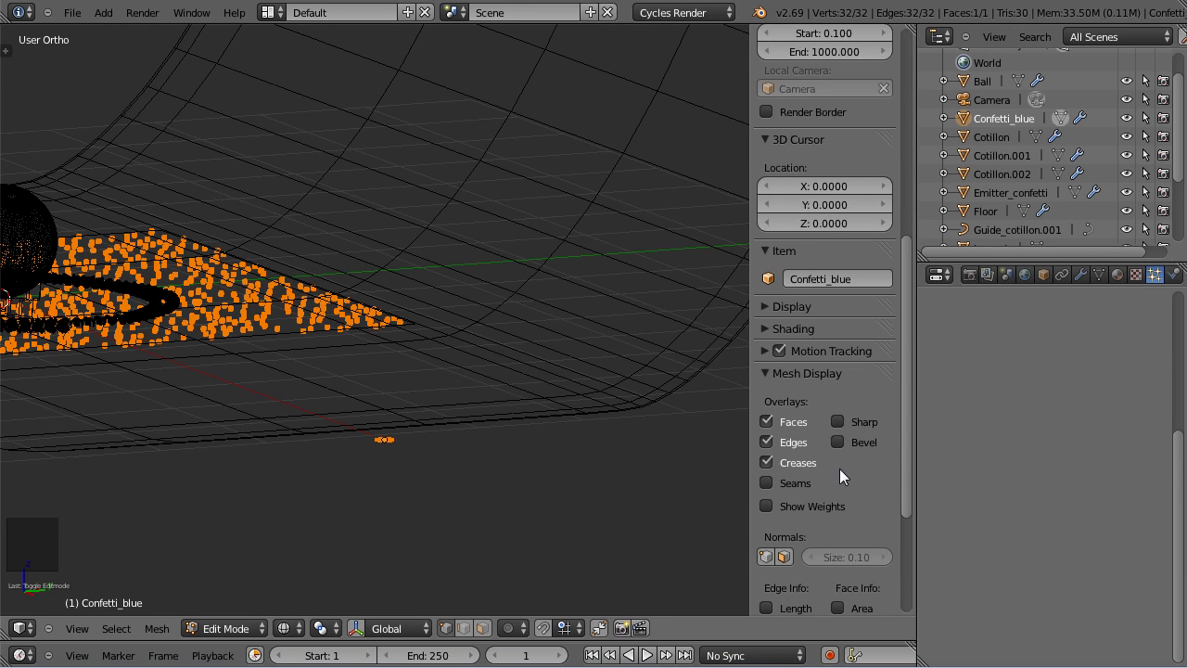
left_click(795, 560)
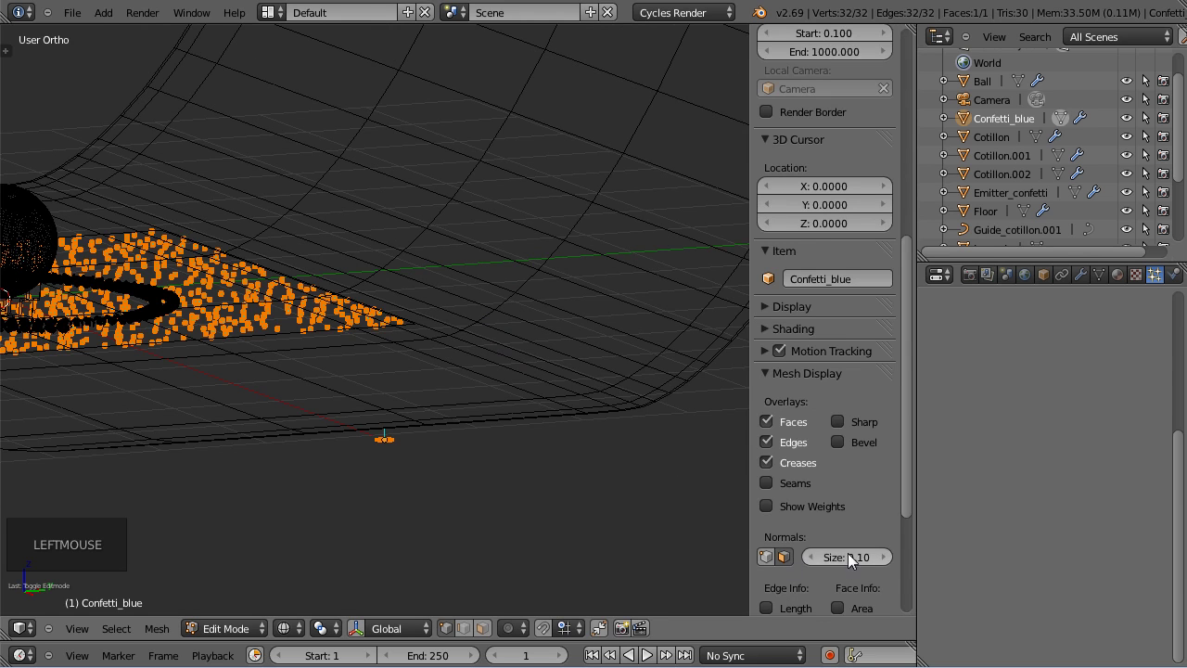
left_click(843, 567)
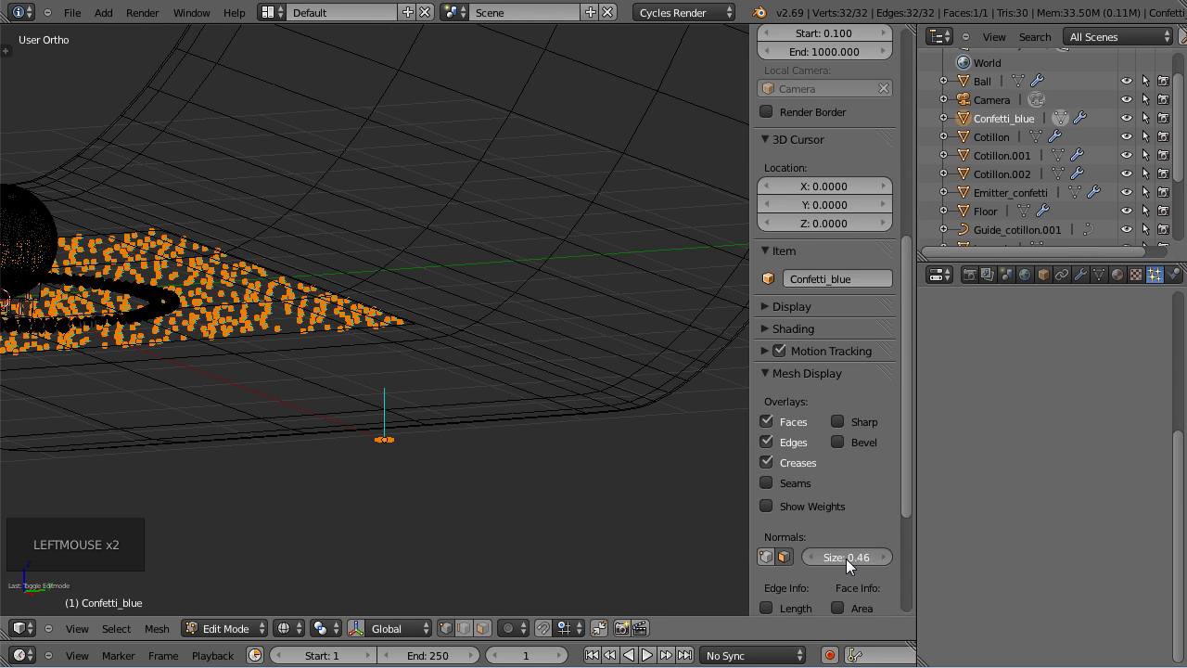
middle_click(454, 503)
middle_click(375, 426)
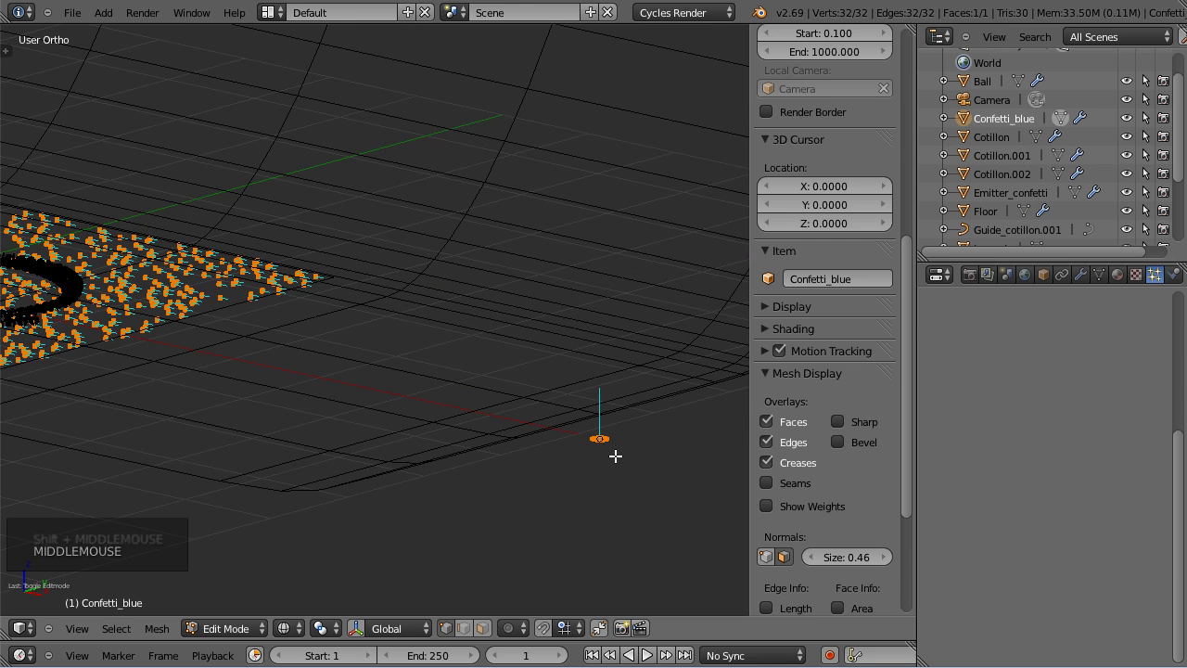
key("r")
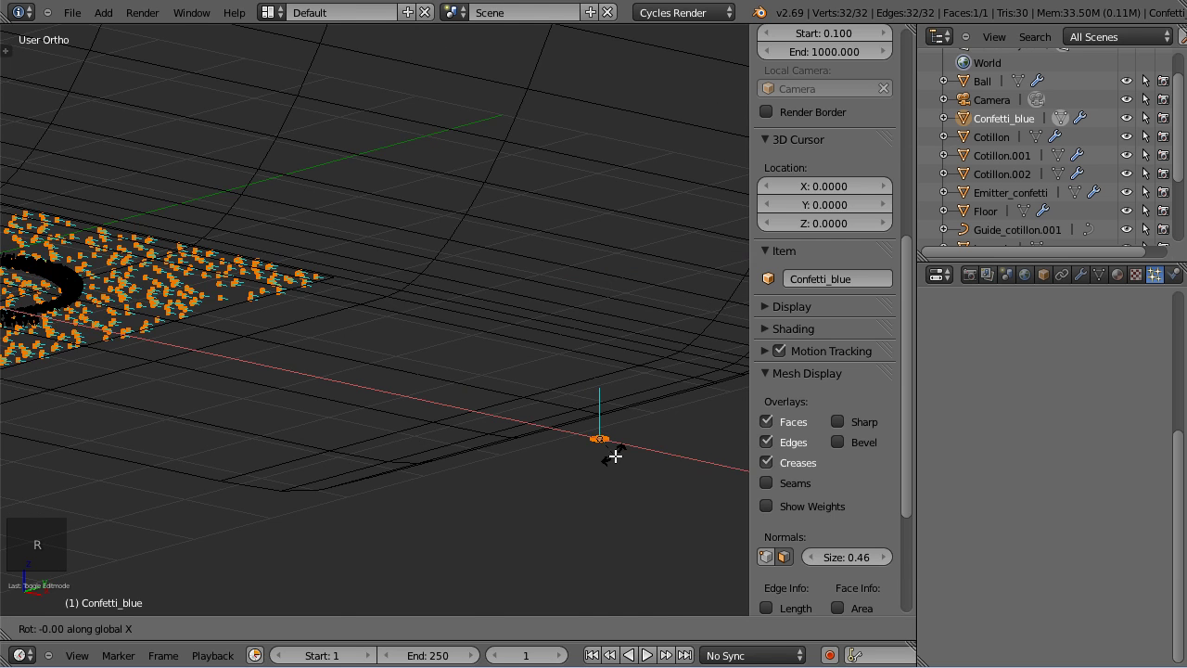
scroll("down", 3)
middle_click(203, 439)
scroll("down", 3)
scroll("up", 3)
scroll("up", 3)
scroll("up", 3)
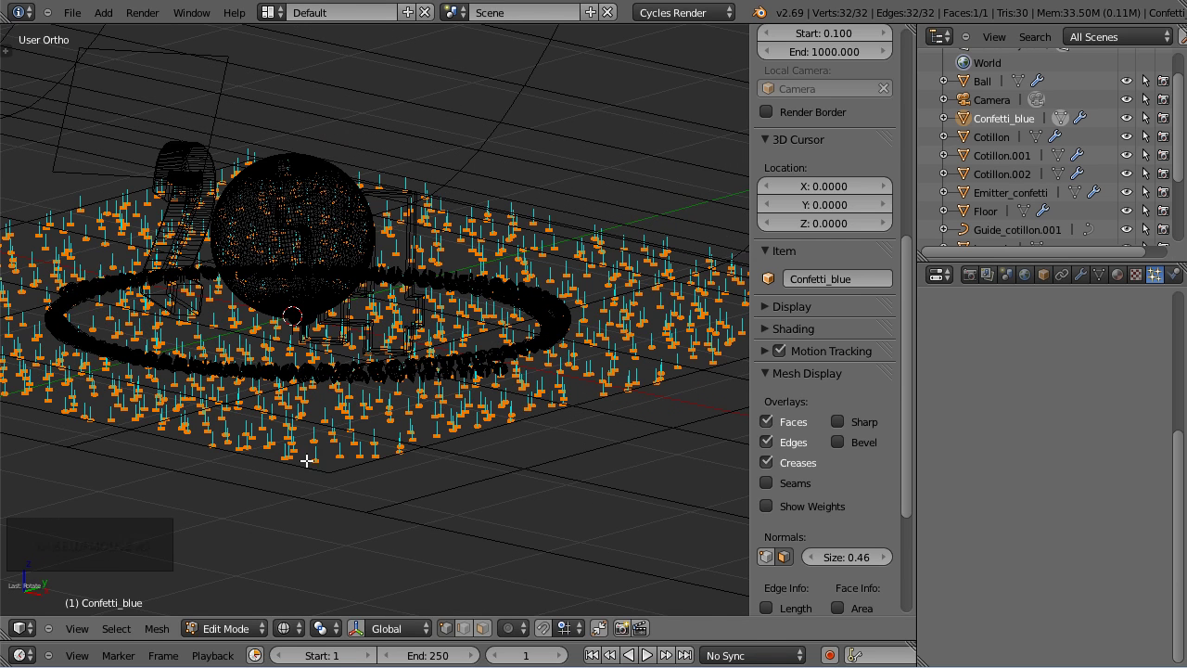
Leave Edit Mode and duplicate the confetti disc three times in a row.
key("Tab")
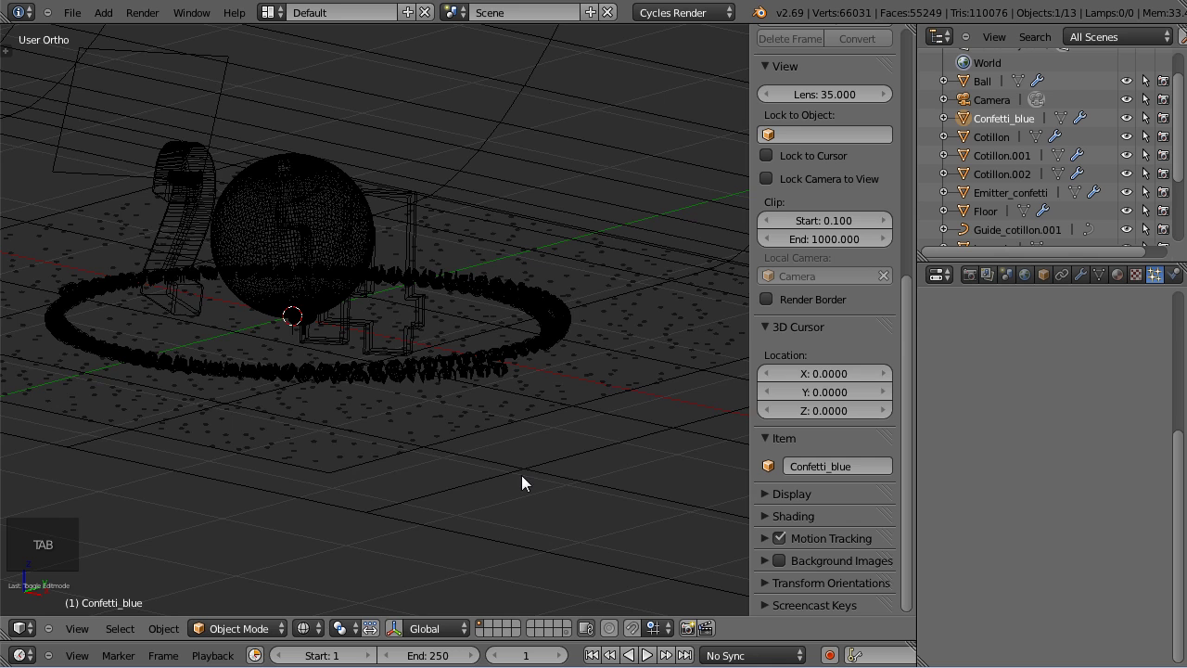
scroll("down", 3)
middle_click(597, 441)
scroll("down", 3)
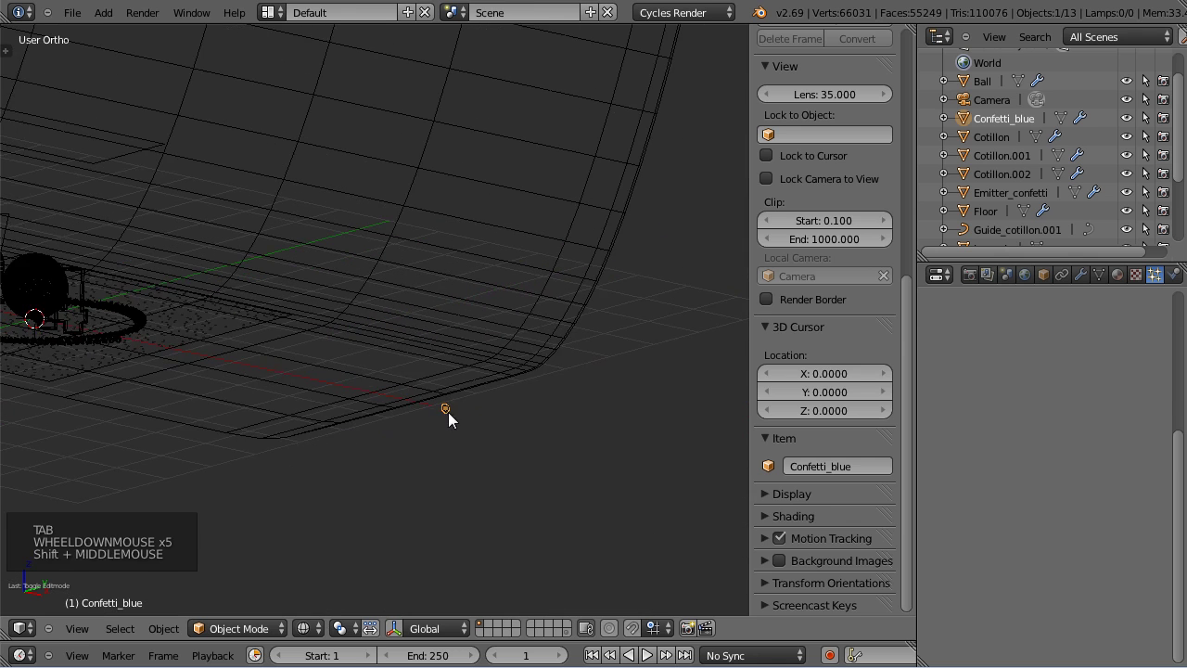
scroll("up", 3)
middle_click(508, 459)
middle_click(316, 451)
middle_click(605, 502)
key("shift+d")
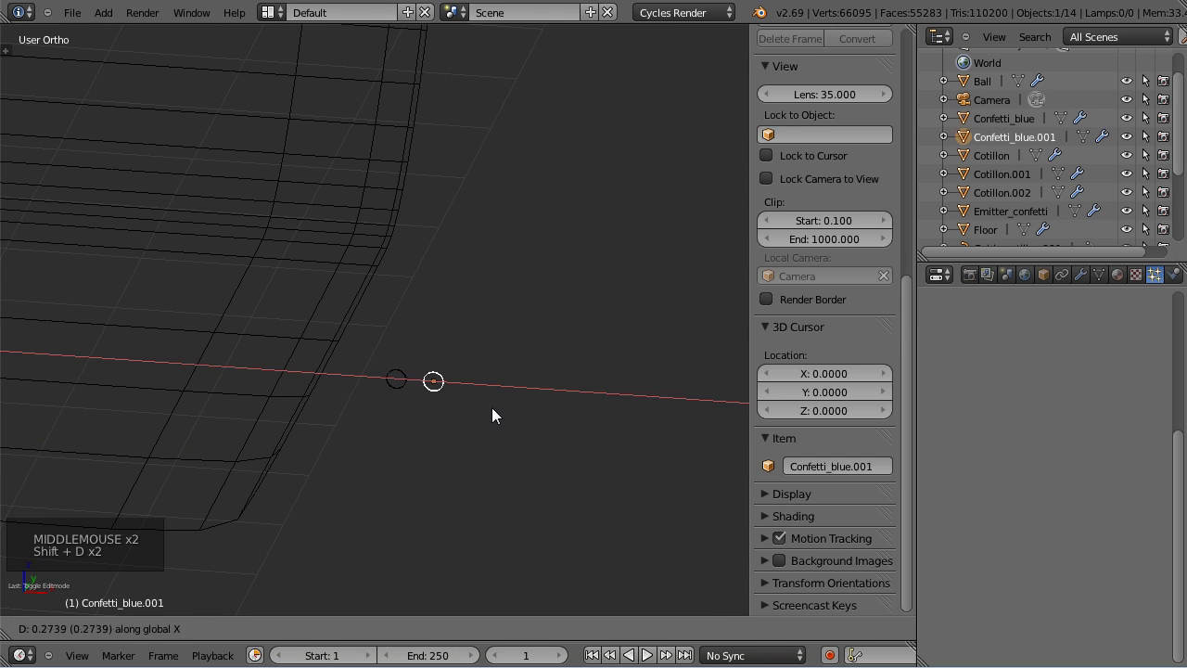
key("shift+d")
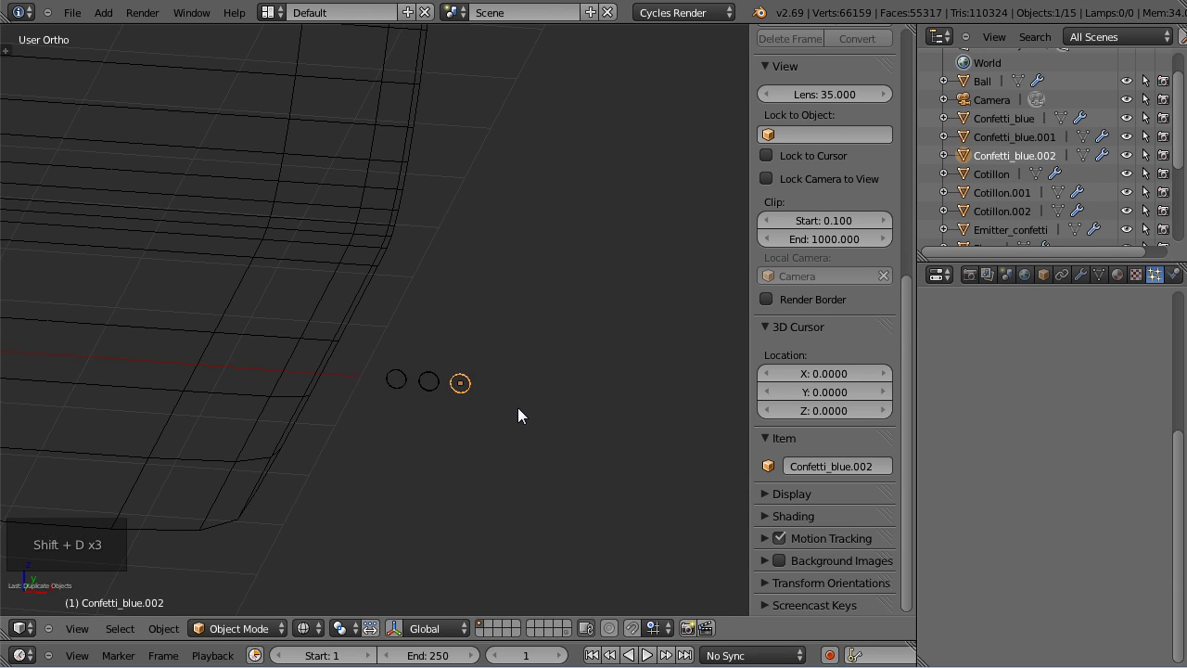
key("shift+d")
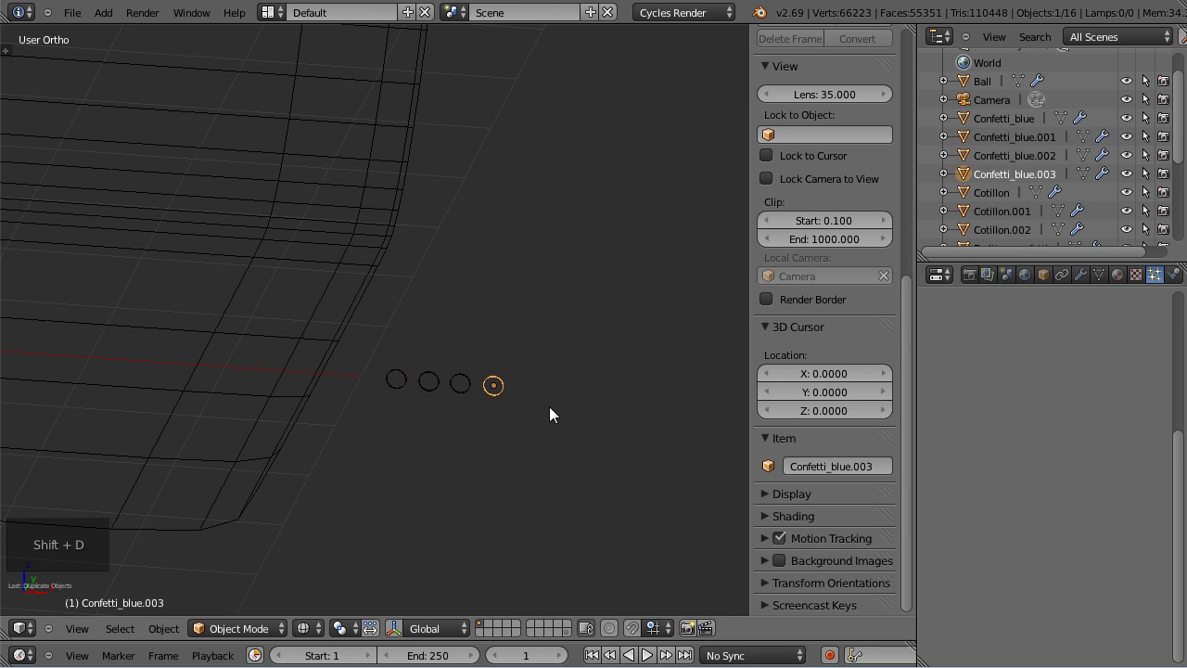
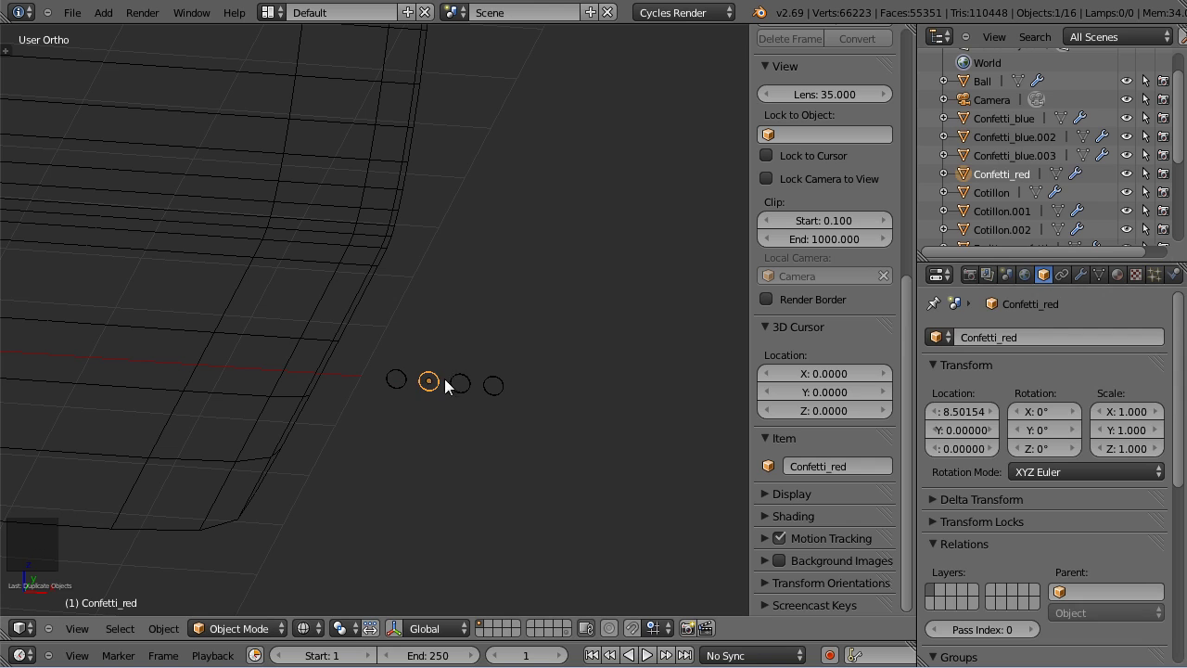
Rename two of the copies Confetti_red and Confetti_Green.
right_click(463, 384)
left_click(1048, 349)
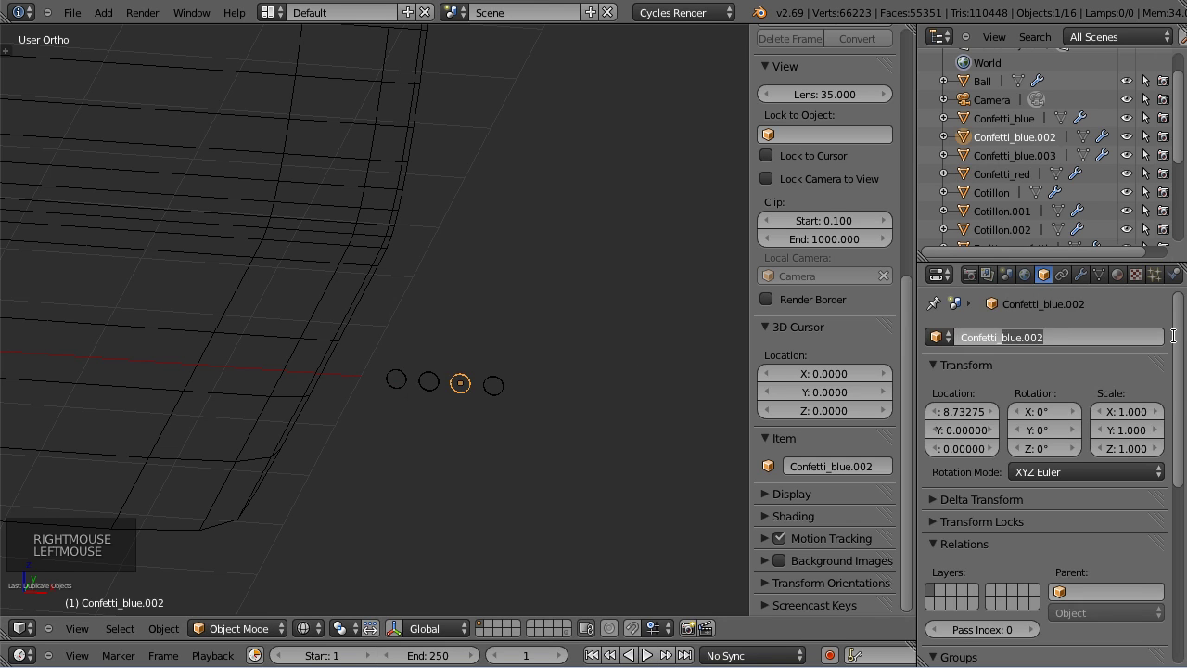
key("l")
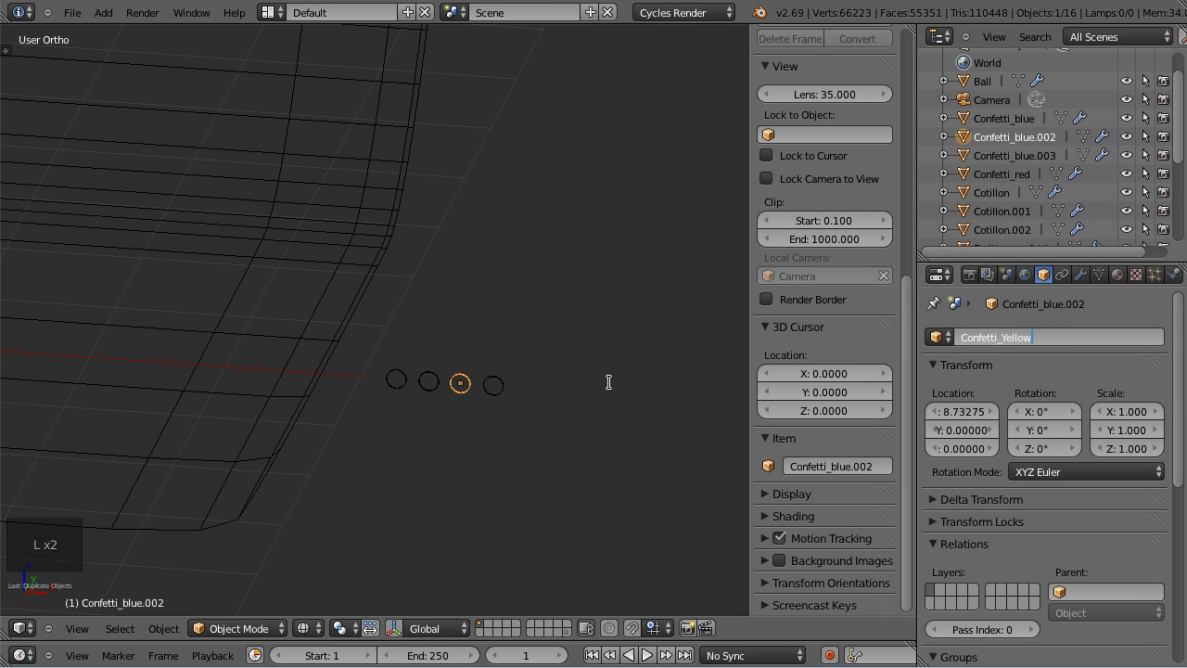
right_click(501, 383)
left_click(1057, 353)
key("BackSpace")
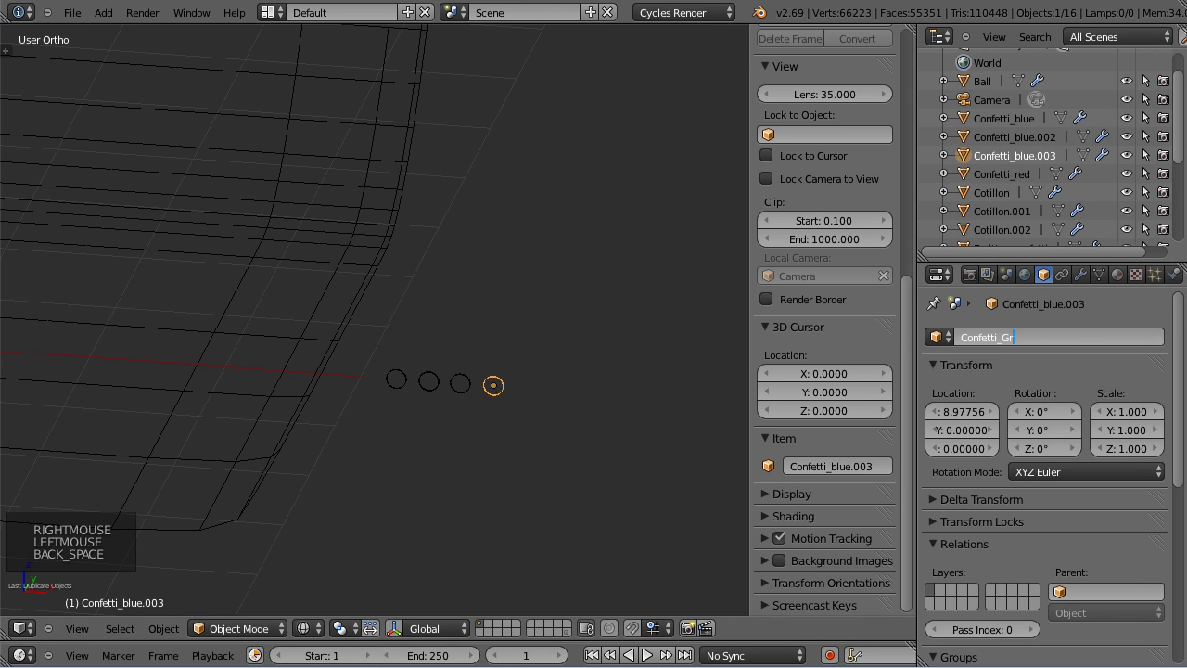
key("e")
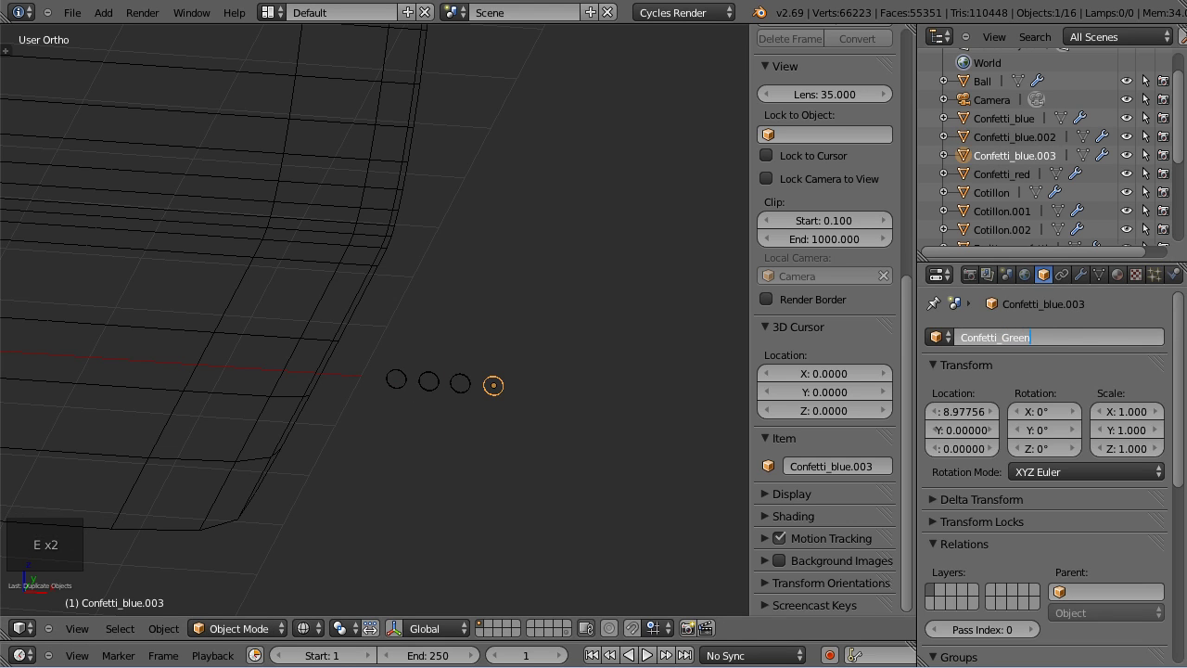
Select all four confetti discs together.
scroll("down", 3)
right_click(386, 341)
right_click(398, 345)
right_click(407, 346)
right_click(417, 346)
scroll("up", 3)
Group the four discs as Group_confetti, then select the emitter floor plane.
key("ctrl+g")
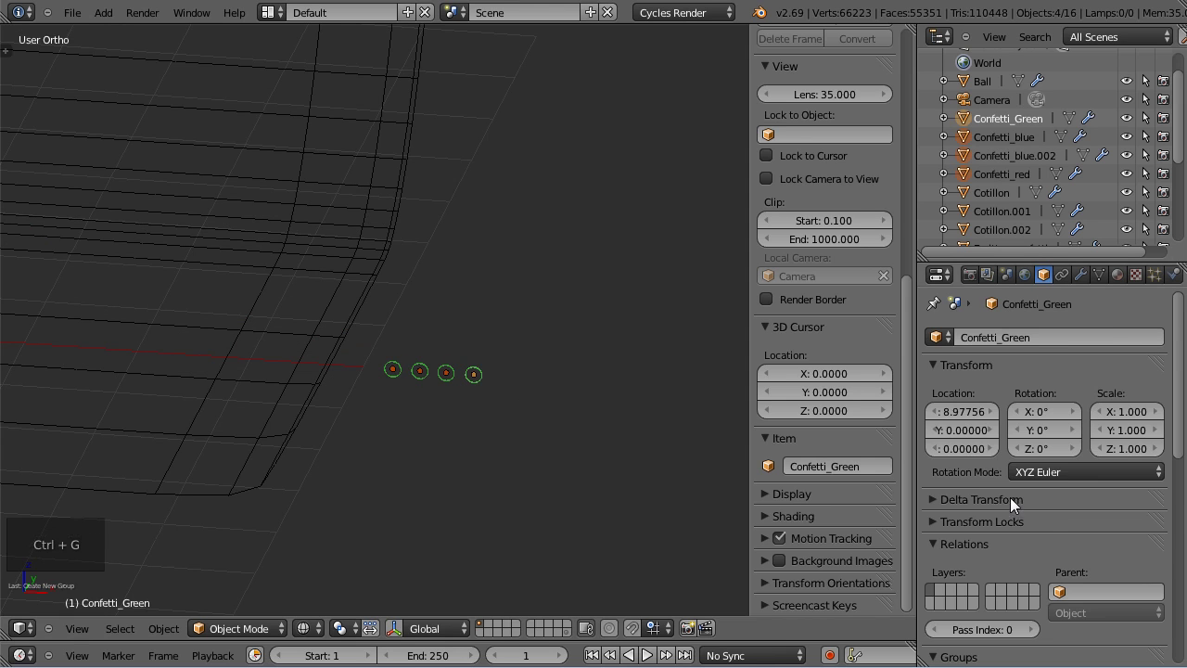
scroll("down", 3)
scroll("down", 3)
left_click(1009, 540)
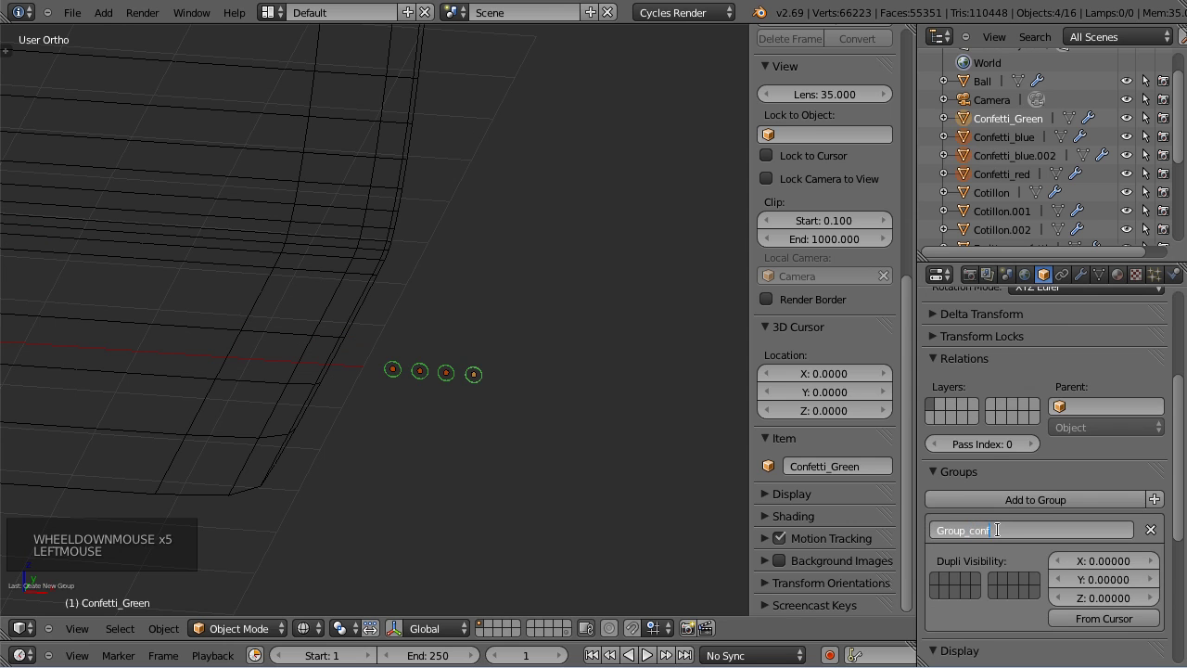
key("t")
scroll("down", 3)
middle_click(563, 425)
middle_click(340, 390)
right_click(369, 410)
scroll("up", 3)
Render the particles as random picks from Group_confetti and exclude the emitter from the render.
left_click(1161, 285)
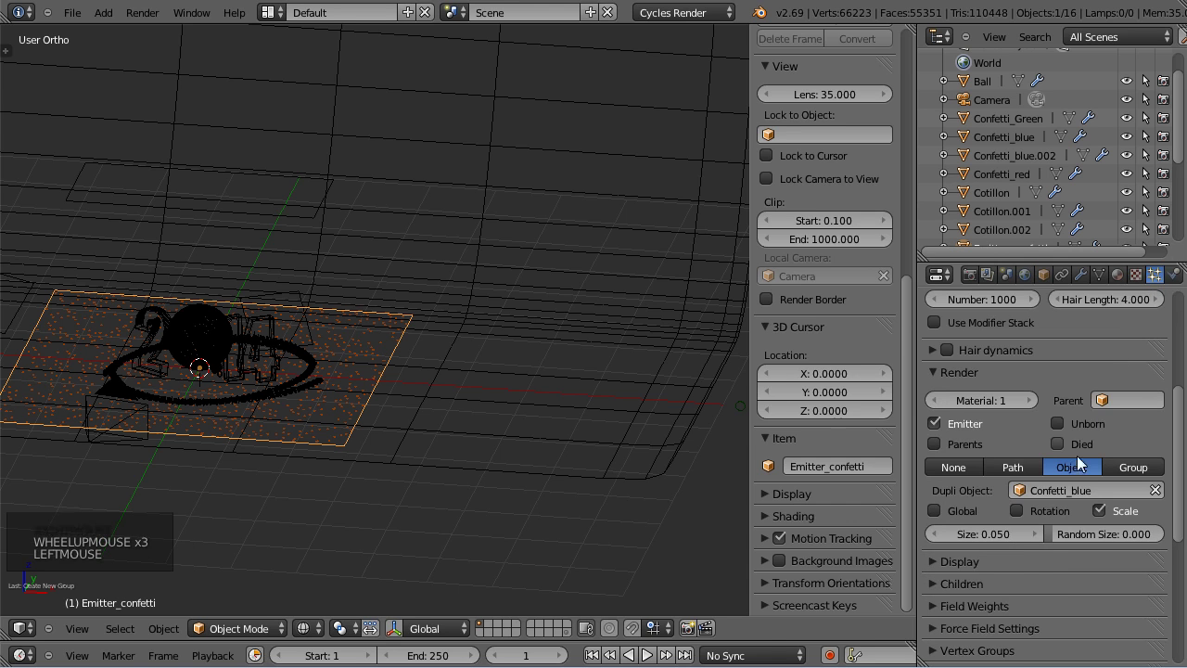
left_click(1163, 478)
left_click(1086, 492)
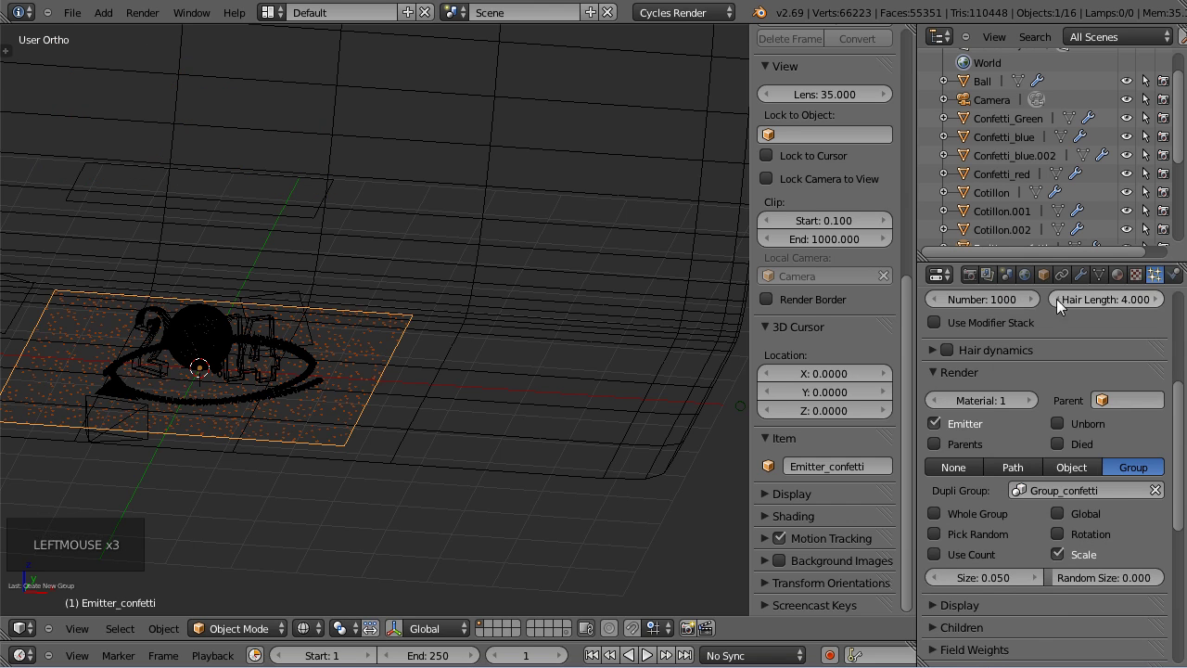
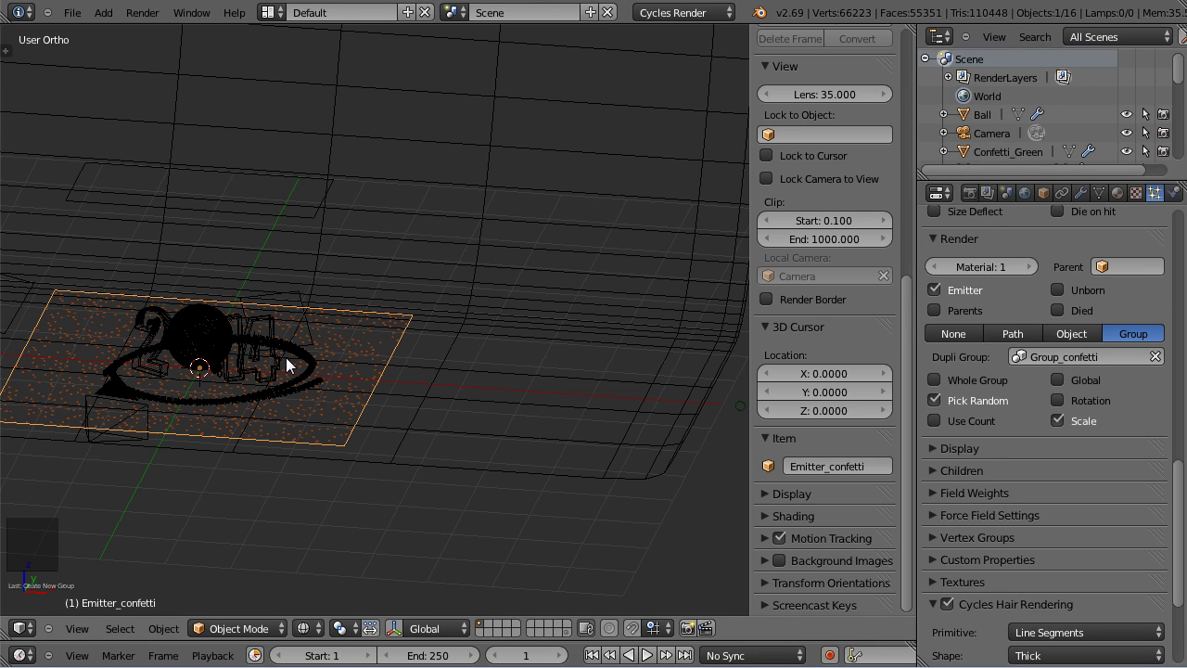
left_click(943, 300)
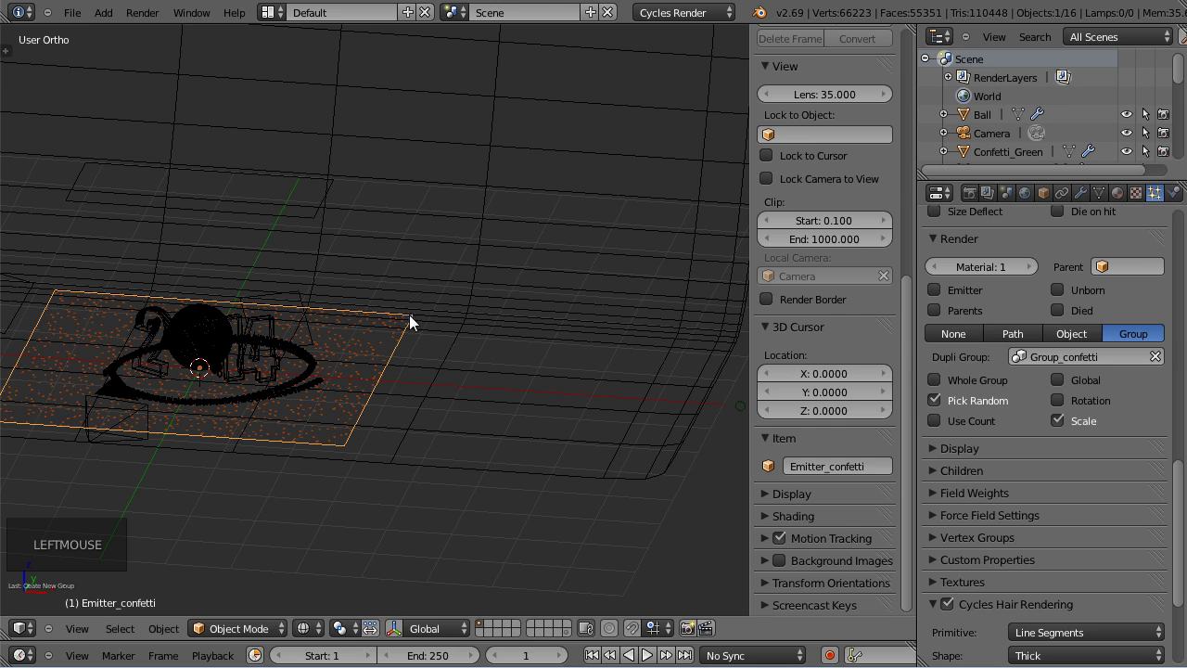
middle_click(613, 421)
scroll("up", 3)
middle_click(619, 452)
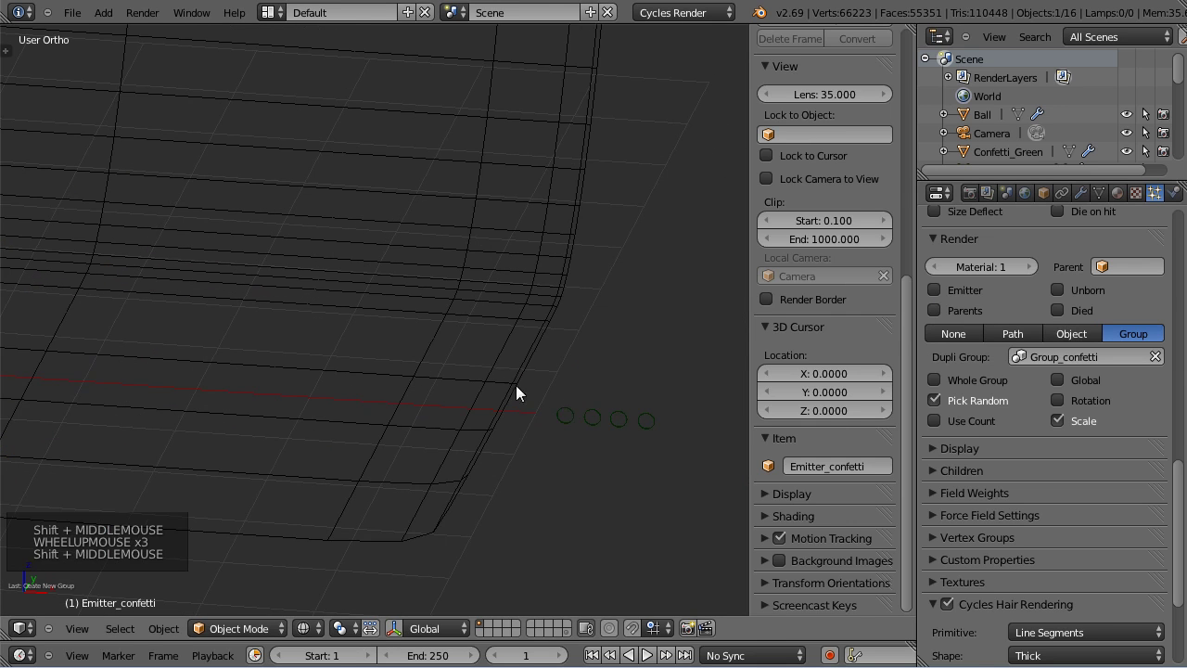
Name the blue disc's material Confetti_blue and set its diffuse colour to blue.
right_click(580, 422)
left_click(1127, 196)
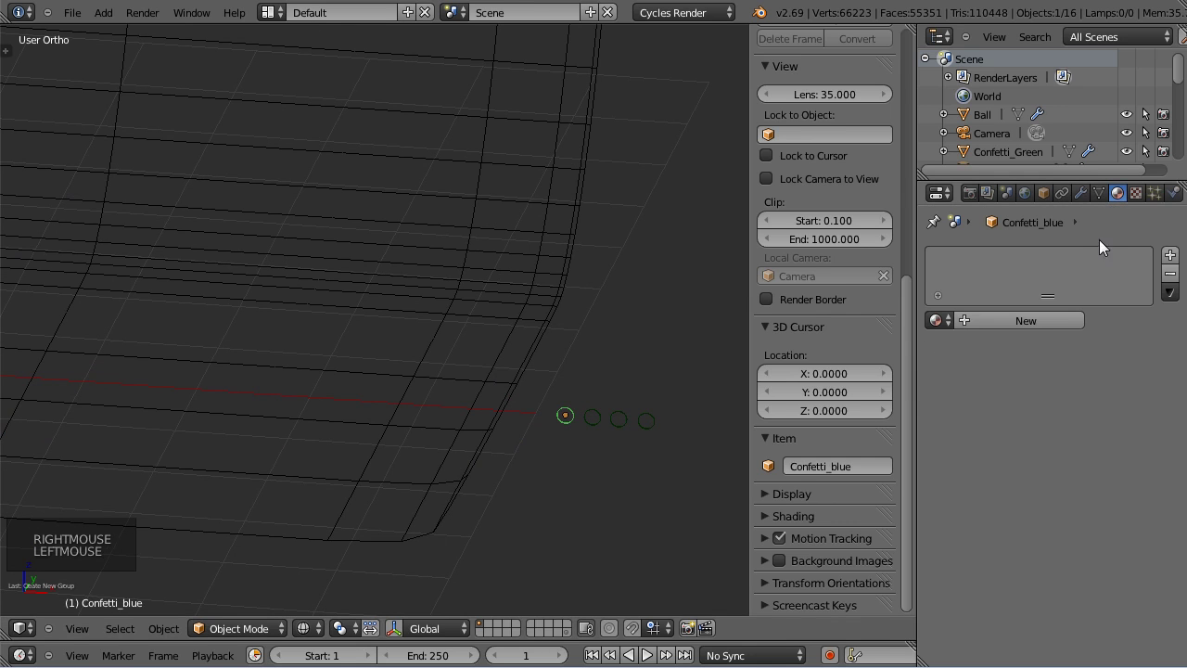
left_click(1037, 326)
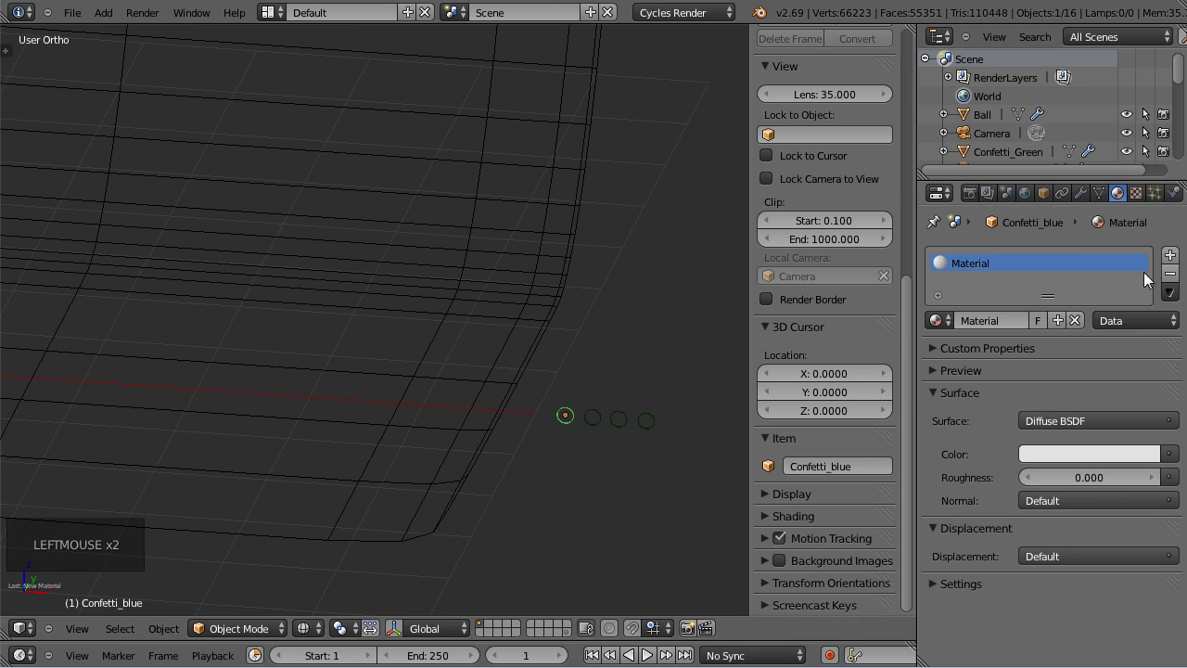
left_click(1022, 332)
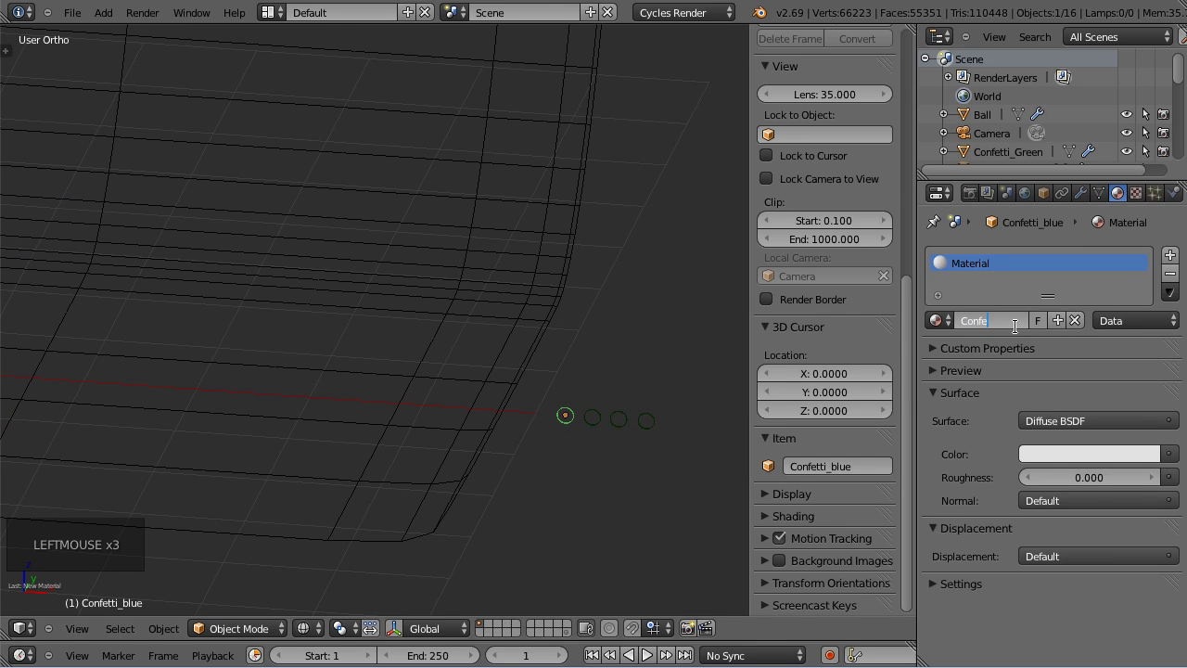
key("t")
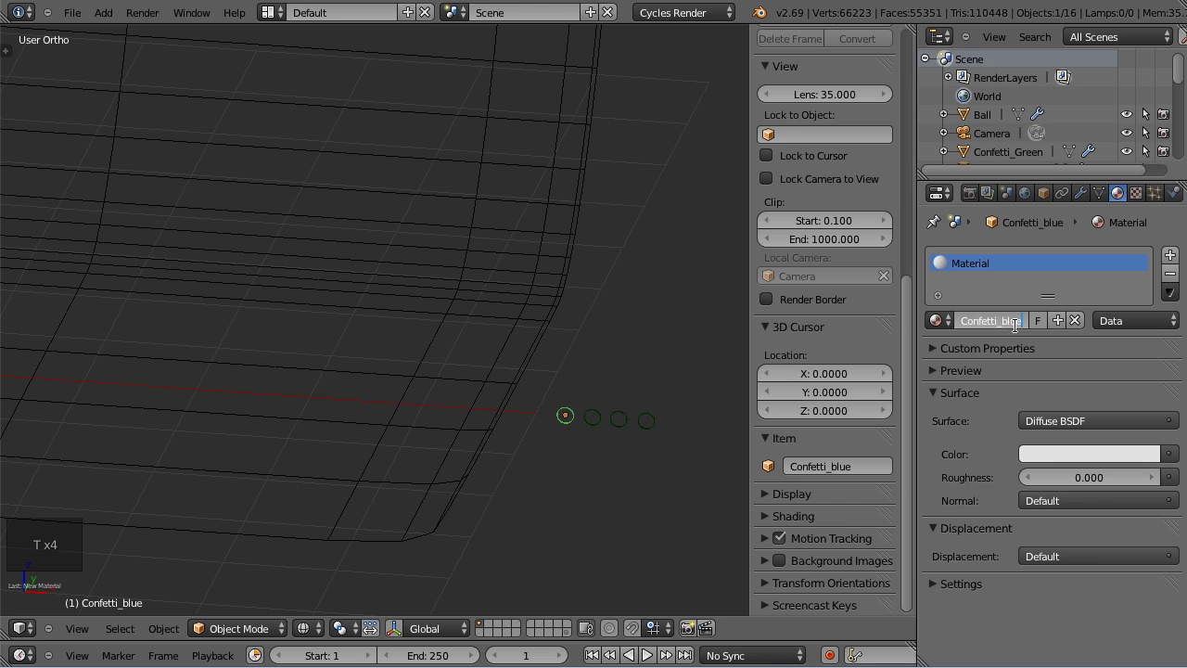
left_click(1089, 455)
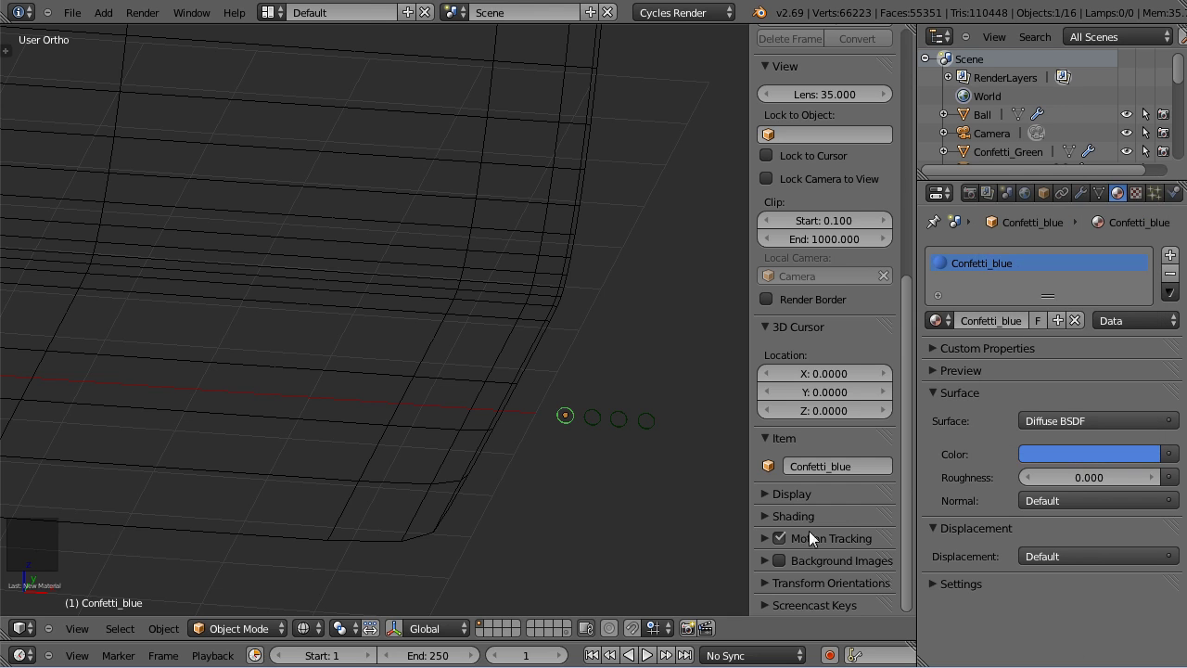
scroll("down", 3)
Preview the camera view in Rendered shading near the floor confetti, then return to Solid.
middle_click(250, 346)
key("KP_0")
left_click(324, 638)
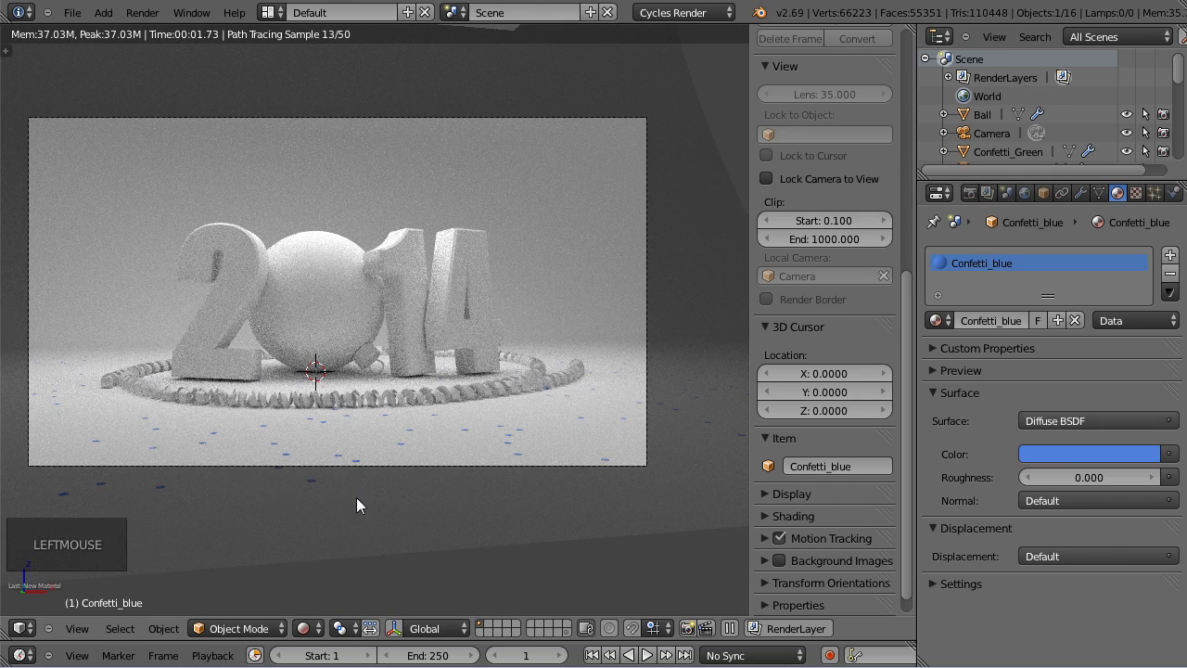
middle_click(378, 393)
scroll("up", 3)
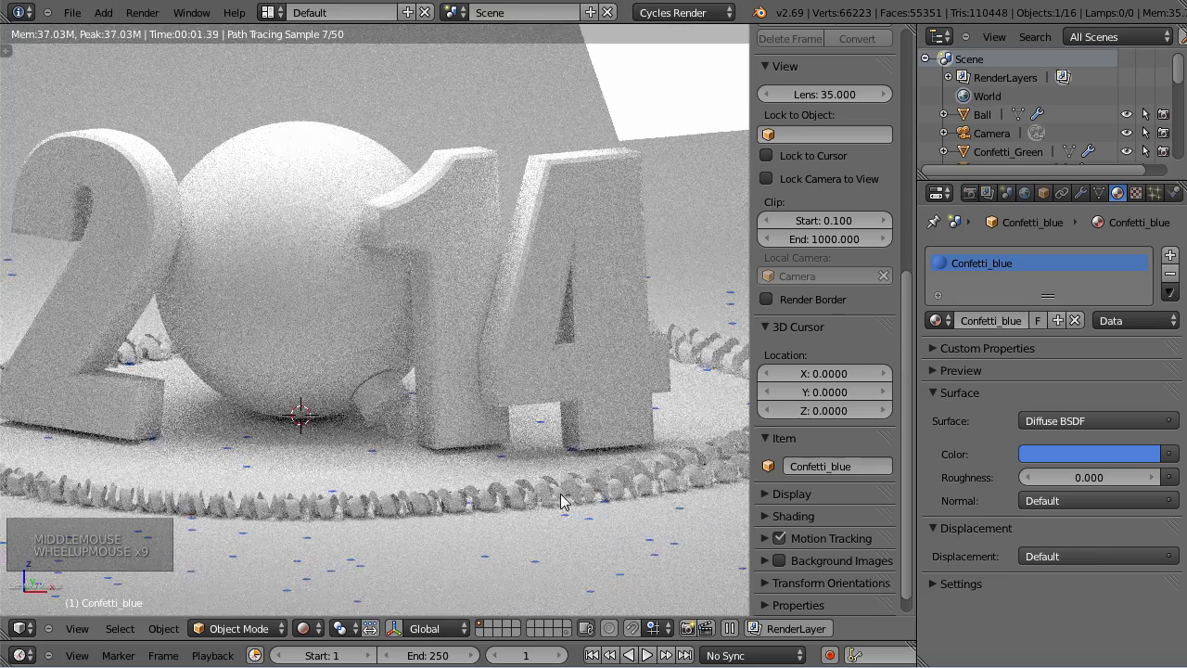
middle_click(474, 407)
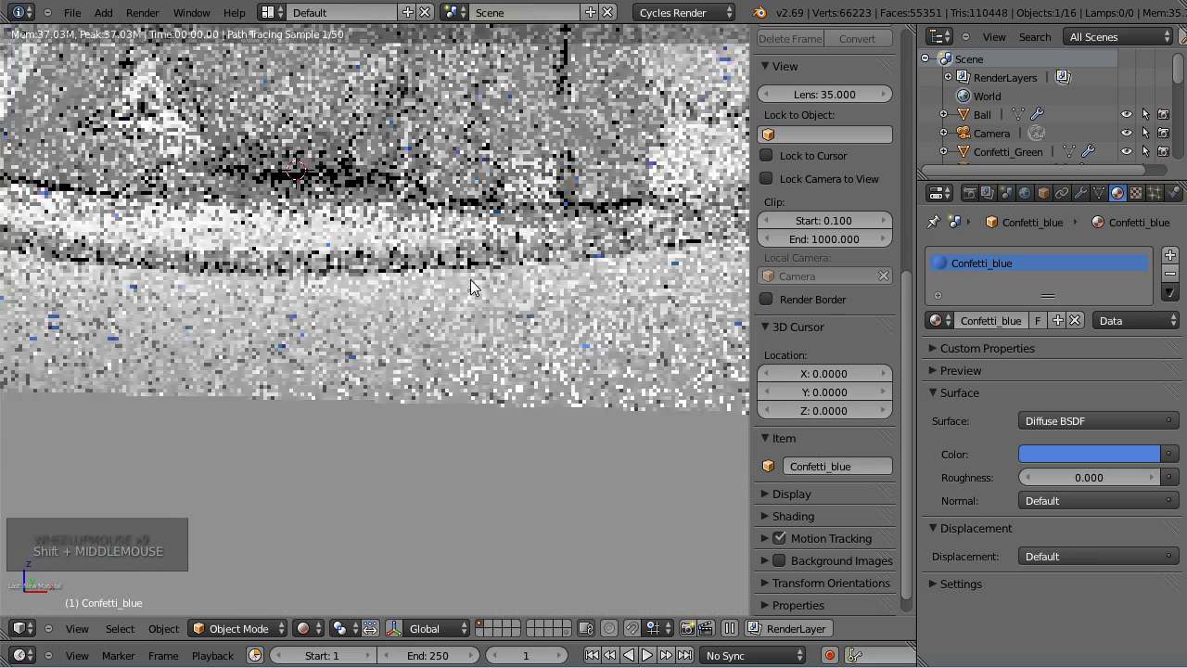
scroll("up", 3)
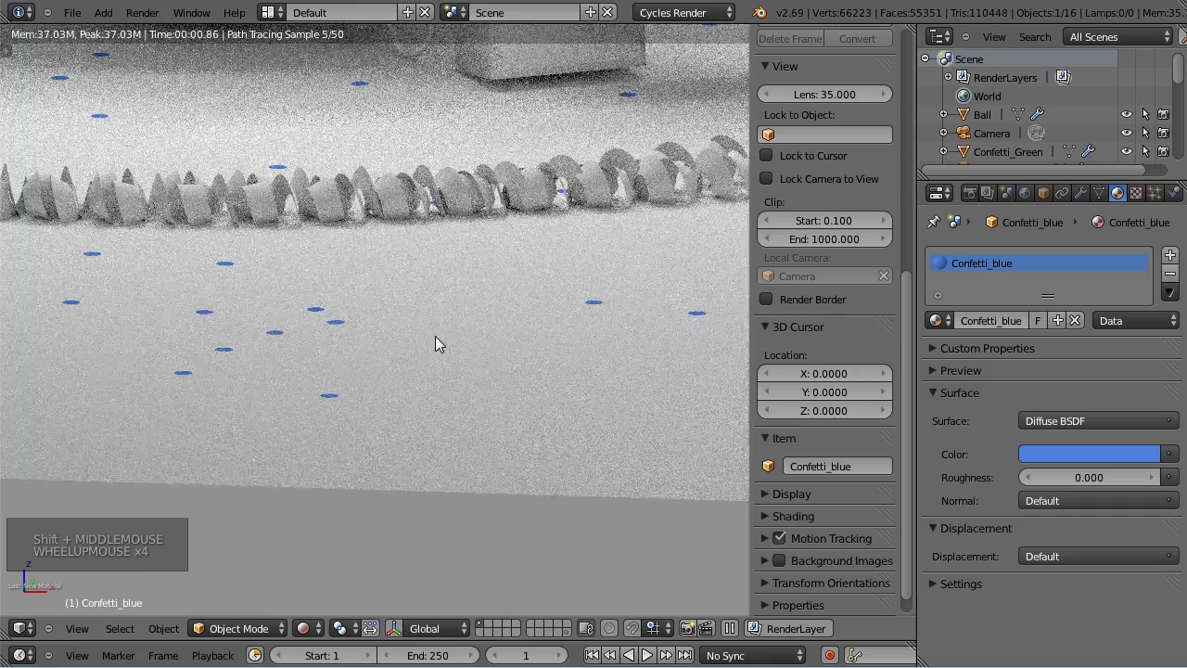
scroll("up", 3)
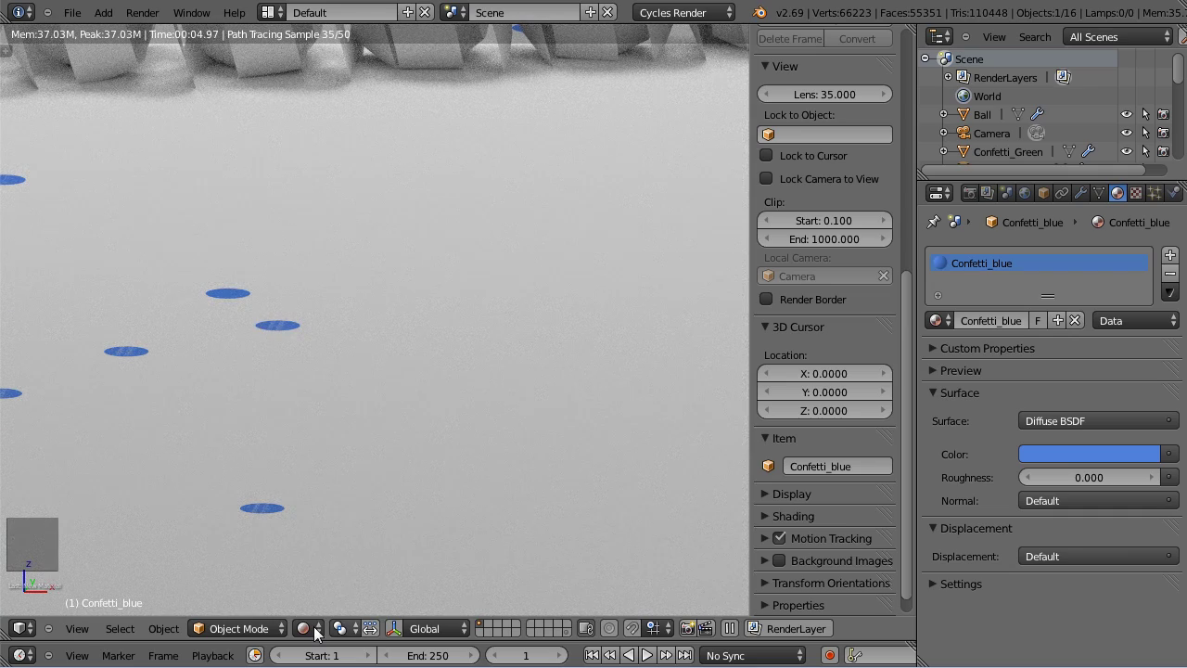
left_click(303, 629)
left_click(305, 628)
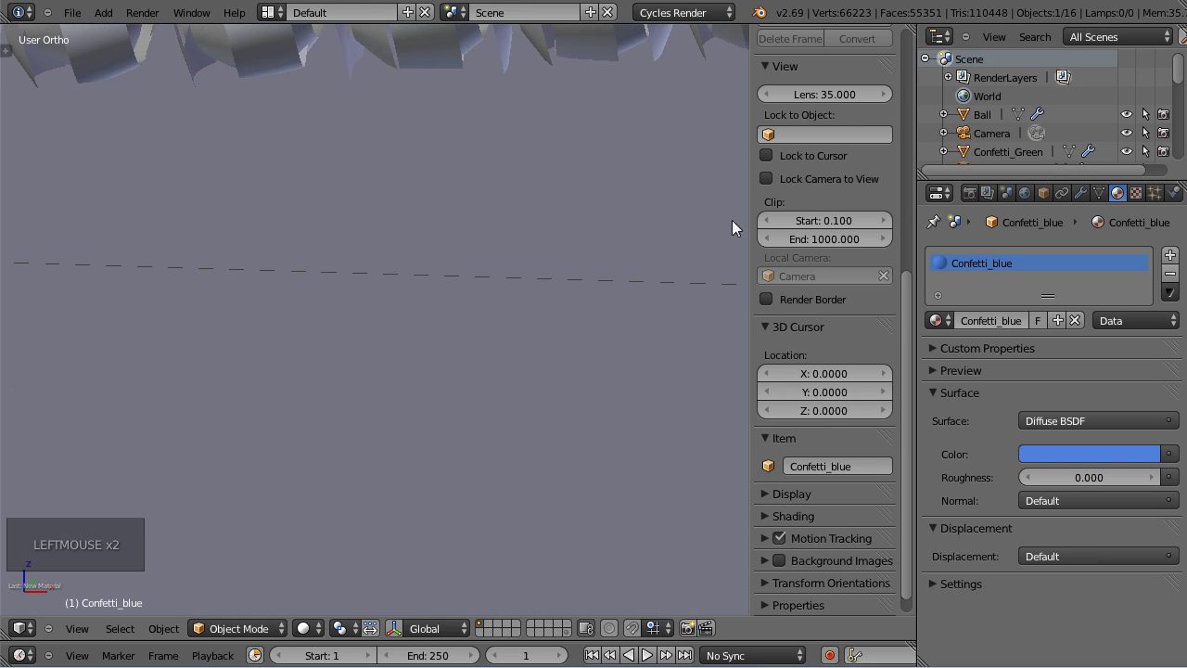
Split the 3D view into camera view and a front orthographic view of the scene.
key("KP_0")
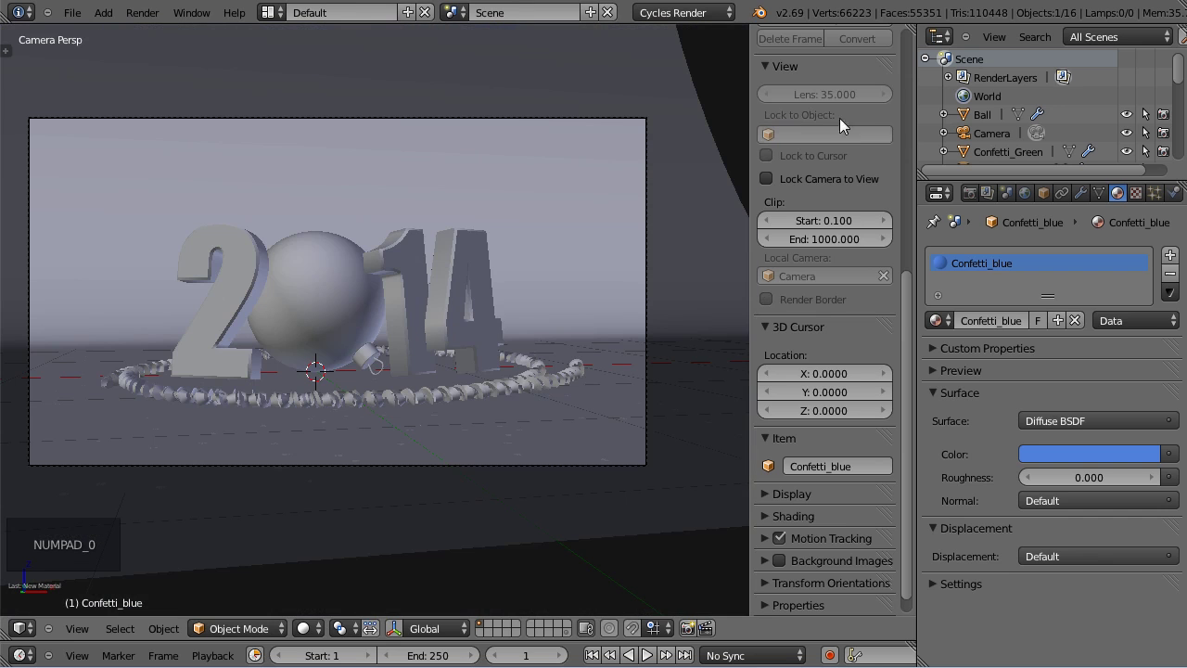
key("n")
left_click(899, 28)
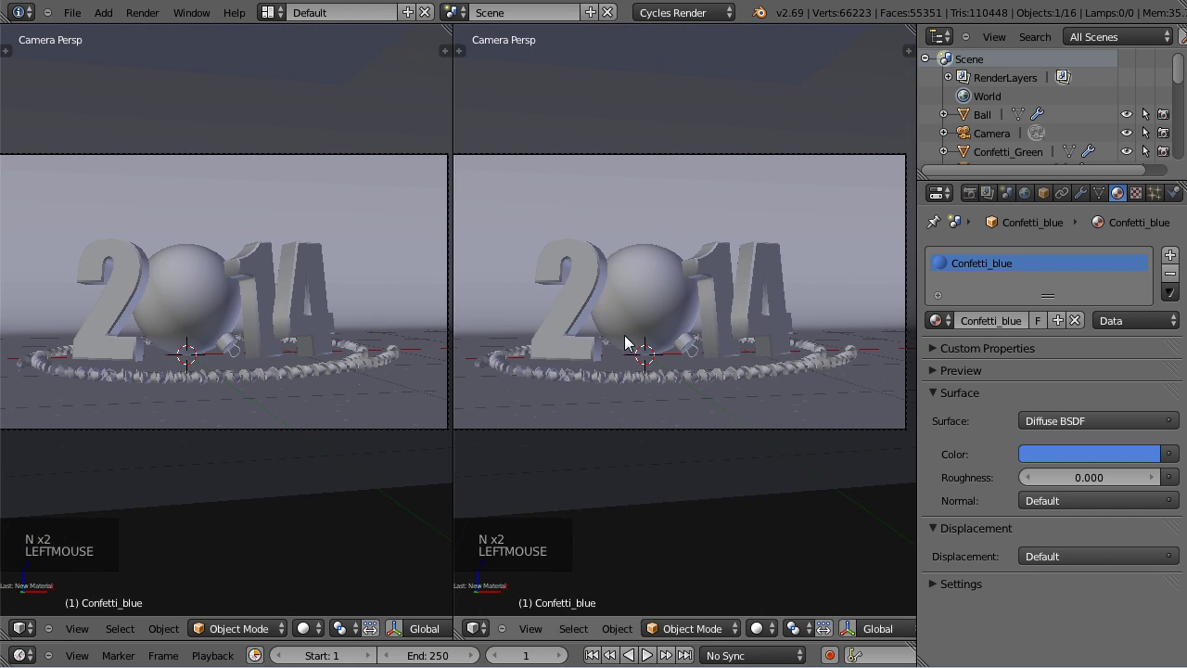
key("KP_1")
scroll("down", 3)
middle_click(694, 267)
scroll("down", 3)
left_click(1003, 133)
scroll("up", 3)
key("g")
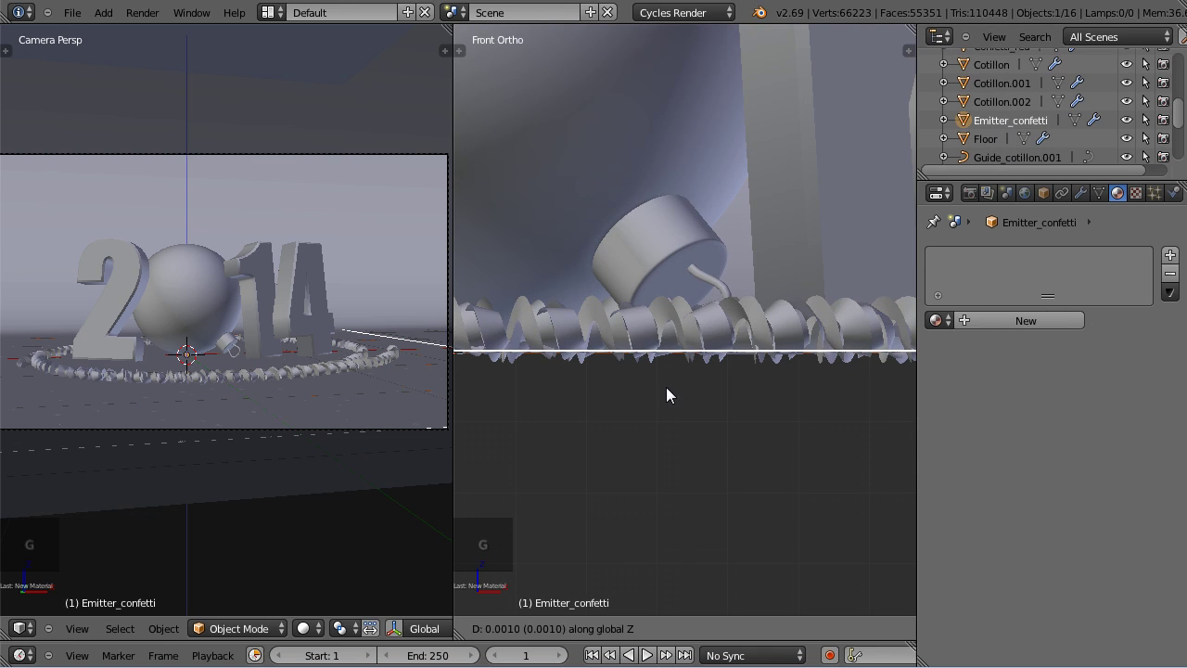
Render-preview the camera view full-area, then return to Solid shading.
left_click(325, 630)
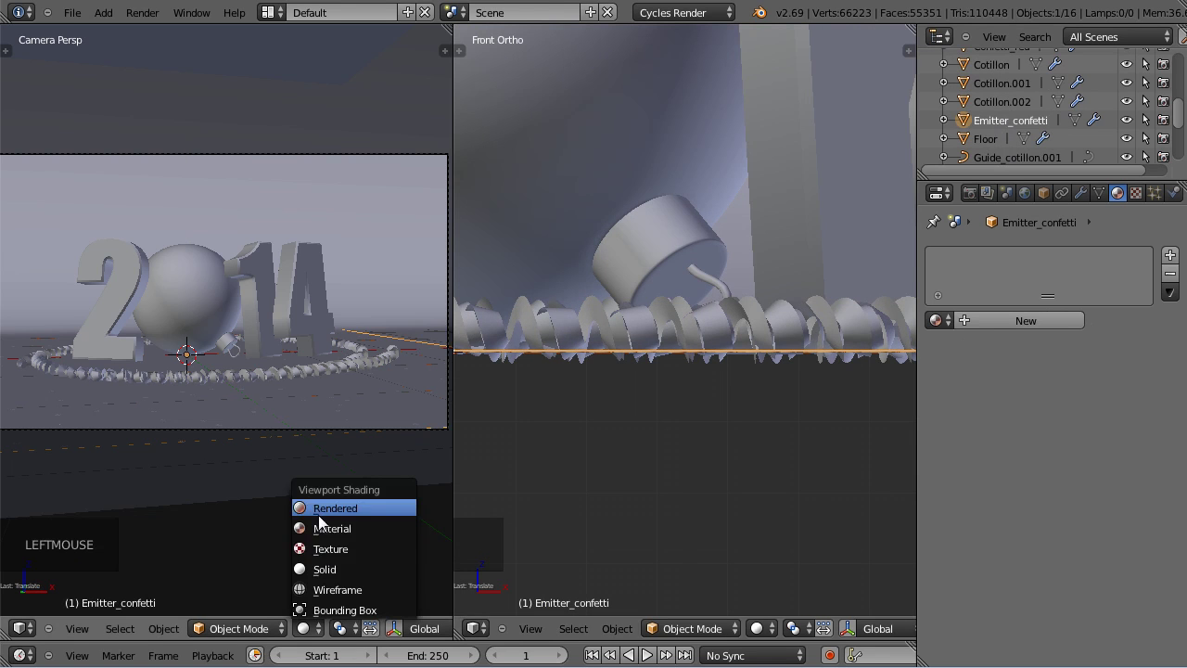
left_click(329, 522)
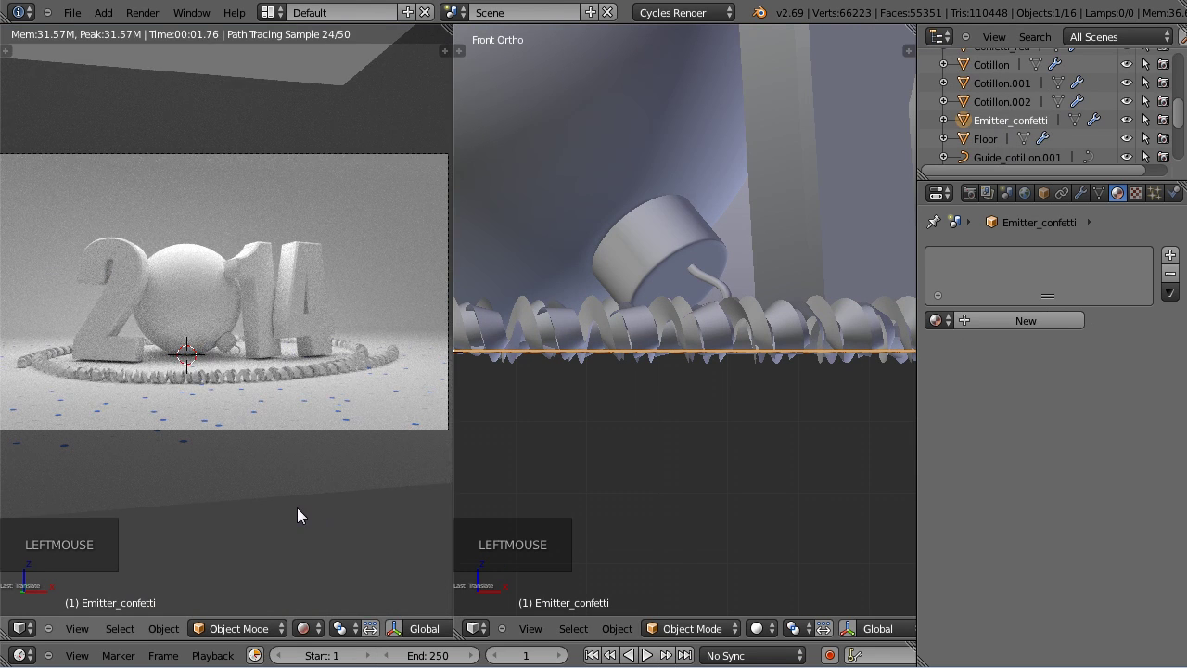
scroll("up", 3)
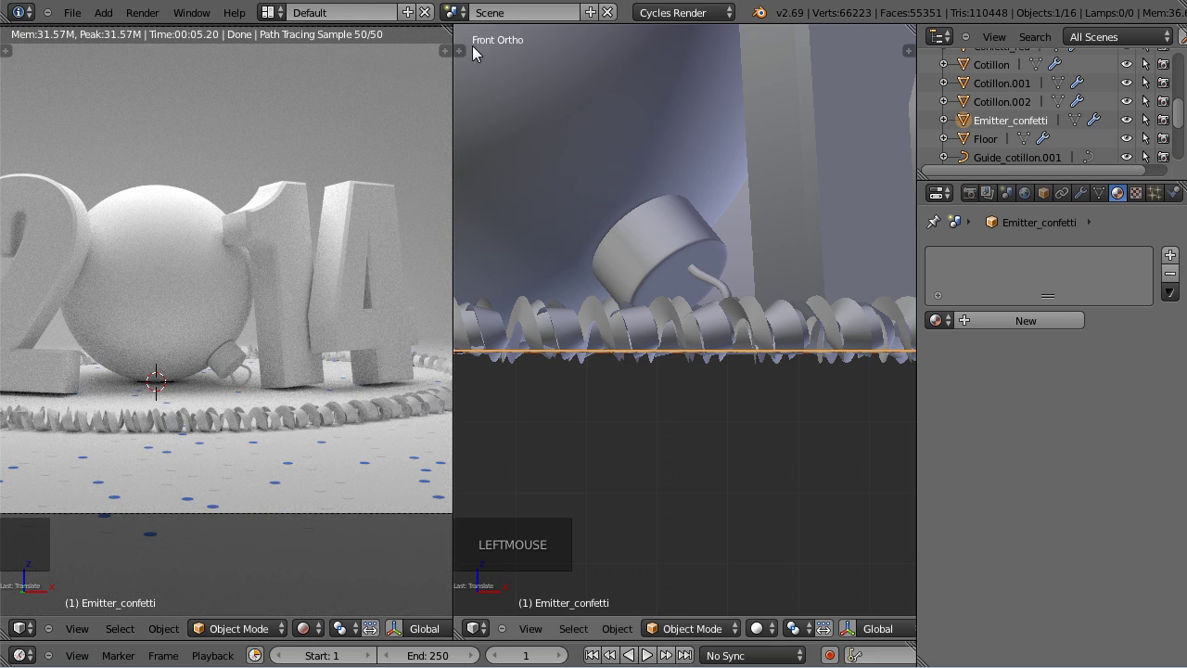
left_click(459, 28)
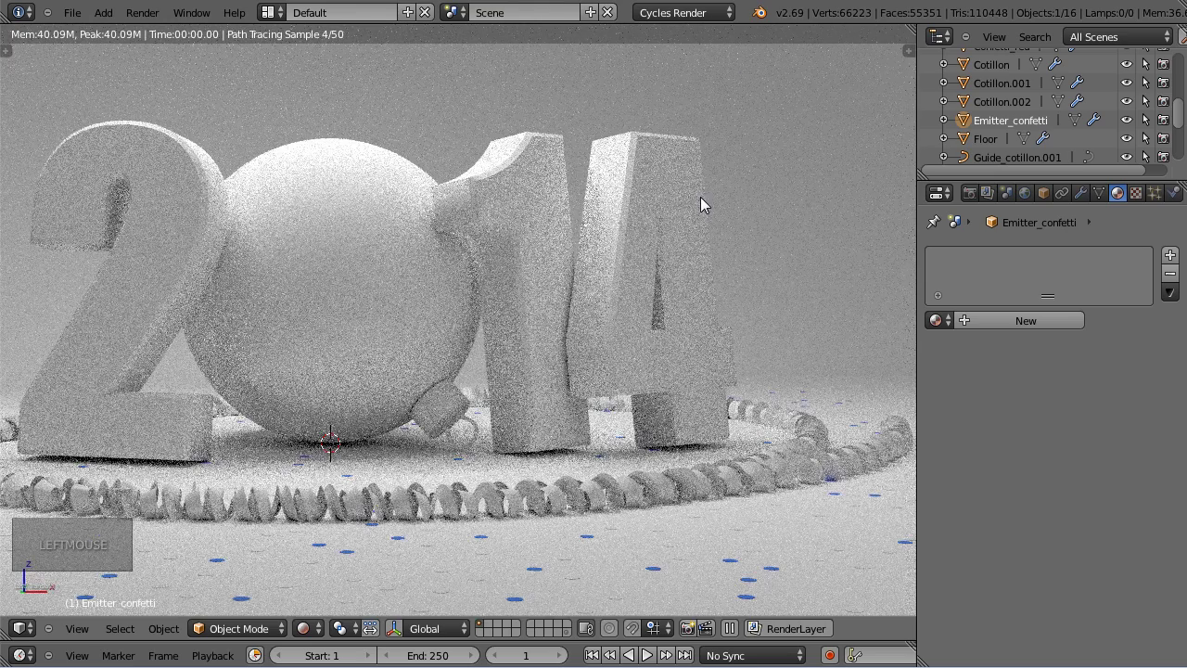
scroll("down", 3)
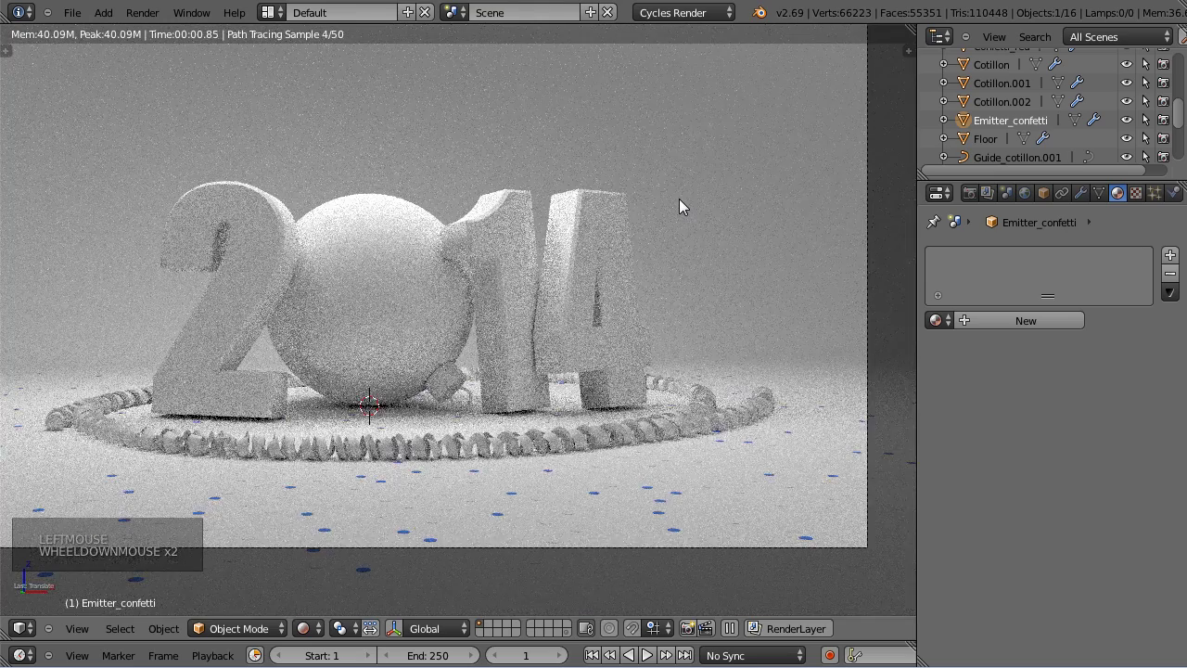
scroll("down", 3)
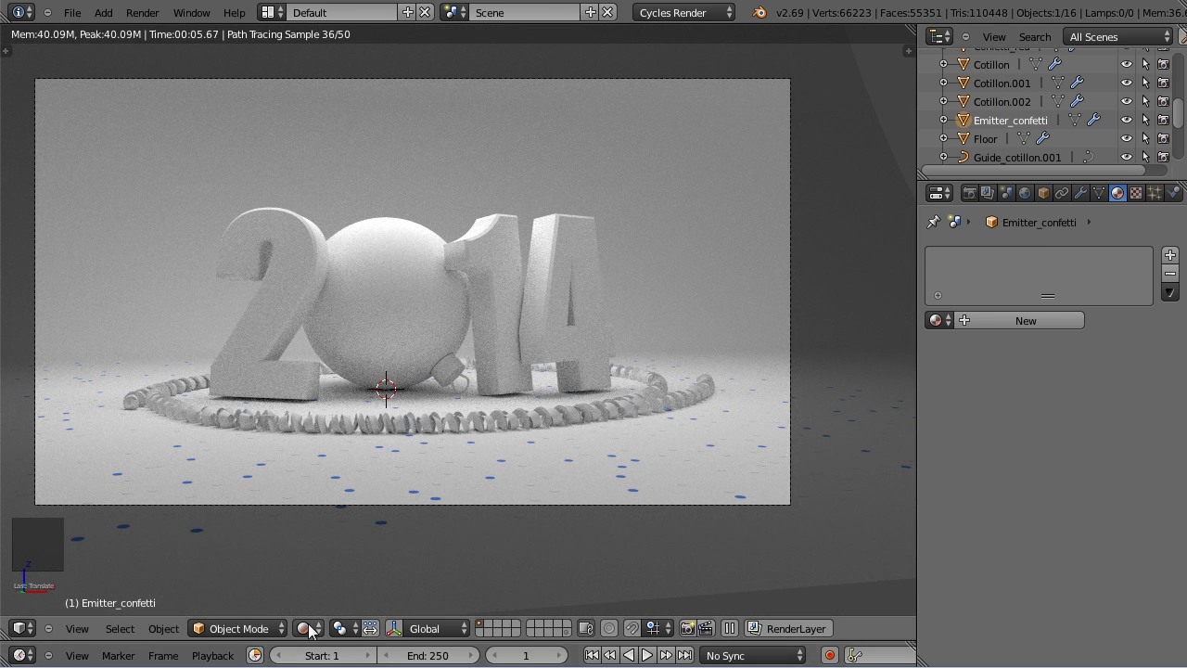
left_click(326, 624)
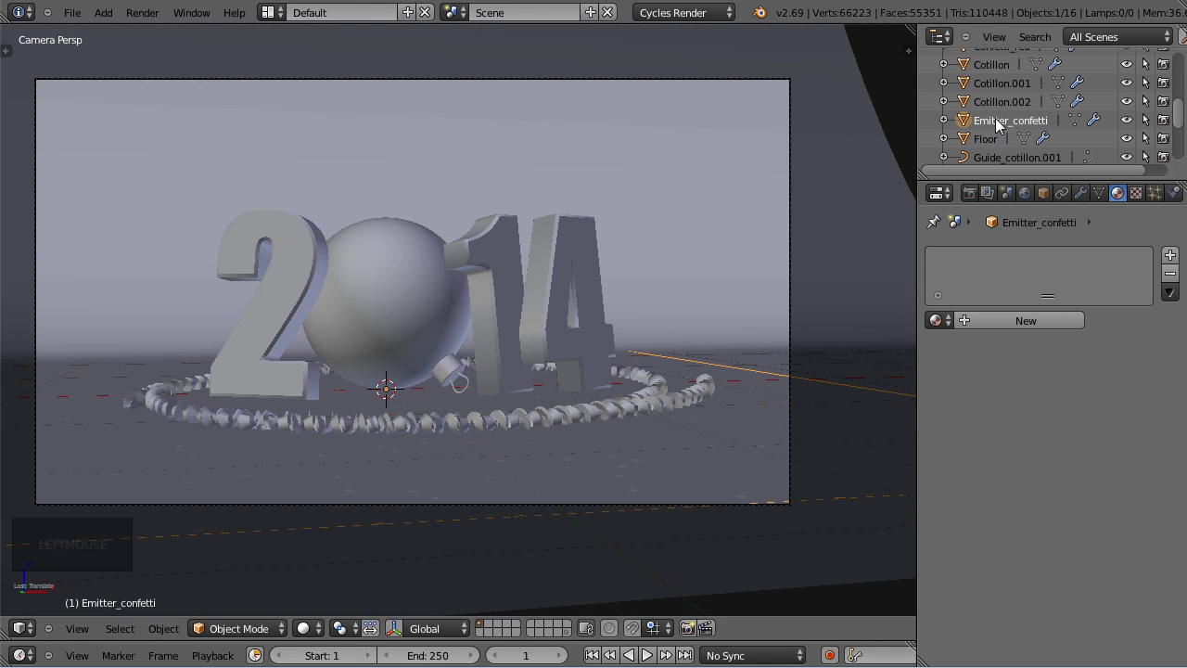
Give Confetti_Green a single-user material named Confetti_Green with a green colour.
scroll("up", 3)
left_click(1005, 133)
left_click(947, 327)
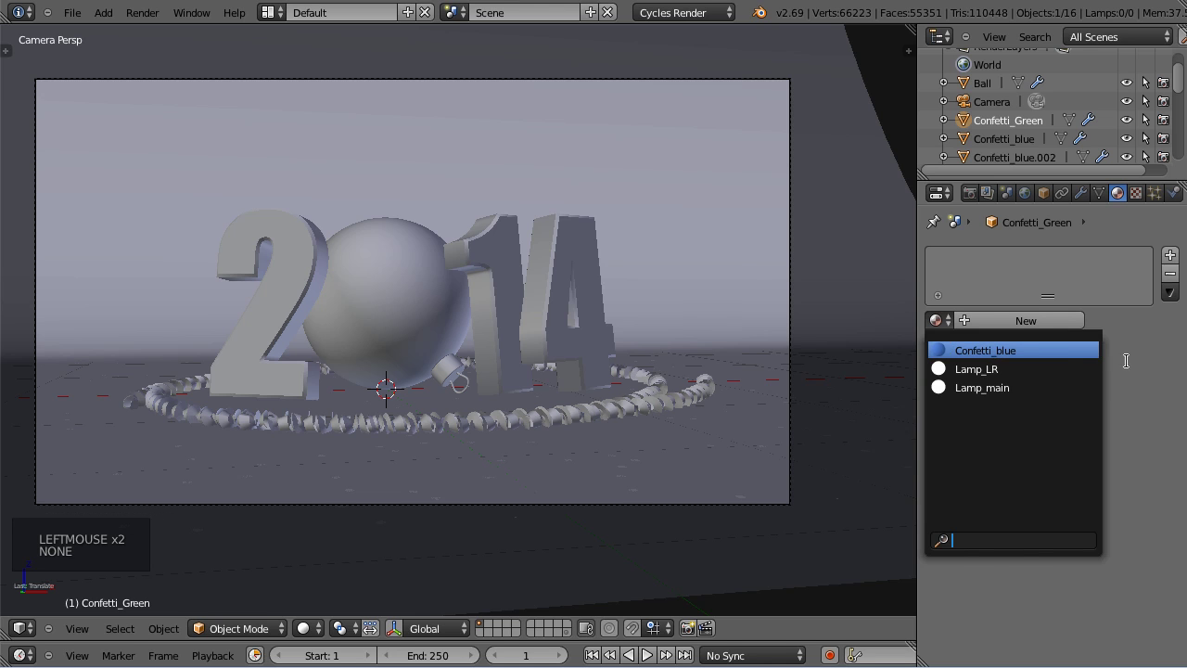
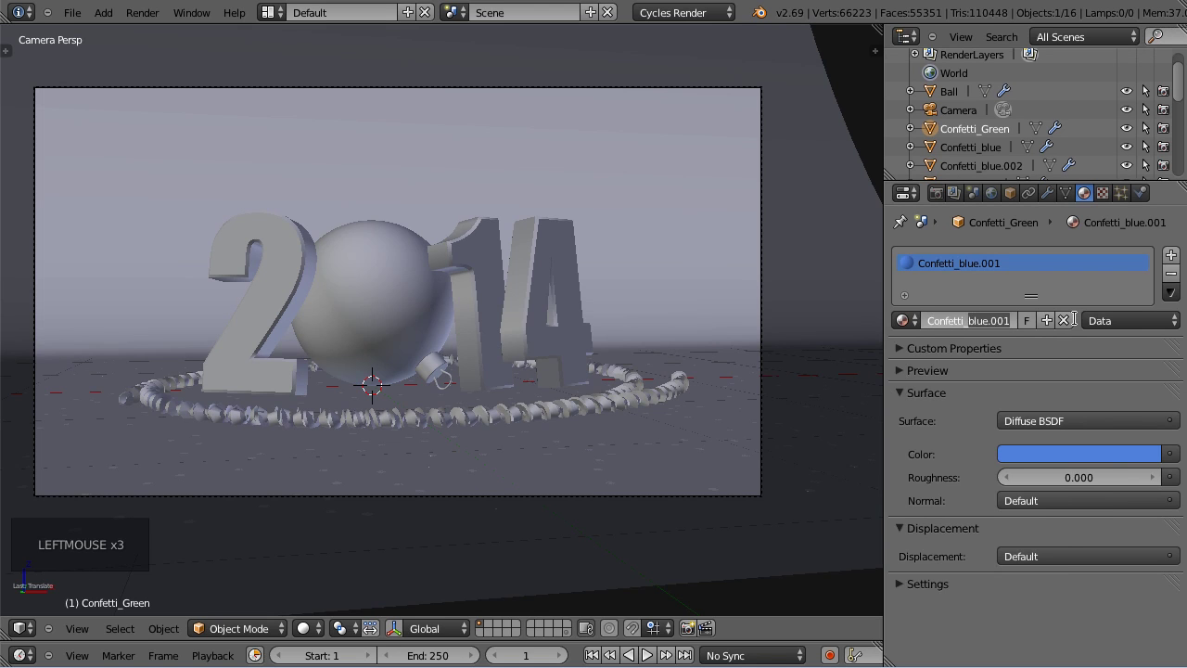
key("e")
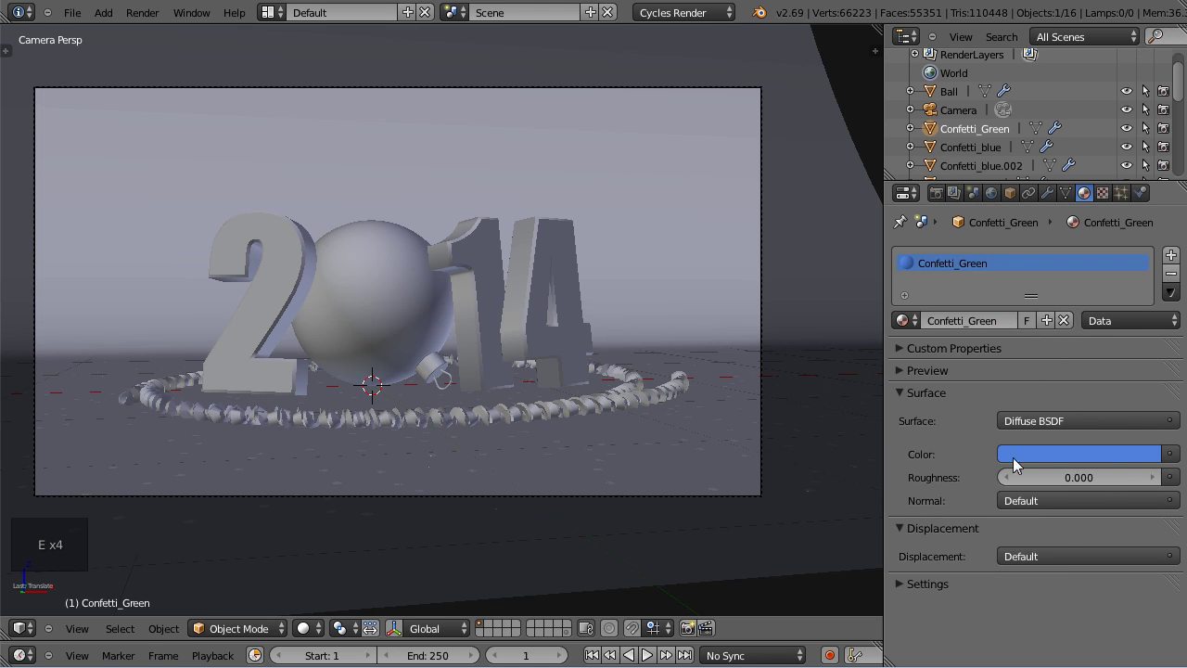
left_click(1059, 463)
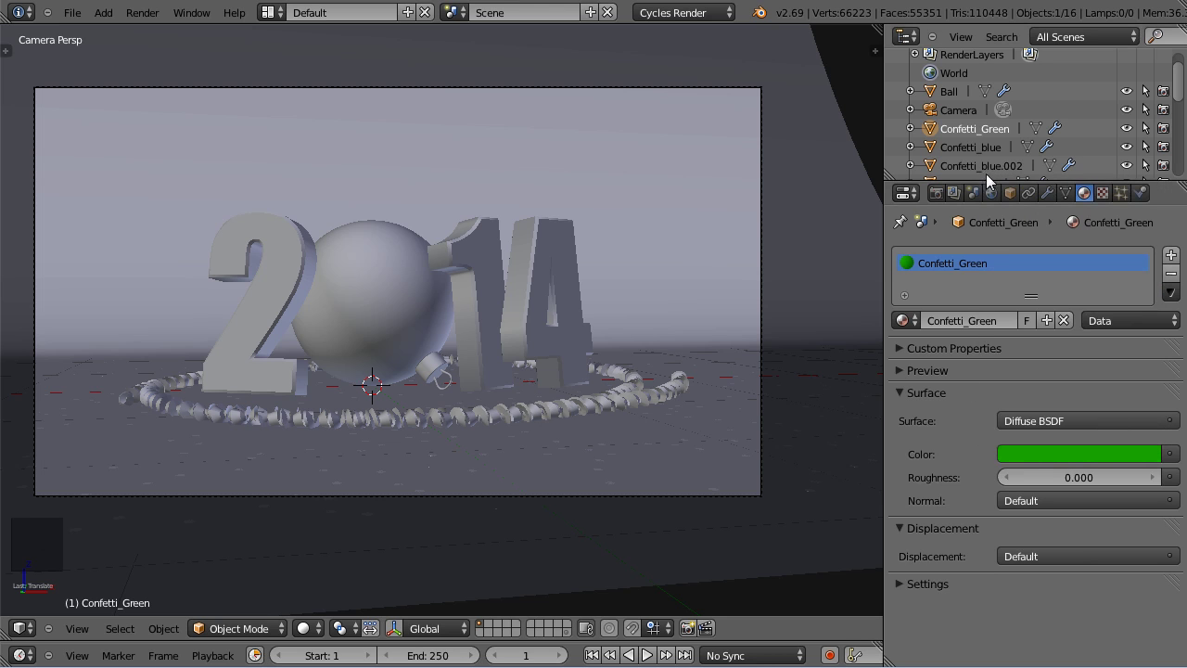
Darken the blue confetti material's diffuse colour slightly.
left_click(984, 158)
left_click(1135, 458)
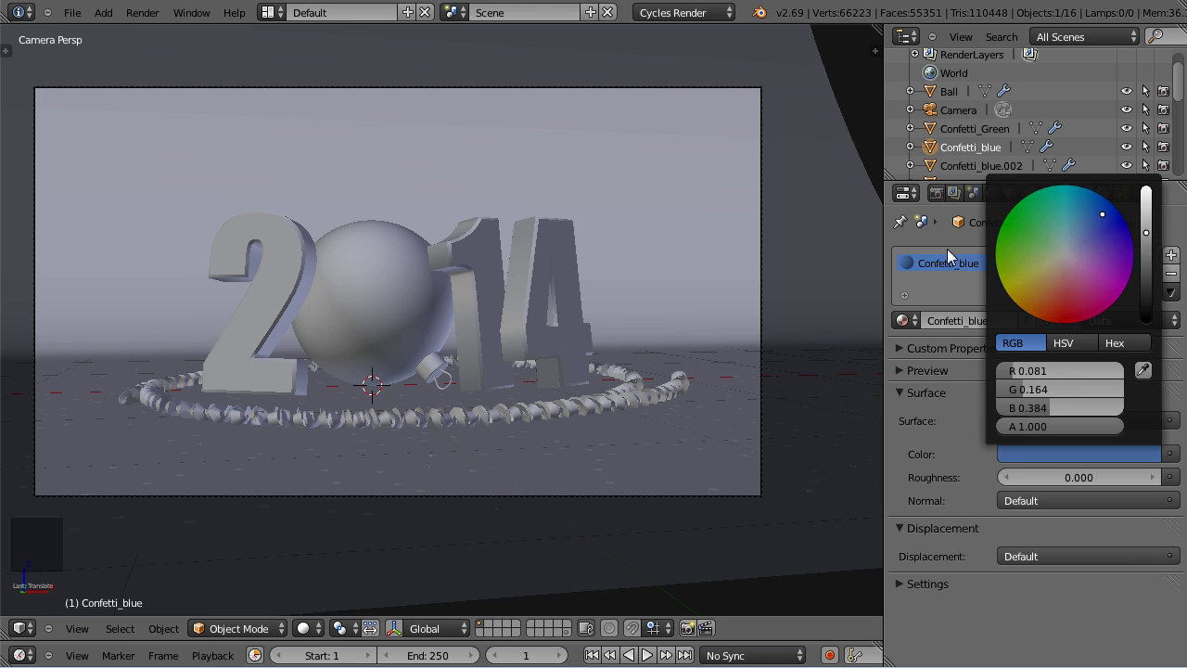
left_click(986, 179)
scroll("down", 3)
scroll("up", 3)
Rename the Confetti_blue.002 object to Confetti_Yellow.
left_click(1017, 202)
scroll("up", 3)
left_click(1009, 261)
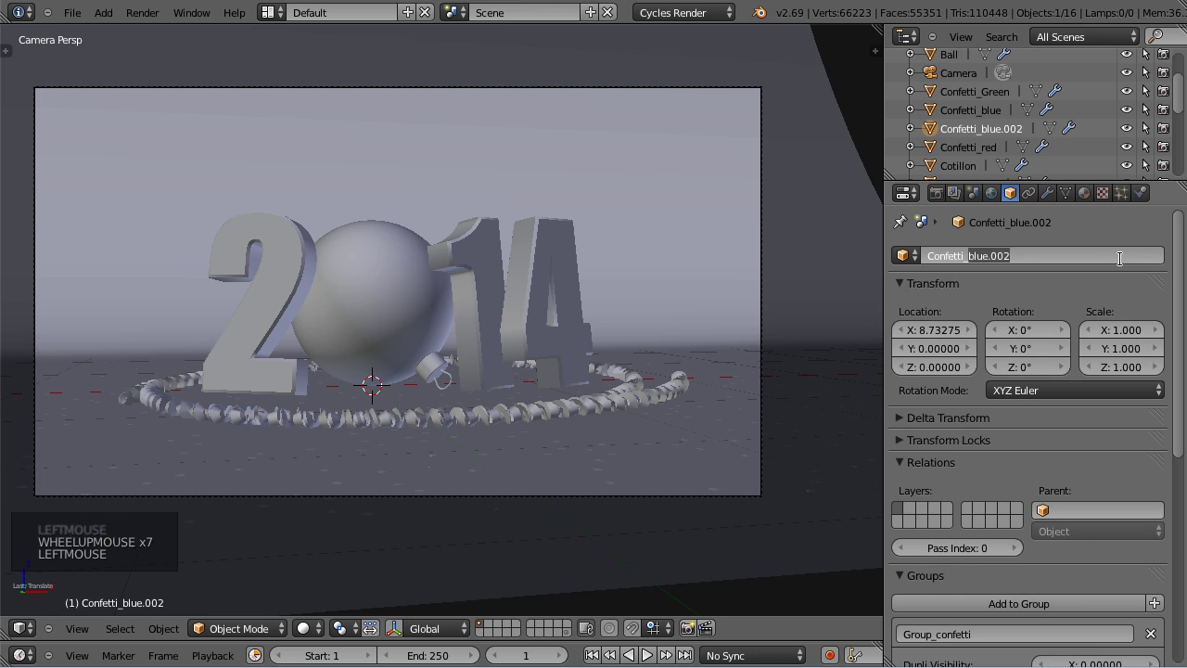
key("l")
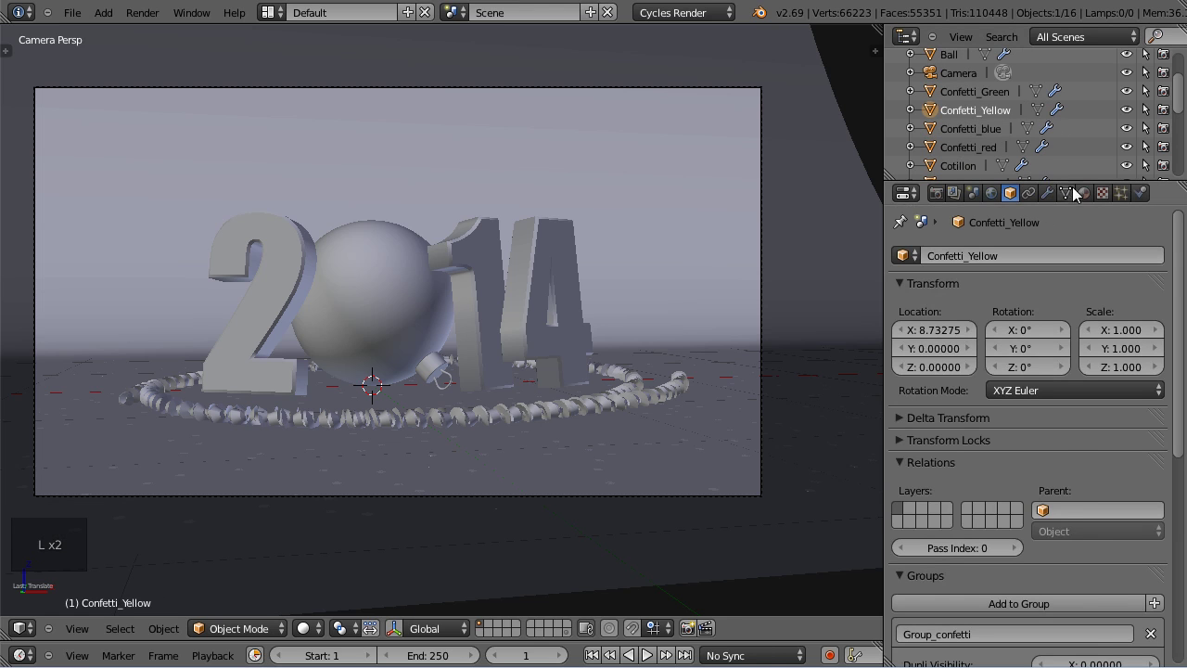
Give it a single-user copy of Confetti_Green named Confetti_Yellow with a yellow diffuse colour.
left_click(1084, 197)
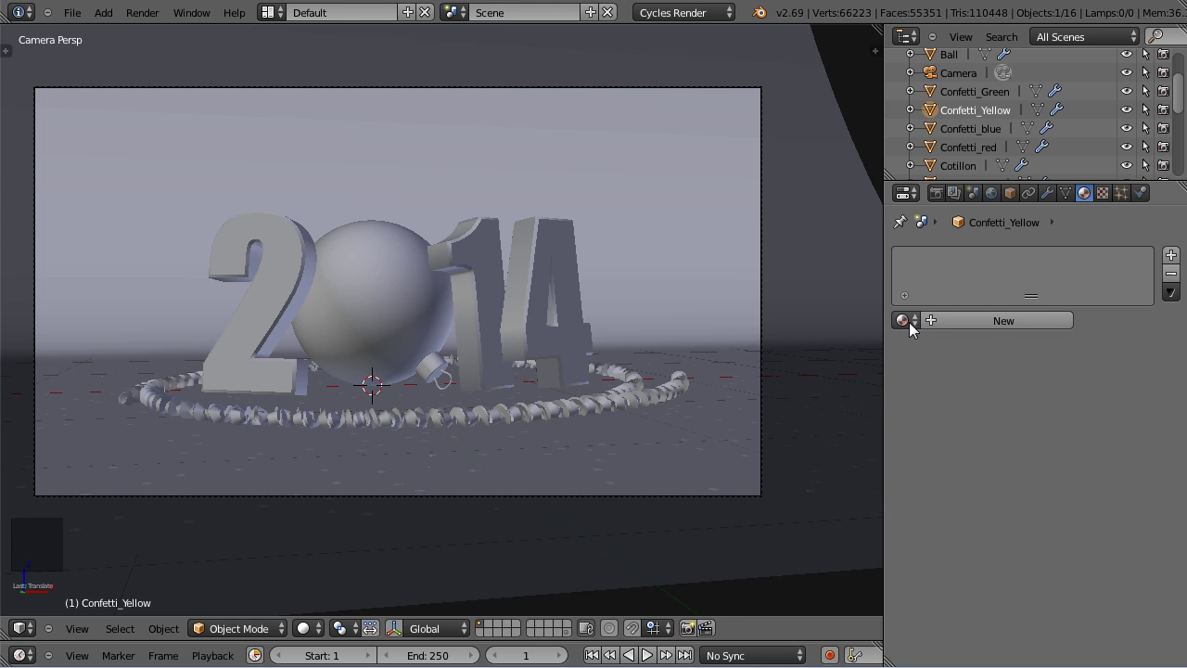
left_click(919, 333)
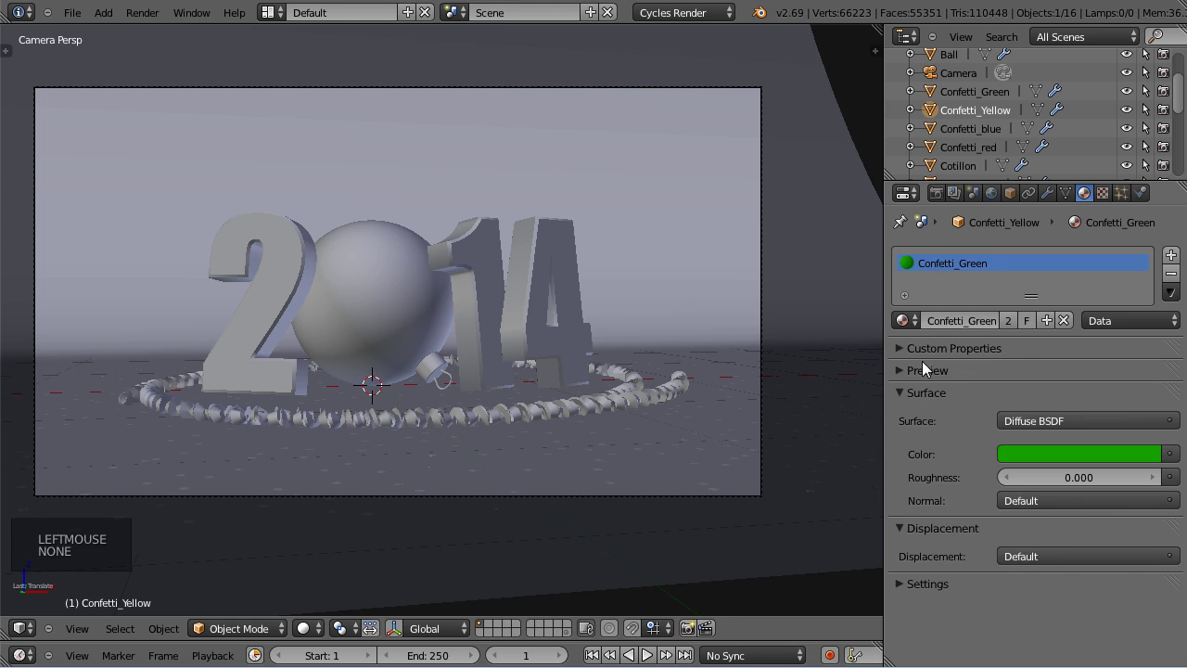
left_click(1013, 329)
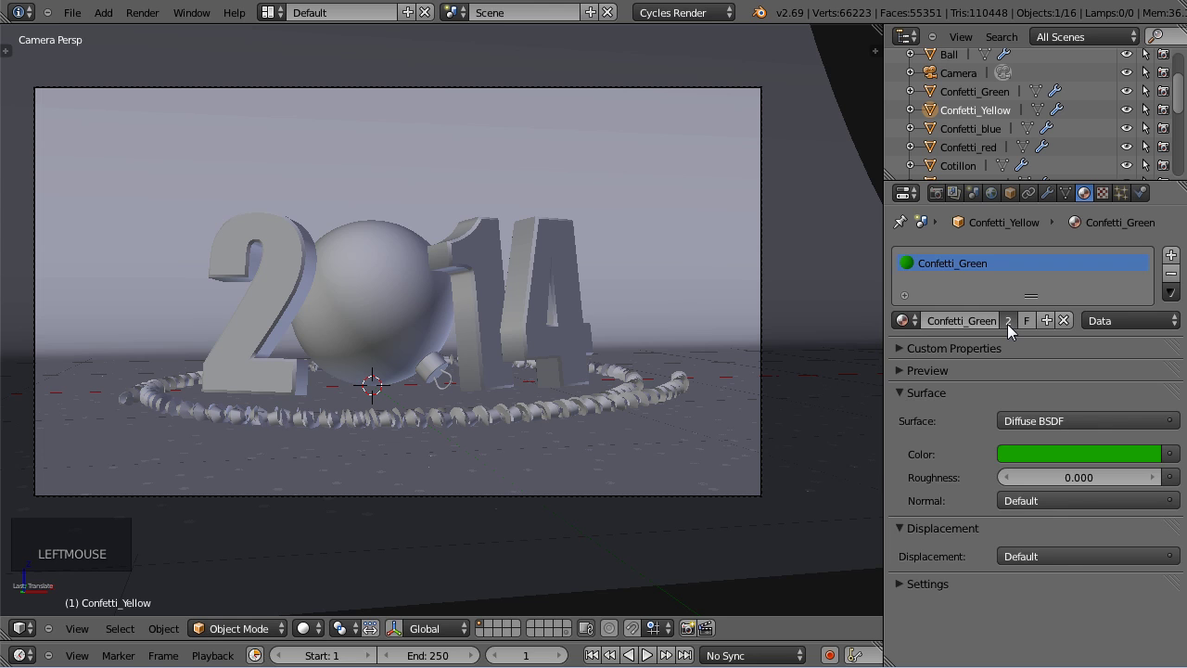
left_click(1006, 327)
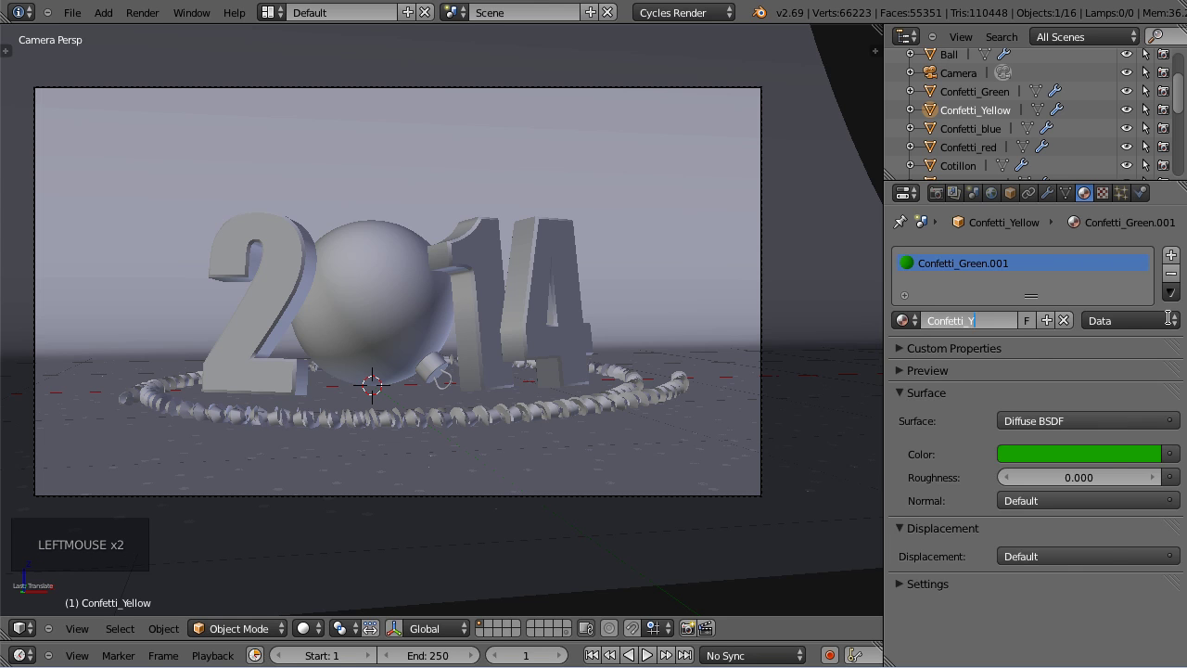
key("e")
key("BackSpace")
key("BackSpace")
key("l")
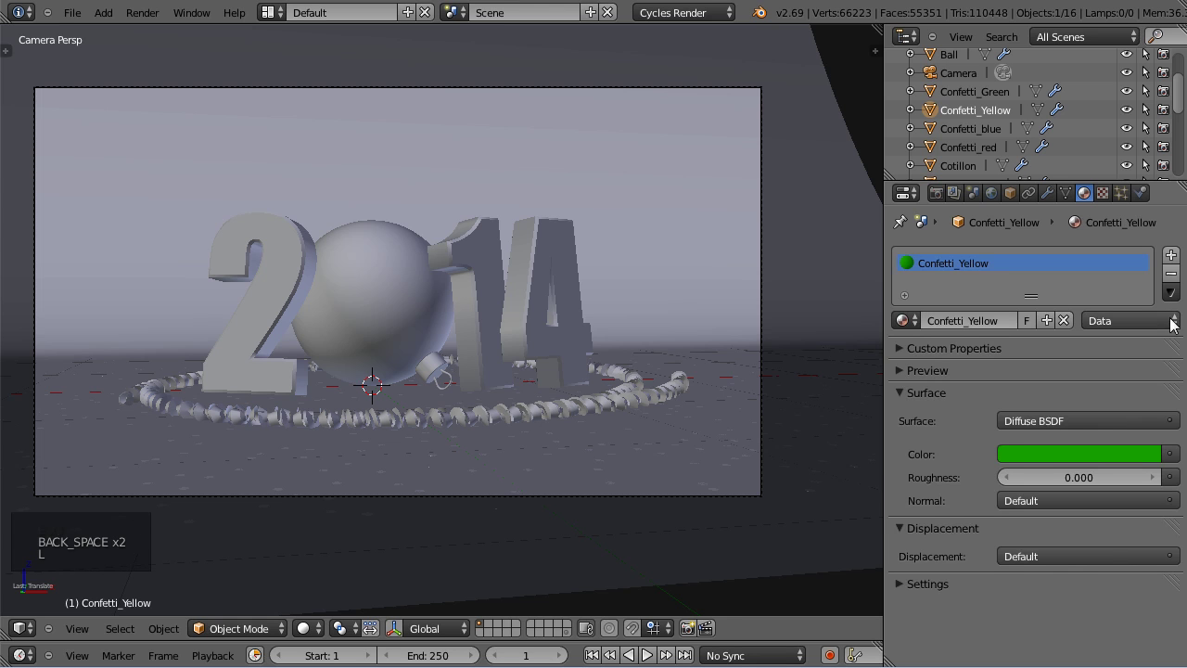
left_click(1097, 465)
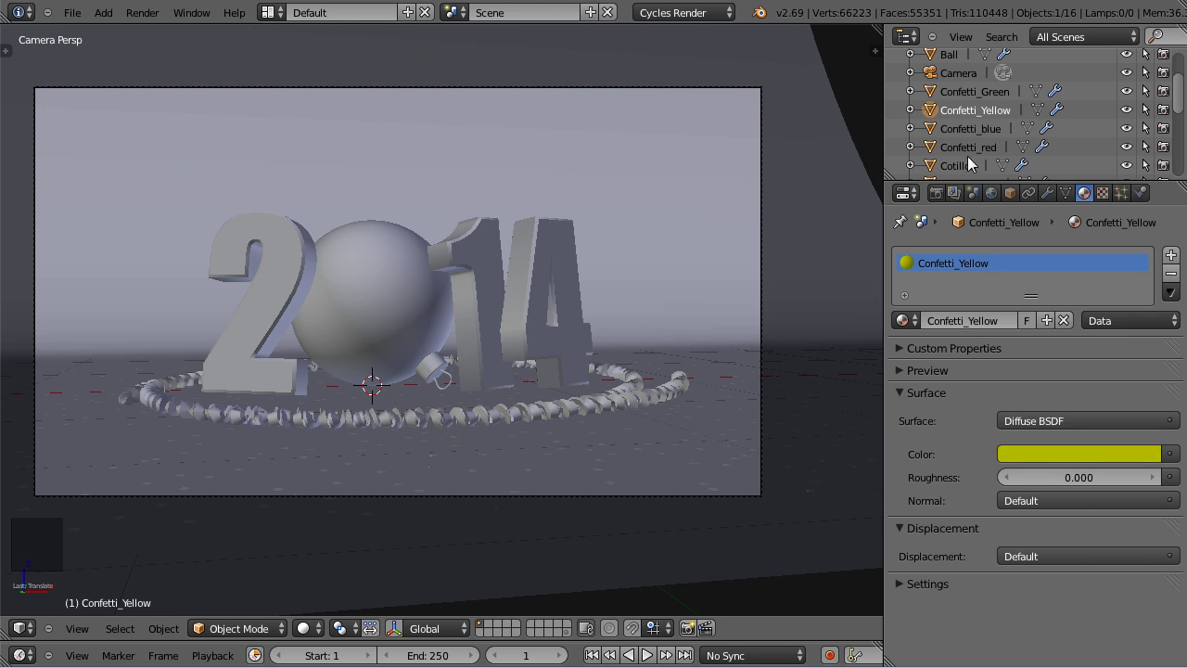
Give Confetti_red a single-user copy of Confetti_Yellow named Confetti_Red, coloured red, and check a rendered preview.
left_click(975, 152)
left_click(920, 321)
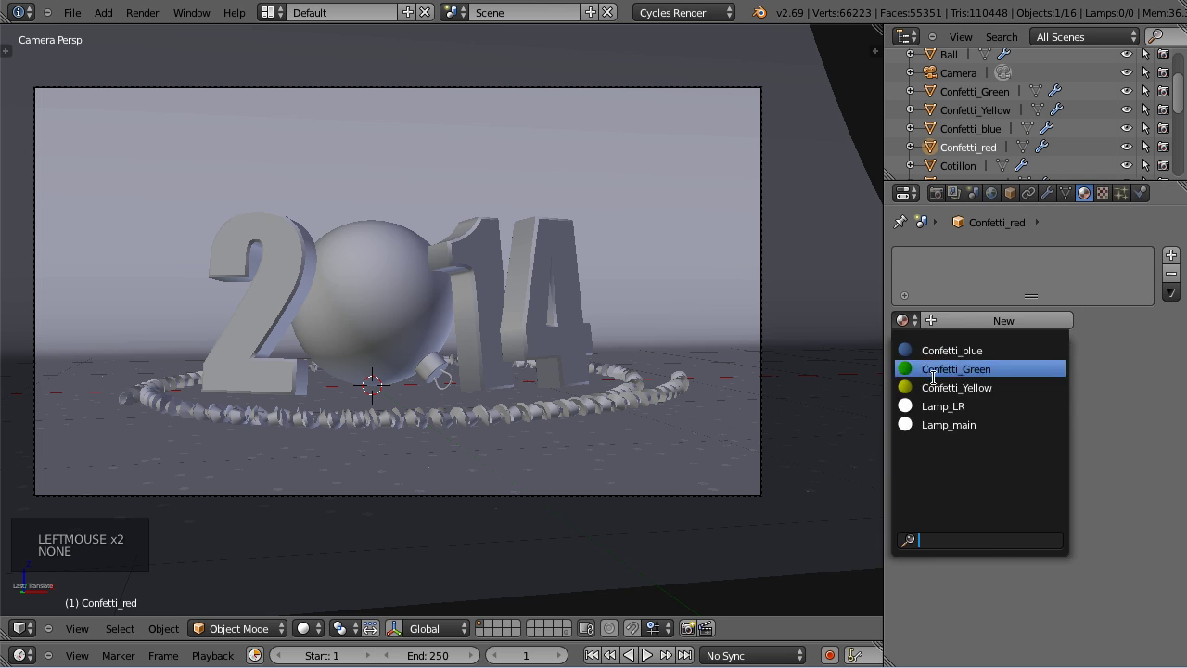
left_click(1018, 331)
left_click(964, 333)
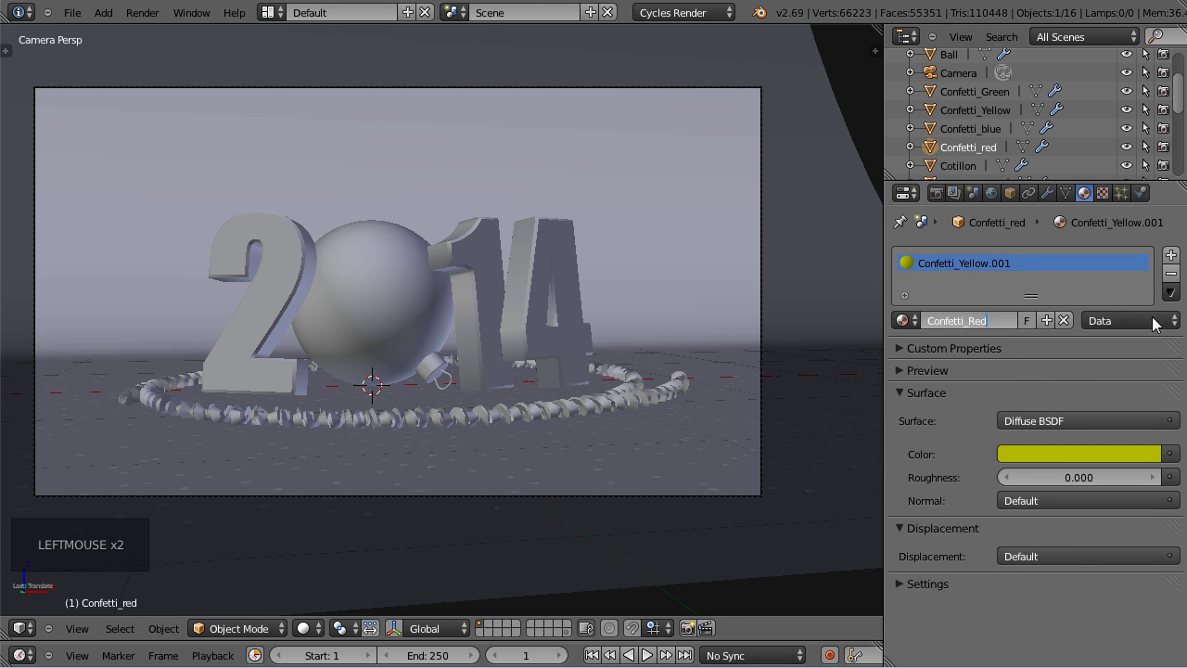
left_click(1085, 457)
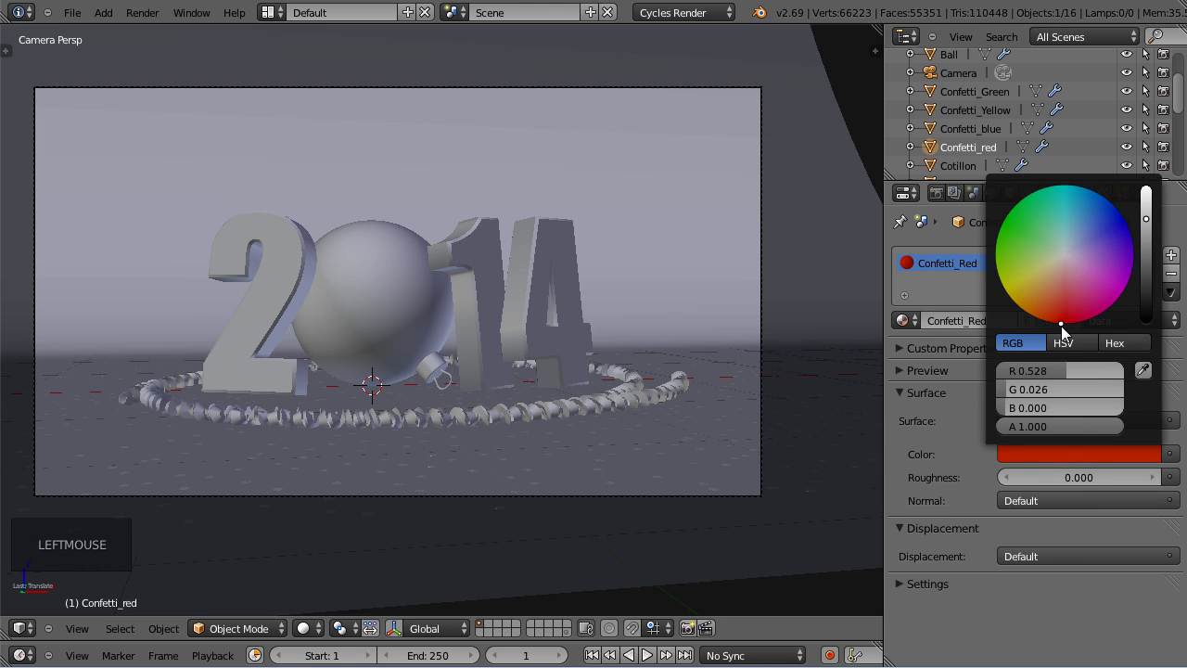
left_click(309, 635)
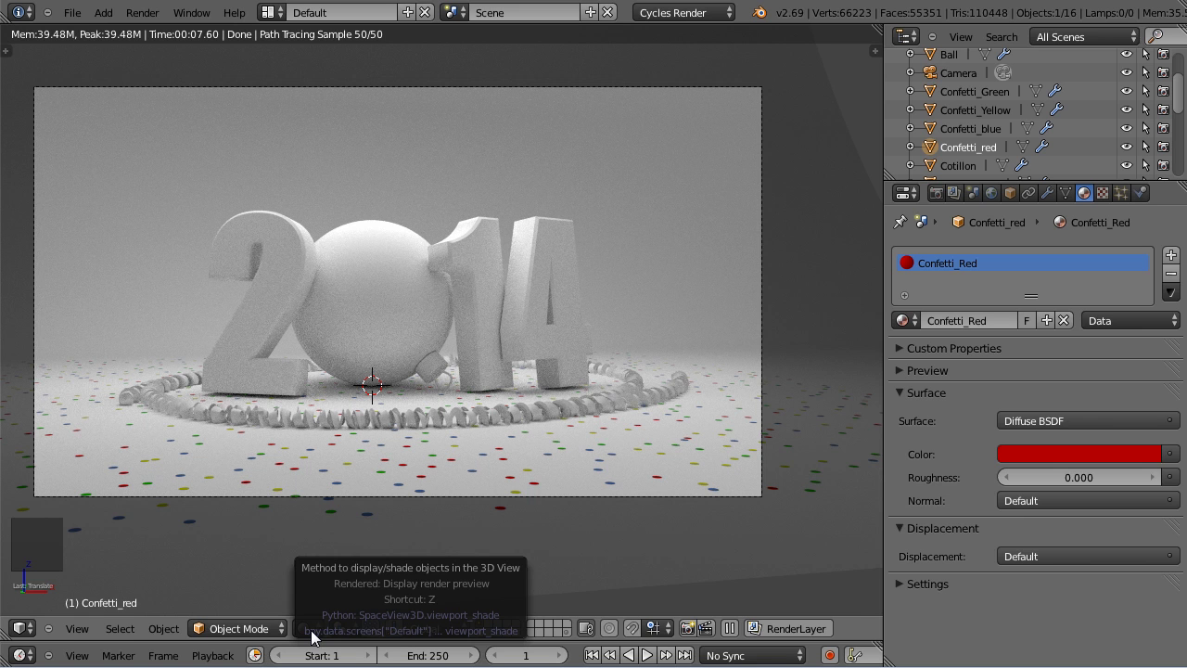
left_click(317, 642)
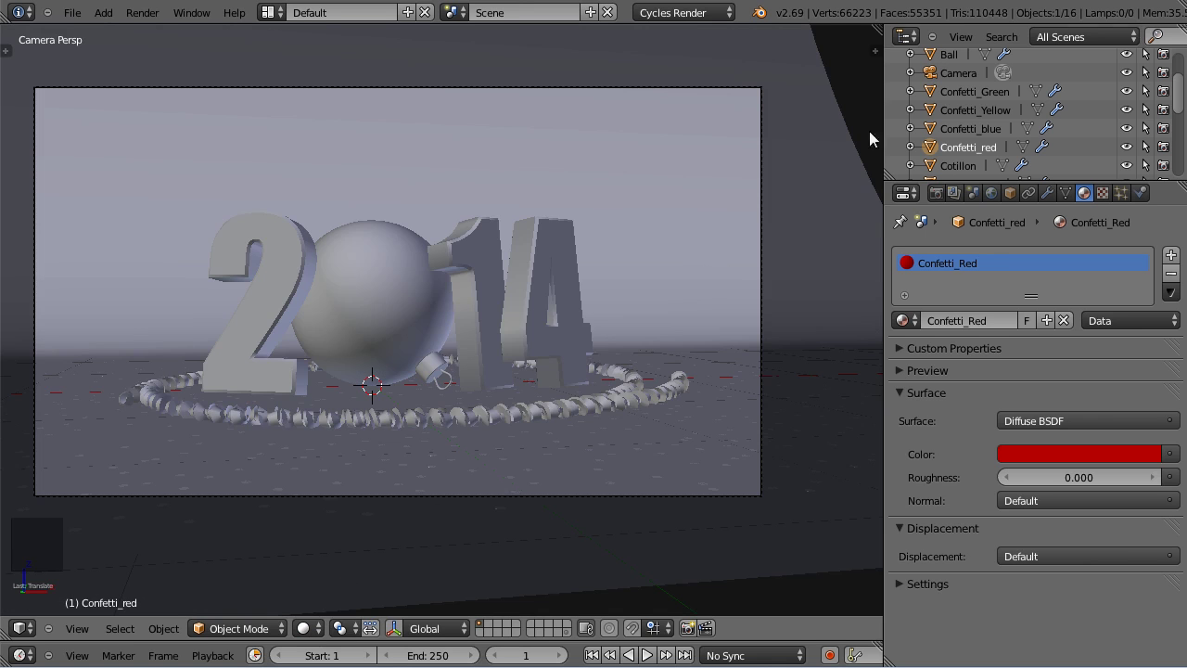
Add a top orthographic view beside the camera view and enable Thirds composition guides.
left_click(881, 28)
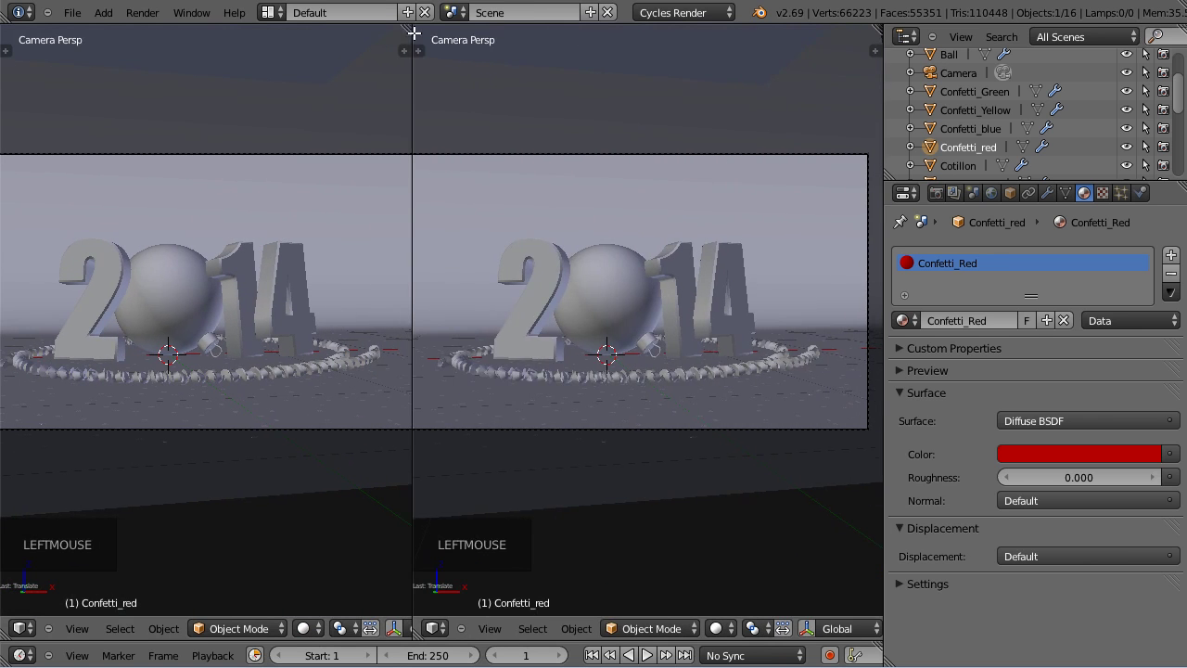
key("KP_7")
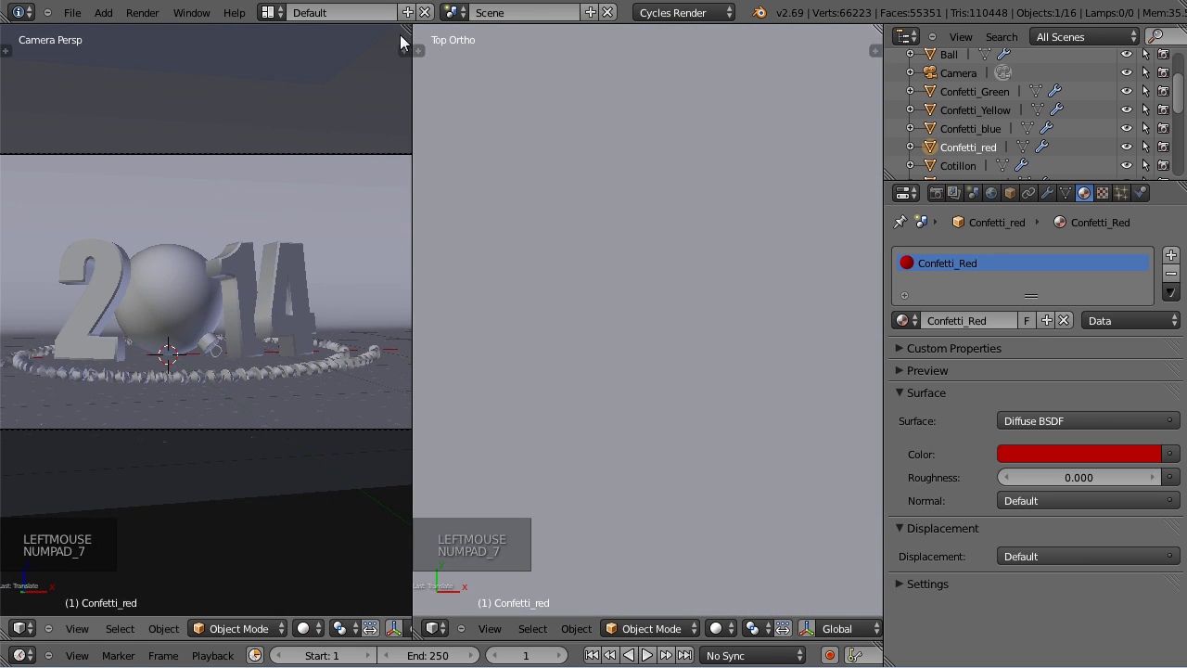
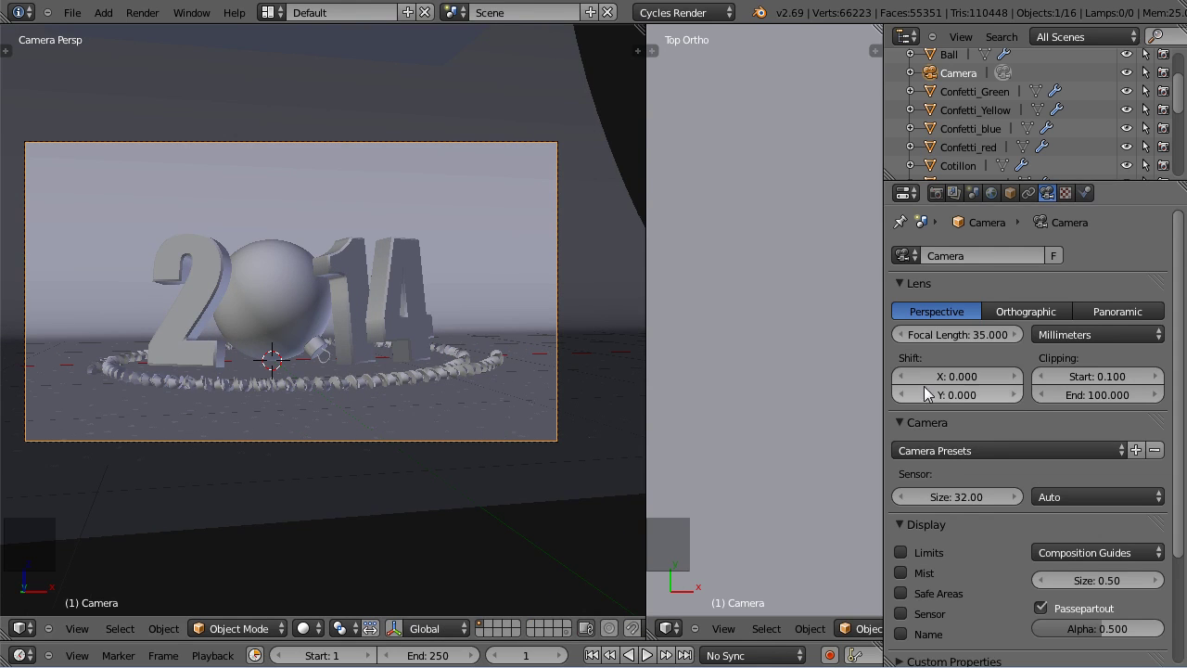
left_click(1055, 564)
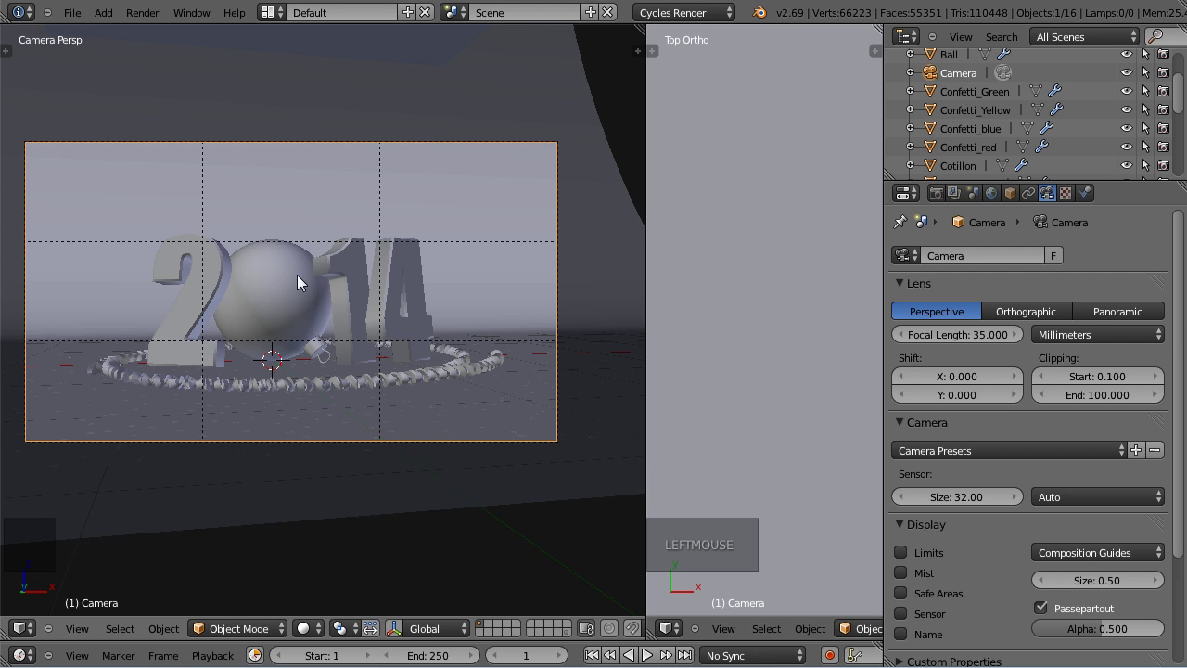
Nudge the camera to reframe the ball and 2014 digits within the thirds.
key("g")
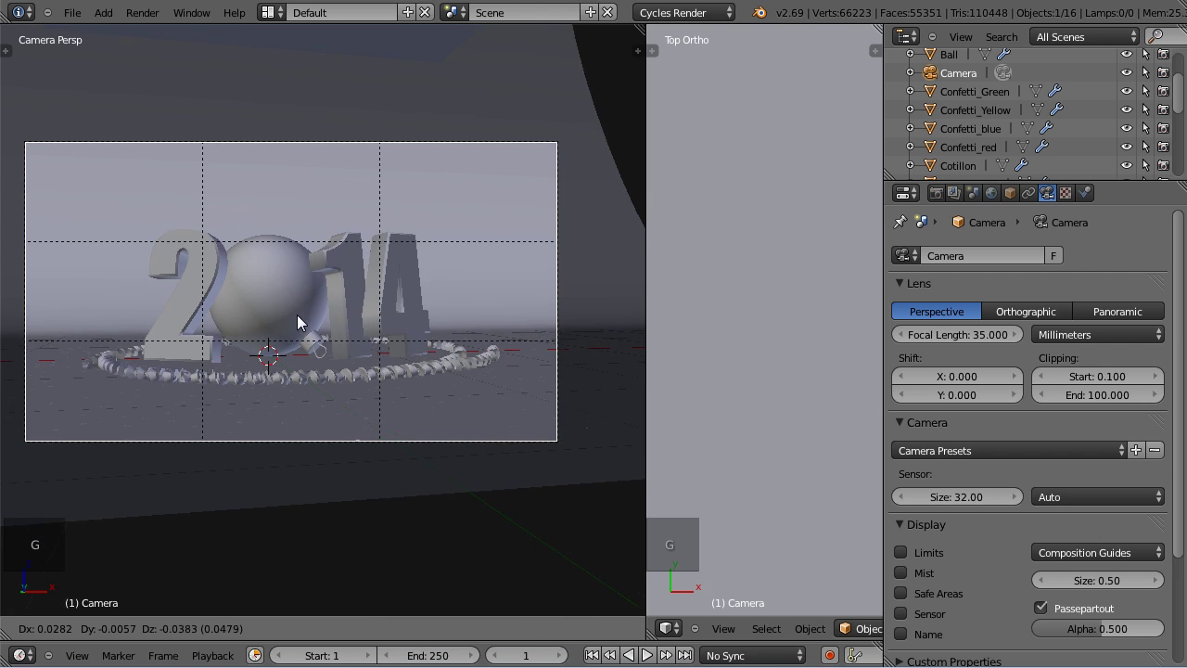
key("g")
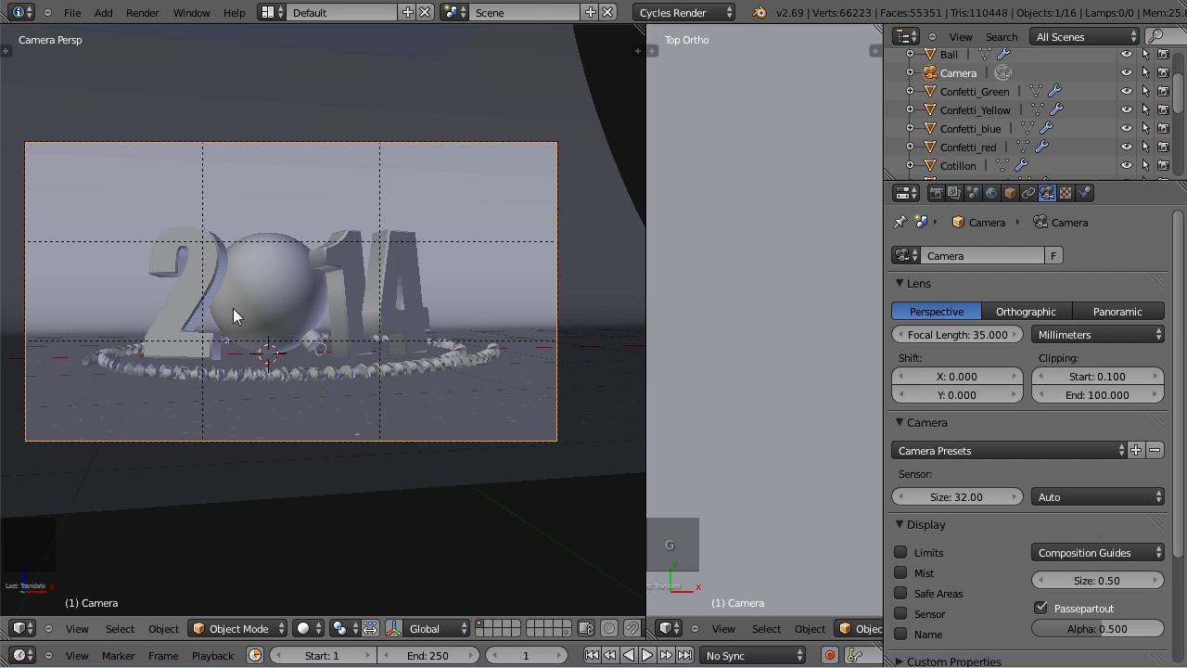
key("g")
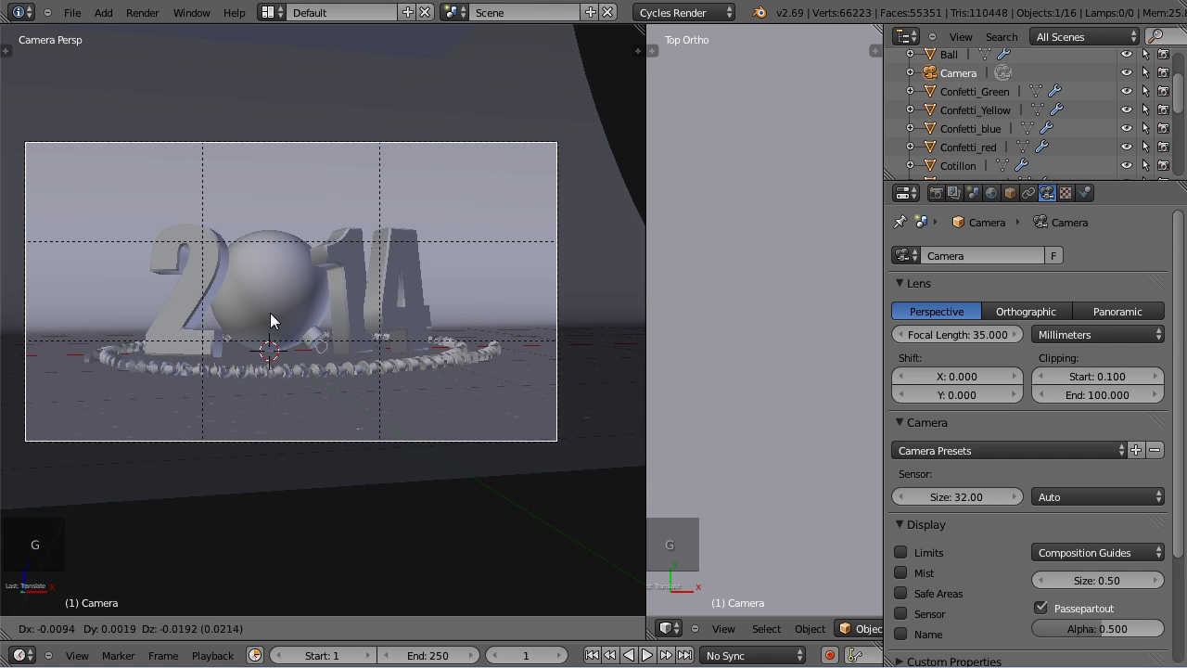
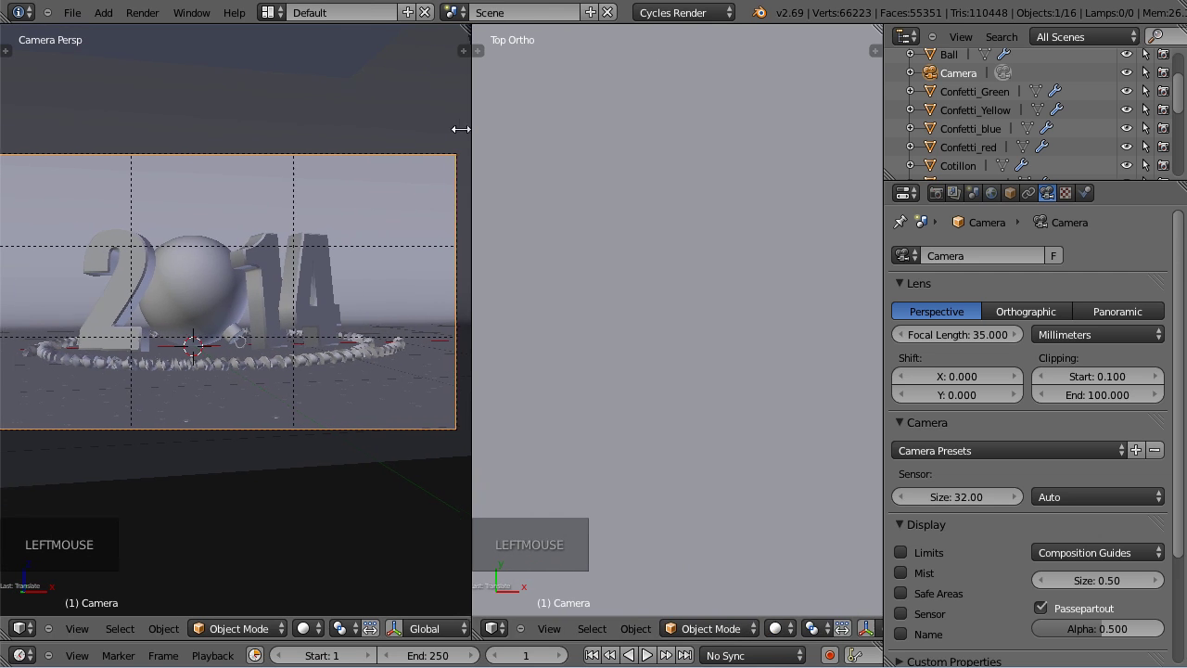
Frame the scene in the top view, select Emitter_confetti and enter Edit Mode.
scroll("down", 3)
key("z")
scroll("down", 3)
scroll("down", 3)
right_click(548, 222)
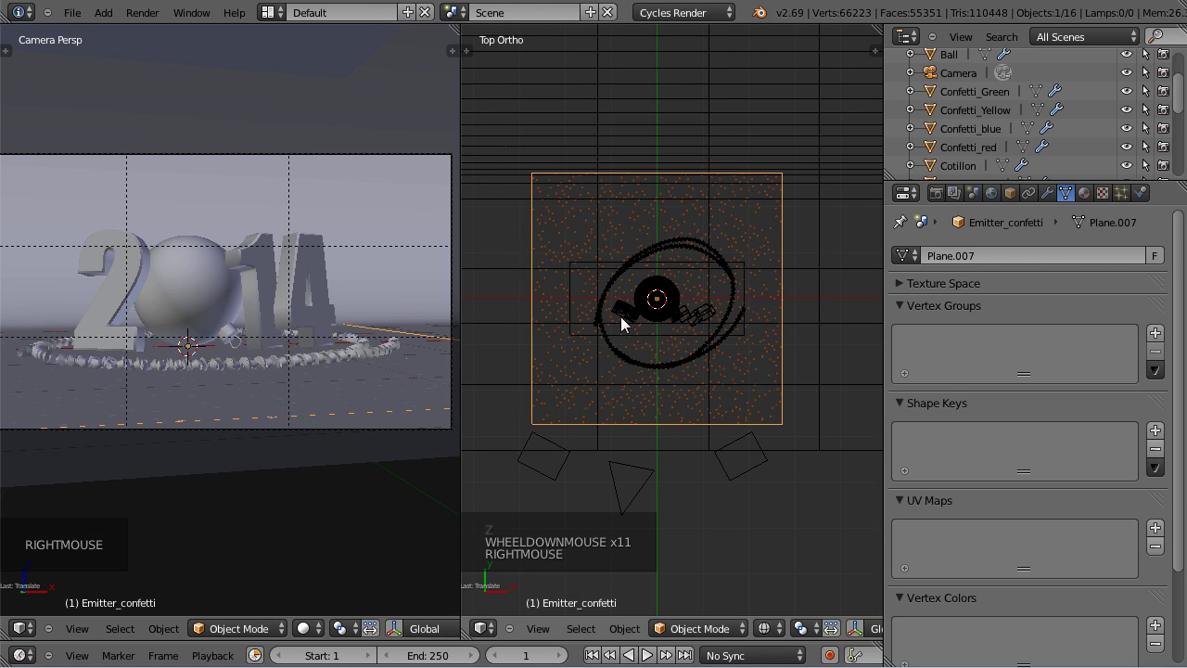
scroll("up", 3)
scroll("down", 3)
scroll("down", 3)
scroll("down", 3)
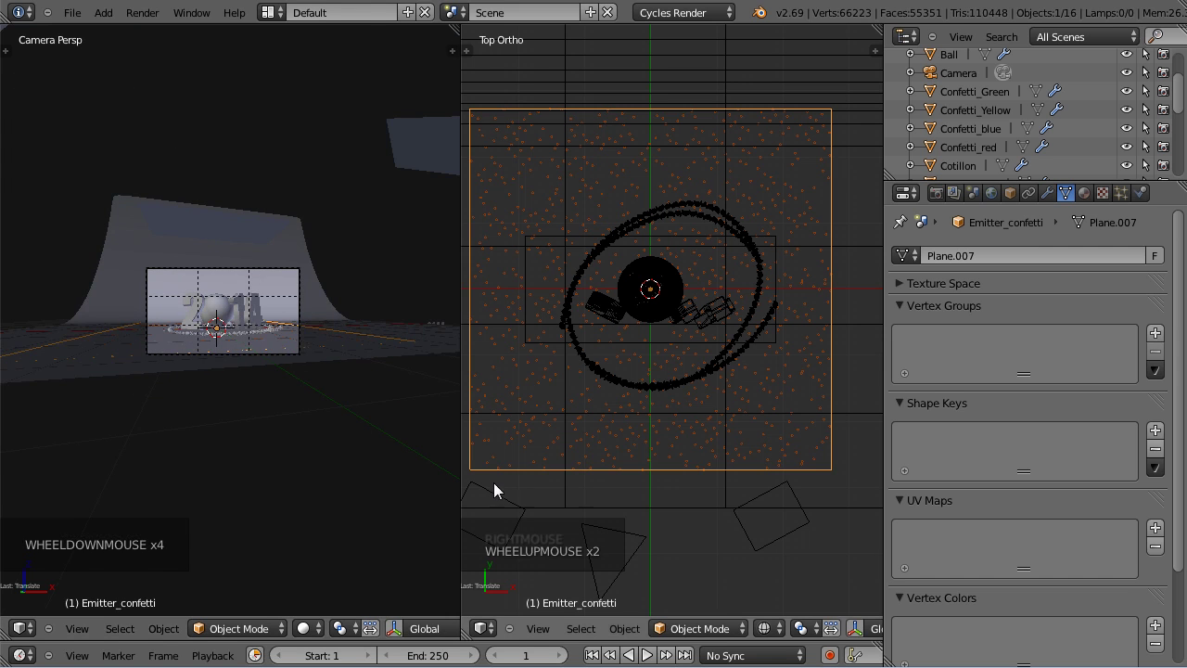
key("Tab")
Move the plane's corners outward into a trapezoid matching the camera's field, then leave Edit Mode.
right_click(477, 475)
scroll("down", 3)
key("g")
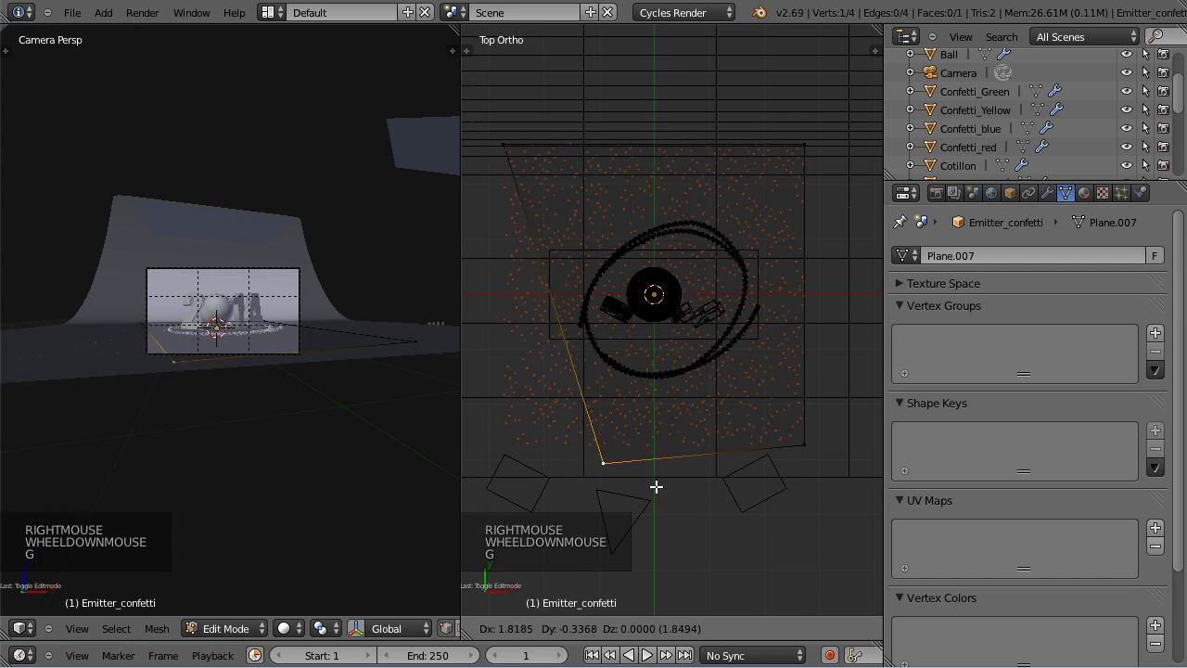
left_click(805, 499)
right_click(811, 457)
key("g")
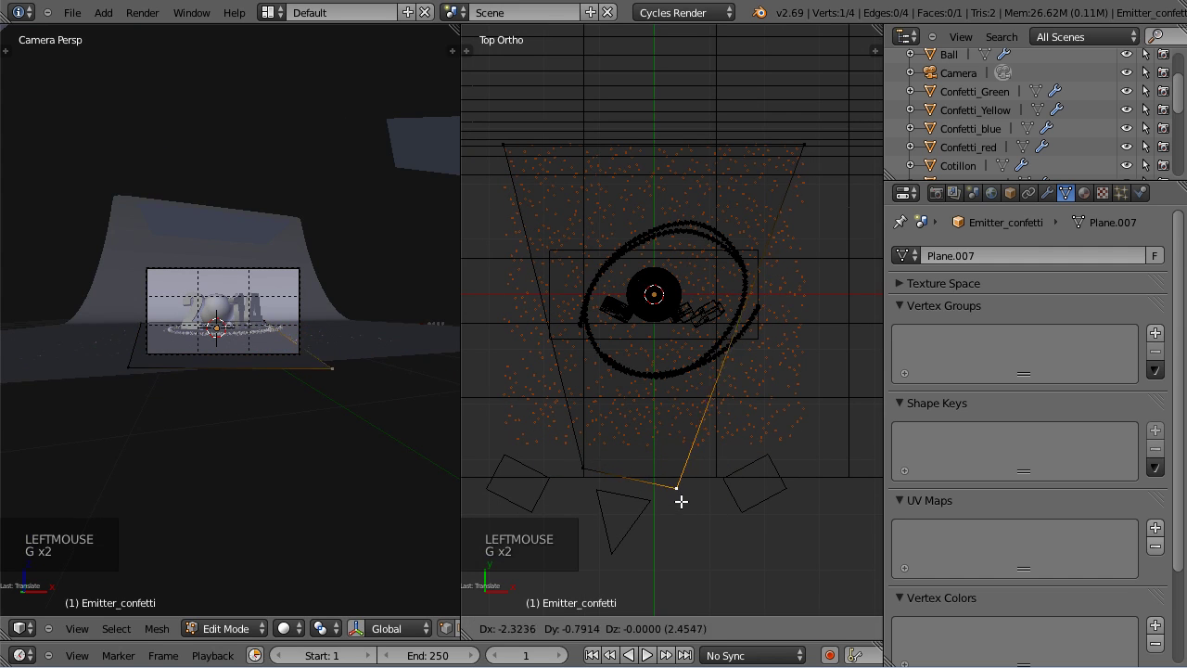
right_click(822, 152)
key("g")
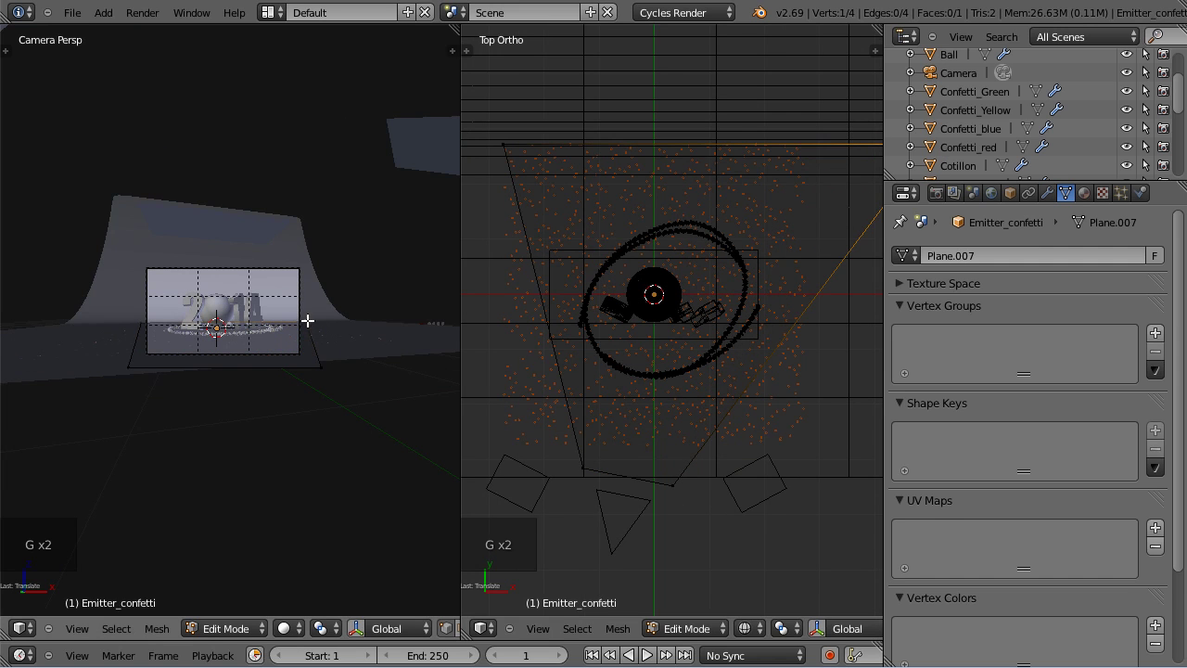
right_click(510, 145)
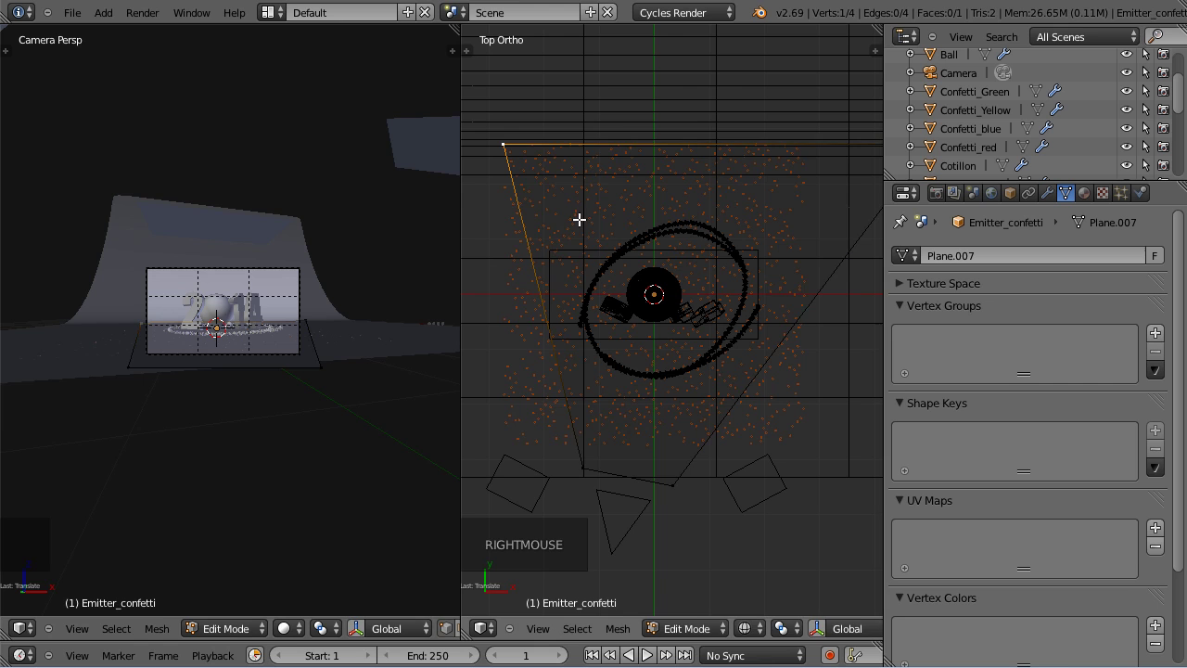
key("Tab")
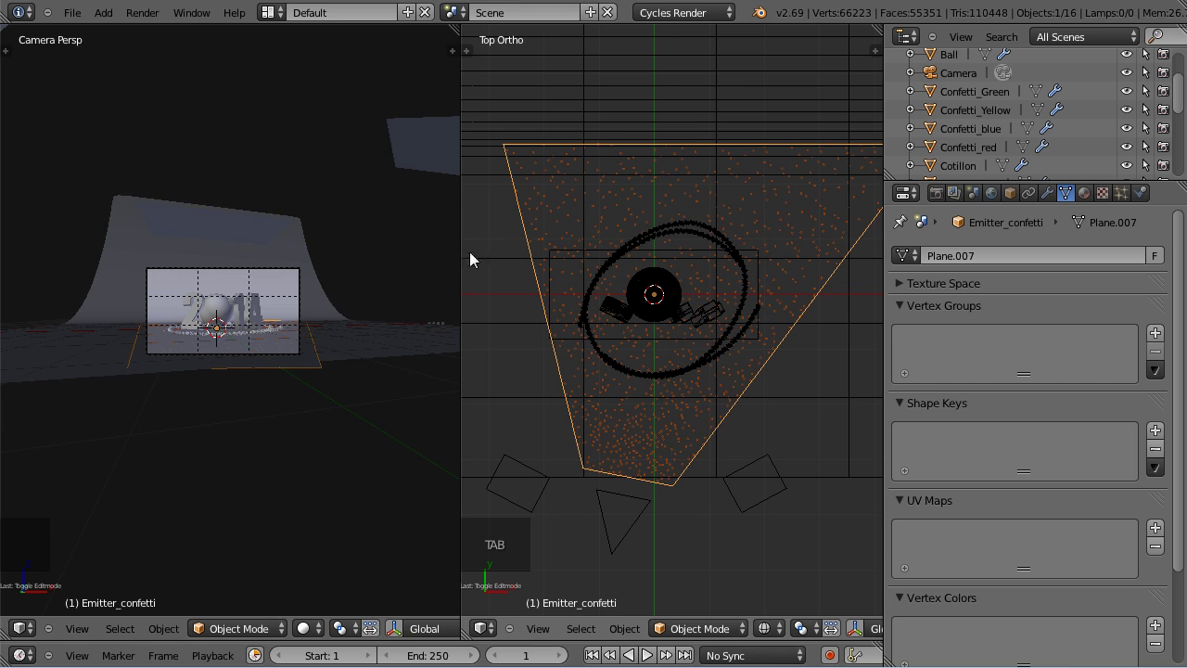
Join the two areas back into a single camera view.
left_click(1123, 200)
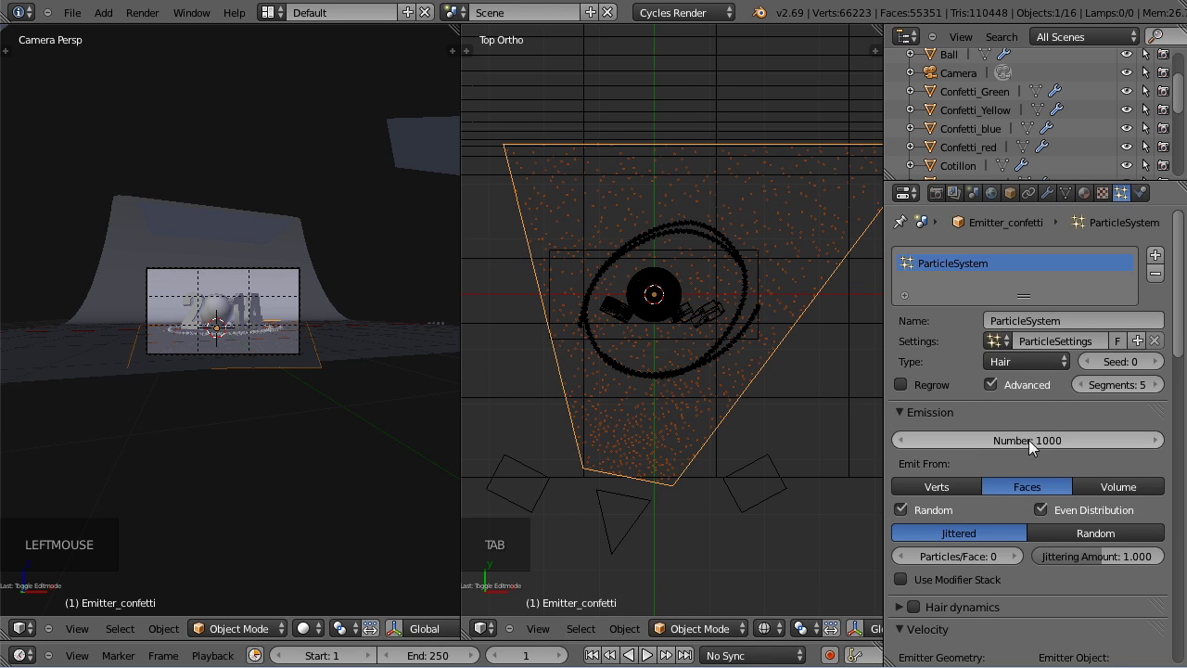
left_click(458, 27)
left_click(528, 32)
scroll("up", 3)
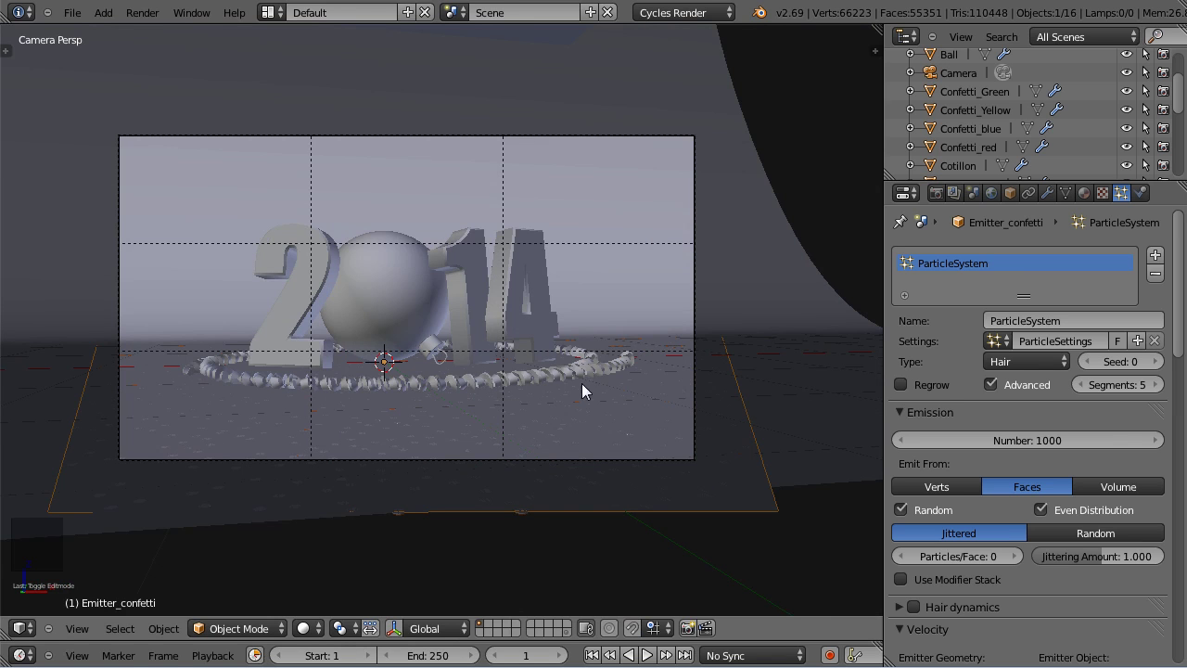
Switch the viewport to Rendered shading and select the floor.
left_click(314, 625)
left_click(334, 515)
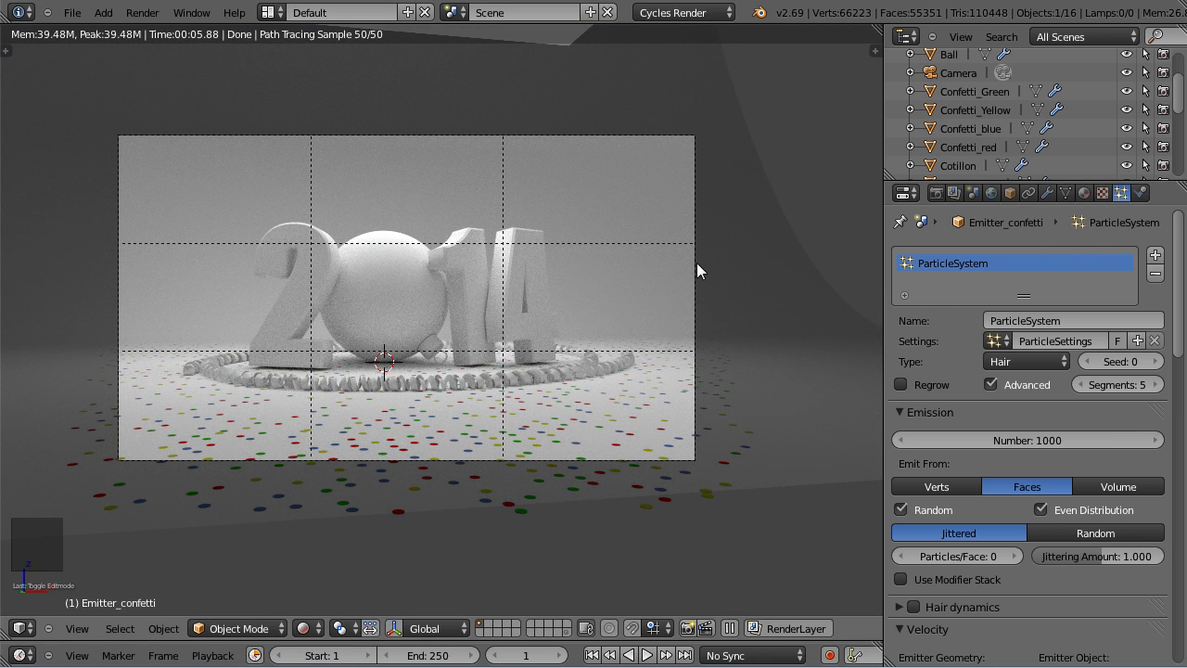
right_click(703, 275)
right_click(698, 276)
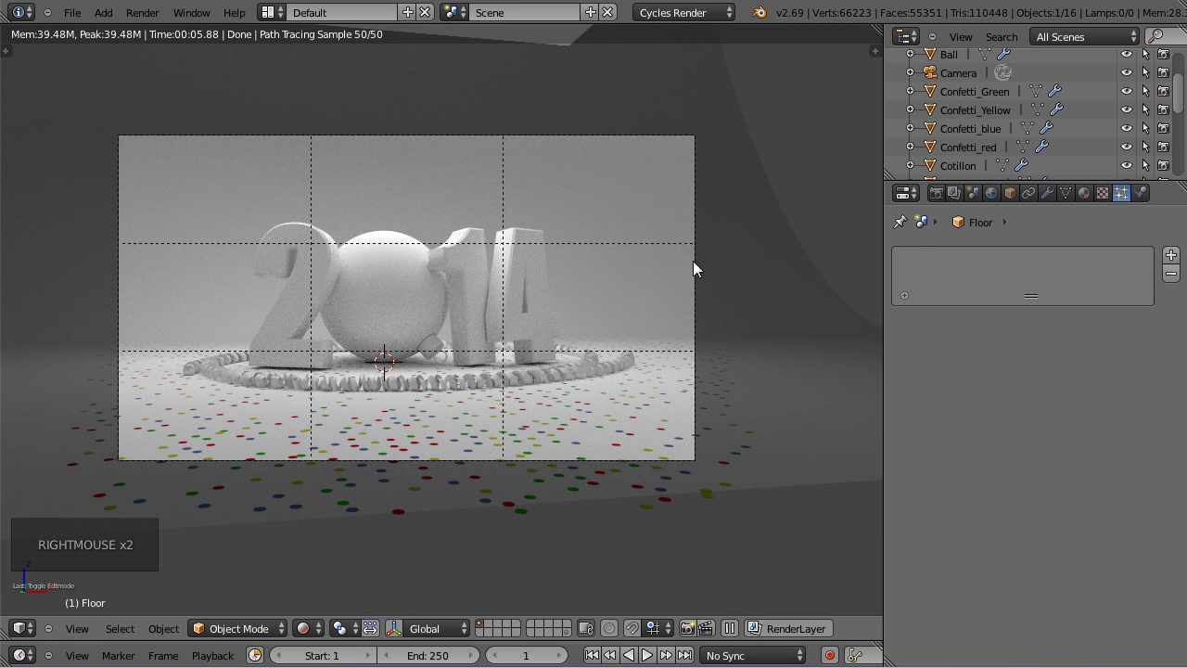
Turn off the camera's Thirds composition guides and bring up the Render properties.
right_click(536, 141)
scroll("down", 3)
scroll("up", 3)
scroll("up", 3)
left_click(1050, 199)
left_click(1117, 572)
left_click(1116, 561)
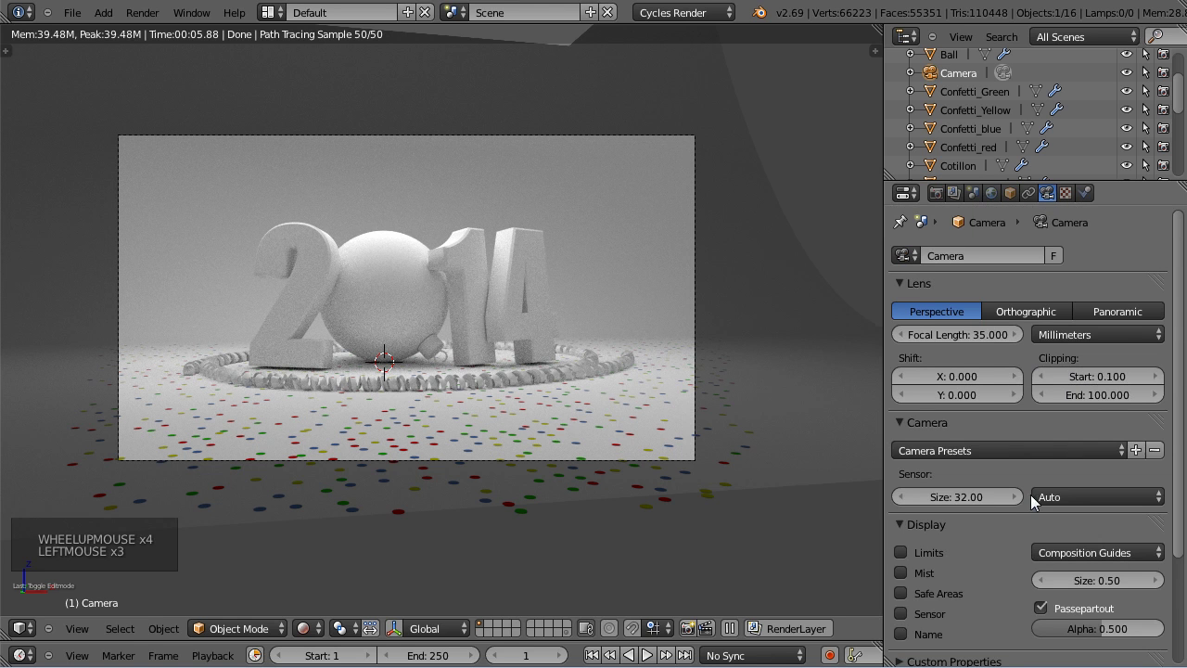
left_click(943, 204)
left_click(909, 563)
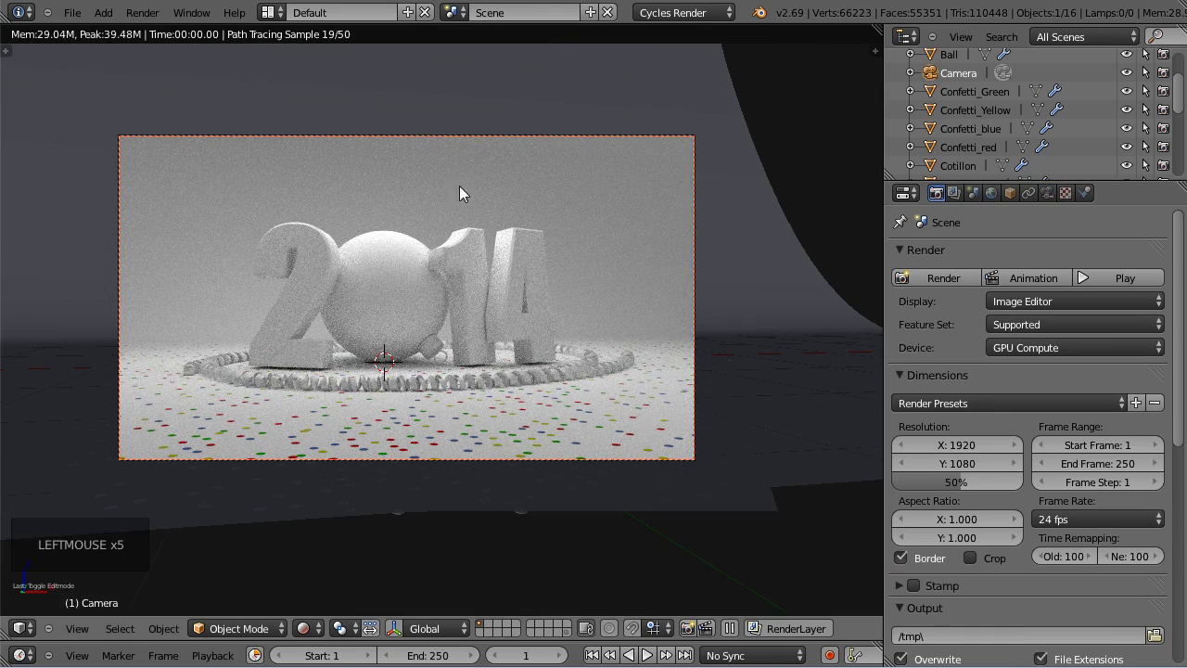
Select the confetti emitter and review its ParticleSystem emission settings.
scroll("up", 3)
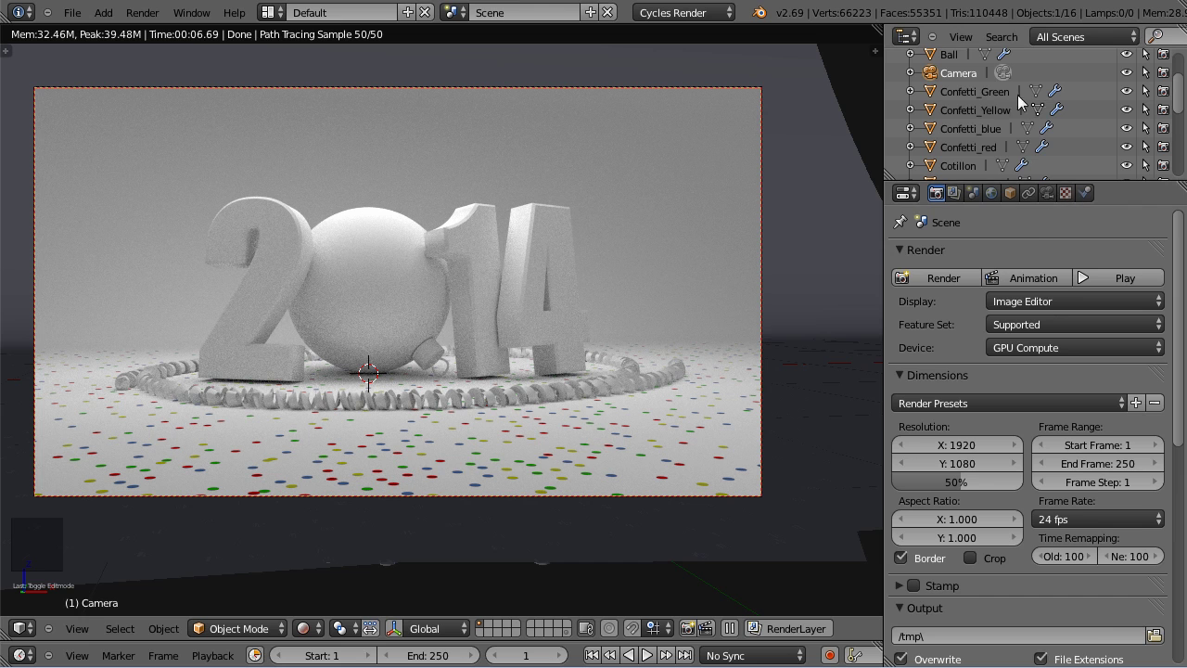
scroll("down", 3)
left_click(969, 117)
left_click(1128, 198)
scroll("down", 3)
left_click(908, 386)
left_click(907, 385)
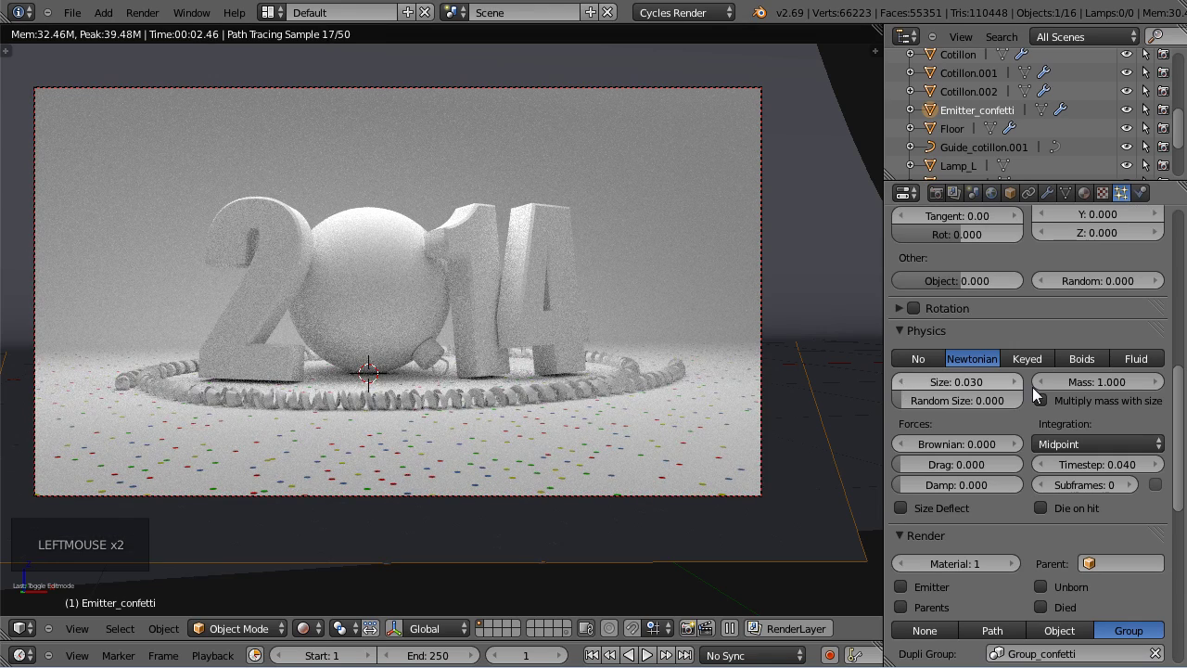
Set the confetti particle Number to 5000.
scroll("up", 3)
scroll("up", 3)
left_click(1054, 338)
key("KP_0")
key("KP_0")
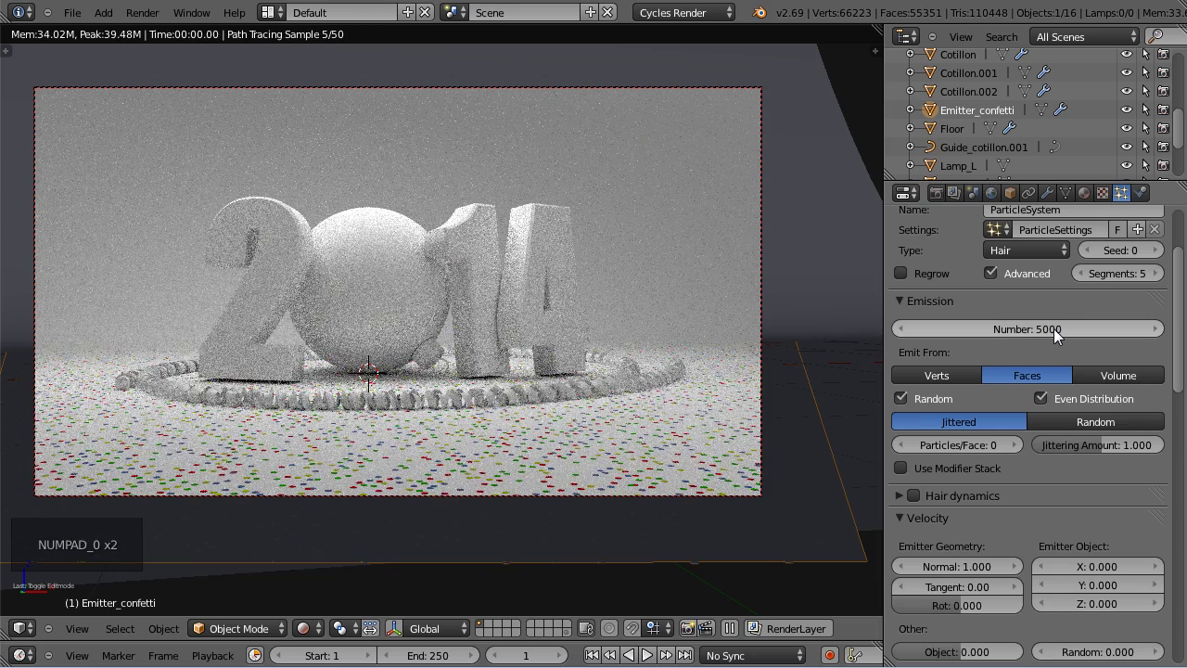
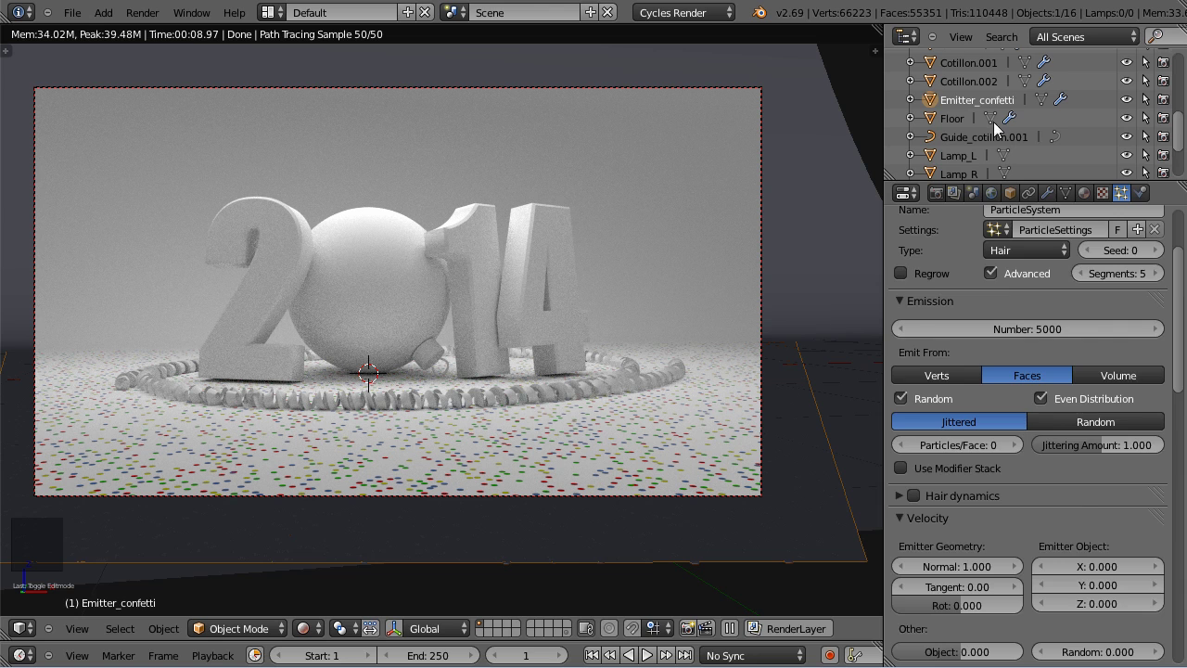
Give the Floor a light blue Diffuse BSDF colour, then select the Ball, which has no material.
left_click(970, 123)
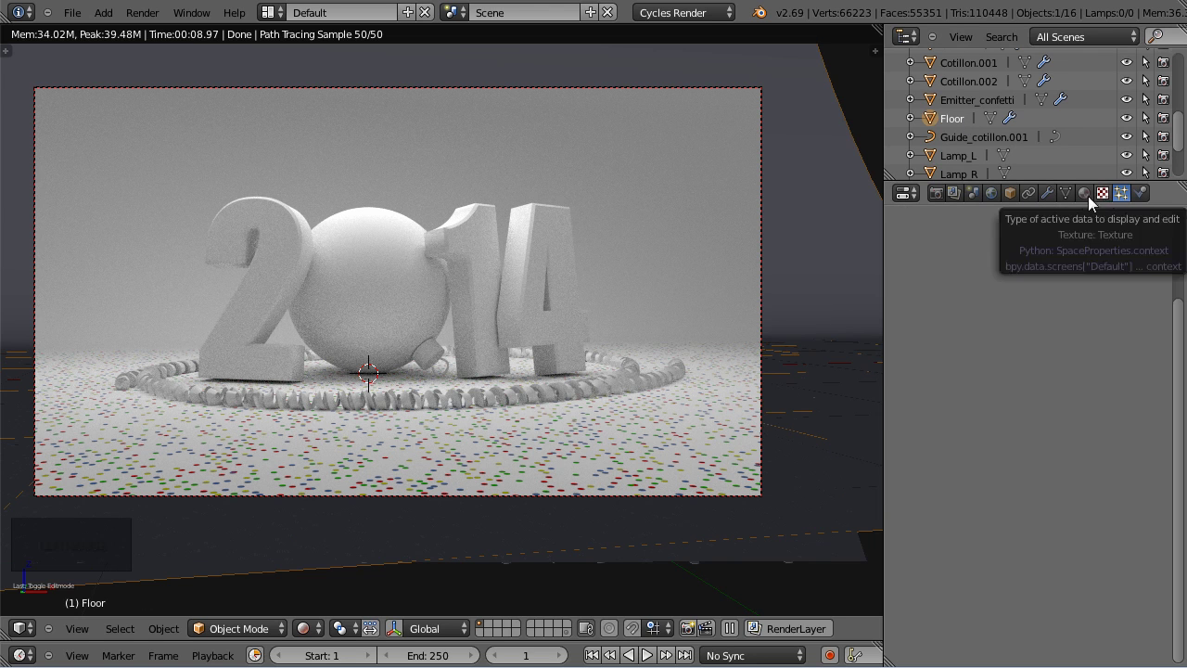
left_click(1089, 200)
left_click(962, 334)
left_click(988, 333)
key("o")
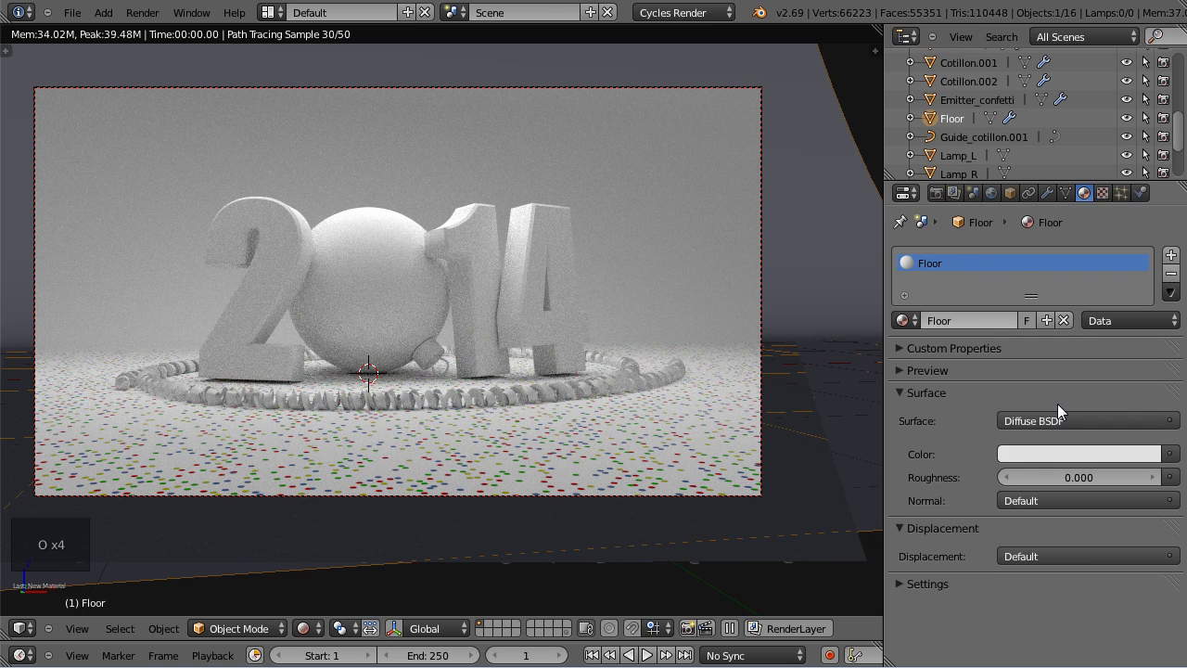
left_click(1063, 460)
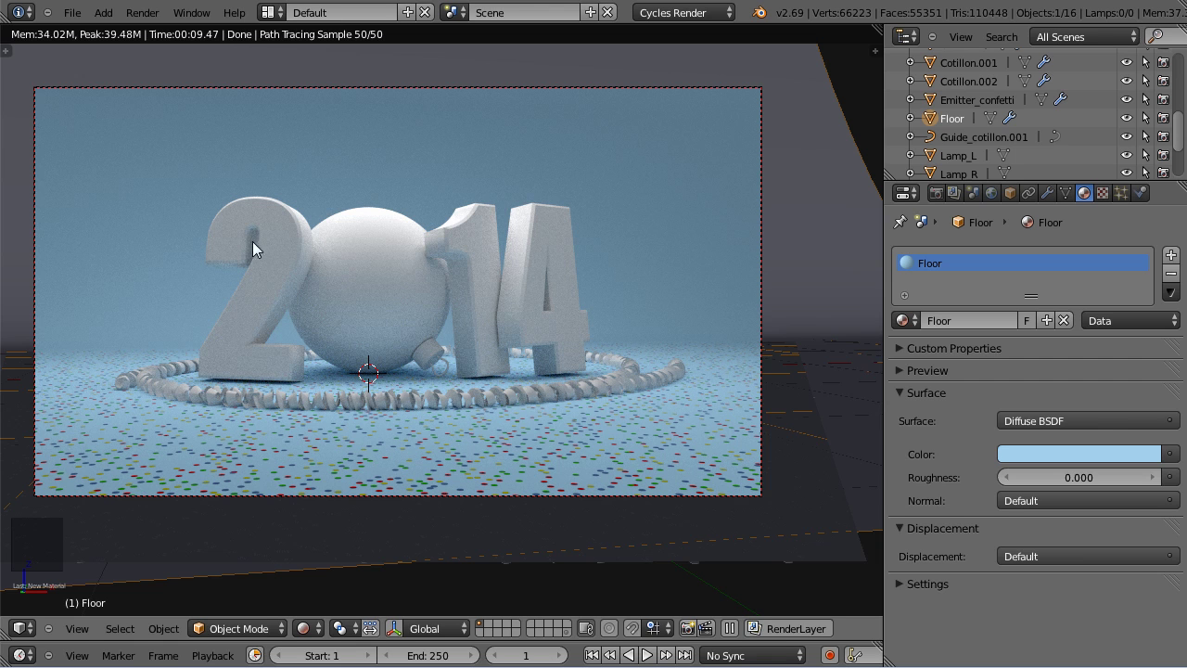
right_click(283, 243)
right_click(373, 254)
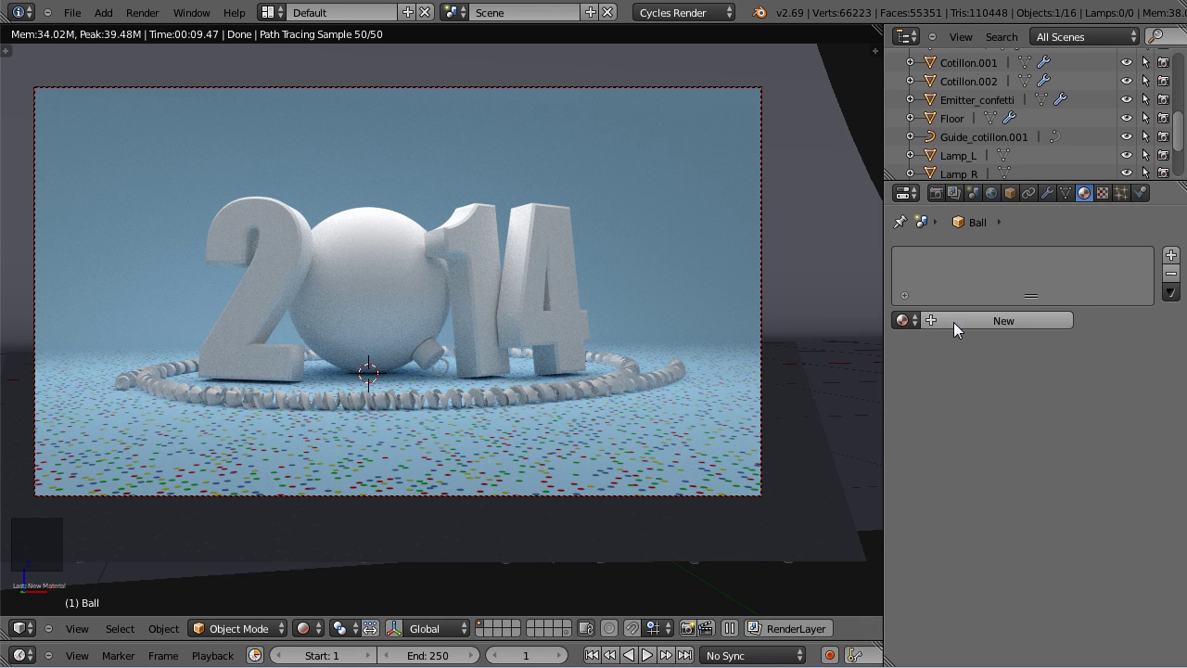
Create a new material for the ball named Ball.
left_click(1182, 120)
left_click(969, 345)
left_click(977, 333)
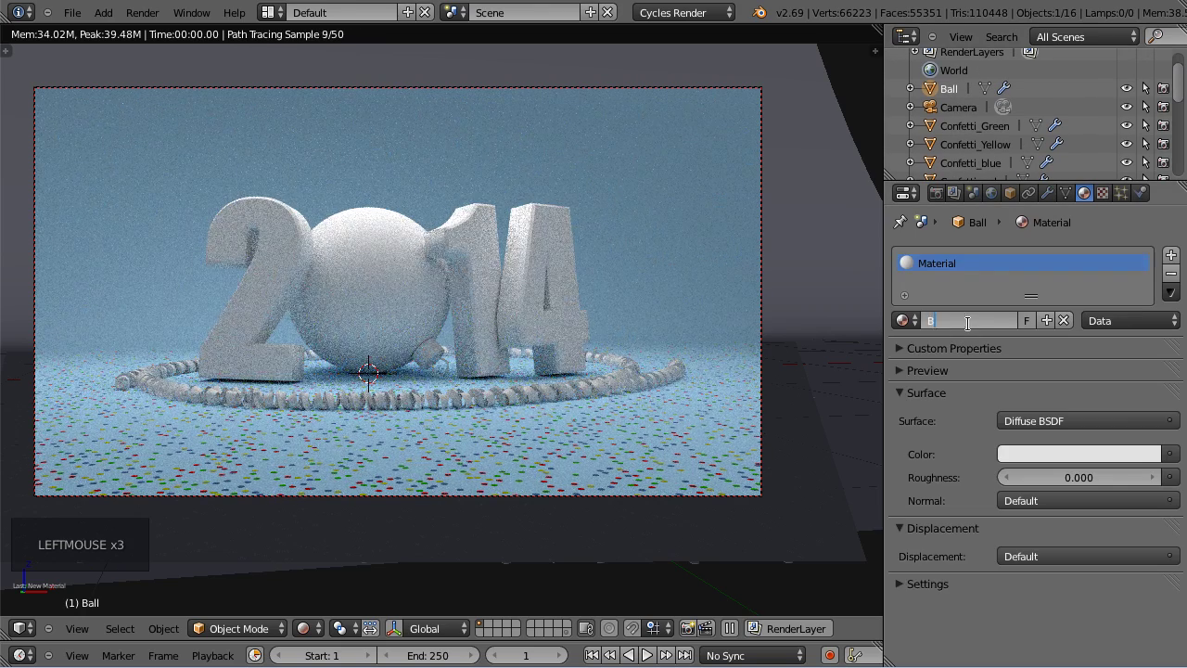
key("l")
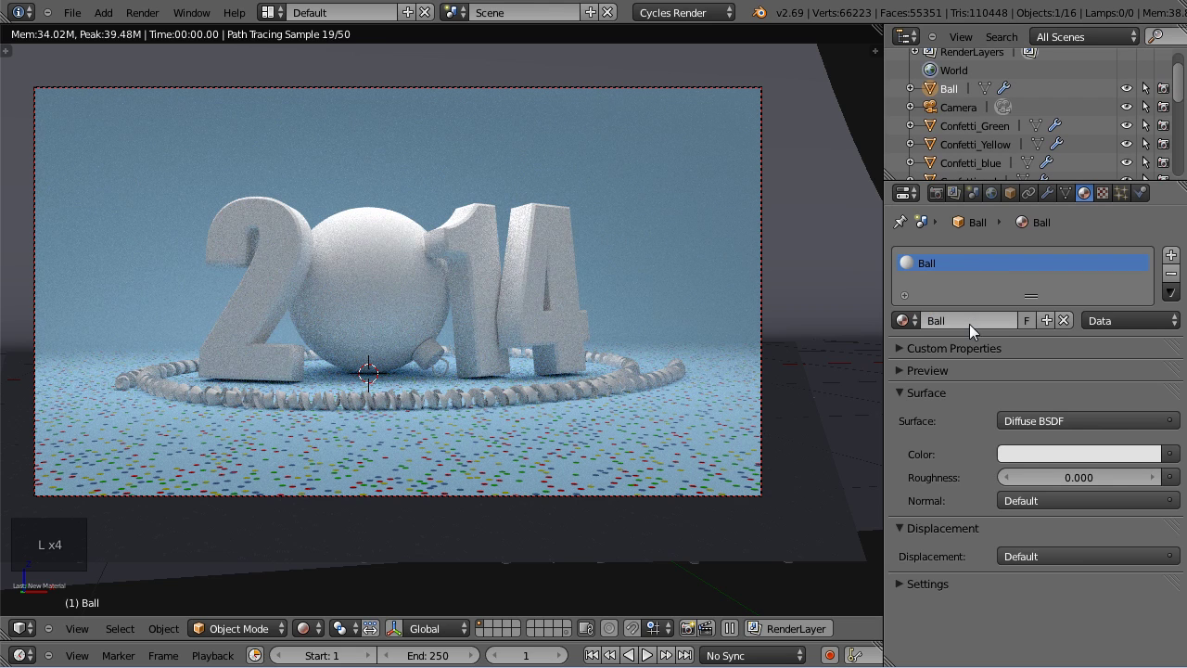
Set its Surface to a Mix Shader with Glossy BSDF and Diffuse BSDF inputs.
left_click(1021, 430)
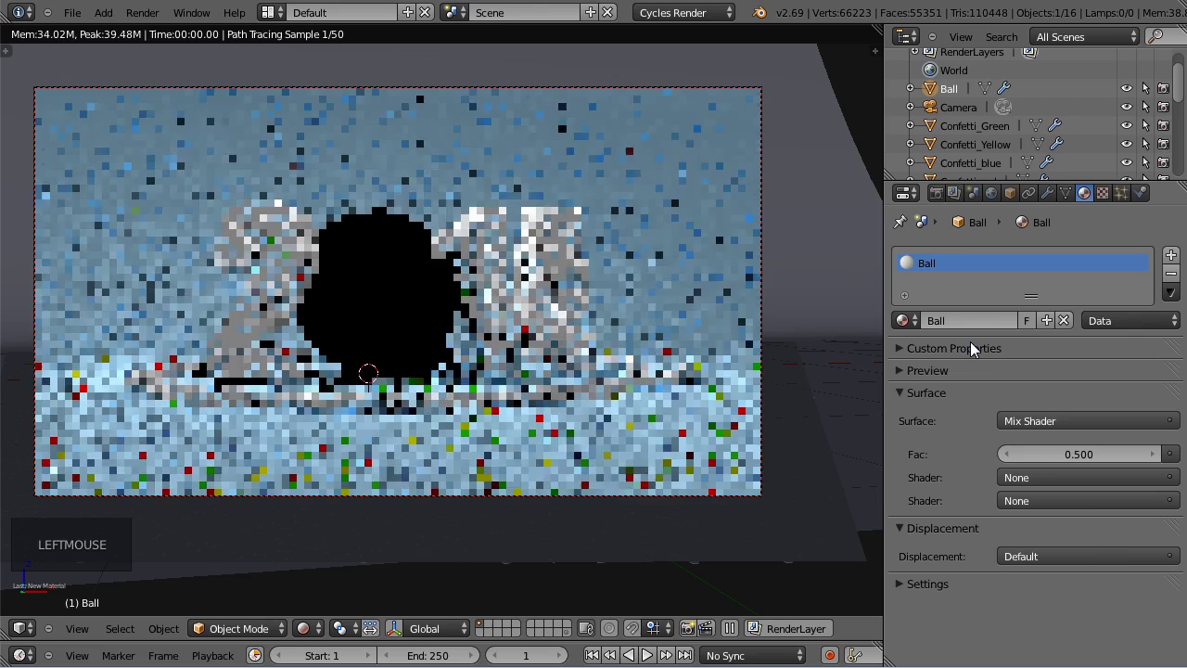
left_click(1051, 487)
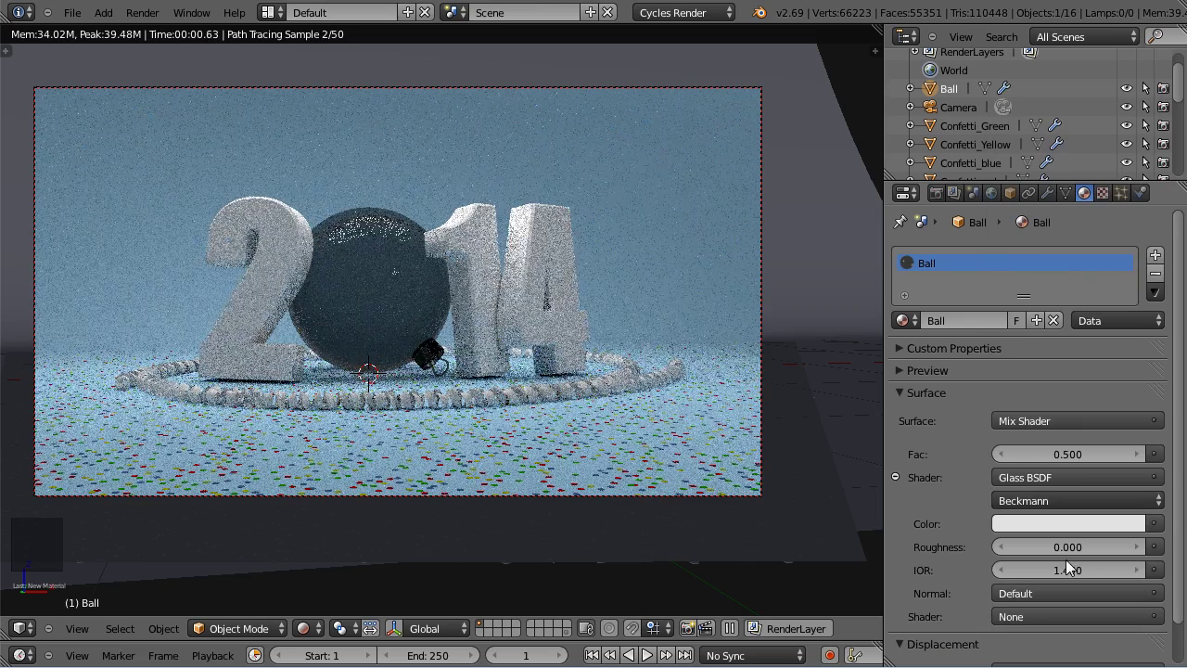
left_click(1182, 517)
left_click(1068, 443)
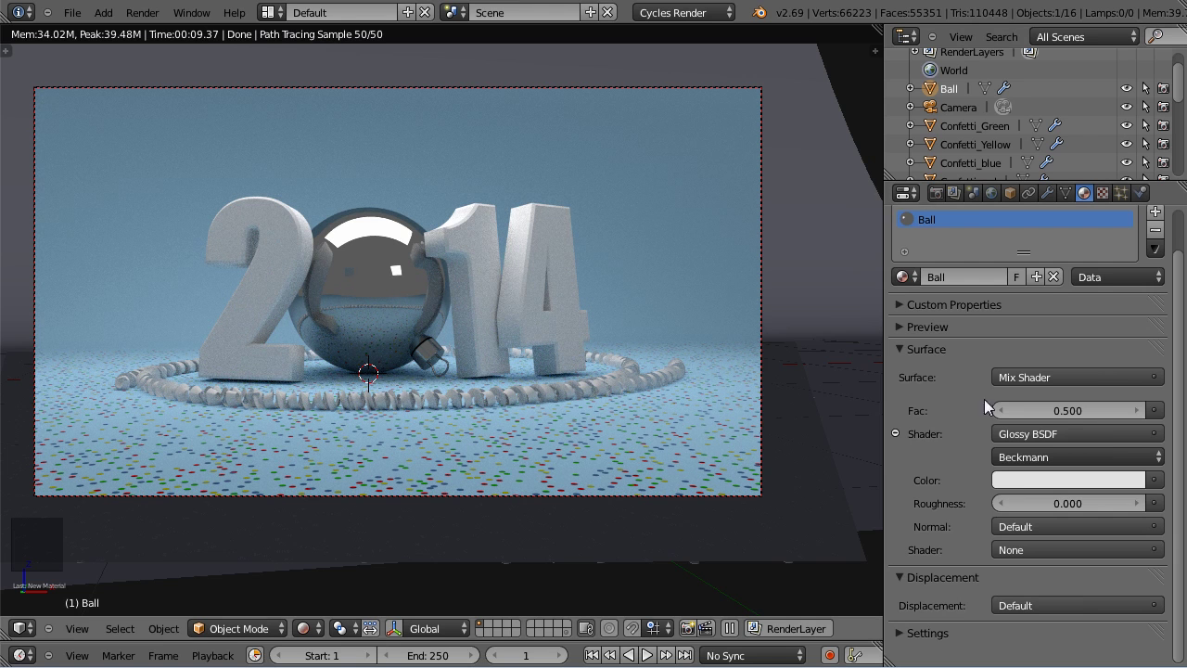
left_click(1035, 563)
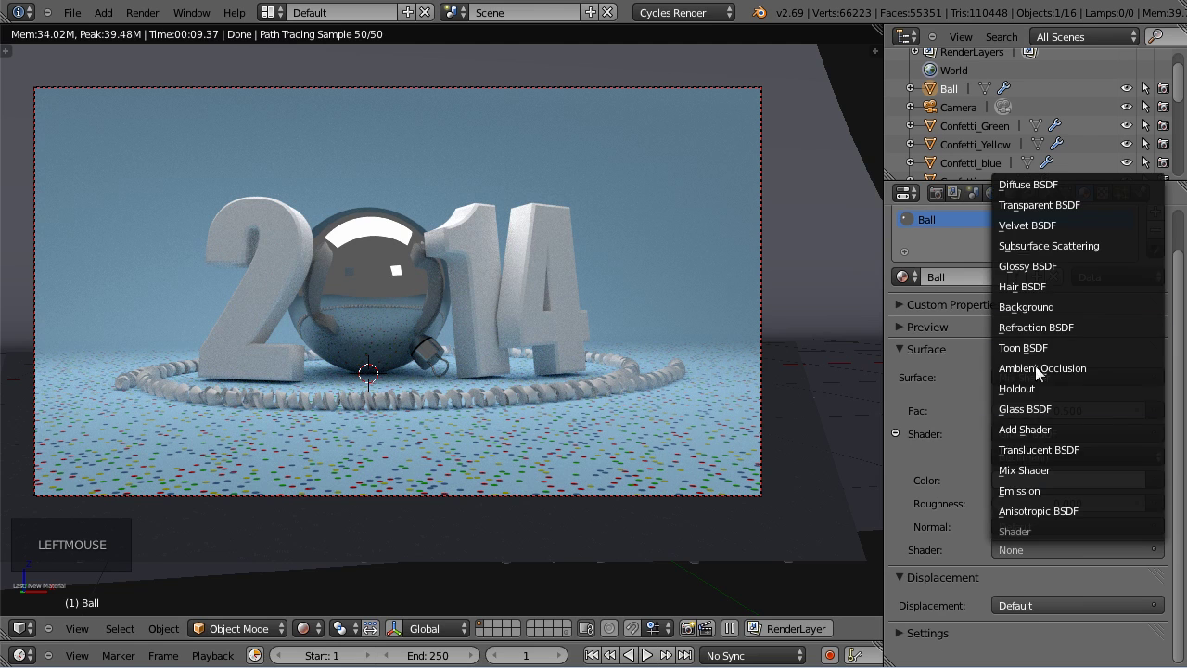
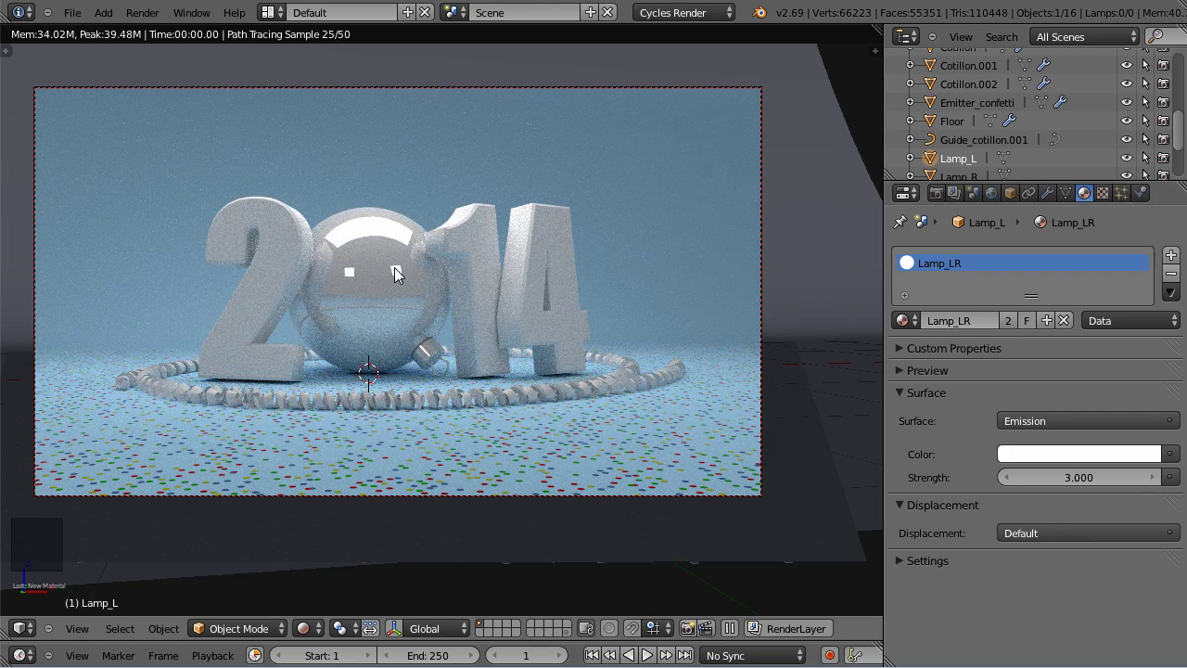
Select the Ball in the viewport again.
right_click(388, 273)
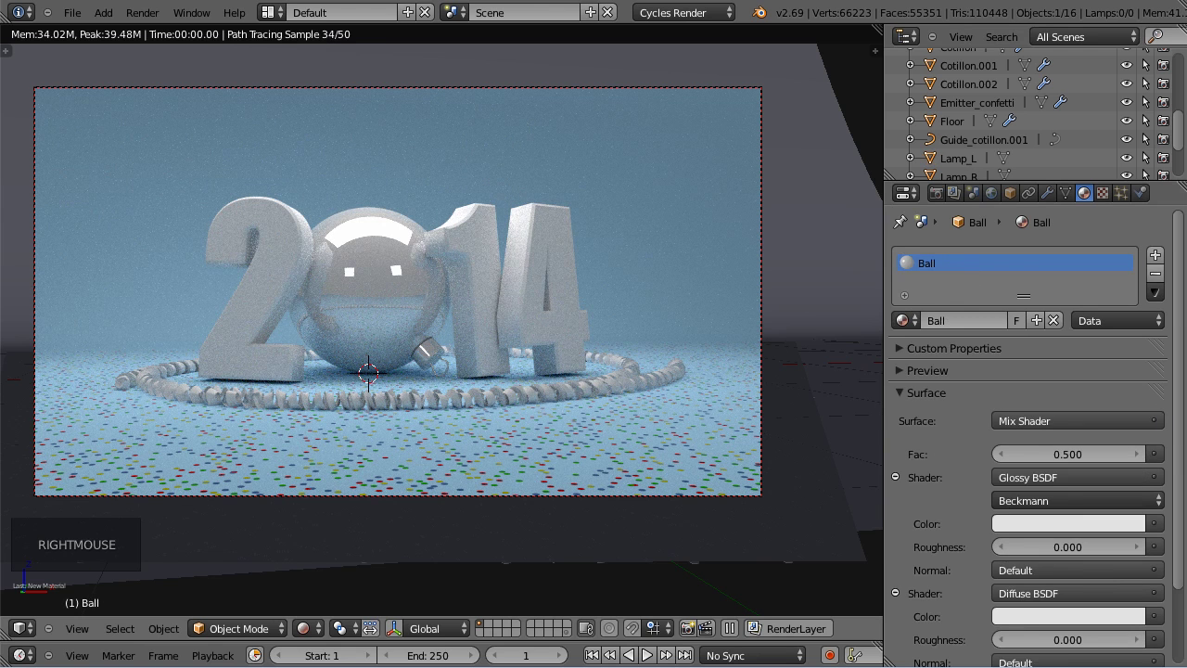
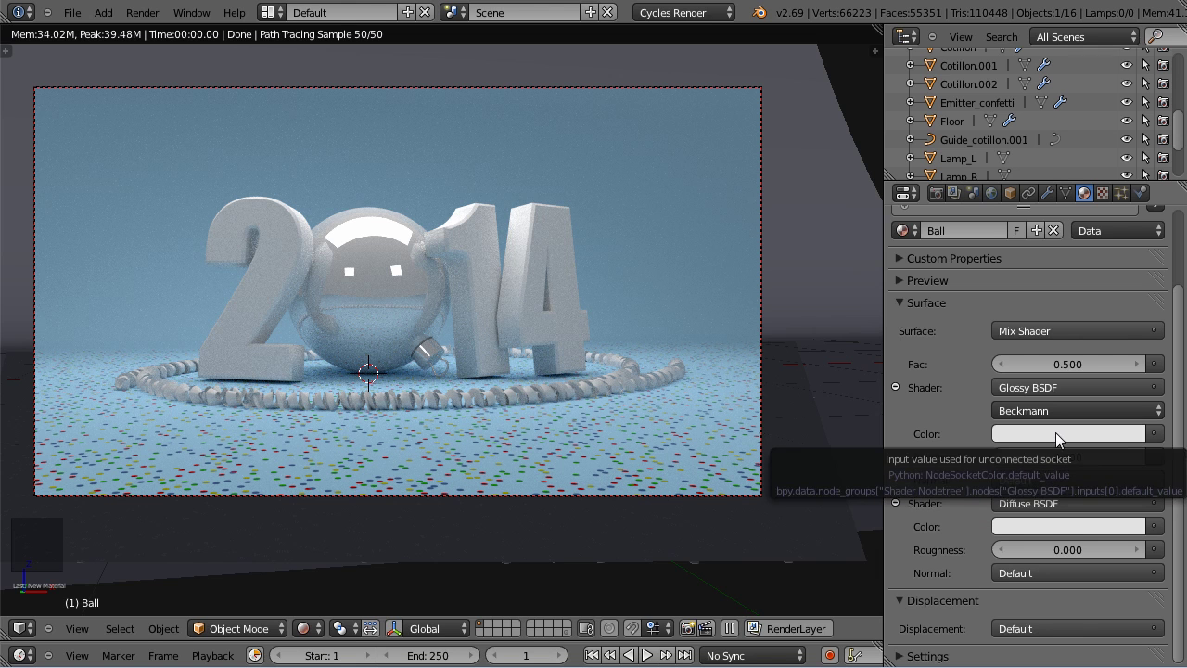
Tint the Glossy BSDF orange-gold and the Diffuse BSDF yellow.
left_click(1066, 438)
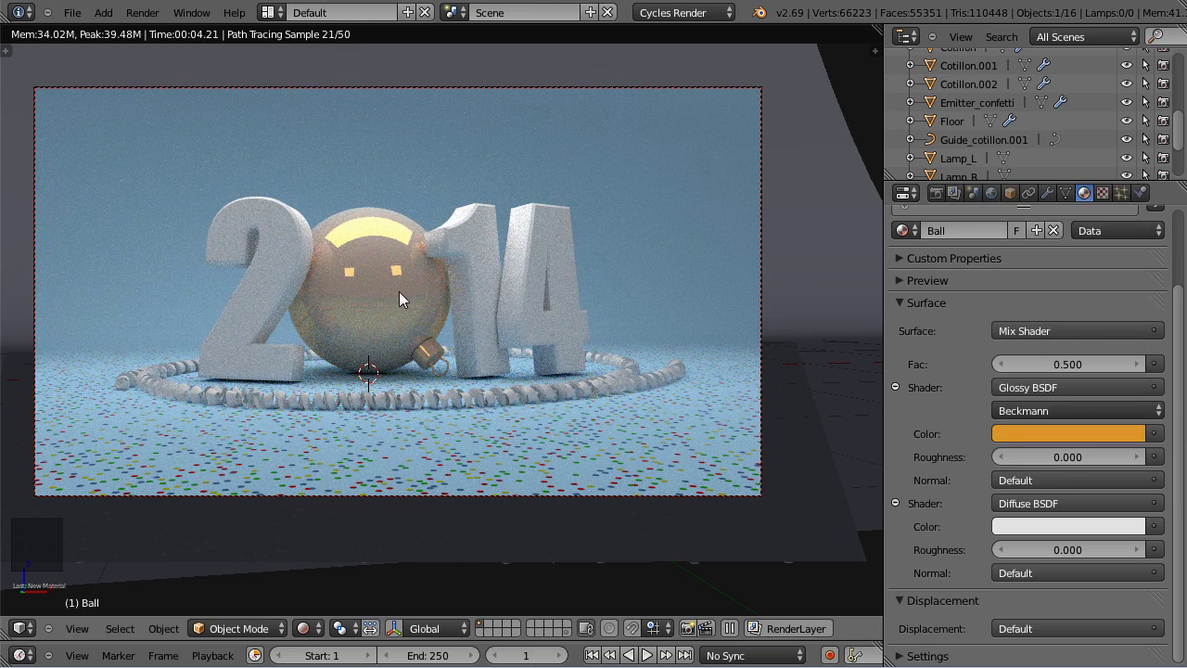
left_click(1050, 536)
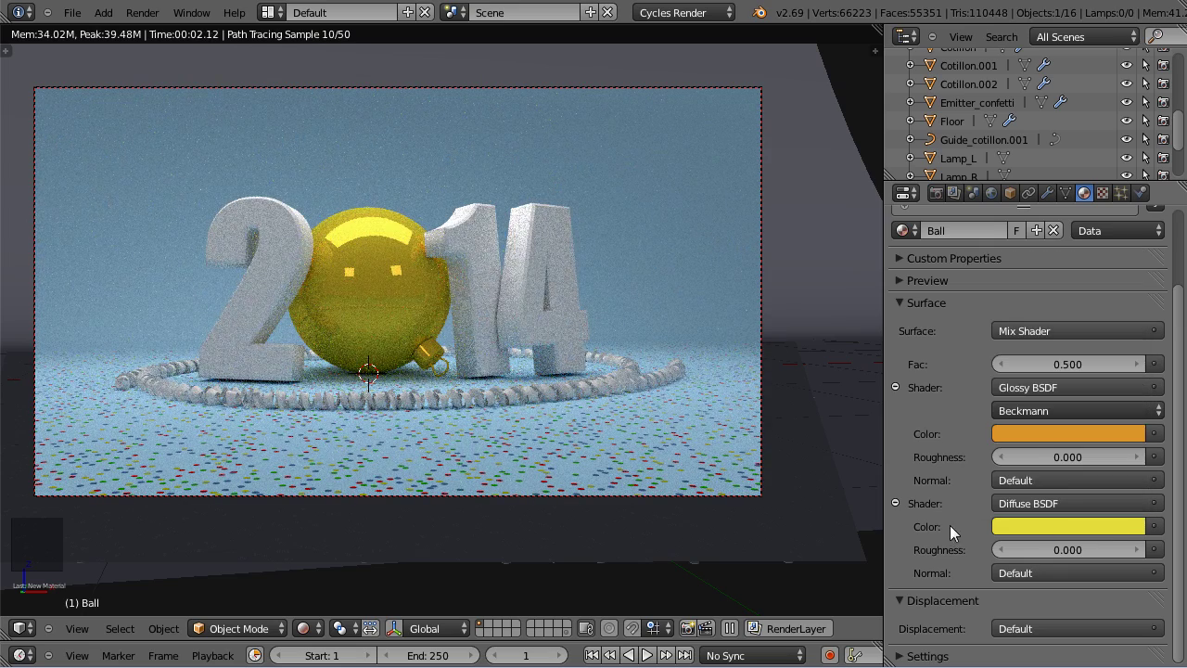
left_click(1009, 376)
Set the Mix Shader factor to 0.2 for a mostly glossy gold ball.
left_click(1009, 375)
left_click(1009, 376)
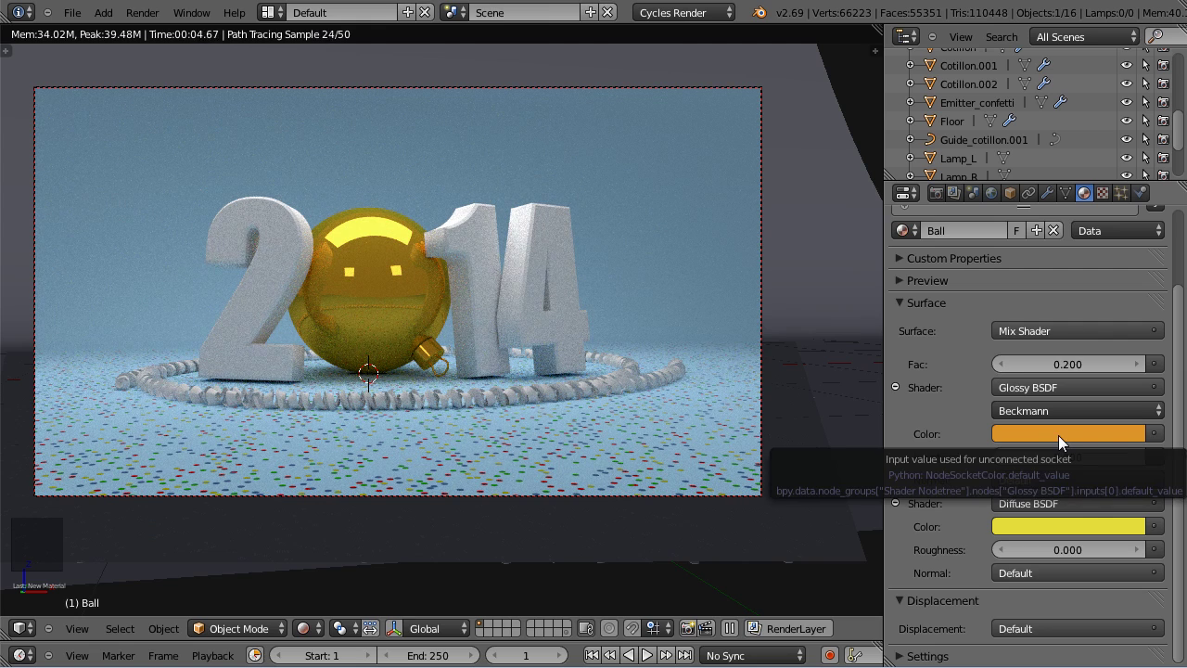
left_click(1012, 375)
double_click(1012, 375)
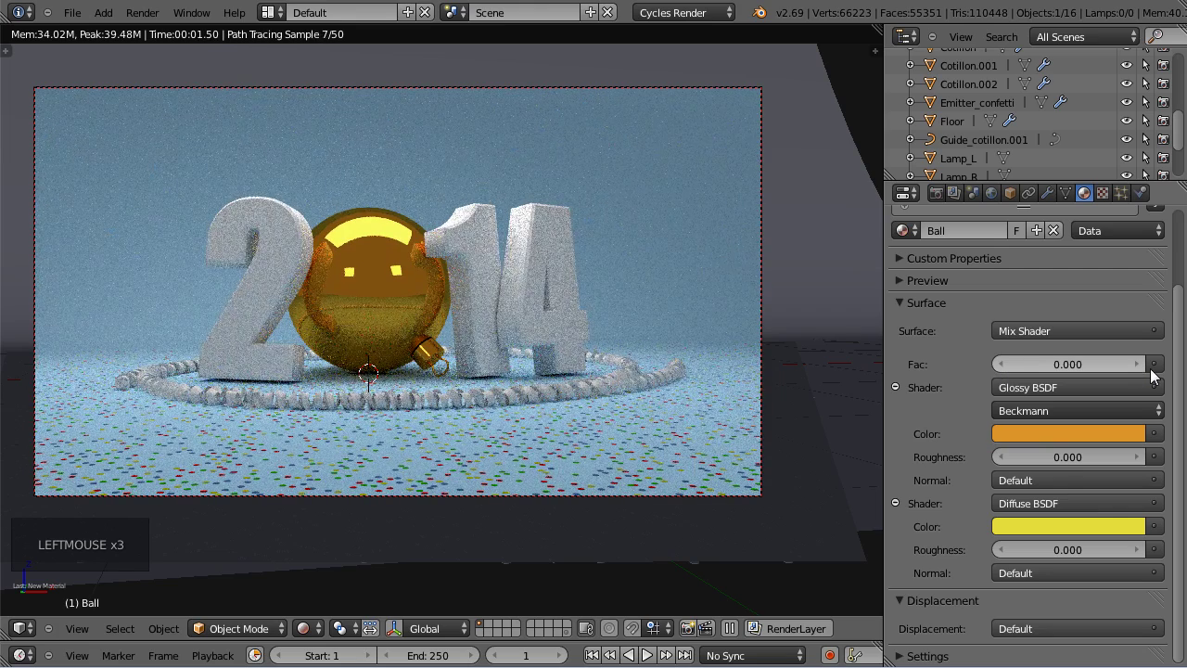
left_click(1147, 374)
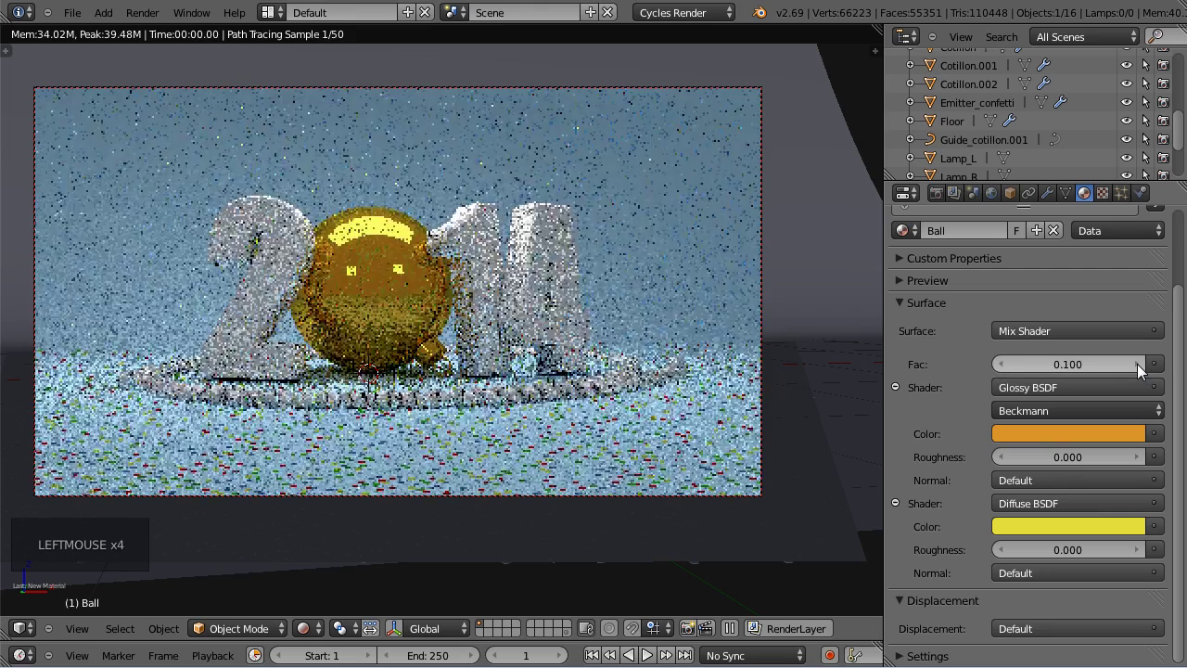
left_click(1147, 375)
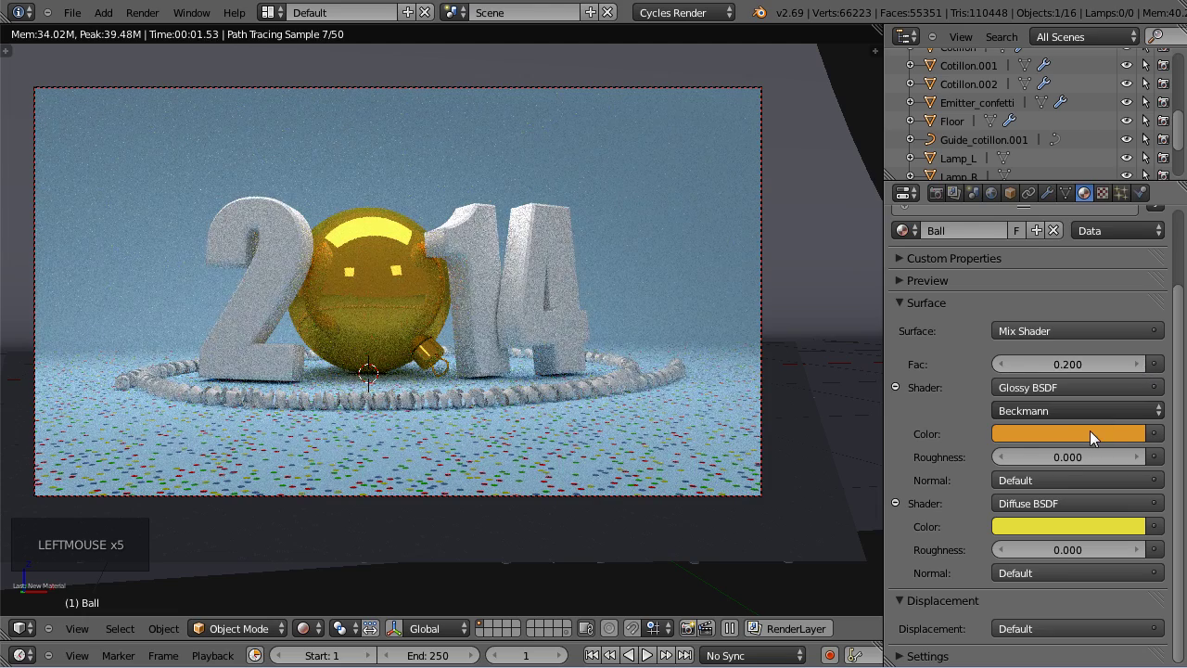
left_click(1100, 441)
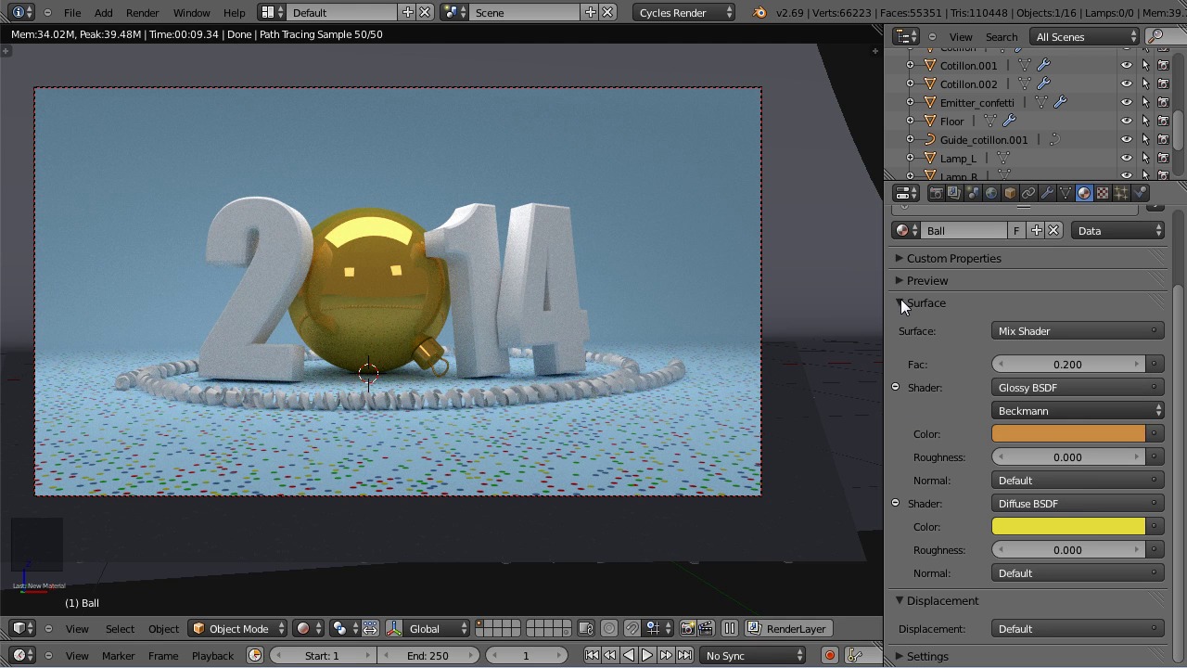
Return the viewport to Solid shading and split the 3D view into two side-by-side views.
left_click(908, 309)
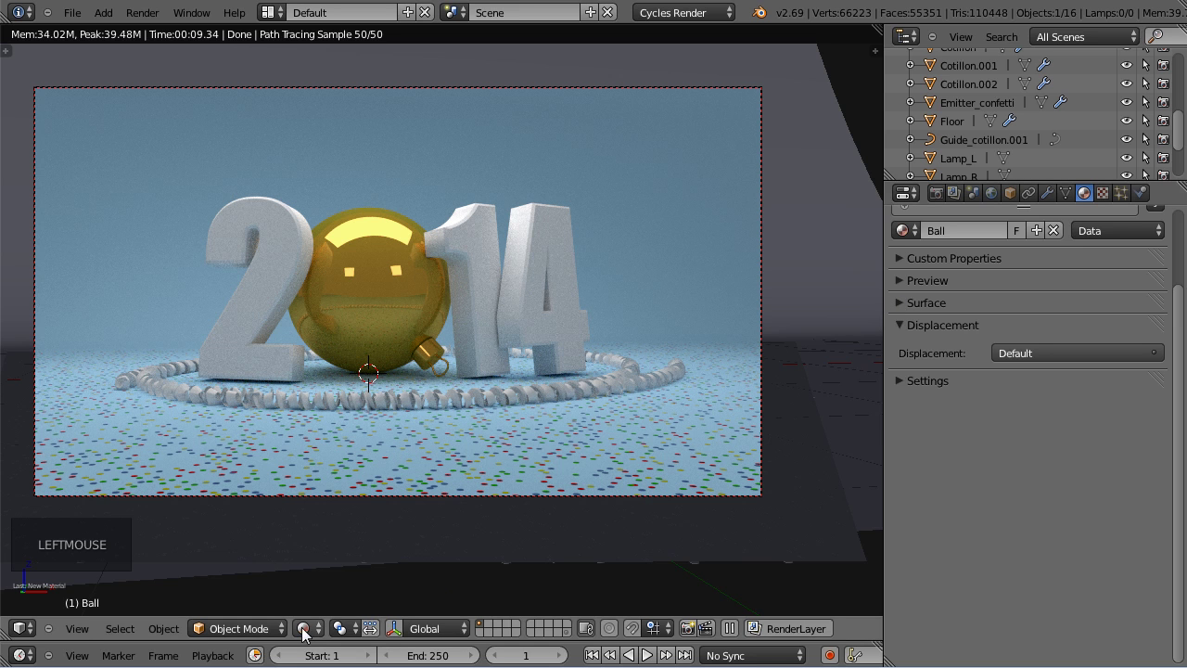
left_click(312, 638)
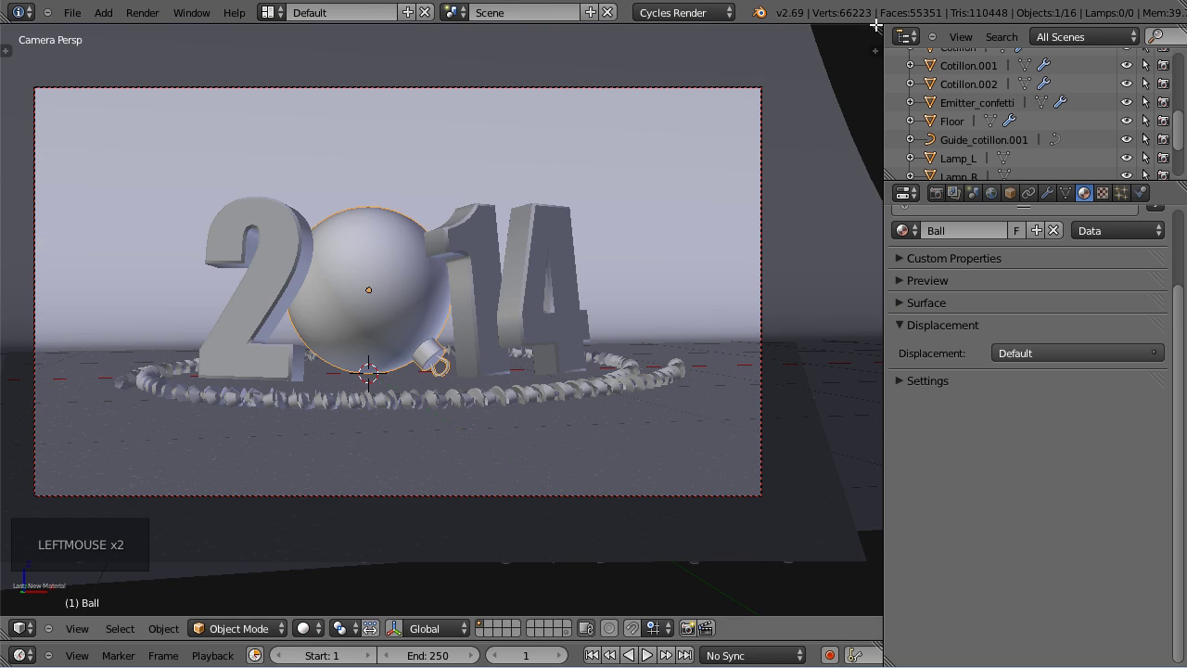
left_click(865, 28)
left_click(410, 48)
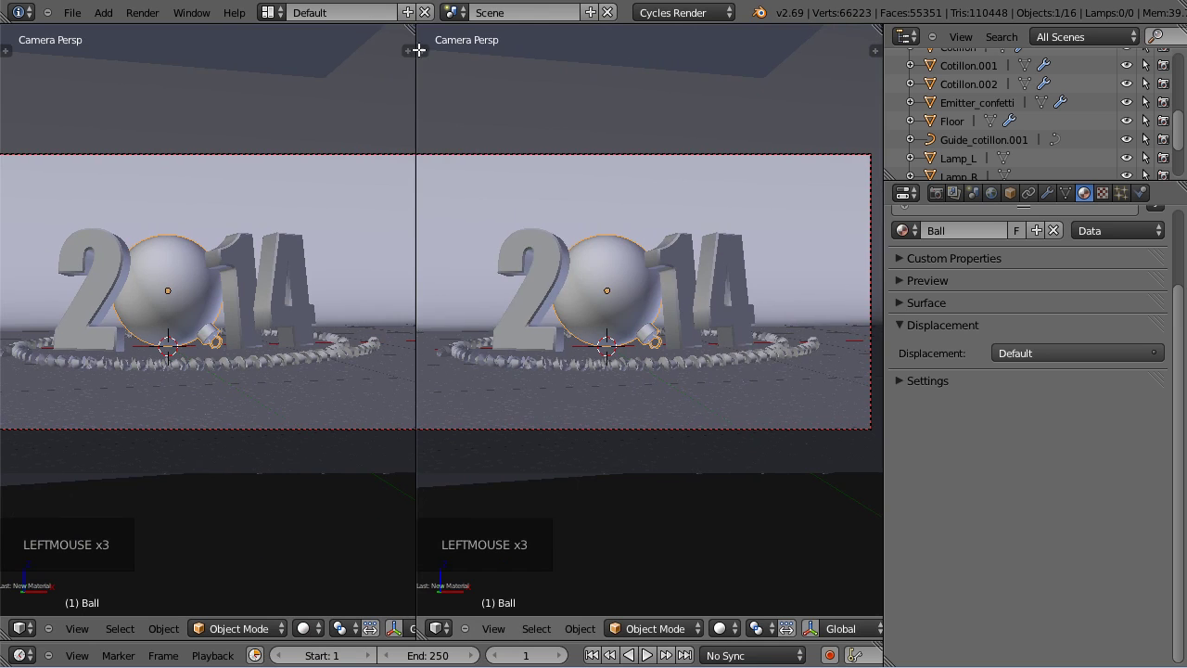
Zoom in on the ornament ball and enter Edit Mode on its mesh.
scroll("up", 3)
scroll("up", 3)
scroll("up", 3)
key("Tab")
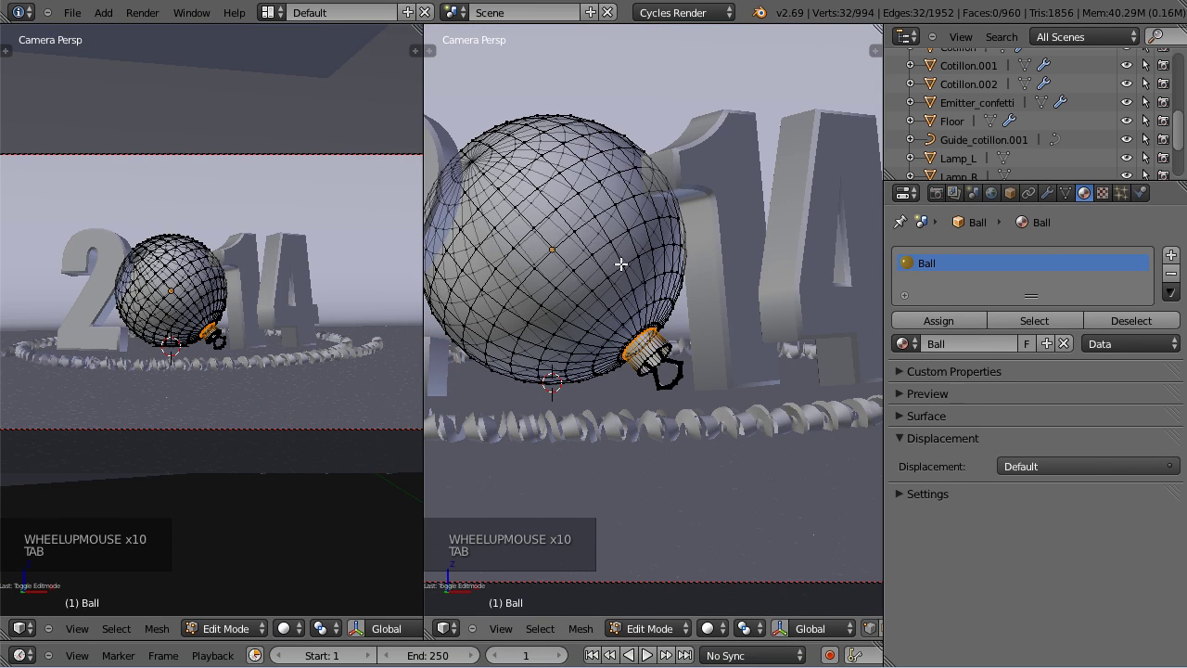
scroll("up", 3)
scroll("down", 3)
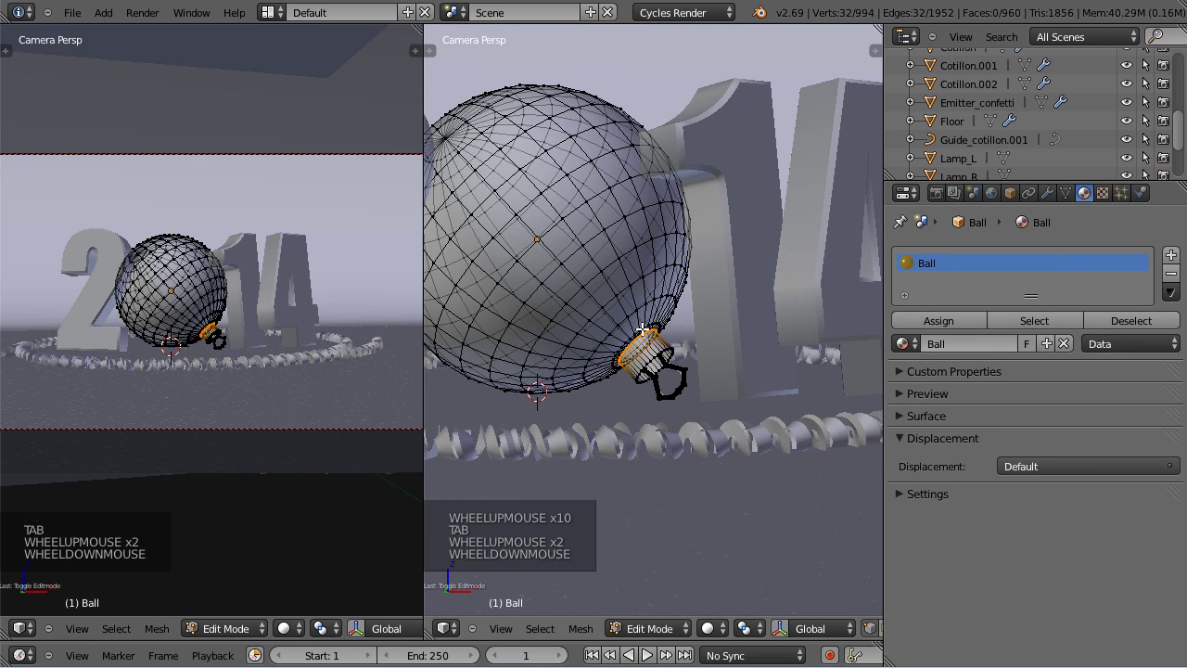
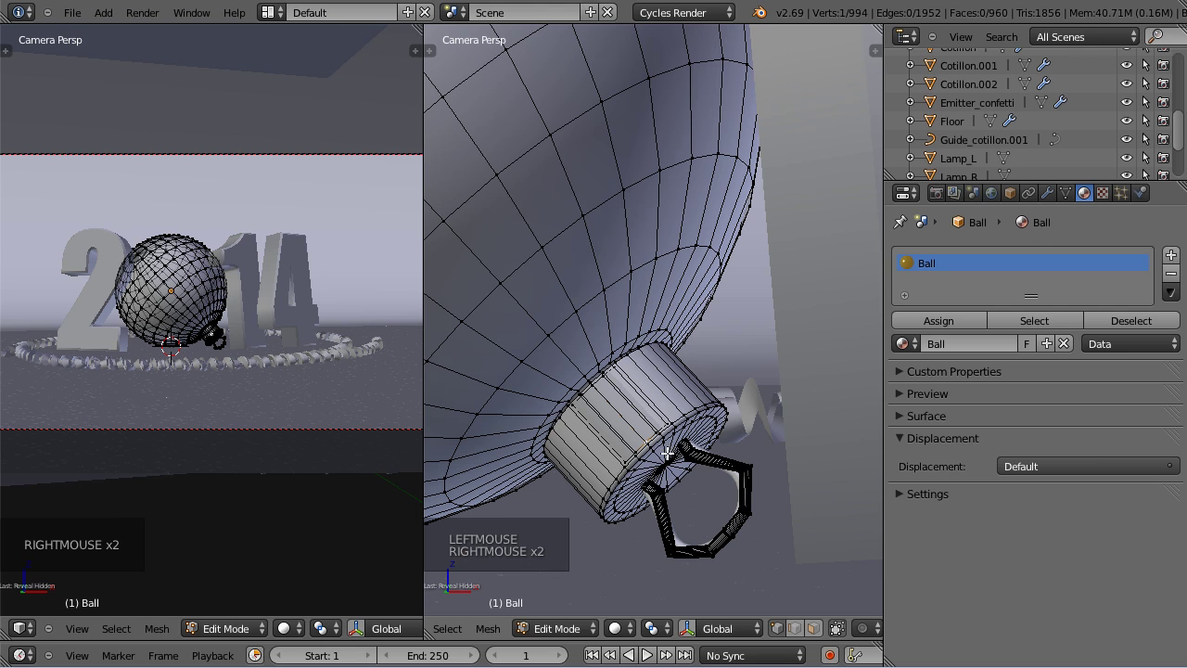
Select the whole connected cap geometry of the ball with Ctrl+L.
right_click(631, 470)
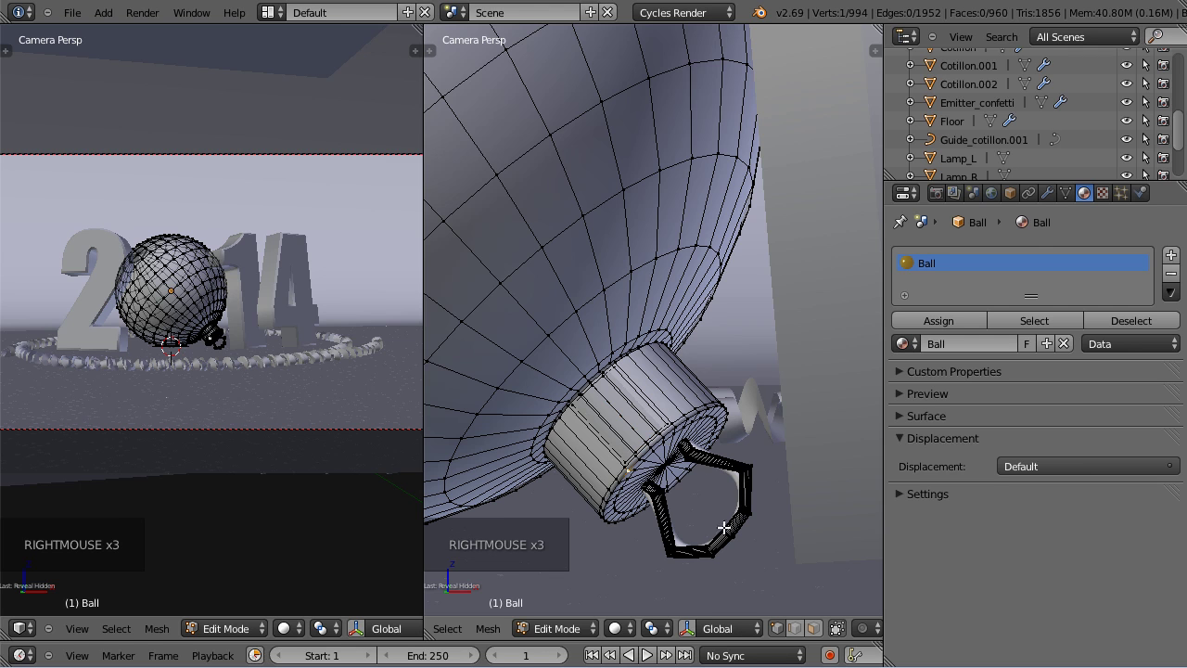
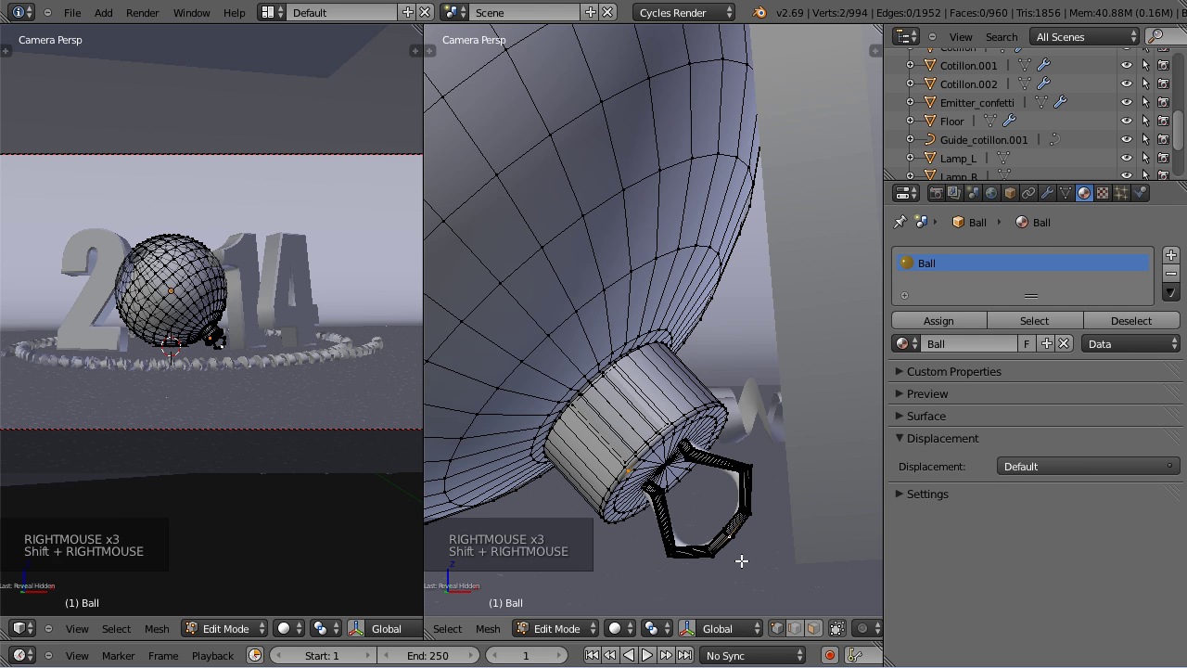
key("ctrl+l")
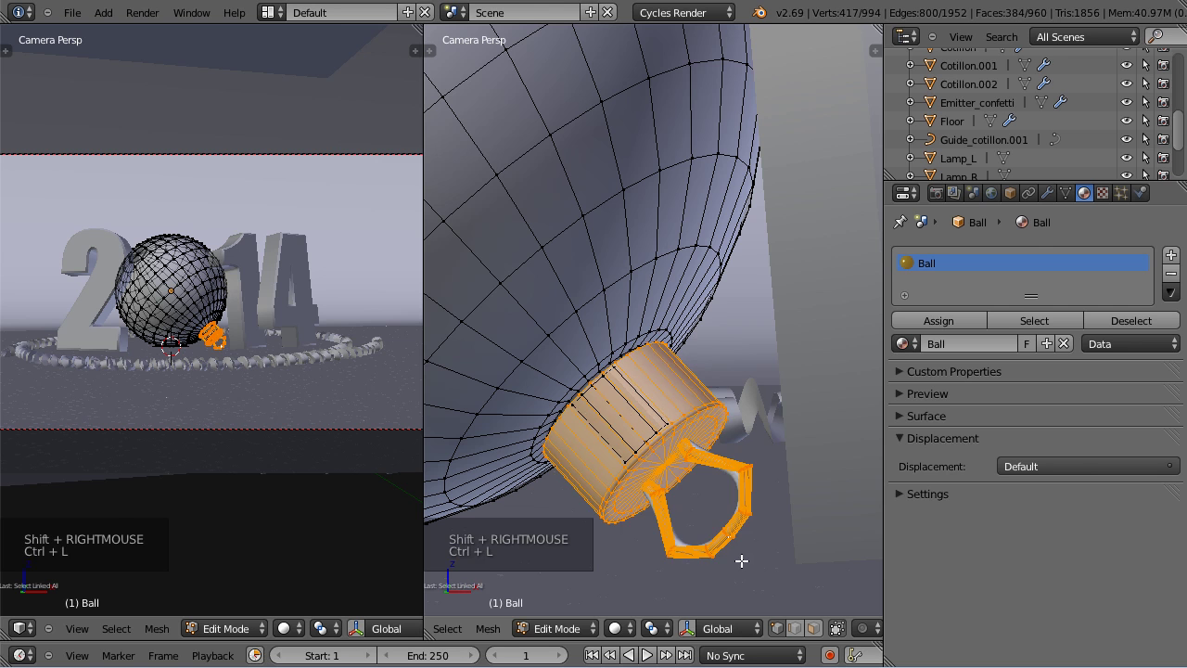
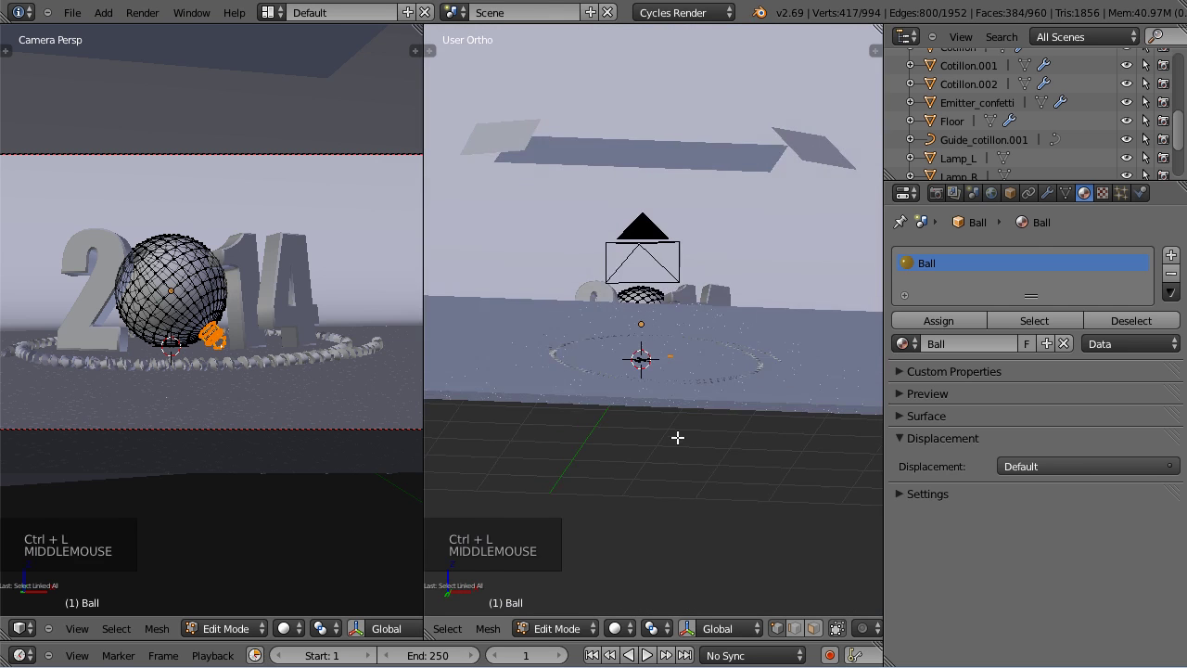
scroll("up", 3)
middle_click(725, 302)
scroll("up", 3)
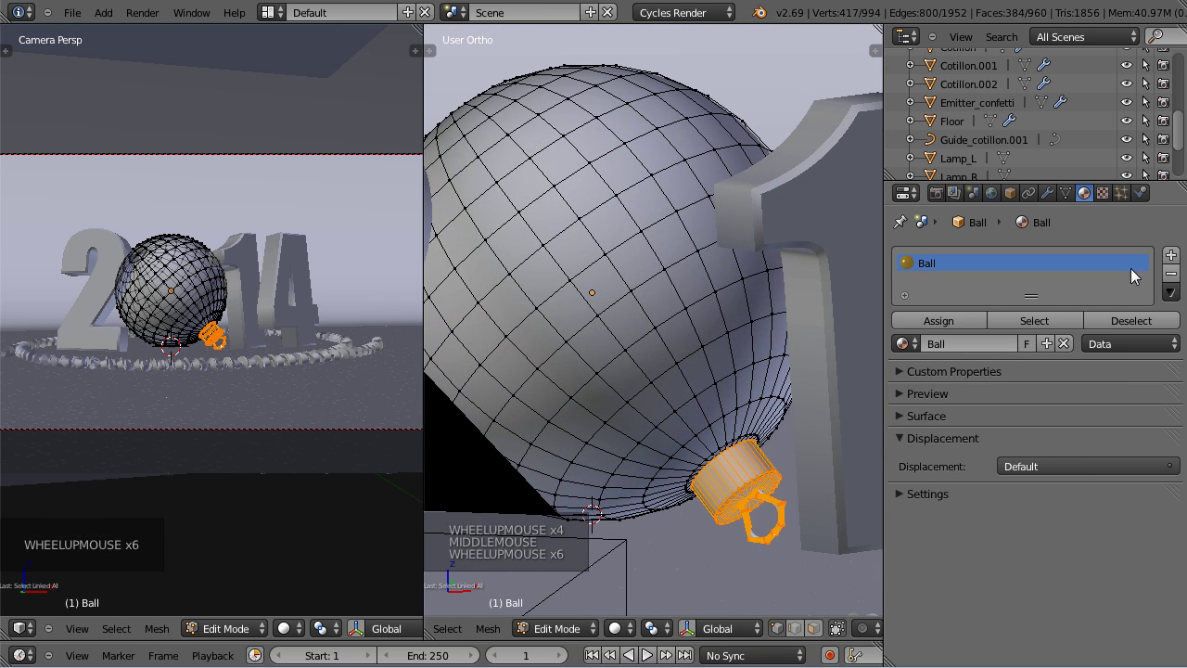
Add a second material slot to the ball and assign the existing Ball material to it.
double_click(1180, 265)
middle_click(1180, 265)
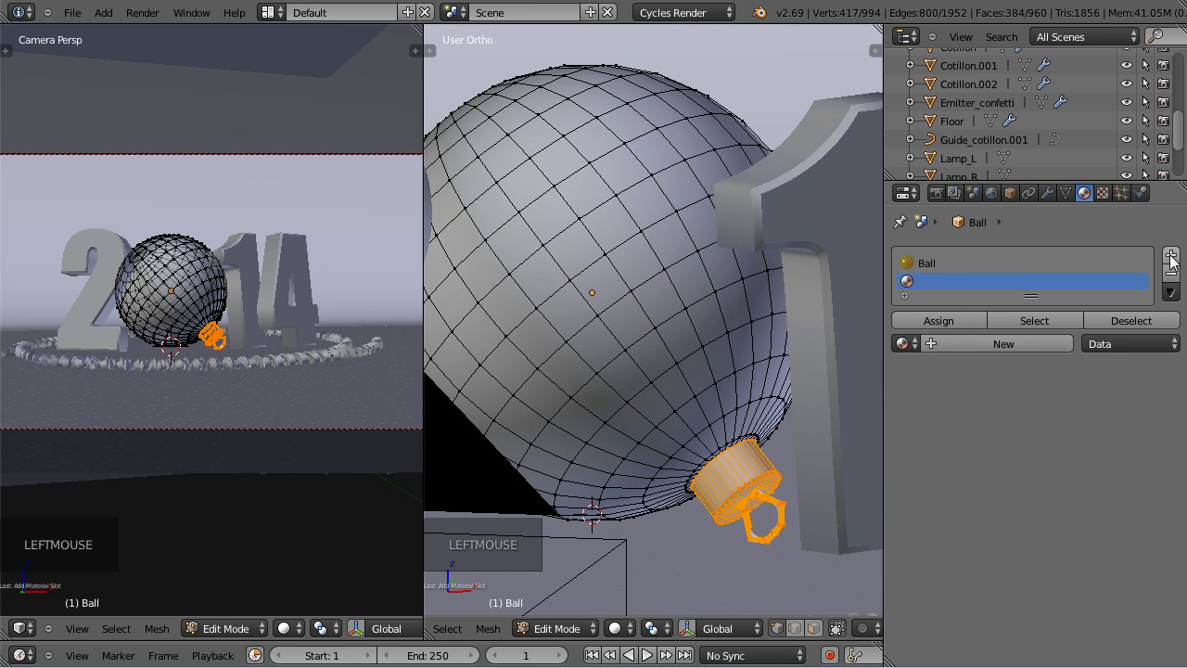
left_click(915, 350)
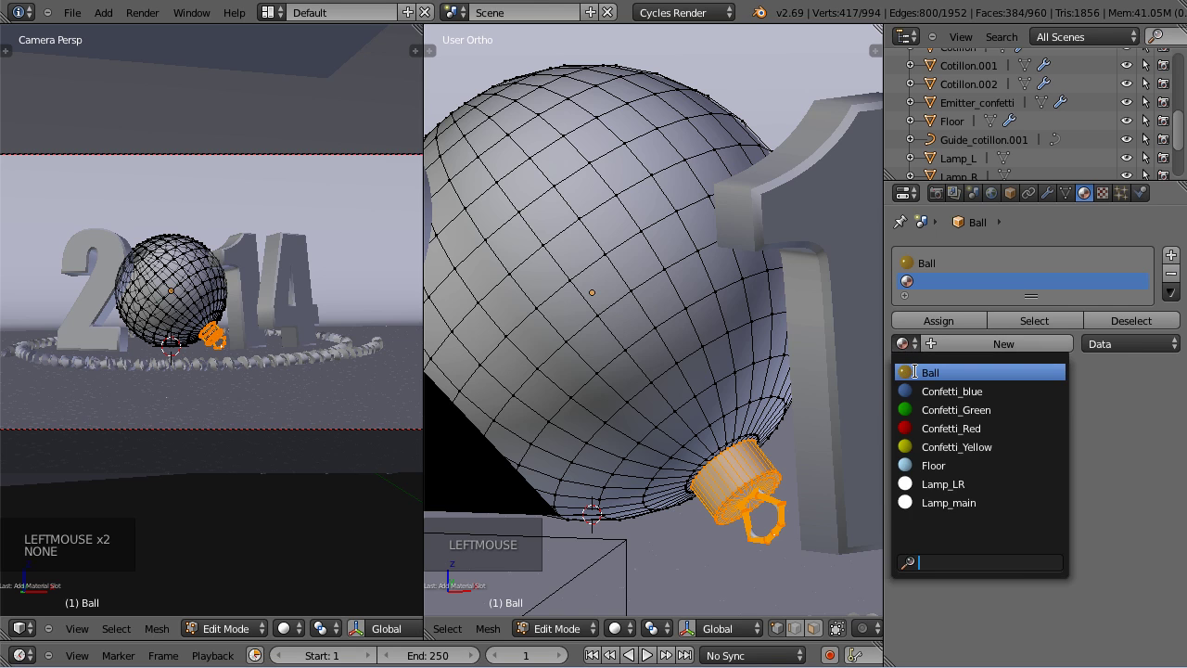
left_click(926, 382)
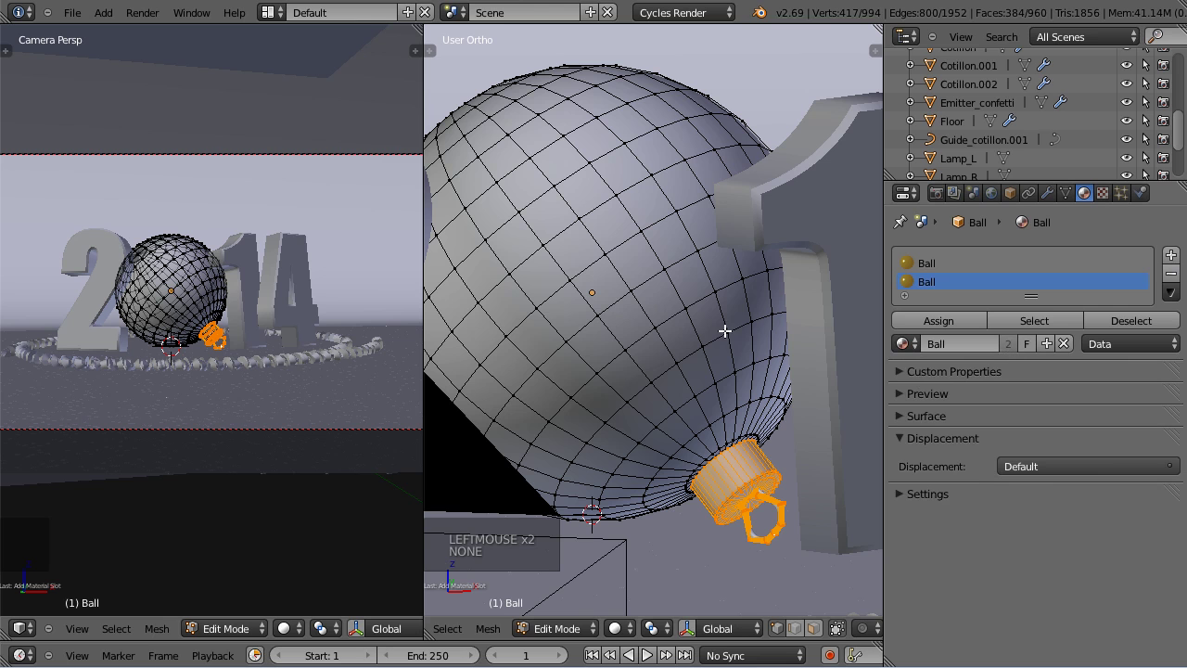
Make the slot's Ball material a single-user copy and rename it Ball_grey.
key("Tab")
double_click(1014, 325)
key("Tab")
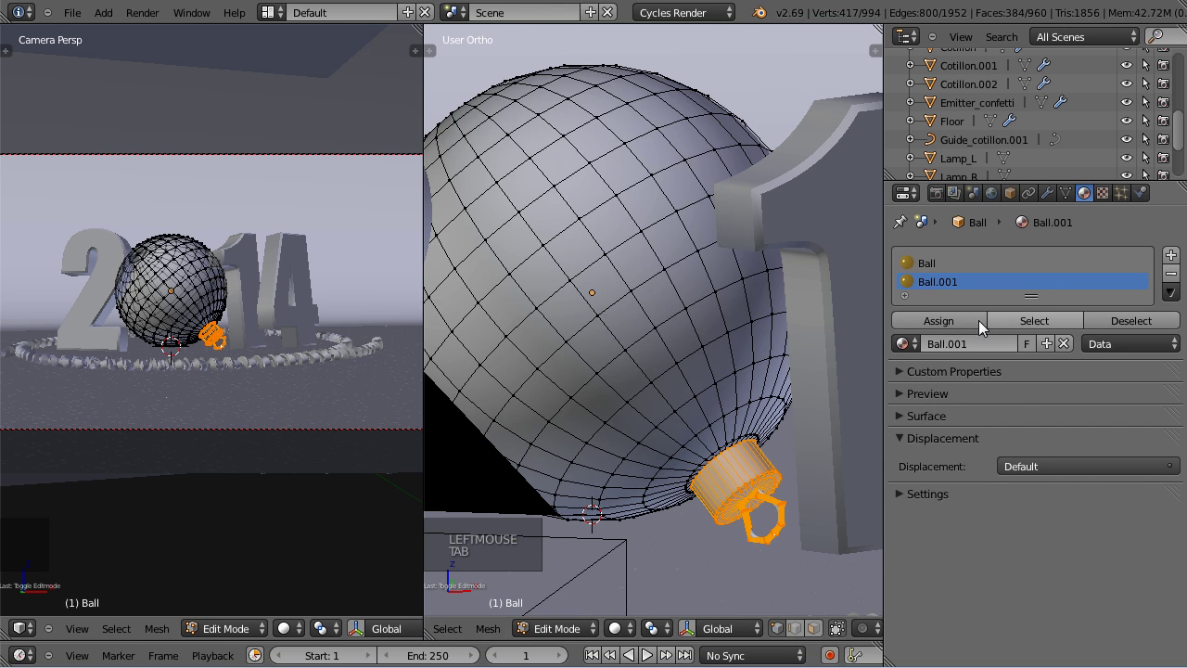
left_click(978, 327)
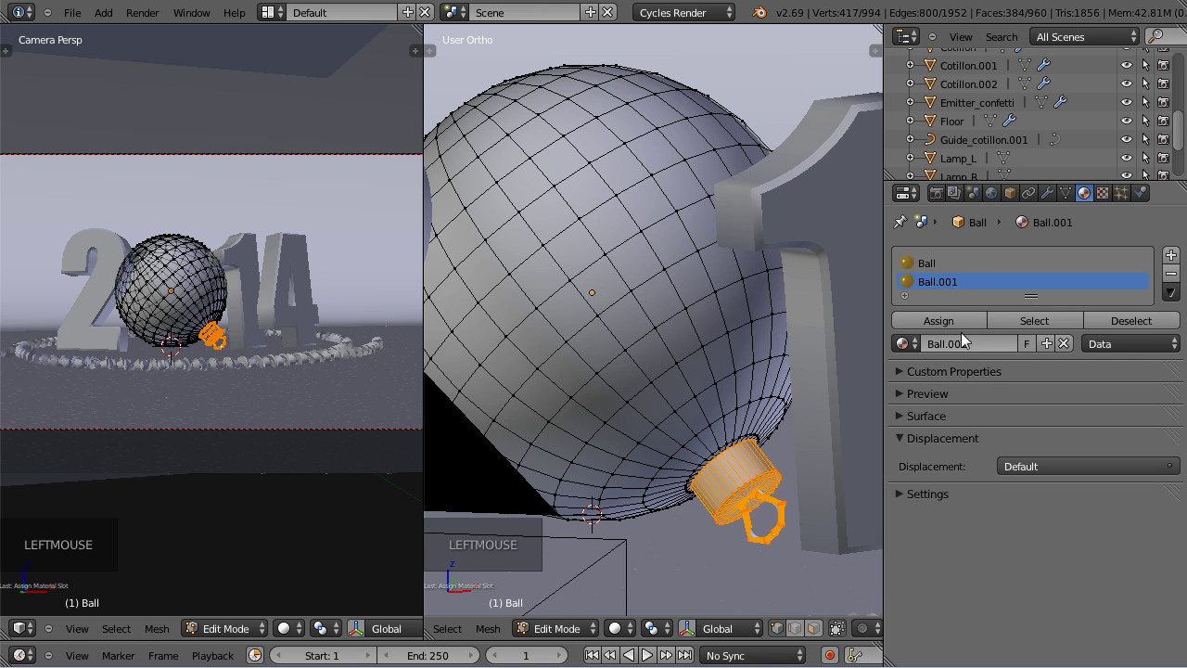
double_click(954, 352)
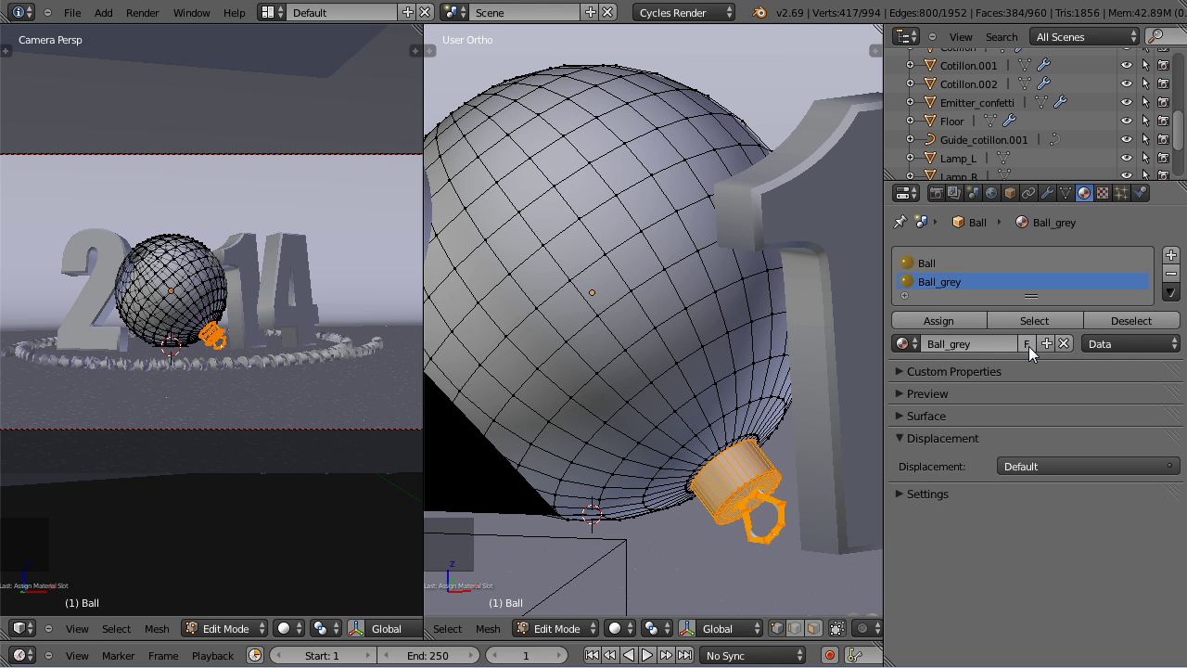
Set Ball_grey's Glossy and Diffuse colours to white and show the camera view rendered.
left_click(908, 417)
scroll("down", 3)
left_click(1043, 437)
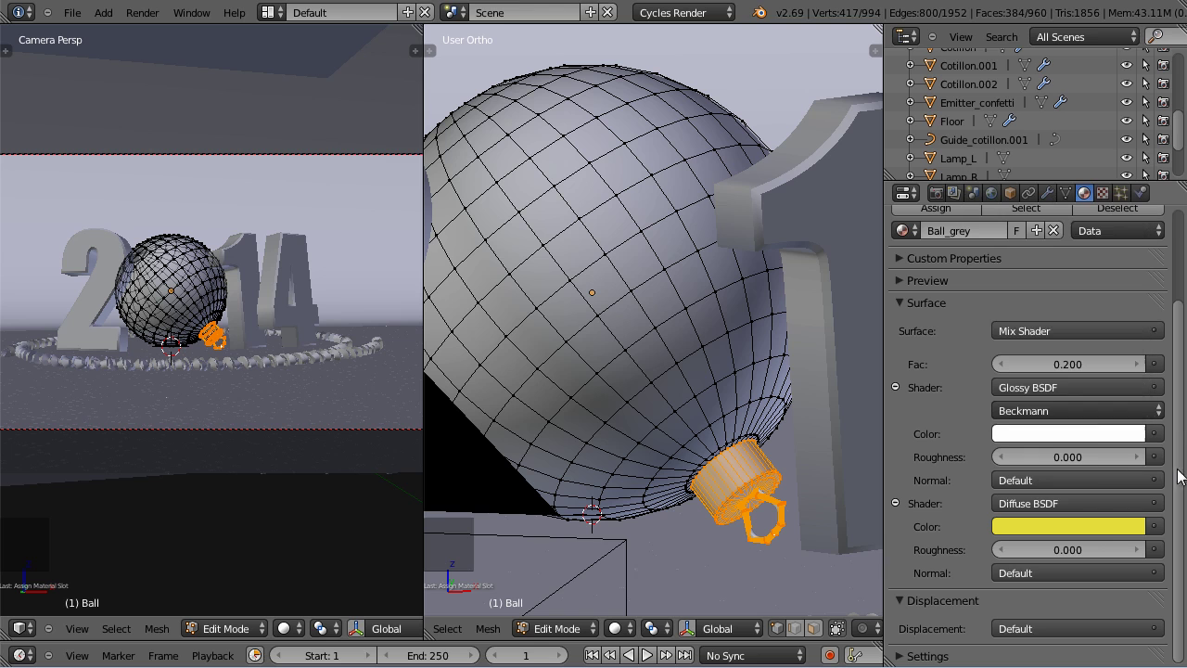
left_click(1089, 532)
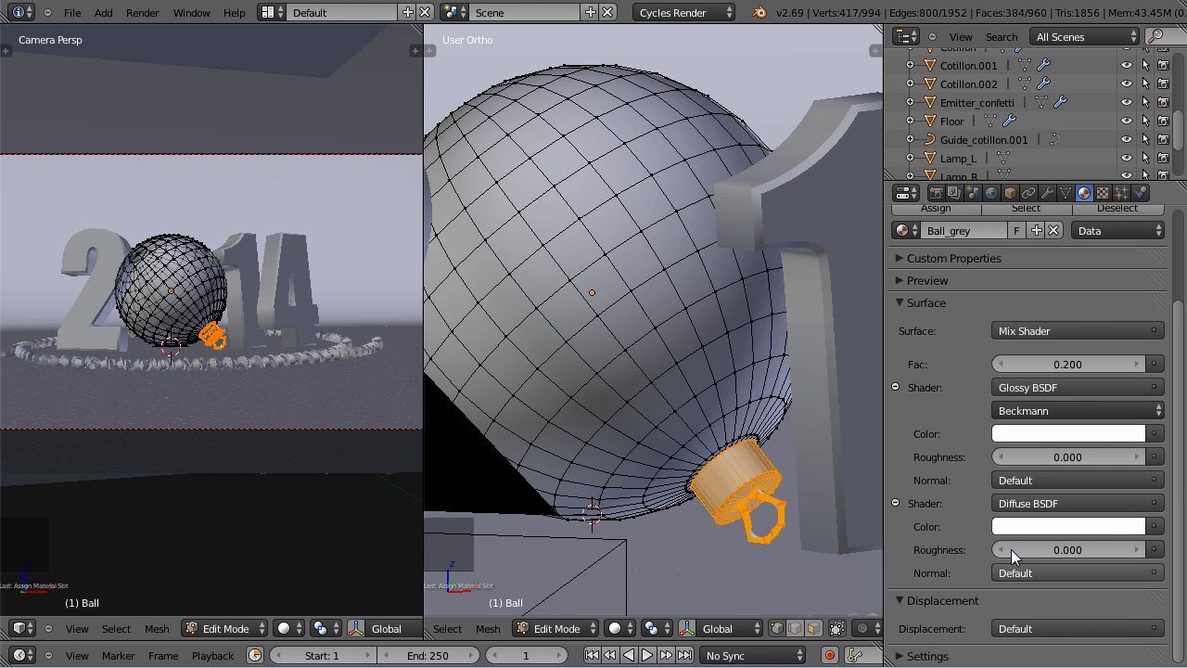
scroll("up", 3)
left_click(301, 634)
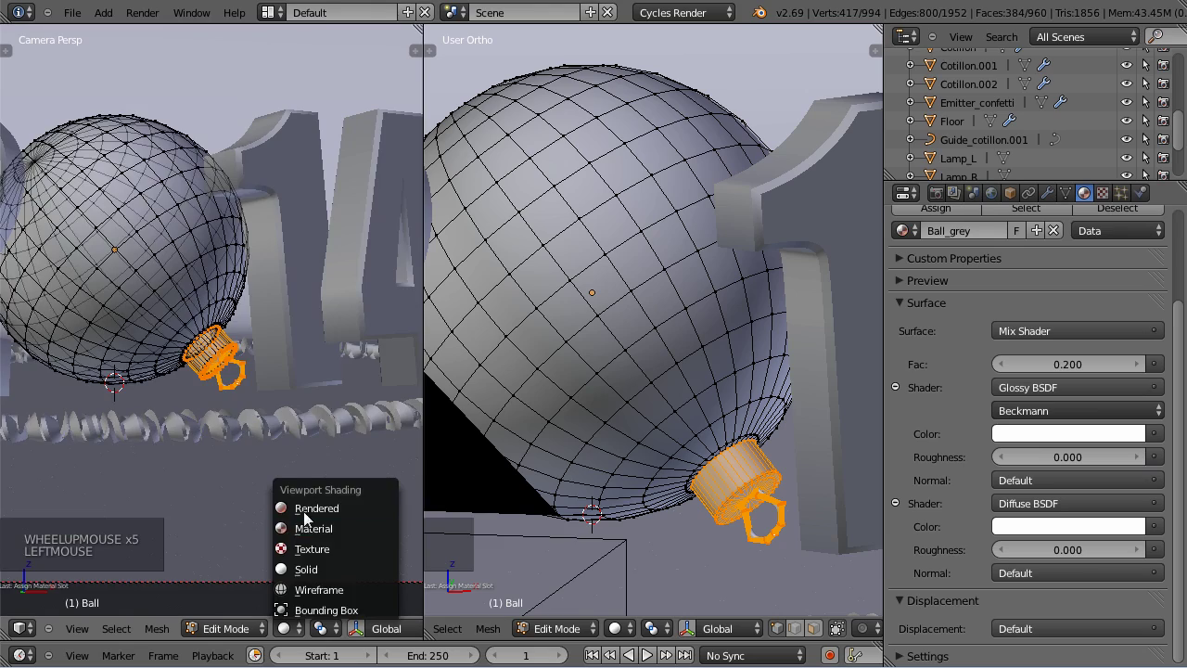
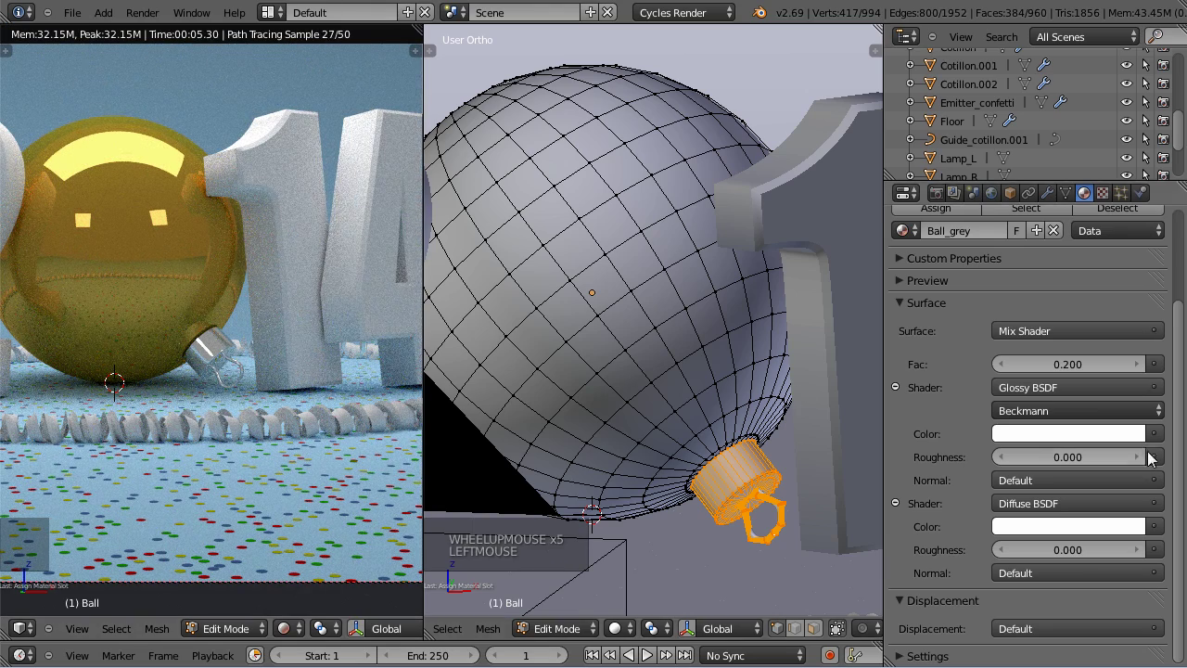
Raise the glossy roughness to 0.1 and darken the diffuse colour to light grey.
left_click(1141, 461)
scroll("up", 3)
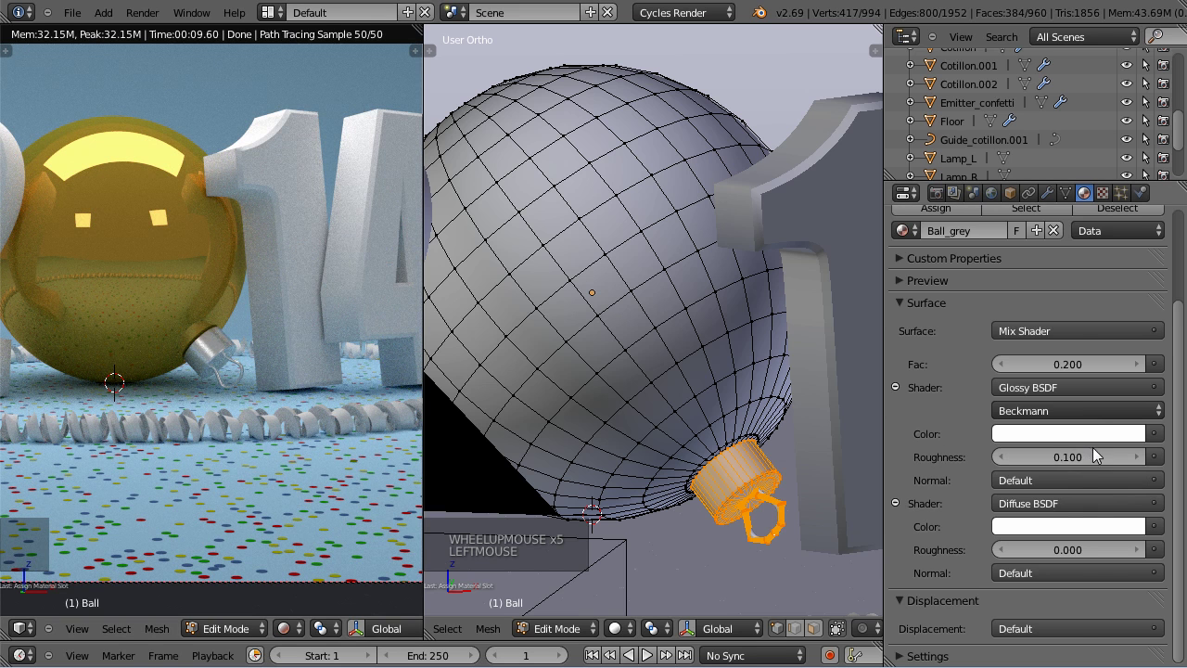
left_click(1110, 538)
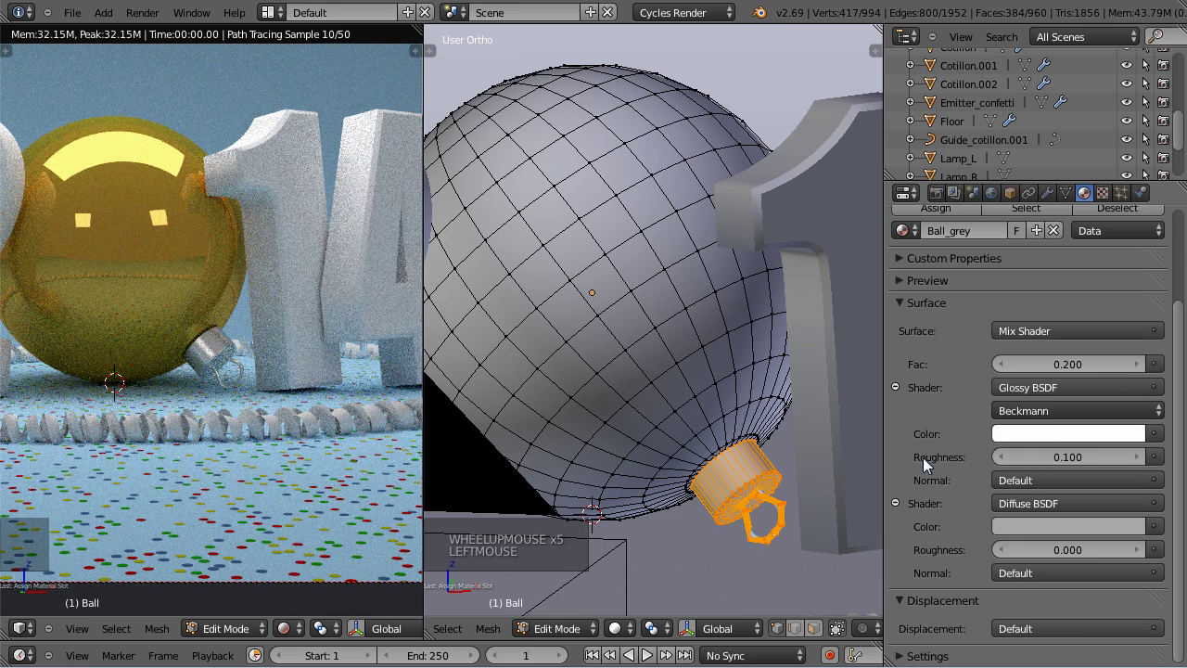
Set the Mix Shader factor to 0.5, then lower it to 0.3.
left_click(1142, 370)
double_click(1142, 370)
double_click(1142, 370)
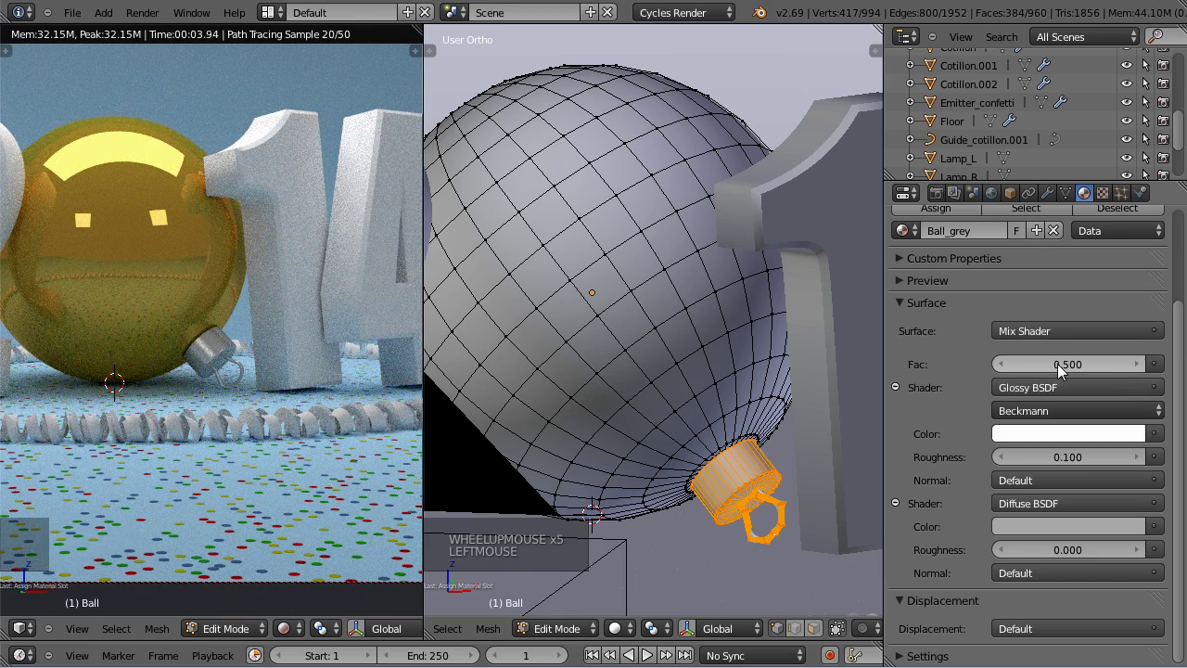
left_click(1009, 371)
double_click(1008, 371)
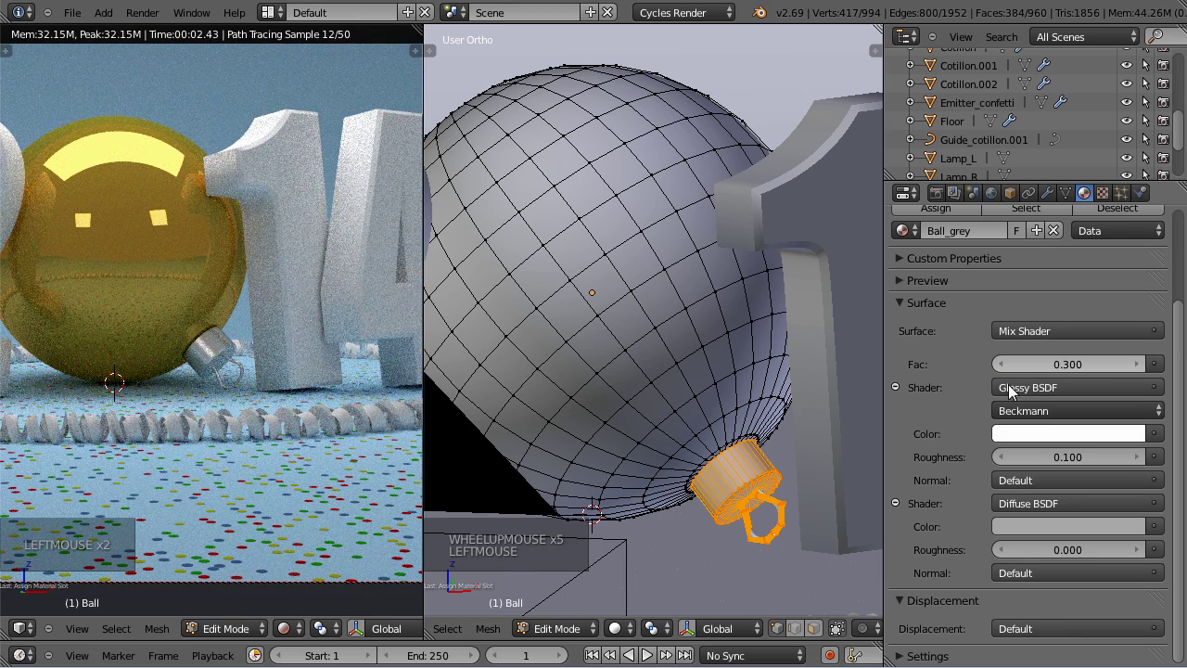
left_click(1033, 433)
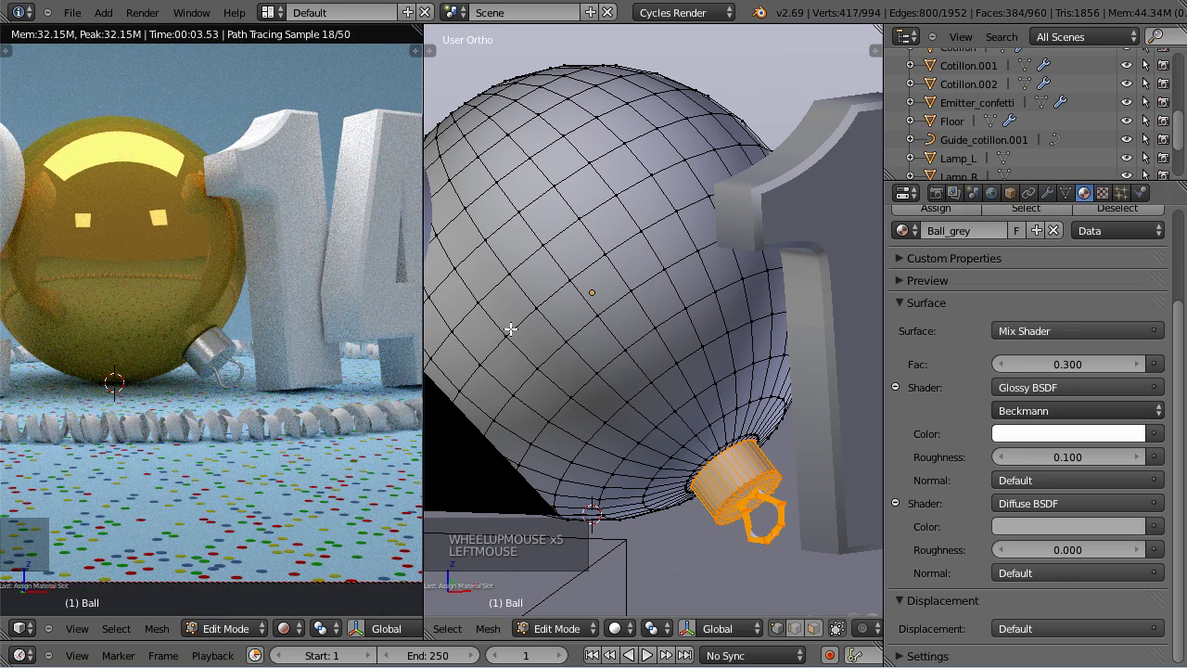
Switch between the Ball and Ball_grey material slots to compare their settings.
scroll("up", 3)
scroll("up", 3)
left_click(947, 275)
scroll("up", 3)
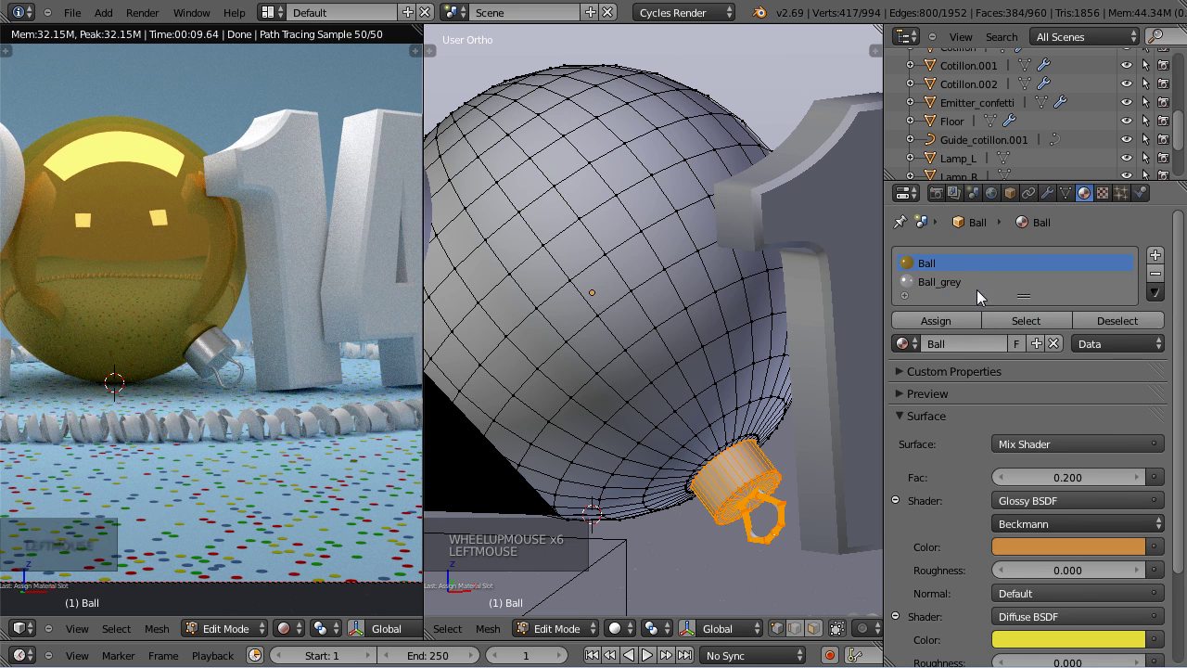
left_click(983, 297)
left_click(1122, 326)
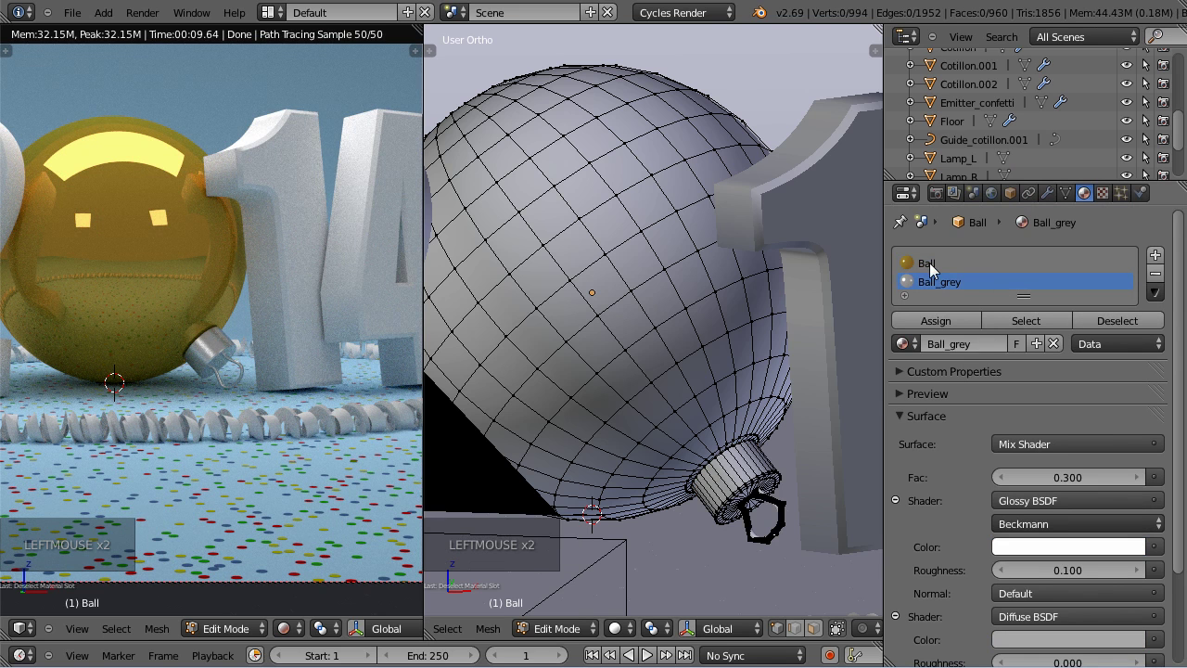
left_click(935, 268)
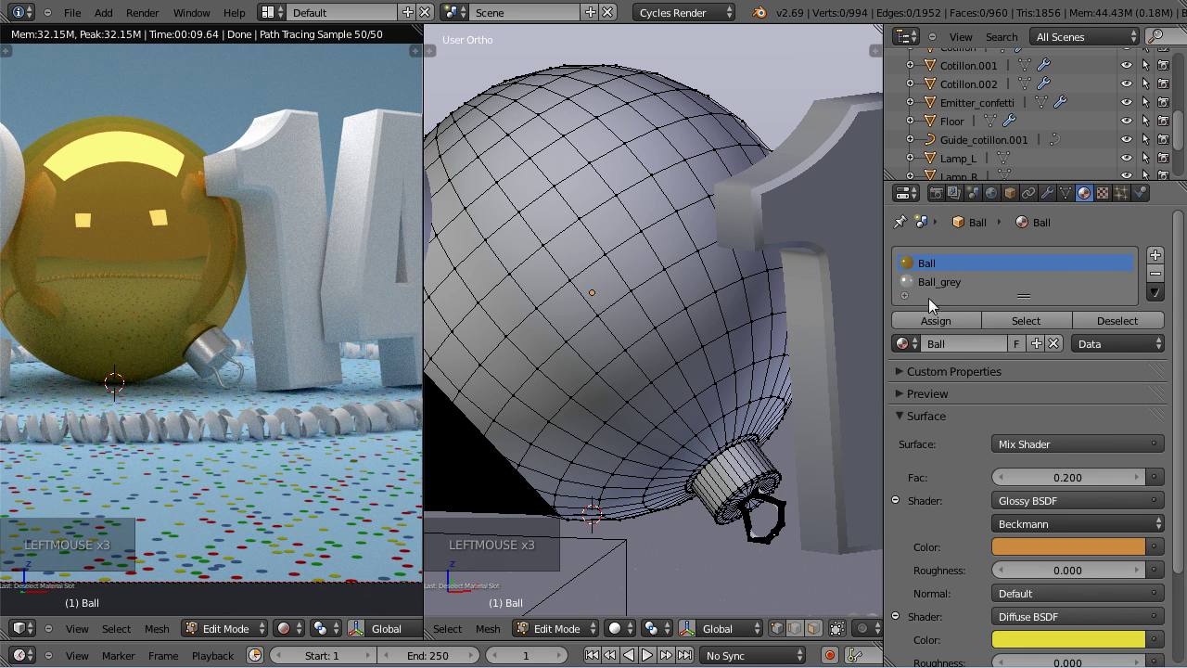
Select and deselect the Ball material's faces, then leave Edit Mode on the ball.
left_click(1019, 318)
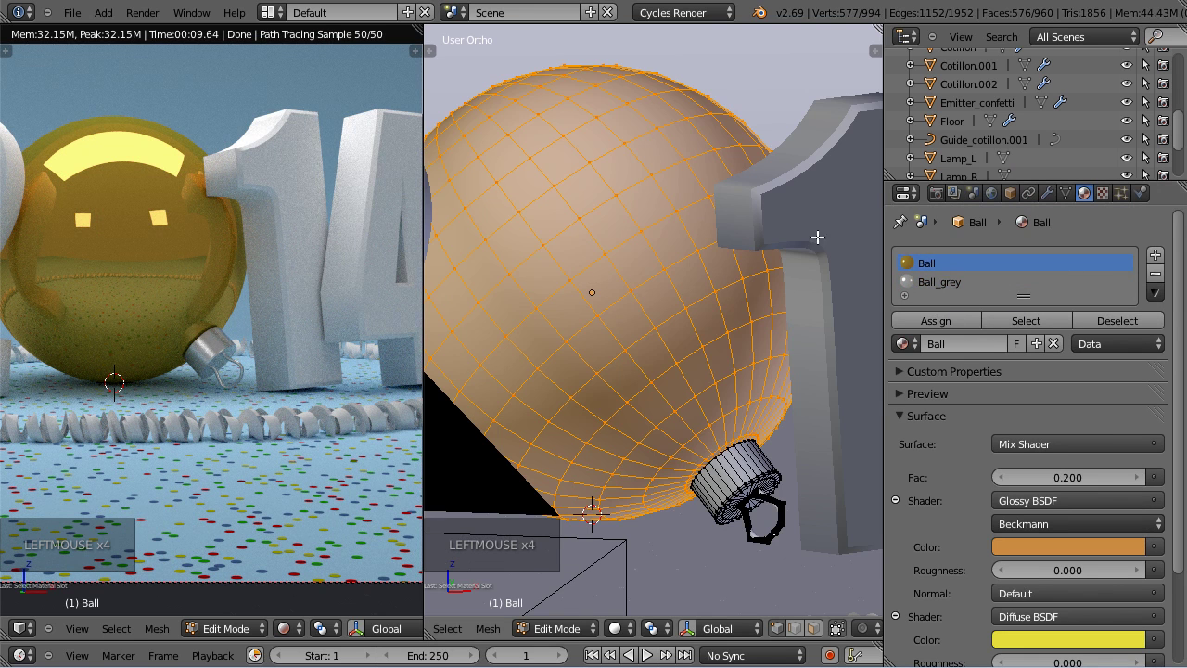
left_click(941, 286)
left_click(966, 274)
left_click(1122, 323)
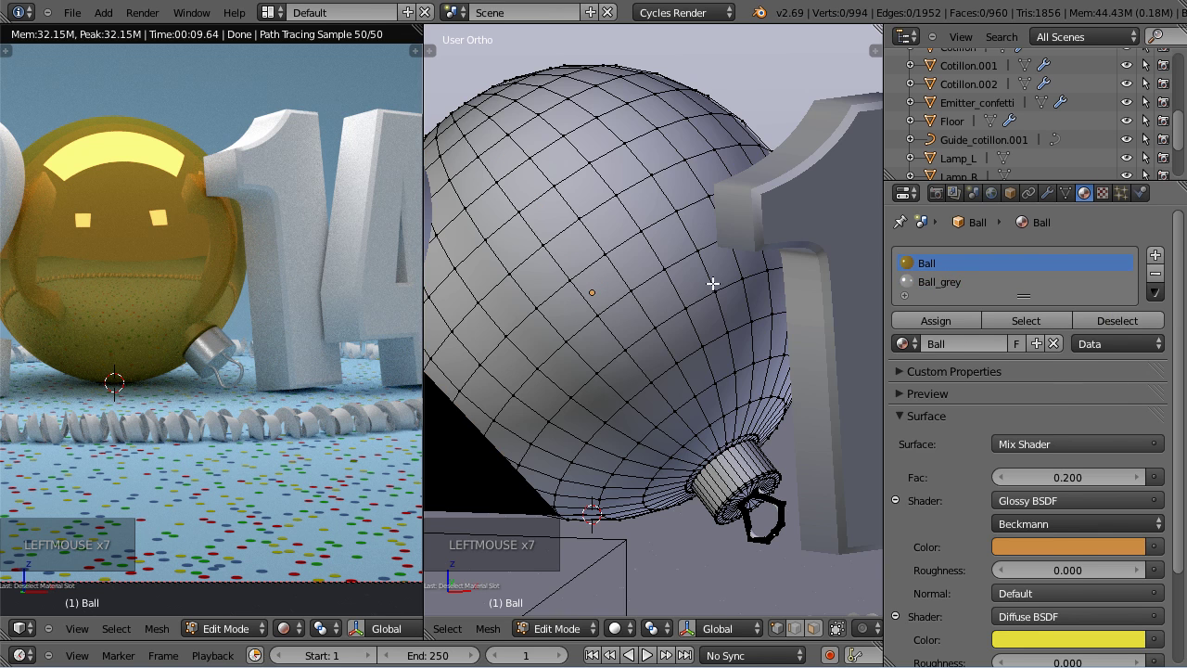
key("Tab")
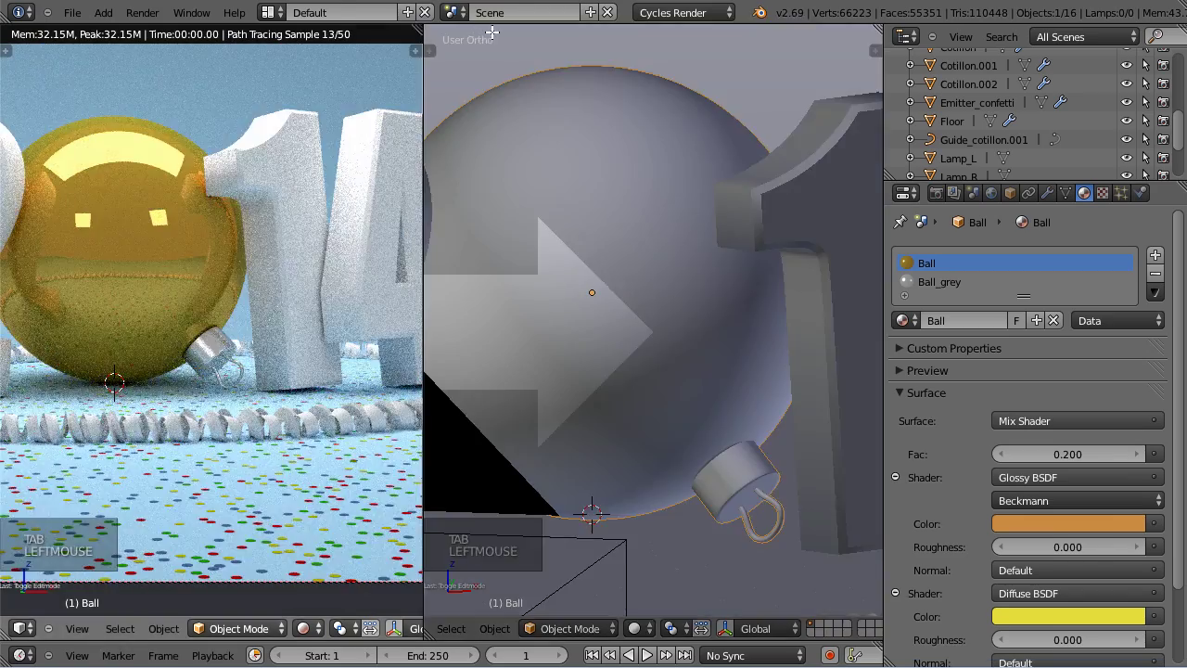
Pull the view back to show the whole camera frame of the 2014 scene.
scroll("down", 3)
scroll("down", 3)
scroll("down", 3)
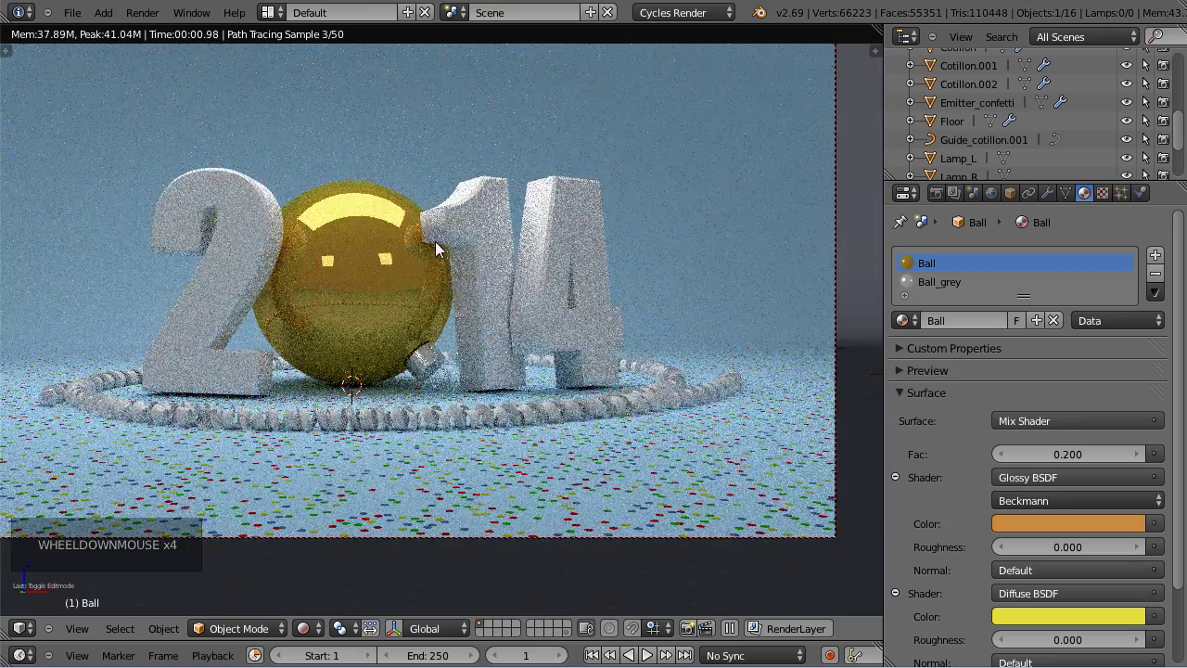
middle_click(461, 237)
scroll("down", 3)
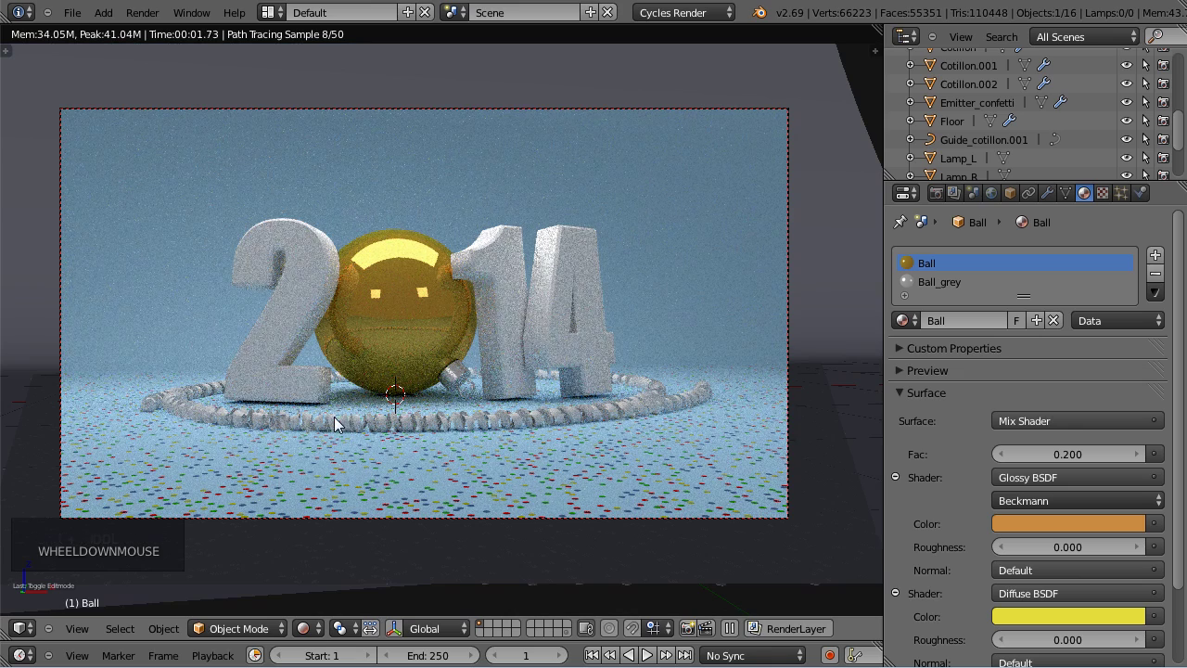
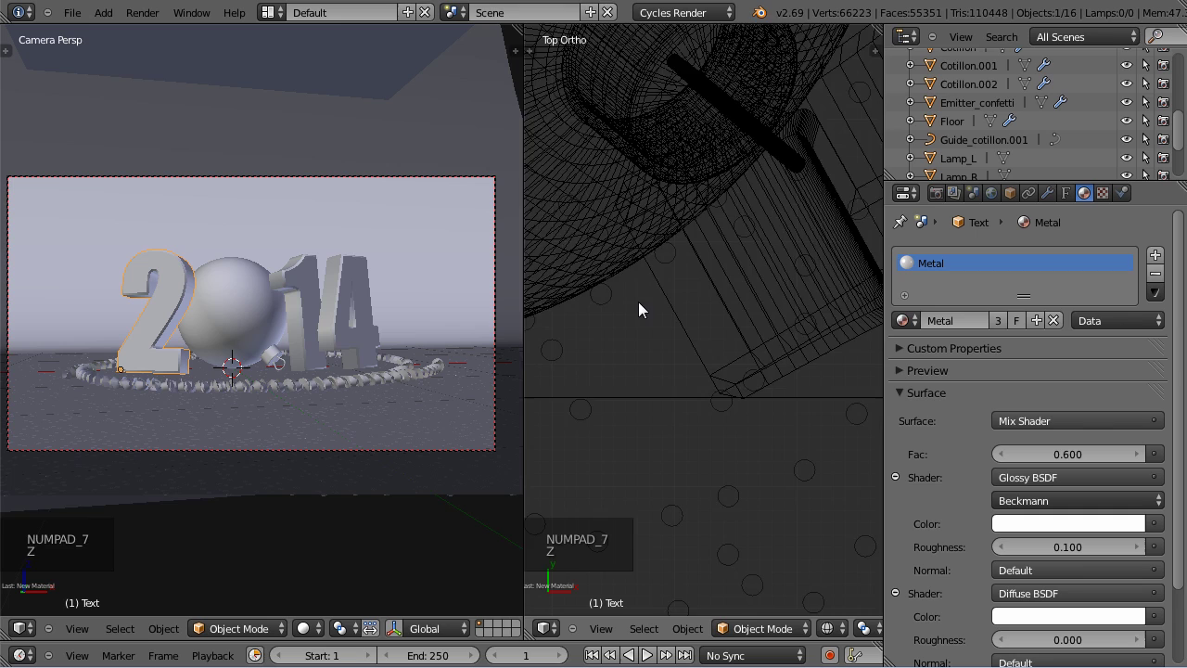
Pan and zoom the top view to centre on the digit 2.
scroll("up", 3)
middle_click(793, 326)
scroll("down", 3)
middle_click(659, 222)
scroll("down", 3)
middle_click(812, 329)
Orbit around the digit 2 to inspect it from the side.
key("r")
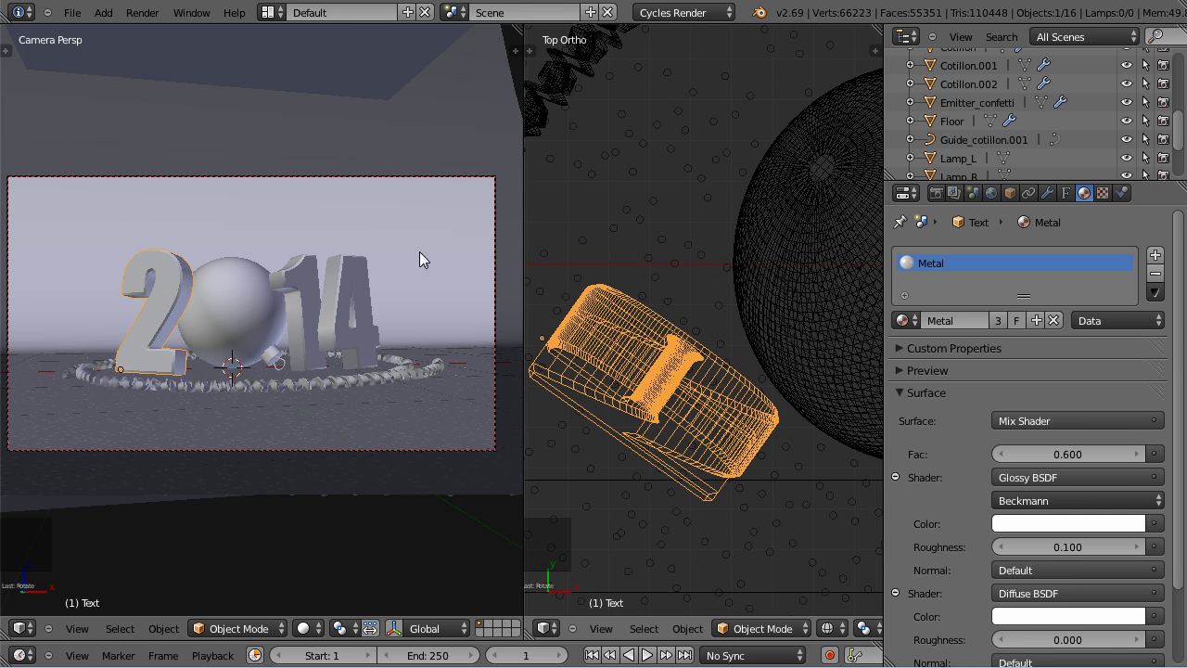
key("g")
key("g")
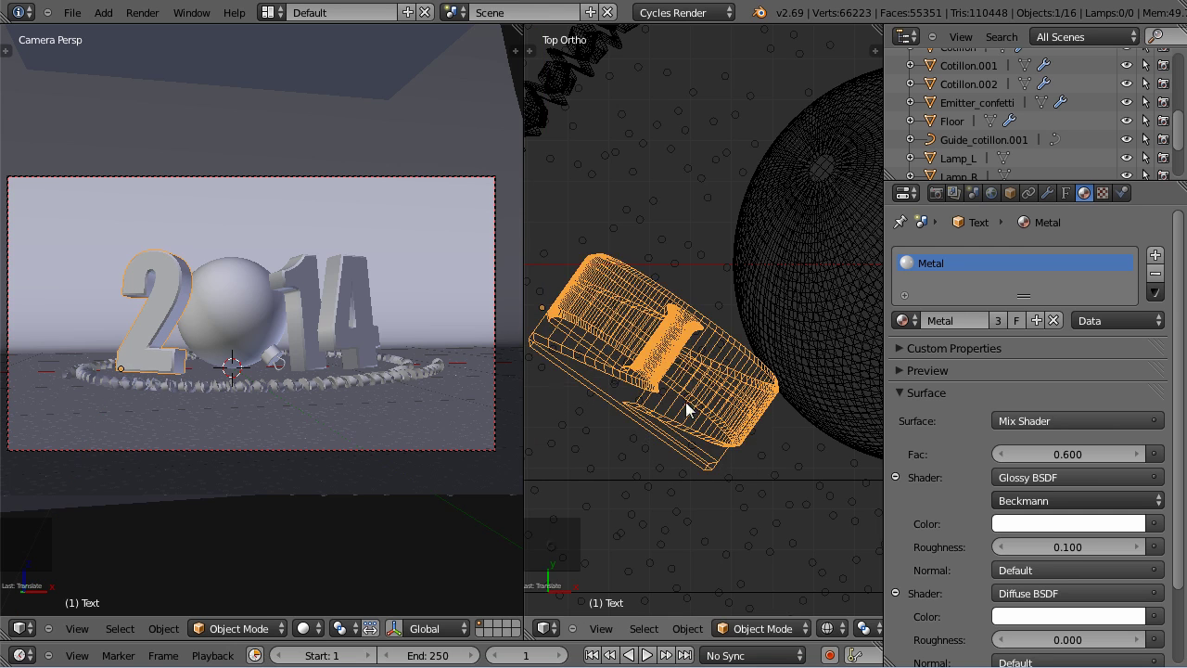
middle_click(687, 397)
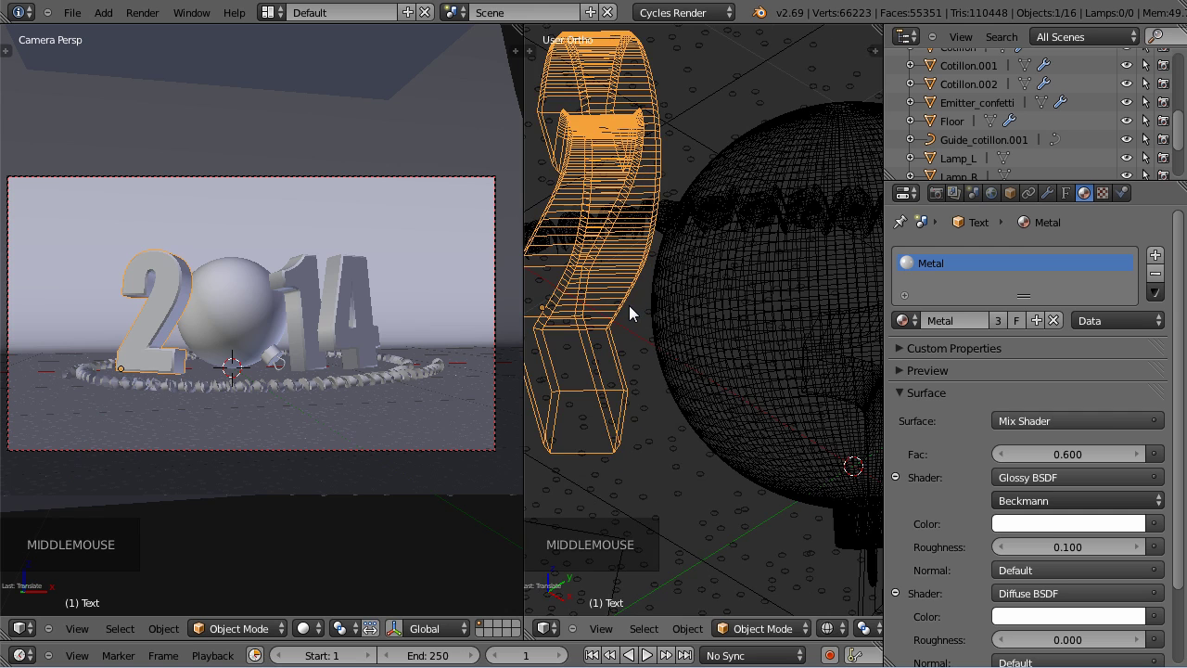
key("g")
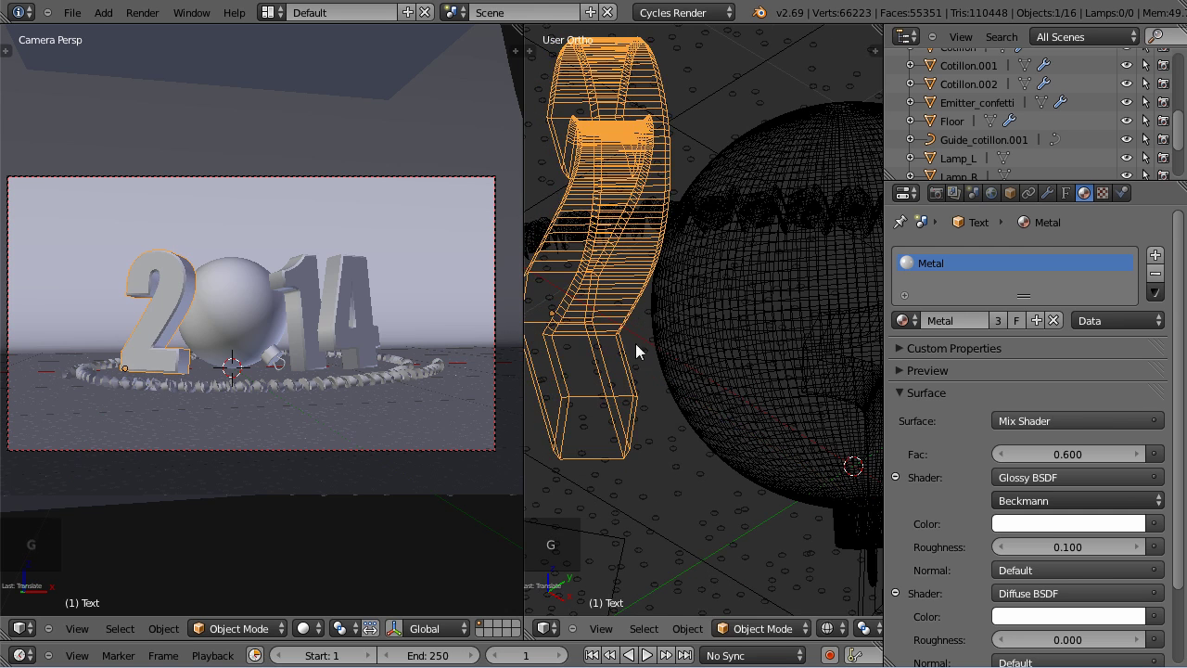
middle_click(658, 350)
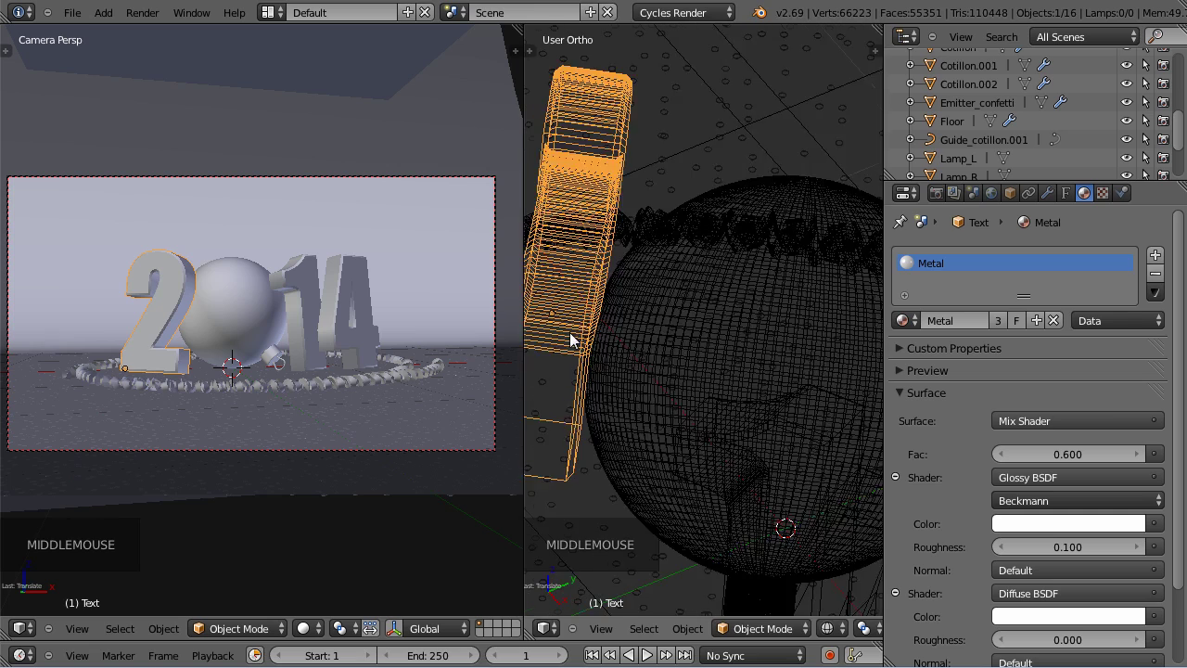
scroll("up", 3)
Look through the scene camera and show the shot as a rendered preview.
key("KP_0")
scroll("down", 3)
left_click(334, 634)
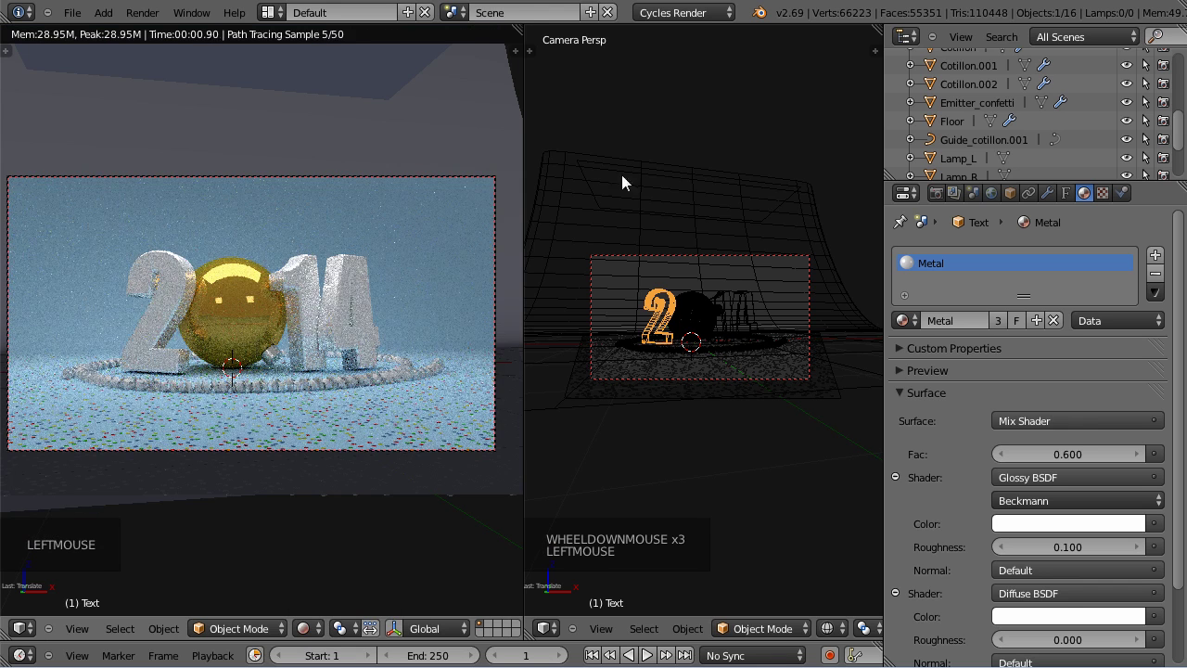
Select the Cotillon garland object in the Outliner to reach its empty Material tab.
left_click(551, 26)
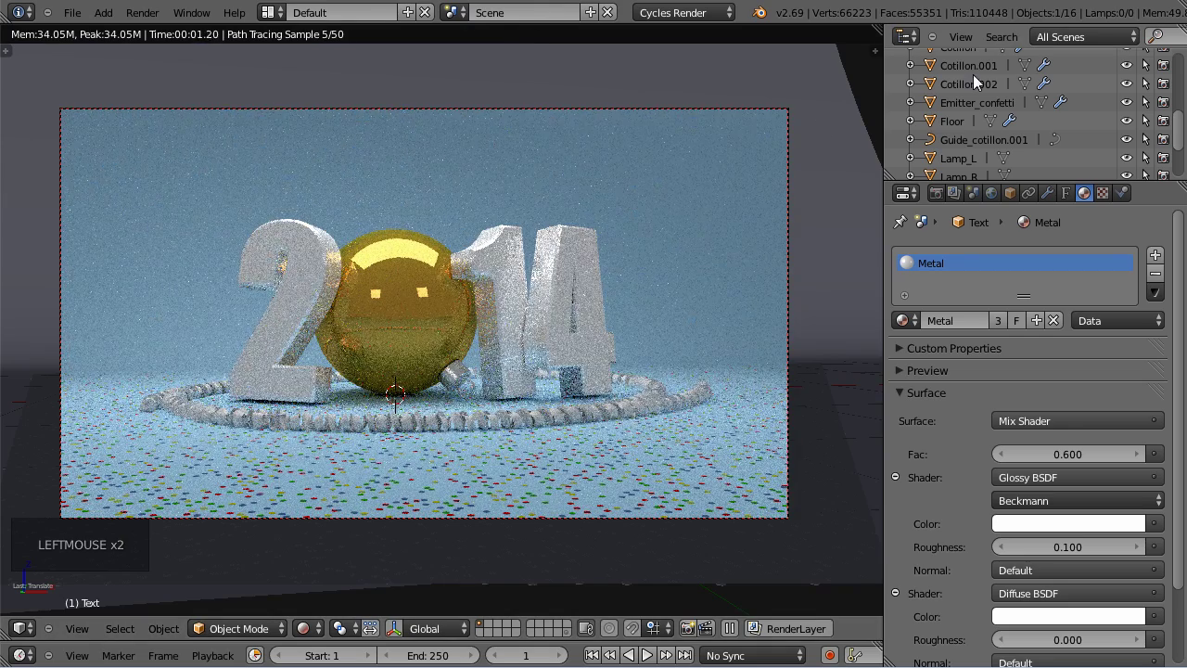
left_click(984, 81)
scroll("up", 3)
left_click(973, 134)
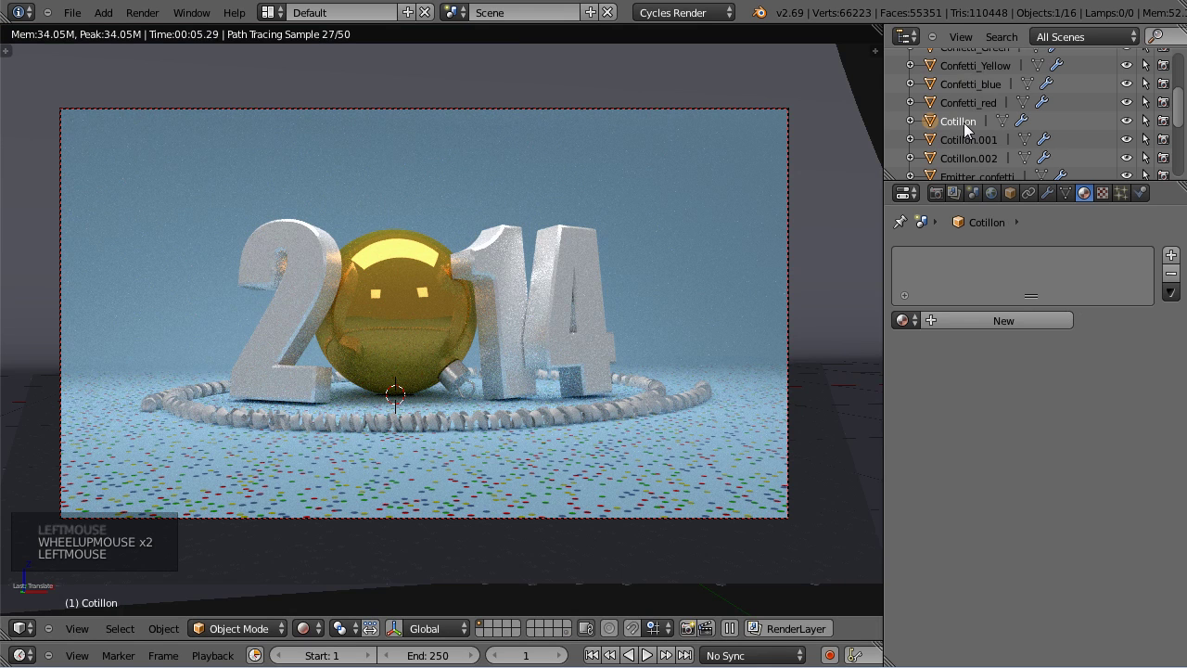
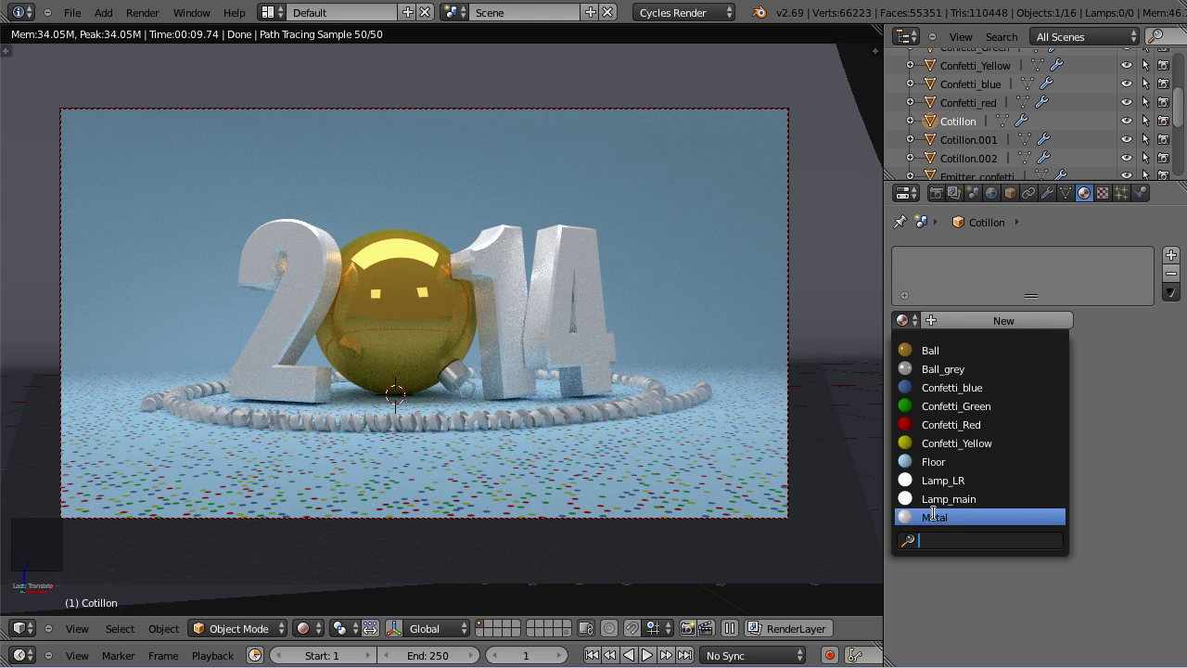
Open the Metal material's diffuse colour picker, cancel and undo the accidental green tint.
scroll("down", 3)
scroll("down", 3)
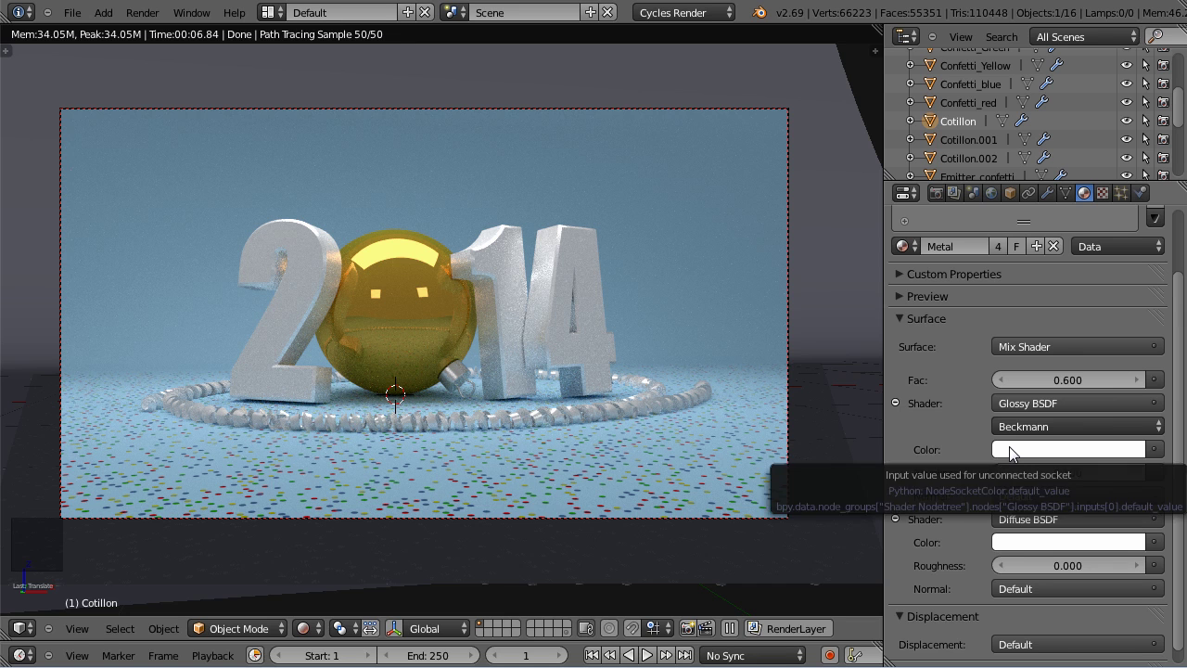
left_click(1024, 545)
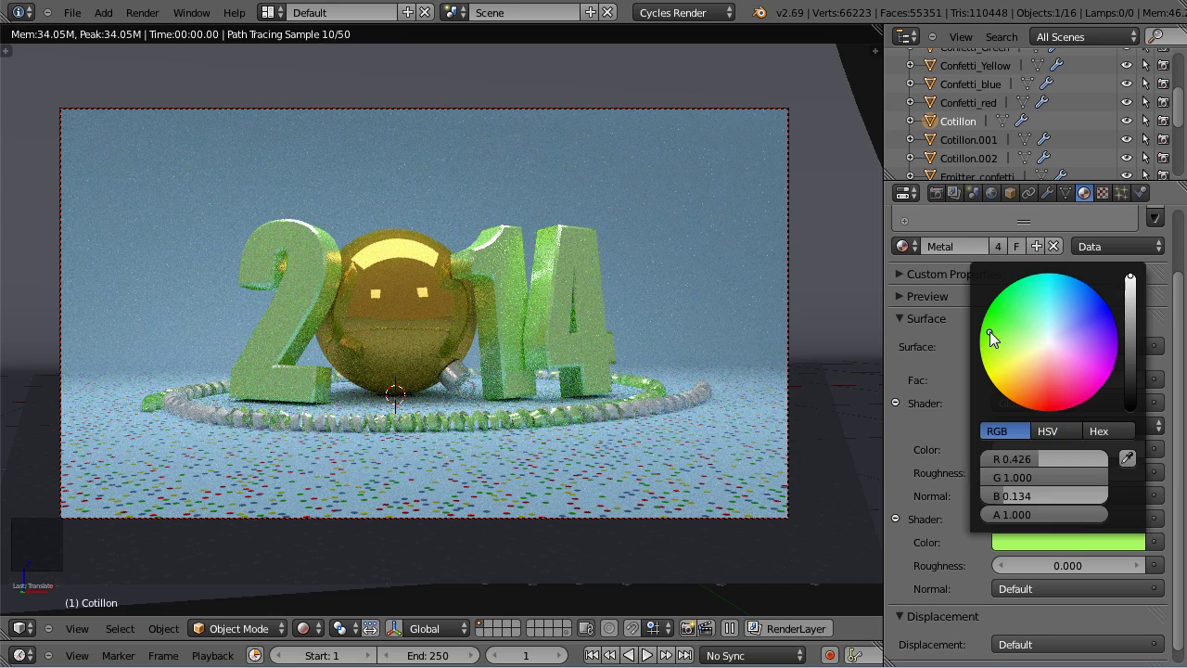
key("Escape")
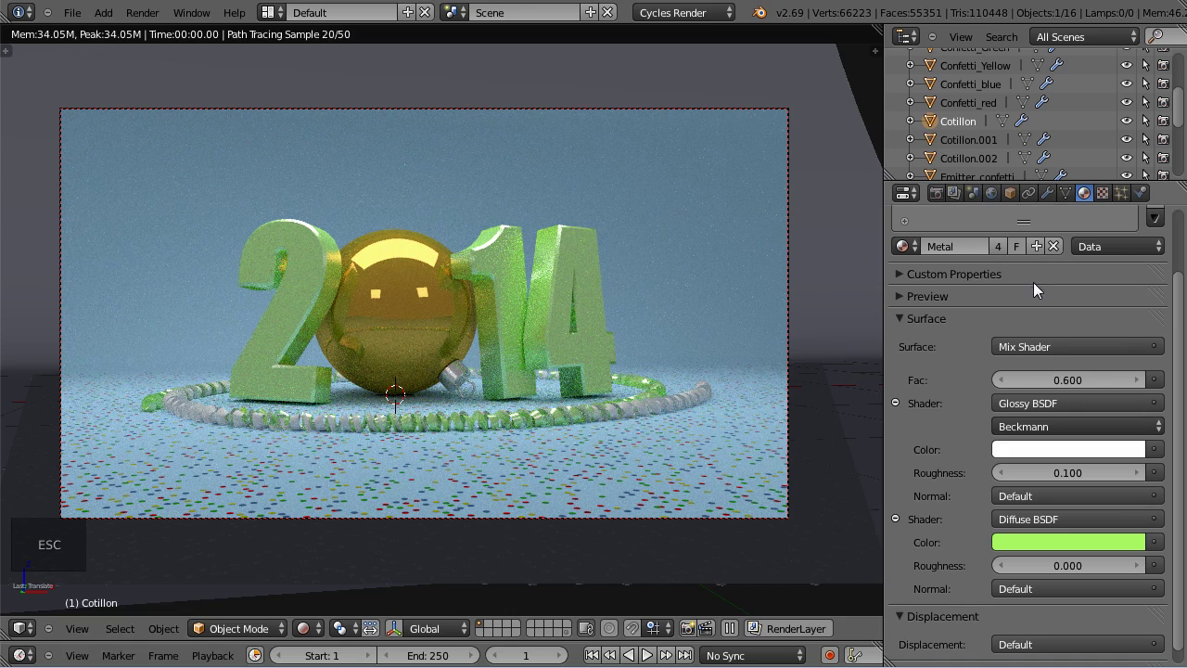
key("ctrl+z")
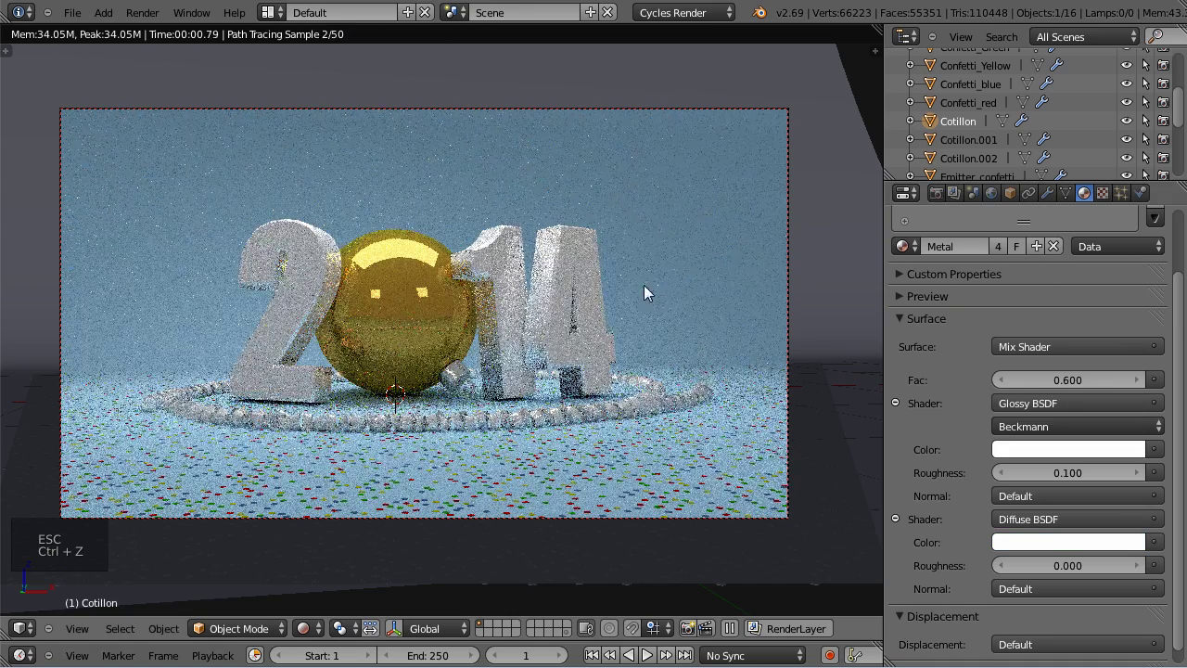
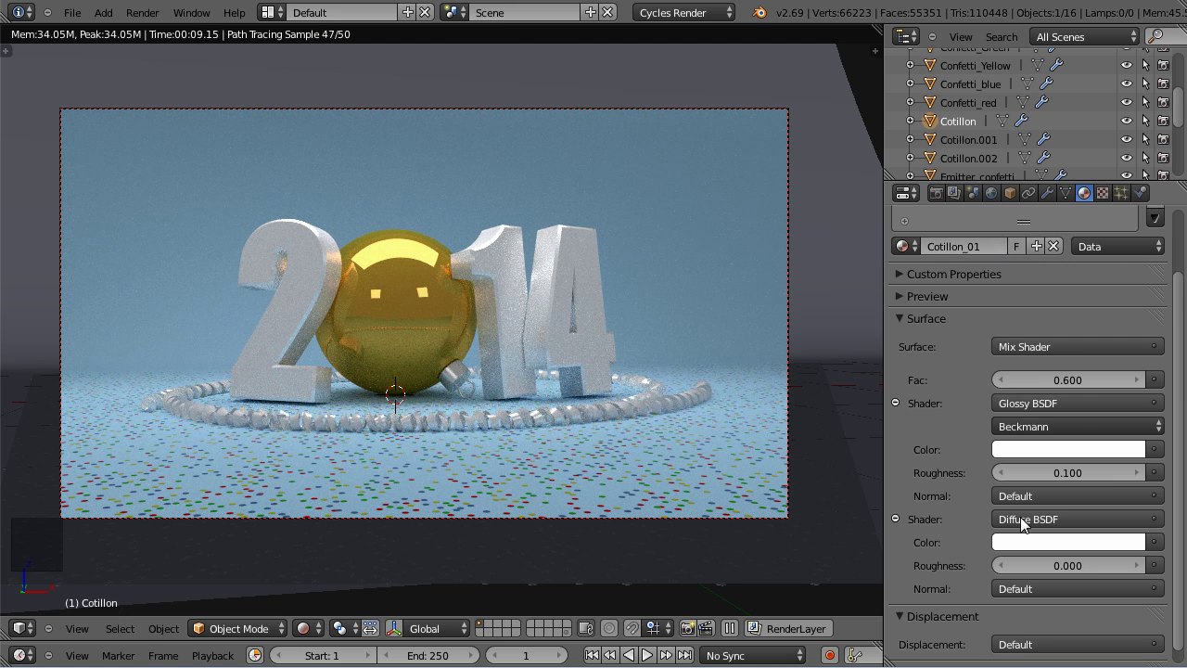
Make the garland's diffuse colour green and set the Mix Shader factor to 0.900.
left_click(1029, 548)
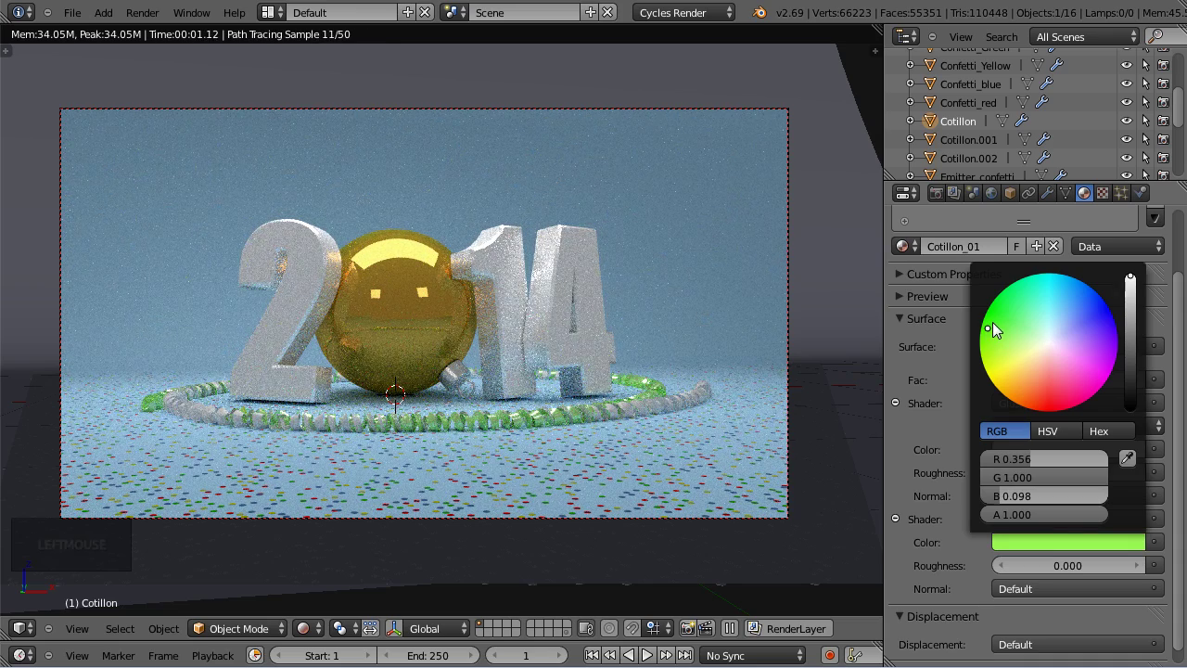
left_click(1141, 383)
left_click(1140, 383)
left_click(1140, 383)
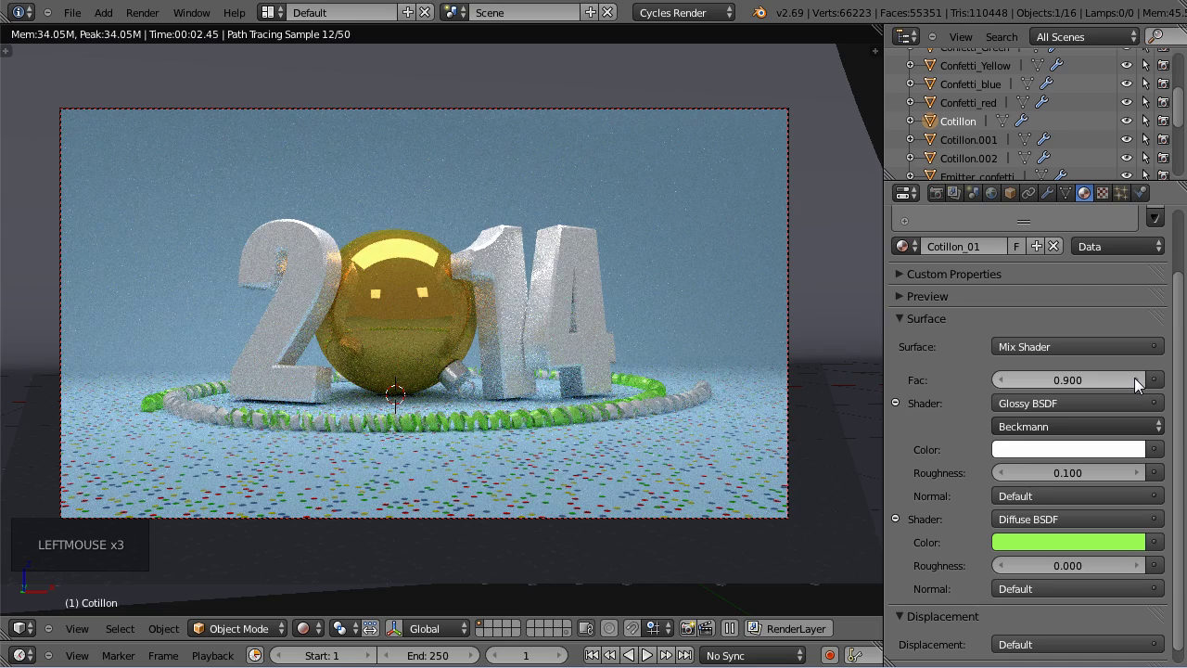
left_click(1140, 383)
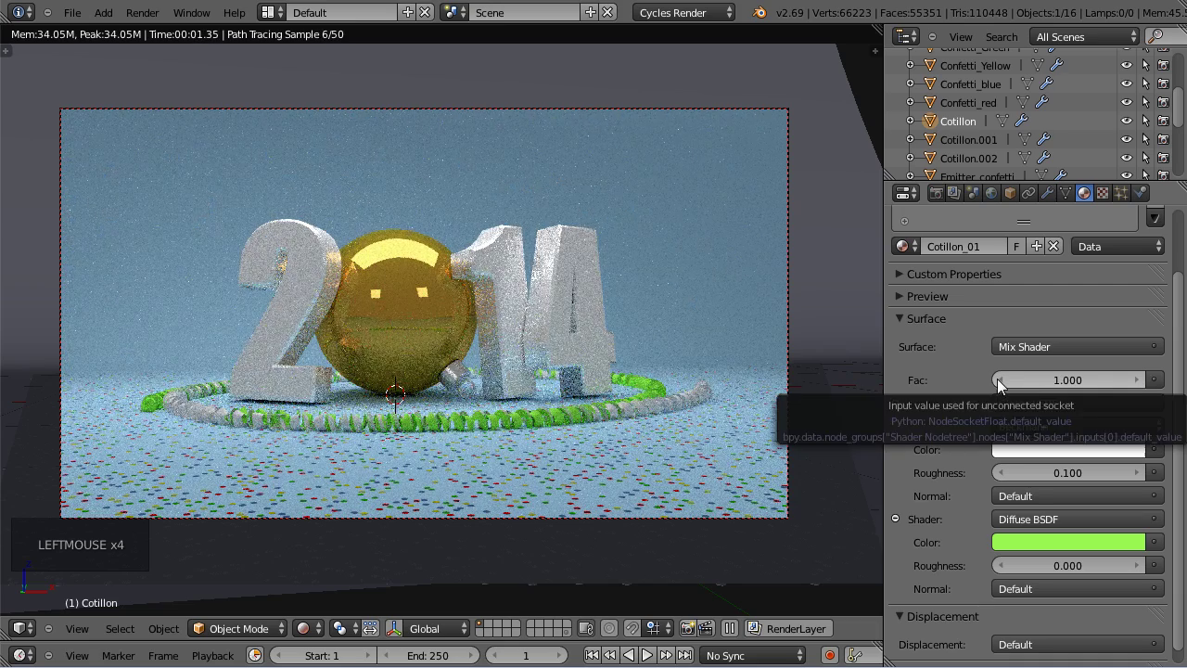
left_click(1003, 384)
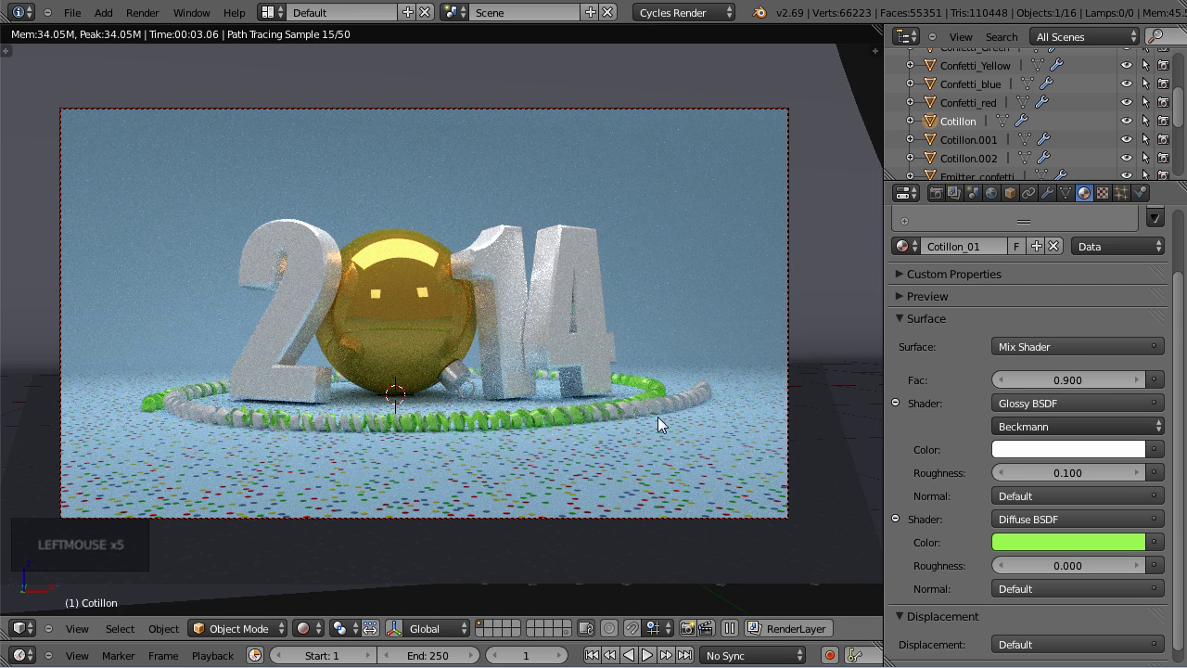
Select the other garland and link the green Cotillon_01 material to it with Ctrl+L.
right_click(664, 410)
left_click(918, 256)
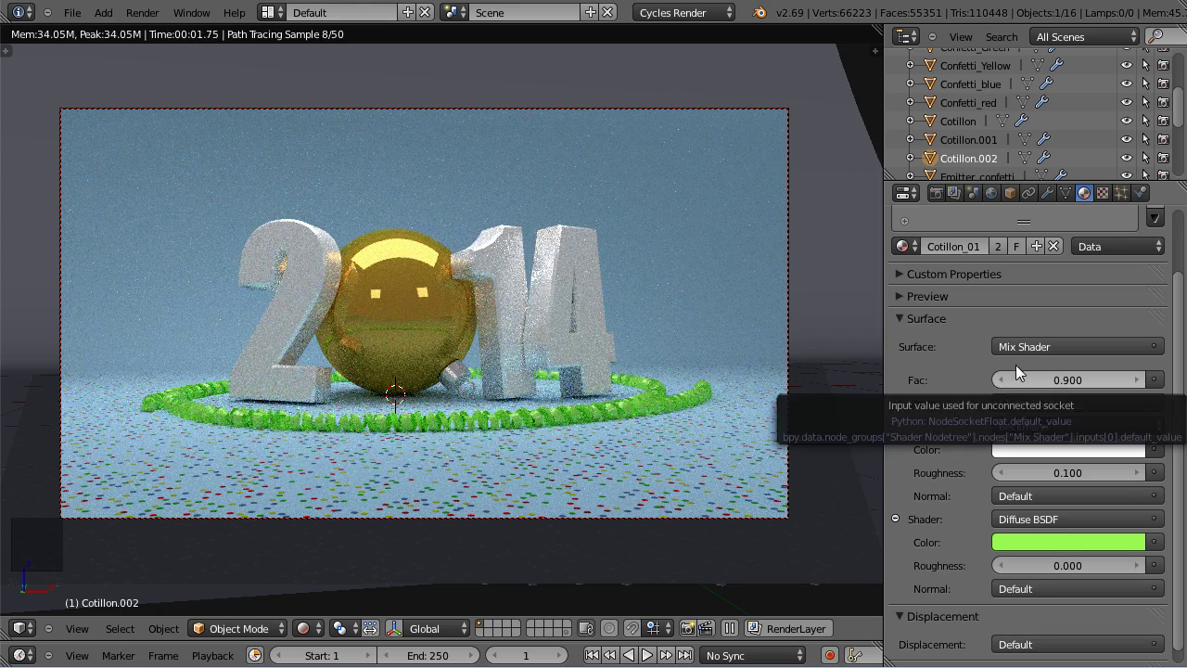
Make the second garland's material its own single-user copy, Cotillon_01.001.
left_click(1009, 263)
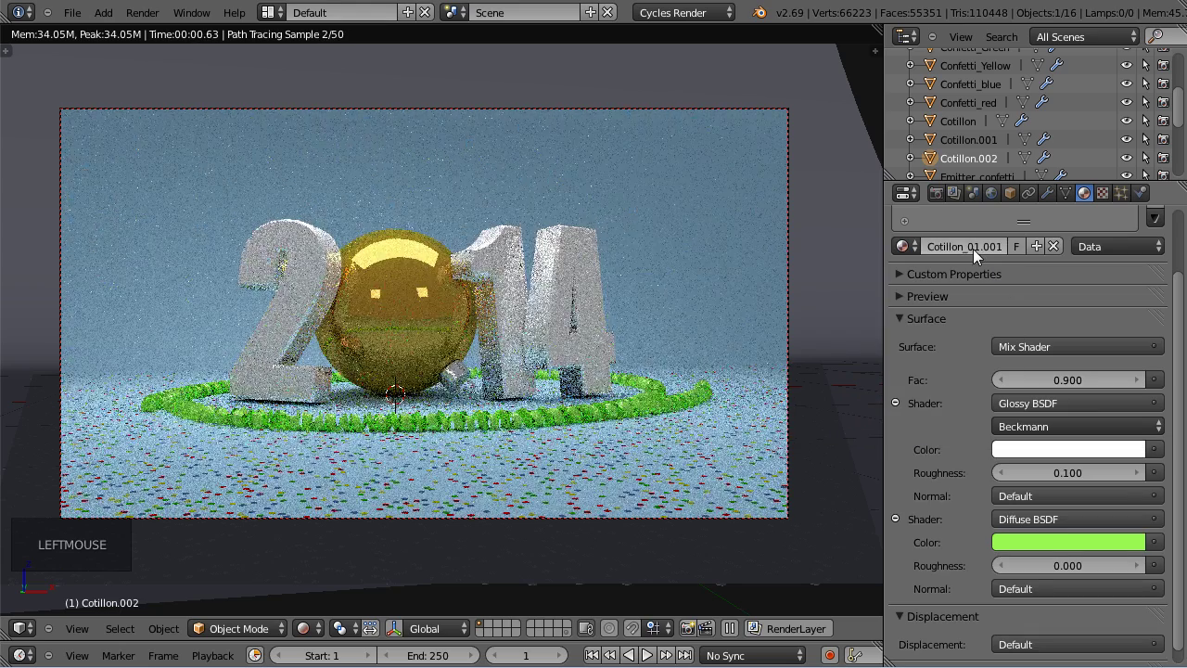
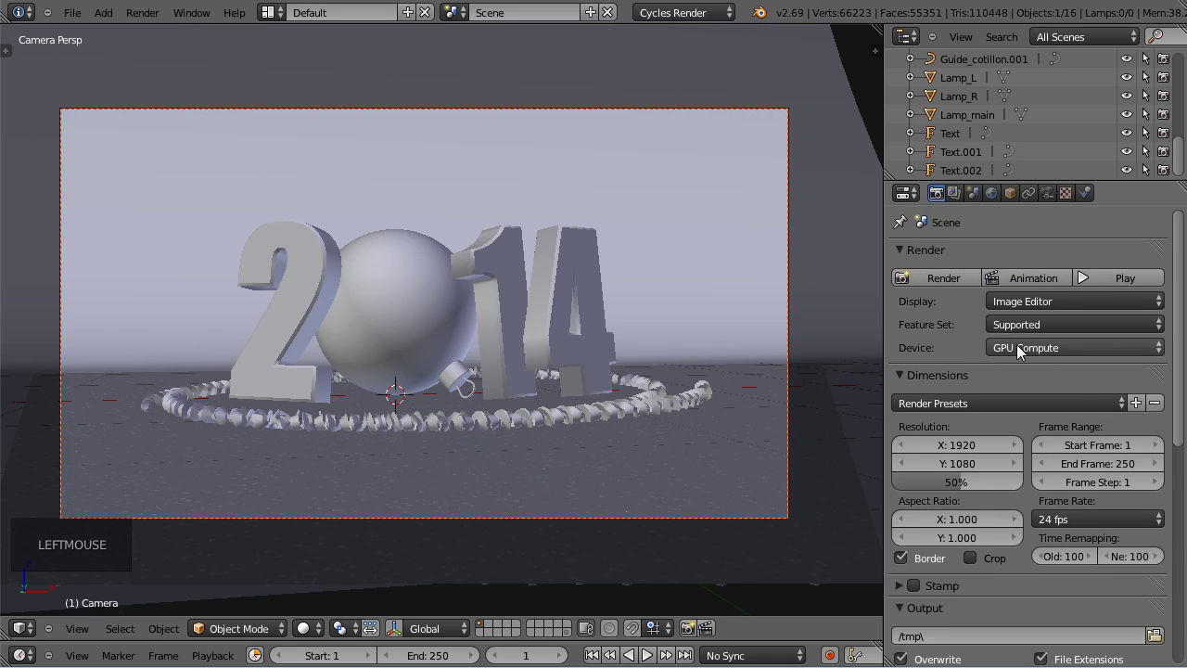
Set the Cycles final Render samples to 500 in the Sampling panel.
scroll("down", 3)
scroll("down", 3)
scroll("down", 3)
scroll("down", 3)
scroll("down", 3)
left_click(1112, 509)
scroll("down", 3)
key("KP_0")
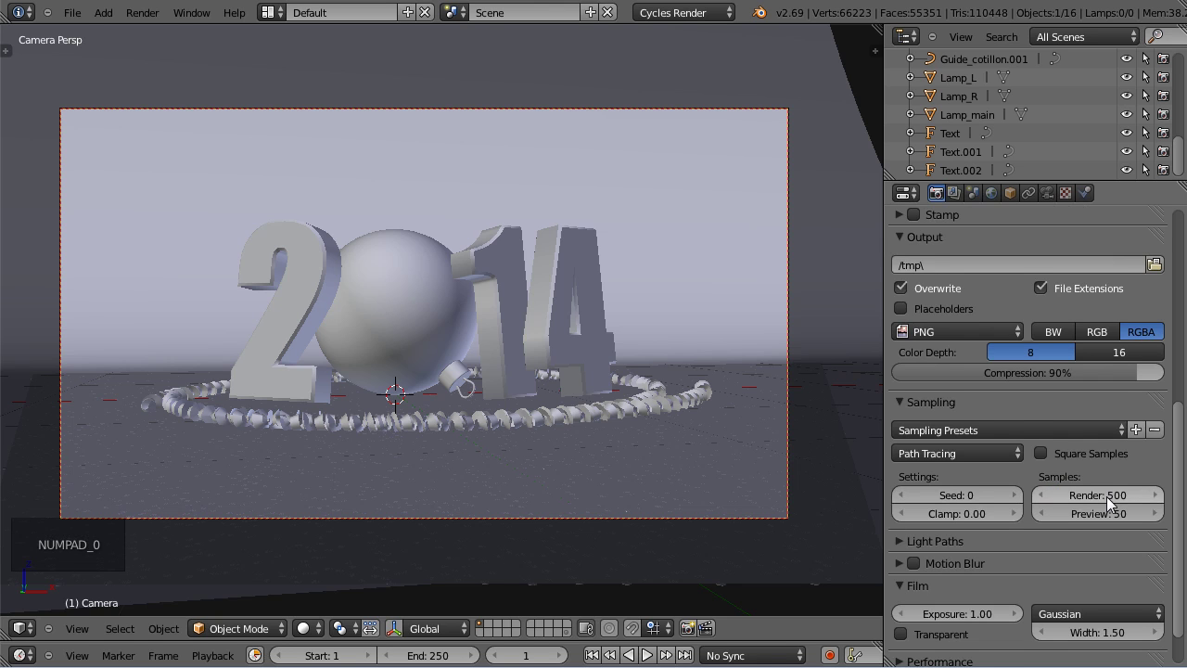
scroll("down", 3)
scroll("down", 3)
scroll("up", 3)
scroll("up", 3)
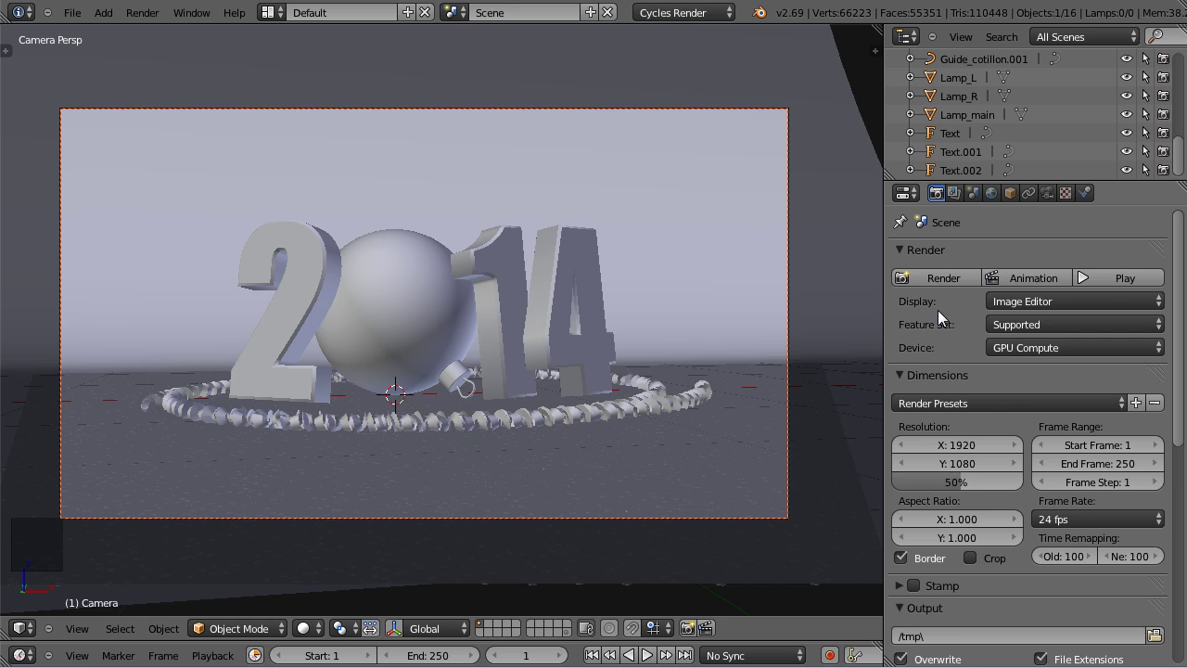
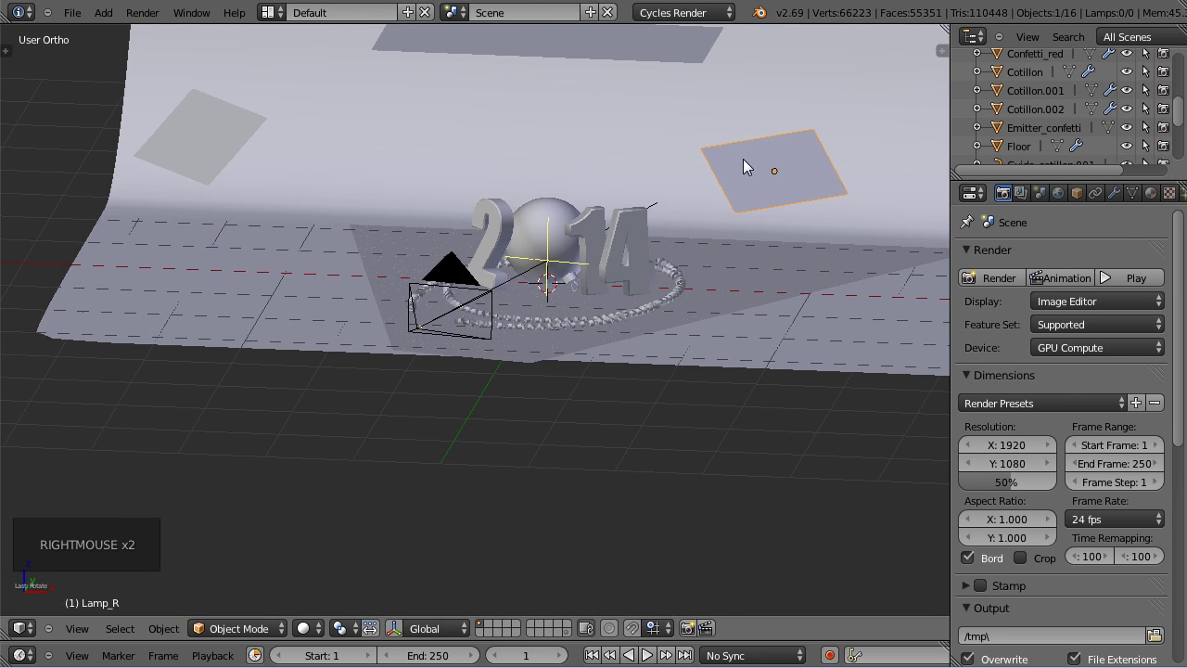
Change a setting in the Object properties of the selected light plane.
left_click(1083, 206)
scroll("down", 3)
scroll("down", 3)
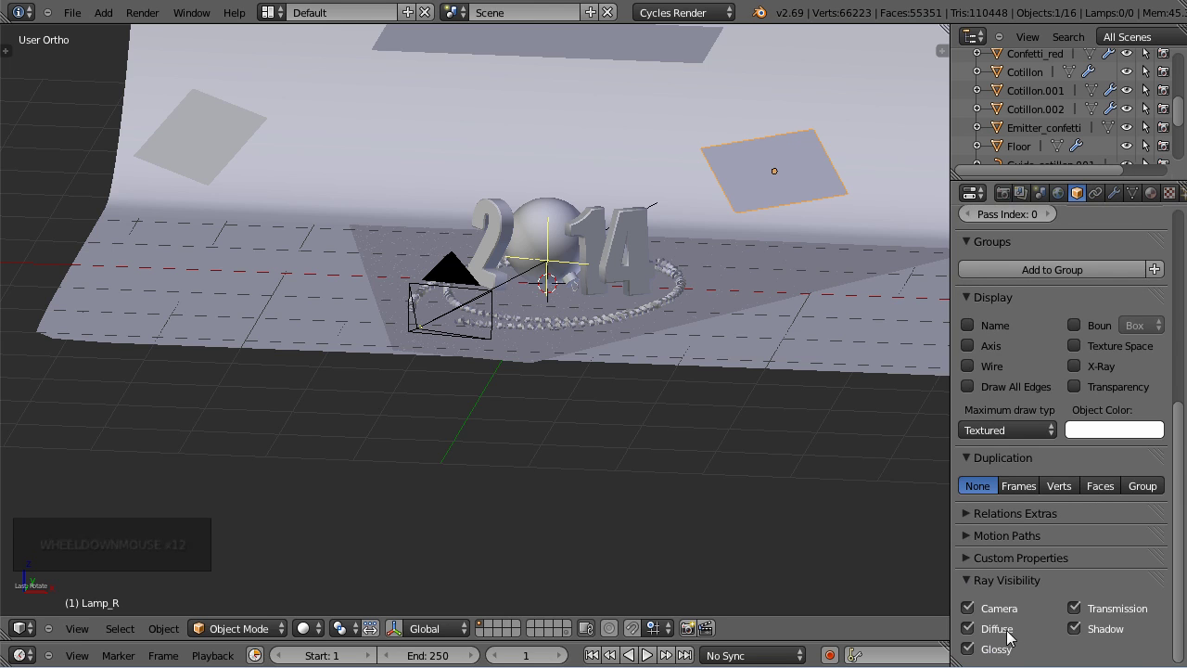
left_click(979, 658)
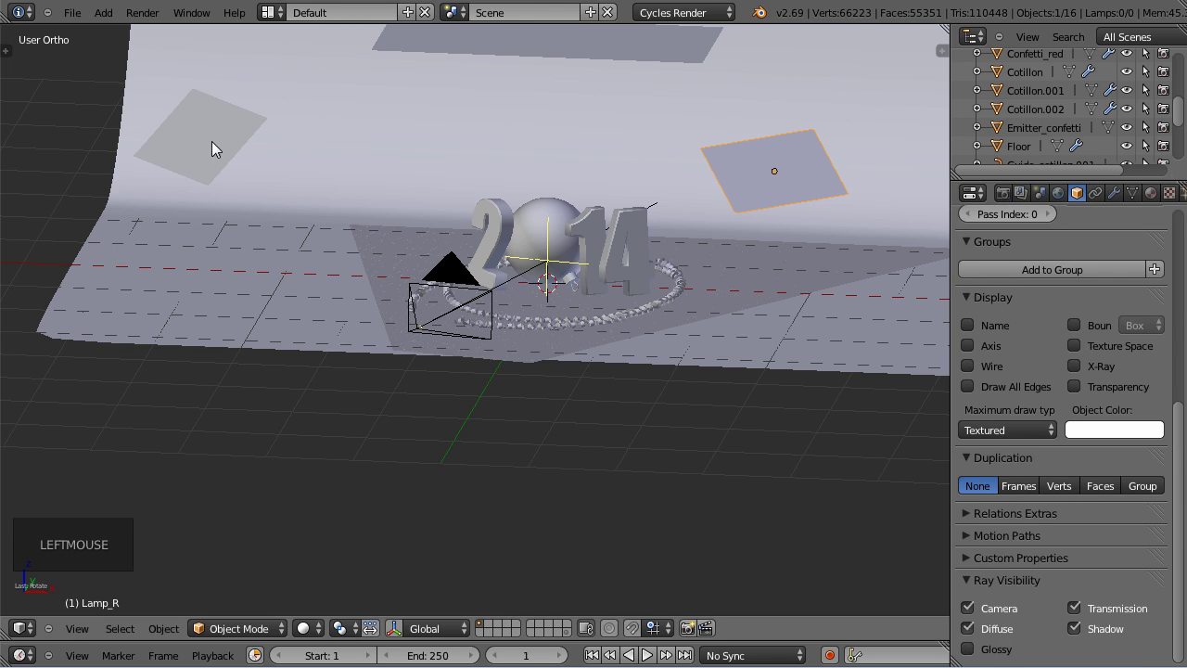
Apply the same Object setting to the left light plane and return to camera view.
right_click(217, 148)
left_click(984, 659)
key("KP_0")
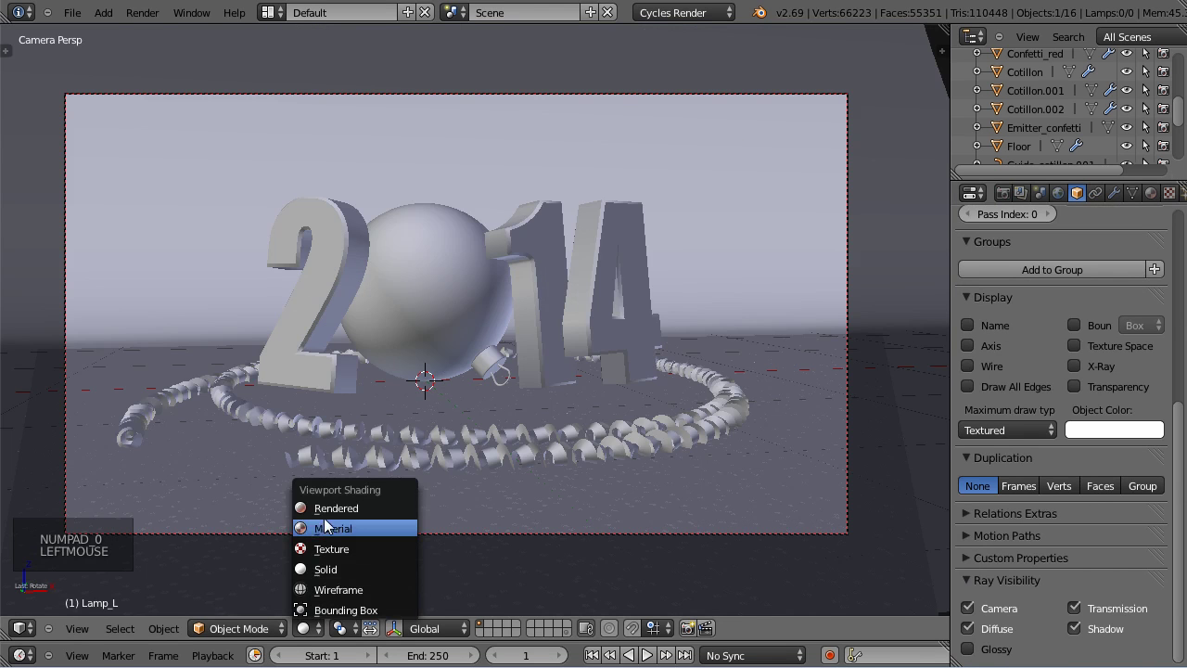